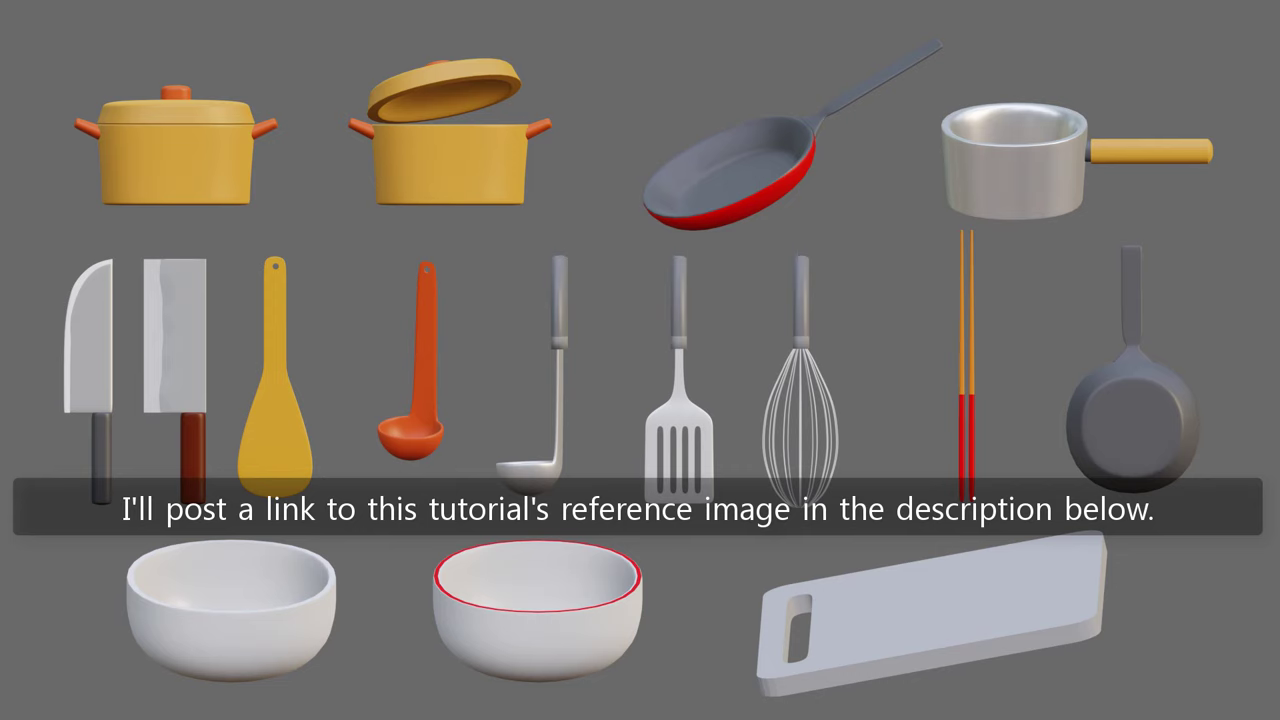
Step: Bring up the Add menu's Mesh list in the 3D viewport
{"action": "left_click", "coordinate": [424, 187]}
{"action": "key", "text": "shift+a"}
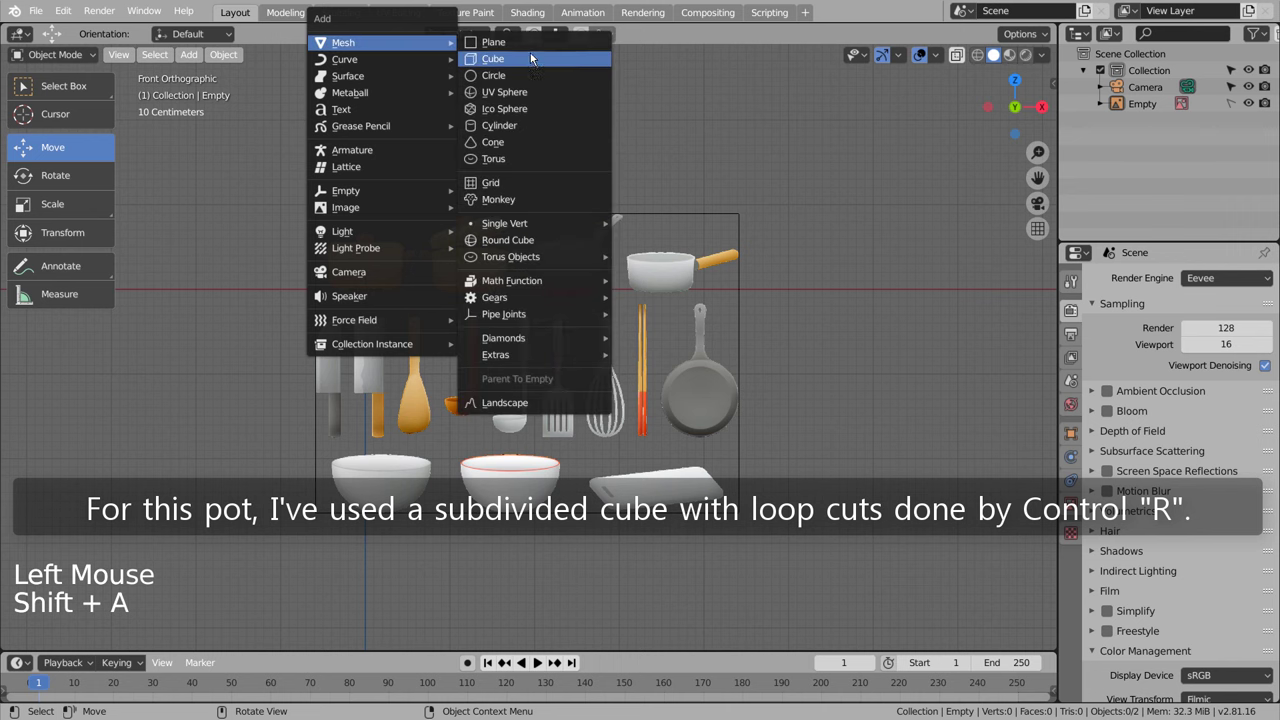
Step: Give the cube a level-3 Subdivision Surface and scale it over the left pot in wireframe
{"action": "middle_click", "coordinate": [618, 195]}
{"action": "key", "text": "ctrl+3"}
{"action": "key", "text": "shift+z"}
{"action": "key", "text": "s"}
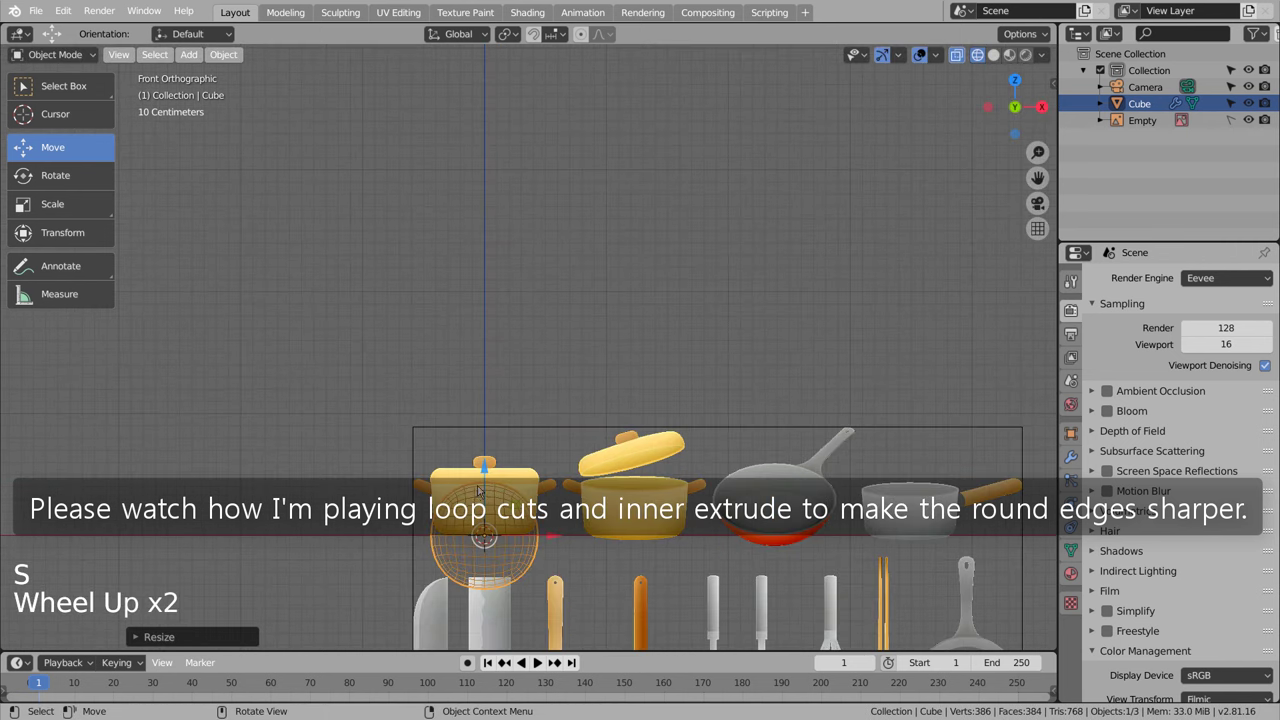
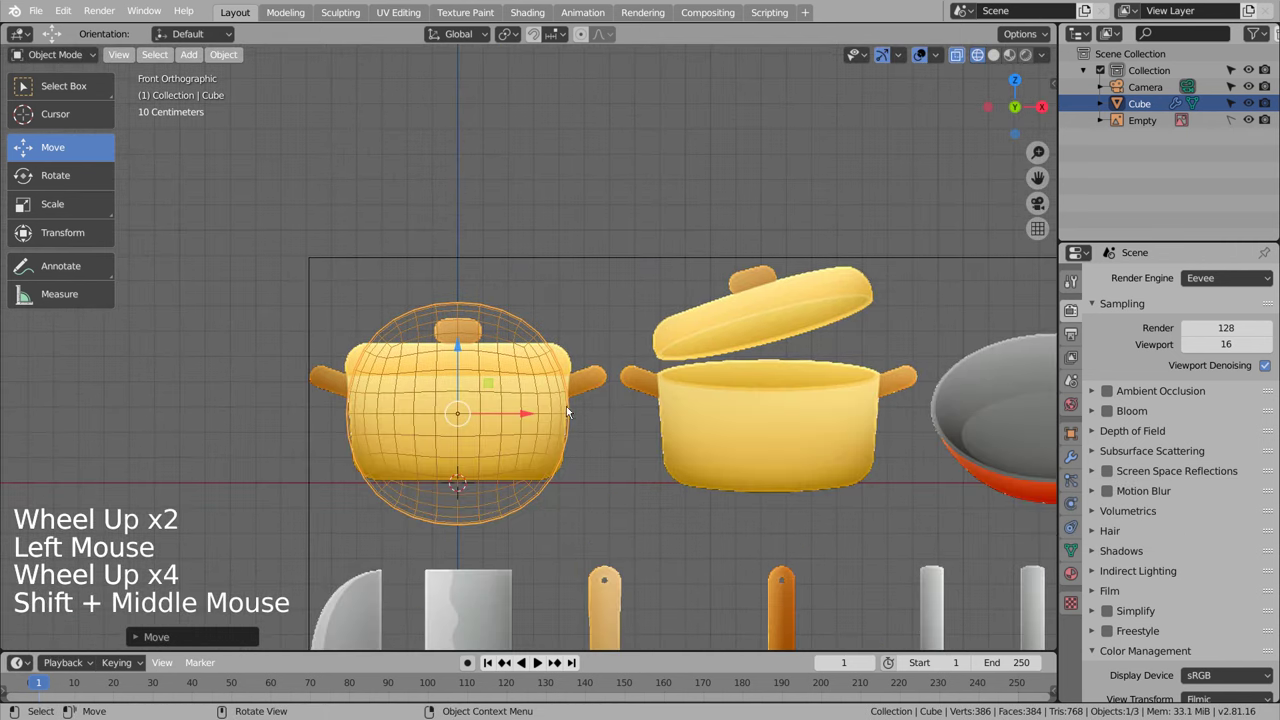
Step: Add loop cuts near the cube's bottom and top edges and scale to round the pot body
{"action": "key", "text": "Tab"}
{"action": "key", "text": "ctrl+r"}
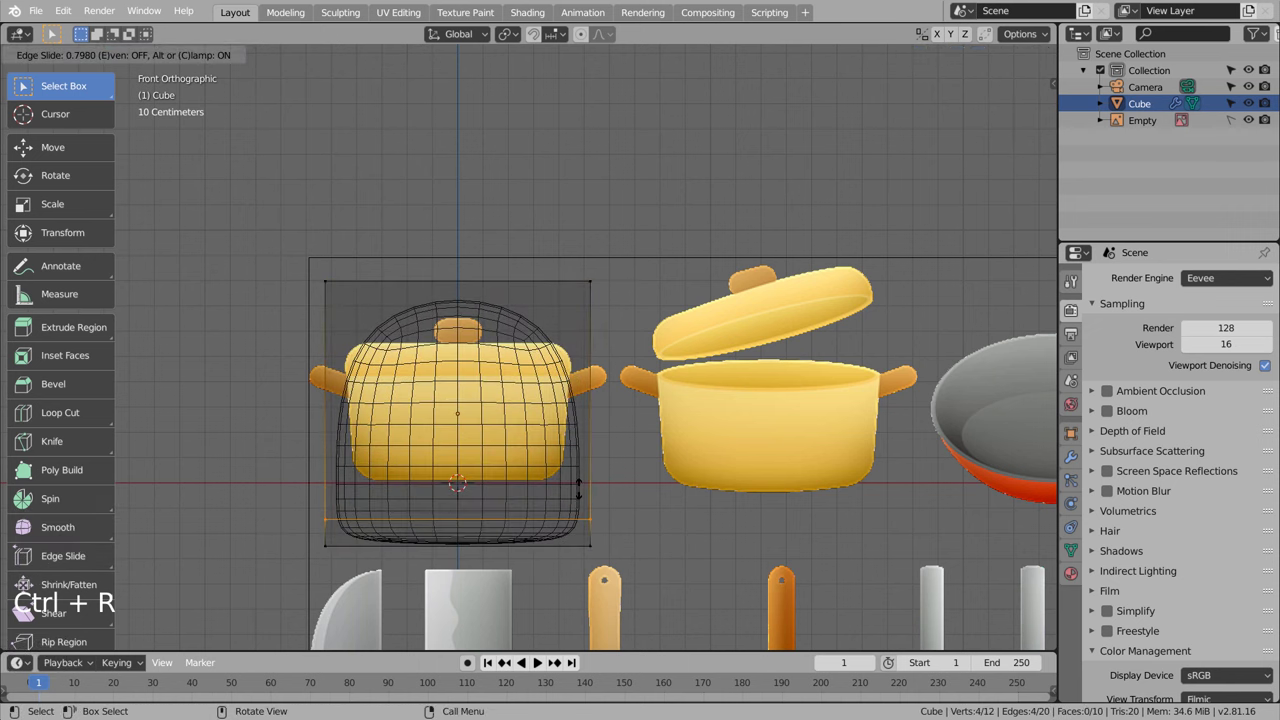
{"action": "key", "text": "Tab"}
{"action": "key", "text": "s"}
{"action": "left_click", "coordinate": [458, 364]}
{"action": "key", "text": "s"}
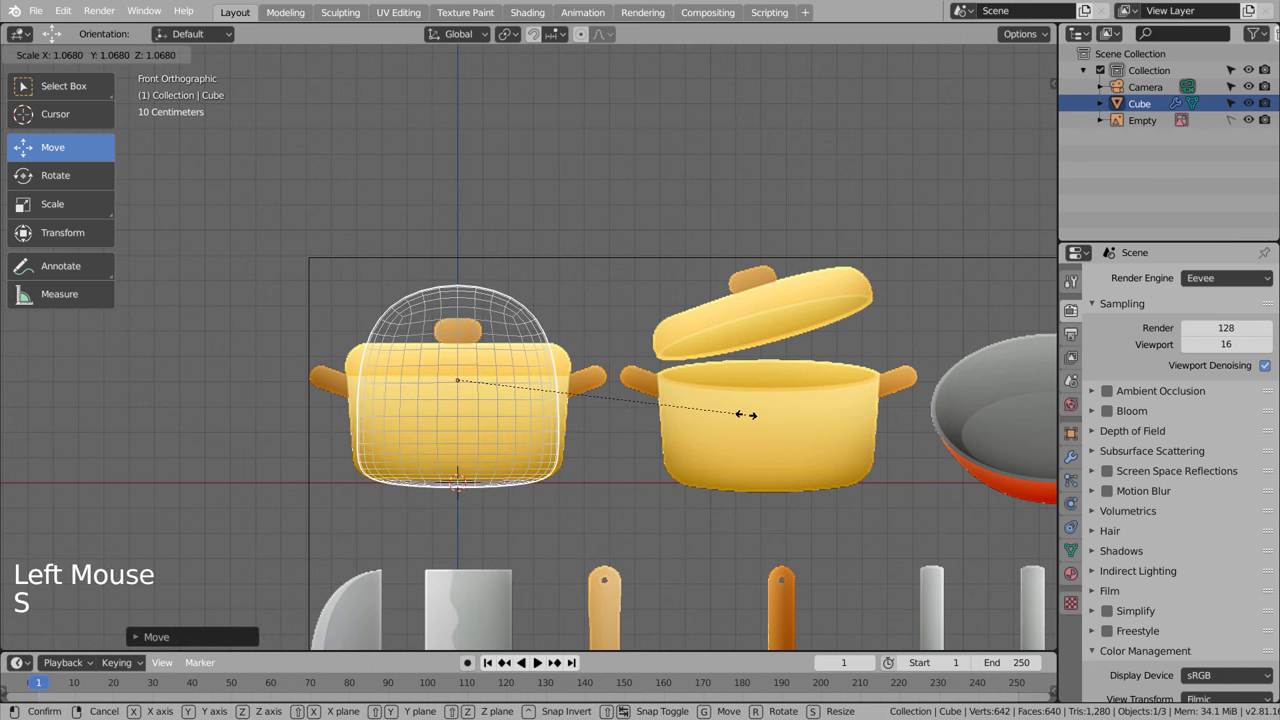
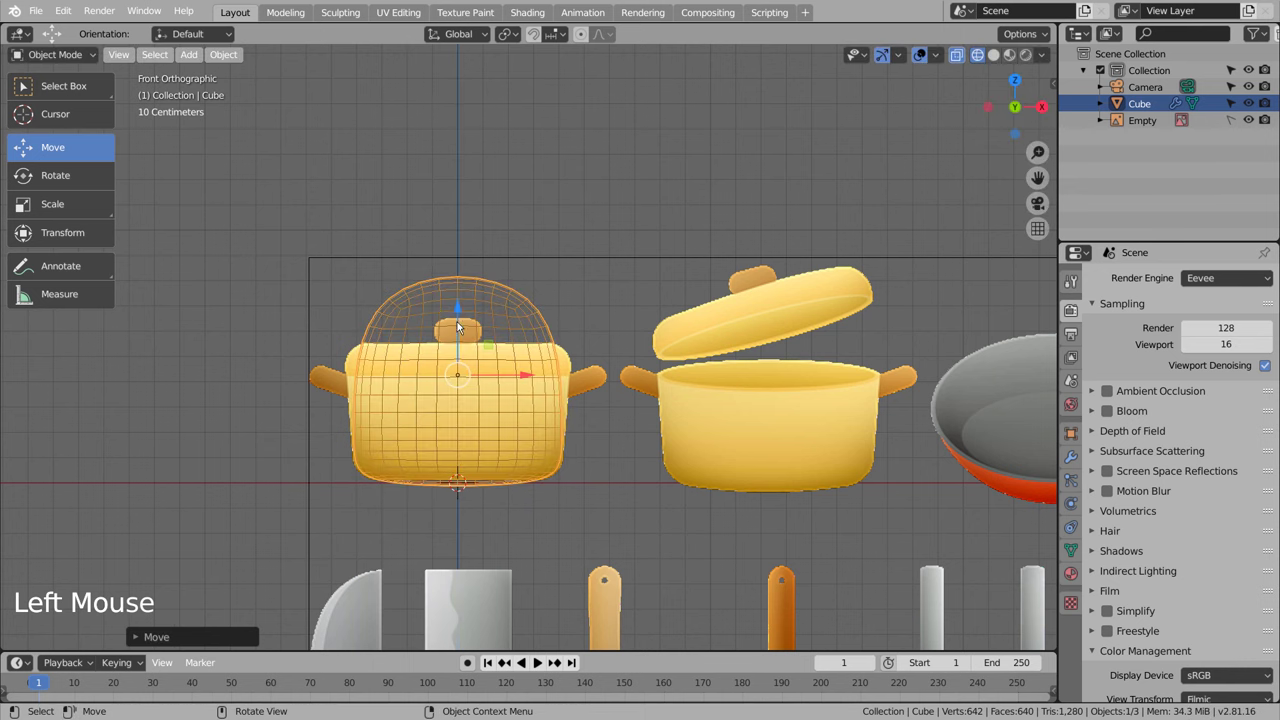
{"action": "key", "text": "Tab"}
{"action": "key", "text": "ctrl+r"}
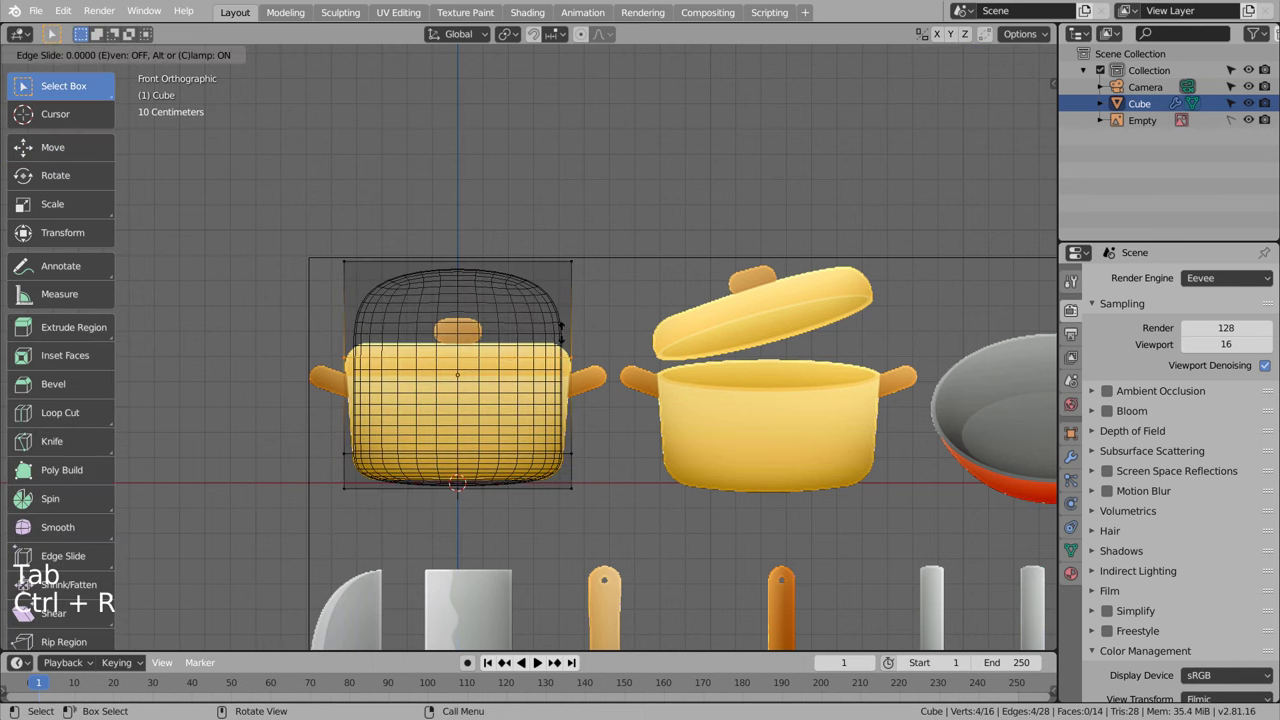
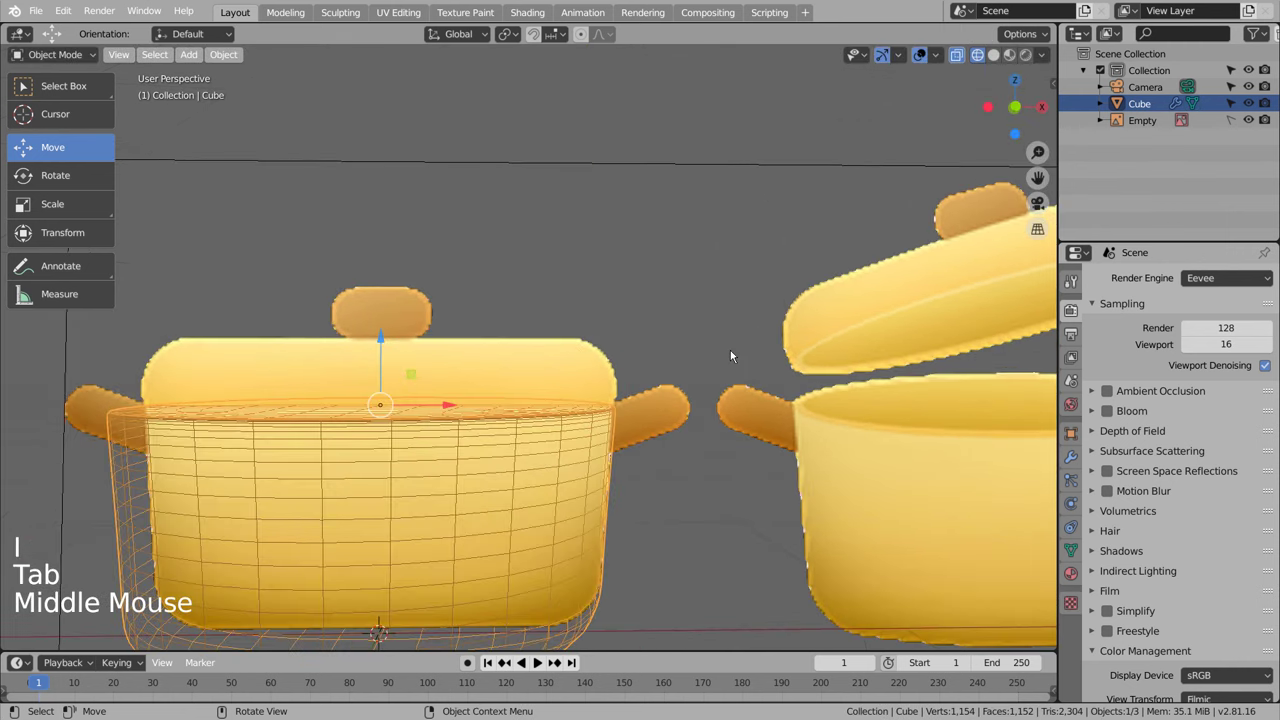
Step: Return to the straight front view of the pot body
{"action": "key", "text": "KP_1"}
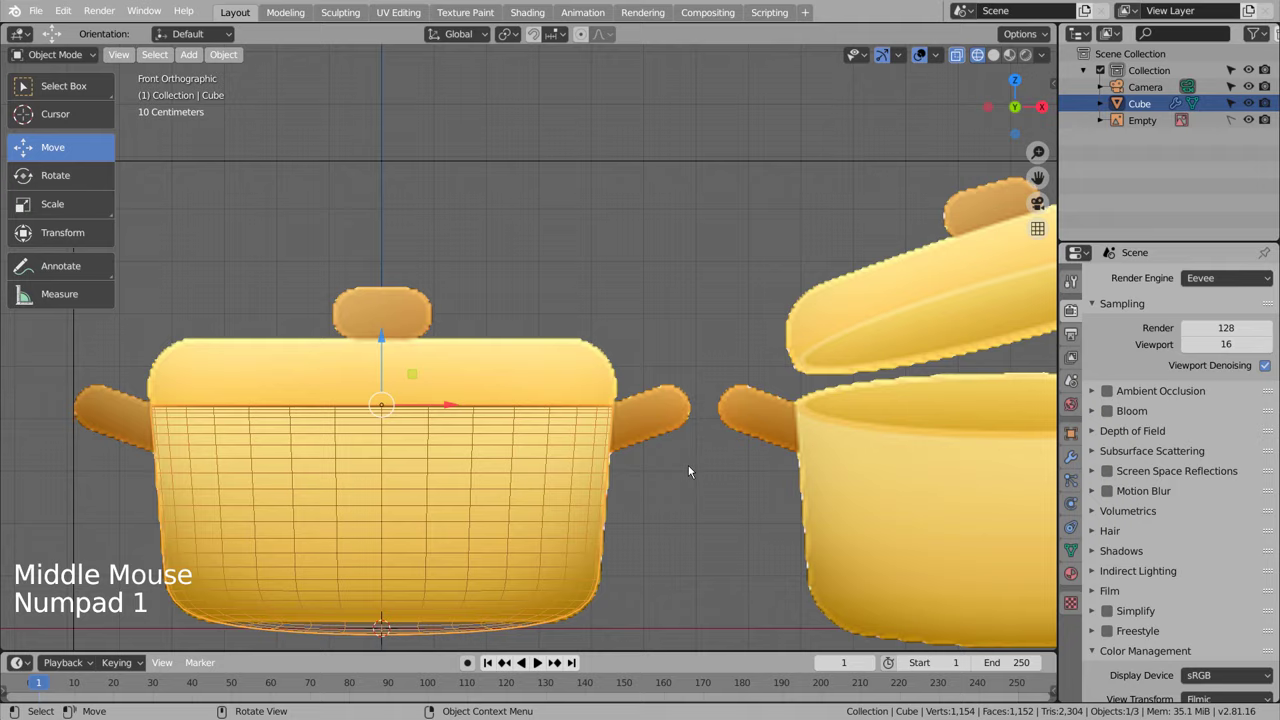
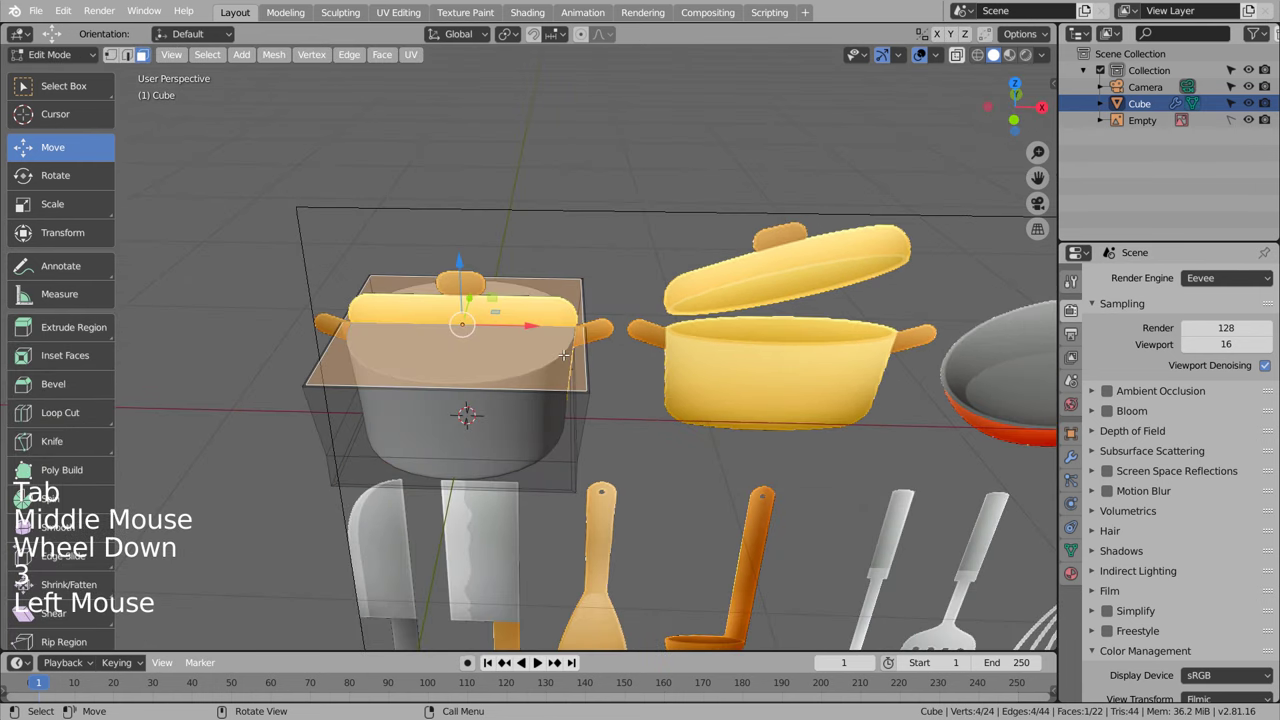
Step: From top view, shrink and inset the pot's top face to leave a thin rim around the opening
{"action": "key", "text": "KP_1"}
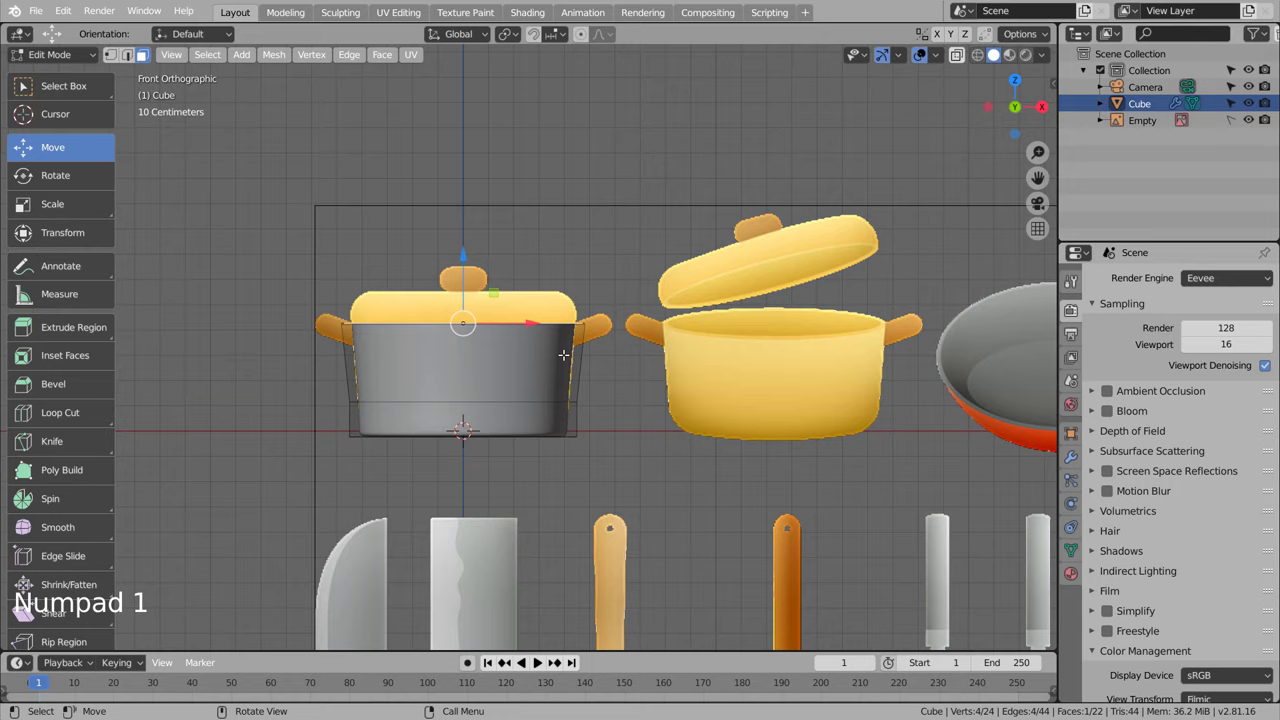
{"action": "key", "text": "KP_3"}
{"action": "key", "text": "KP_7"}
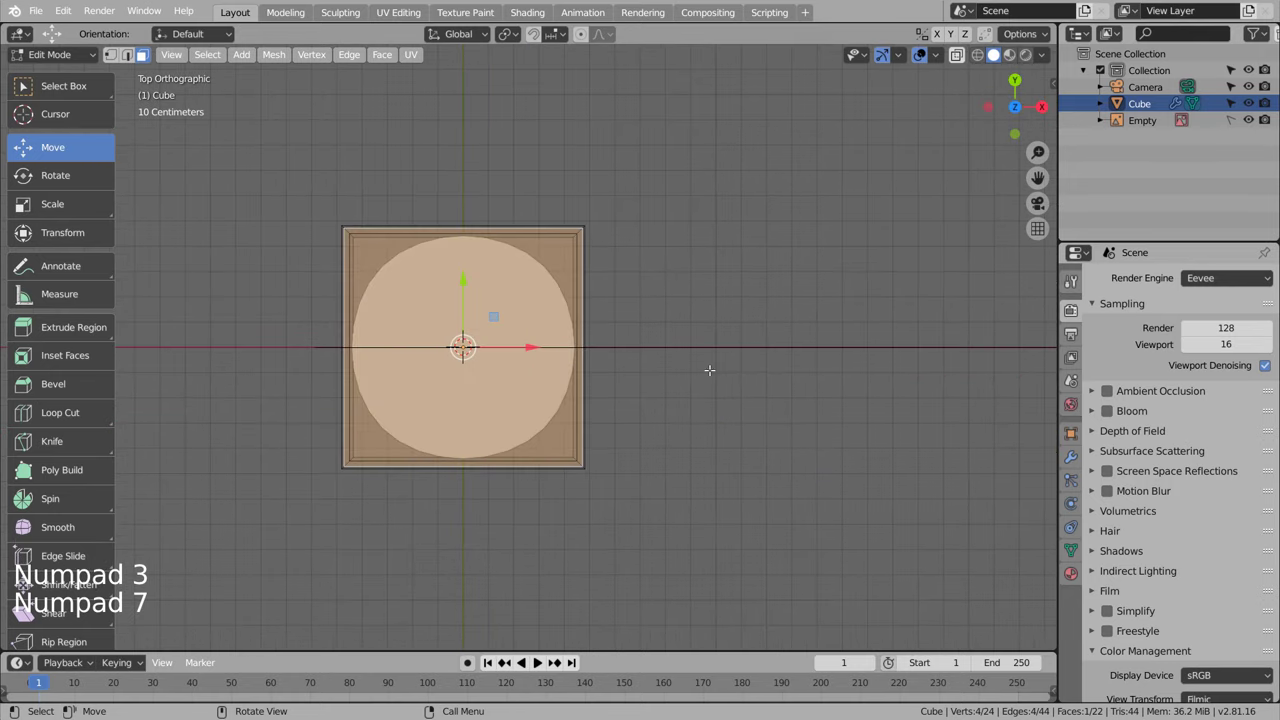
{"action": "key", "text": "s"}
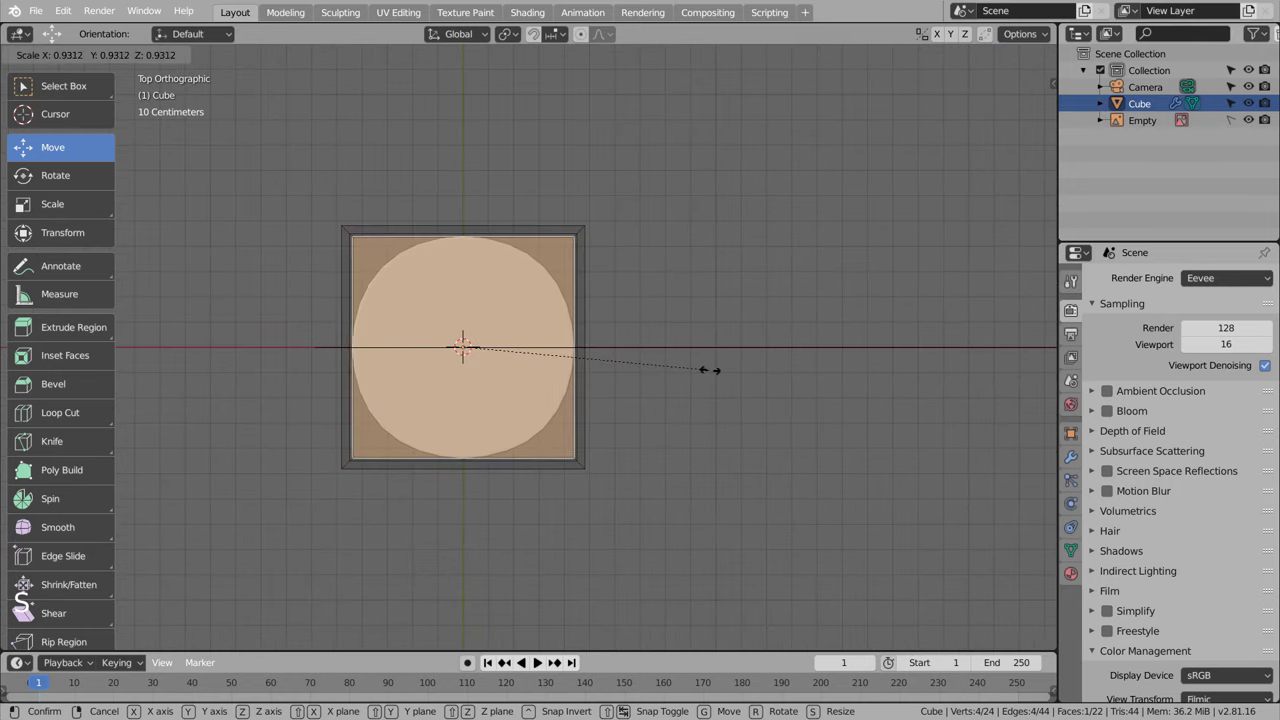
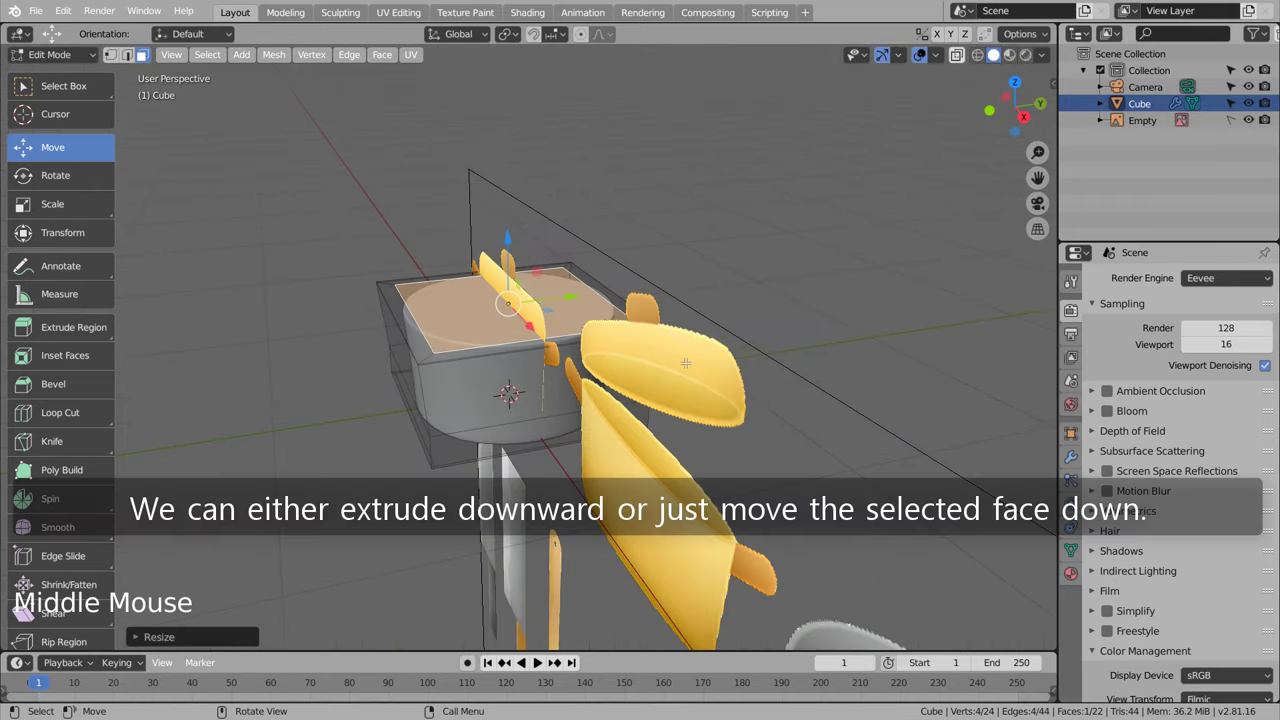
{"action": "key", "text": "i"}
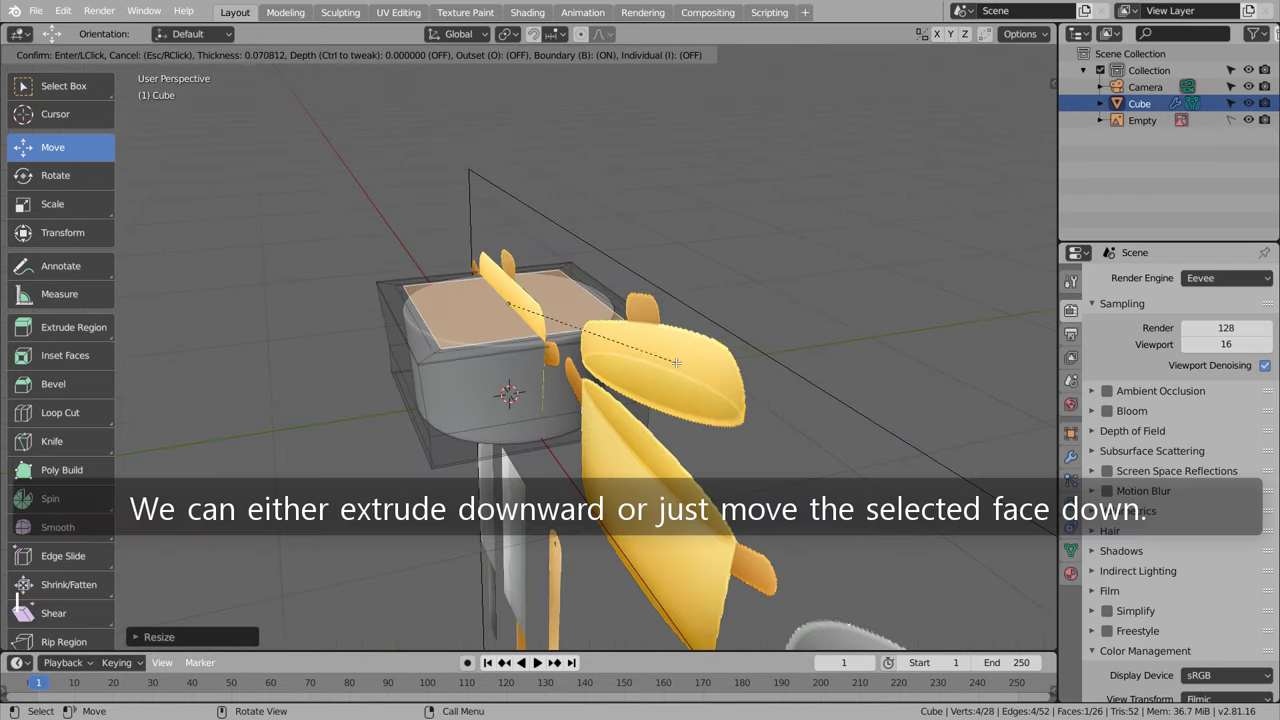
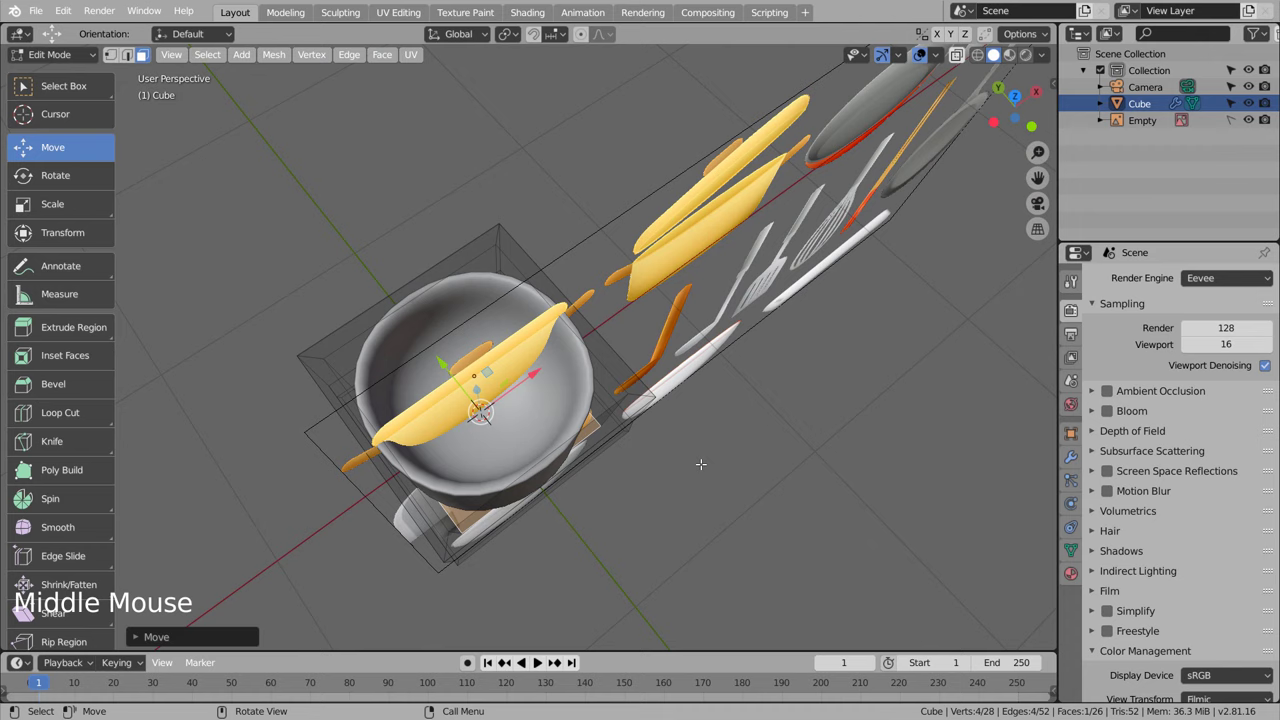
{"action": "key", "text": "Tab"}
Step: Deselect everything, return to front view and add a new cube beside the pot body
{"action": "middle_click", "coordinate": [705, 466]}
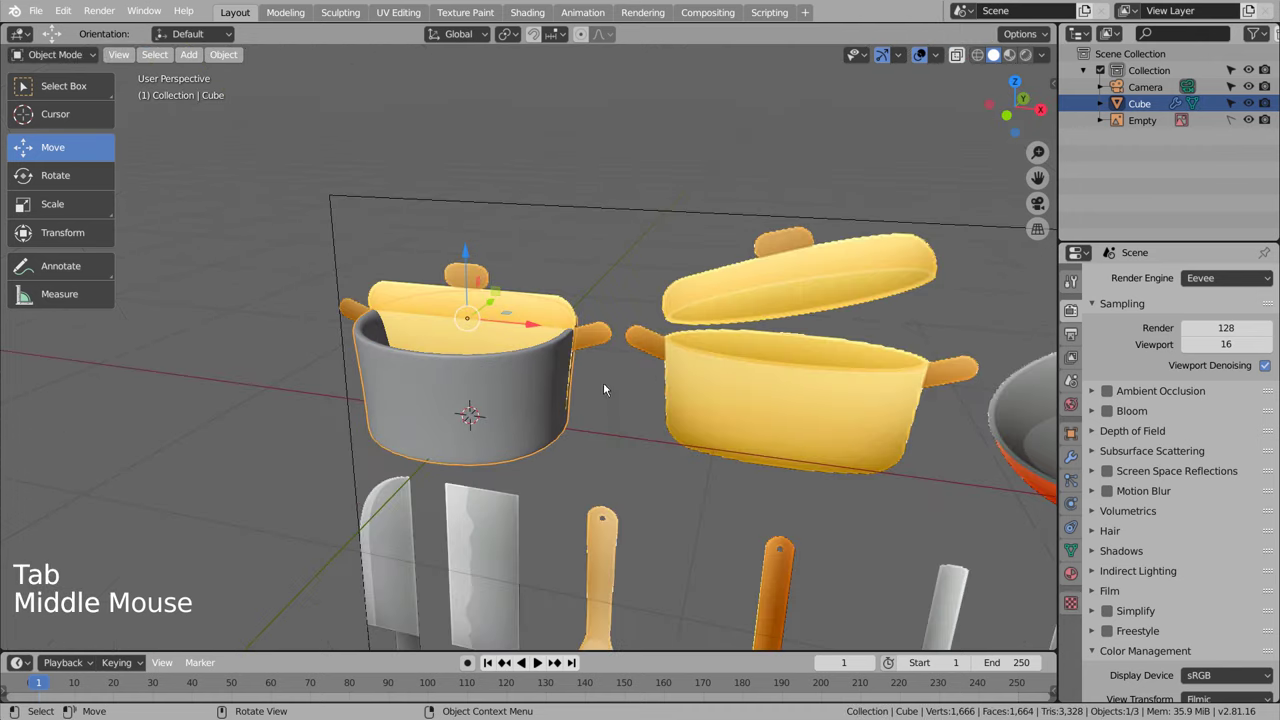
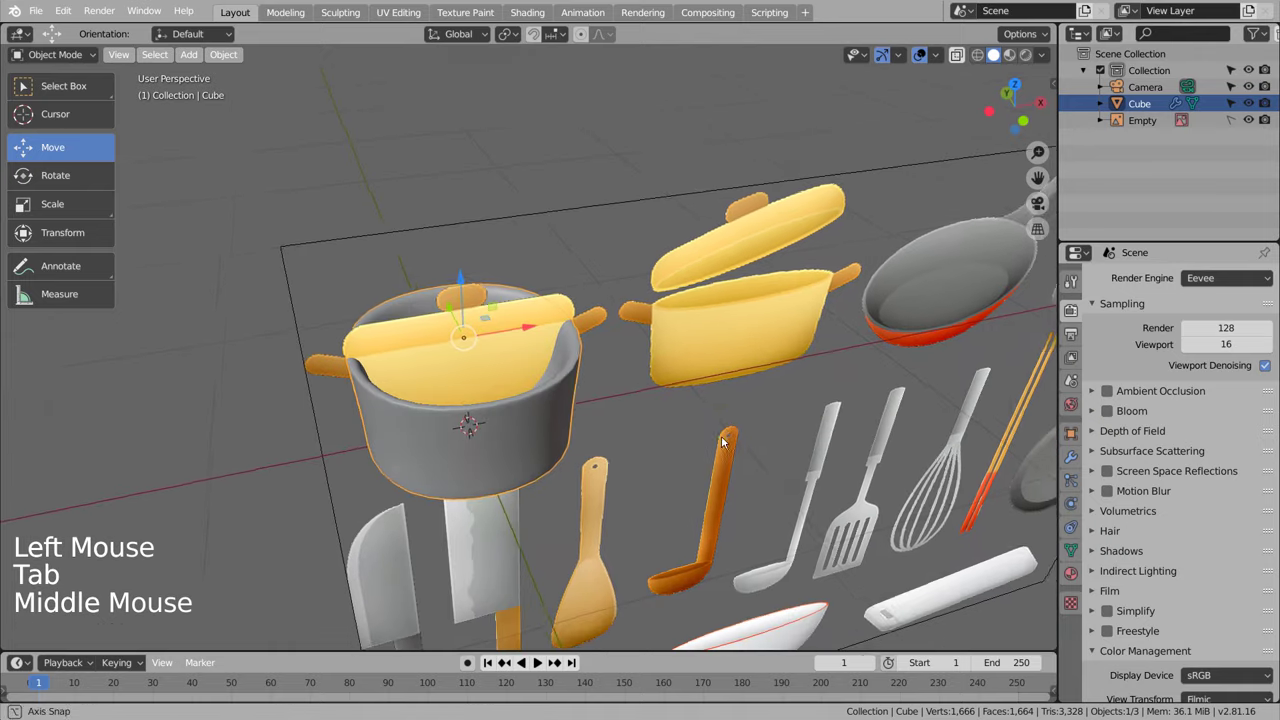
{"action": "left_click", "coordinate": [716, 447]}
{"action": "key", "text": "KP_1"}
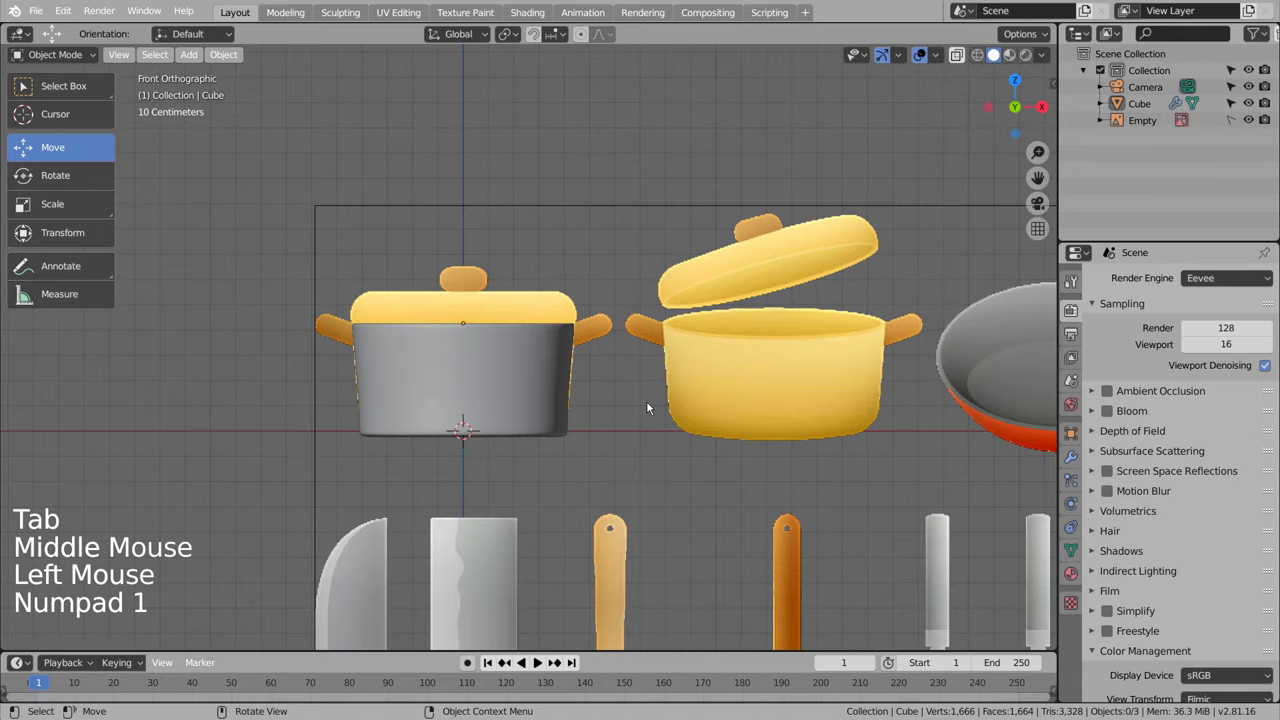
{"action": "left_click", "coordinate": [651, 405]}
{"action": "scroll", "scroll_direction": "up", "scroll_amount": 3}
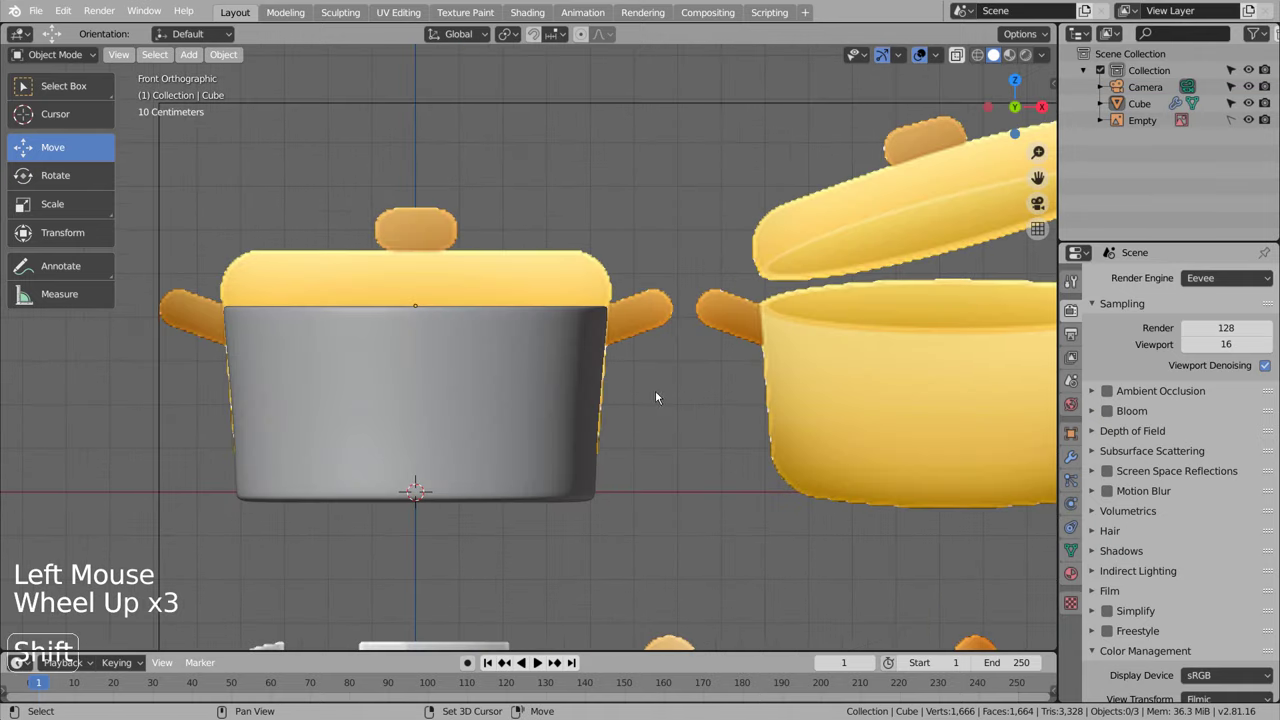
{"action": "key", "text": "shift+a"}
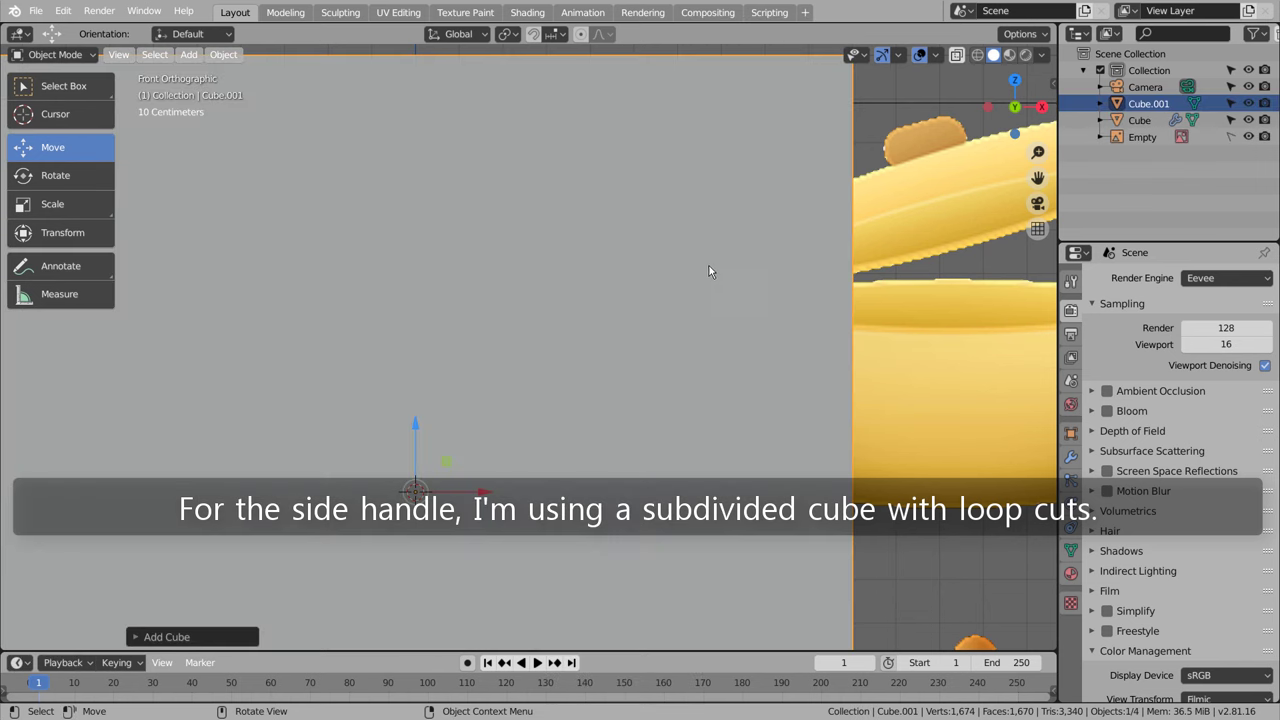
Step: Shrink the new cube to a small block on the pot's left rim and narrow it front to back
{"action": "scroll", "scroll_direction": "down", "scroll_amount": 3}
{"action": "middle_click", "coordinate": [730, 318]}
{"action": "key", "text": "KP_1"}
{"action": "key", "text": "KP_7"}
{"action": "key", "text": "shift+x"}
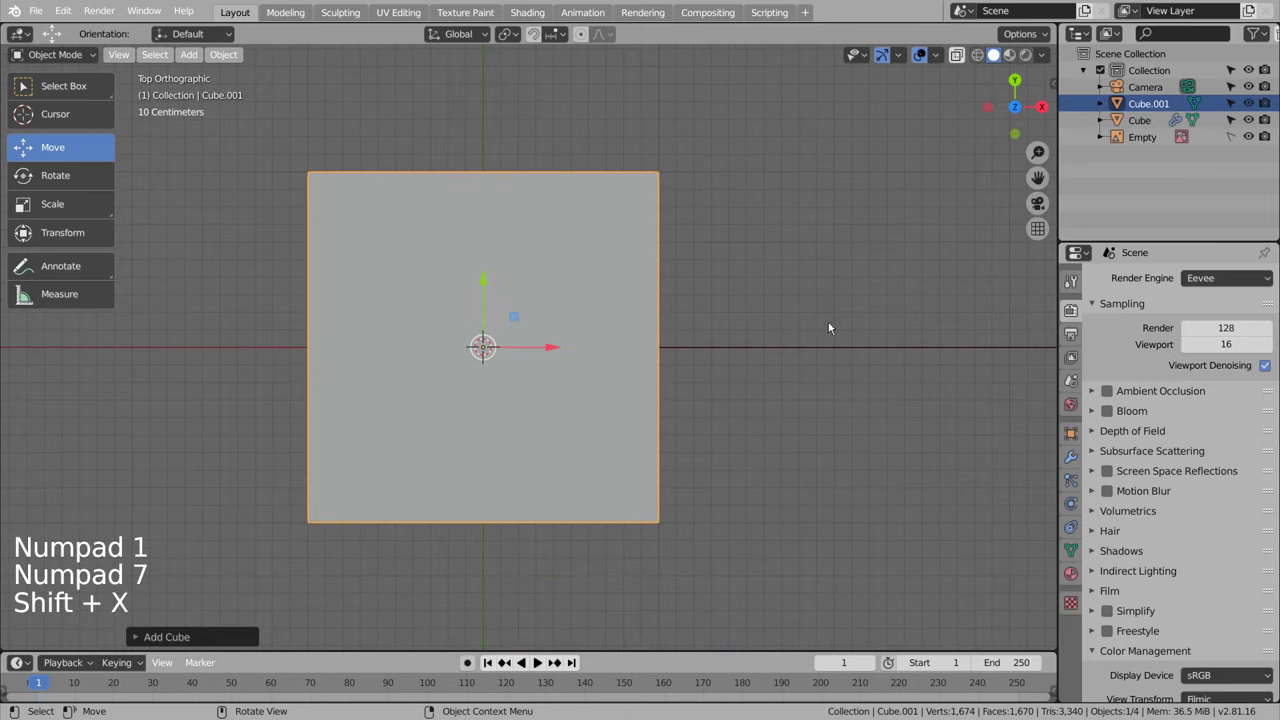
{"action": "key", "text": "shift+z"}
{"action": "key", "text": "s"}
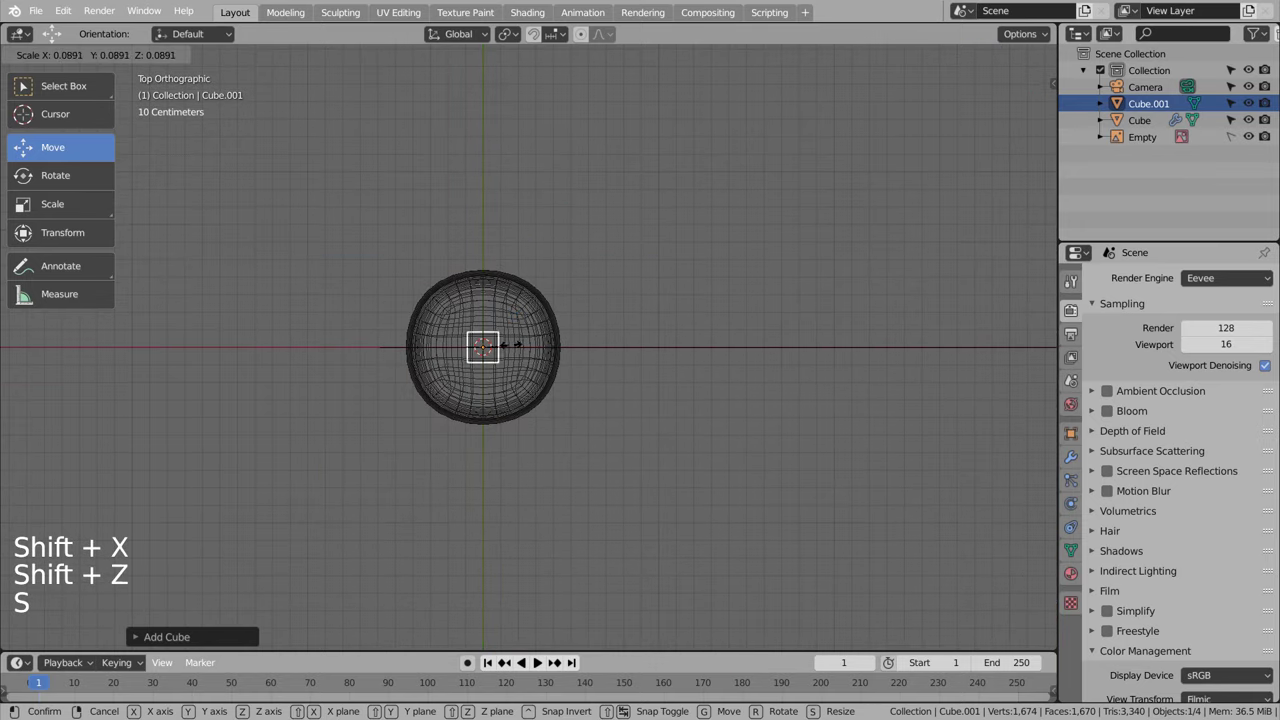
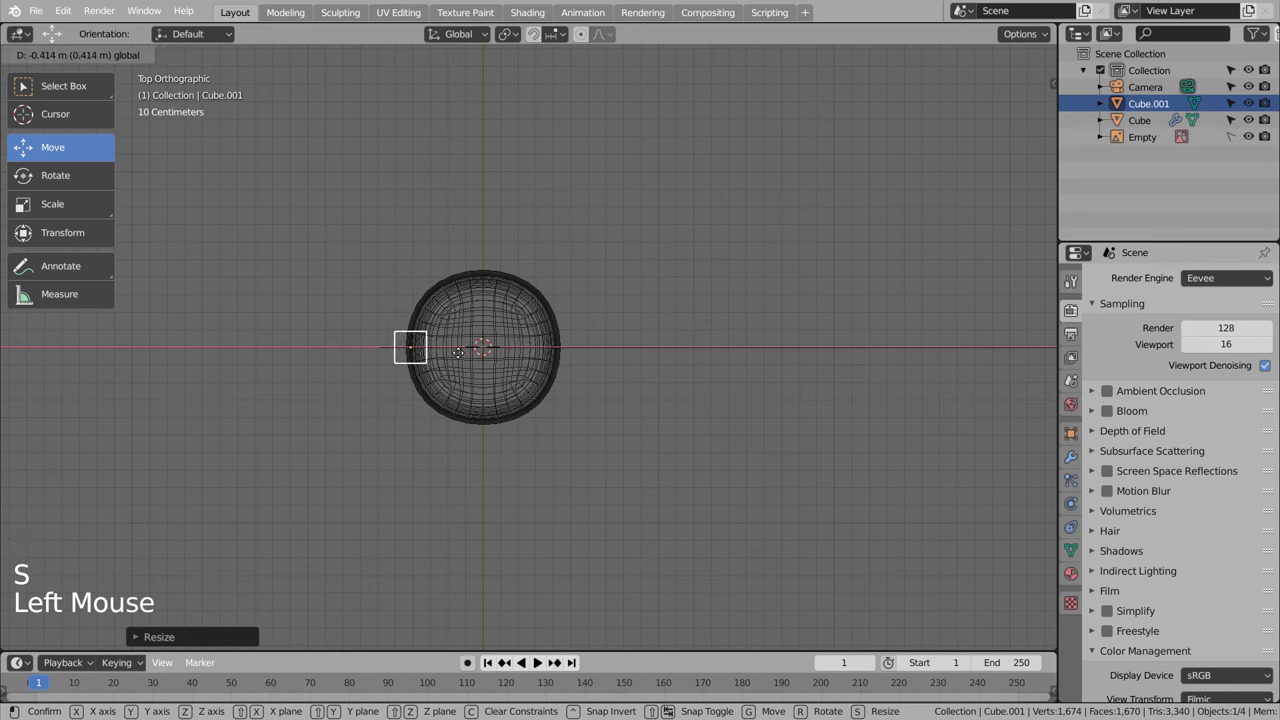
{"action": "key", "text": "s"}
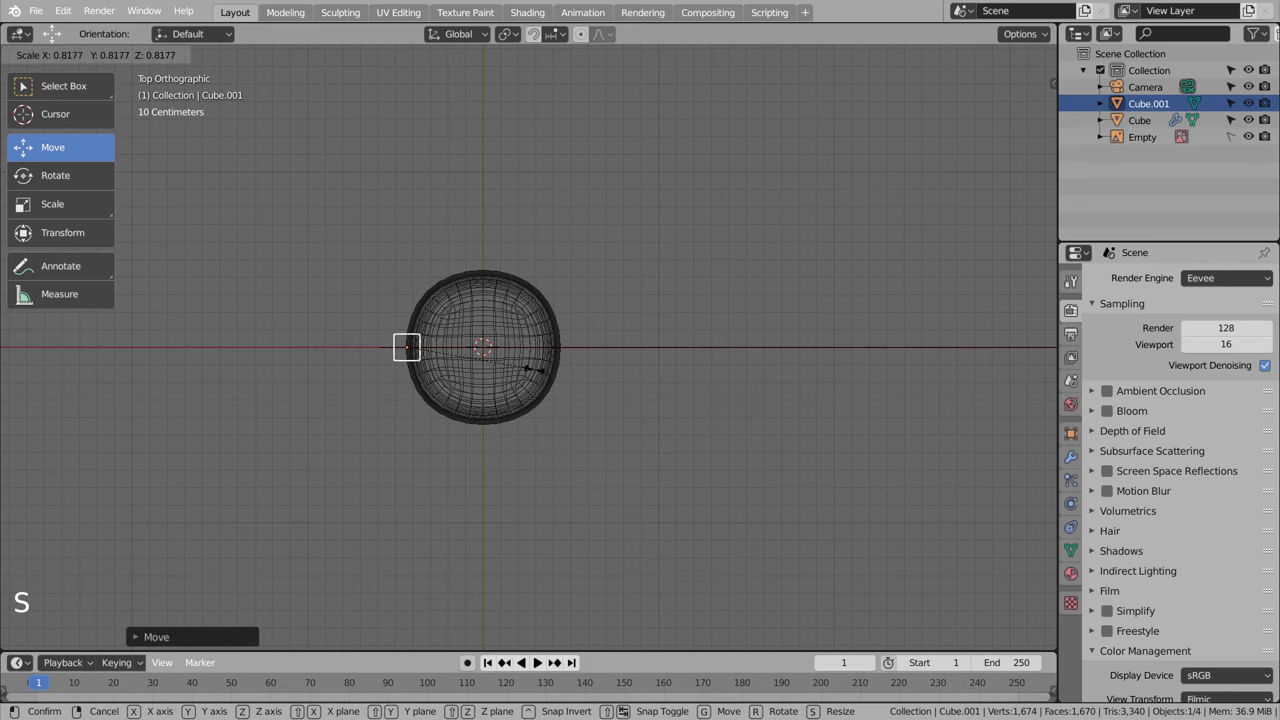
{"action": "key", "text": "s"}
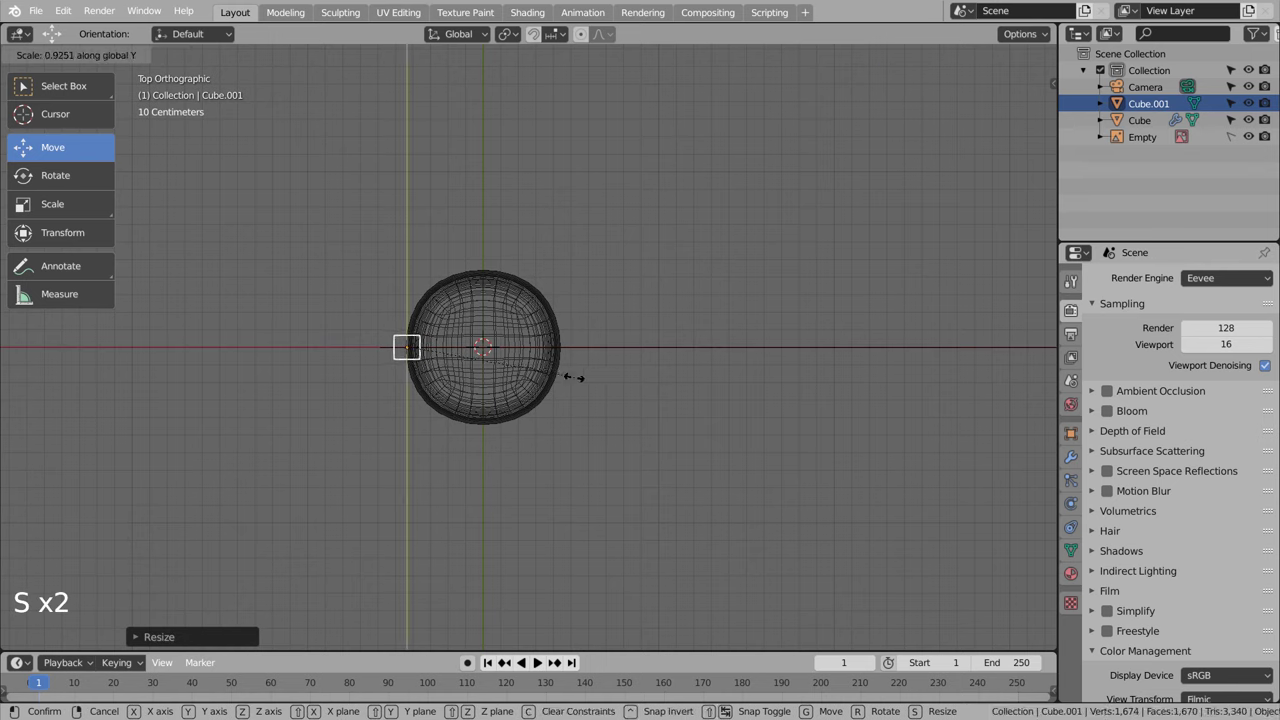
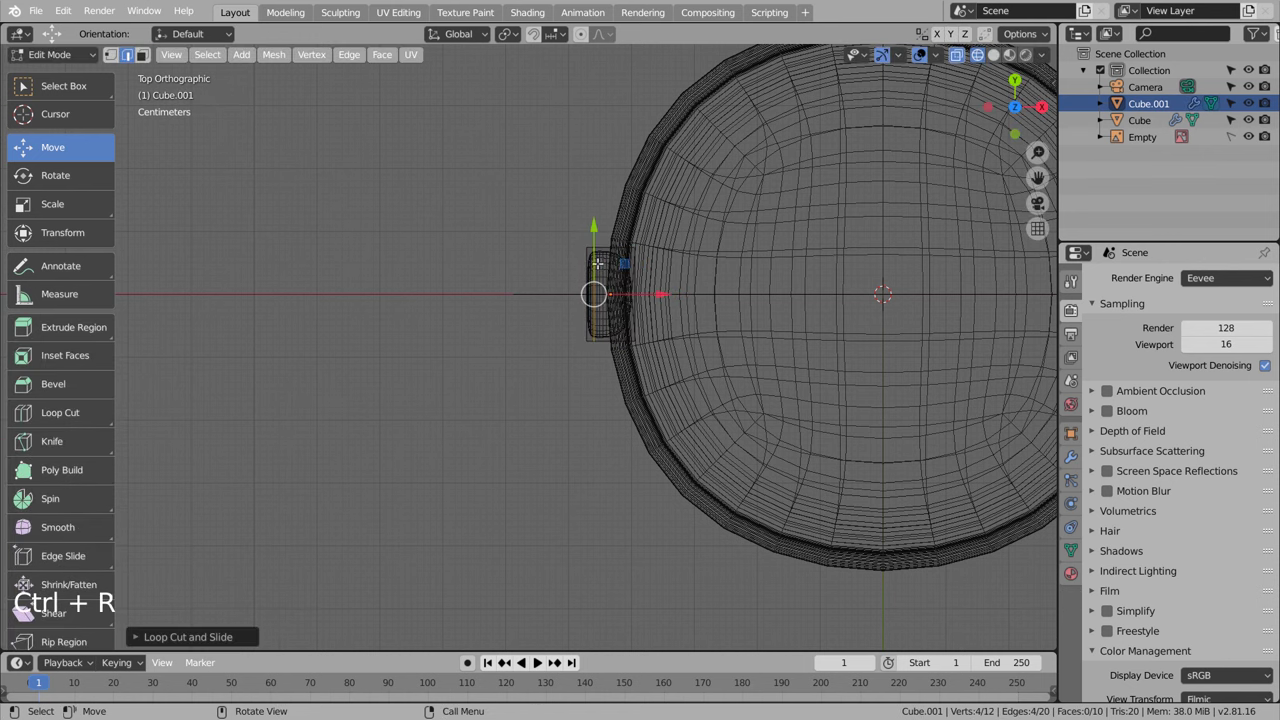
Step: Squash, rotate, move and resize the handle piece against the pot's left side
{"action": "key", "text": "Tab"}
{"action": "middle_click", "coordinate": [767, 373]}
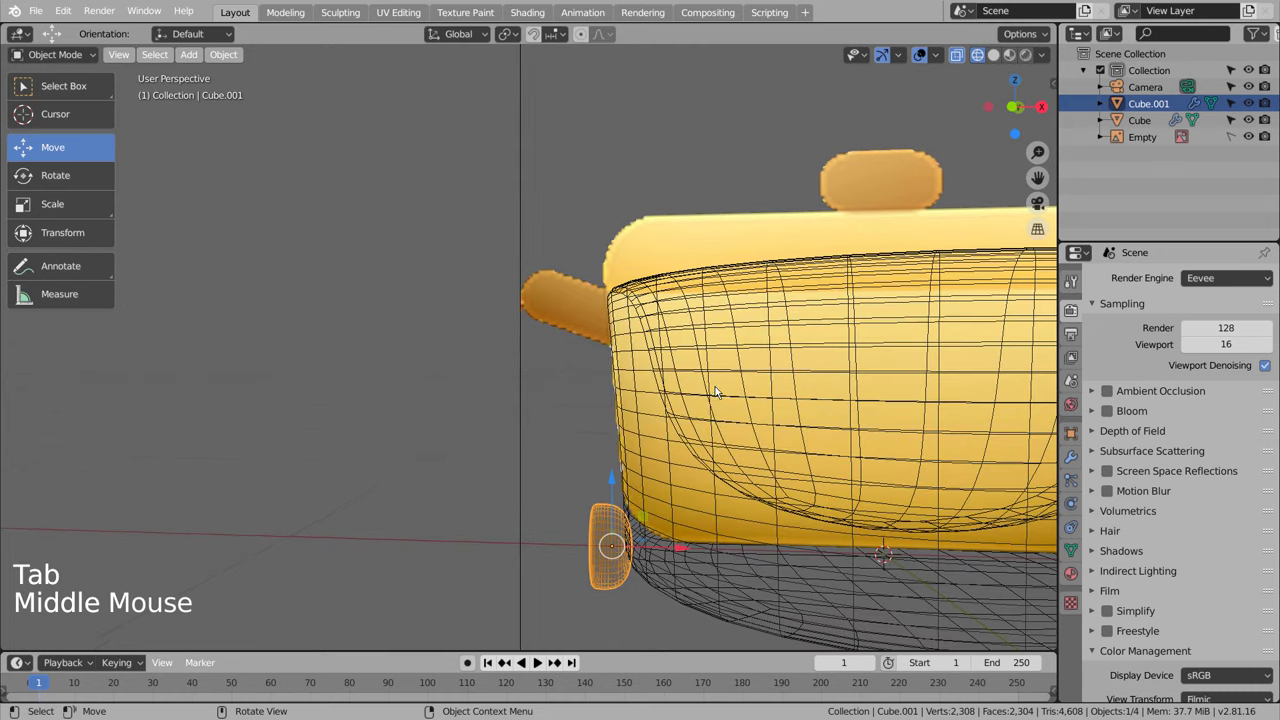
{"action": "key", "text": "s"}
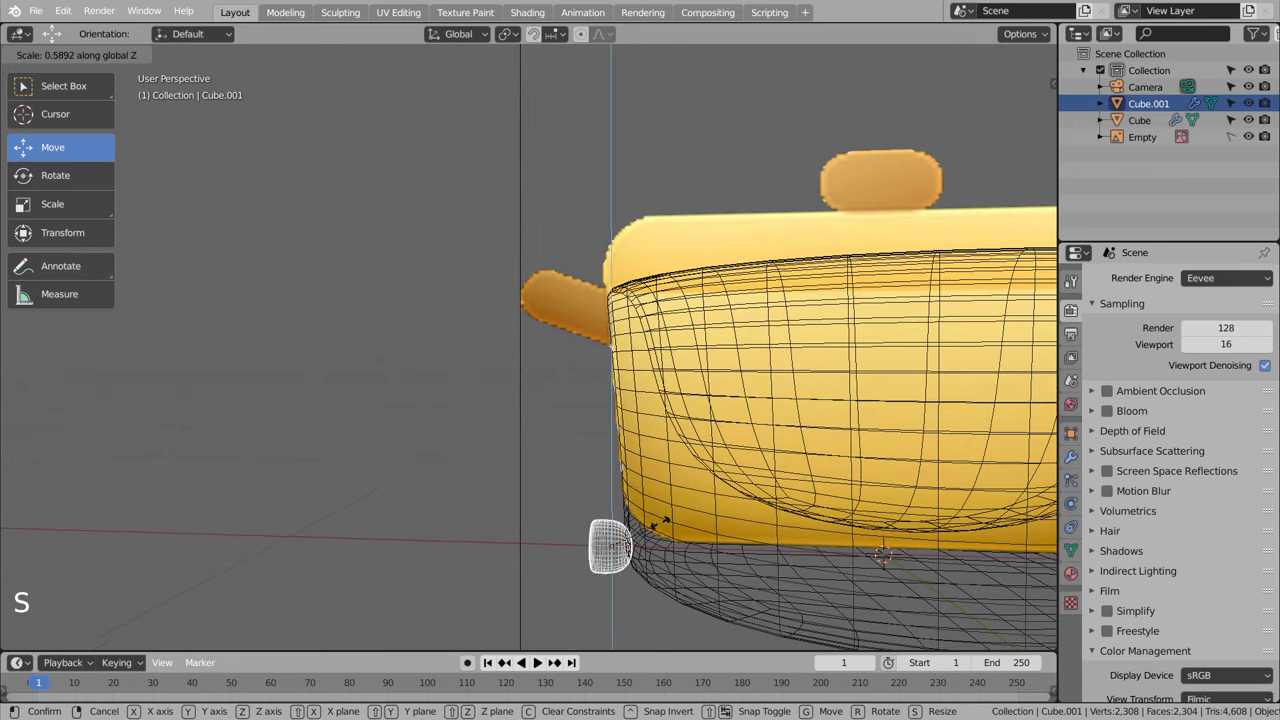
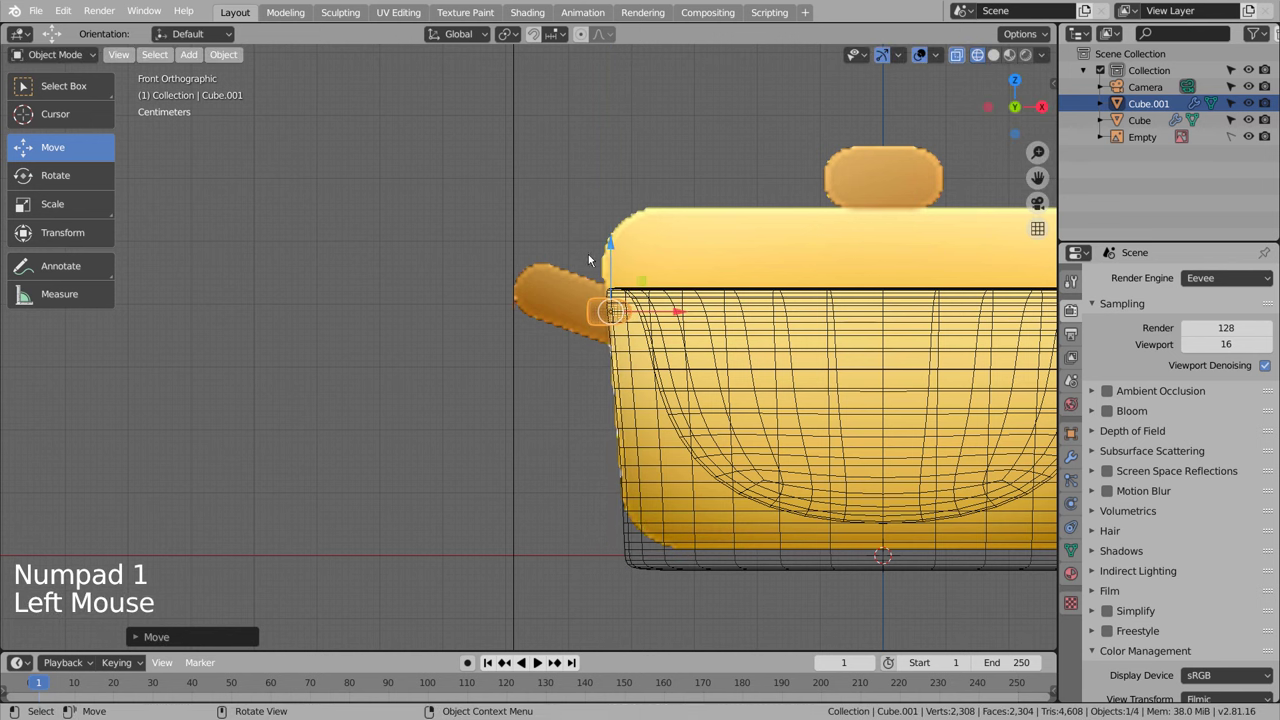
{"action": "key", "text": "r"}
{"action": "key", "text": "g"}
{"action": "key", "text": "s"}
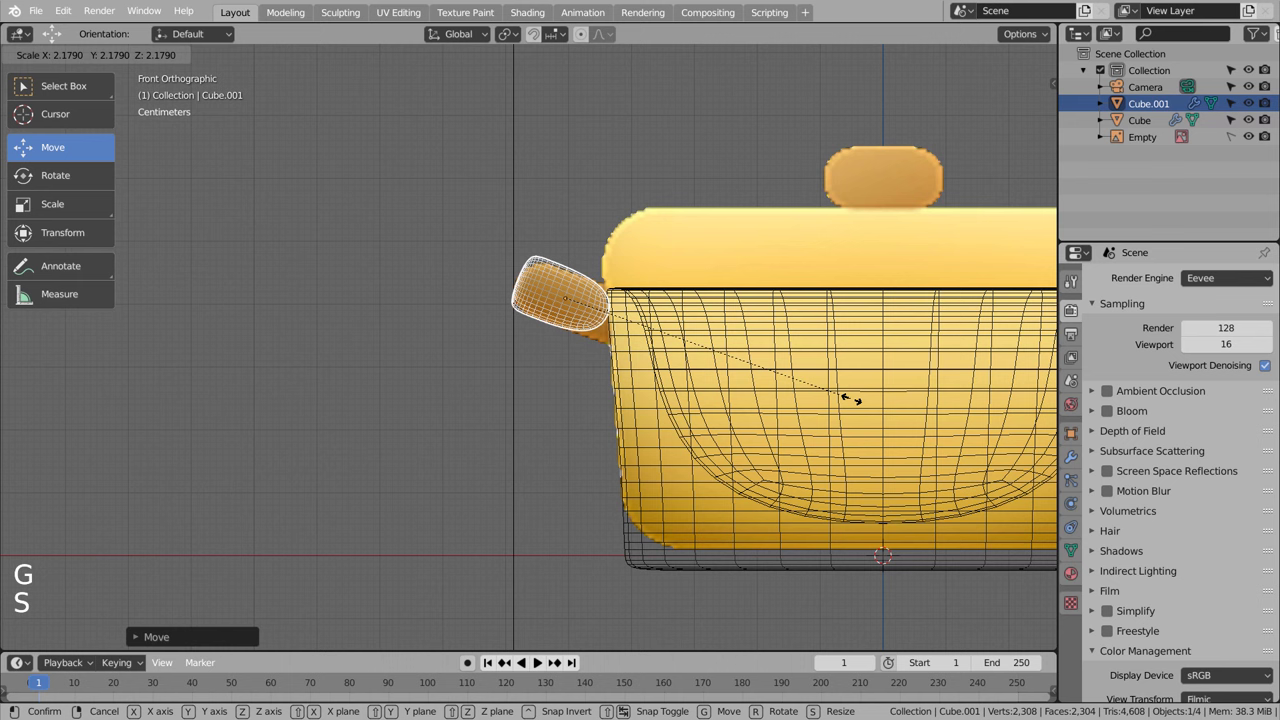
Step: Add loop cuts to taper the handle's outer end, then frame the whole pot in view
{"action": "key", "text": "Tab"}
{"action": "key", "text": "ctrl+r"}
{"action": "key", "text": "ctrl+z"}
{"action": "key", "text": "ctrl+r"}
{"action": "key", "text": "Tab"}
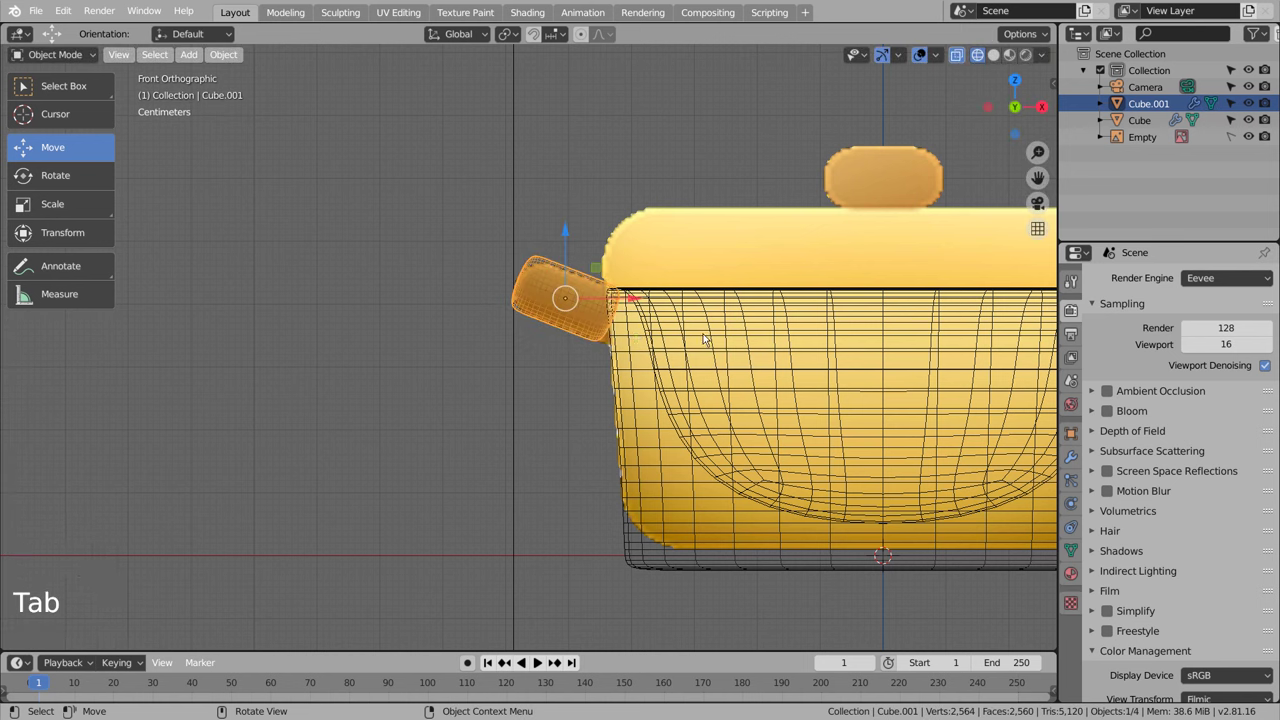
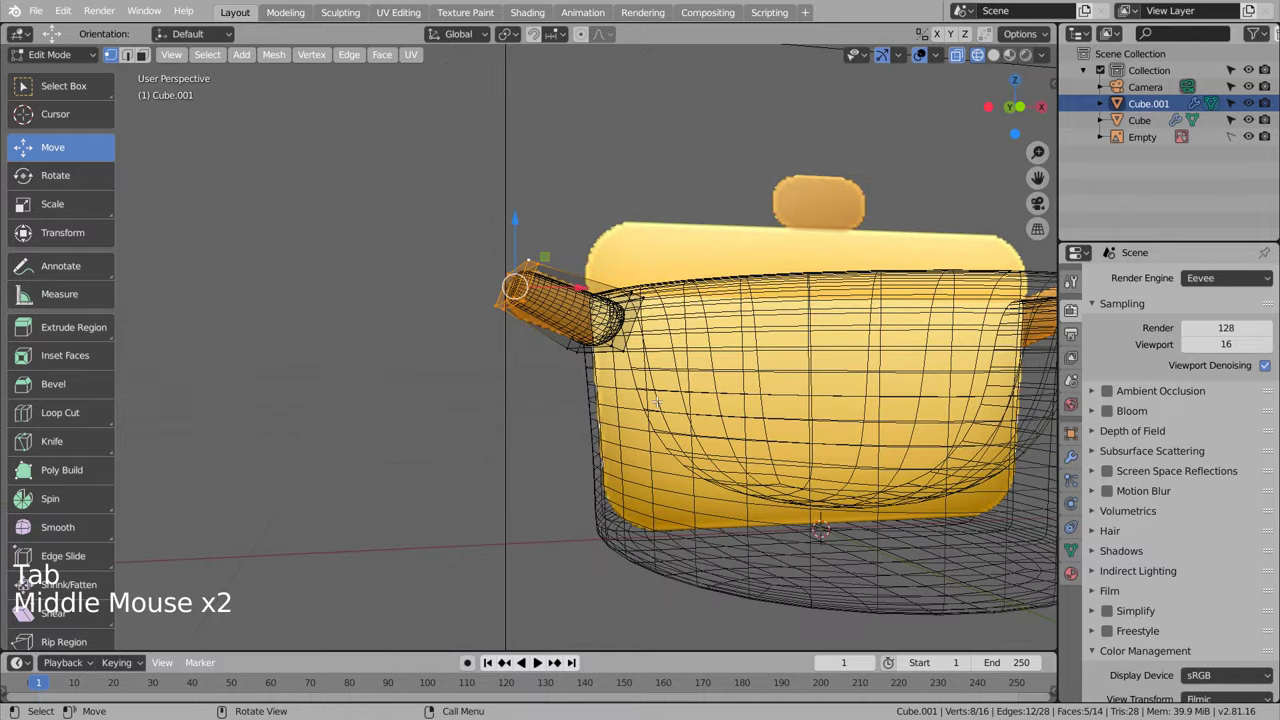
{"action": "key", "text": "KP_Decimal"}
{"action": "key", "text": "Tab"}
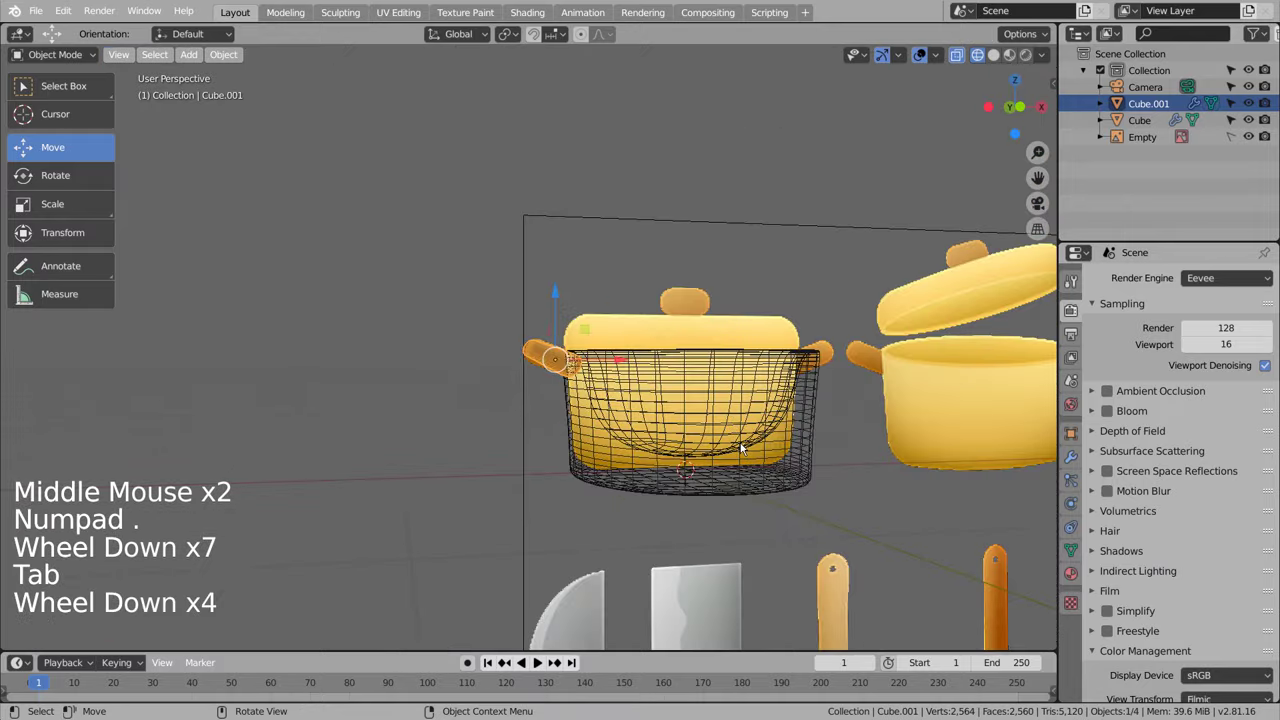
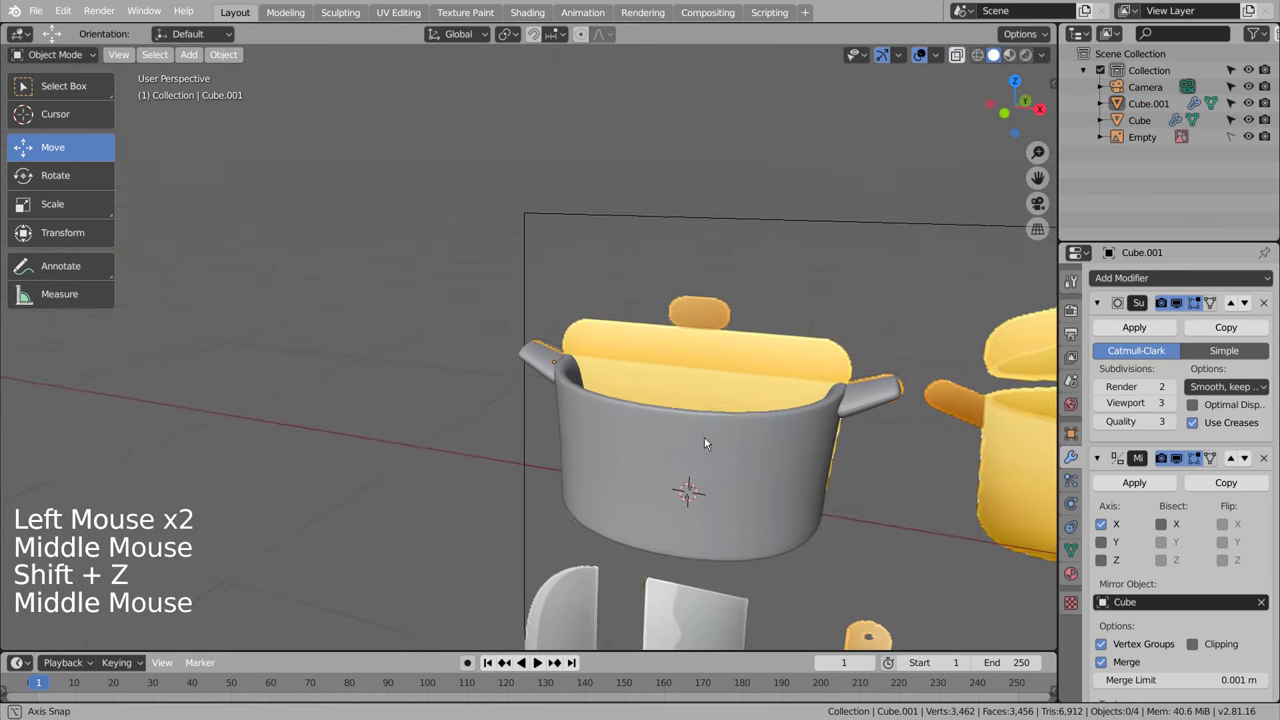
Step: Select the handle and view the pot with its mirrored handle straight from the front
{"action": "left_click", "coordinate": [887, 406]}
{"action": "right_click", "coordinate": [887, 405]}
{"action": "left_click", "coordinate": [880, 450]}
{"action": "middle_click", "coordinate": [861, 485]}
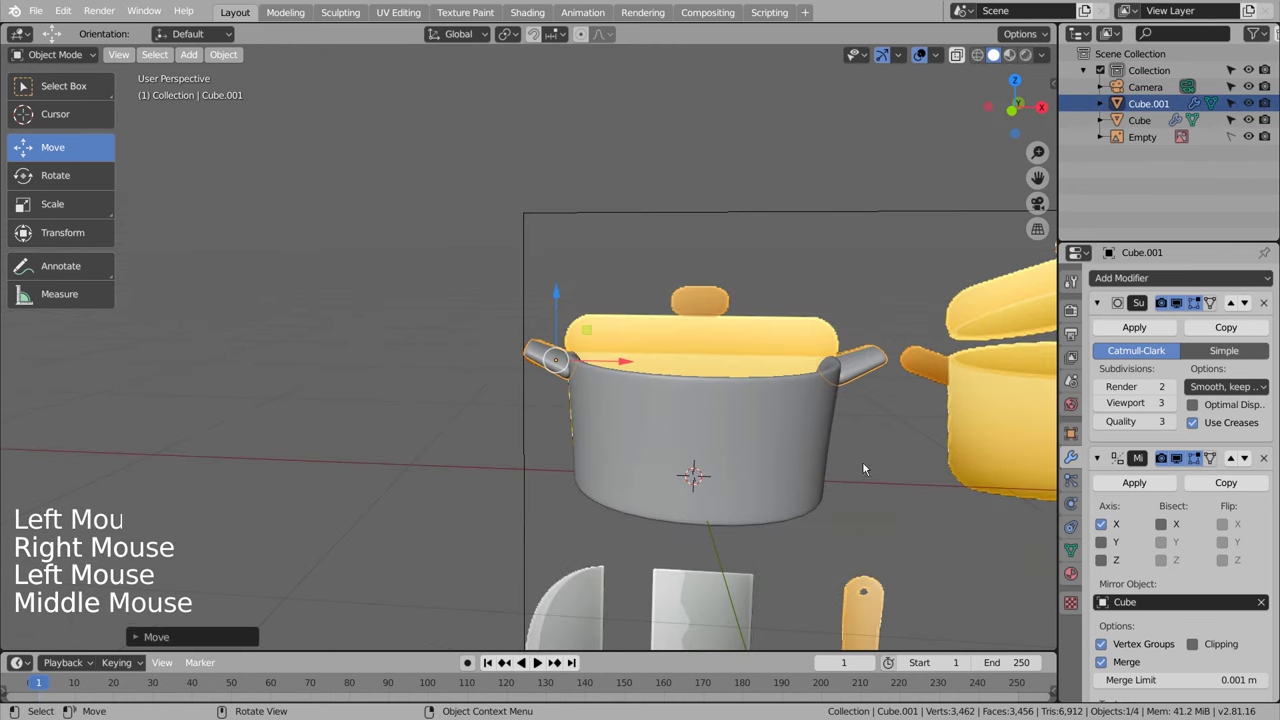
{"action": "key", "text": "KP_1"}
Step: Deselect and bring up the Add menu's Mesh list for the next part
{"action": "left_click", "coordinate": [907, 451]}
{"action": "middle_click", "coordinate": [899, 455]}
{"action": "left_click", "coordinate": [652, 453]}
{"action": "key", "text": "shift+a"}
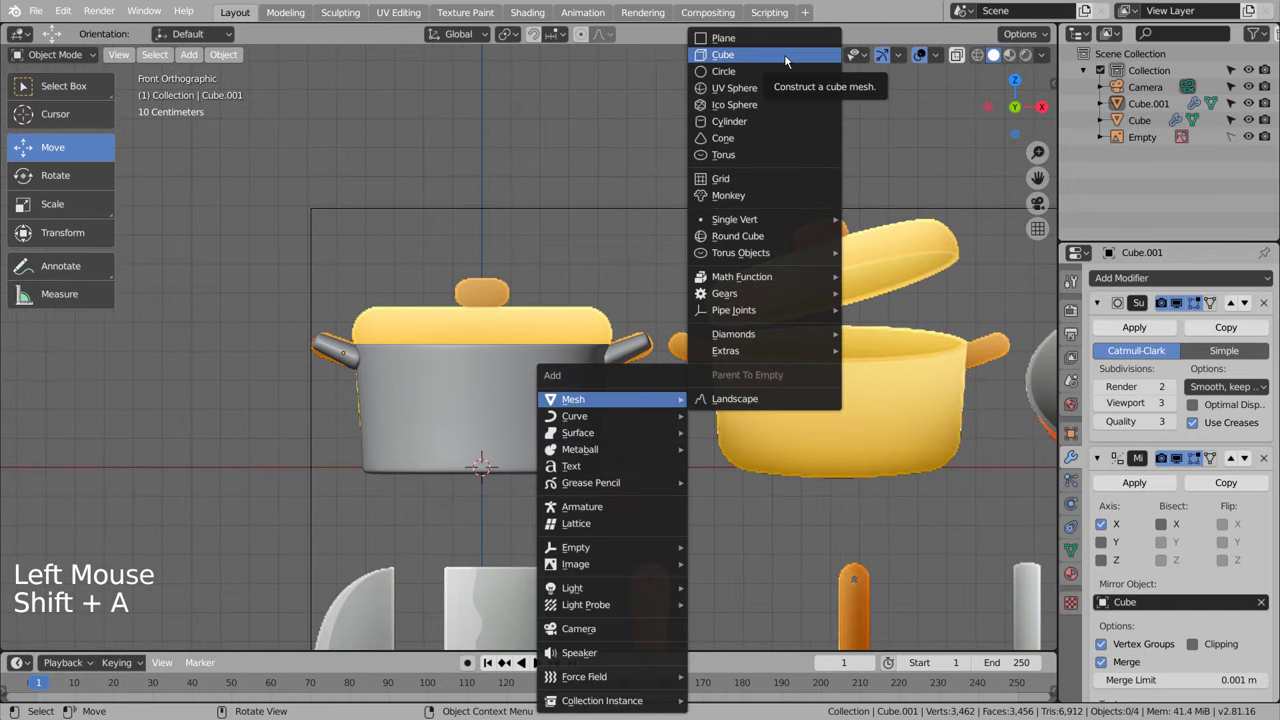
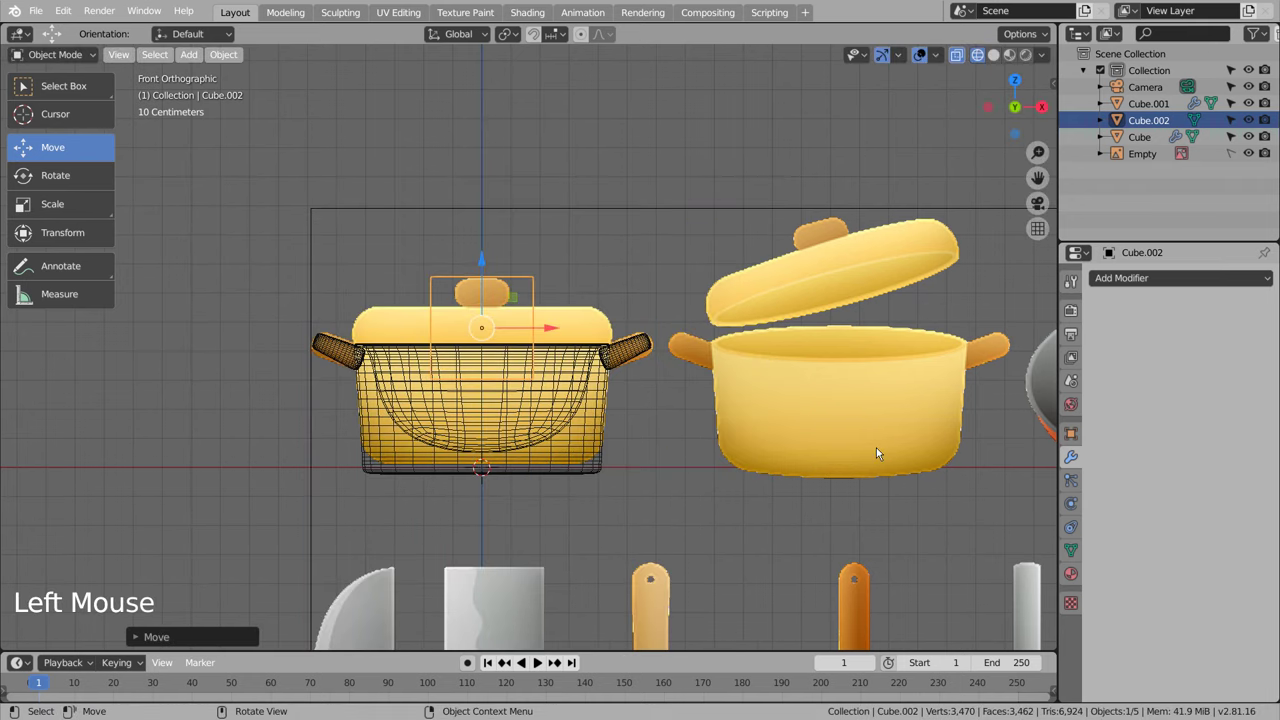
Step: Subdivide the new cube, widen and flatten it with an extra edge loop into a lid shape
{"action": "key", "text": "ctrl+3"}
{"action": "key", "text": "Tab"}
{"action": "key", "text": "s"}
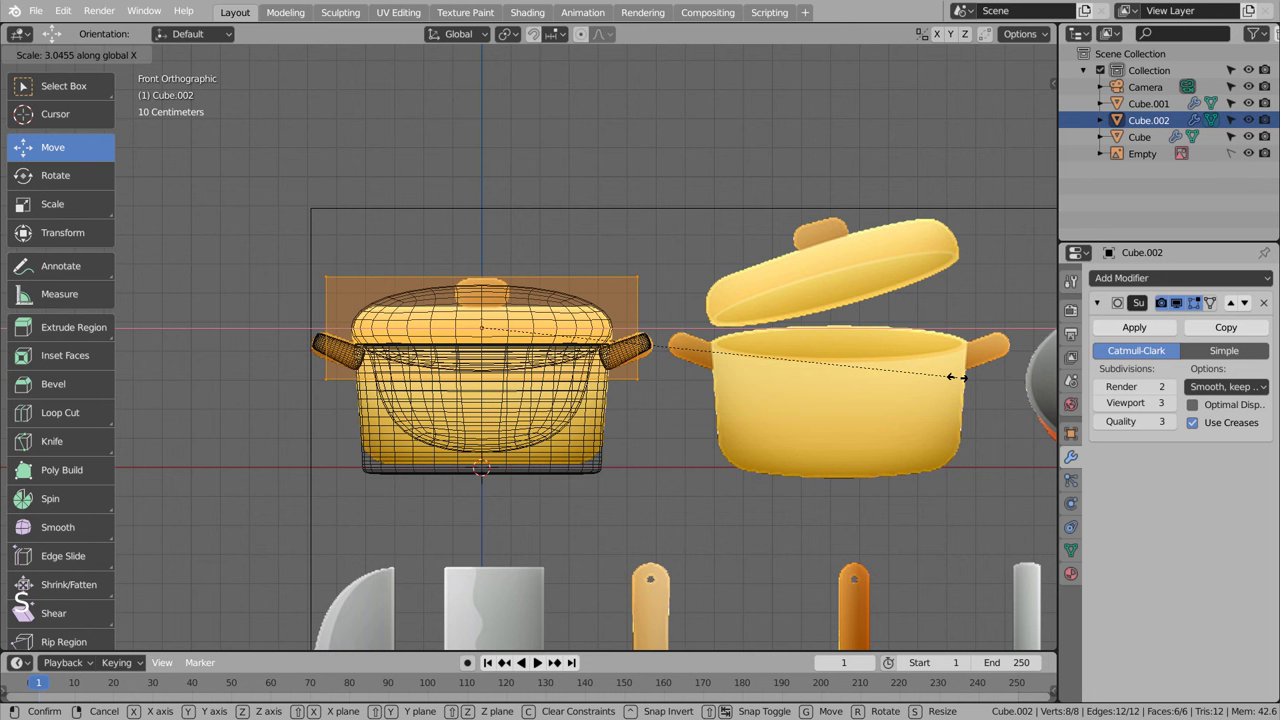
{"action": "key", "text": "Tab"}
{"action": "key", "text": "Tab"}
{"action": "key", "text": "ctrl+r"}
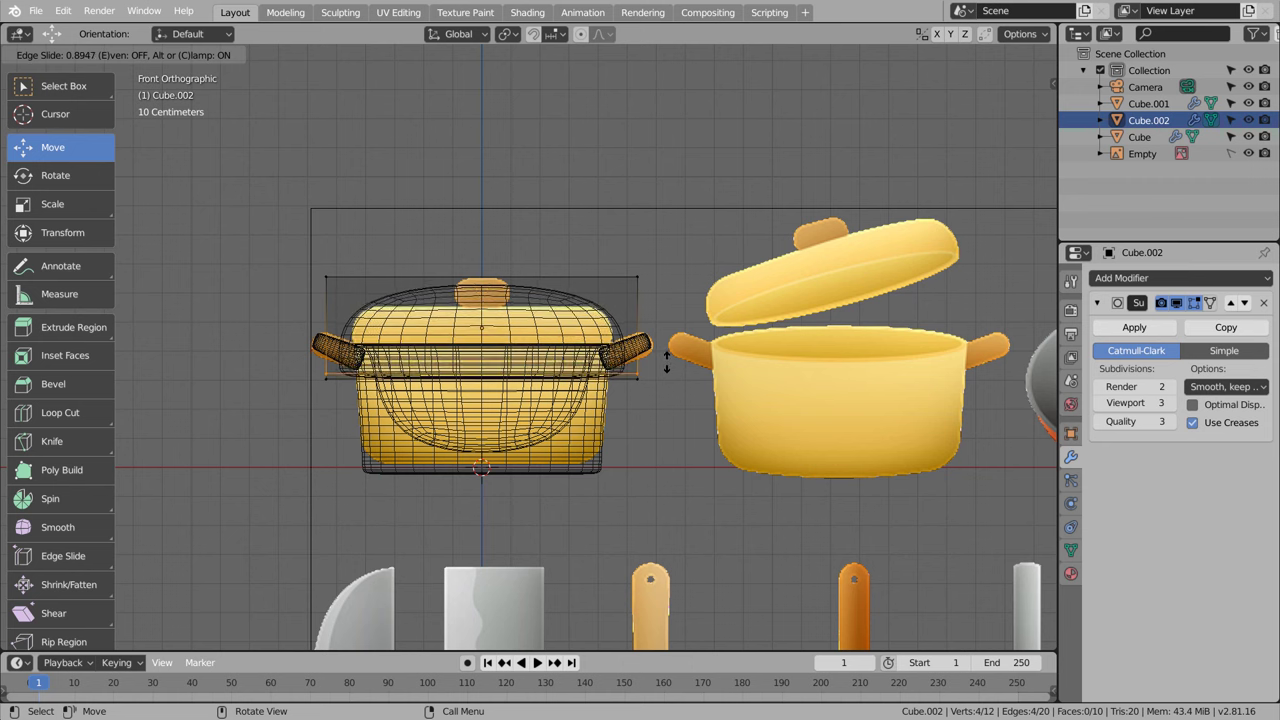
{"action": "key", "text": "Tab"}
{"action": "key", "text": "s"}
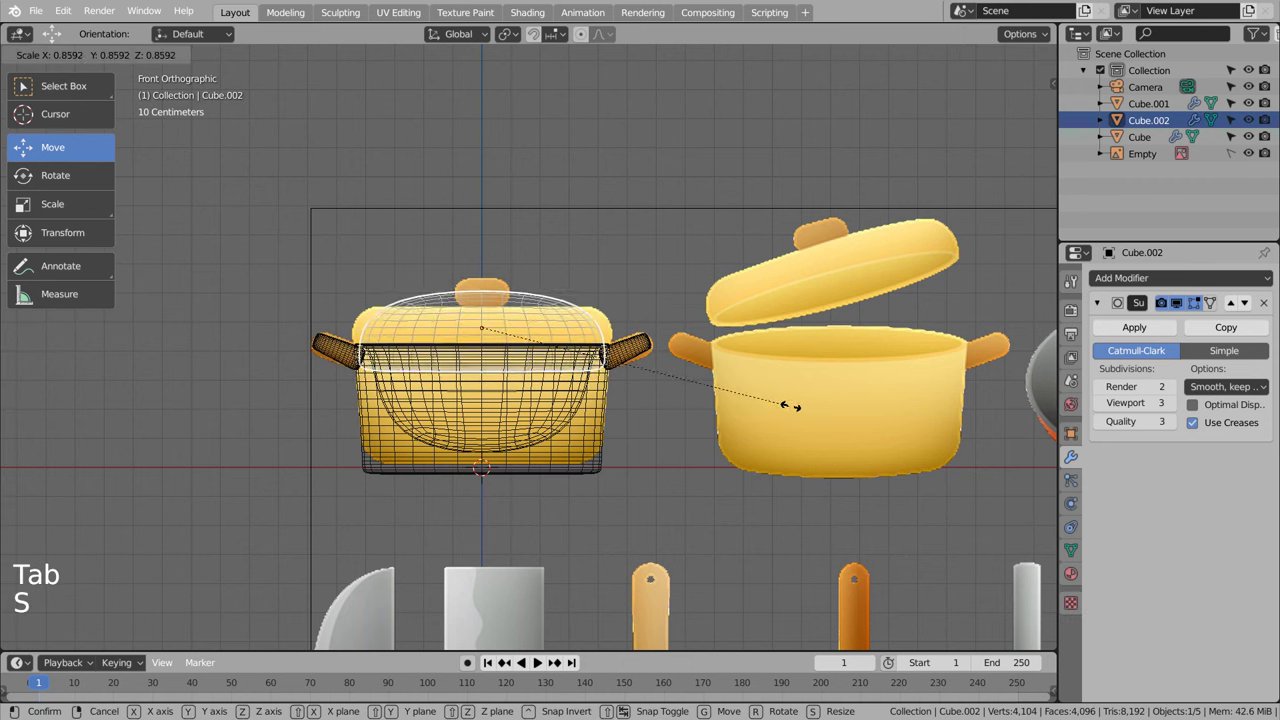
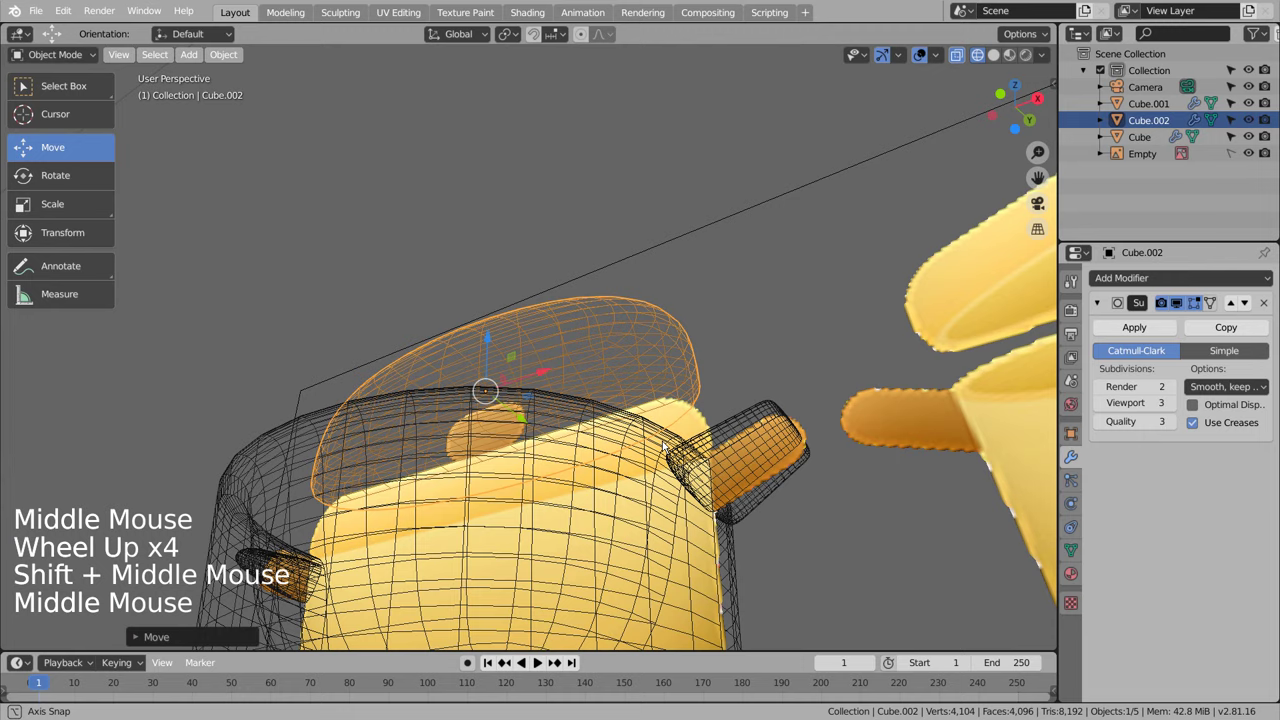
Step: In solid shading, stretch the lid front to back and check it from above
{"action": "key", "text": "shift+z"}
{"action": "middle_click", "coordinate": [707, 415]}
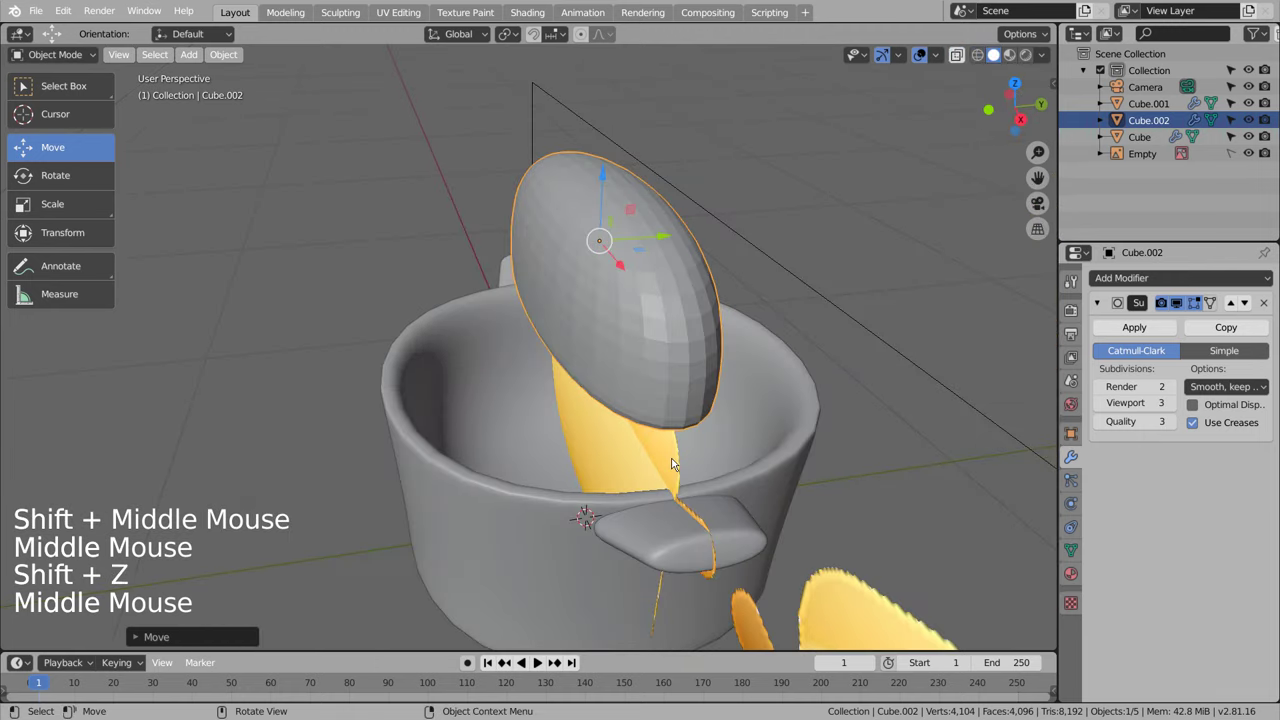
{"action": "key", "text": "s"}
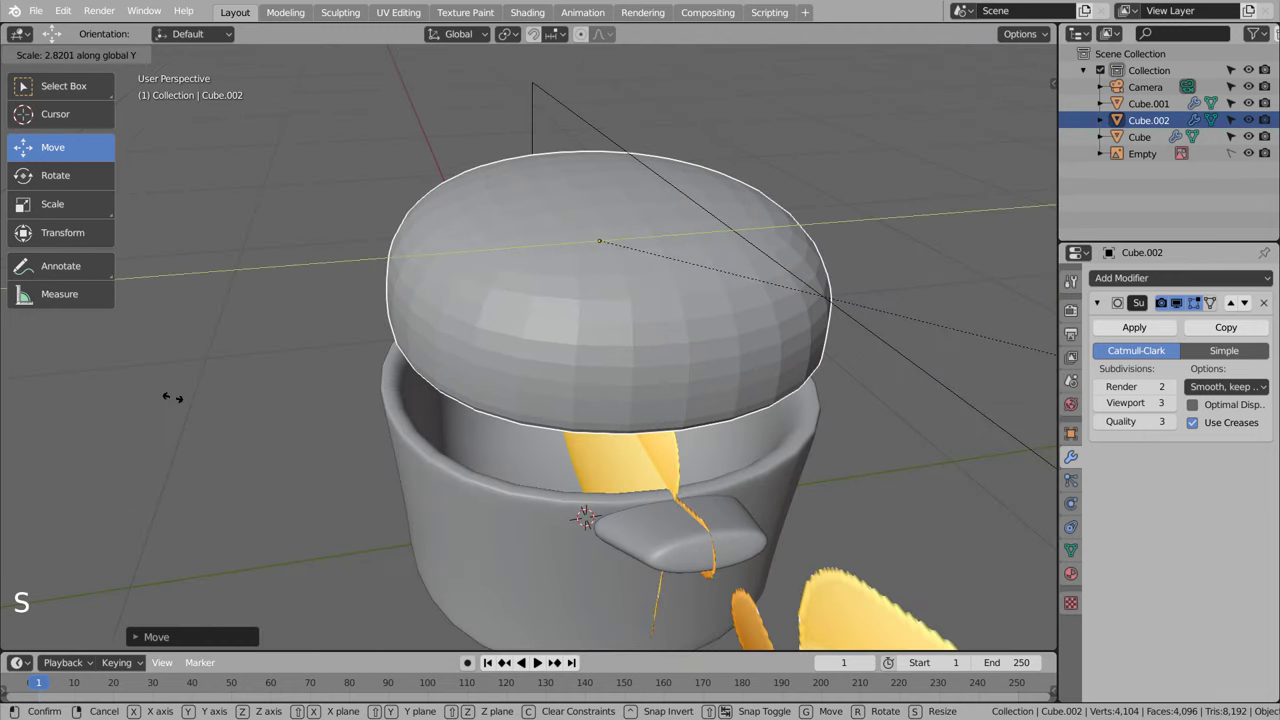
{"action": "key", "text": "KP_7"}
{"action": "scroll", "scroll_direction": "down", "scroll_amount": 3}
{"action": "middle_click", "coordinate": [513, 319]}
{"action": "key", "text": "s"}
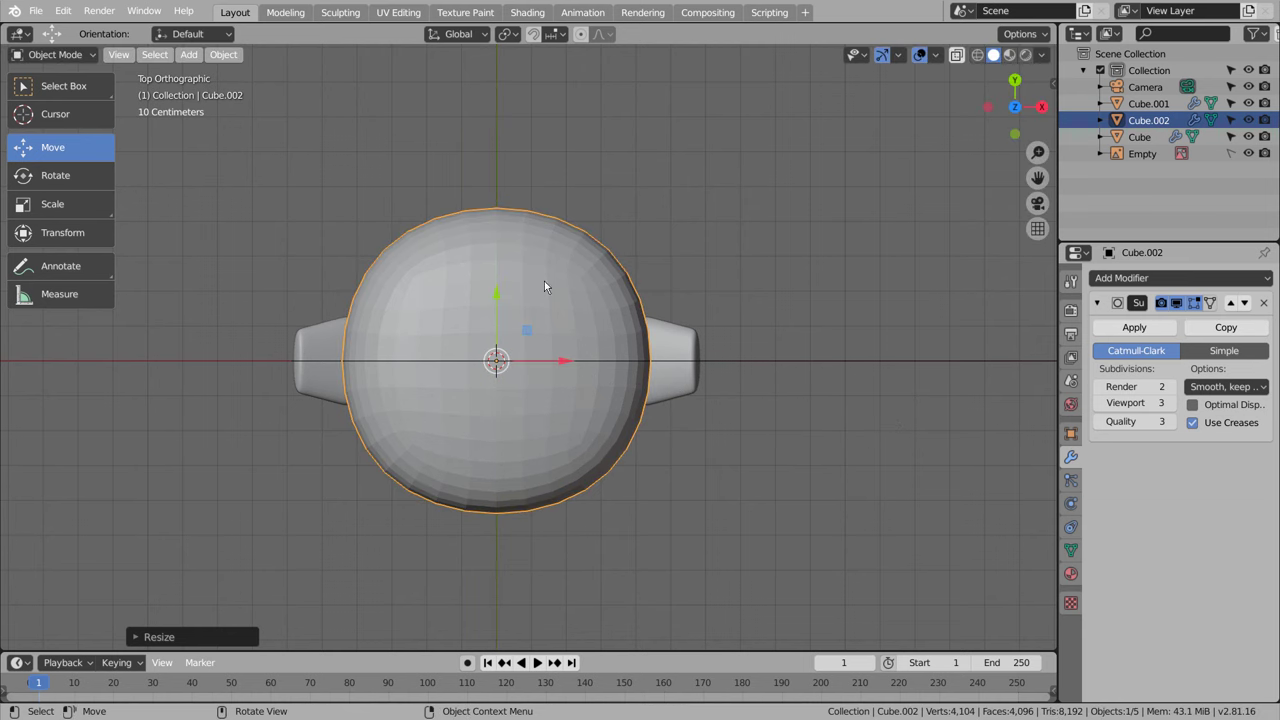
{"action": "right_click", "coordinate": [528, 268]}
{"action": "middle_click", "coordinate": [728, 453]}
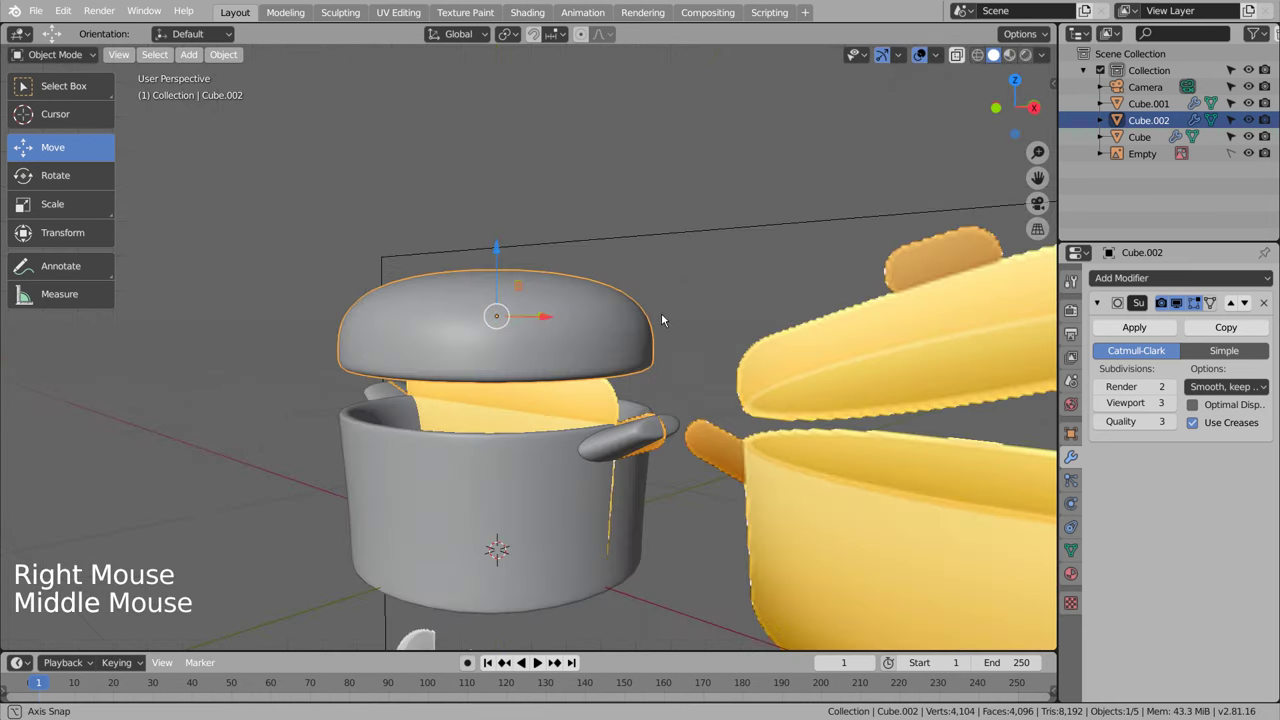
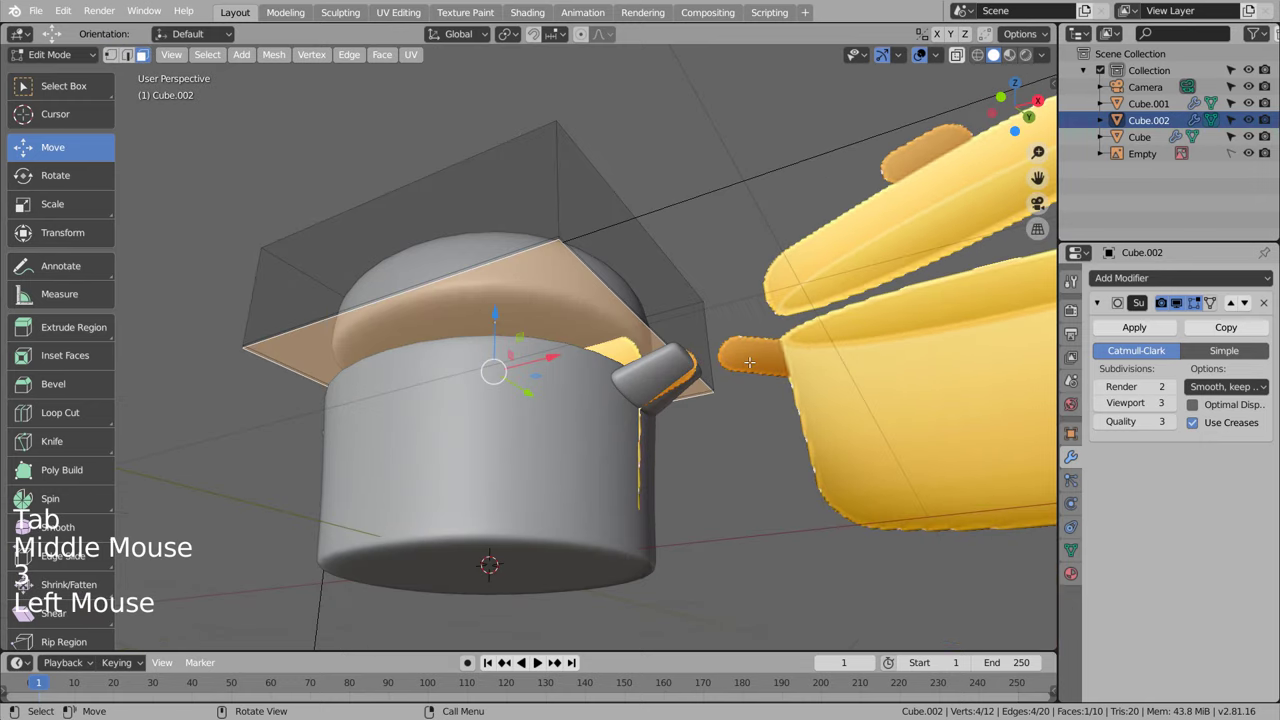
Step: Inset the lid's top face and shrink the raised face into a dome
{"action": "key", "text": "i"}
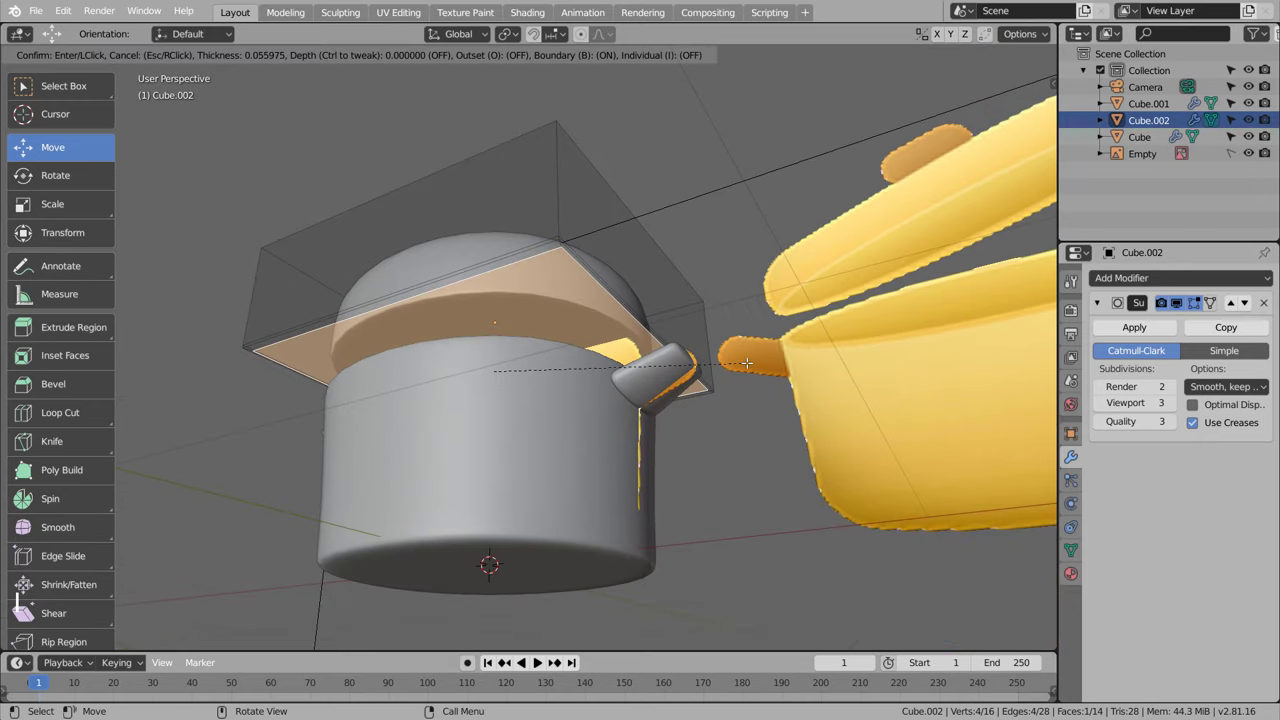
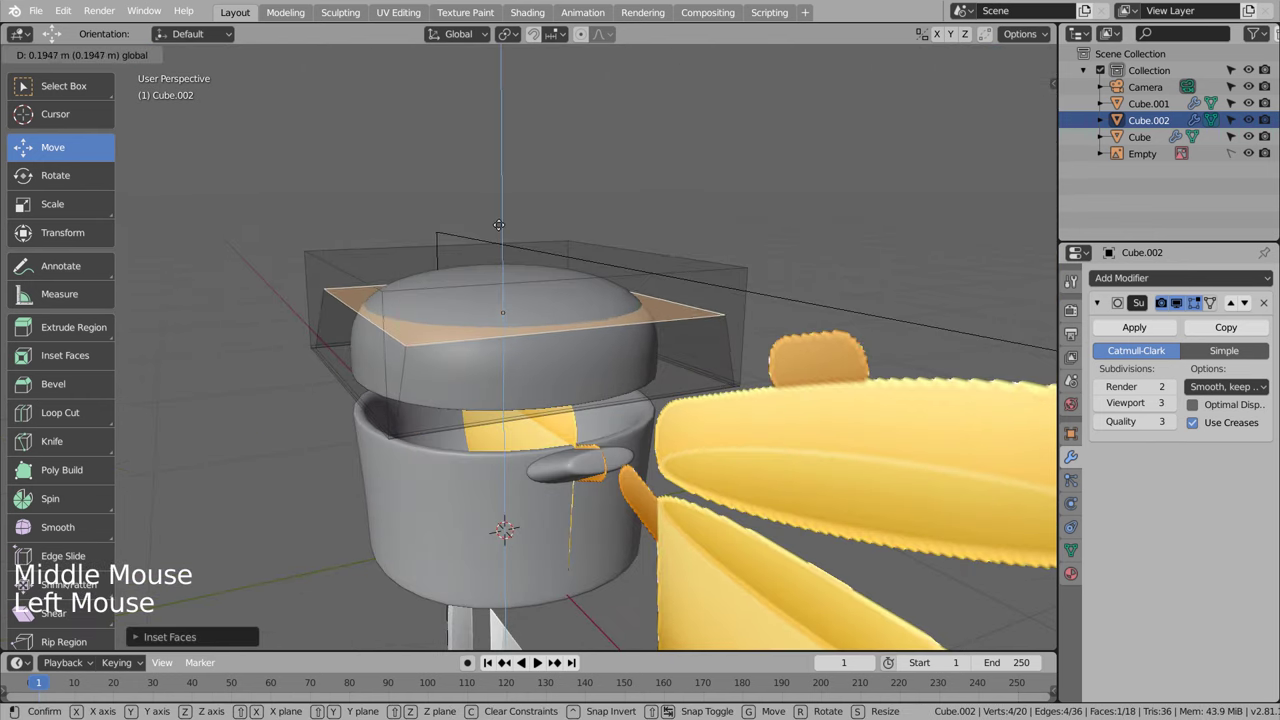
{"action": "key", "text": "s"}
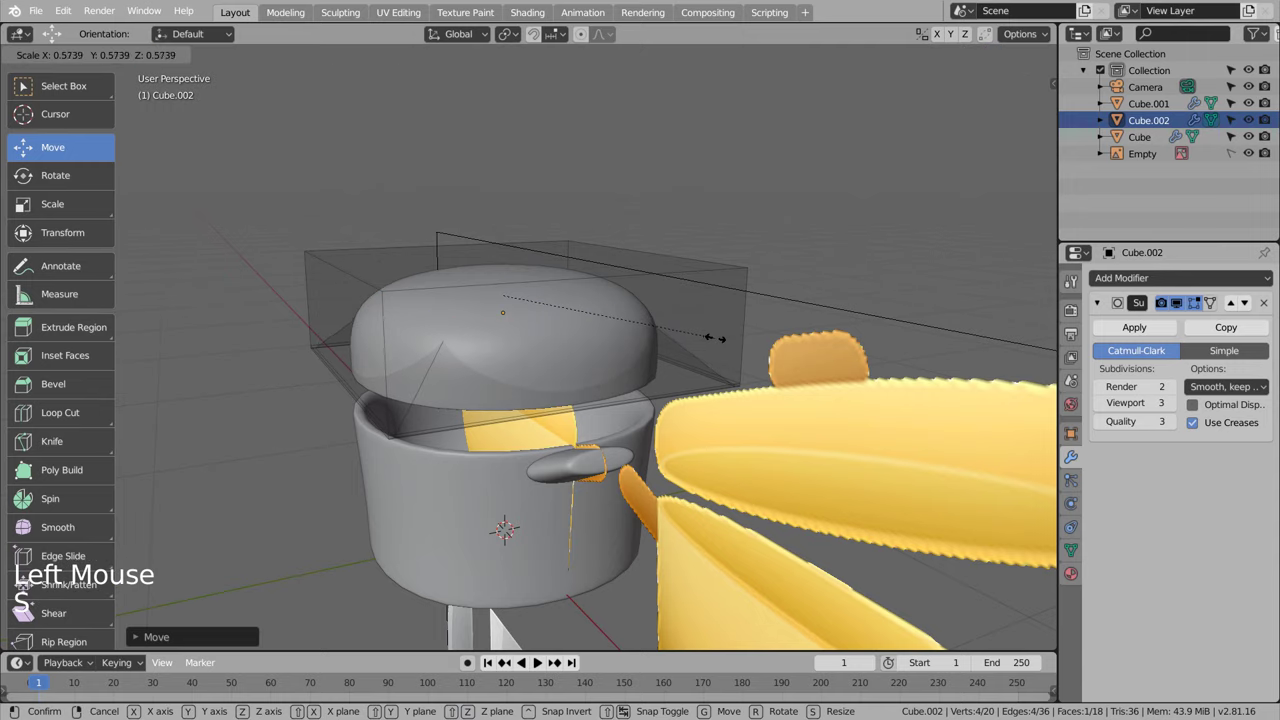
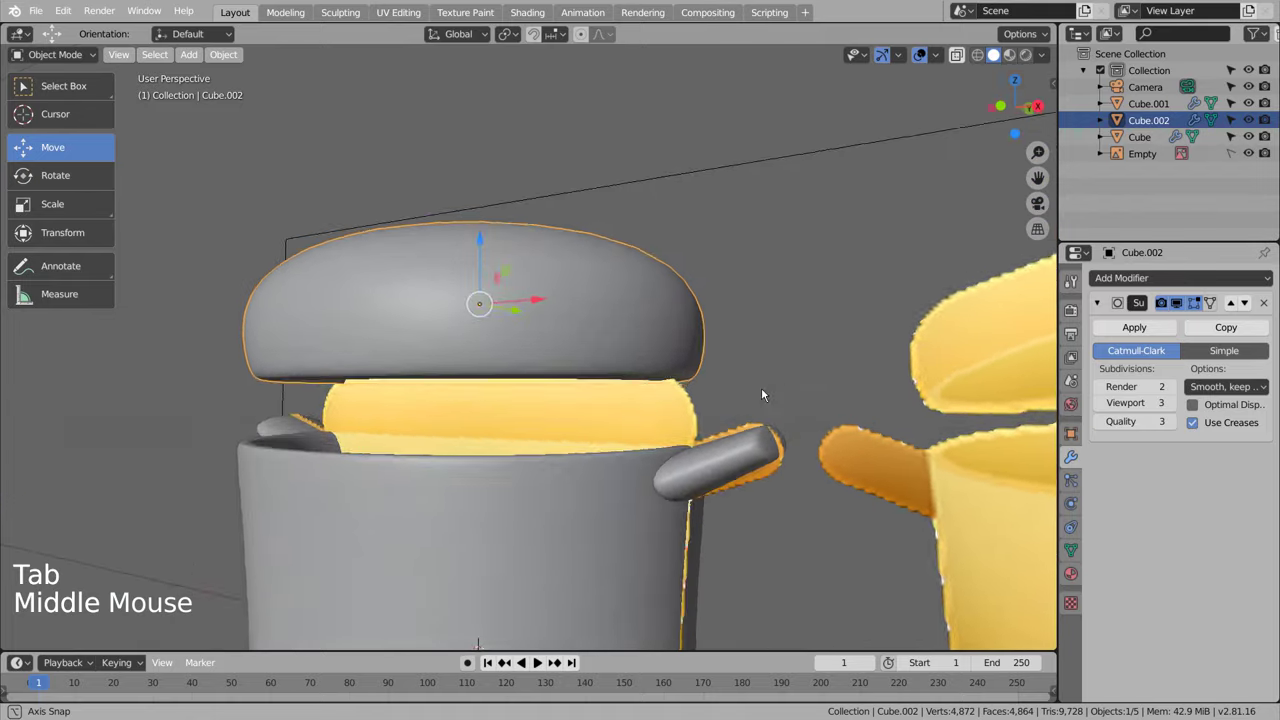
Step: In front wireframe view, lower the lid onto the pot's rim and scale it
{"action": "key", "text": "KP_2"}
{"action": "key", "text": "KP_1"}
{"action": "key", "text": "shift+z"}
{"action": "left_click", "coordinate": [488, 247]}
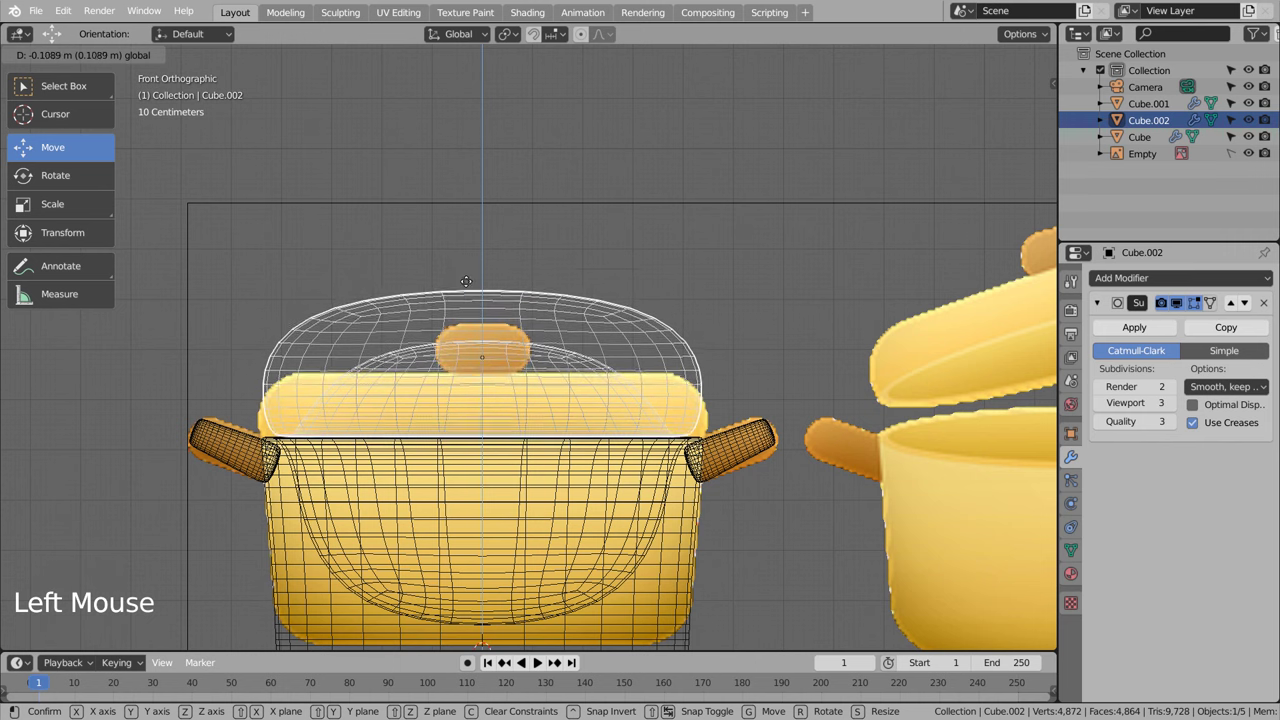
{"action": "key", "text": "s"}
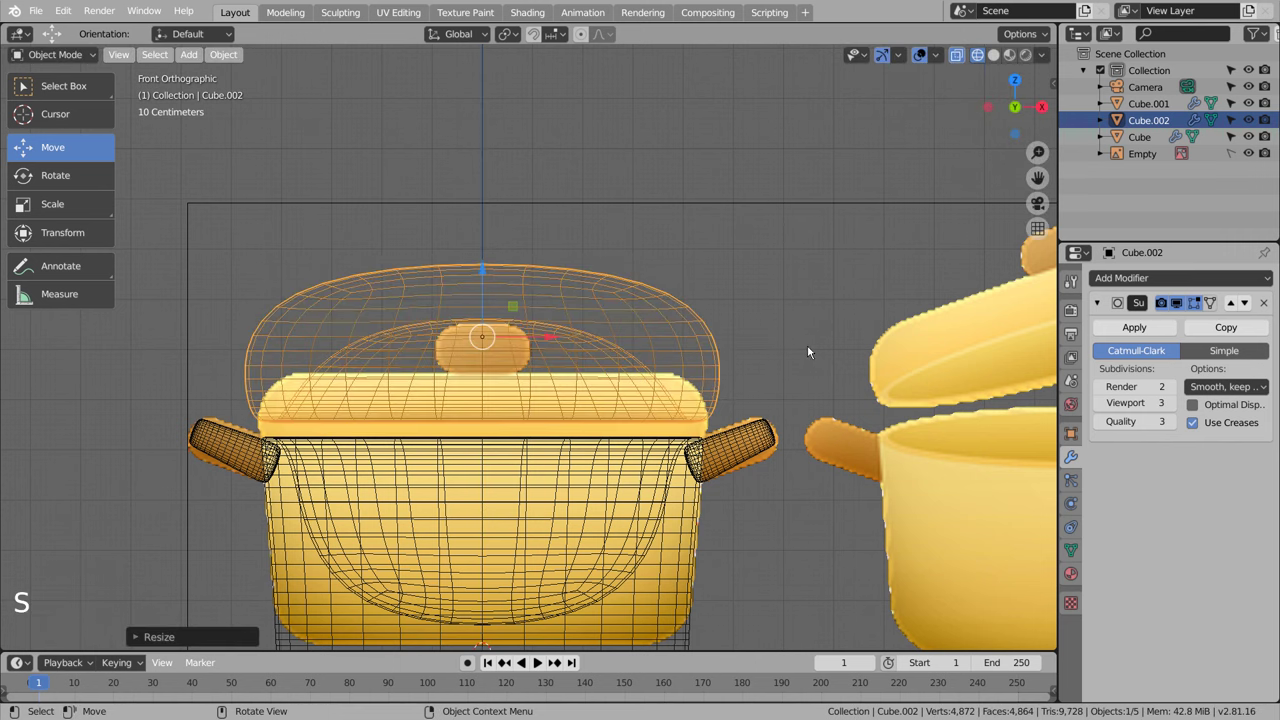
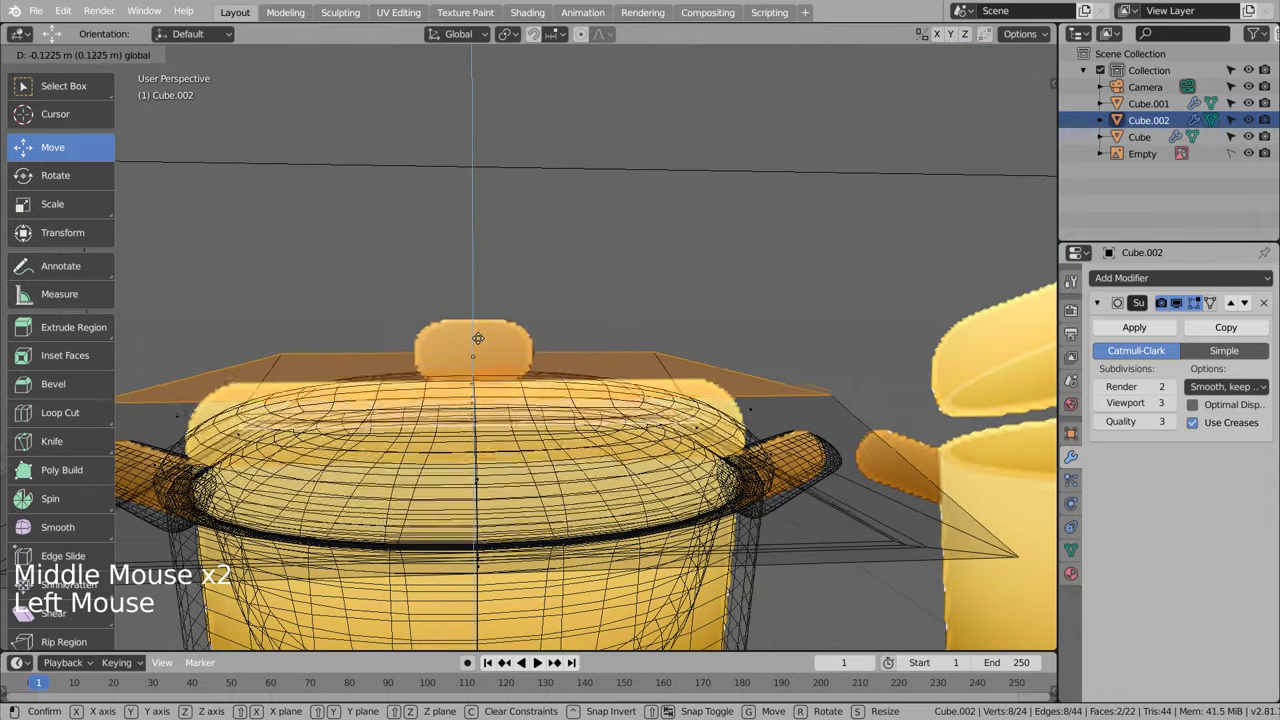
Step: Widen the lid's rim with a loop cut and taper its top edge inward
{"action": "key", "text": "KP_1"}
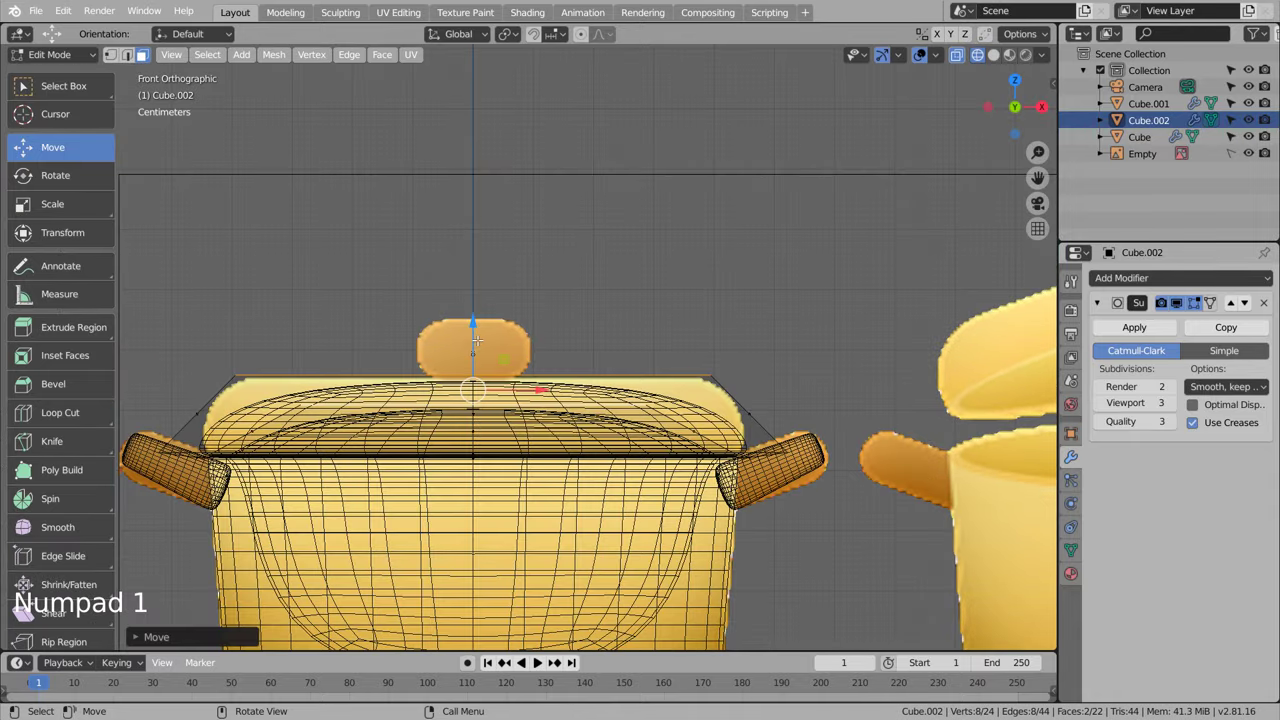
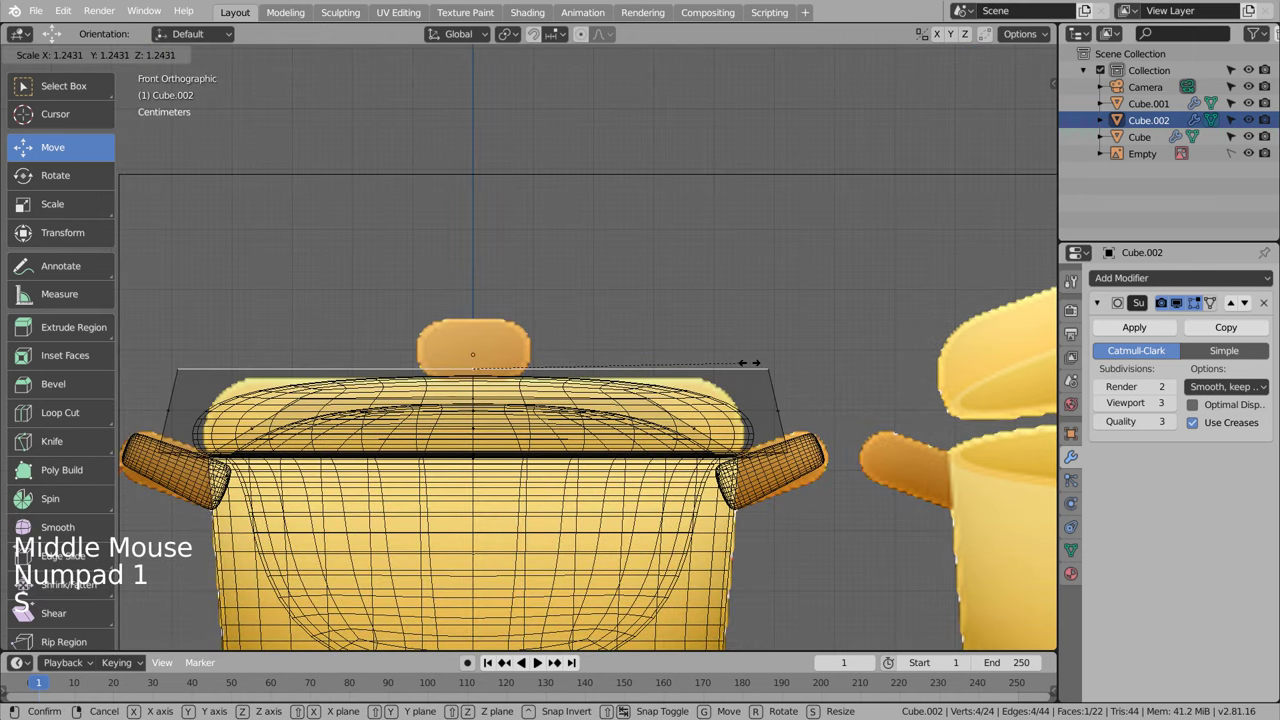
{"action": "key", "text": "ctrl+r"}
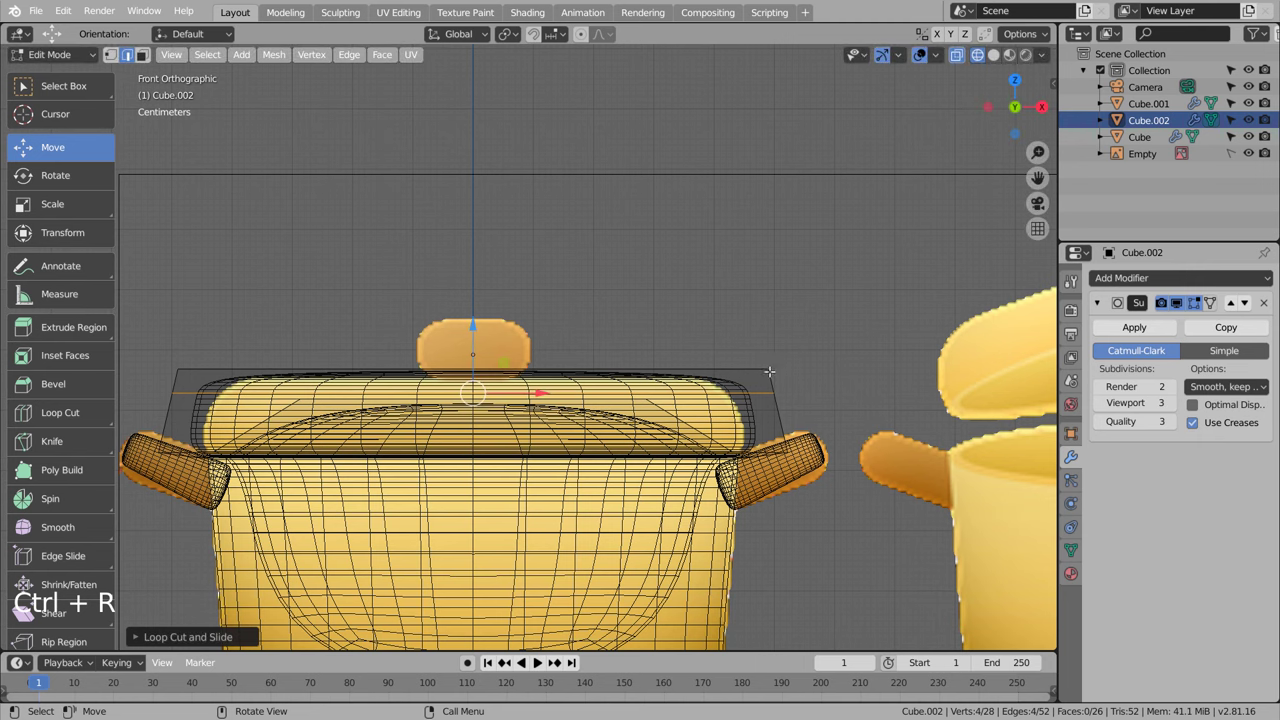
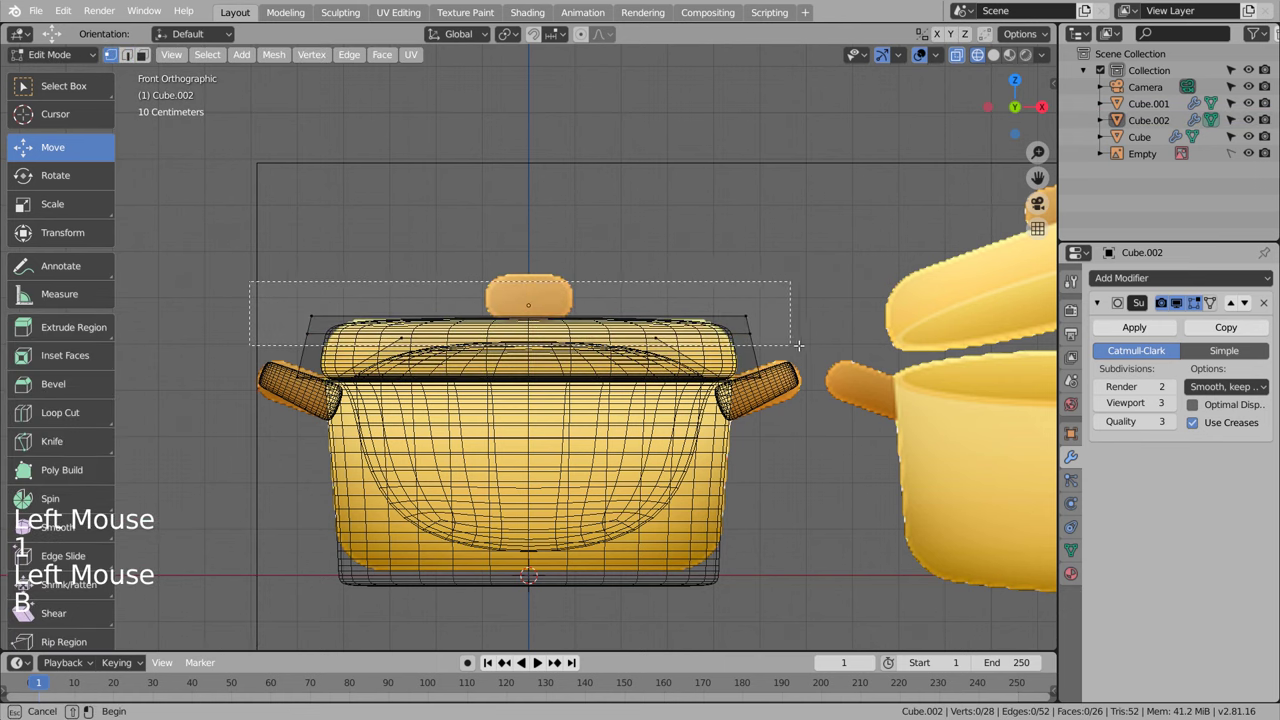
{"action": "key", "text": "s"}
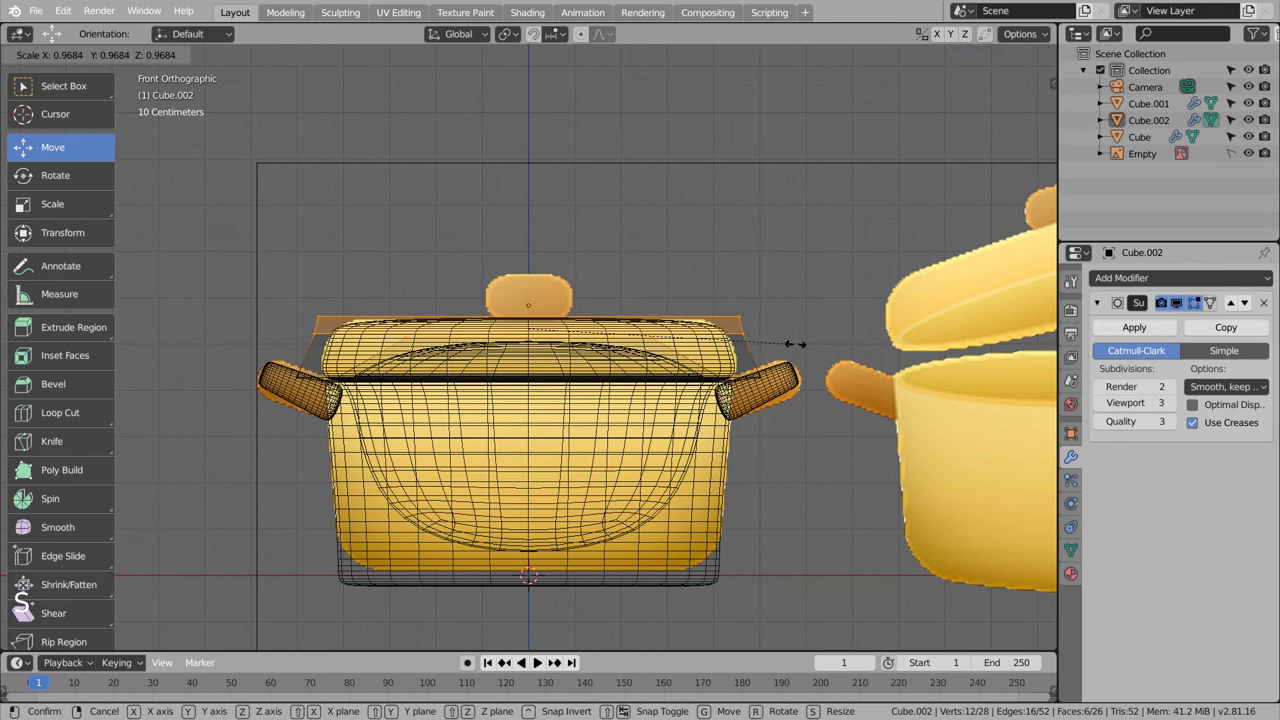
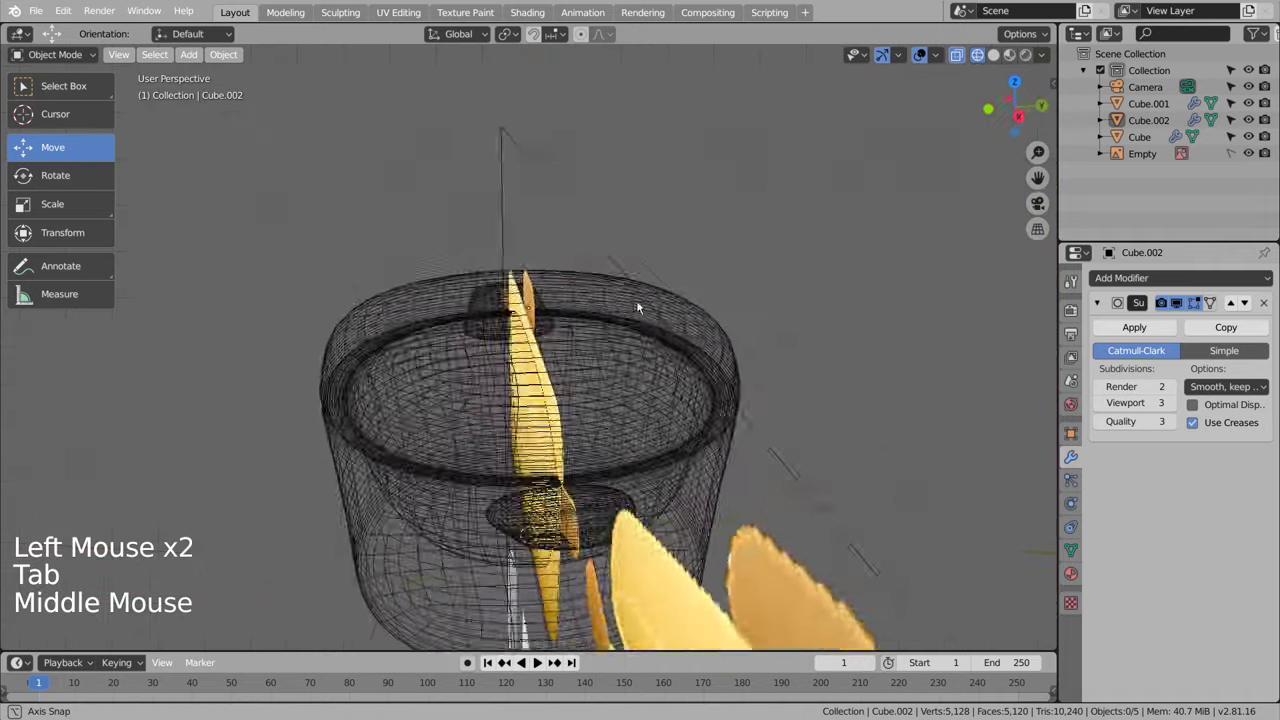
Step: In solid shading, add an edge loop across the lid and slide it toward the rim
{"action": "key", "text": "shift+z"}
{"action": "middle_click", "coordinate": [591, 351]}
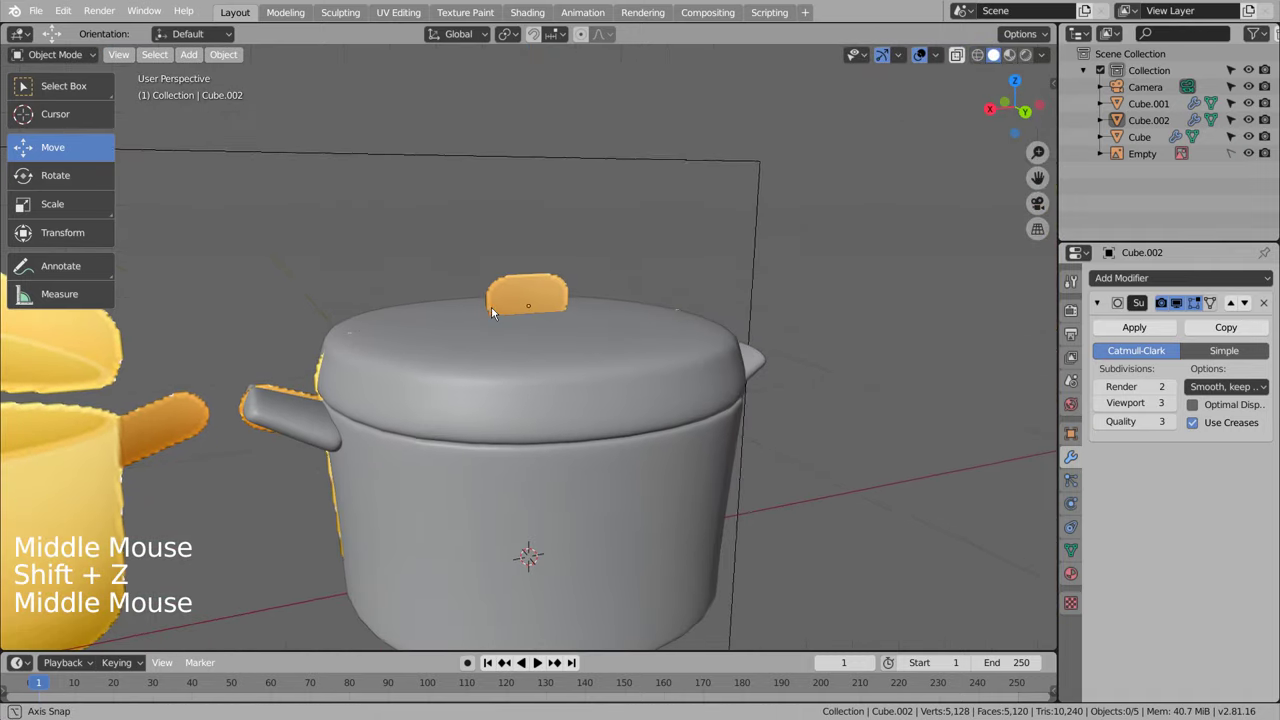
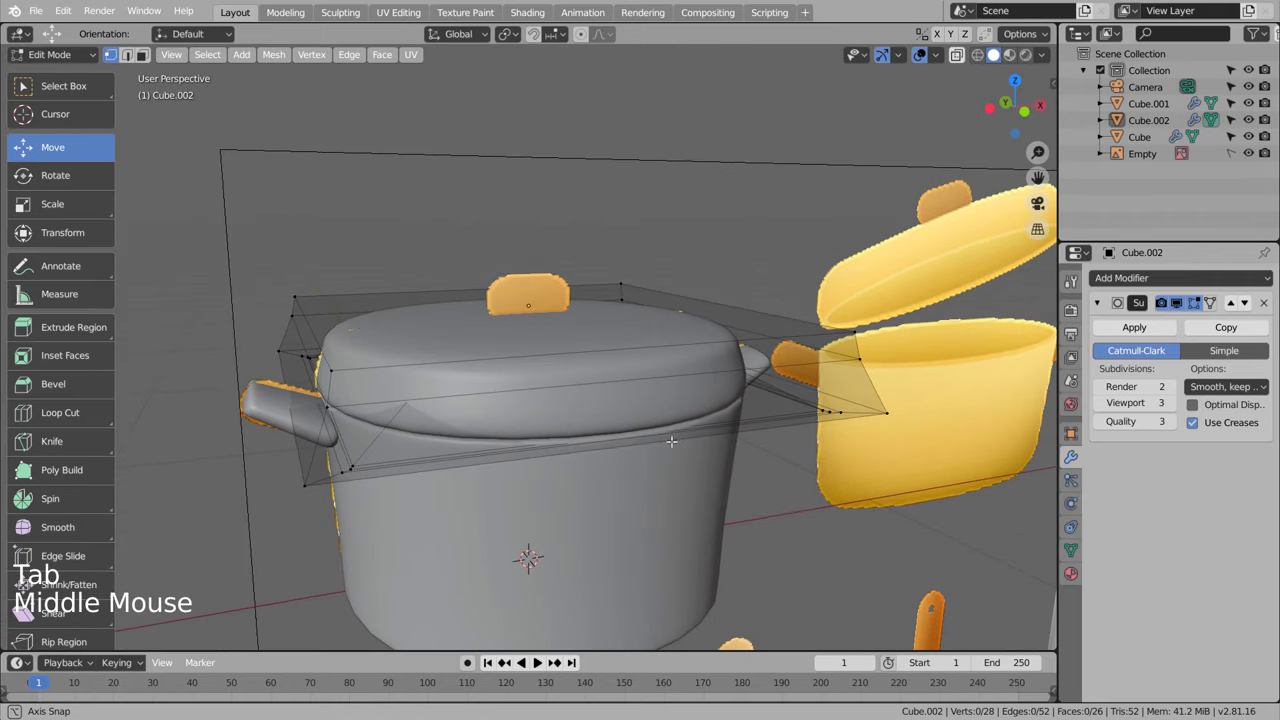
{"action": "key", "text": "ctrl+r"}
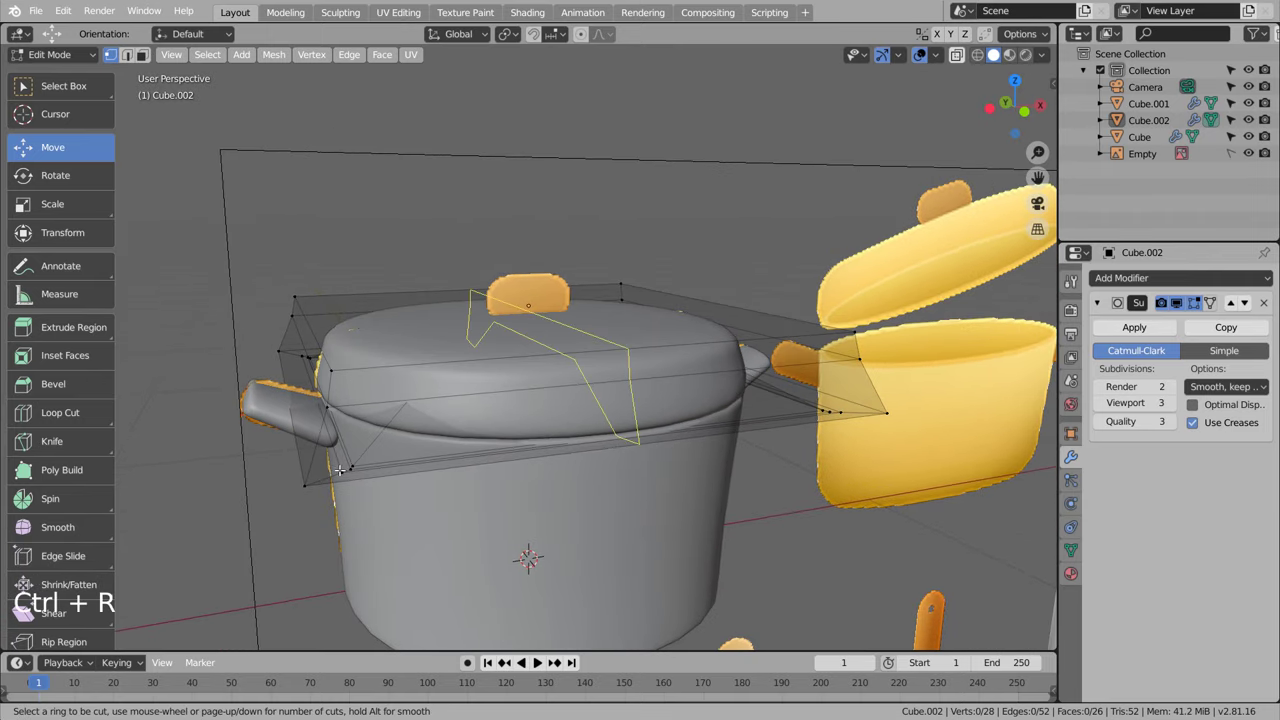
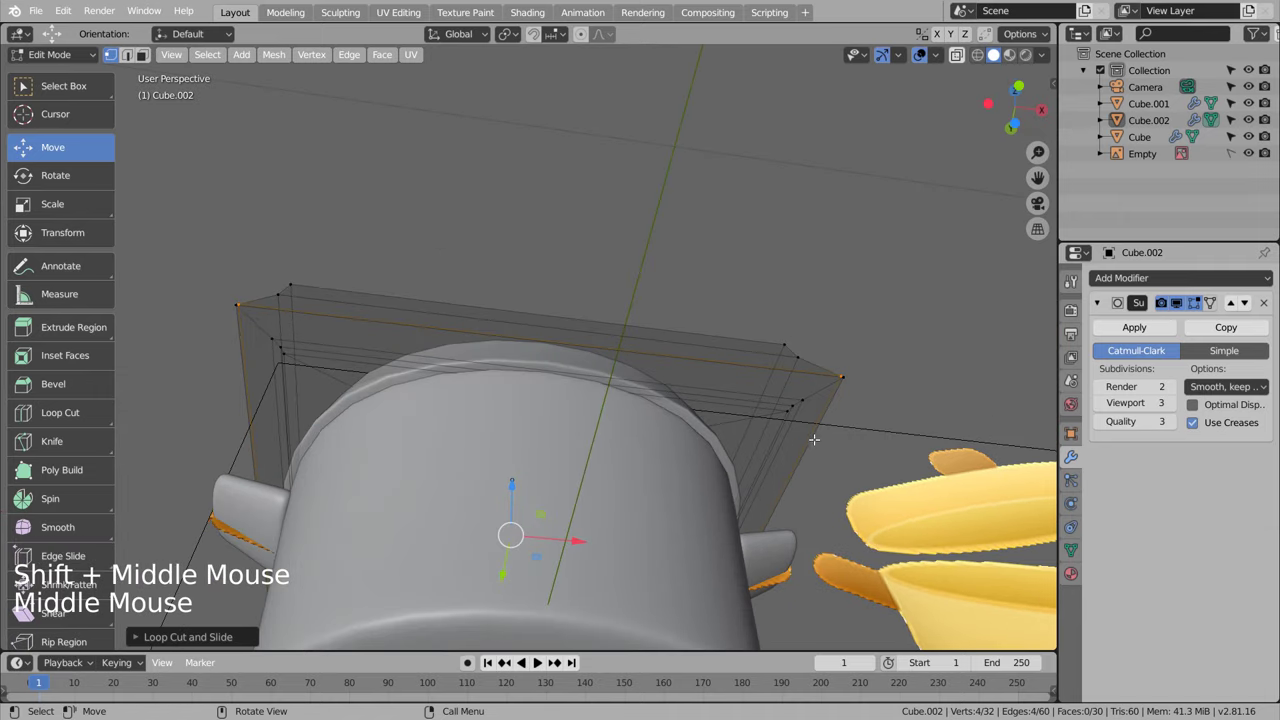
{"action": "key", "text": "ctrl+r"}
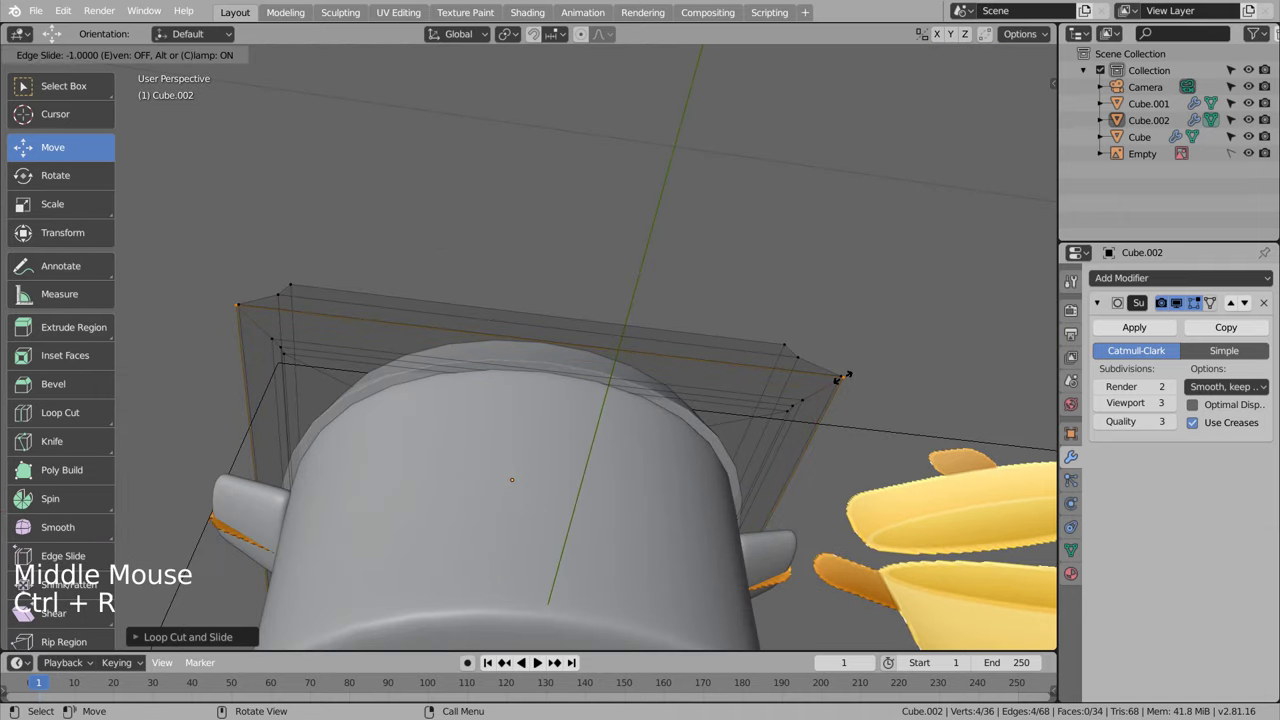
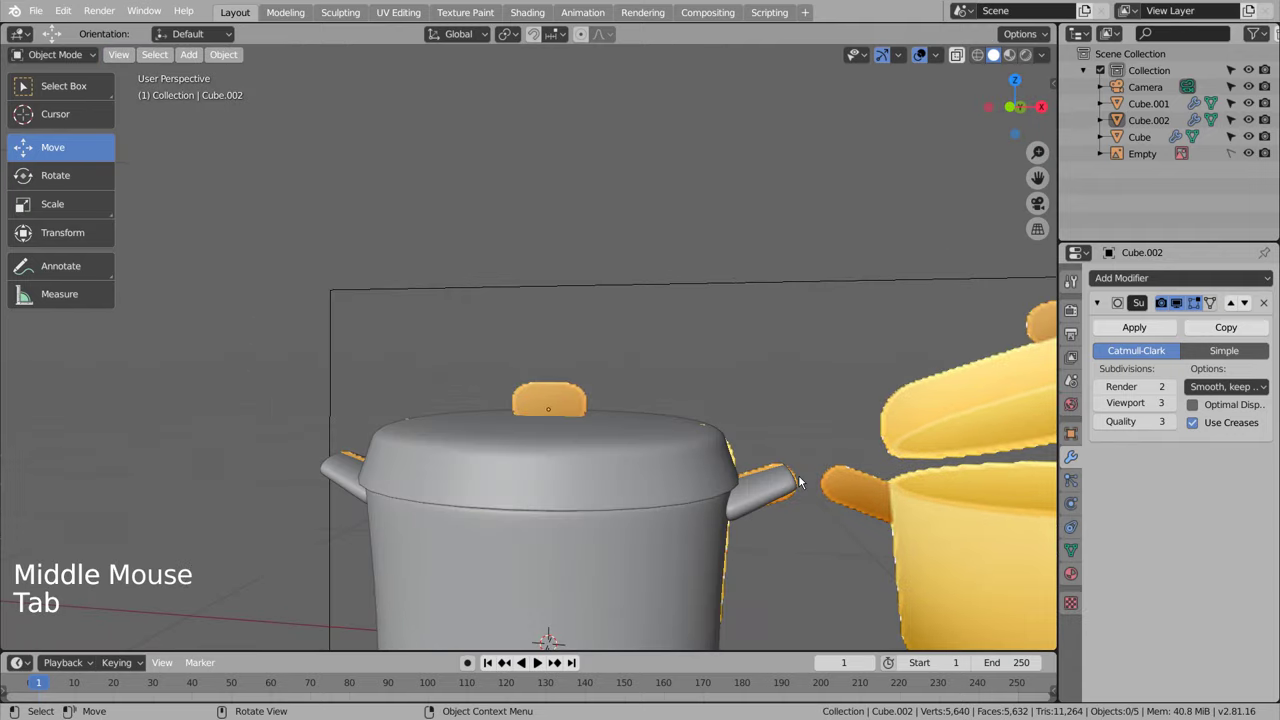
{"action": "middle_click", "coordinate": [805, 482]}
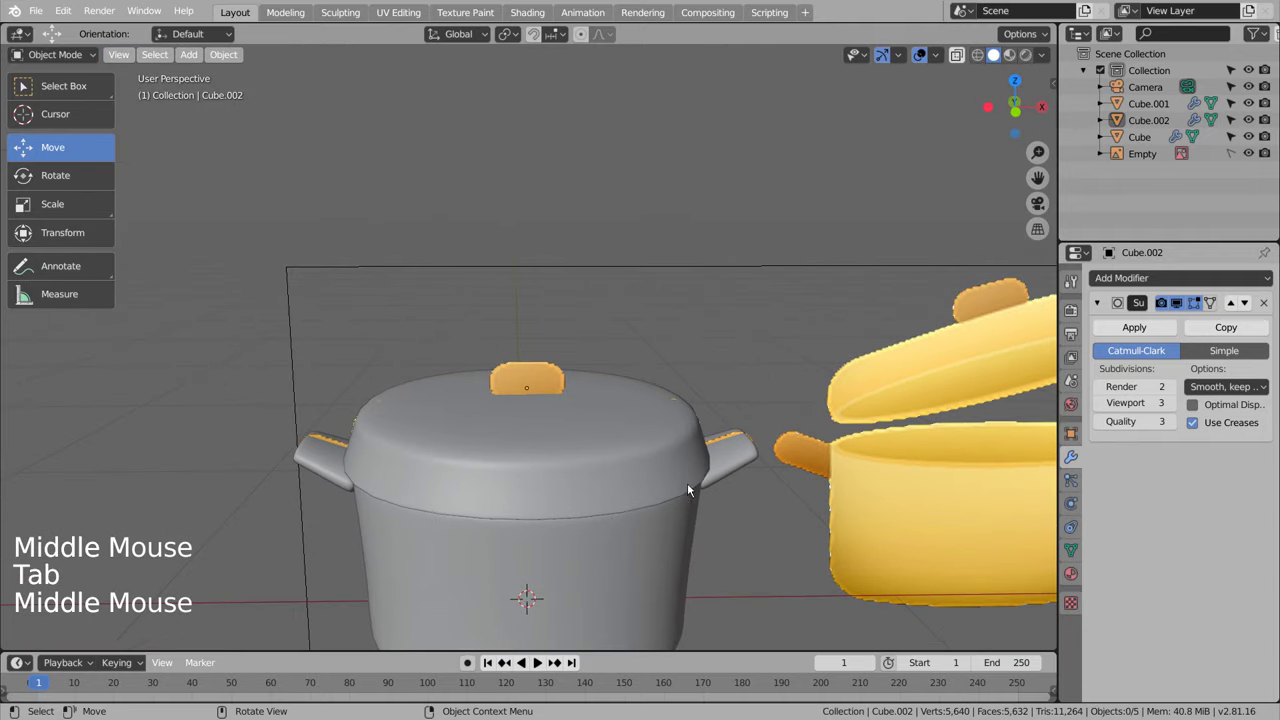
Step: Resize the lid slightly and enlarge the pot body to meet it
{"action": "left_click", "coordinate": [654, 480]}
{"action": "key", "text": "s"}
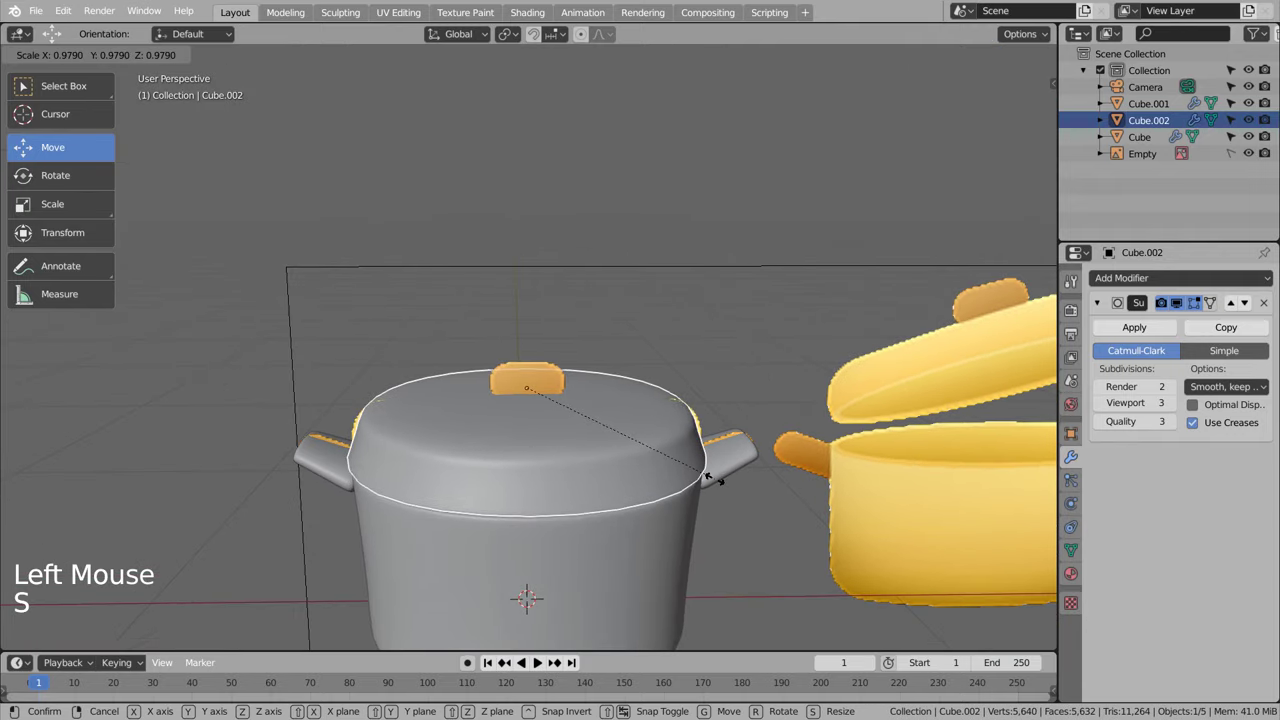
{"action": "left_click", "coordinate": [809, 528]}
{"action": "middle_click", "coordinate": [798, 534]}
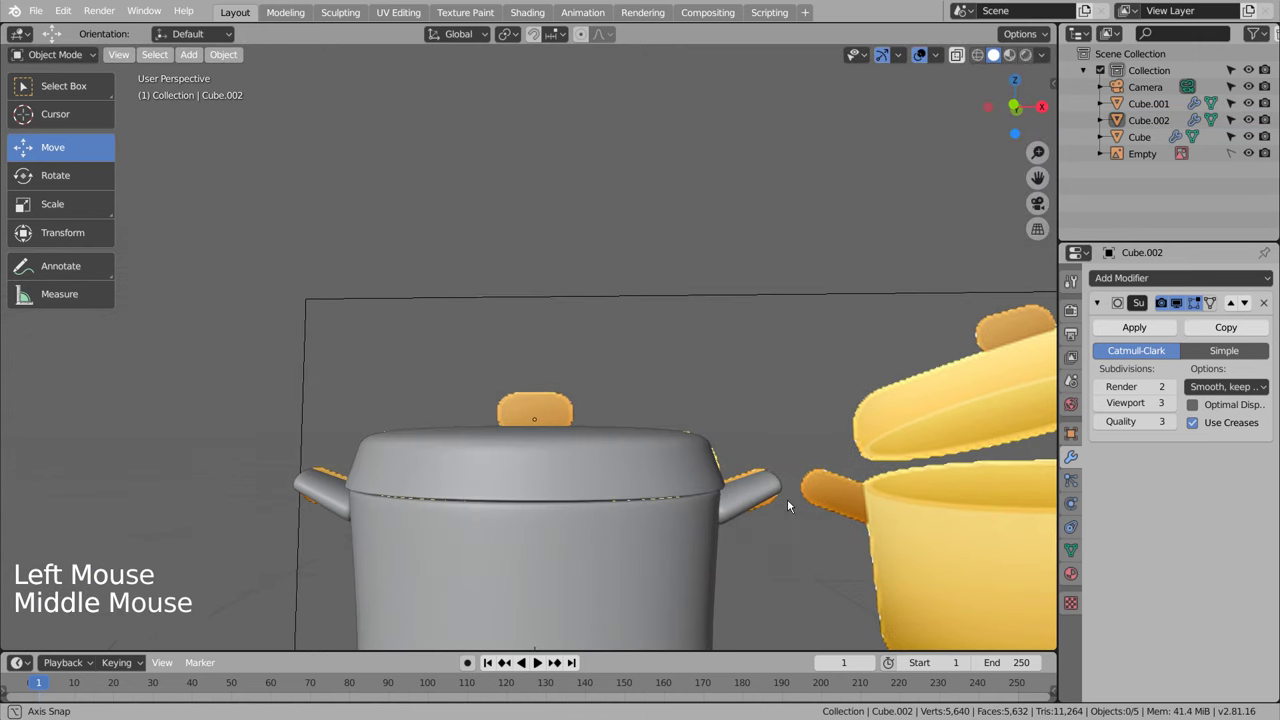
{"action": "left_click", "coordinate": [592, 510]}
{"action": "key", "text": "s"}
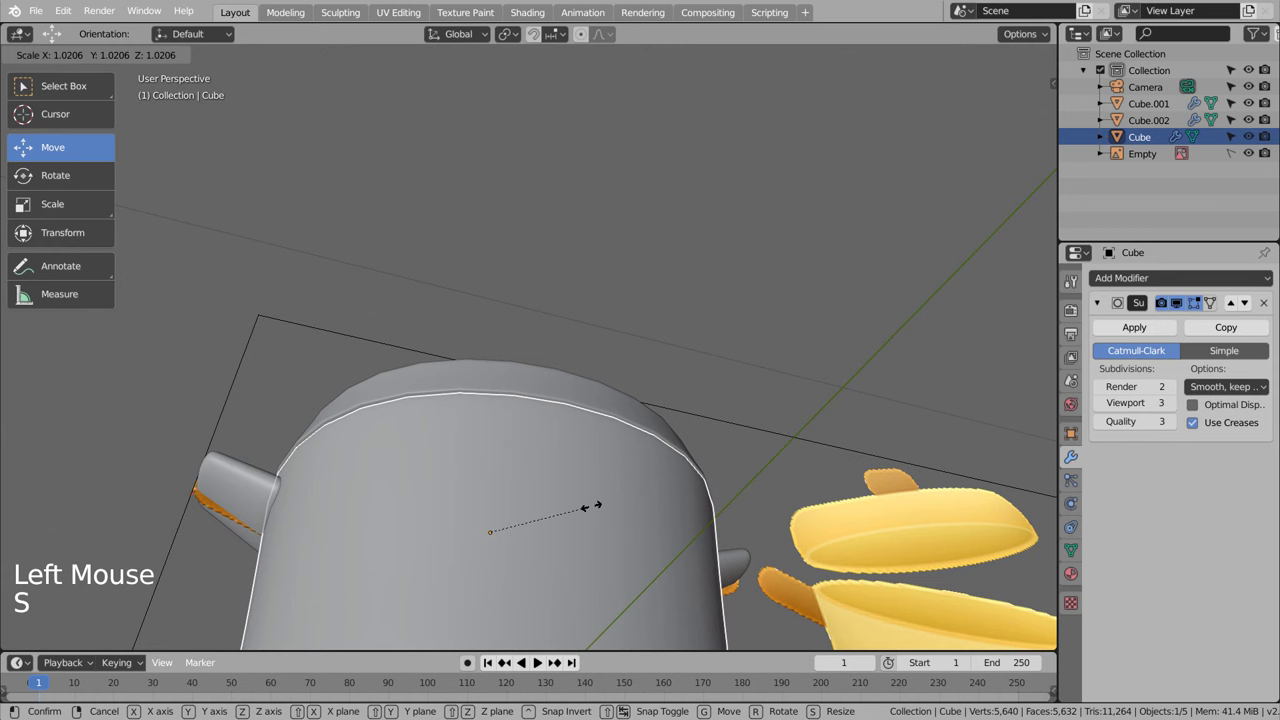
{"action": "left_click", "coordinate": [768, 434]}
{"action": "middle_click", "coordinate": [768, 435]}
Step: Check the pot from the front in wireframe and solid, then bring up the mesh add list at UV Sphere
{"action": "left_click", "coordinate": [631, 457]}
{"action": "key", "text": "KP_1"}
{"action": "key", "text": "KP_2"}
{"action": "key", "text": "KP_1"}
{"action": "left_click", "coordinate": [720, 390]}
{"action": "key", "text": "shift+z"}
{"action": "left_click", "coordinate": [720, 390]}
{"action": "key", "text": "shift+z"}
{"action": "left_click", "coordinate": [723, 388]}
{"action": "key", "text": "a"}
{"action": "left_click", "coordinate": [723, 377]}
Step: Add a cube for the lid knob, give it extra geometry and flatten it along Z onto the lid
{"action": "key", "text": "shift+a"}
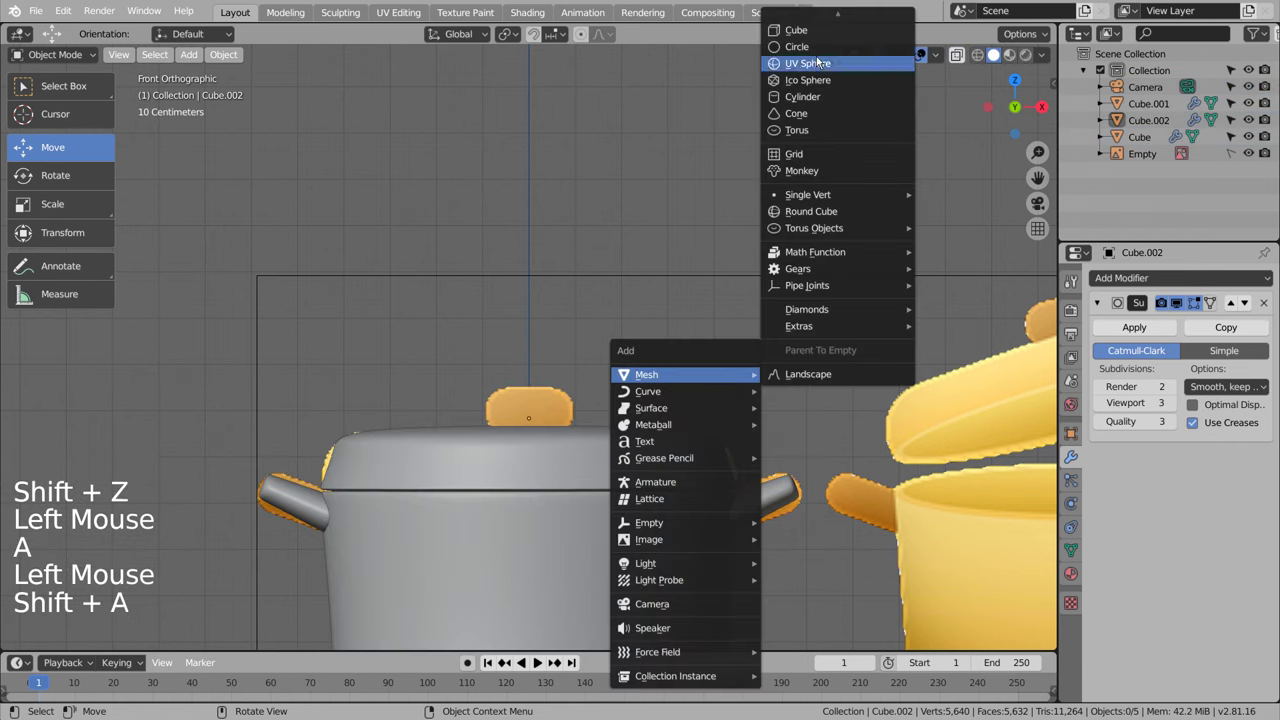
{"action": "key", "text": "s"}
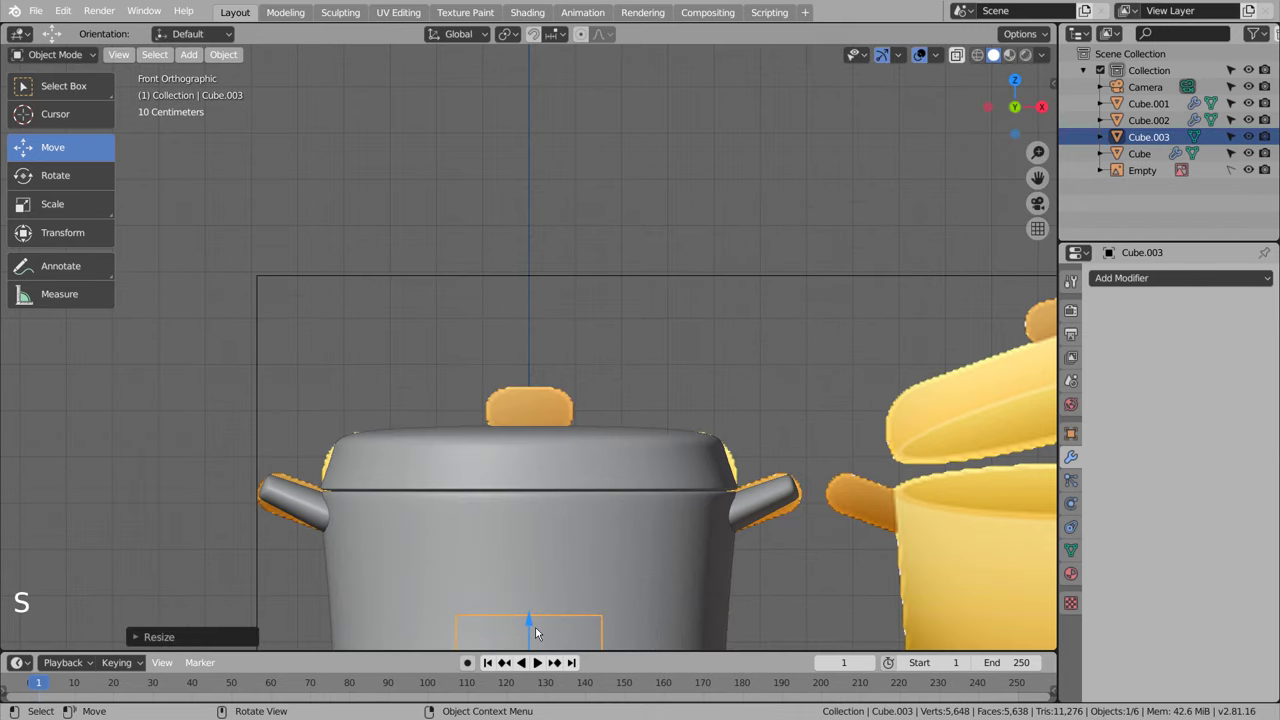
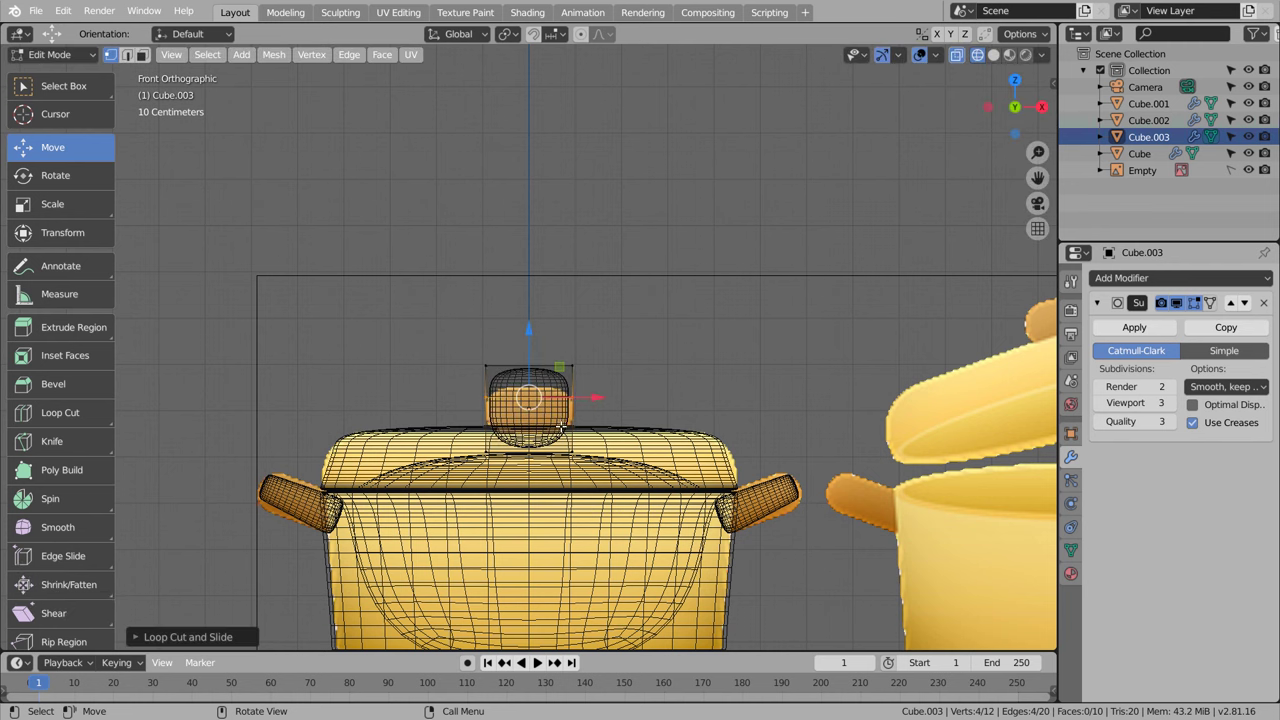
{"action": "key", "text": "ctrl+r"}
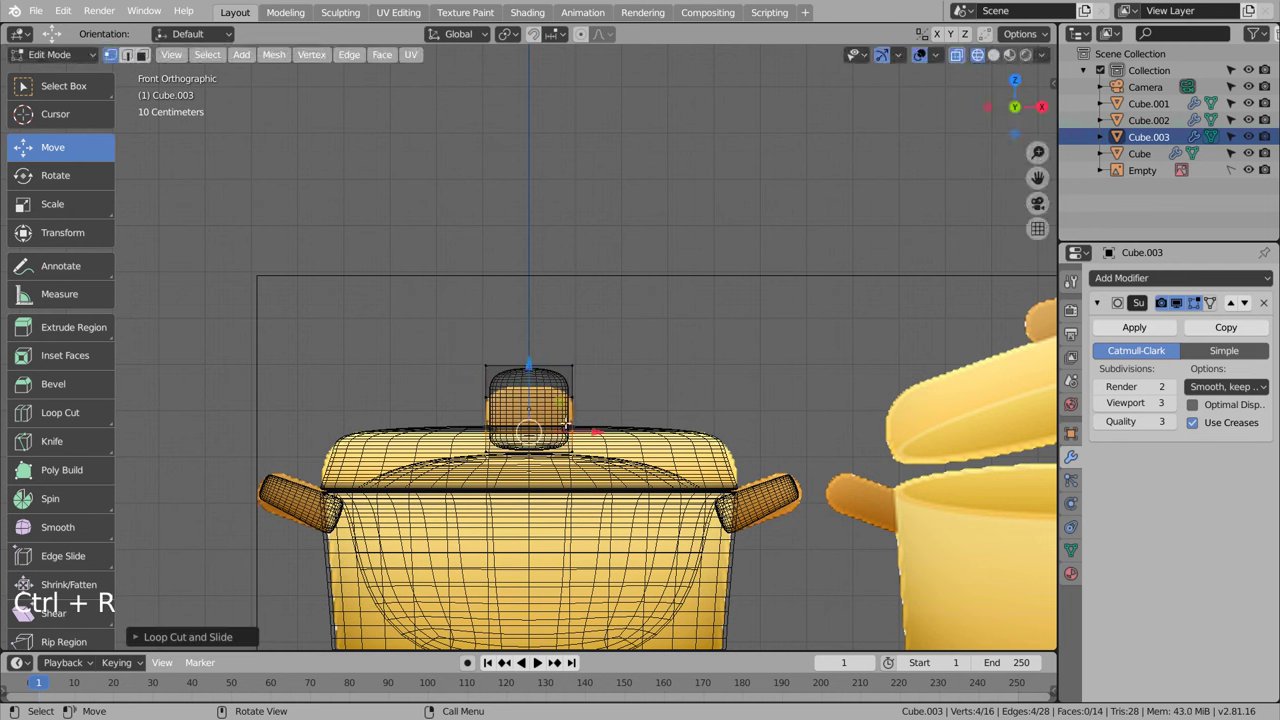
{"action": "key", "text": "Tab"}
{"action": "key", "text": "s"}
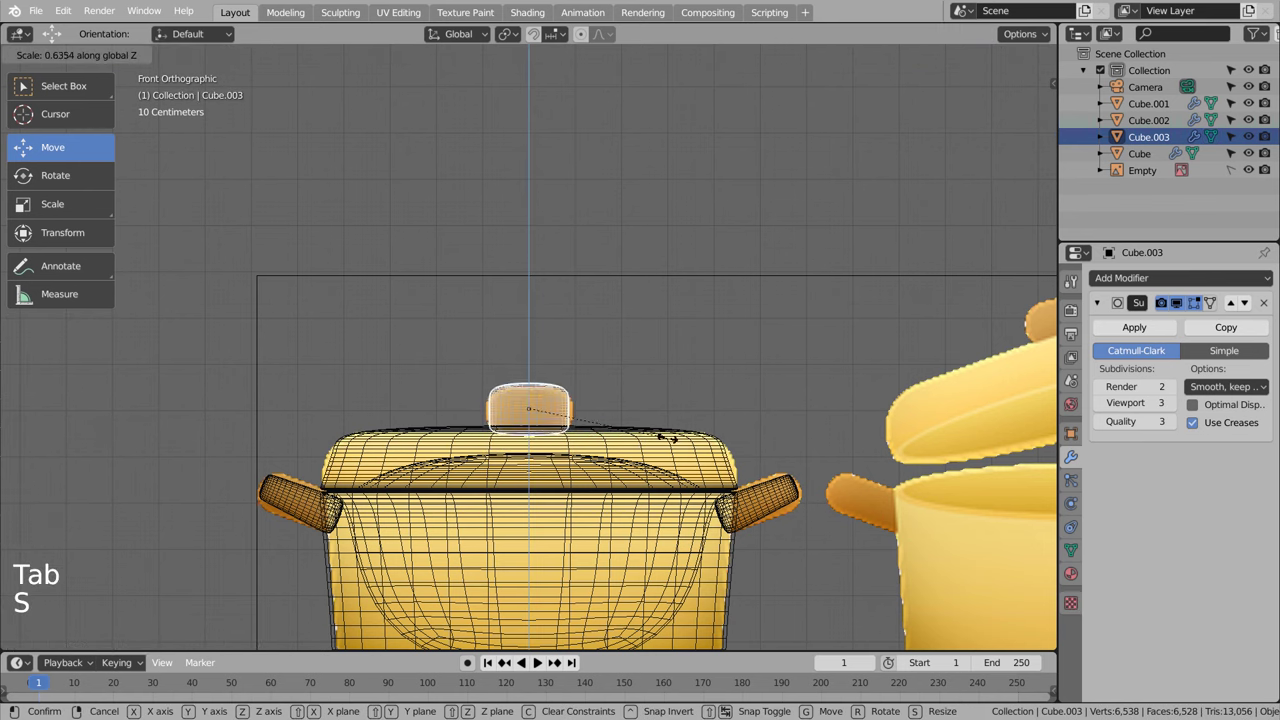
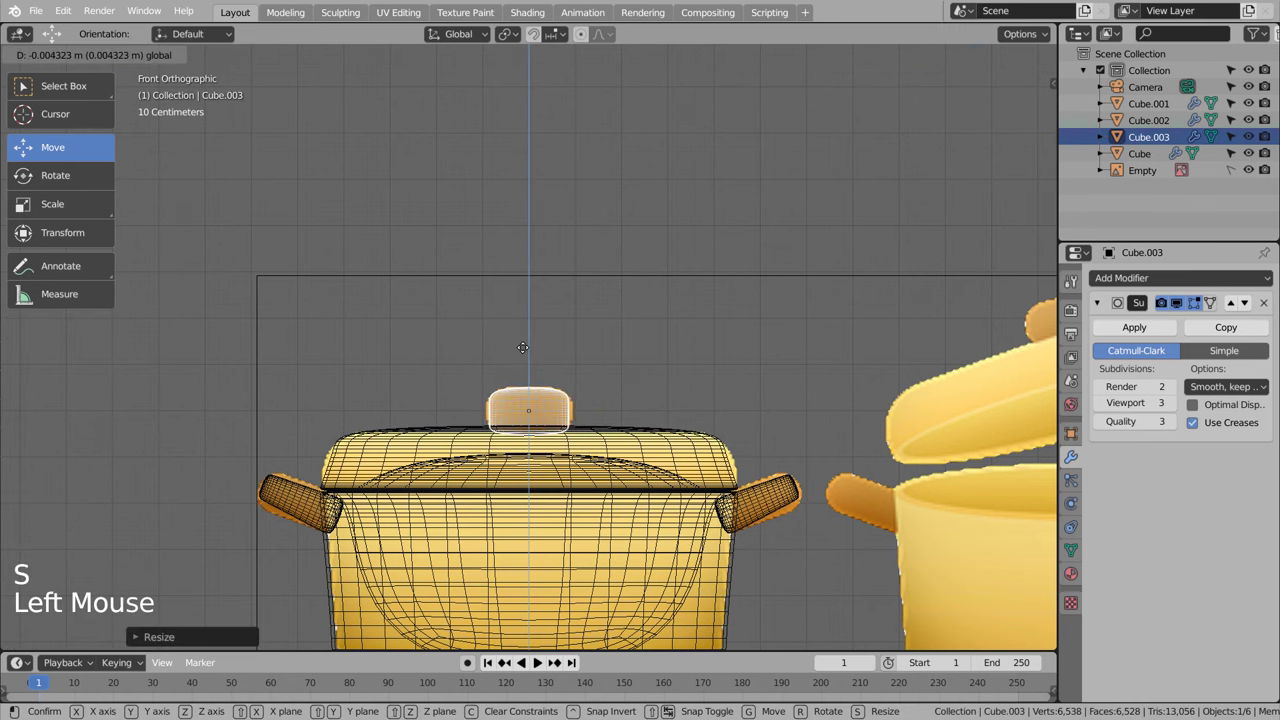
{"action": "left_click", "coordinate": [830, 400]}
Step: Inspect the knob, then give the grey pot body a new material with an orange base colour
{"action": "middle_click", "coordinate": [828, 402]}
{"action": "key", "text": "shift+z"}
{"action": "middle_click", "coordinate": [800, 486]}
{"action": "left_click", "coordinate": [677, 426]}
{"action": "right_click", "coordinate": [678, 424]}
{"action": "middle_click", "coordinate": [591, 490]}
{"action": "scroll", "scroll_direction": "down", "scroll_amount": 3}
{"action": "left_click", "coordinate": [616, 487]}
{"action": "left_click", "coordinate": [1076, 573]}
{"action": "left_click", "coordinate": [1183, 345]}
{"action": "left_click", "coordinate": [1216, 529]}
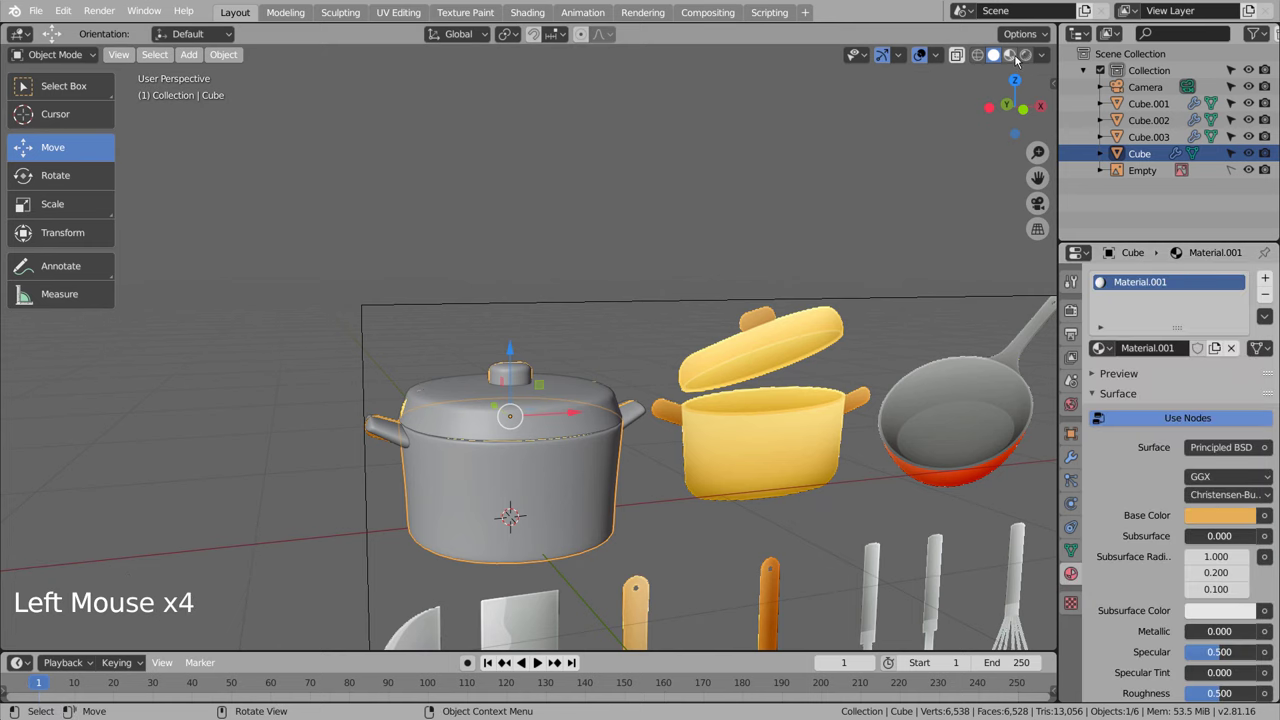
Step: Copy the orange material onto the lid, knob and handles of the pot
{"action": "left_click", "coordinate": [1020, 63]}
{"action": "left_click", "coordinate": [619, 405]}
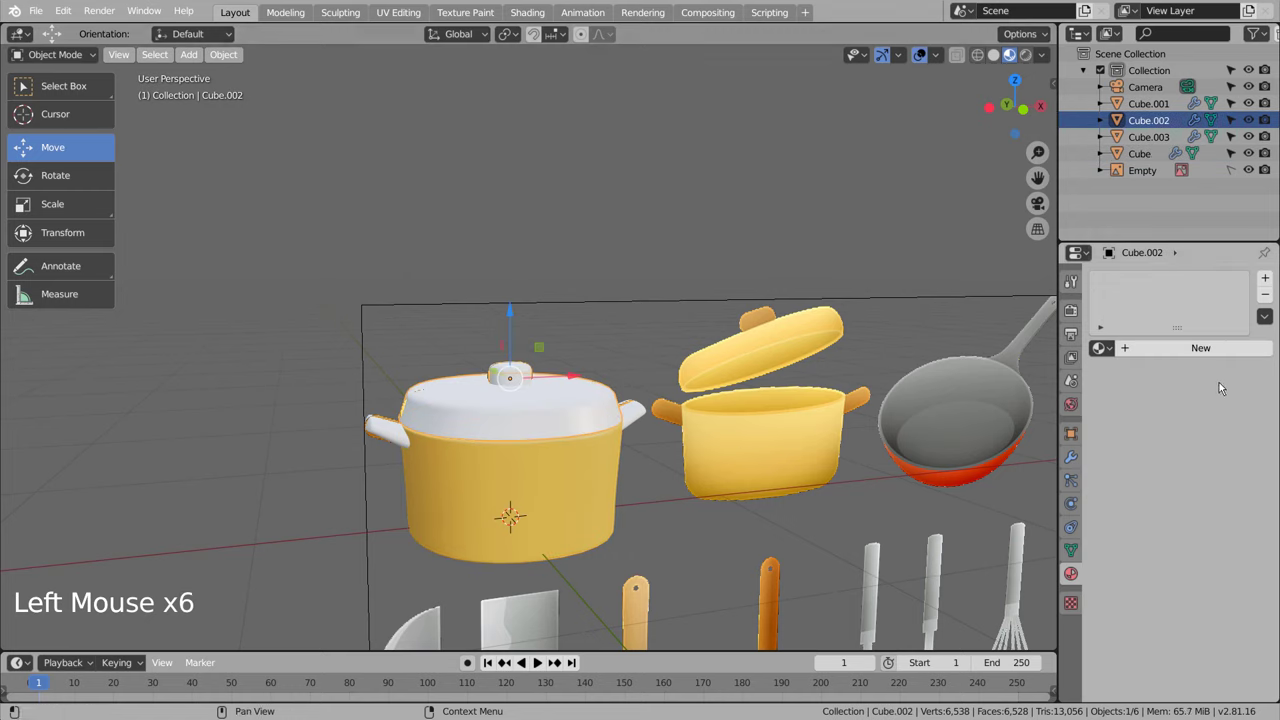
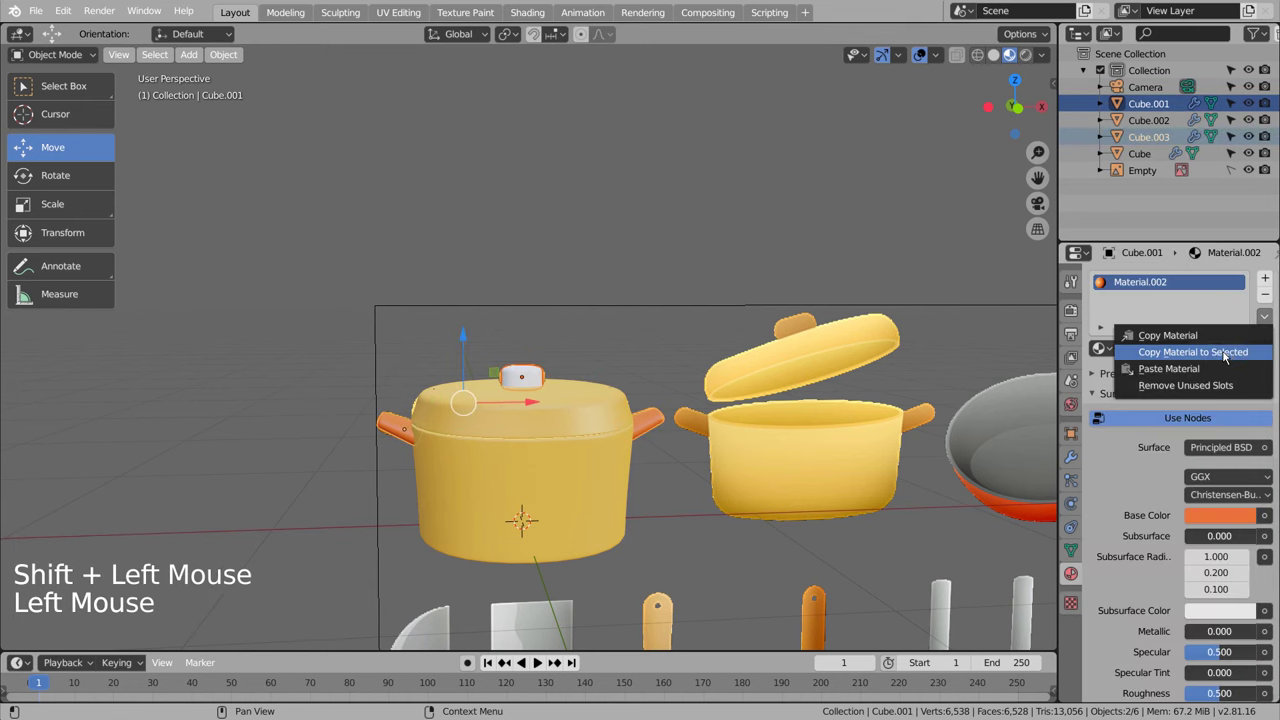
{"action": "left_click", "coordinate": [858, 260]}
Step: Select the pot body and apply its Subdivision and Mirror modifiers
{"action": "middle_click", "coordinate": [716, 373]}
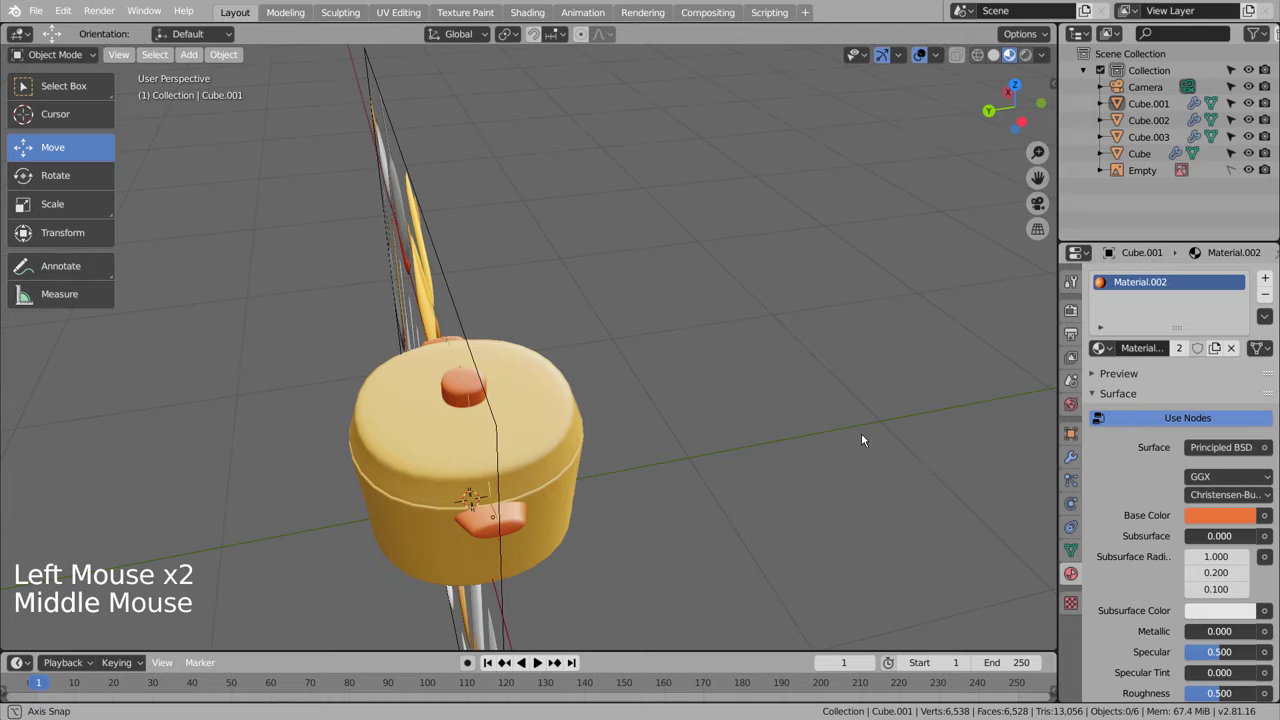
{"action": "scroll", "scroll_direction": "down", "scroll_amount": 3}
{"action": "middle_click", "coordinate": [721, 415]}
{"action": "scroll", "scroll_direction": "up", "scroll_amount": 3}
{"action": "left_click", "coordinate": [598, 444]}
{"action": "scroll", "scroll_direction": "up", "scroll_amount": 3}
{"action": "left_click", "coordinate": [693, 446]}
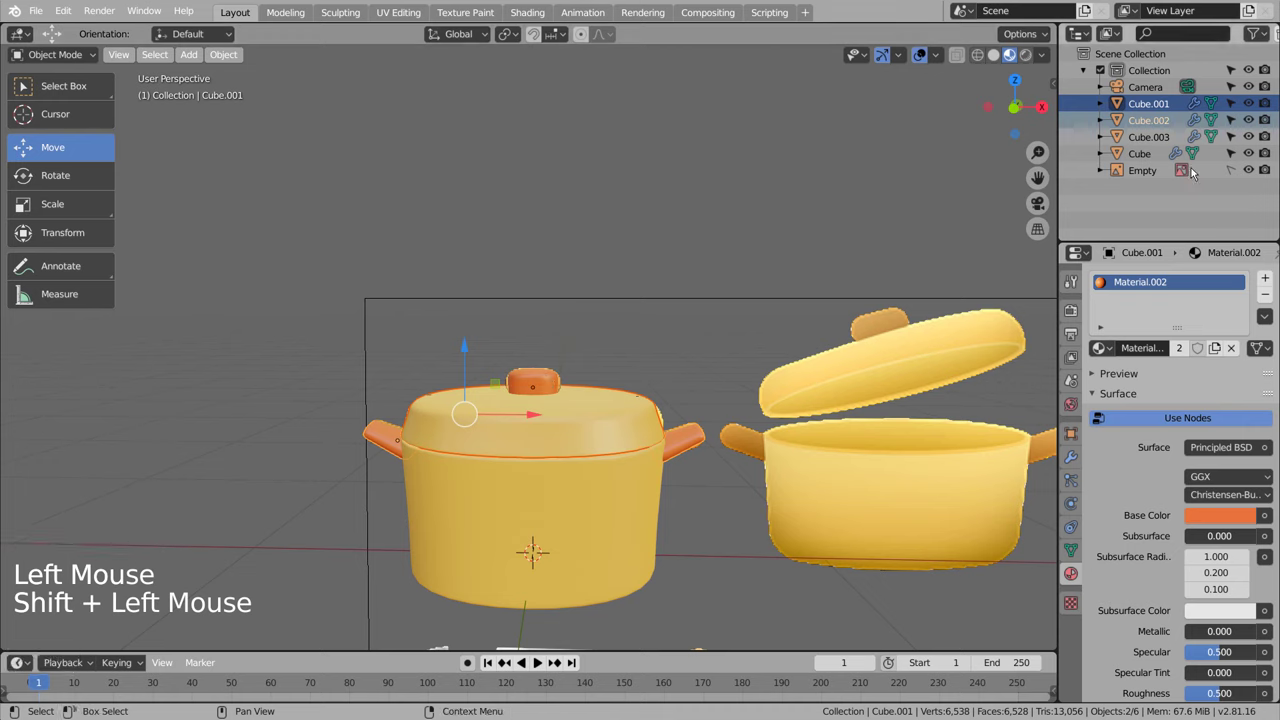
{"action": "left_click", "coordinate": [1158, 103]}
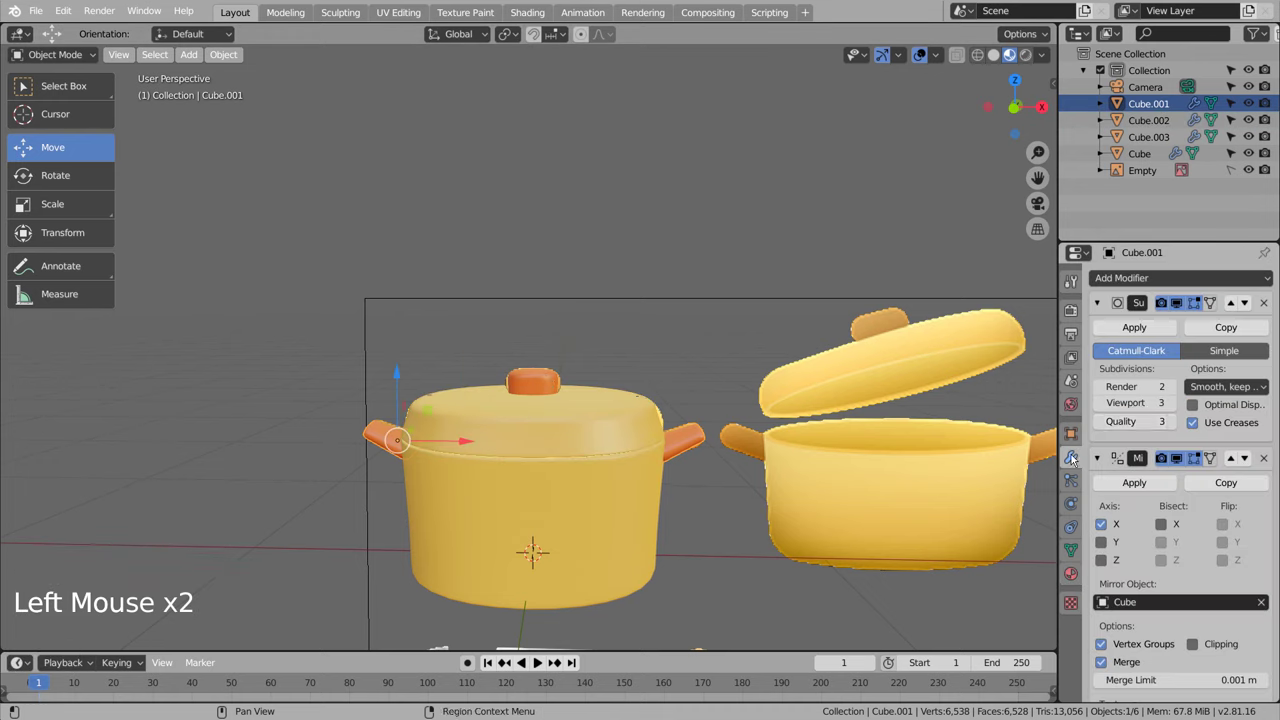
{"action": "double_click", "coordinate": [1154, 324]}
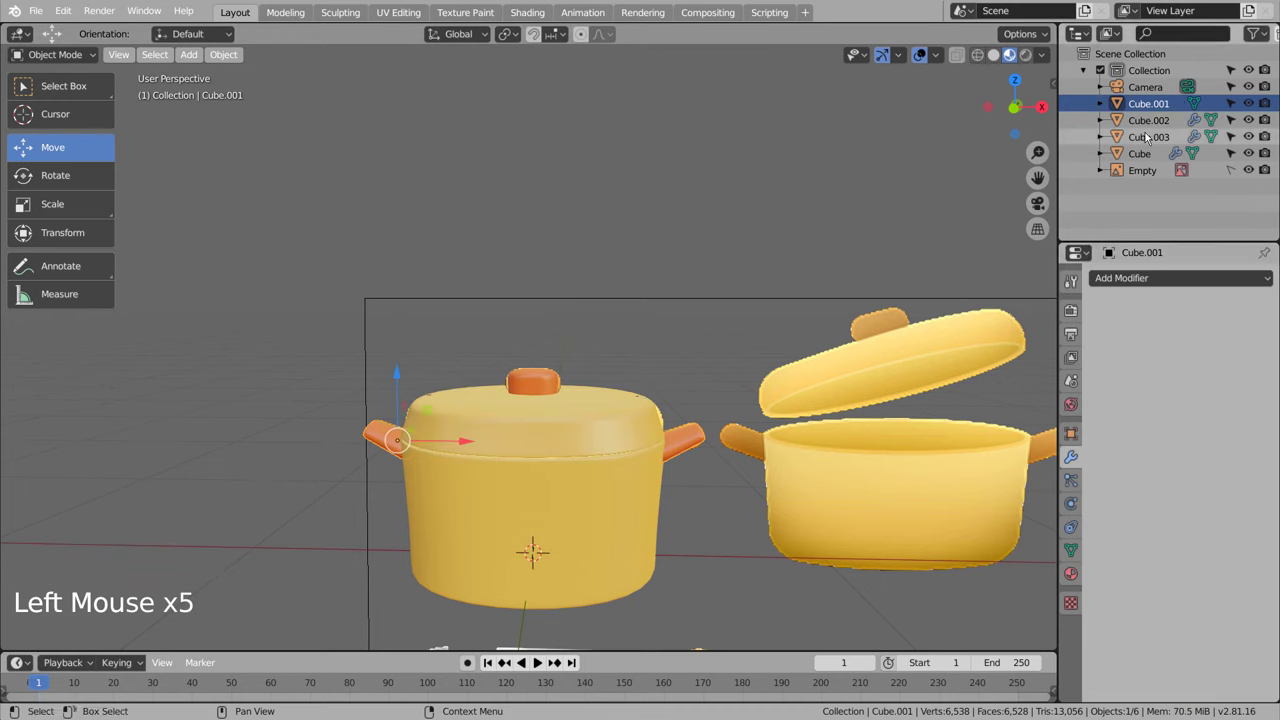
Step: Apply the remaining modifiers on each of the pot's parts from the Outliner
{"action": "left_click", "coordinate": [1149, 128]}
{"action": "left_click", "coordinate": [1143, 332]}
{"action": "left_click", "coordinate": [1142, 143]}
{"action": "left_click", "coordinate": [1145, 332]}
{"action": "left_click", "coordinate": [1143, 158]}
{"action": "left_click", "coordinate": [1139, 342]}
{"action": "left_click", "coordinate": [1139, 334]}
Step: Box-select all the pot's parts and duplicate them into a second pot
{"action": "left_click", "coordinate": [671, 272]}
{"action": "key", "text": "b"}
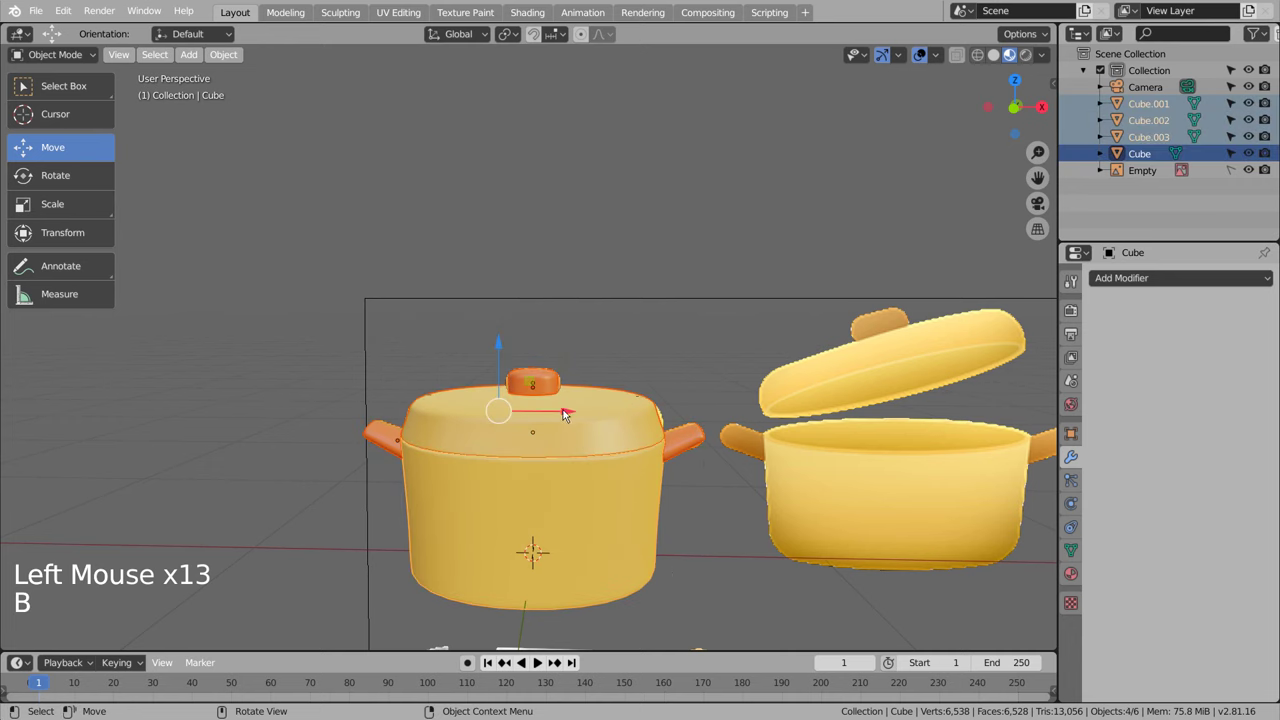
{"action": "left_click", "coordinate": [567, 414]}
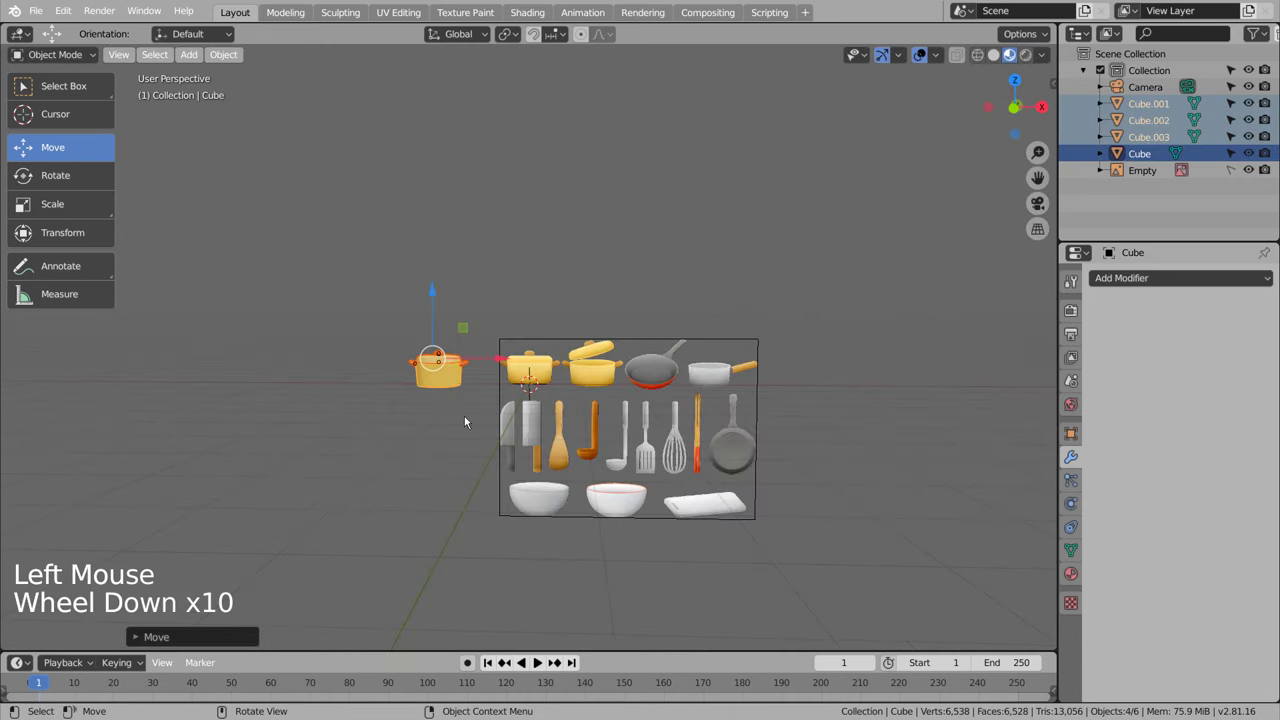
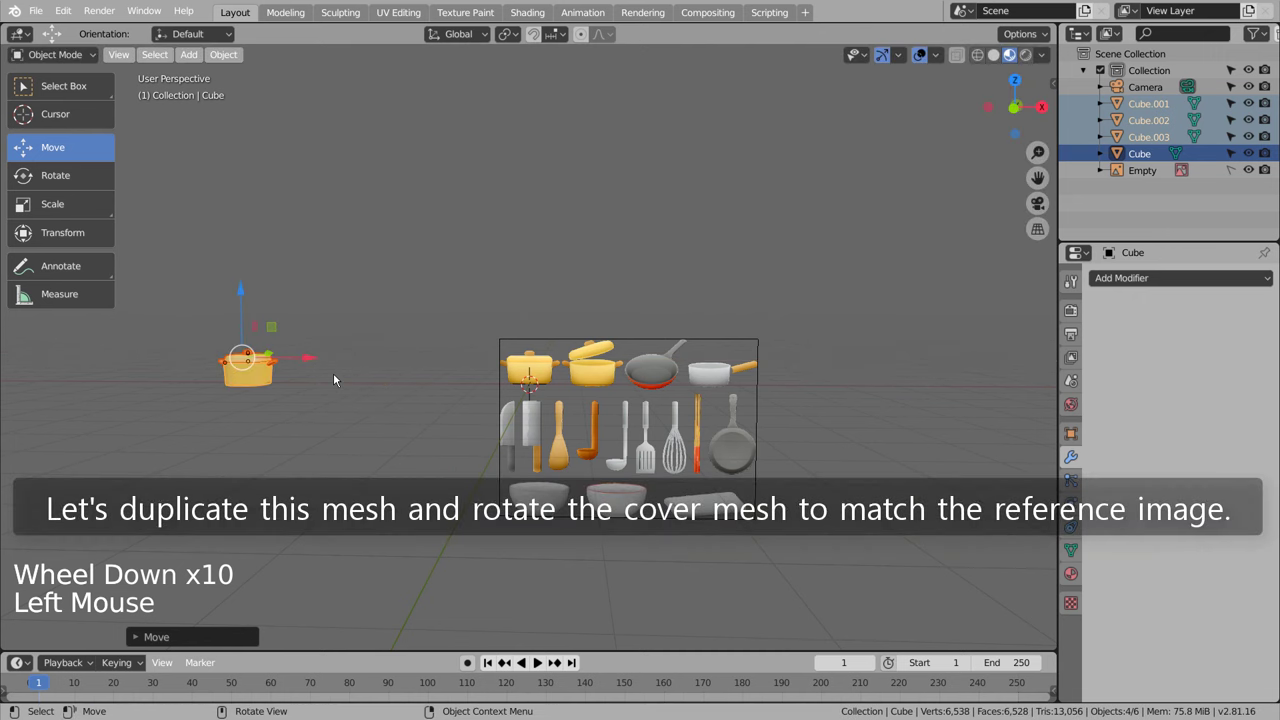
{"action": "key", "text": "shift+d"}
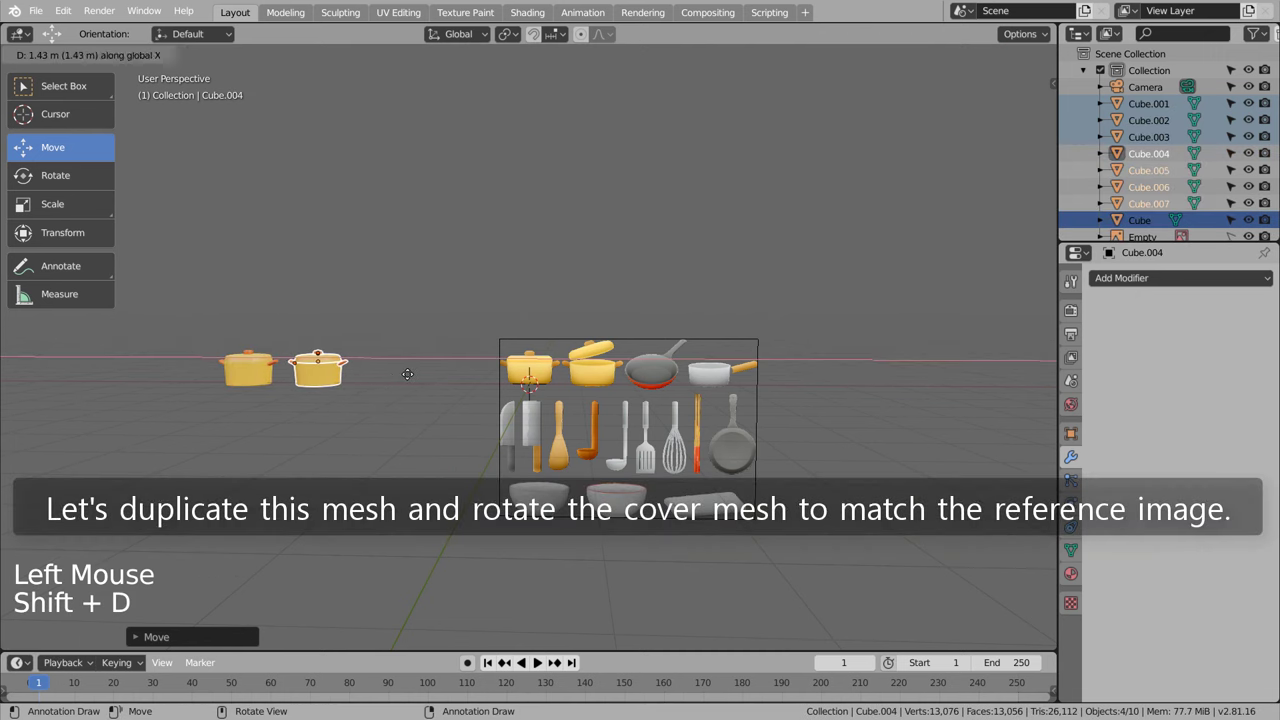
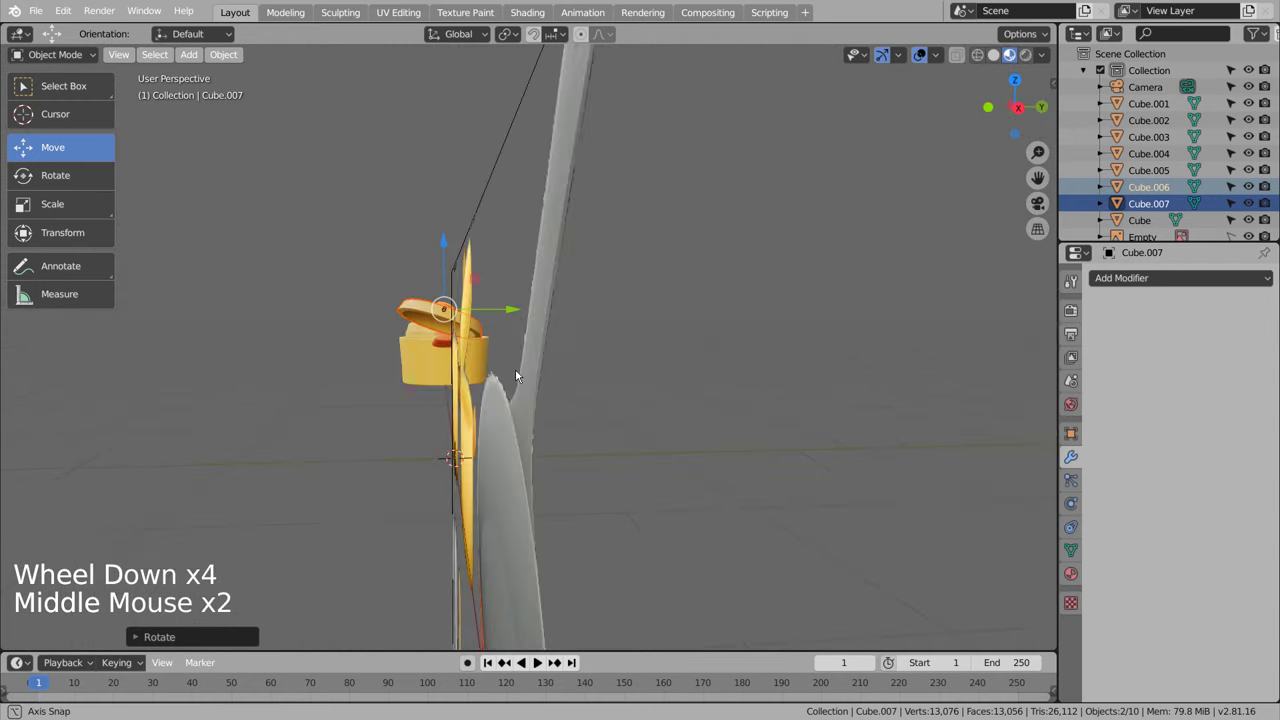
Step: Rotate the duplicated lid (Cube.007) open above the second pot's body
{"action": "key", "text": "r"}
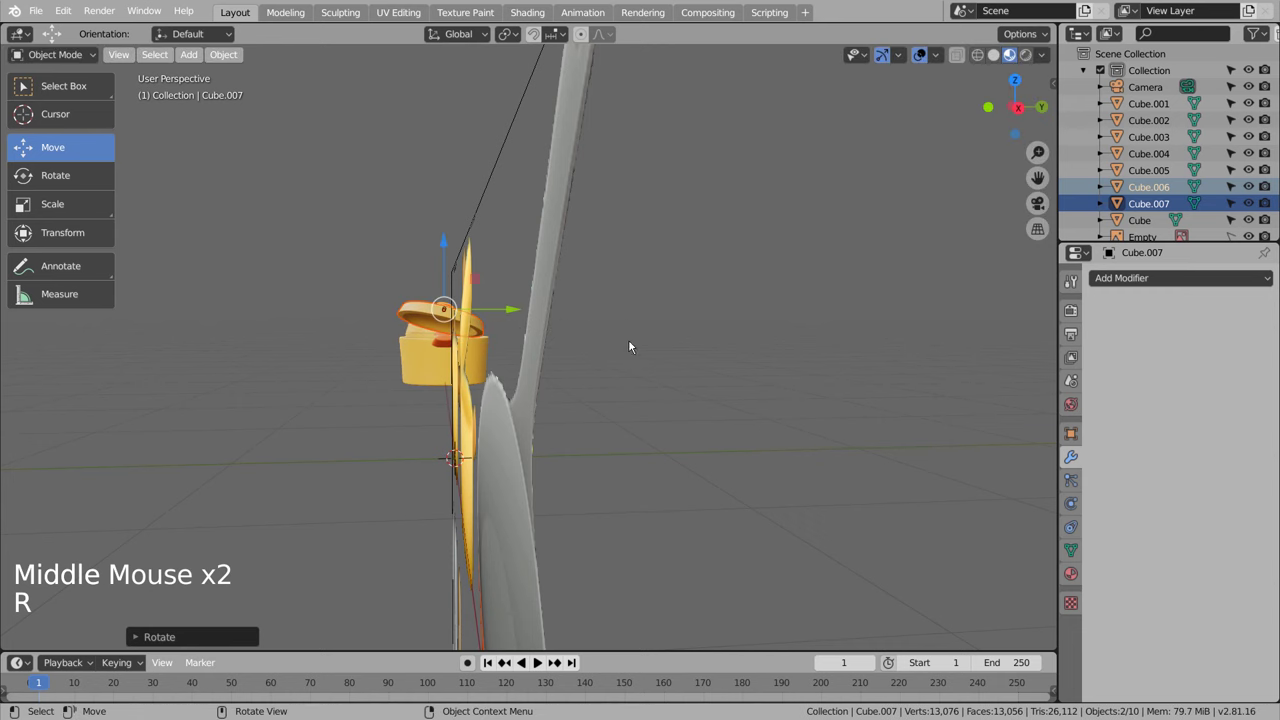
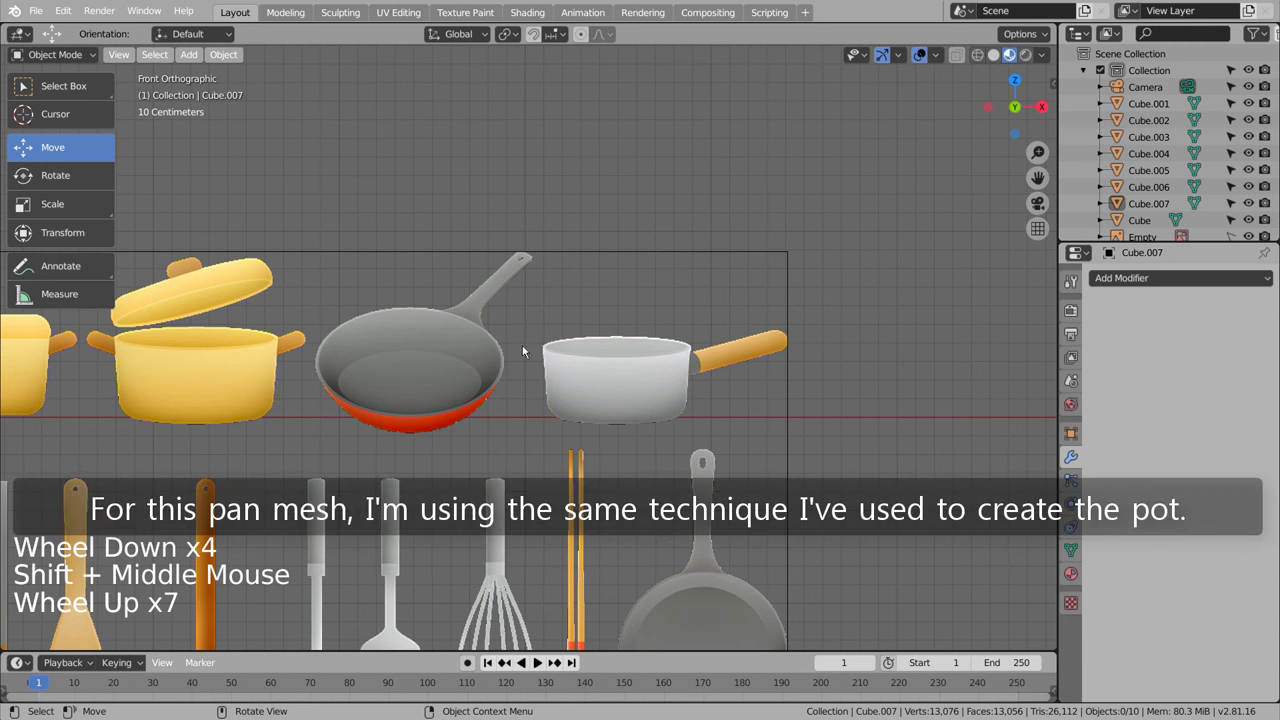
Step: Start adding a new cube mesh for the frying pan's body in Front view
{"action": "left_click", "coordinate": [651, 291]}
{"action": "key", "text": "shift+a"}
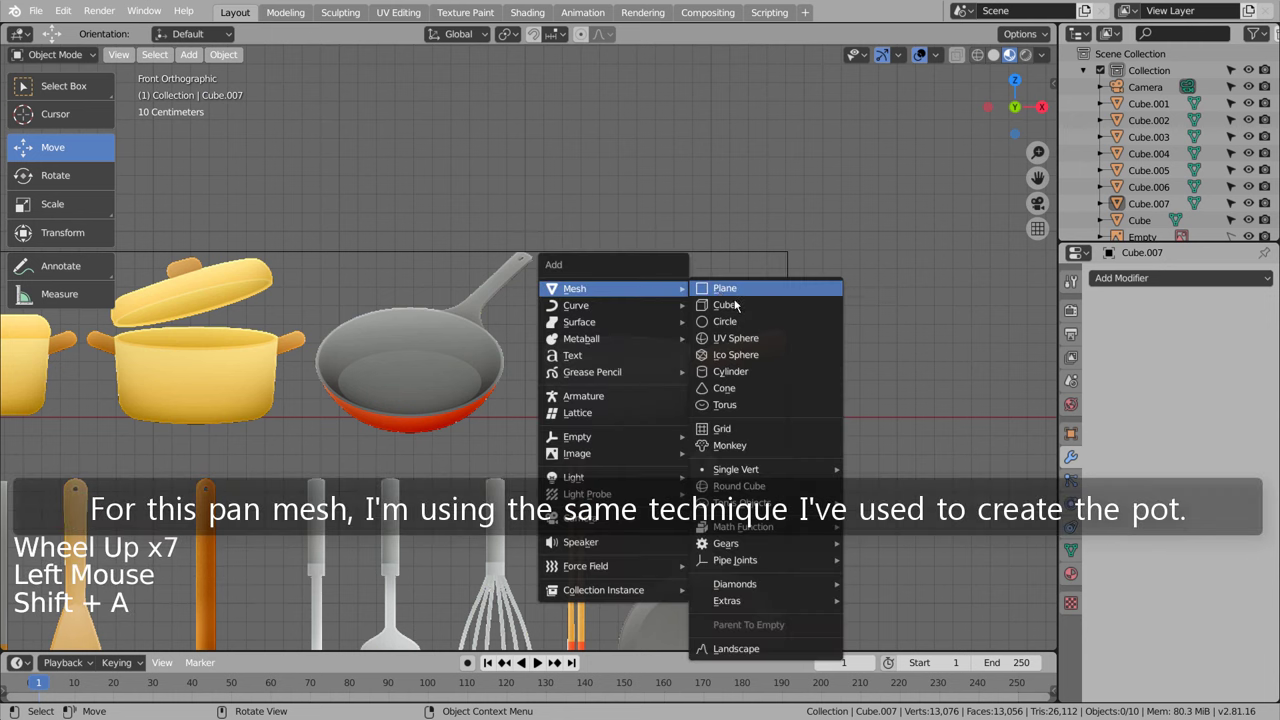
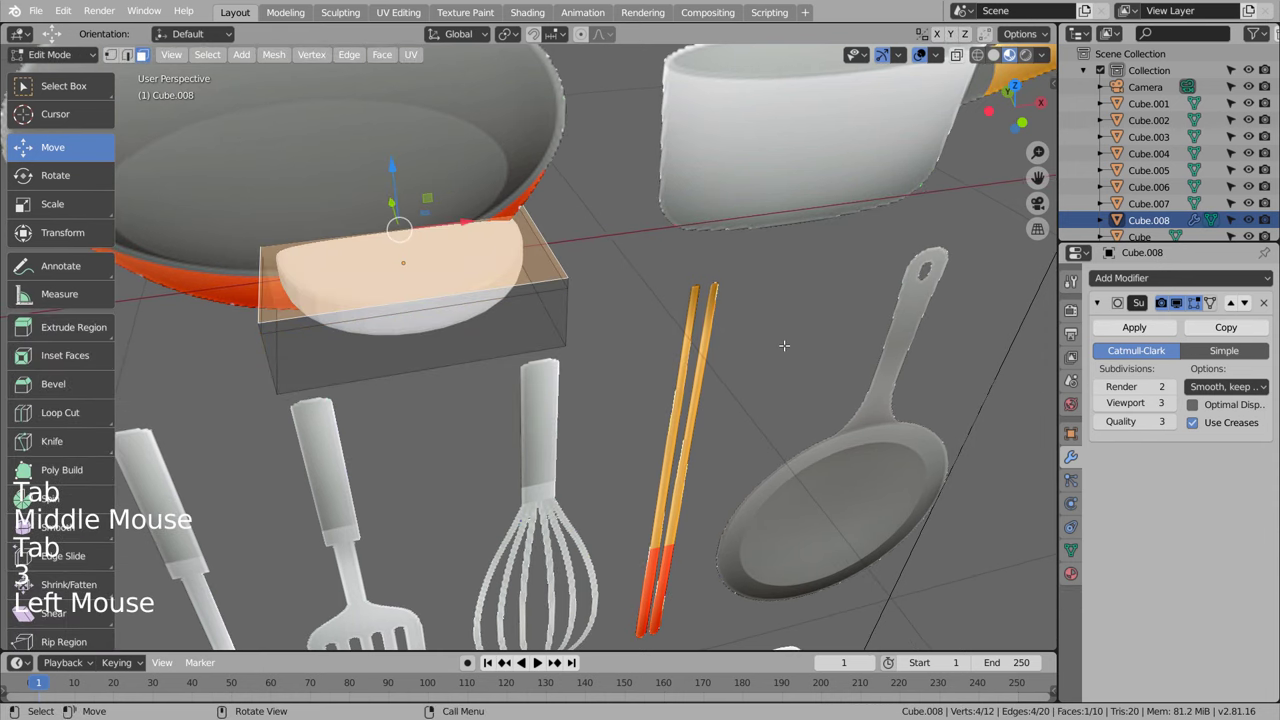
Step: Inset the block's top face into a rim and add a slid edge loop around the tray
{"action": "key", "text": "i"}
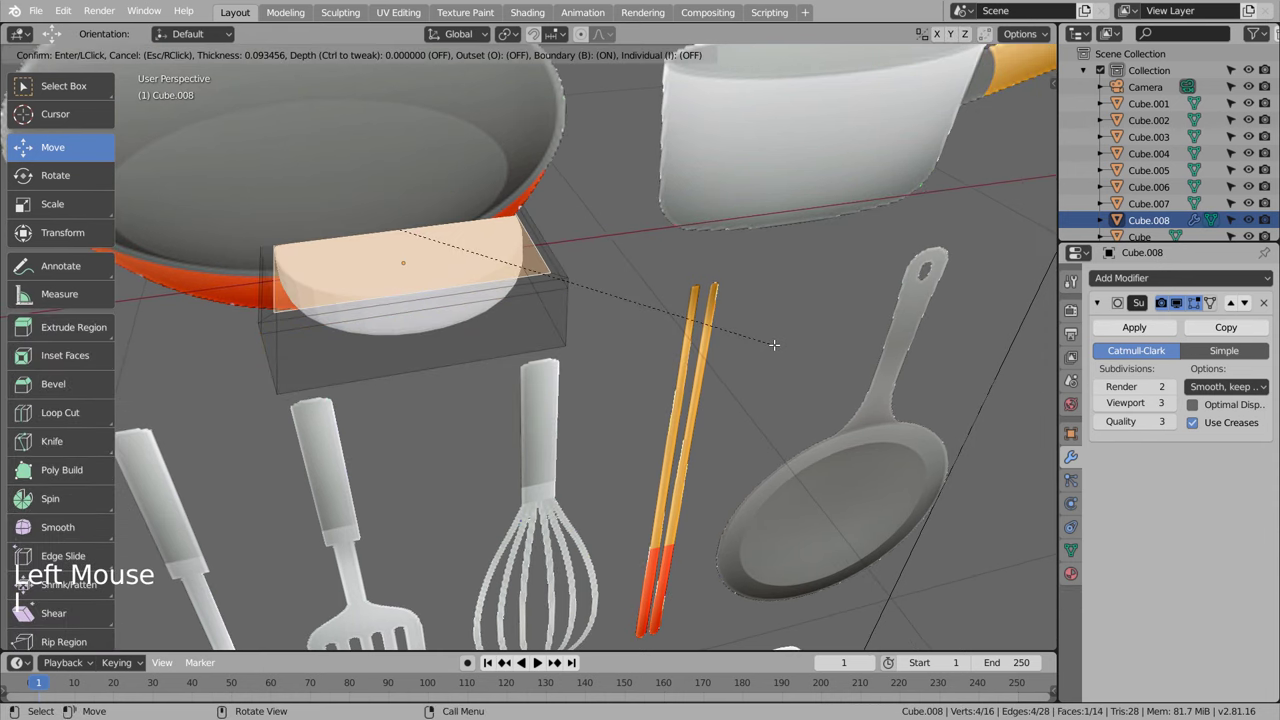
{"action": "key", "text": "i"}
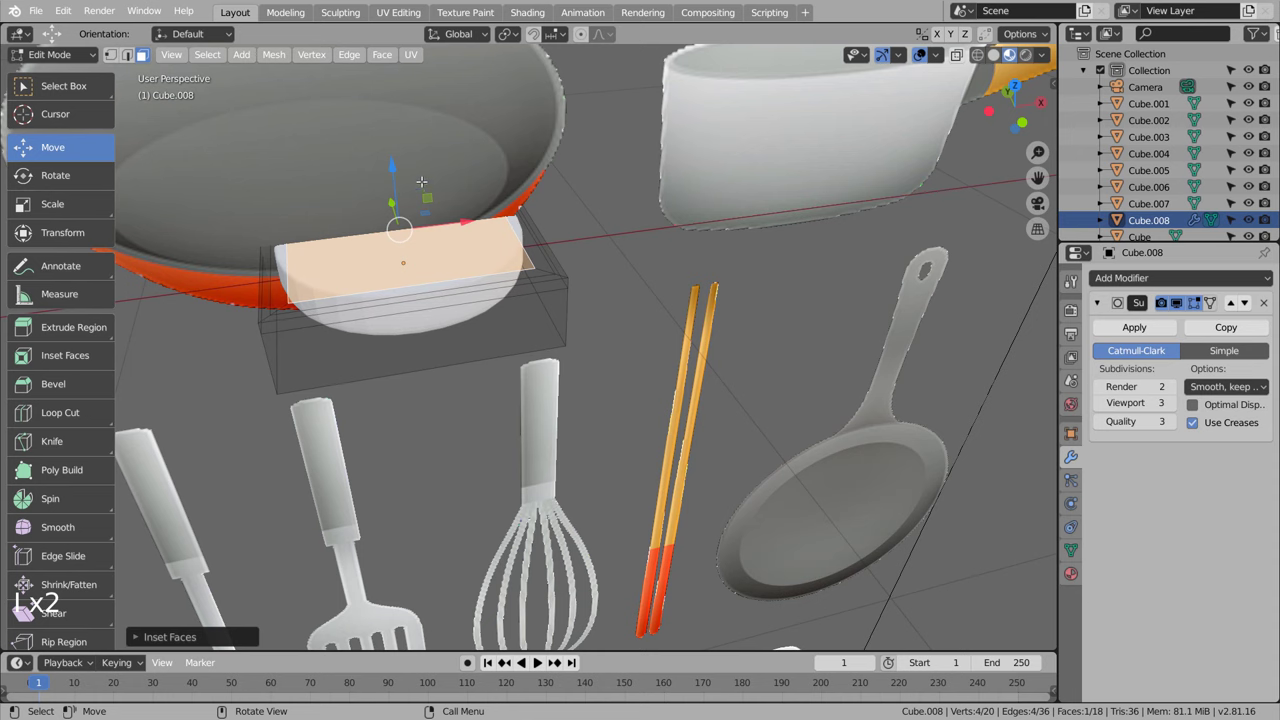
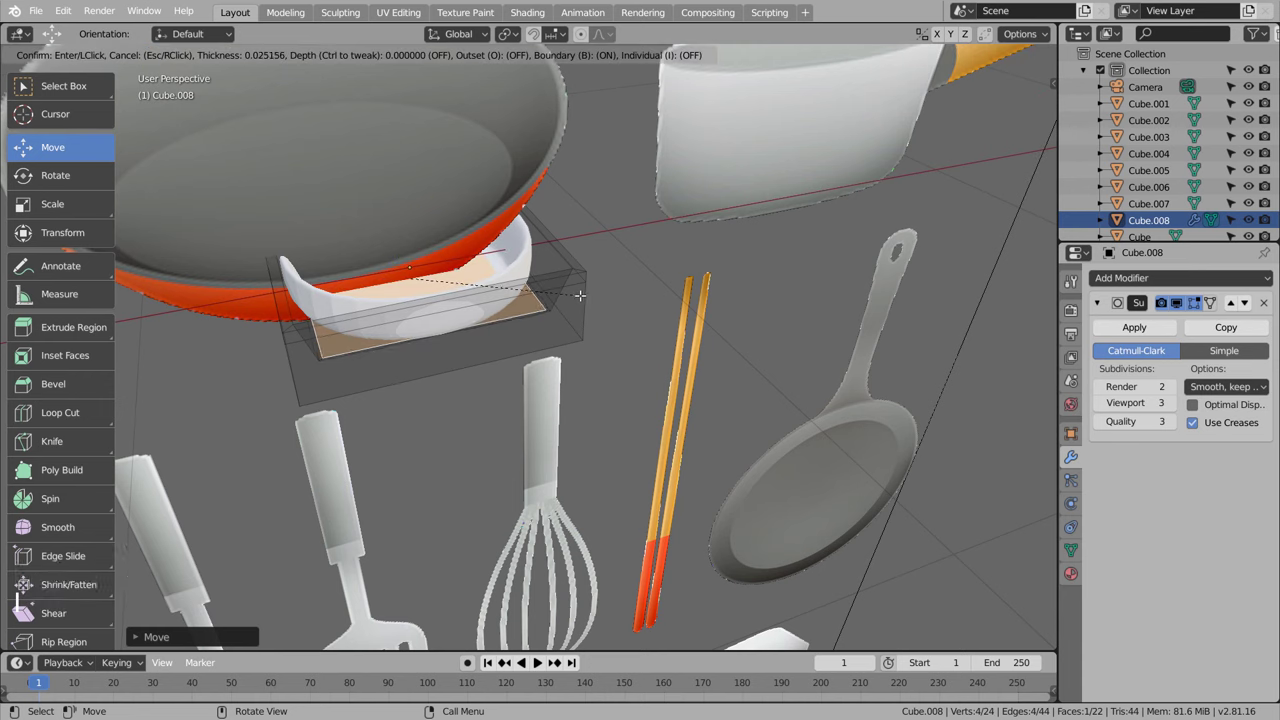
{"action": "key", "text": "ctrl+r"}
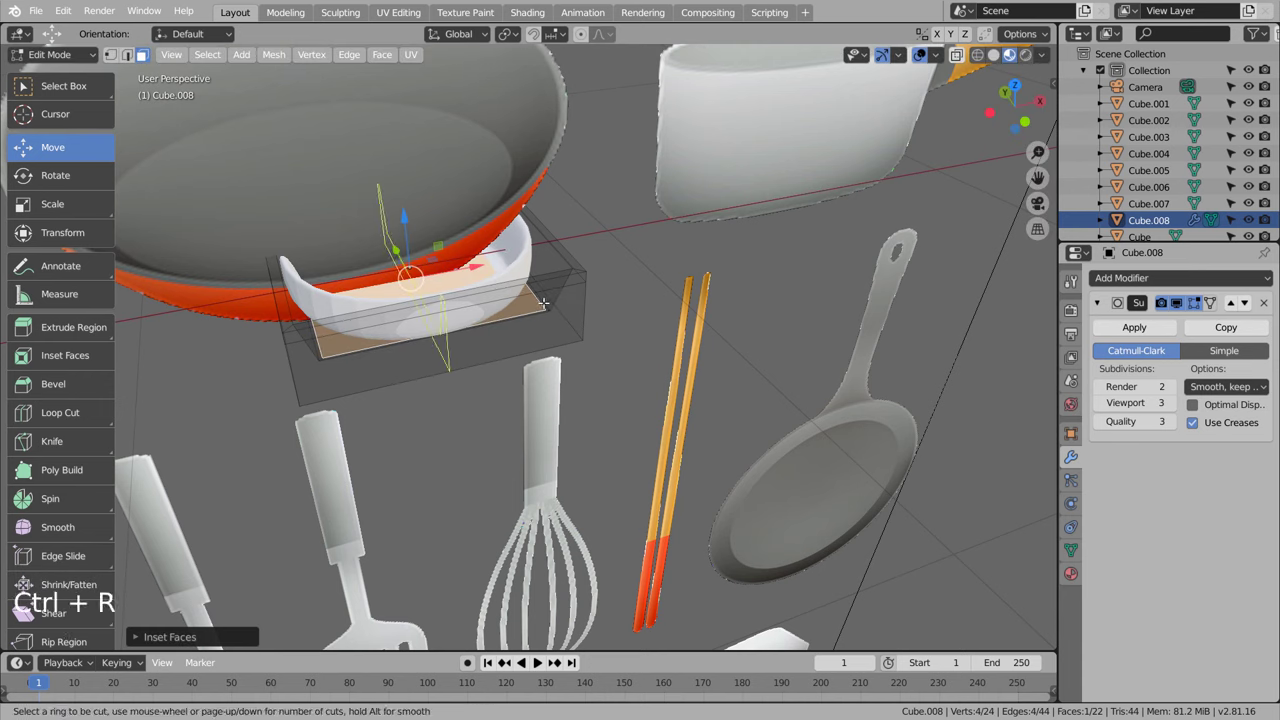
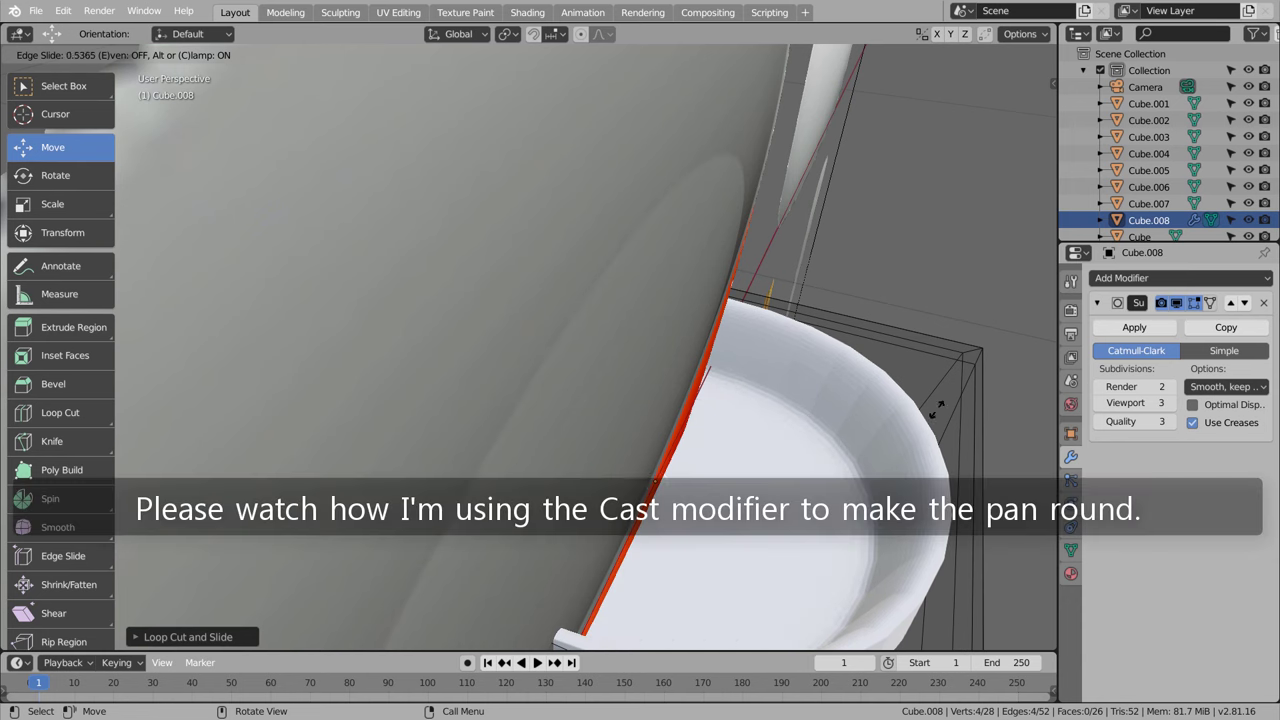
{"action": "key", "text": "Tab"}
{"action": "left_click", "coordinate": [840, 376]}
{"action": "right_click", "coordinate": [842, 378]}
Step: Orbit around to check the tray under the orange pan
{"action": "middle_click", "coordinate": [903, 464]}
{"action": "scroll", "scroll_direction": "down", "scroll_amount": 3}
{"action": "middle_click", "coordinate": [530, 408]}
Step: Move the Cast (Sphere) modifier above Subdivision Surface on the tray
{"action": "left_click", "coordinate": [1195, 284]}
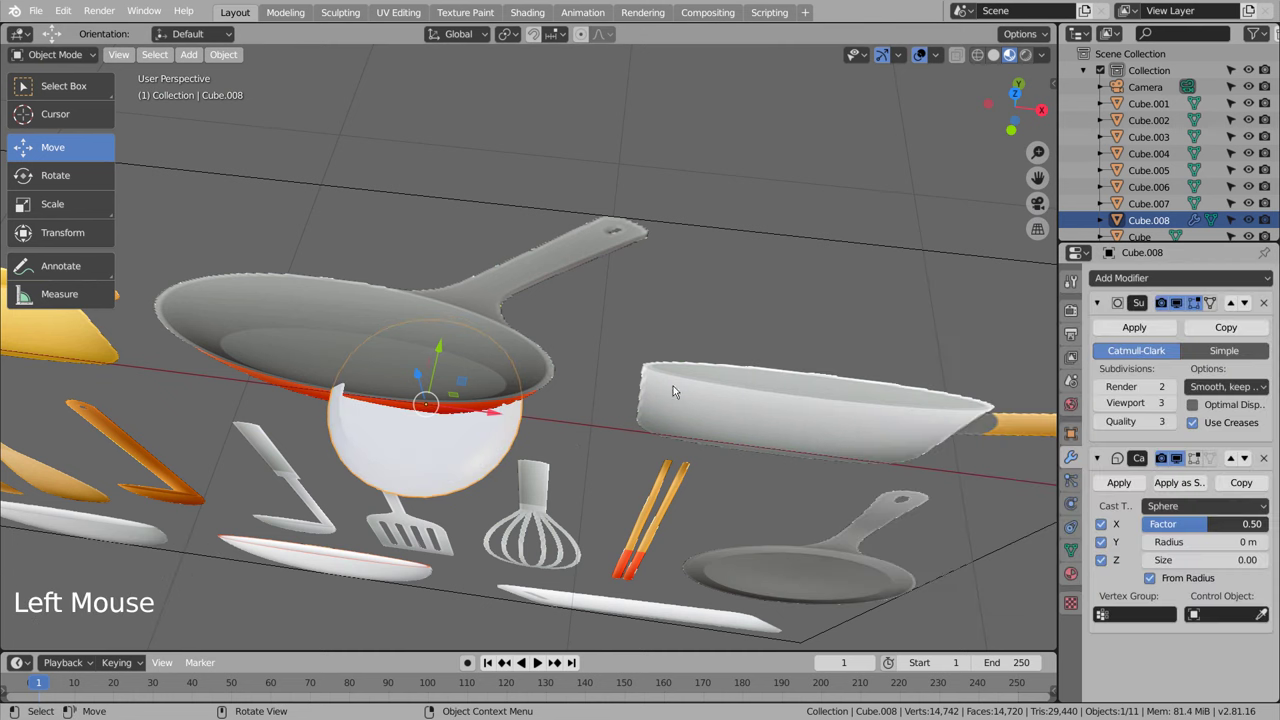
{"action": "middle_click", "coordinate": [603, 430]}
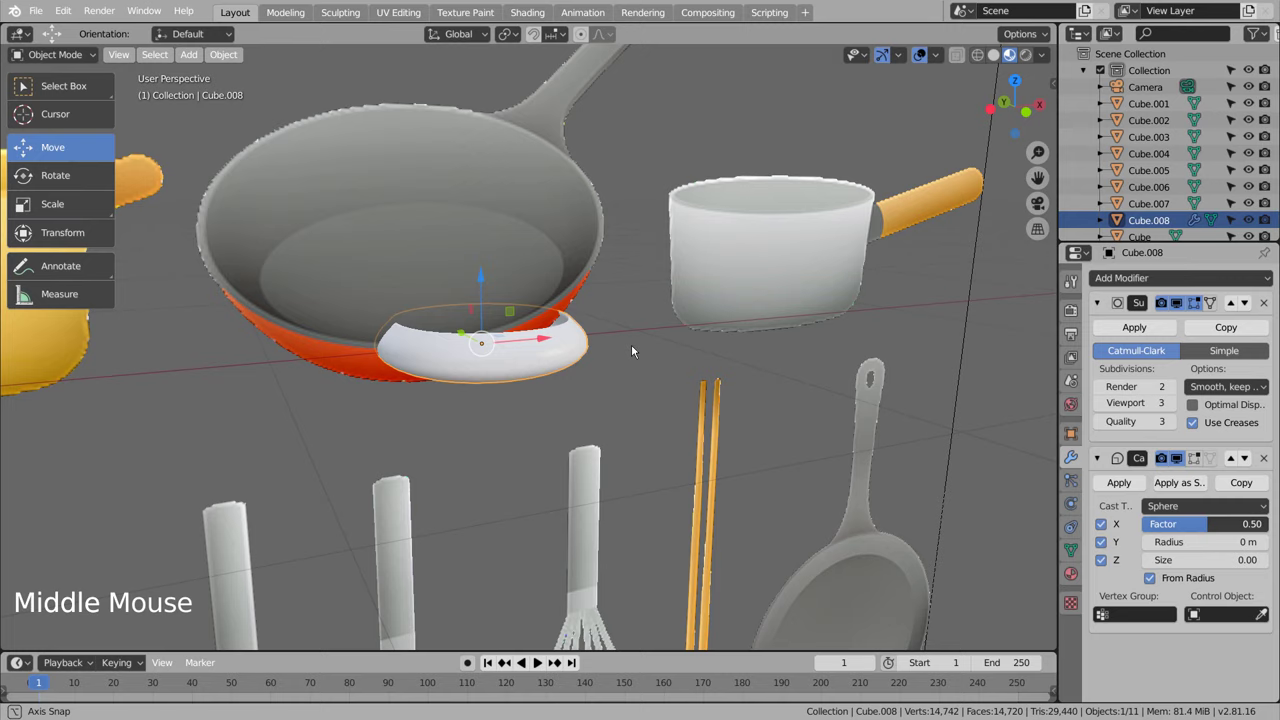
{"action": "key", "text": "ctrl+z"}
{"action": "left_click", "coordinate": [1151, 284]}
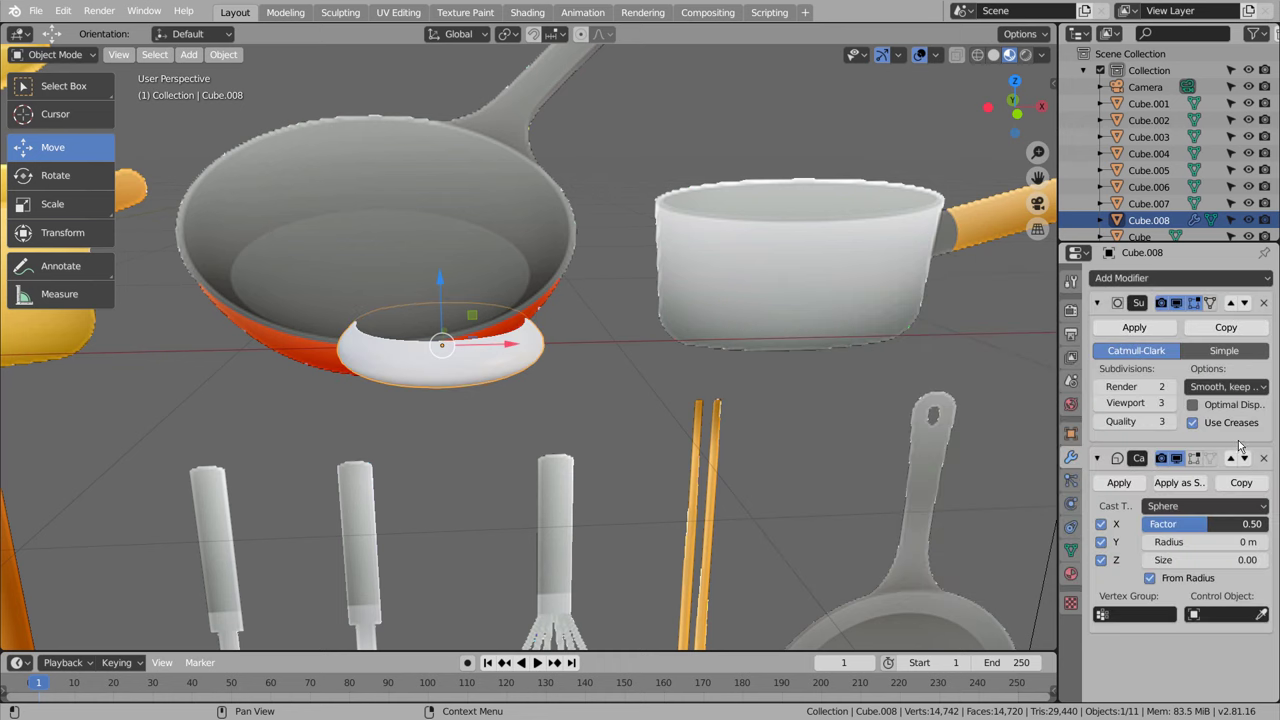
{"action": "left_click", "coordinate": [1238, 459]}
Step: Orbit and zoom to check the rounded tray shape before editing its top vertices
{"action": "middle_click", "coordinate": [714, 378]}
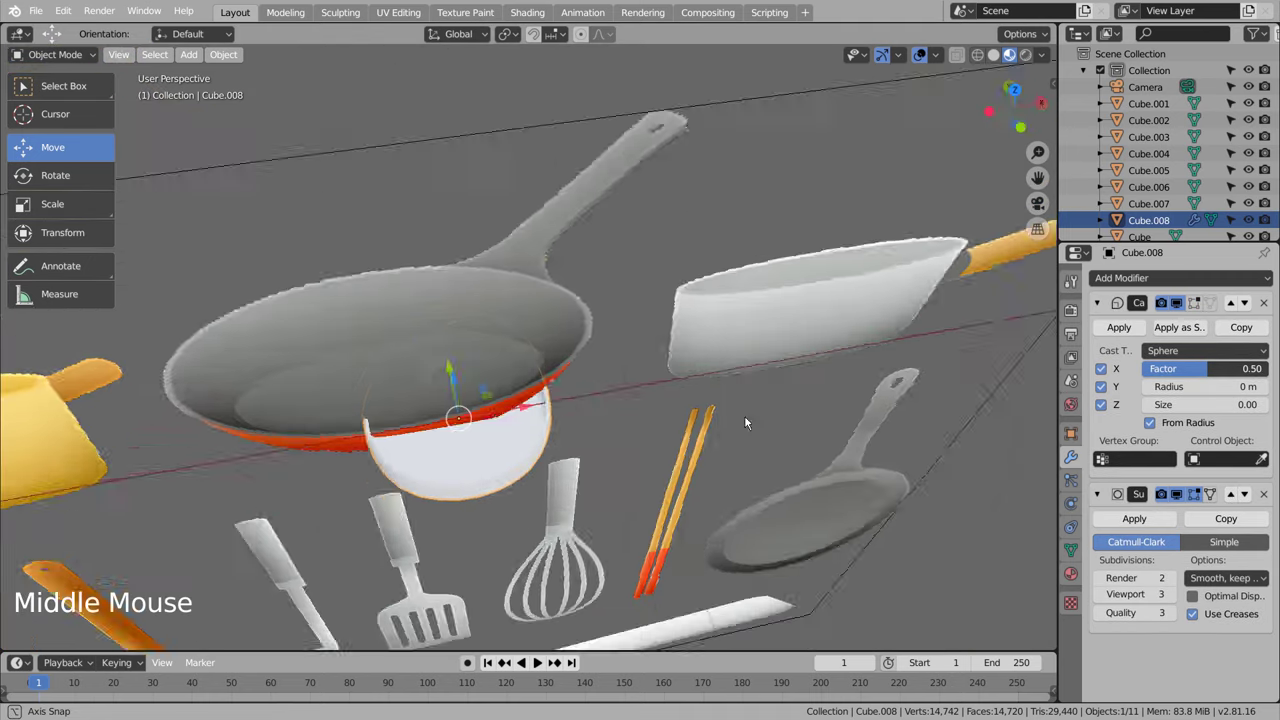
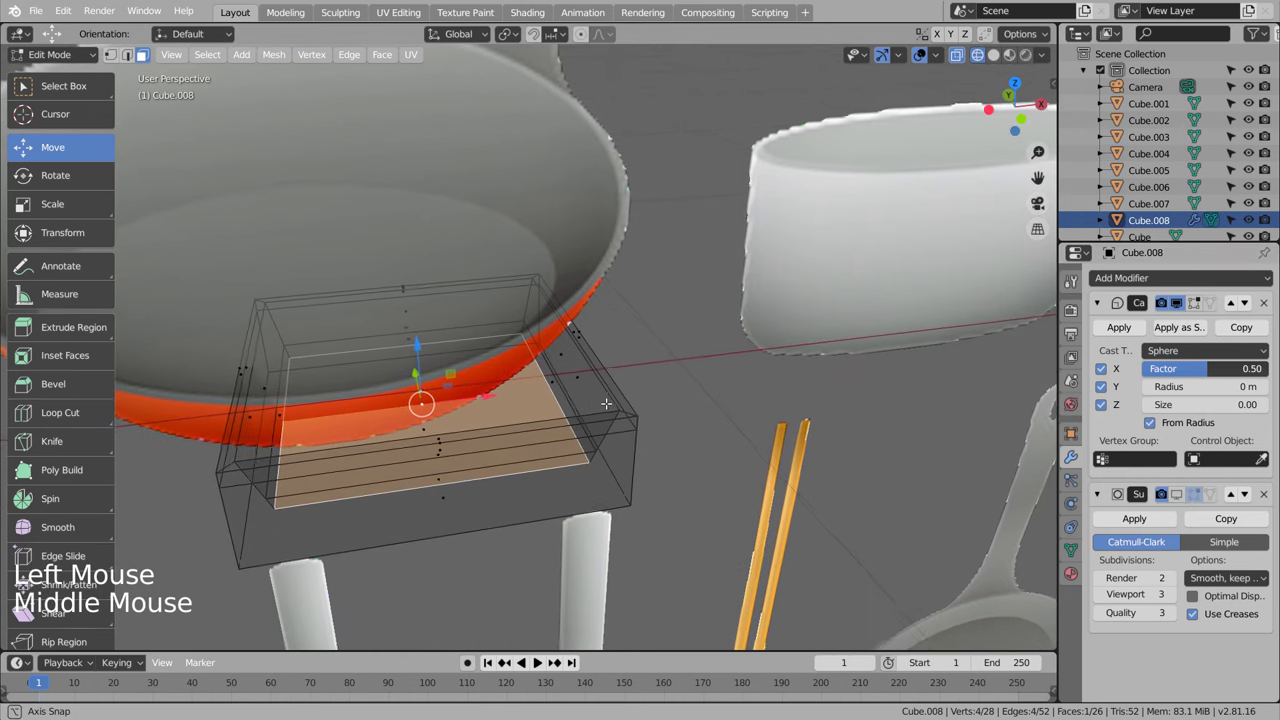
{"action": "scroll", "scroll_direction": "down", "scroll_amount": 3}
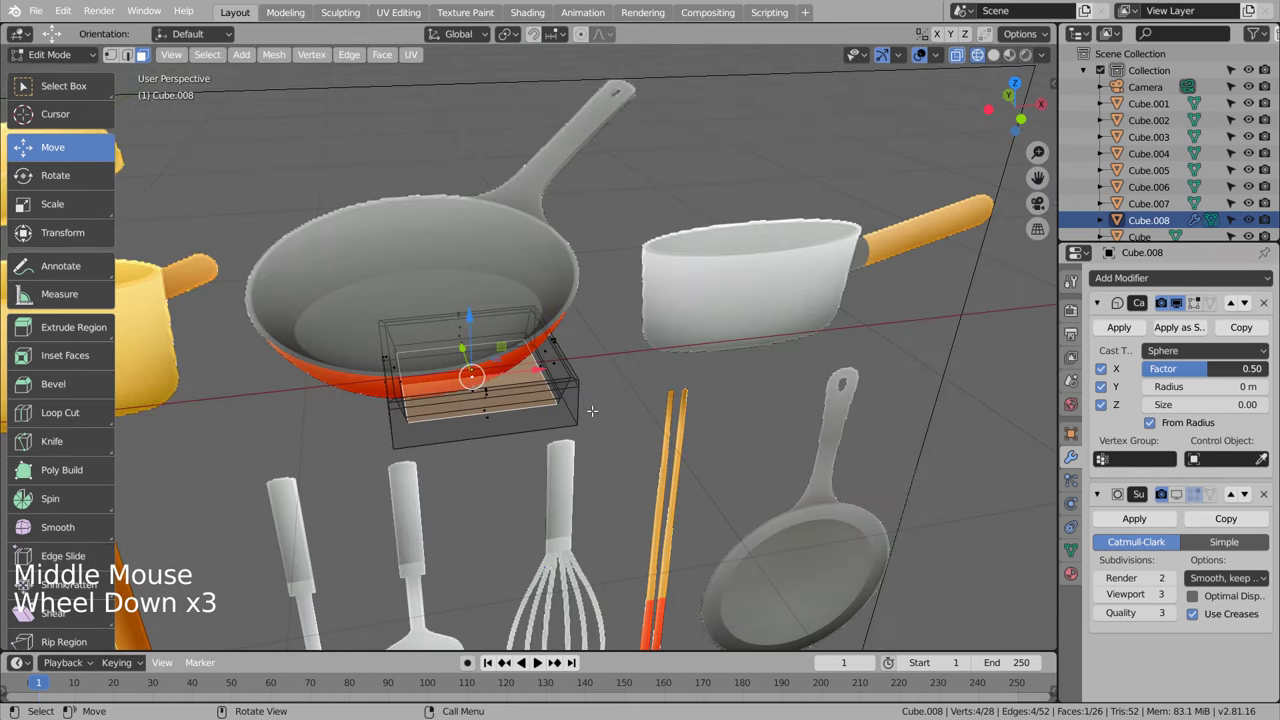
{"action": "scroll", "scroll_direction": "up", "scroll_amount": 3}
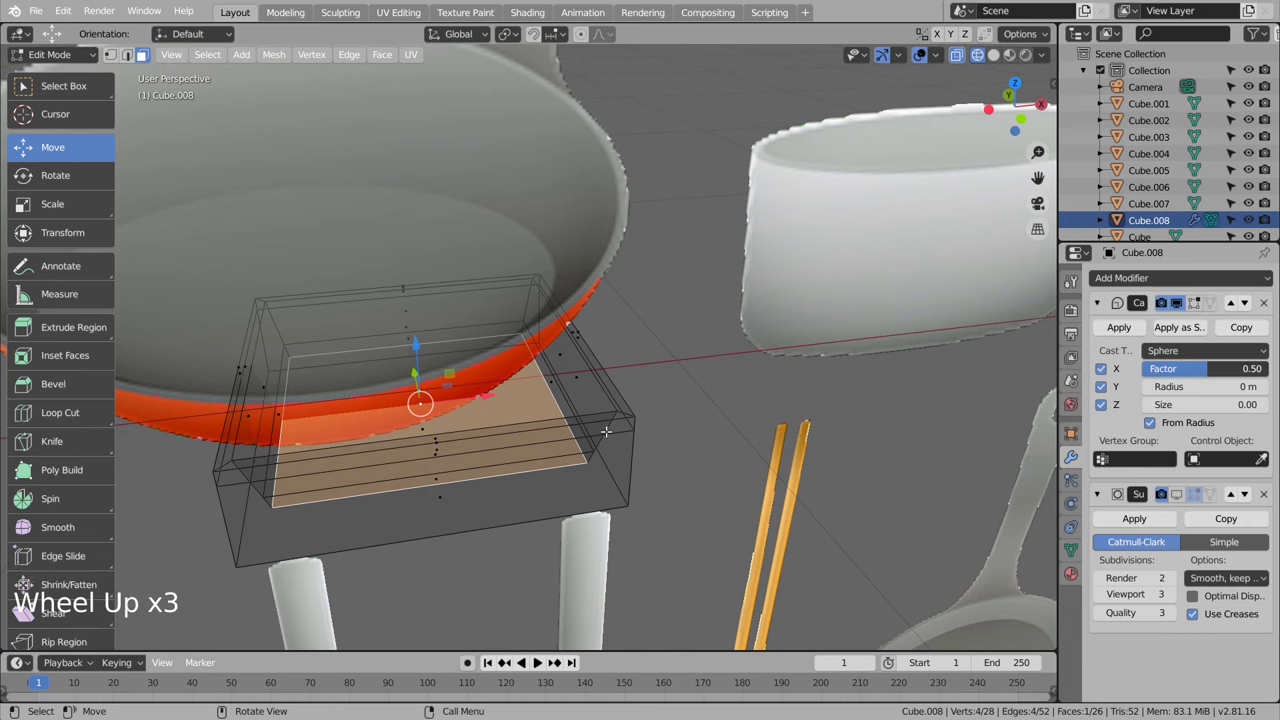
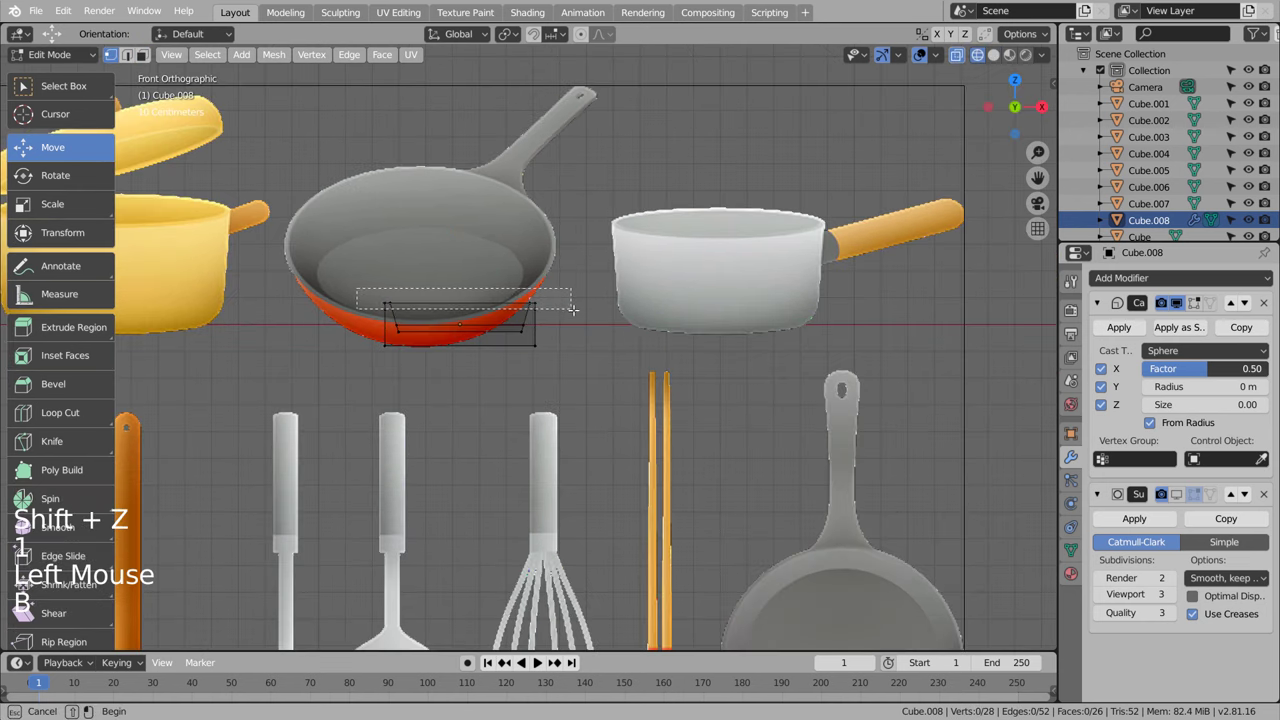
Step: Scale the tray down and lower the Cast modifier Factor from 0.50 to 0.27
{"action": "key", "text": "s"}
{"action": "key", "text": "Tab"}
{"action": "left_click", "coordinate": [1178, 495]}
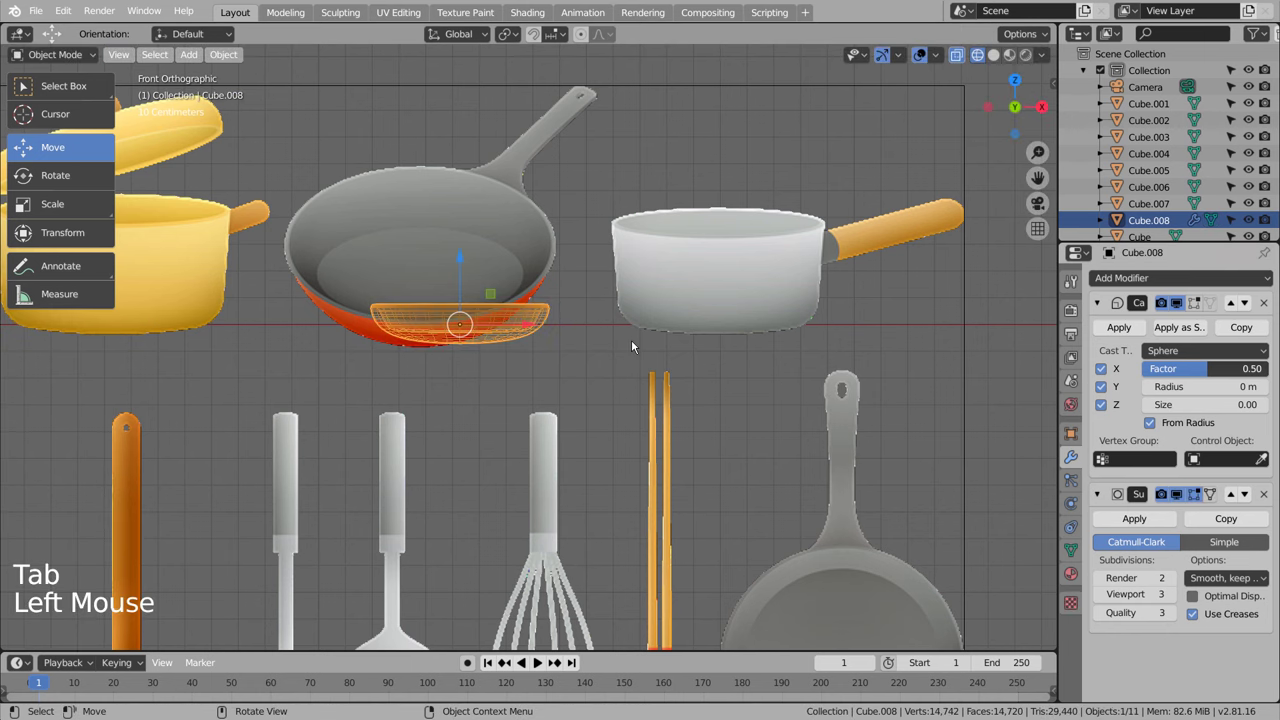
{"action": "middle_click", "coordinate": [640, 345]}
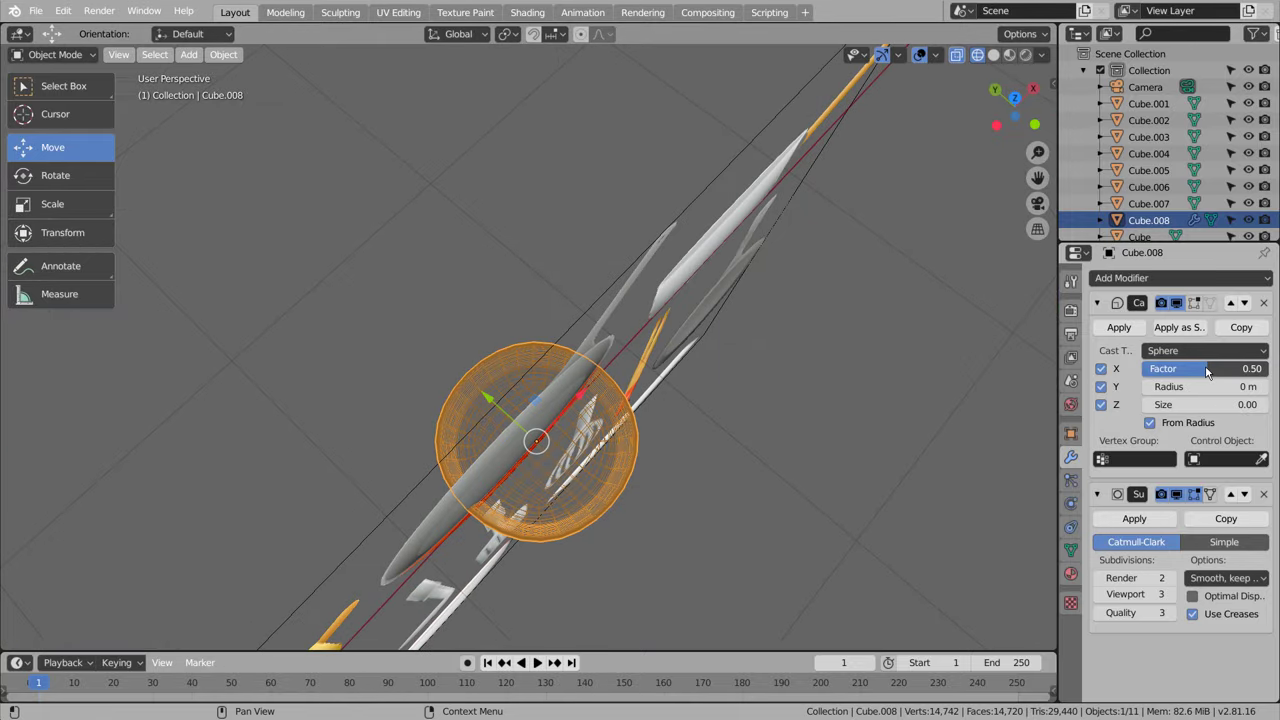
{"action": "left_click", "coordinate": [1211, 368]}
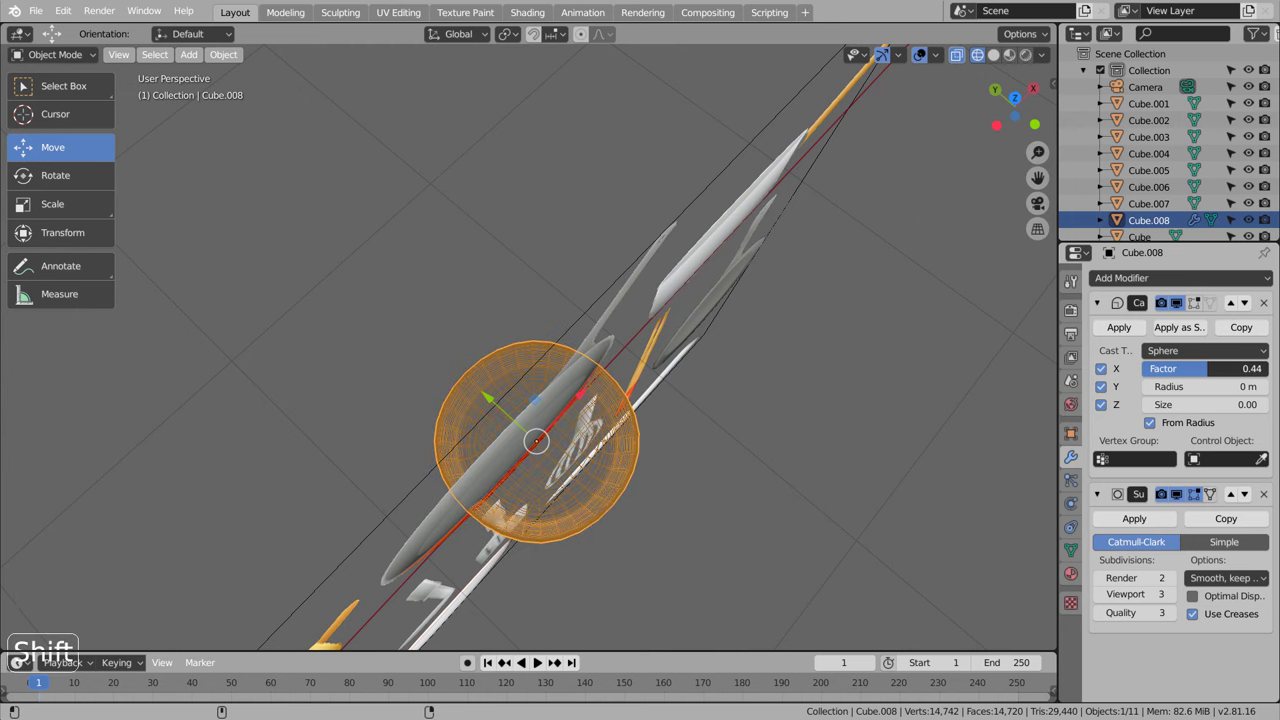
Step: Check the shallow dish from top view and perspective
{"action": "middle_click", "coordinate": [816, 420]}
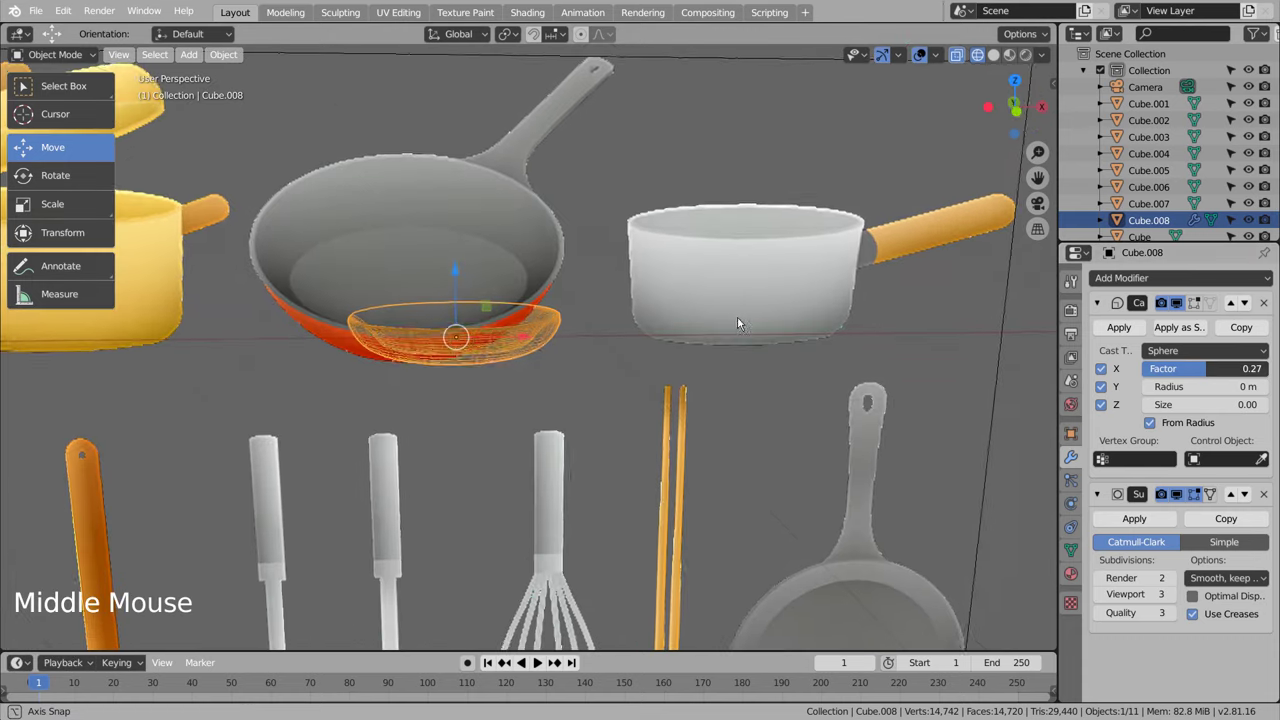
{"action": "key", "text": "KP_7"}
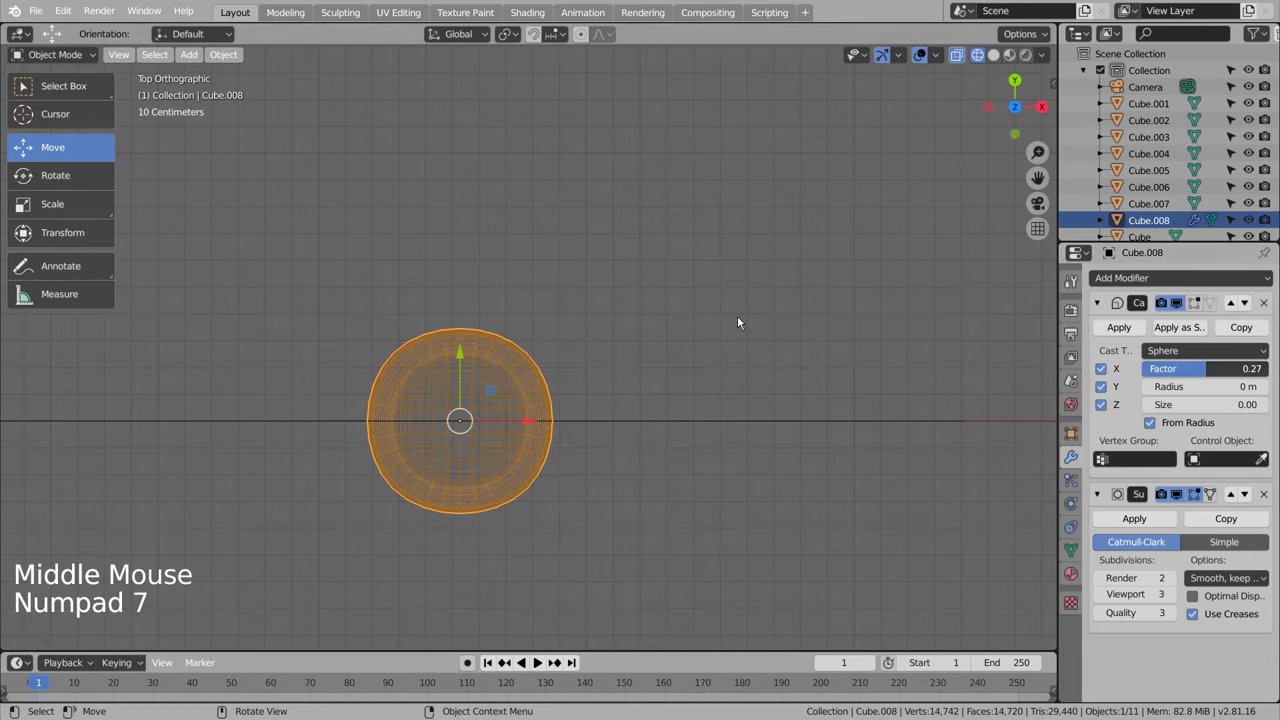
{"action": "key", "text": "shift+z"}
{"action": "middle_click", "coordinate": [709, 488]}
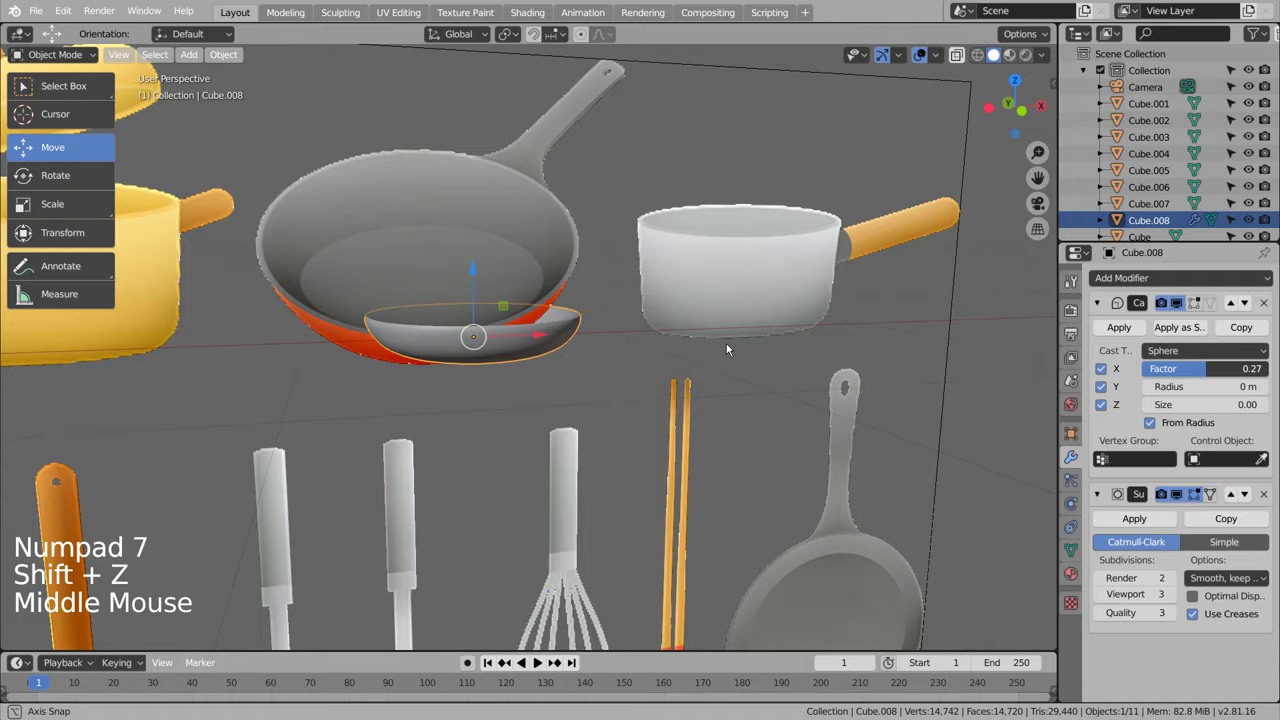
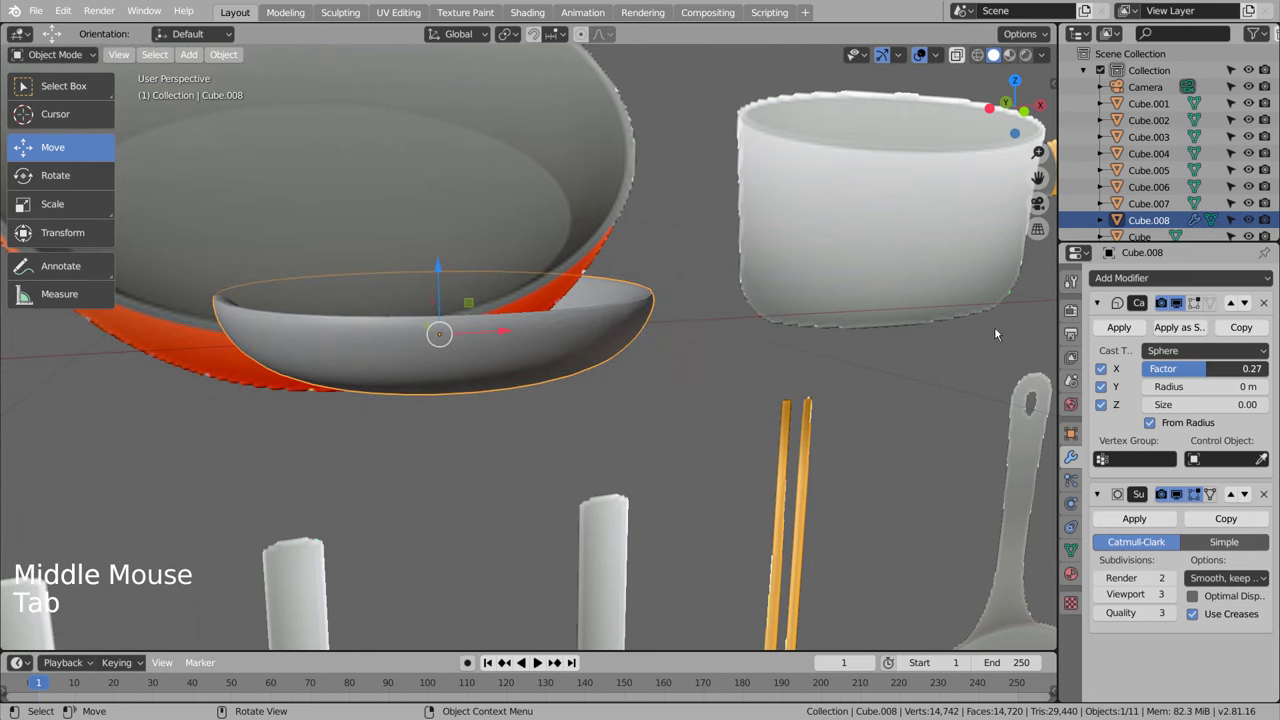
Step: Give the dish a material with a red base colour
{"action": "left_click", "coordinate": [1072, 571]}
{"action": "left_click", "coordinate": [1171, 350]}
{"action": "left_click", "coordinate": [1203, 517]}
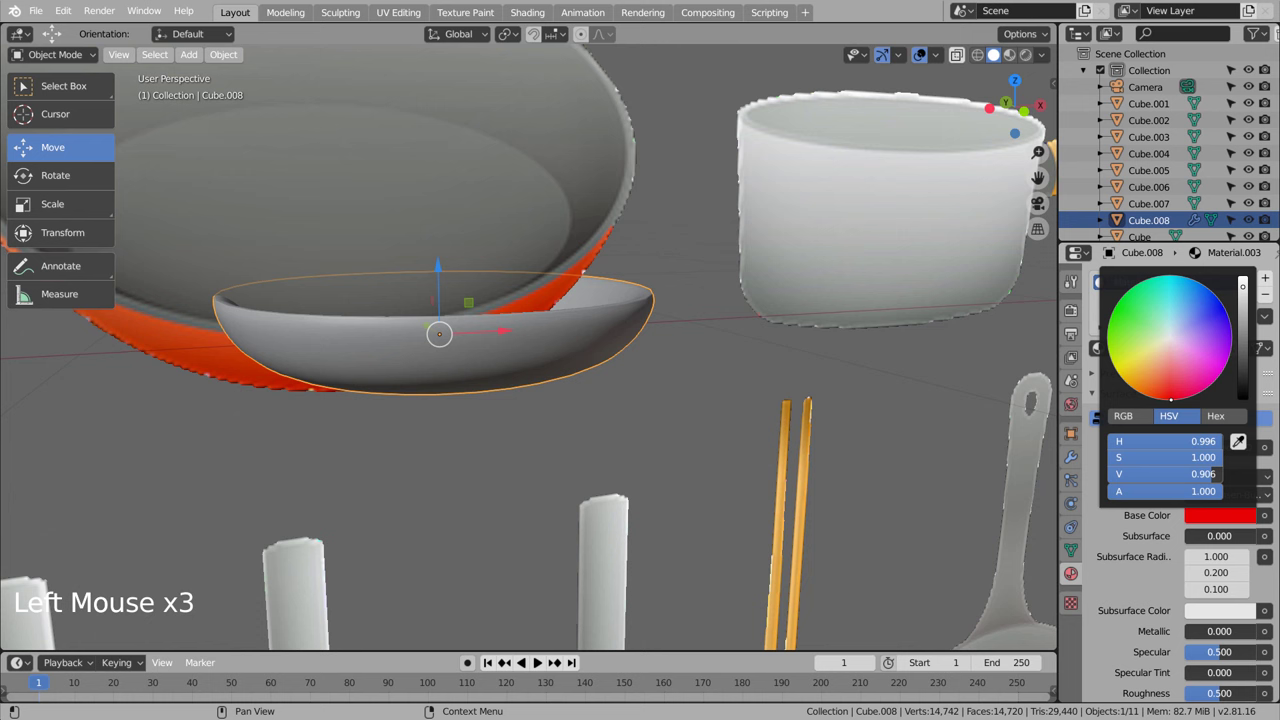
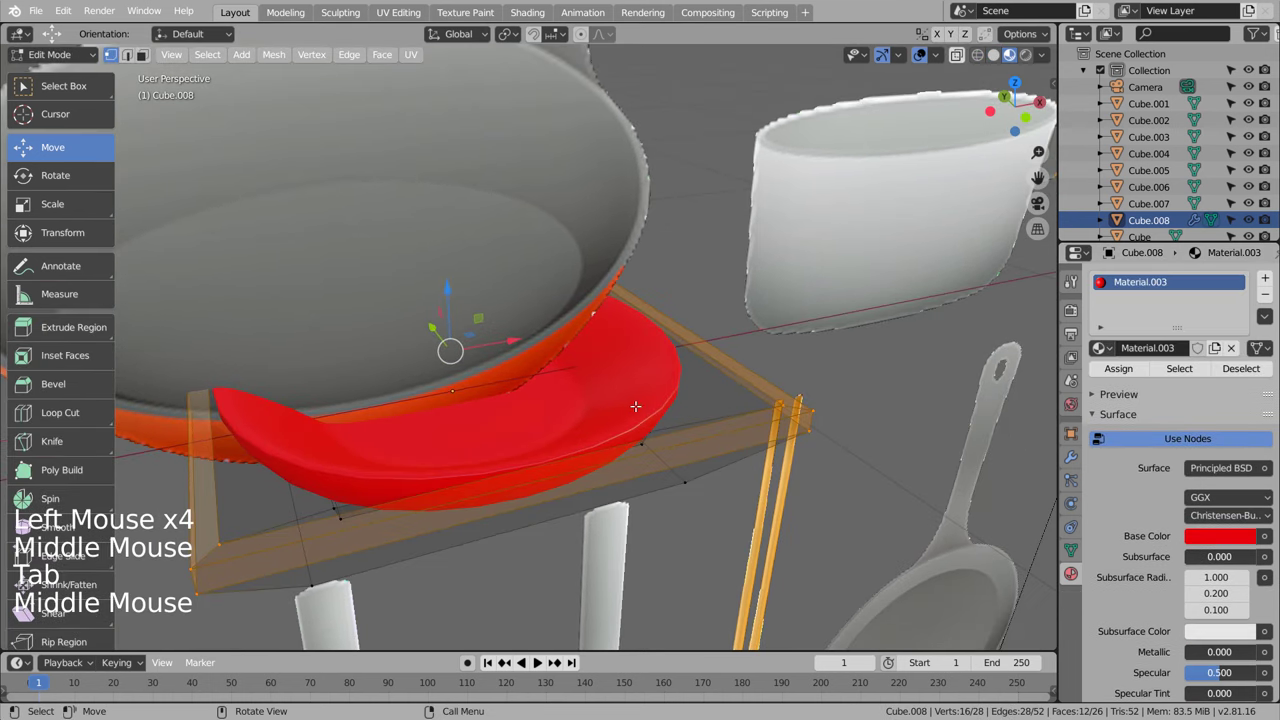
Step: Select the inner faces and assign them a new black material slot
{"action": "left_click", "coordinate": [1080, 454]}
{"action": "left_click", "coordinate": [1179, 494]}
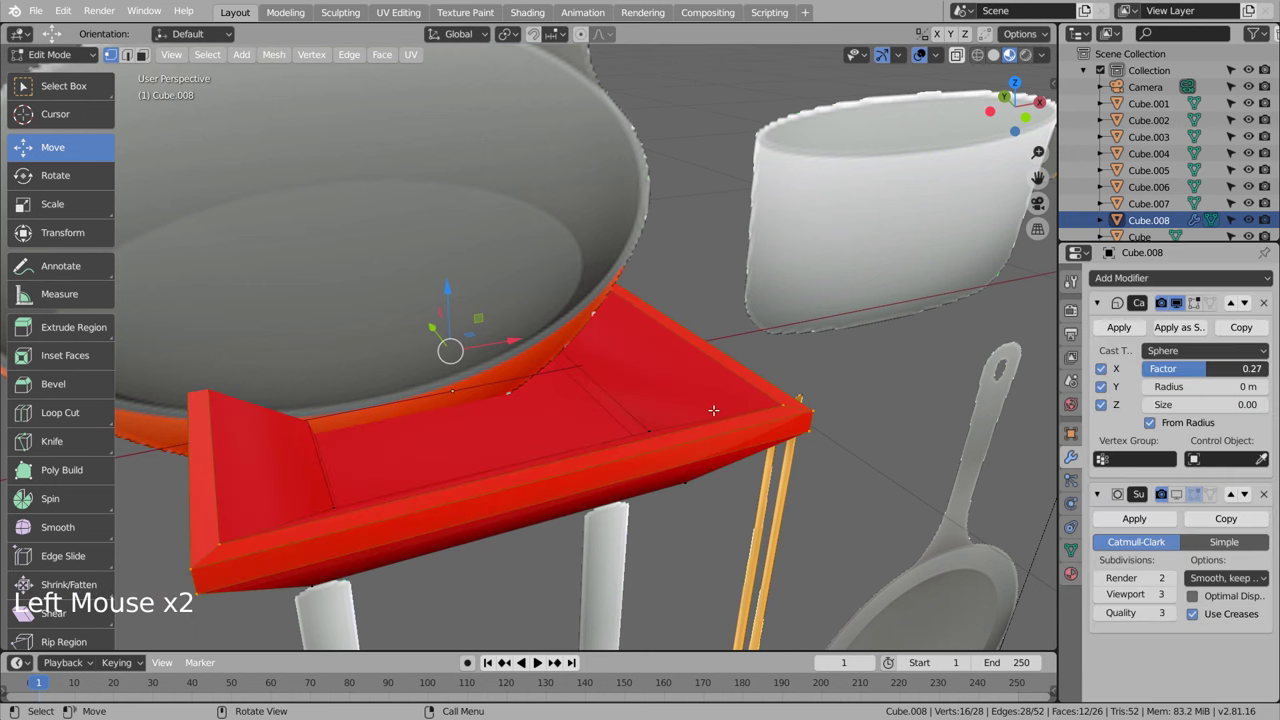
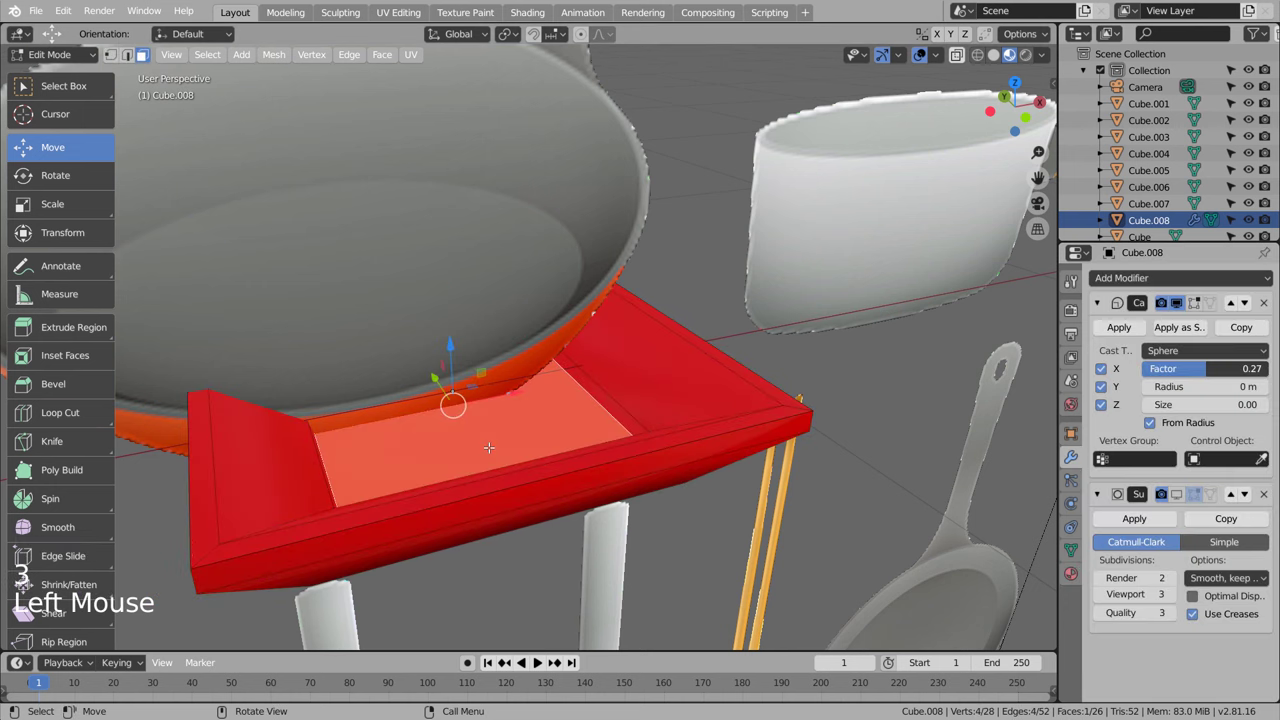
{"action": "key", "text": "ctrl+KP_Add"}
{"action": "key", "text": "ctrl+KP_Add"}
{"action": "key", "text": "ctrl+KP_Add"}
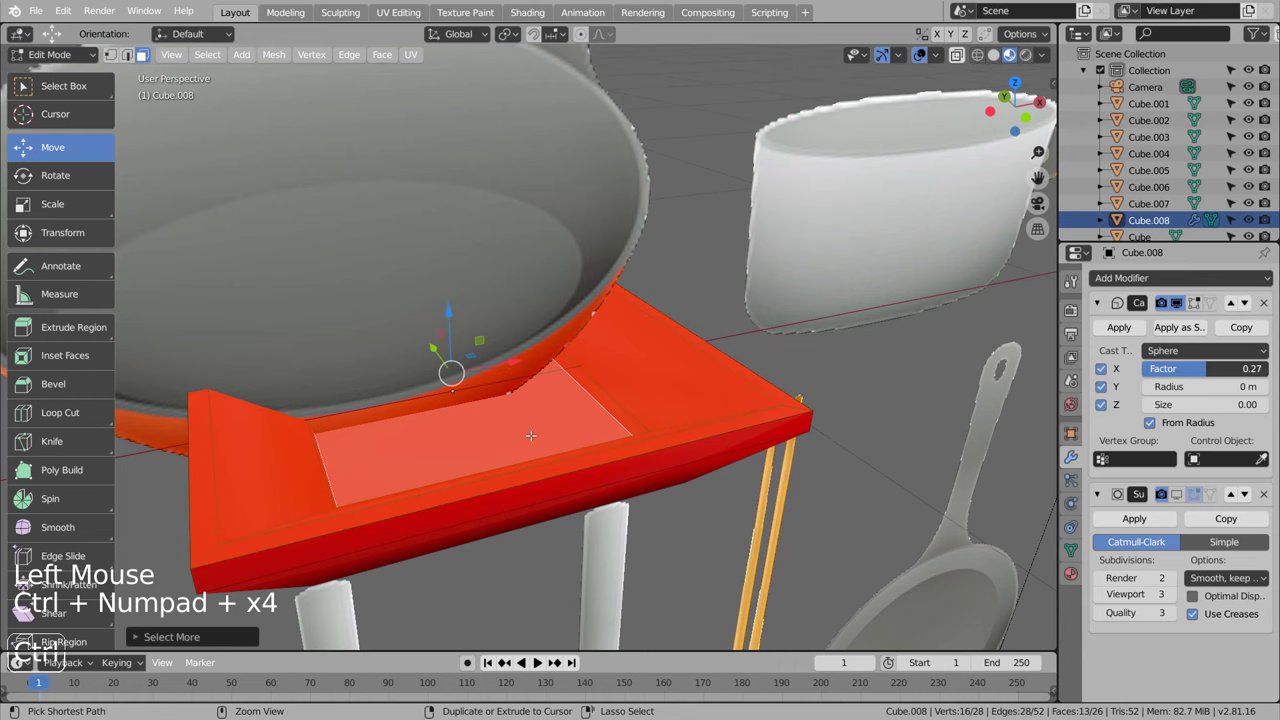
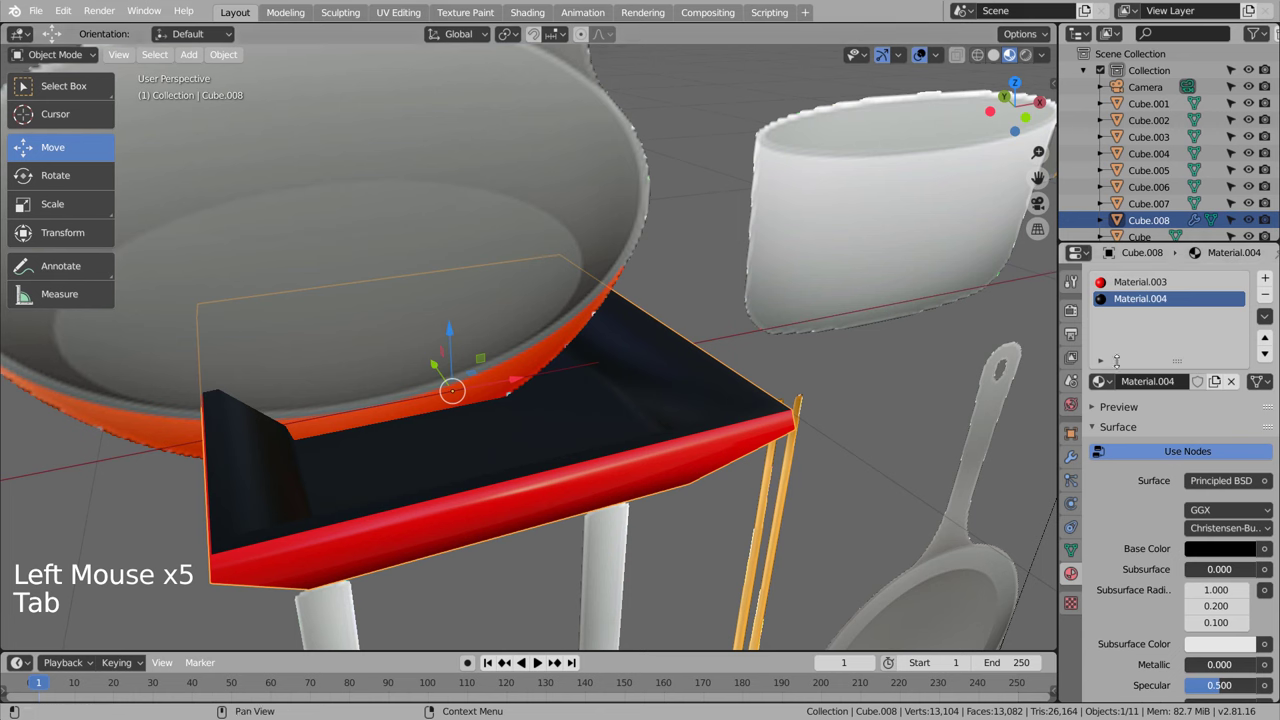
{"action": "left_click", "coordinate": [1076, 463]}
{"action": "left_click", "coordinate": [1181, 497]}
Step: Grow the inner-face selection further, then undo back to view the coloured dish
{"action": "key", "text": "Tab"}
{"action": "key", "text": "ctrl+KP_Add"}
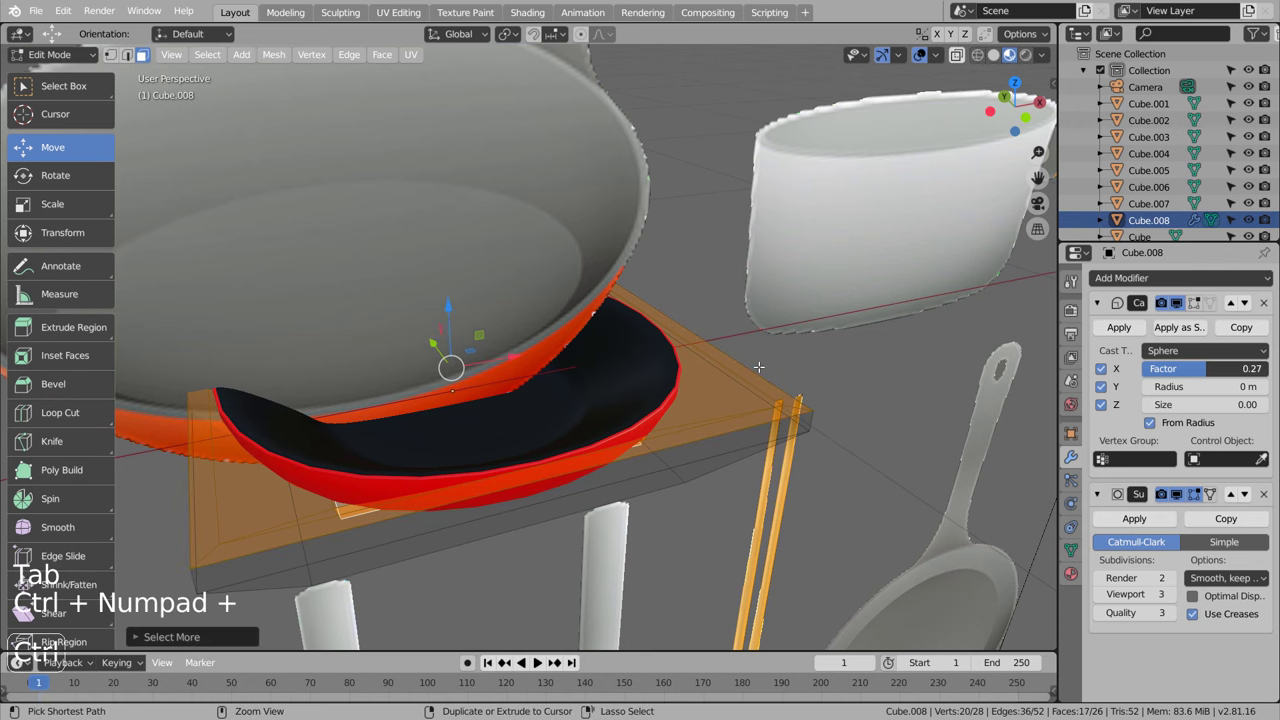
{"action": "key", "text": "ctrl+KP_Add"}
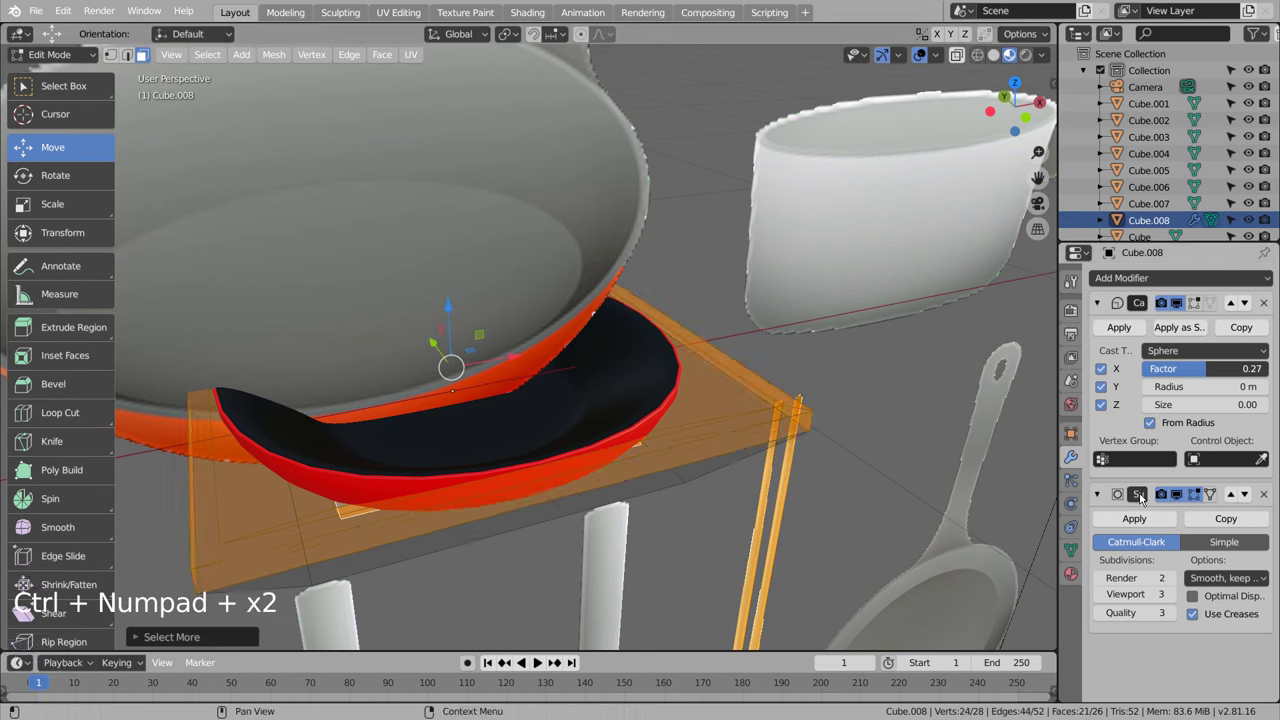
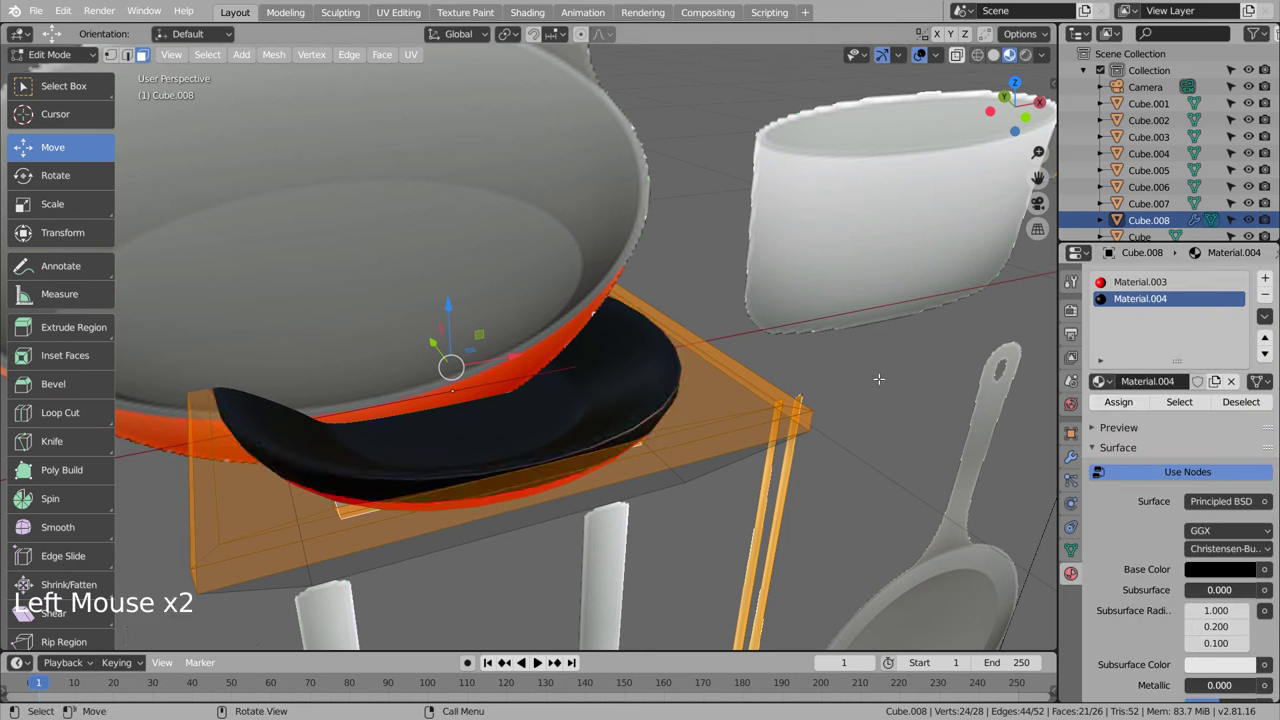
{"action": "key", "text": "ctrl+z"}
{"action": "key", "text": "ctrl+z"}
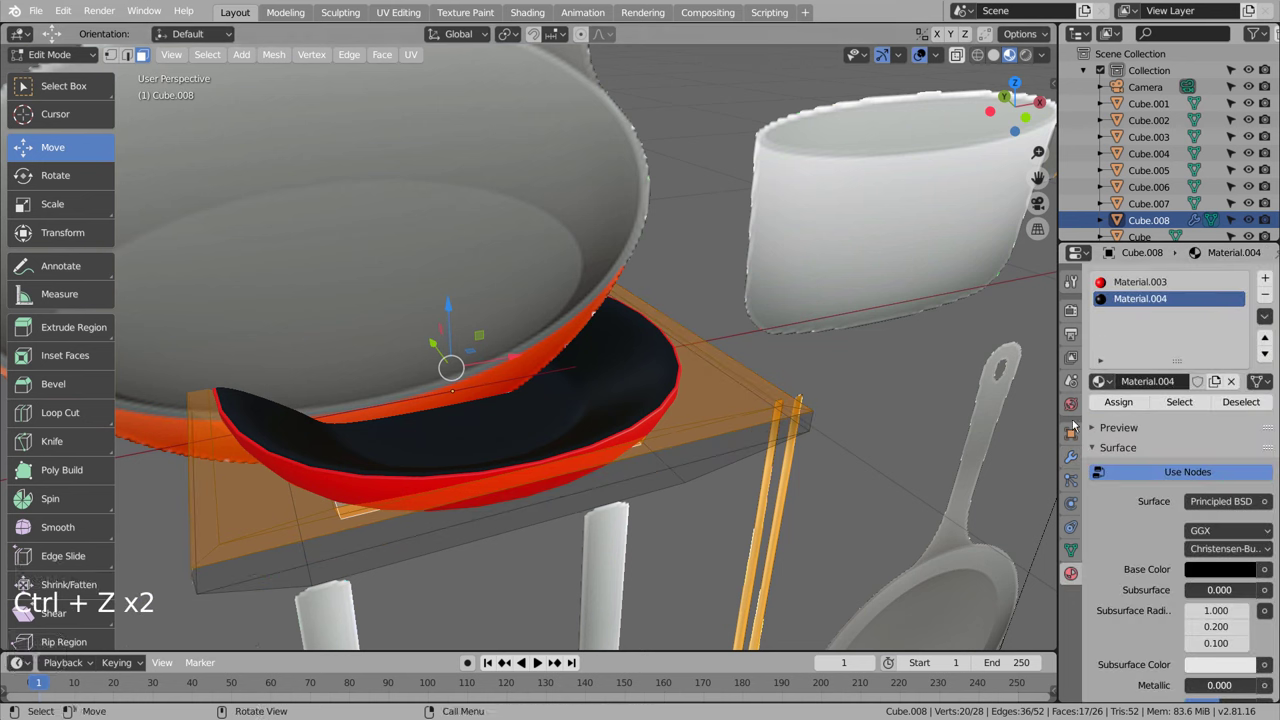
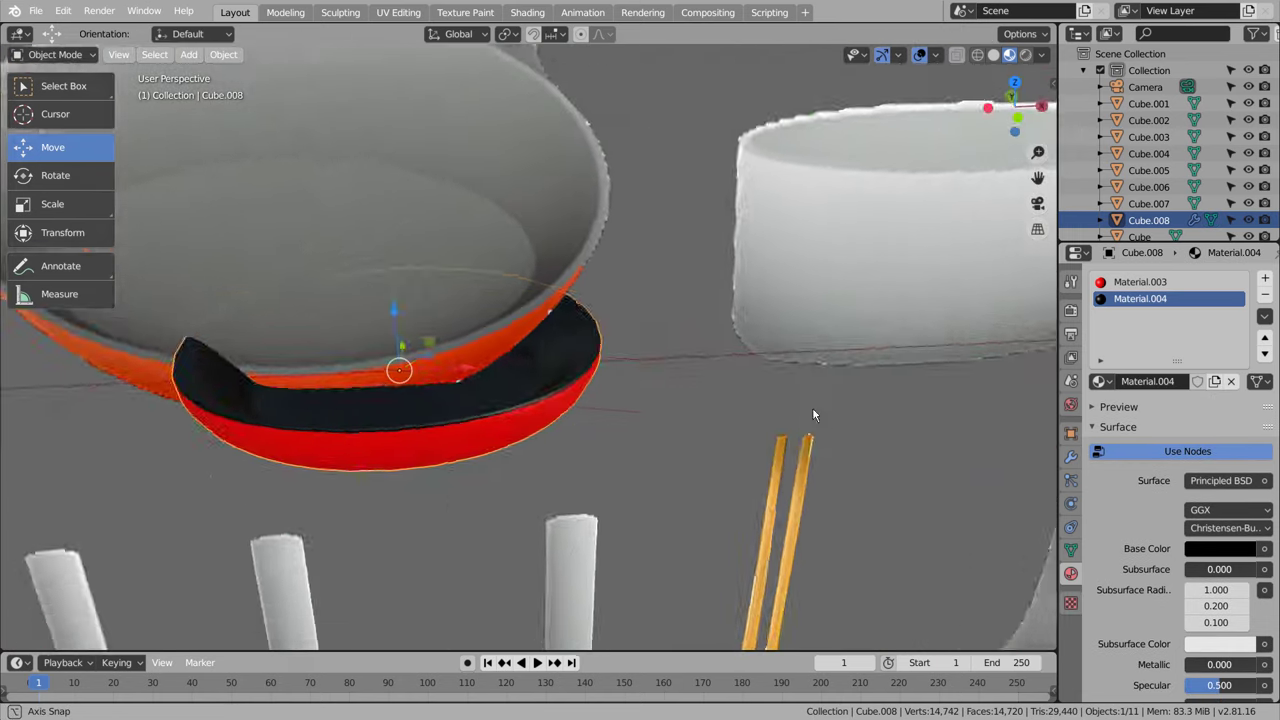
Step: Add a cube and place it flat against the frying pan's rim as a handle block
{"action": "scroll", "scroll_direction": "down", "scroll_amount": 3}
{"action": "left_click", "coordinate": [740, 426]}
{"action": "key", "text": "shift+a"}
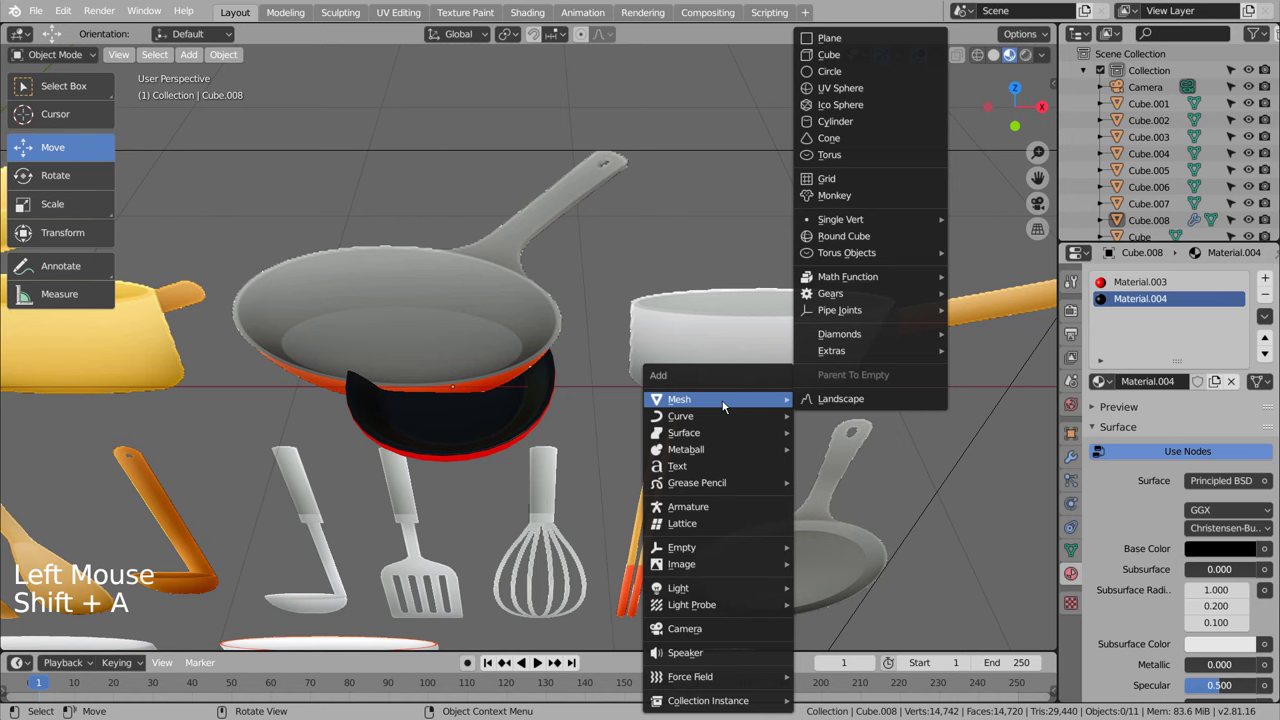
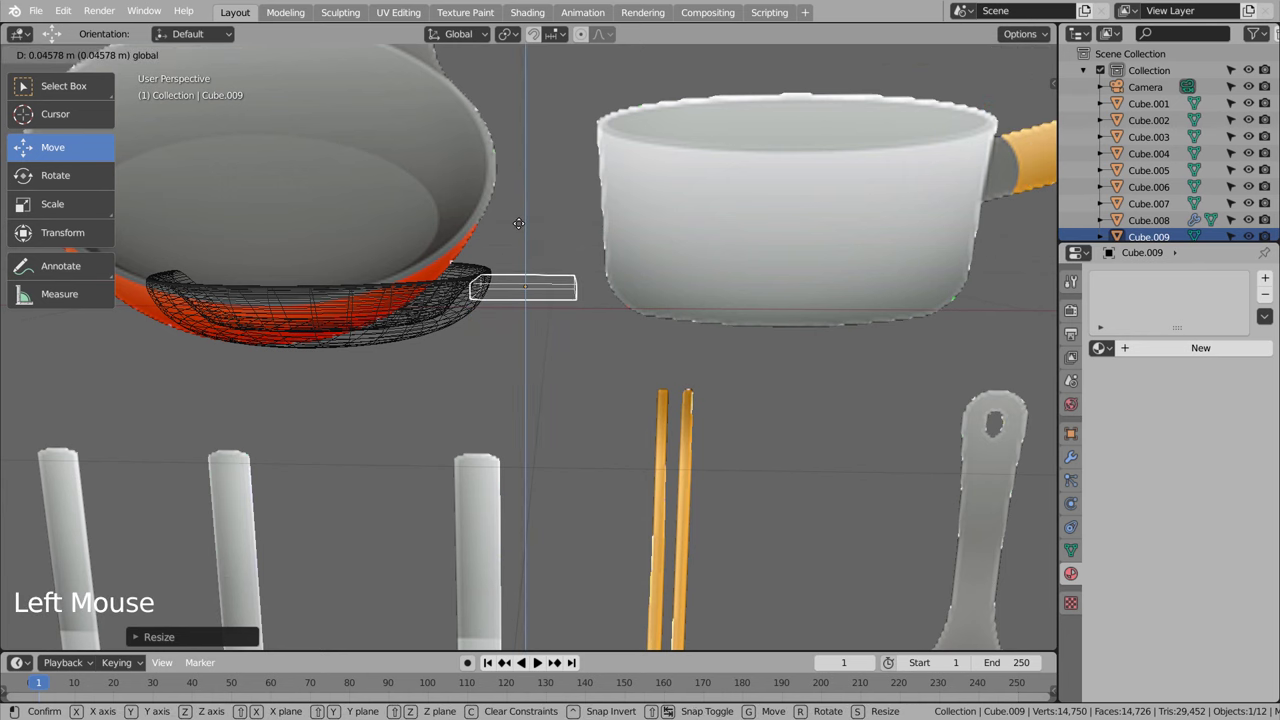
{"action": "middle_click", "coordinate": [588, 193]}
{"action": "scroll", "scroll_direction": "down", "scroll_amount": 3}
{"action": "scroll", "scroll_direction": "up", "scroll_amount": 3}
{"action": "key", "text": "shift+z"}
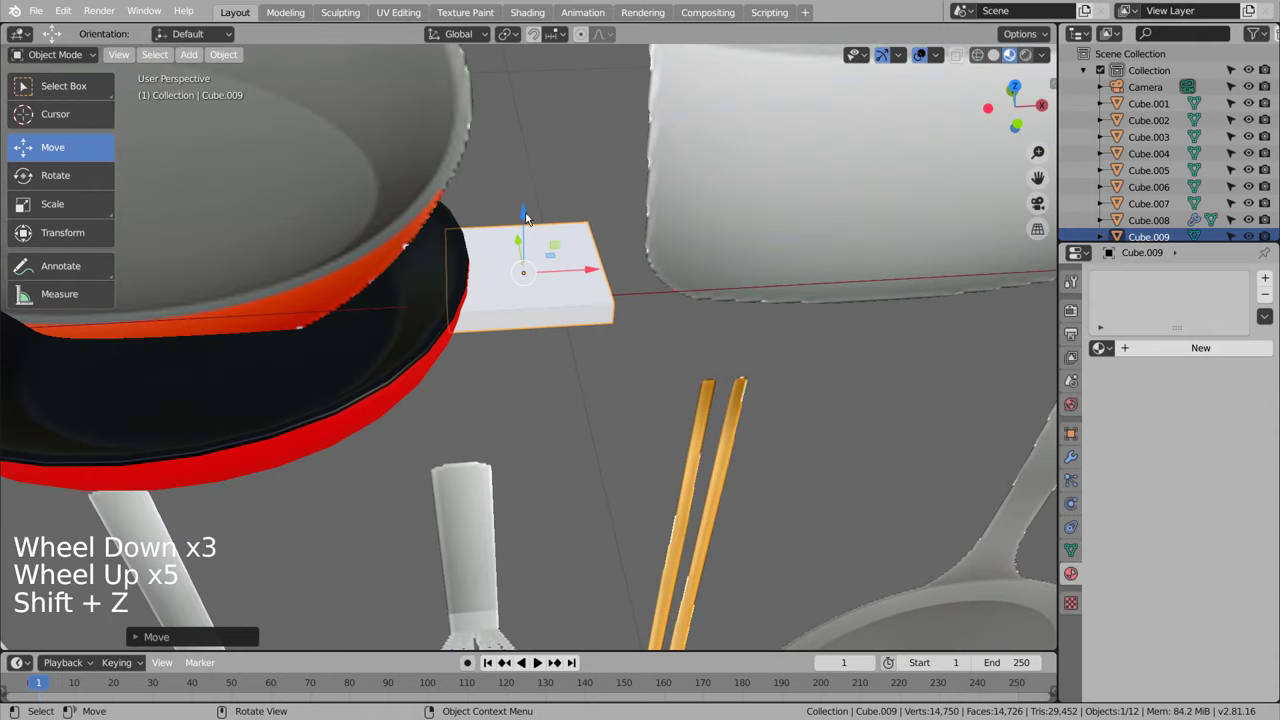
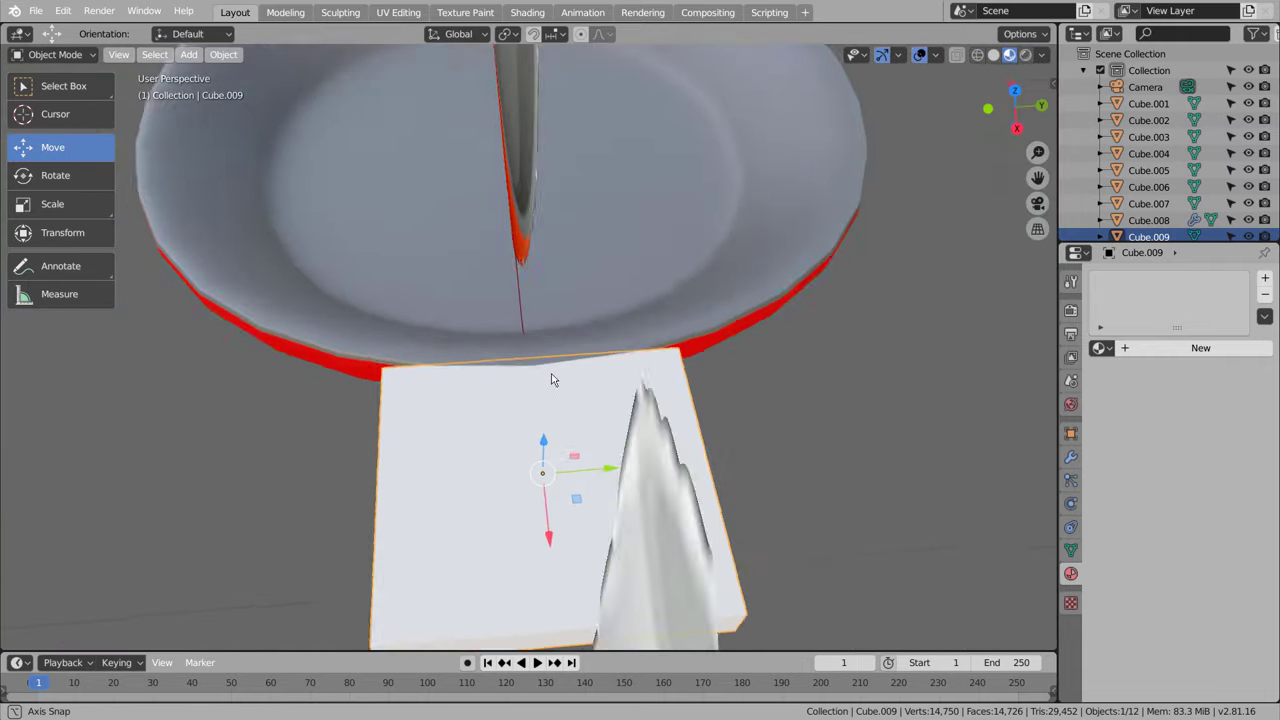
Step: Smooth the handle block with Subdivision Surface (level 3) and start an edge loop across it
{"action": "key", "text": "Tab"}
{"action": "key", "text": "ctrl+3"}
{"action": "key", "text": "Tab"}
{"action": "key", "text": "ctrl+3"}
{"action": "key", "text": "Tab"}
{"action": "key", "text": "ctrl+r"}
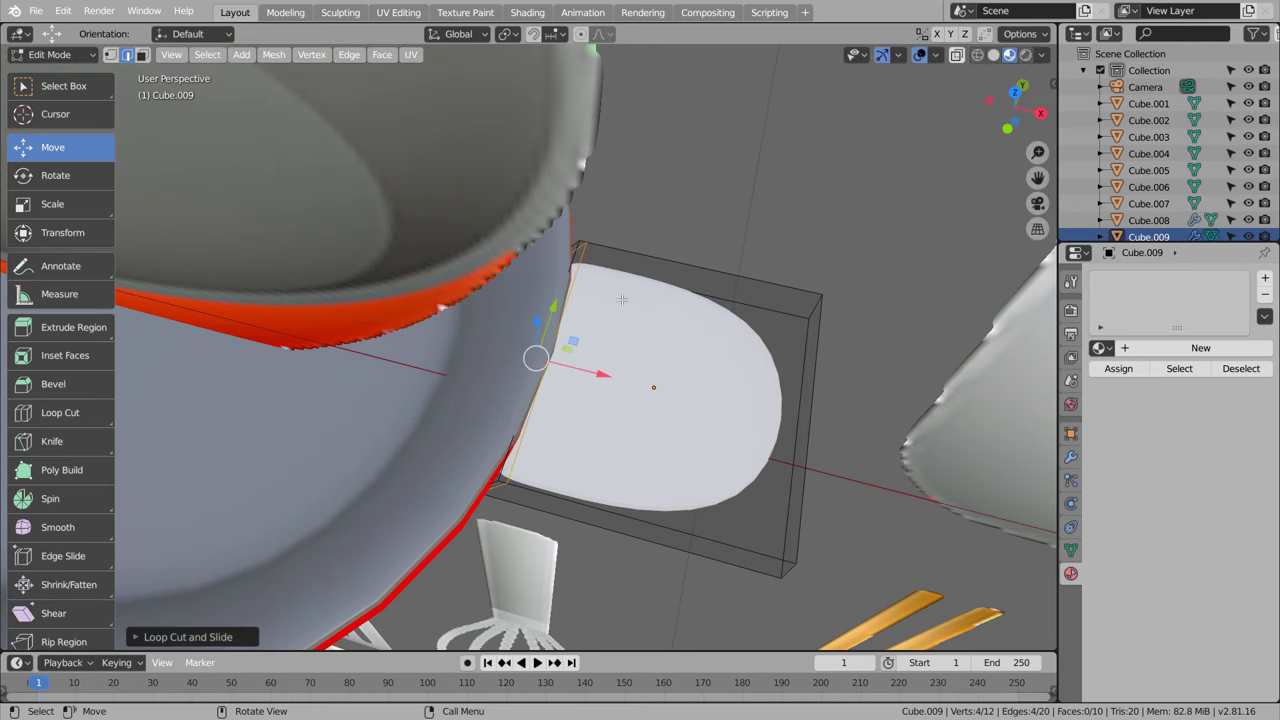
Step: Extrude the block's end face into a narrow neck, then extrude the long handle and check it from above
{"action": "key", "text": "Tab"}
{"action": "scroll", "scroll_direction": "down", "scroll_amount": 3}
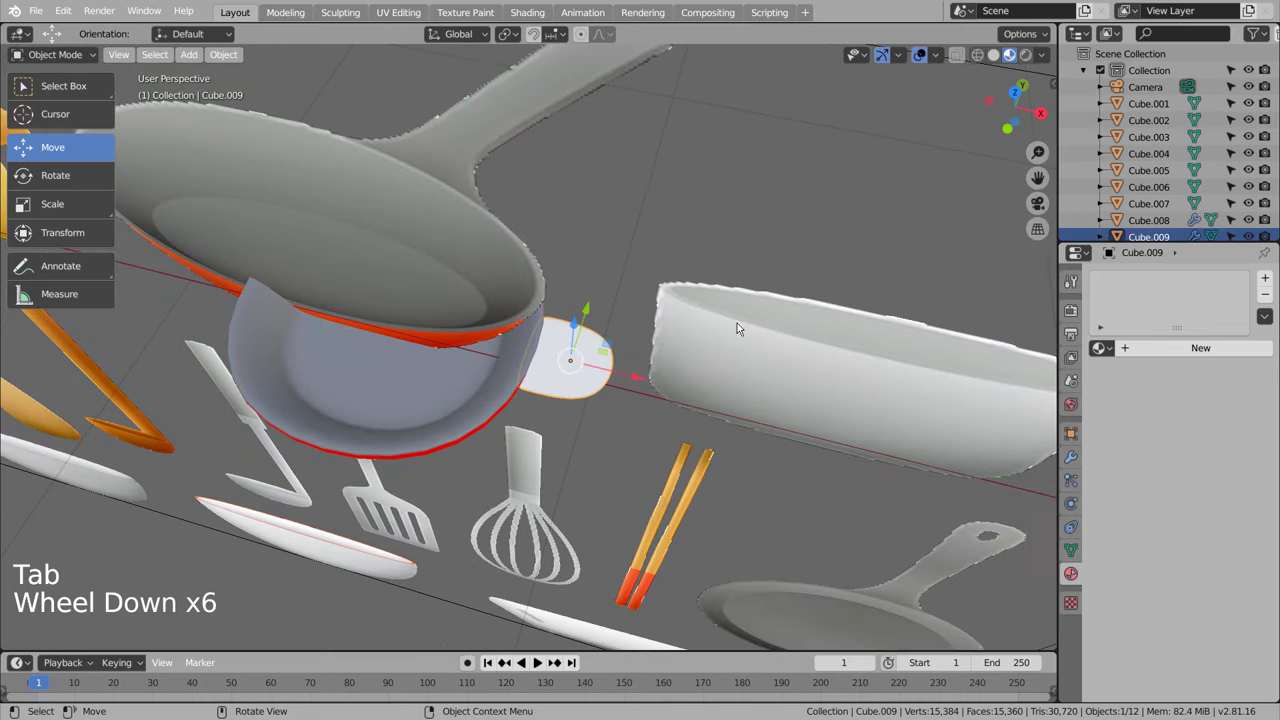
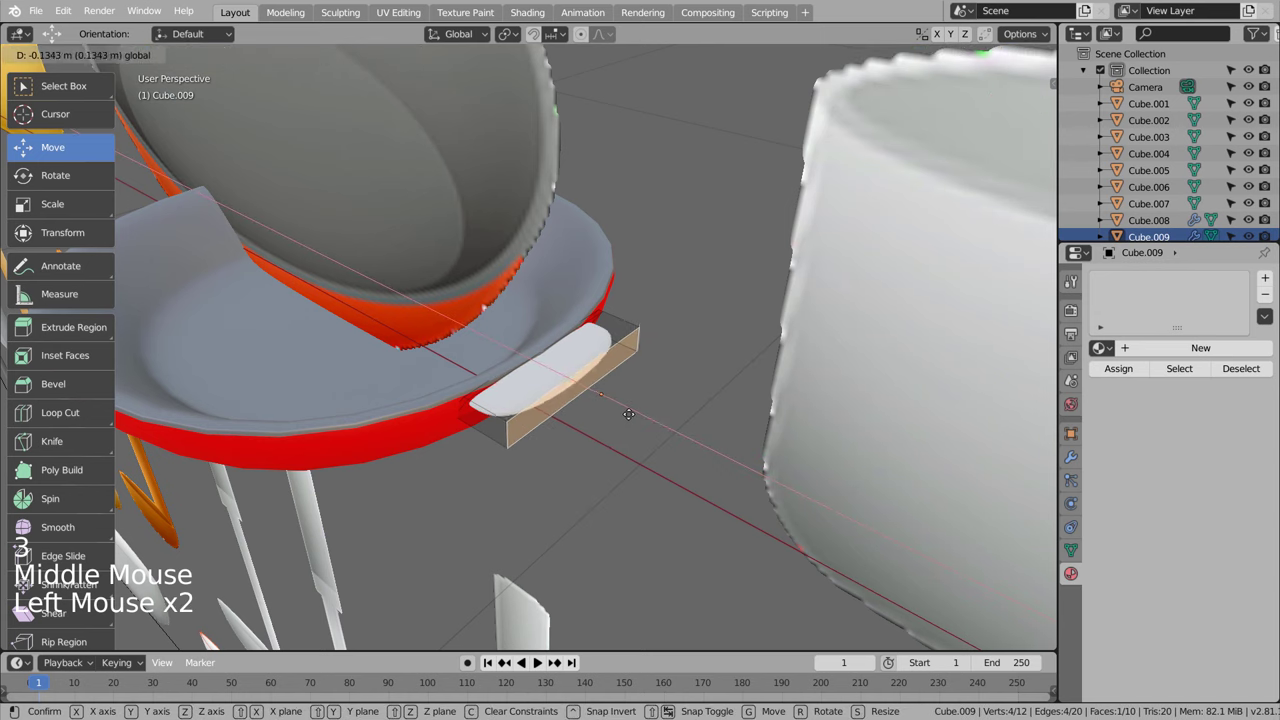
{"action": "key", "text": "u"}
{"action": "key", "text": "e"}
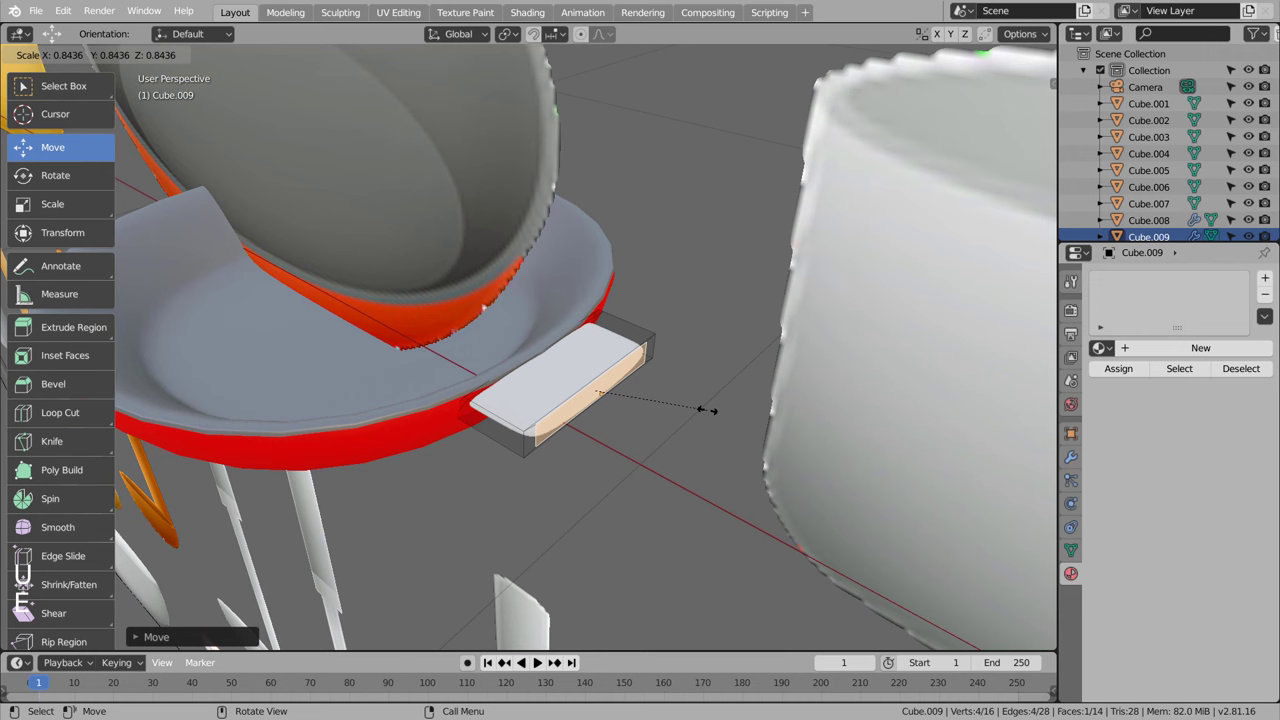
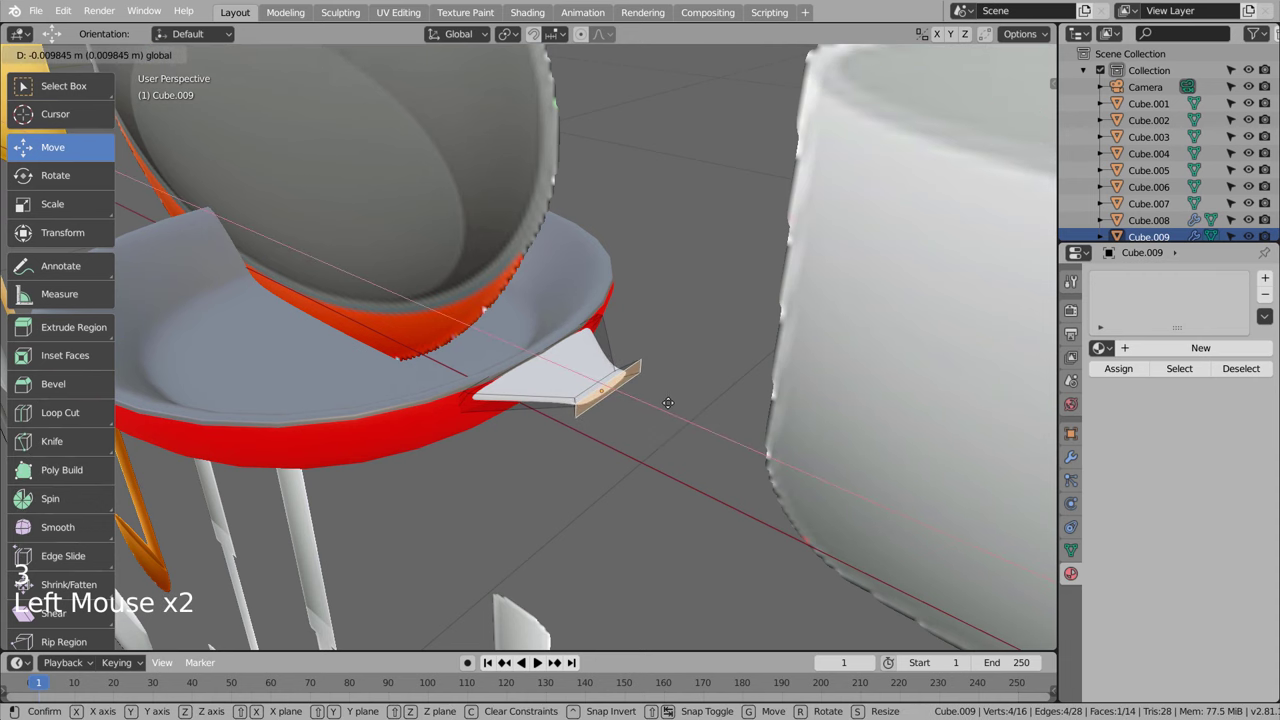
{"action": "key", "text": "e"}
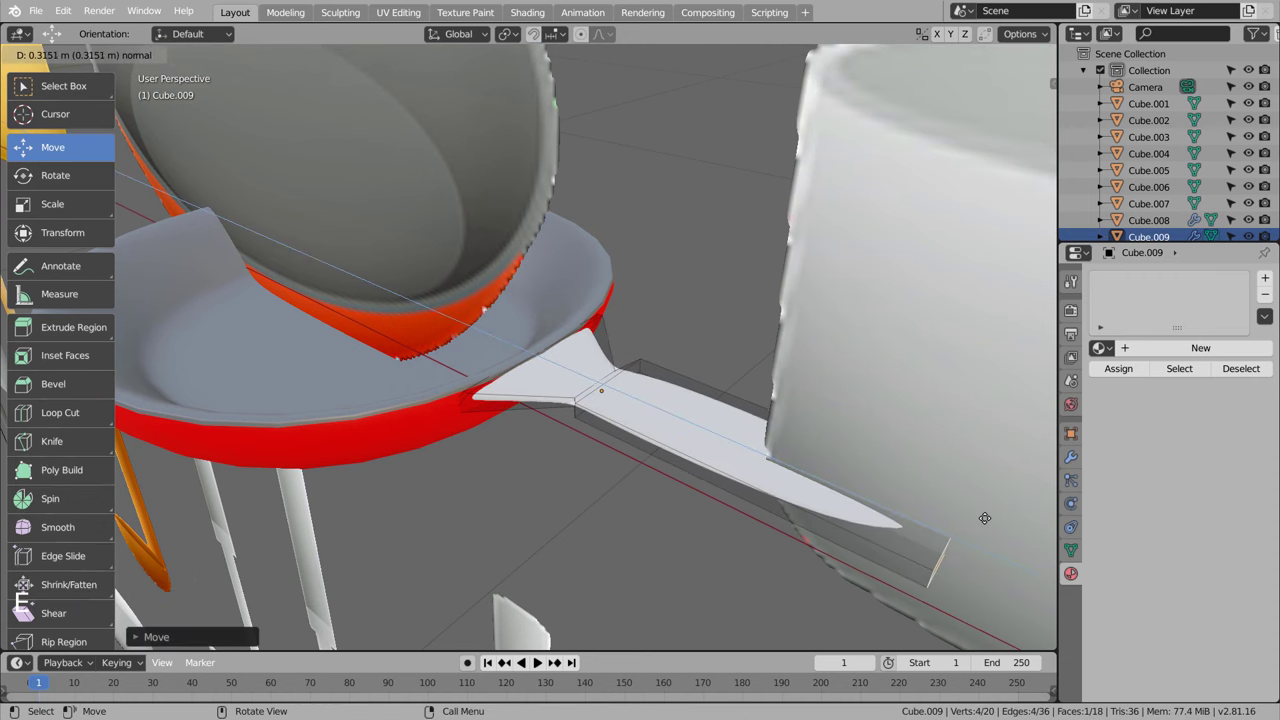
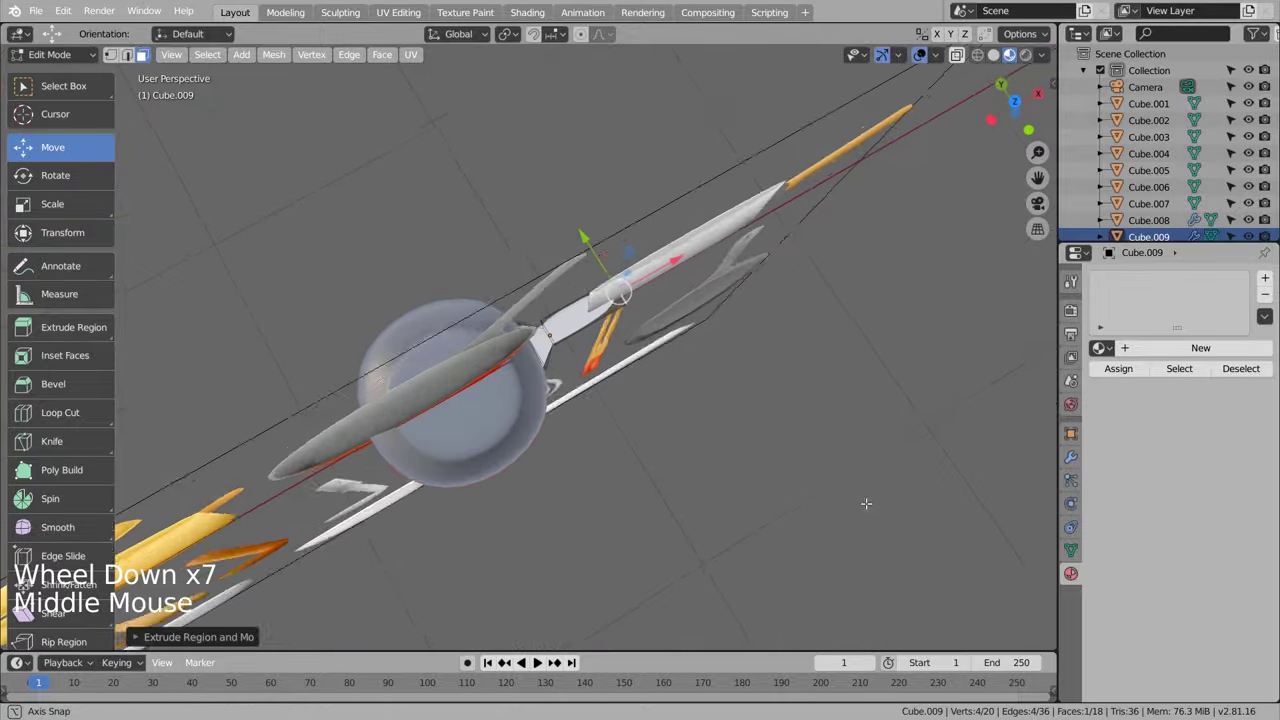
{"action": "scroll", "scroll_direction": "up", "scroll_amount": 3}
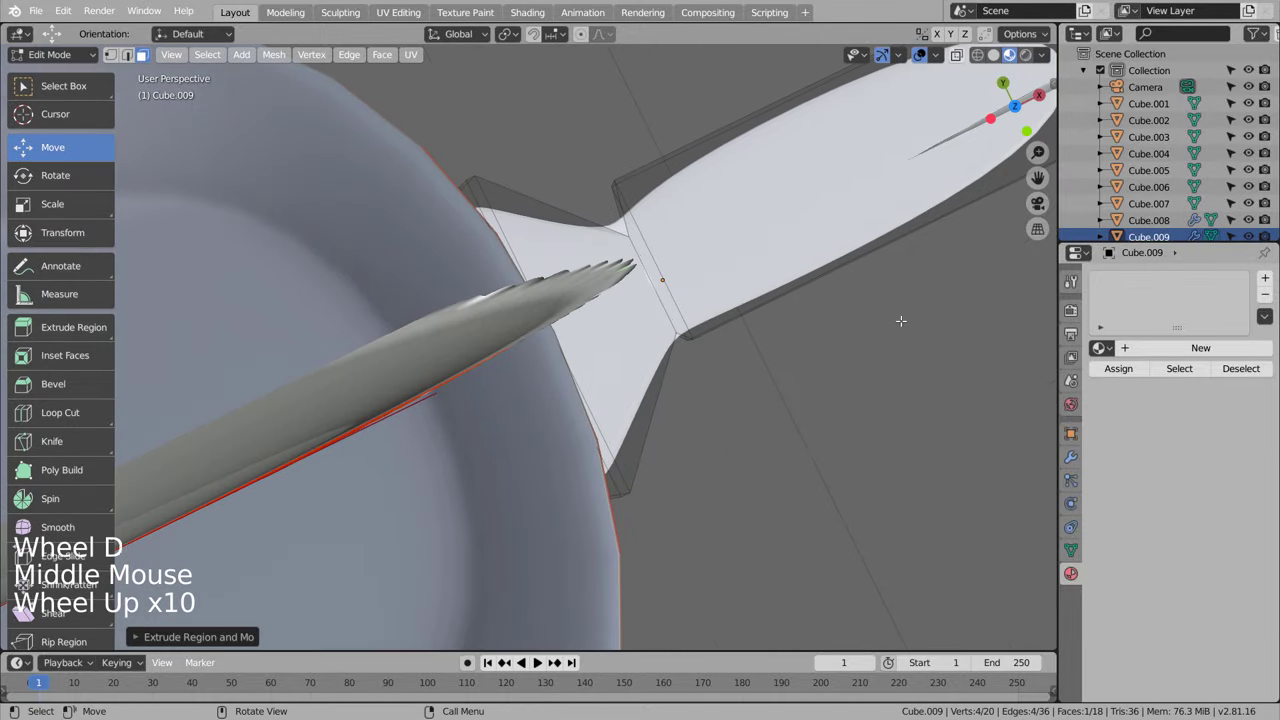
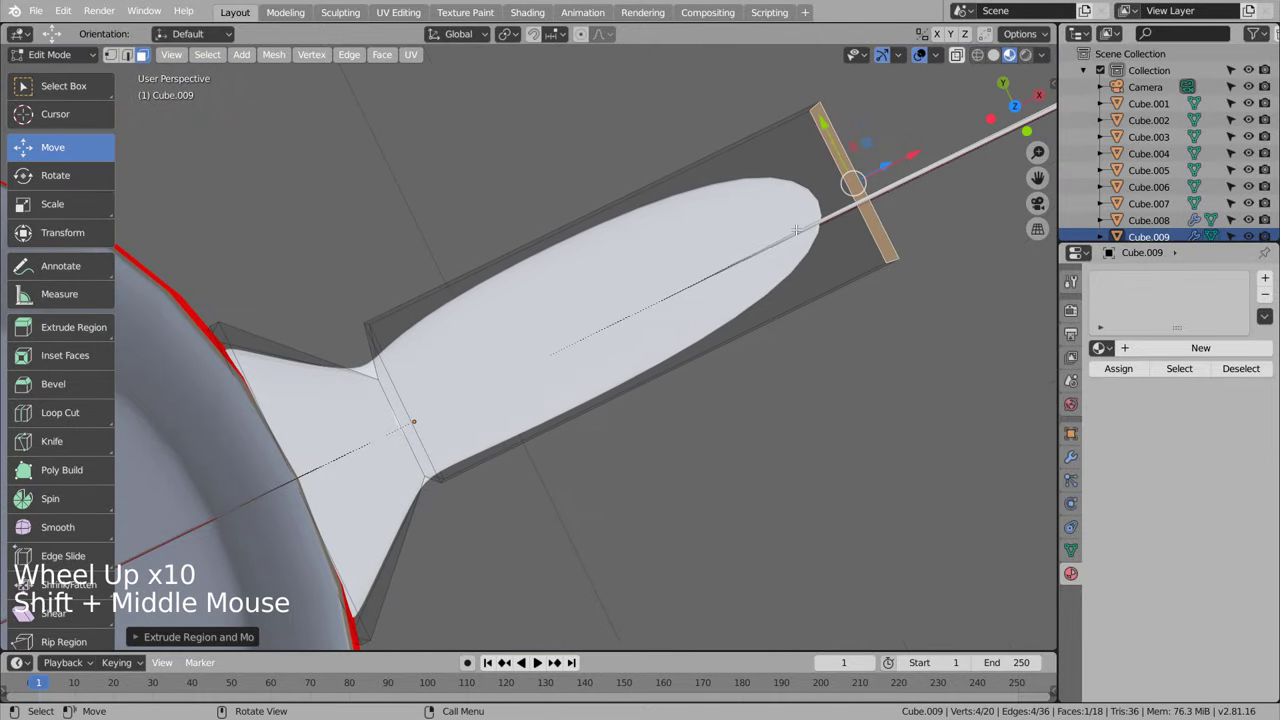
{"action": "key", "text": "KP_1"}
{"action": "key", "text": "KP_7"}
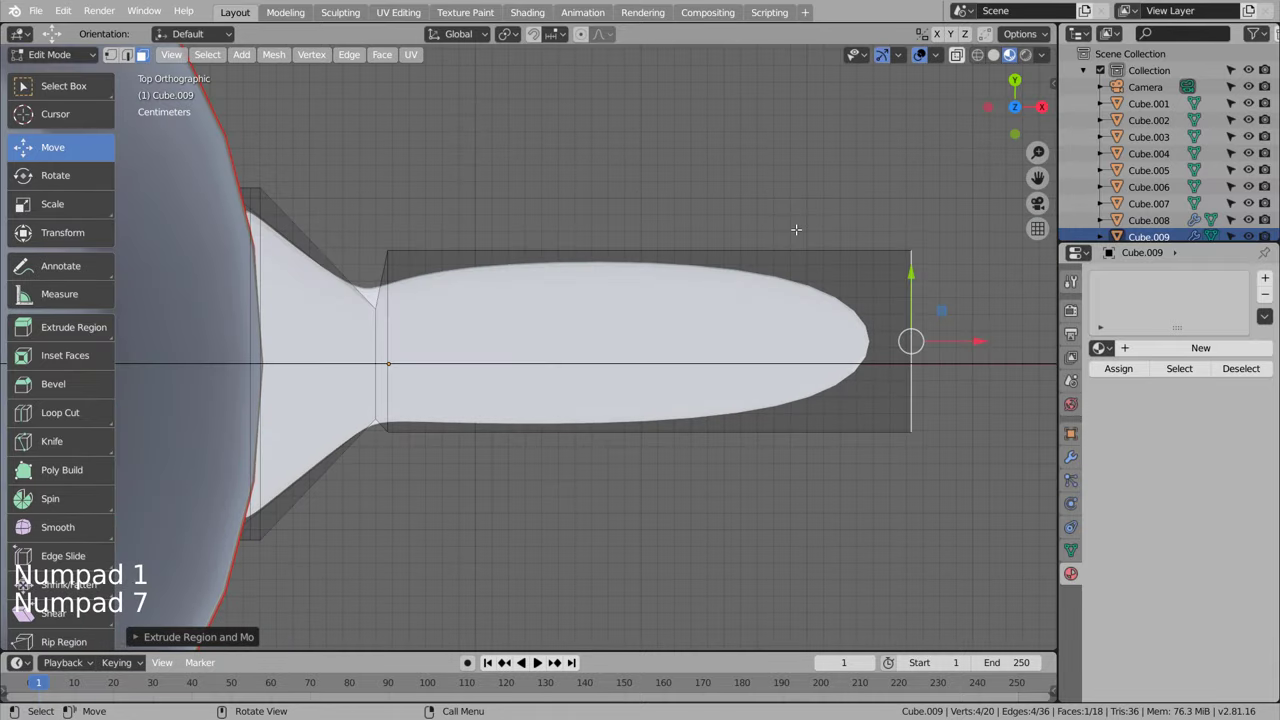
Step: Undo the handle extrusions back to the original block
{"action": "key", "text": "ctrl+z"}
{"action": "key", "text": "ctrl+z"}
{"action": "key", "text": "ctrl+z"}
{"action": "key", "text": "ctrl+z"}
{"action": "key", "text": "ctrl+z"}
{"action": "key", "text": "ctrl+z"}
{"action": "key", "text": "ctrl+z"}
{"action": "key", "text": "ctrl+z"}
{"action": "key", "text": "ctrl+z"}
{"action": "key", "text": "ctrl+z"}
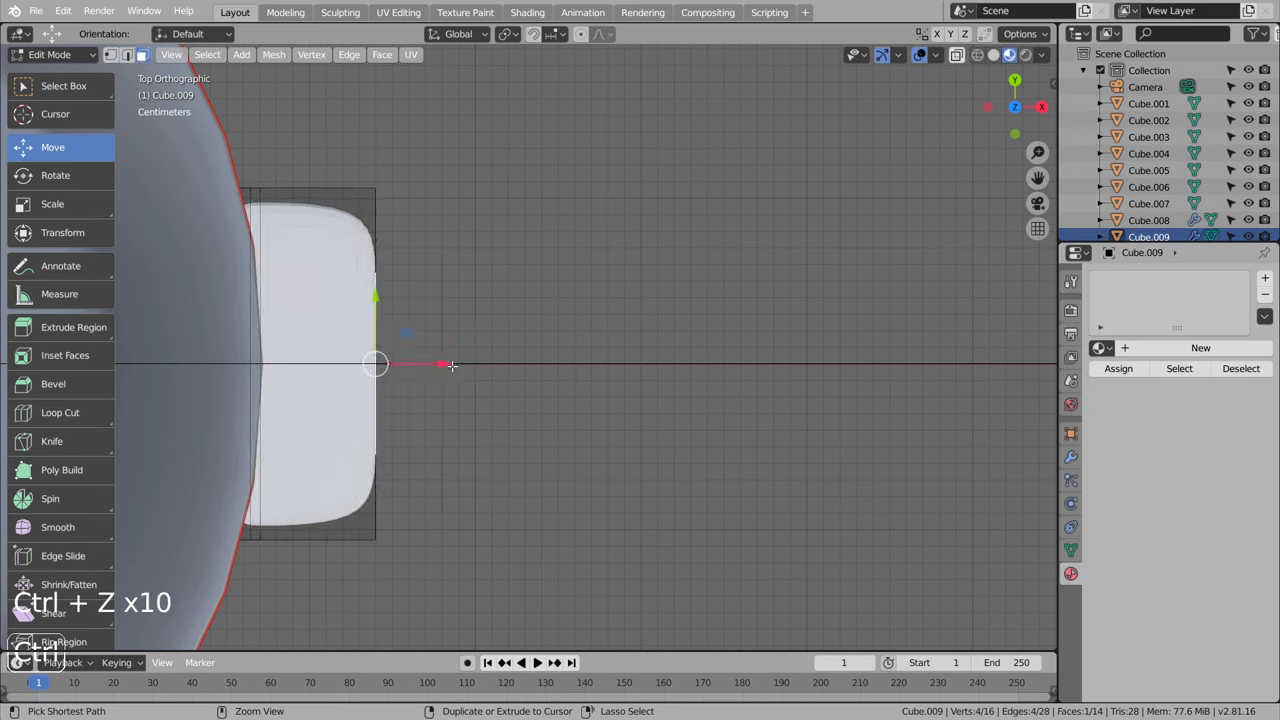
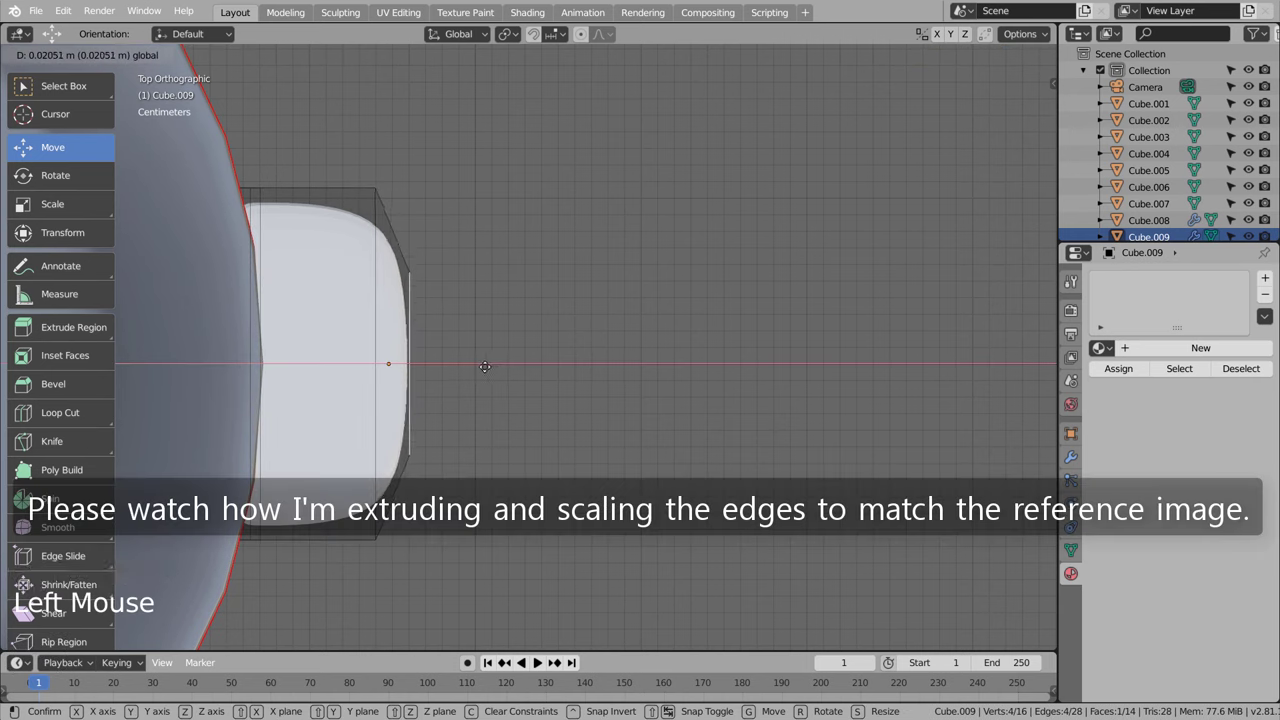
Step: Re-extrude the handle to its new length and add an edge loop along it
{"action": "key", "text": "e"}
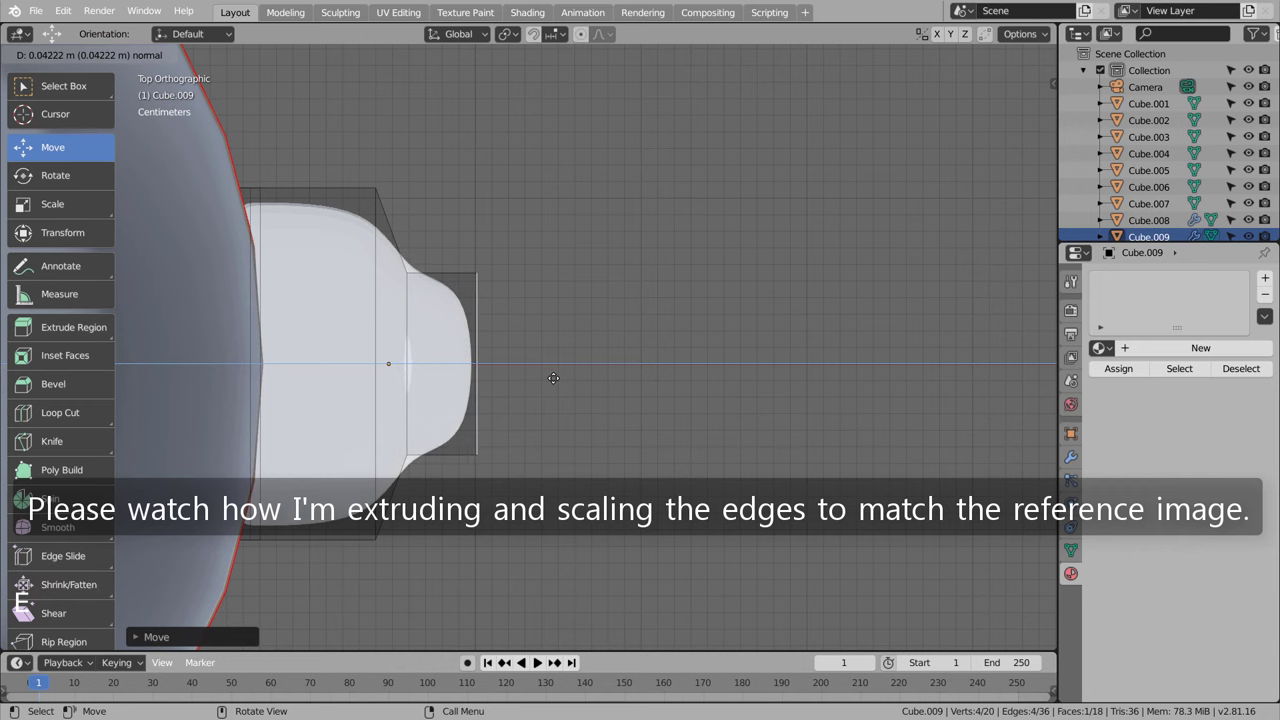
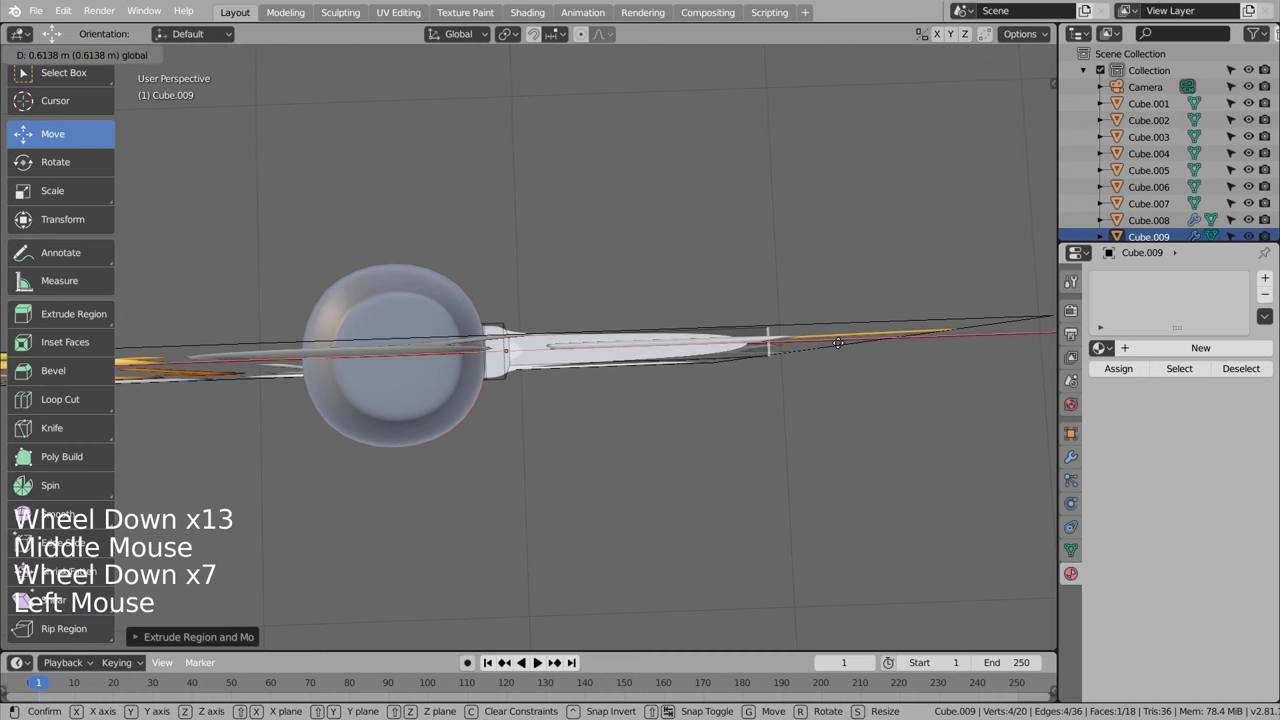
{"action": "scroll", "scroll_direction": "up", "scroll_amount": 3}
{"action": "key", "text": "Tab"}
{"action": "key", "text": "Tab"}
{"action": "key", "text": "ctrl+r"}
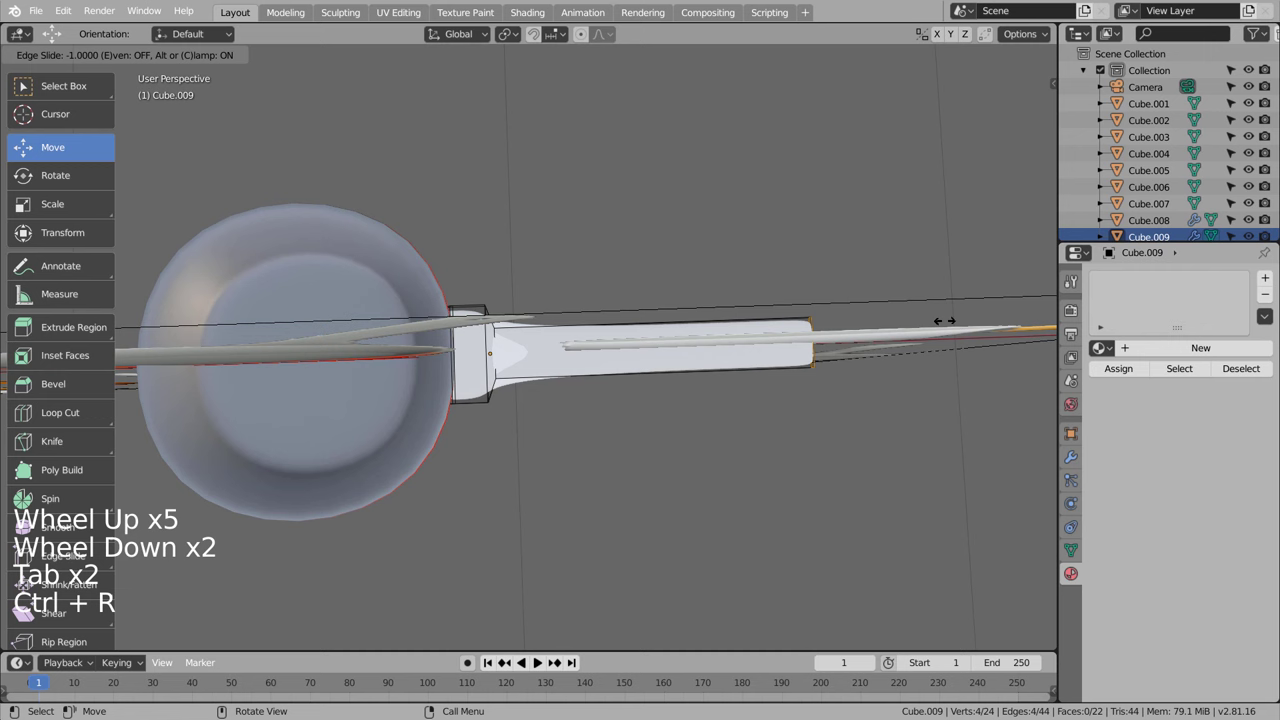
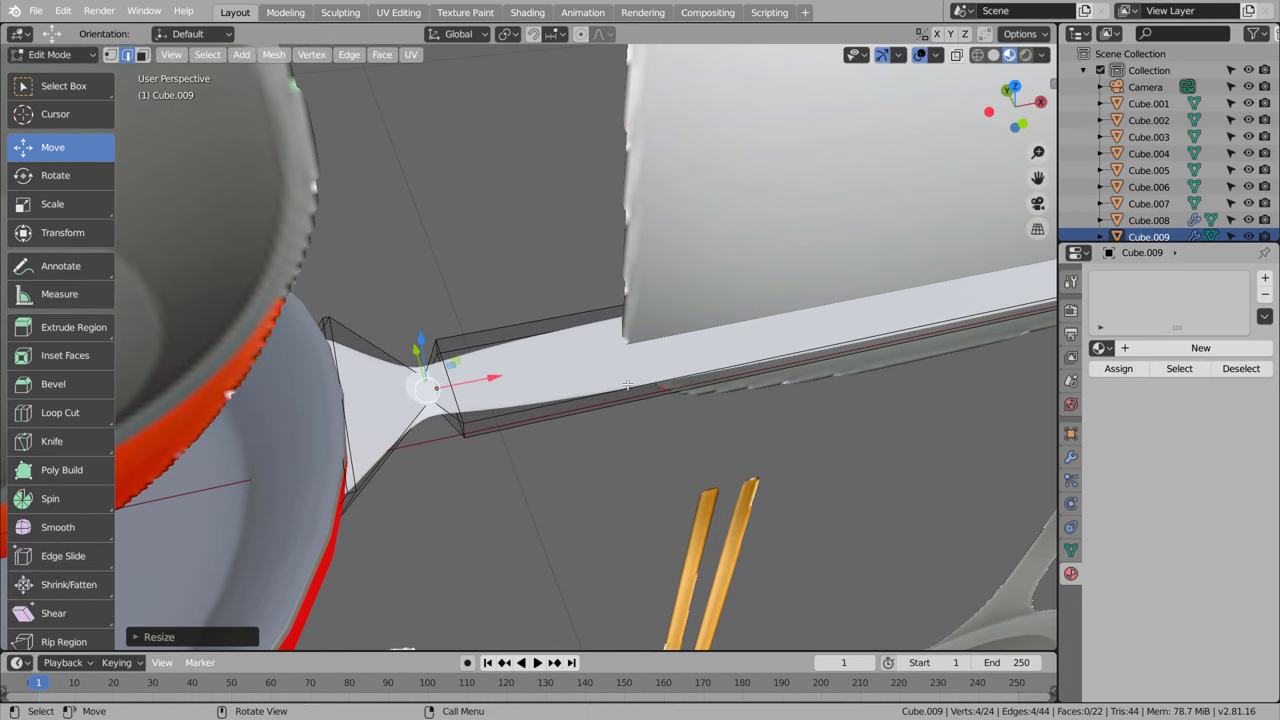
{"action": "key", "text": "Tab"}
Step: Rotate the handle so it angles upward from the pan and add edge loops along it
{"action": "scroll", "scroll_direction": "down", "scroll_amount": 3}
{"action": "middle_click", "coordinate": [866, 387]}
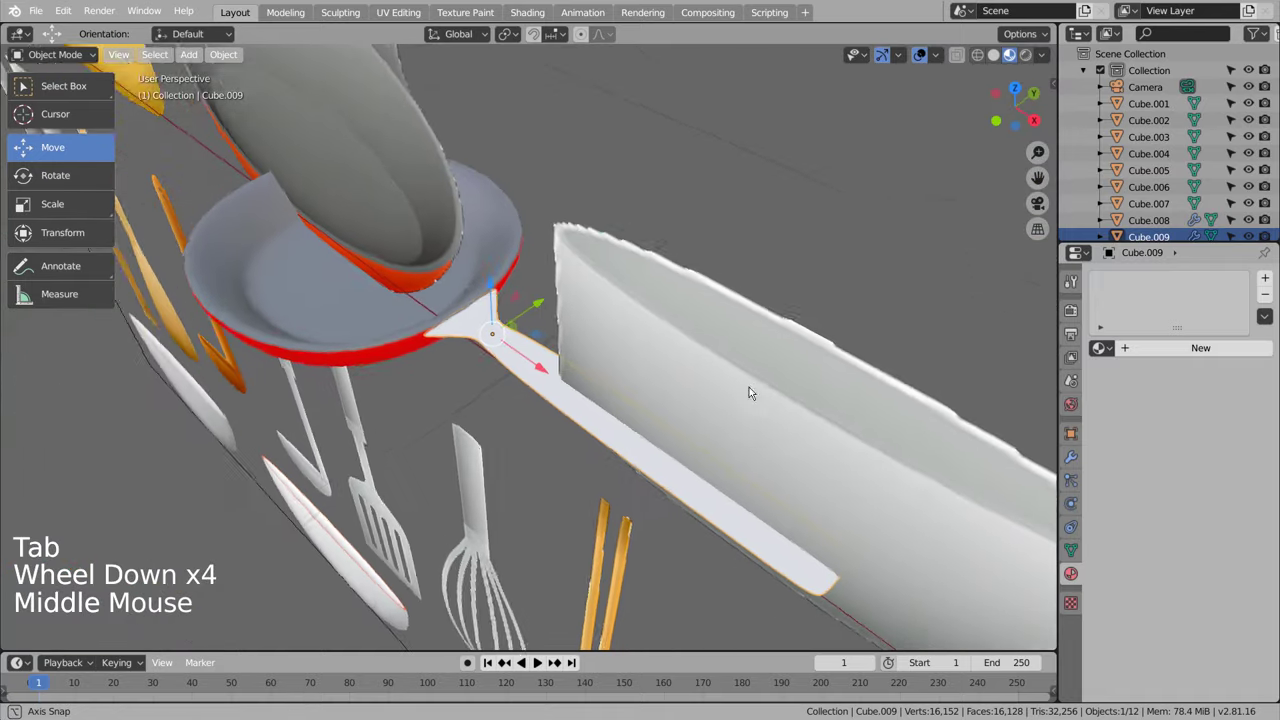
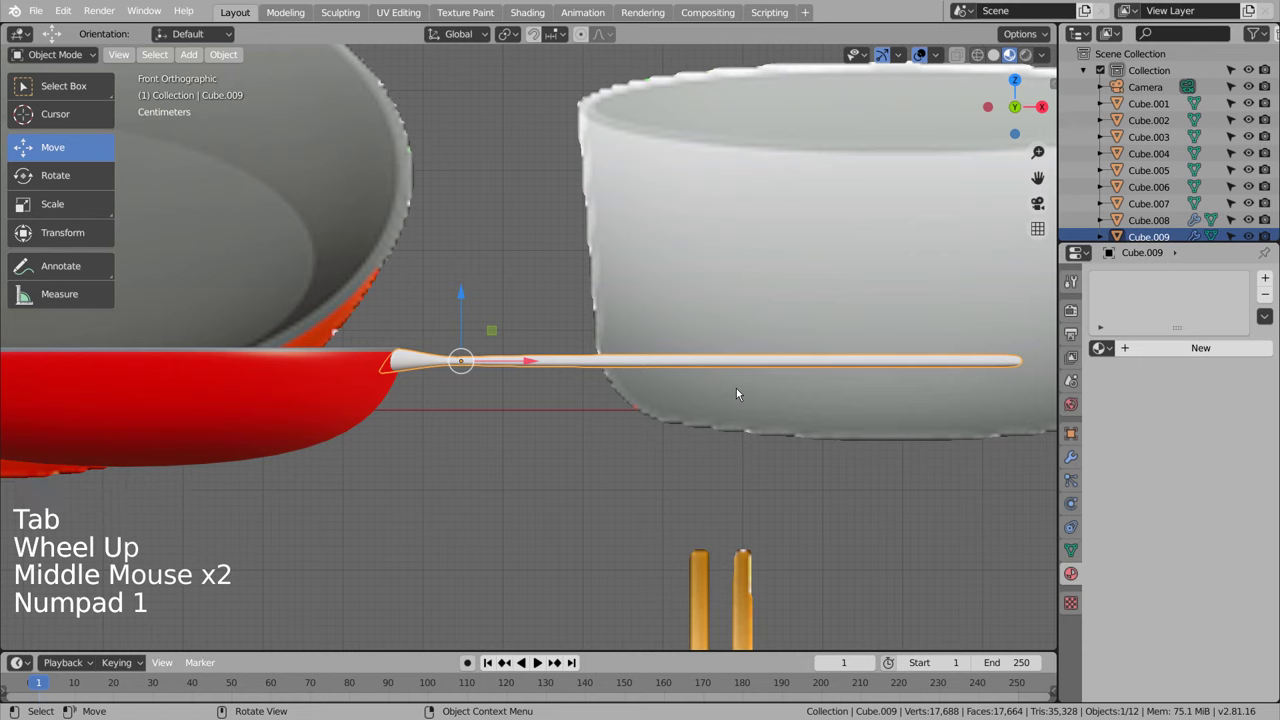
{"action": "key", "text": "r"}
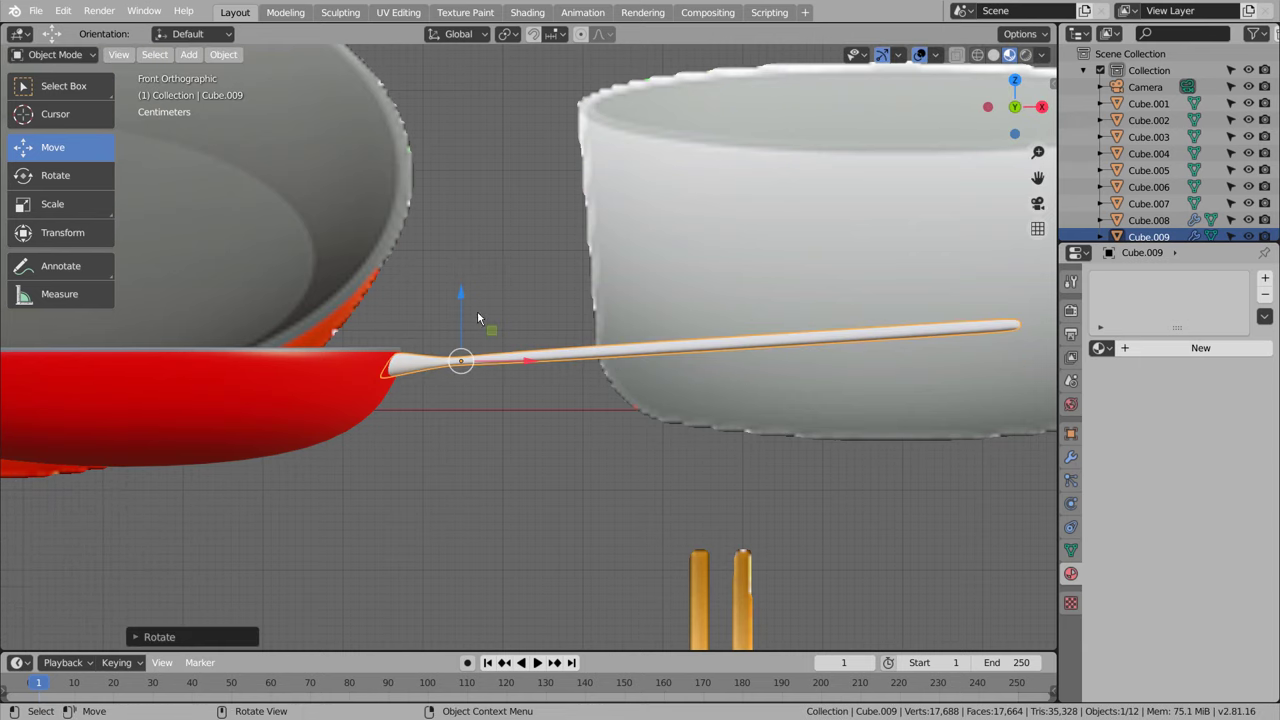
{"action": "key", "text": "Tab"}
{"action": "key", "text": "ctrl+r"}
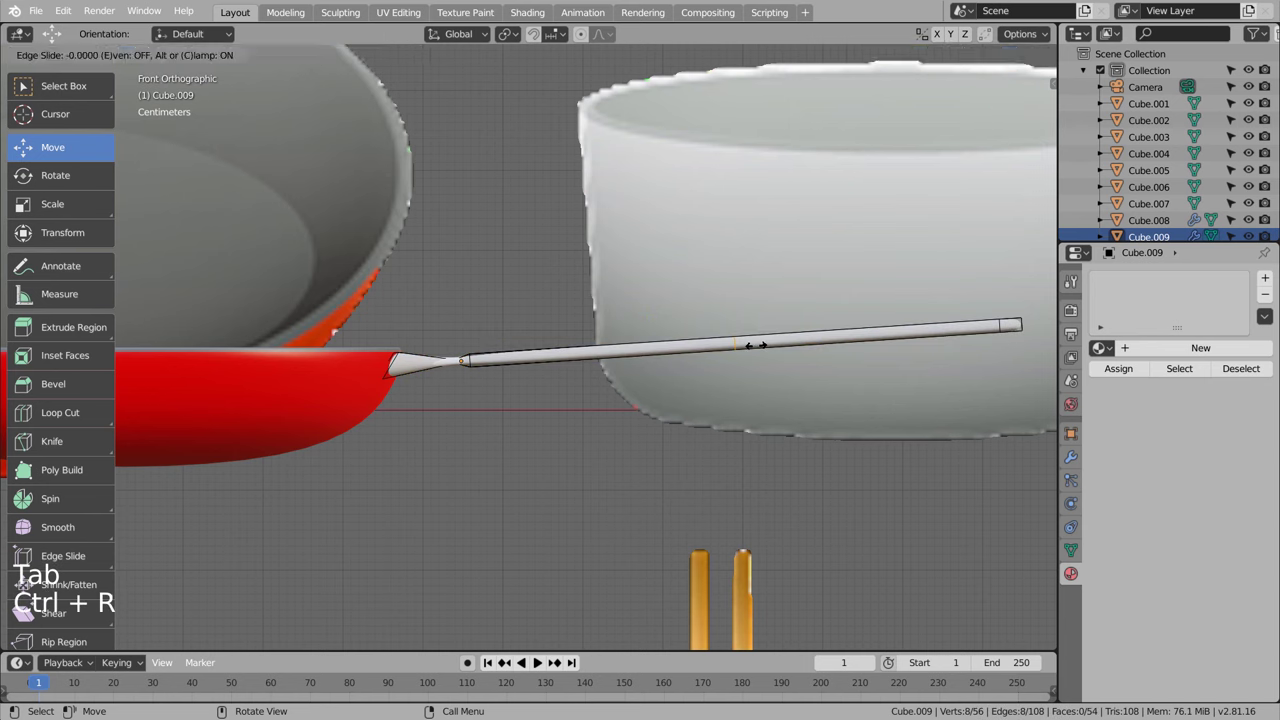
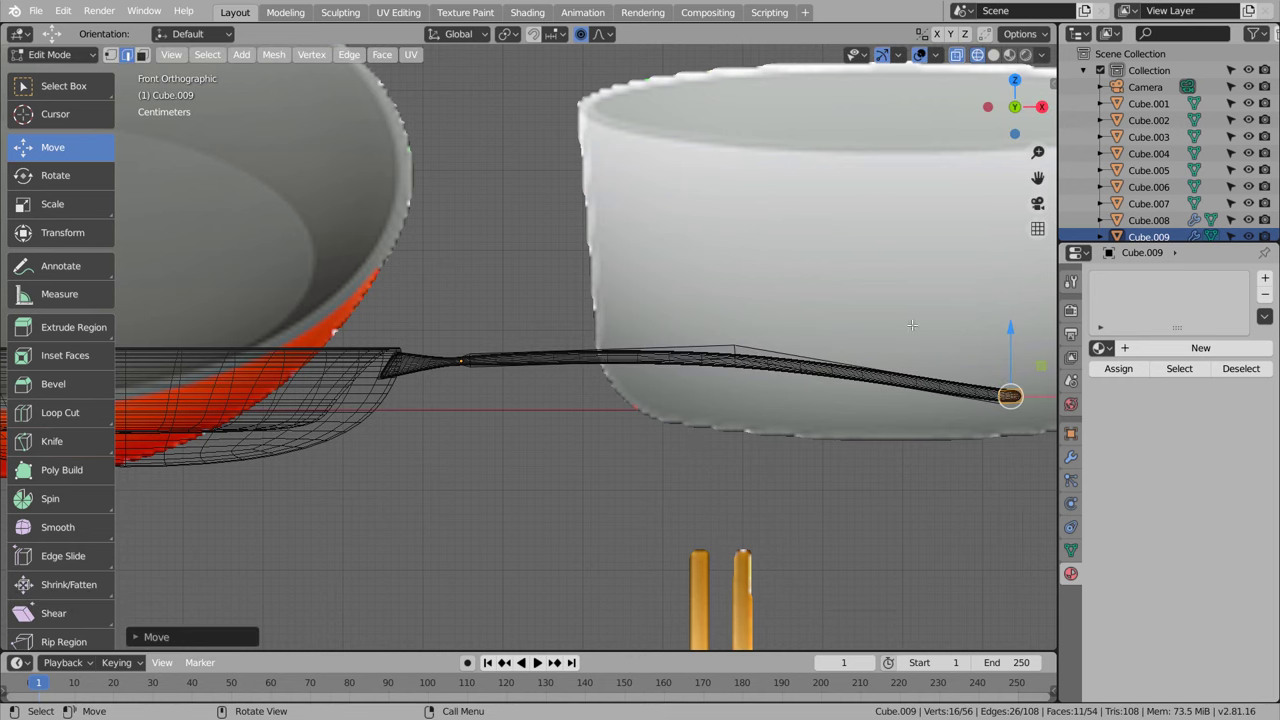
Step: Bend the handle tip upward into a gentle curve and raise the handle slightly
{"action": "key", "text": "Tab"}
{"action": "key", "text": "r"}
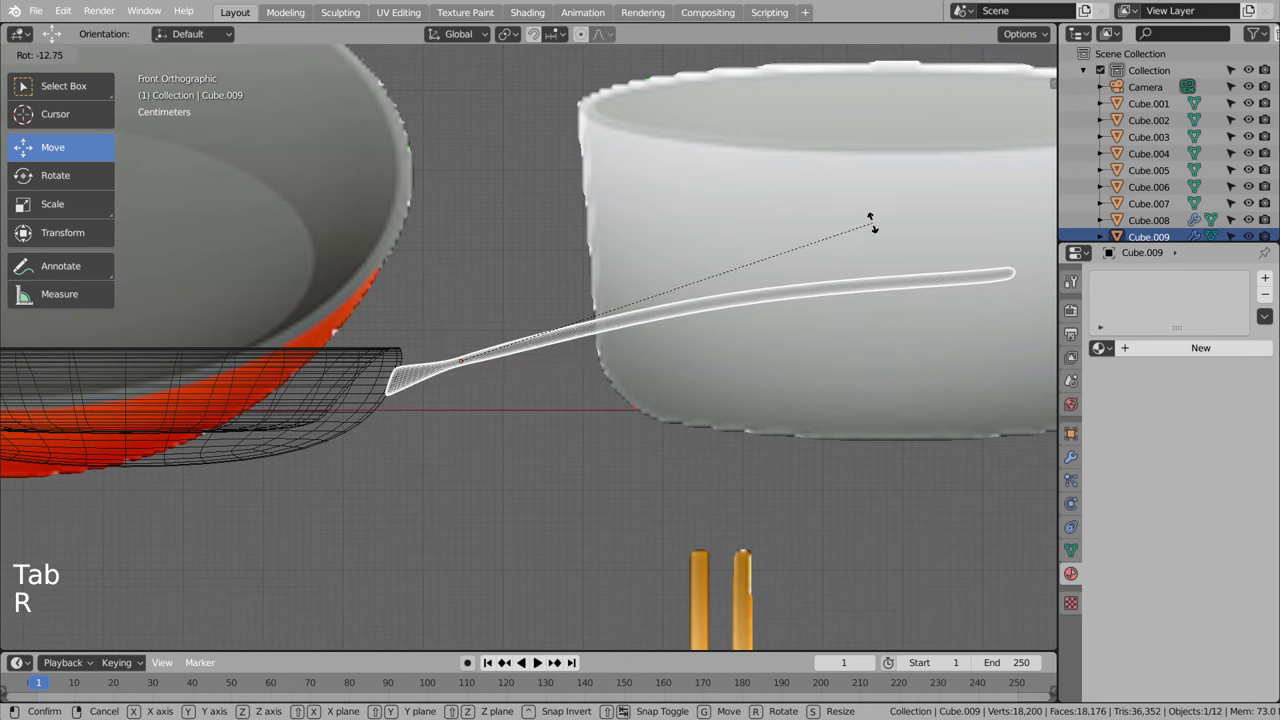
{"action": "key", "text": "g"}
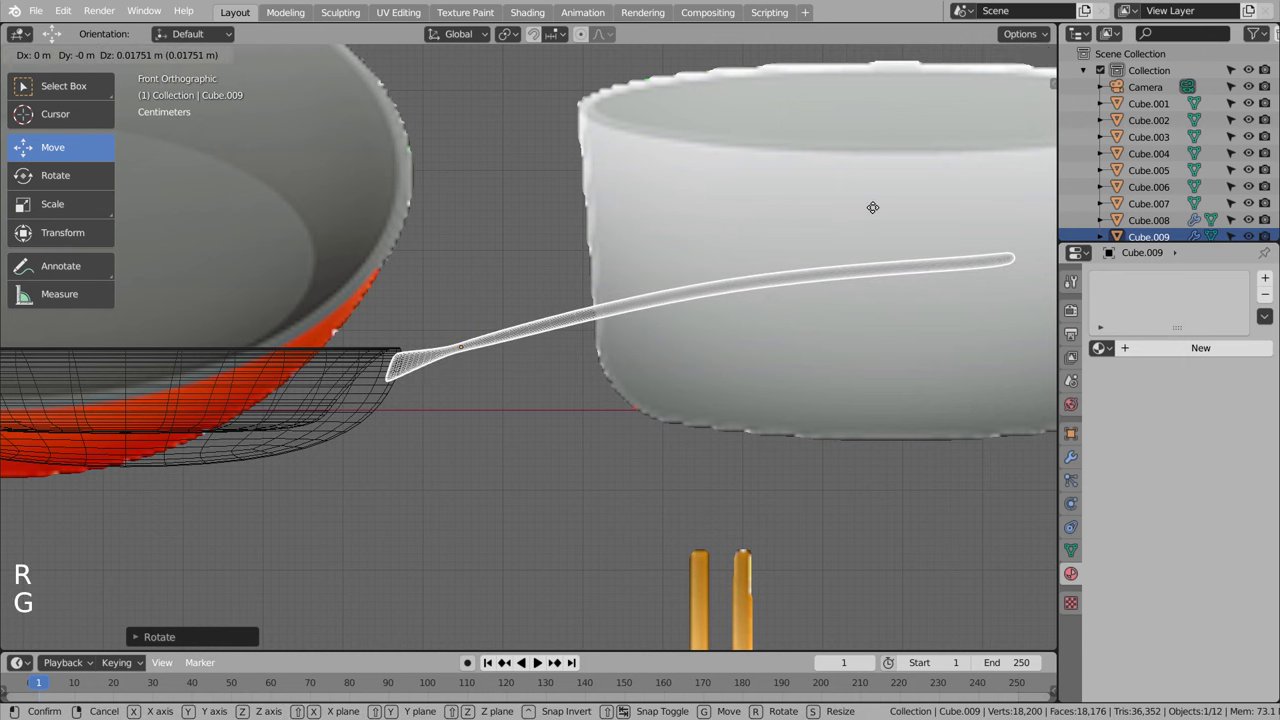
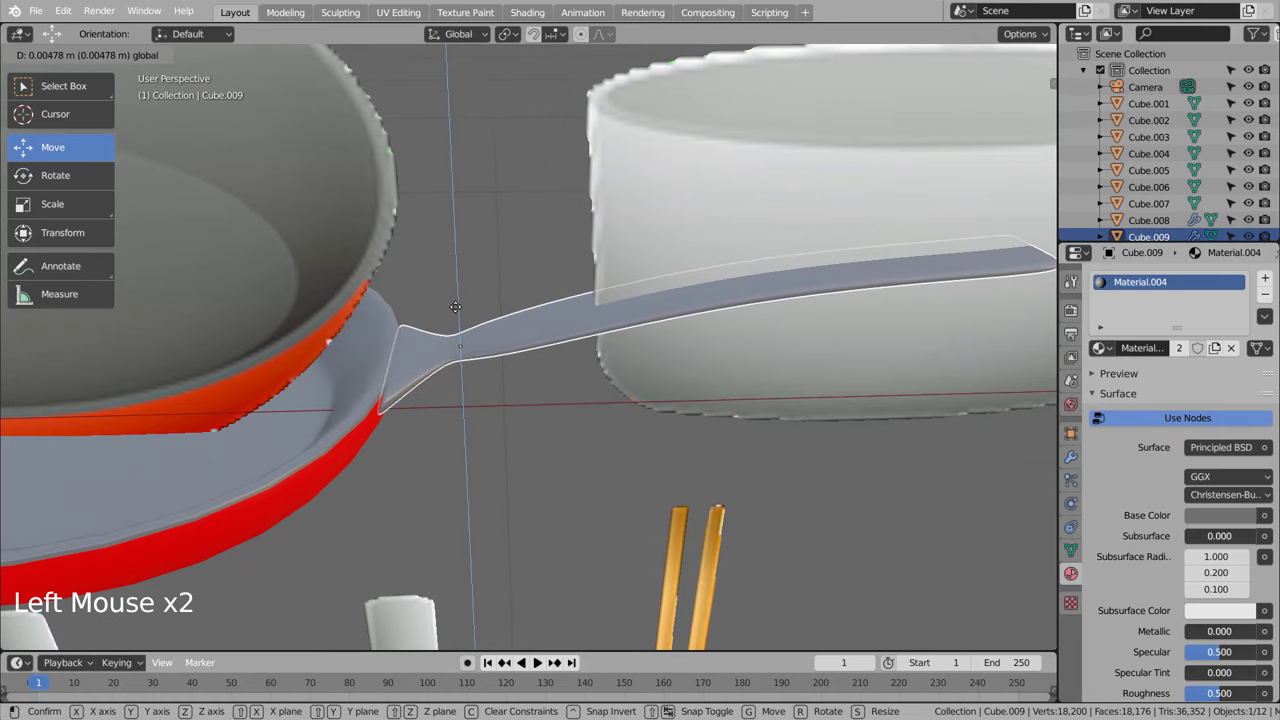
Step: Select the pan together with its handle and review it from front and top views
{"action": "left_click", "coordinate": [515, 446]}
{"action": "middle_click", "coordinate": [522, 451]}
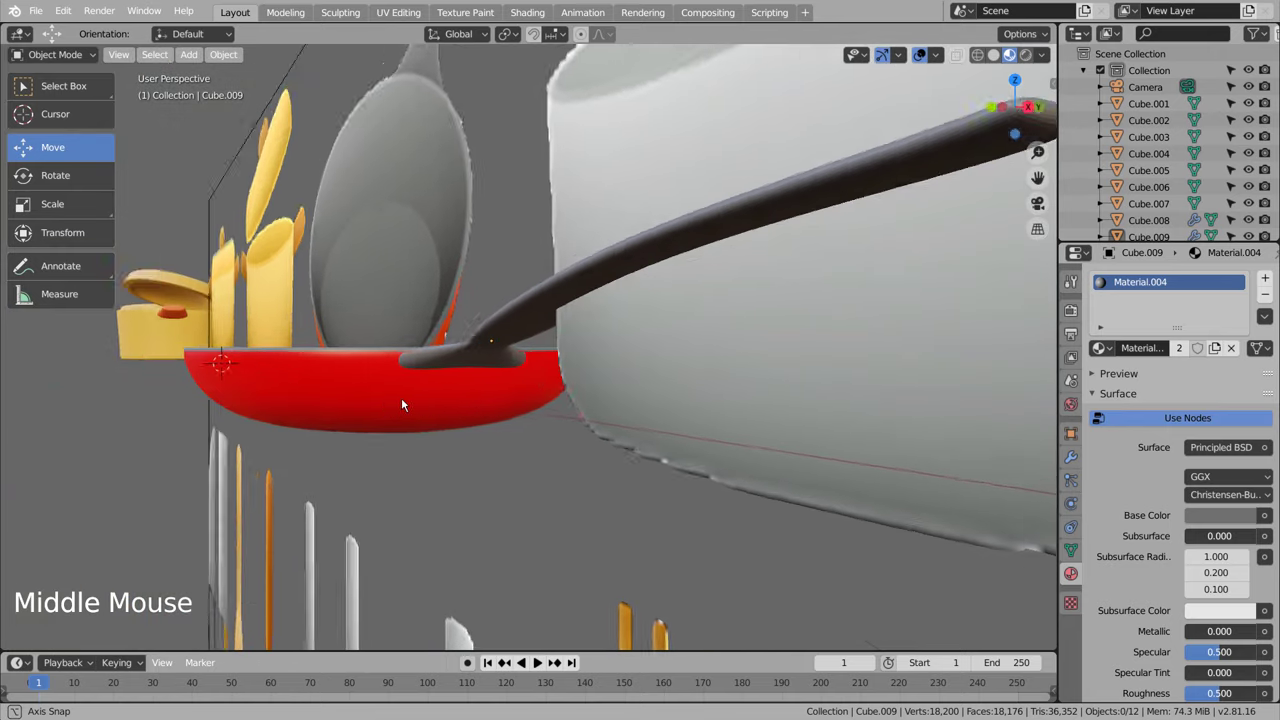
{"action": "scroll", "scroll_direction": "down", "scroll_amount": 3}
{"action": "left_click", "coordinate": [501, 452]}
{"action": "left_click", "coordinate": [553, 343]}
{"action": "left_click", "coordinate": [488, 373]}
{"action": "left_click", "coordinate": [706, 404]}
{"action": "middle_click", "coordinate": [702, 409]}
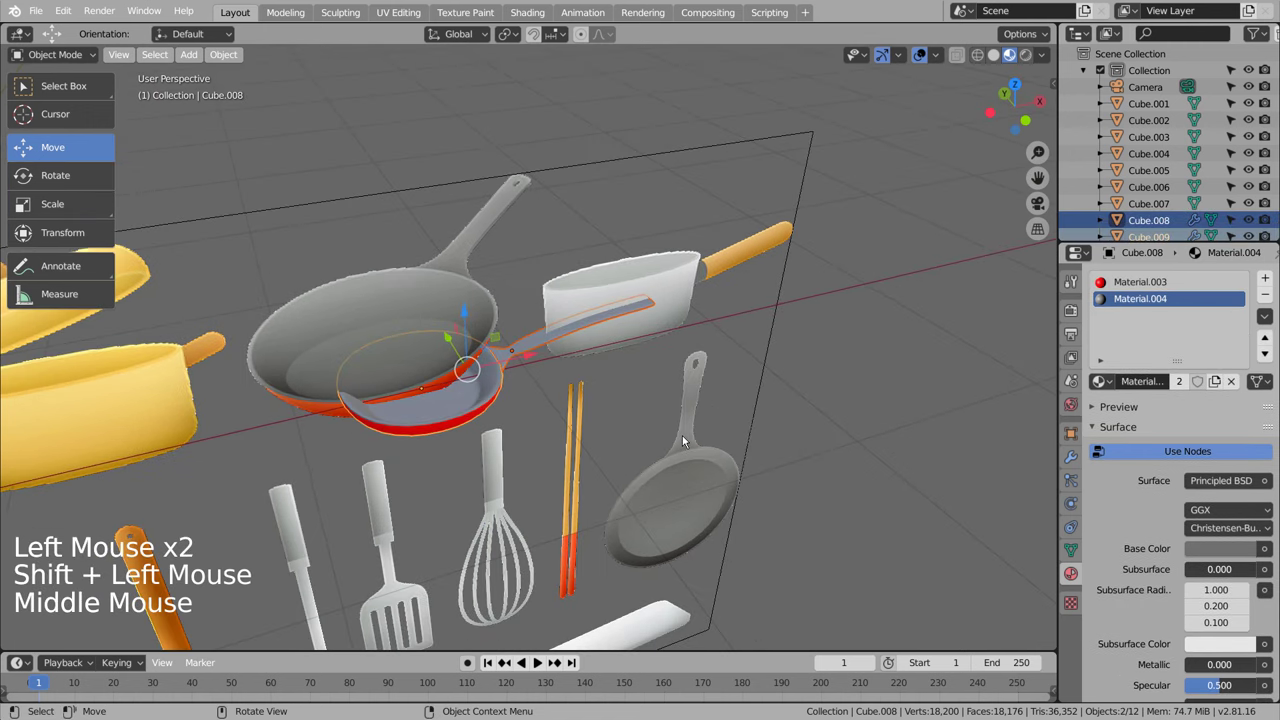
{"action": "key", "text": "KP_1"}
{"action": "key", "text": "KP_7"}
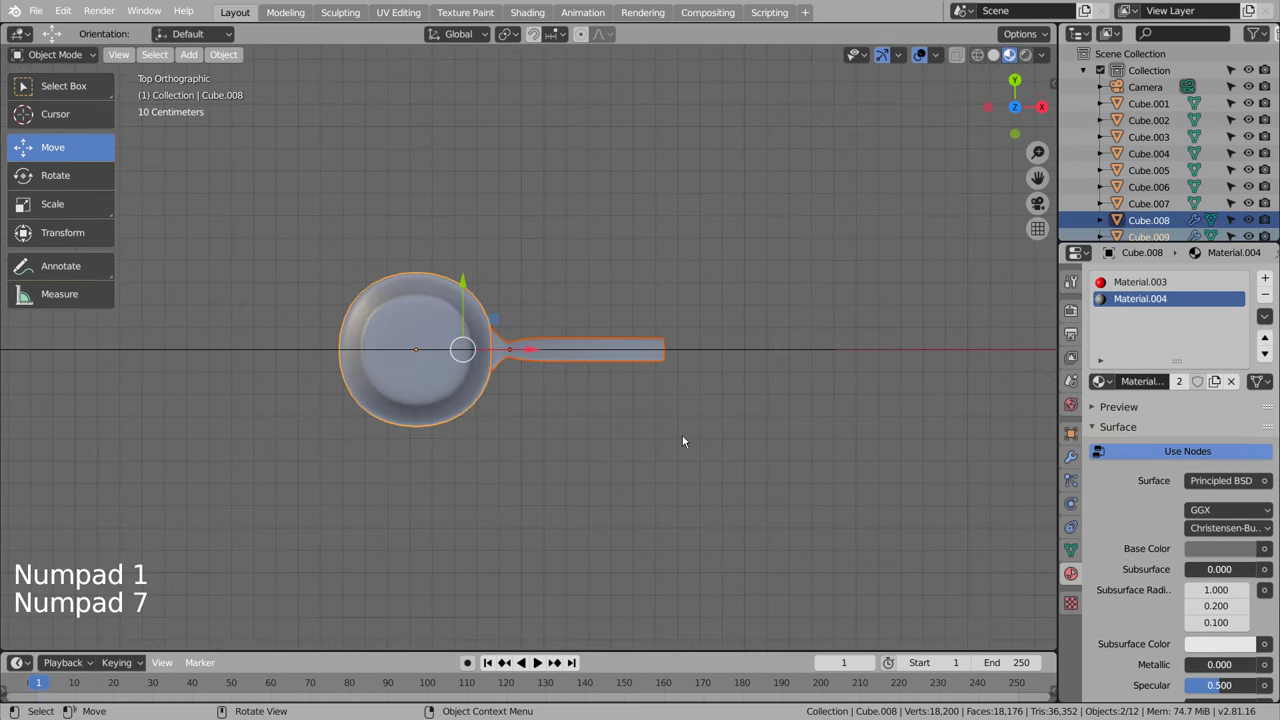
{"action": "key", "text": "KP_1"}
{"action": "scroll", "scroll_direction": "down", "scroll_amount": 3}
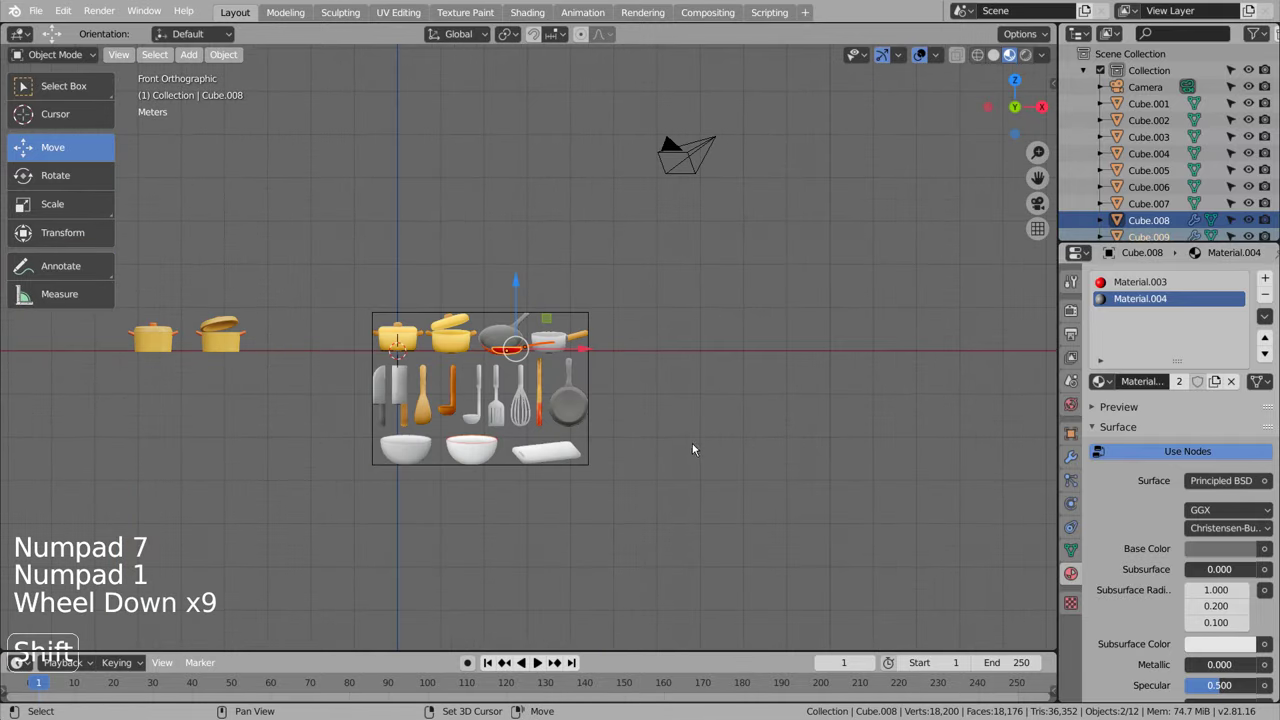
{"action": "middle_click", "coordinate": [771, 484]}
Step: Tilt and raise the red frying pan to match the reference angle, checking from several views
{"action": "left_click", "coordinate": [787, 452]}
{"action": "key", "text": "r"}
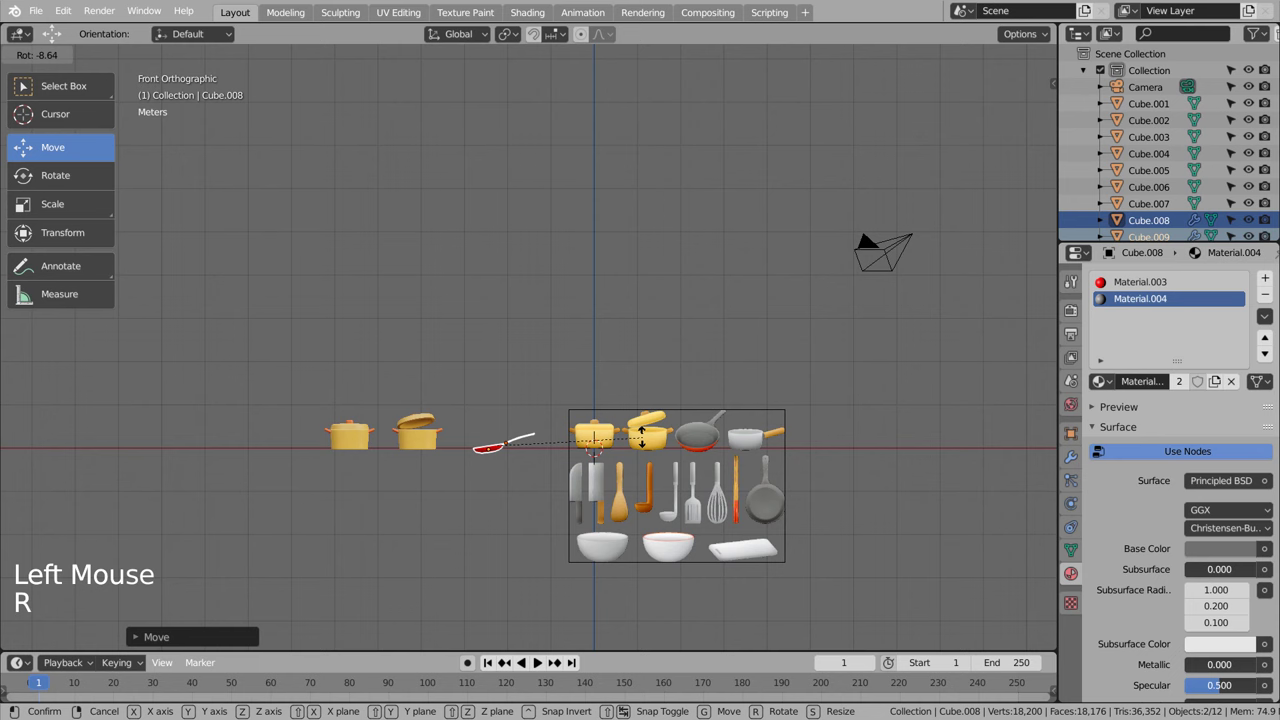
{"action": "key", "text": "KP_7"}
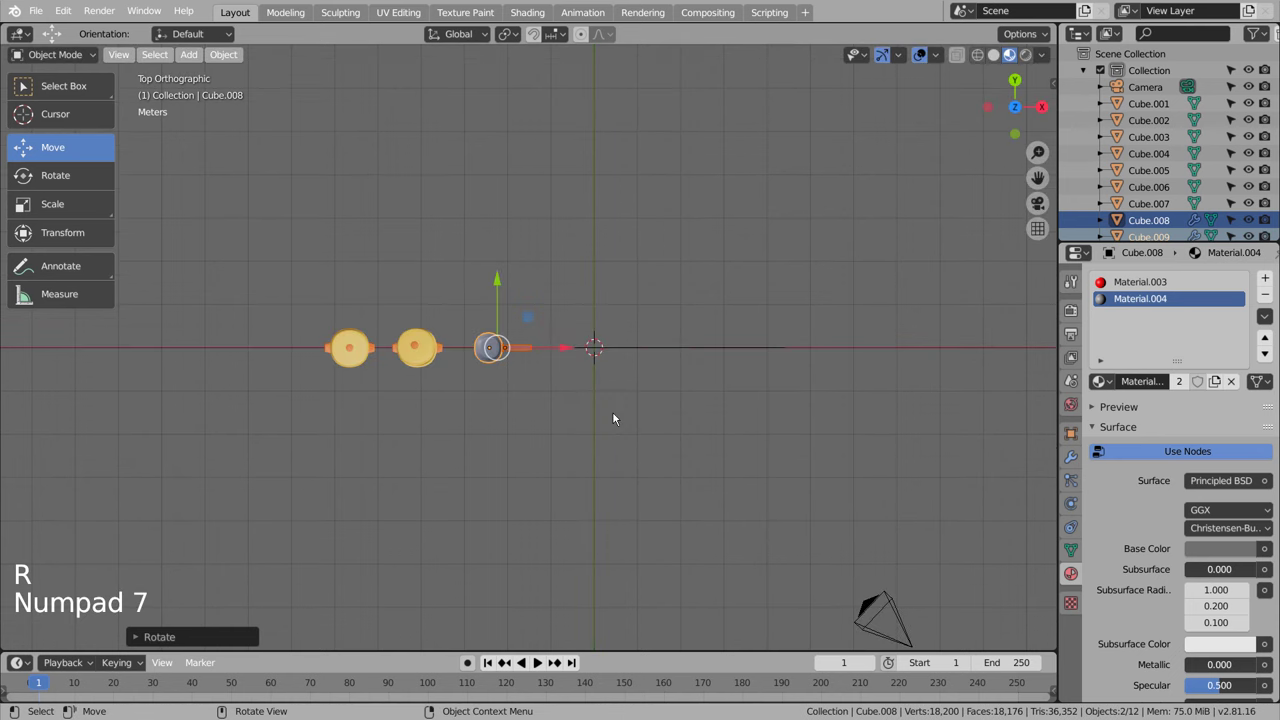
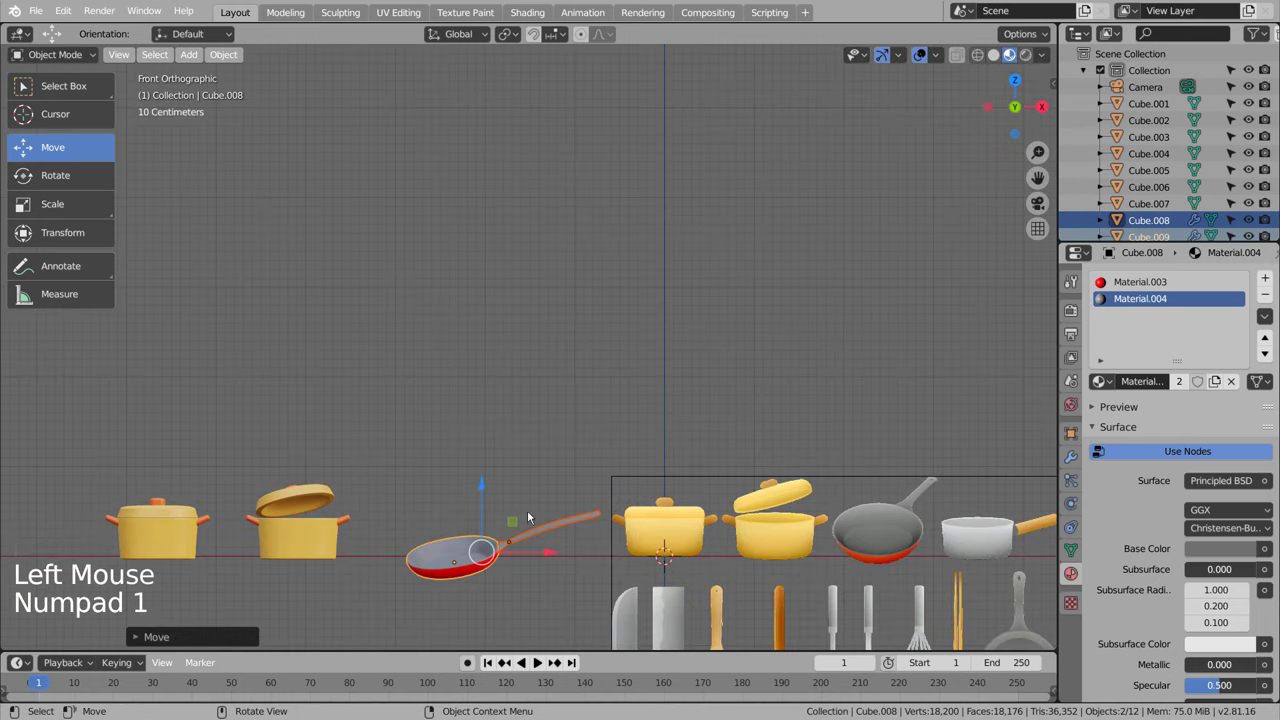
{"action": "left_click", "coordinate": [505, 501]}
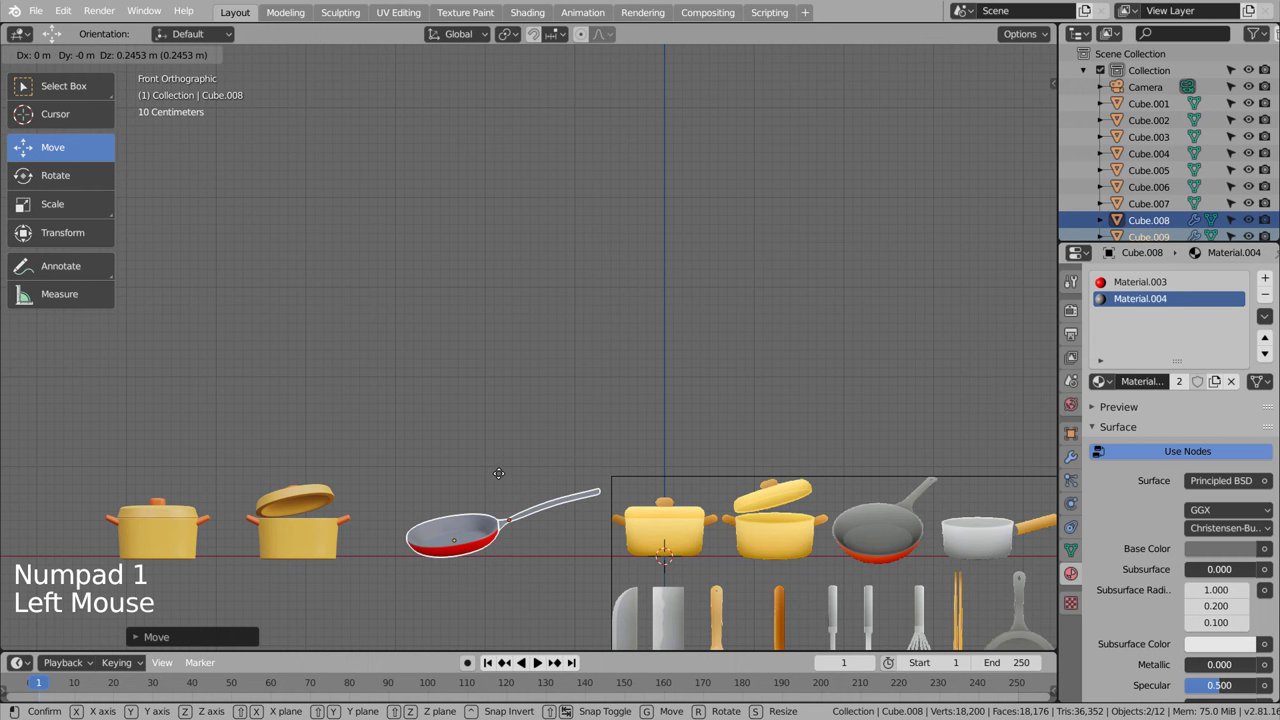
{"action": "key", "text": "r"}
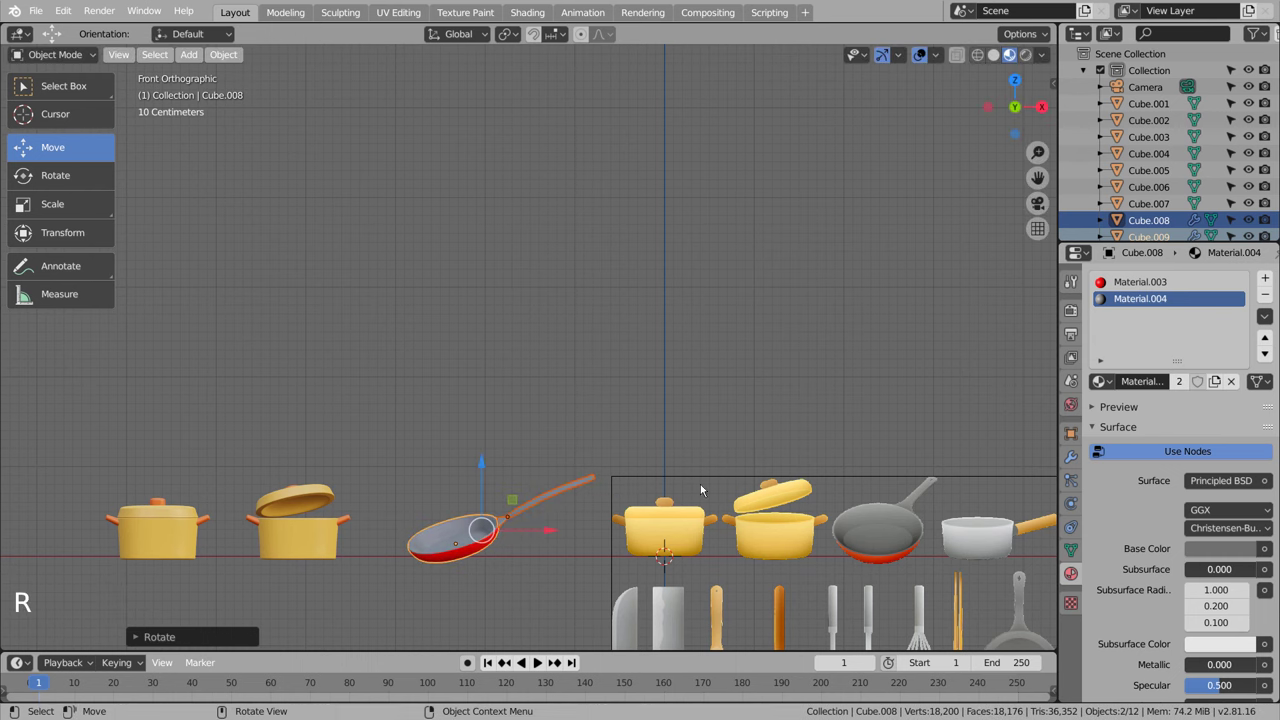
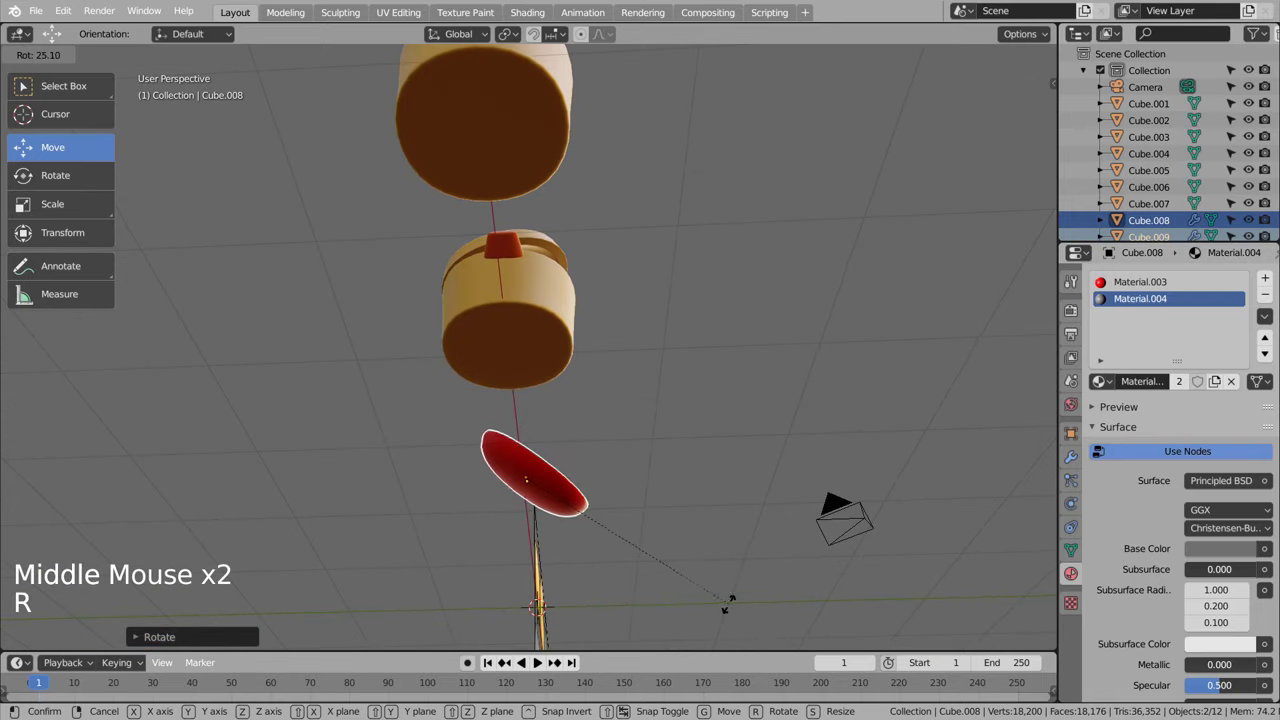
{"action": "middle_click", "coordinate": [722, 522]}
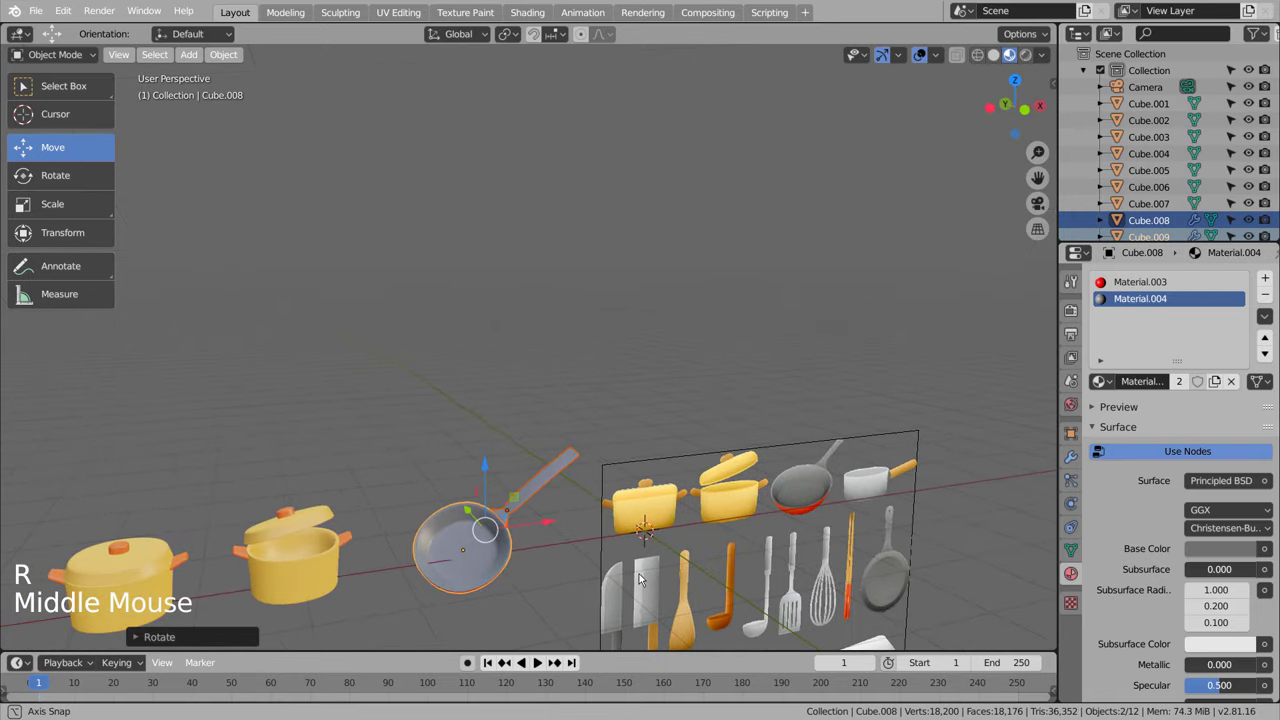
{"action": "key", "text": "KP_1"}
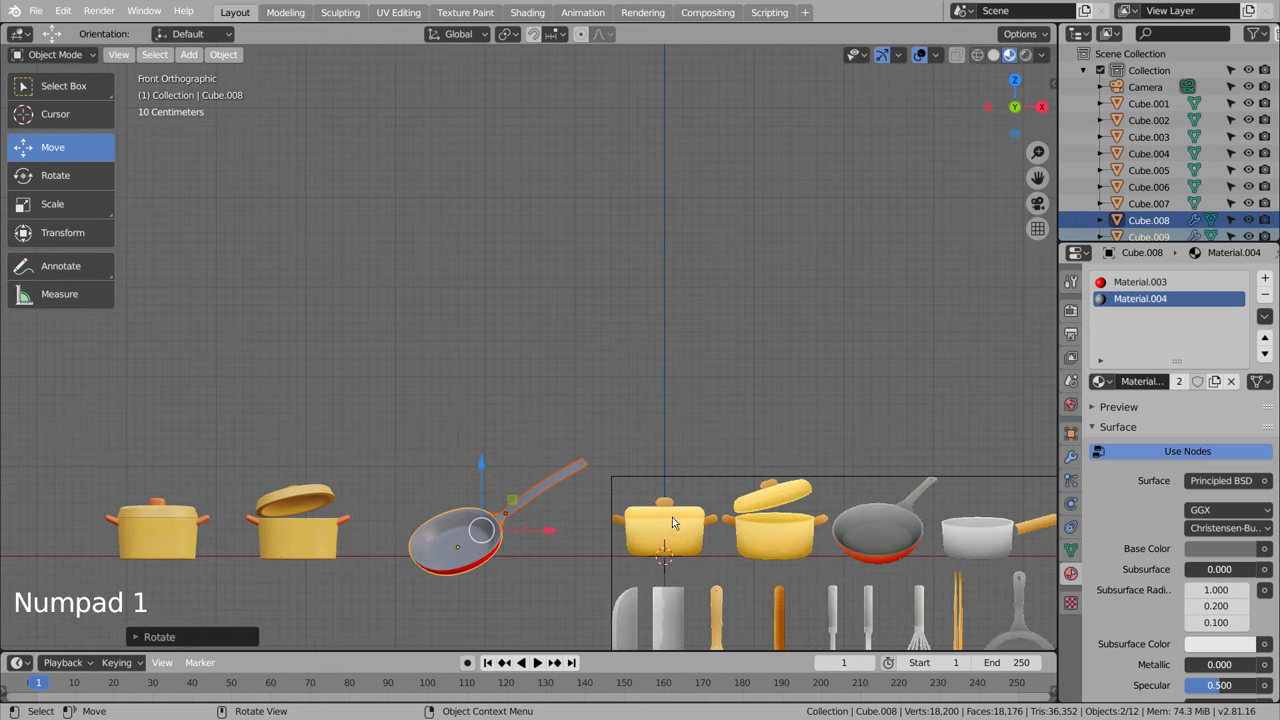
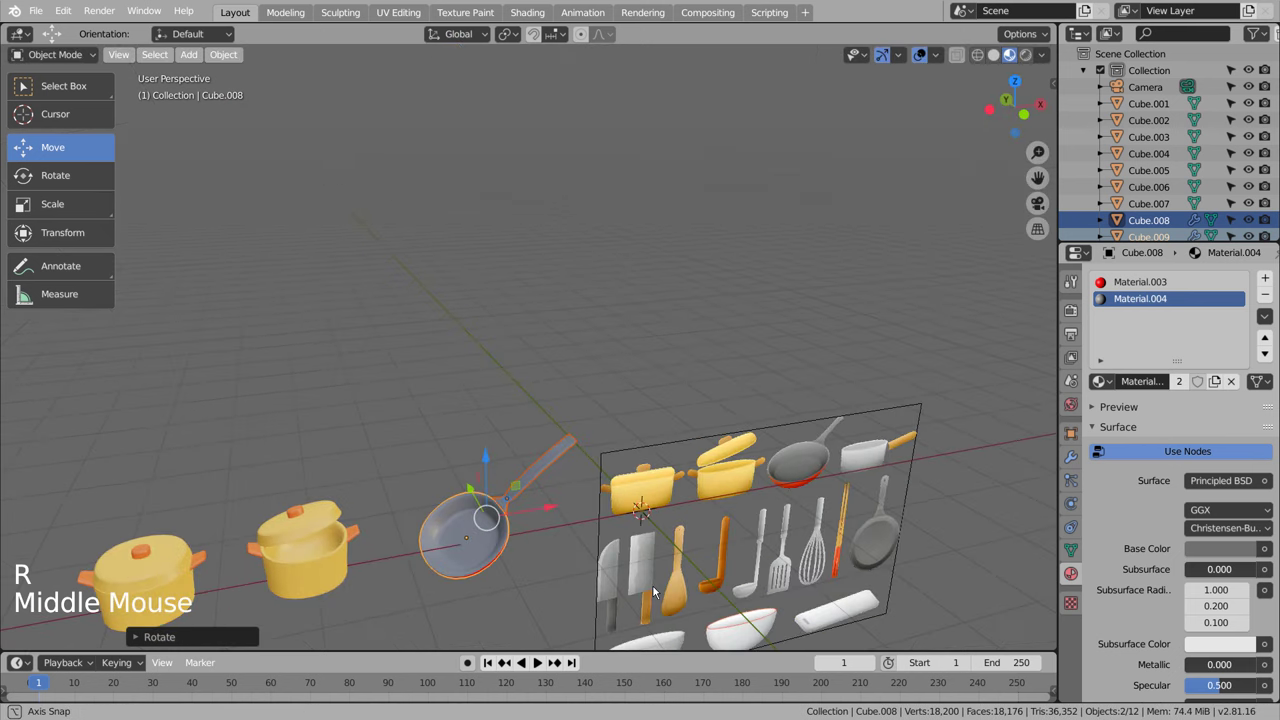
Step: Select the pan handle and go back into editing its geometry near the pan end
{"action": "left_click", "coordinate": [549, 470]}
{"action": "key", "text": "Tab"}
{"action": "scroll", "scroll_direction": "up", "scroll_amount": 3}
{"action": "key", "text": "b"}
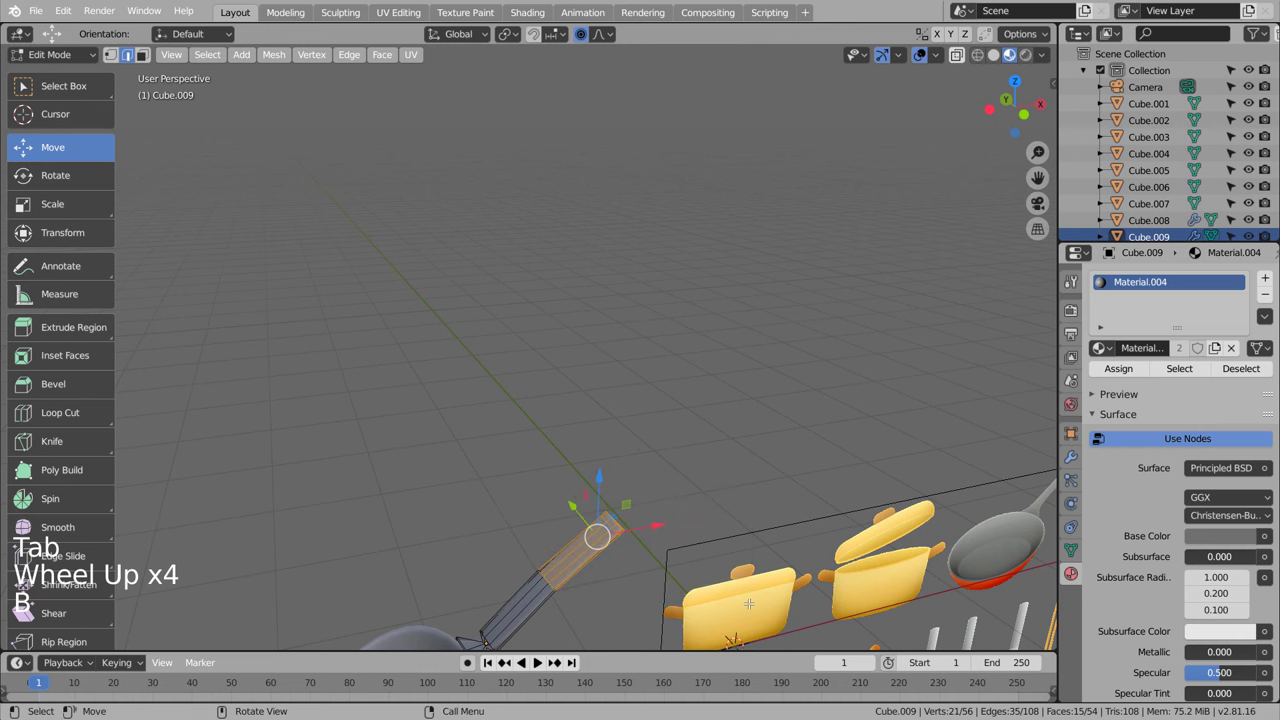
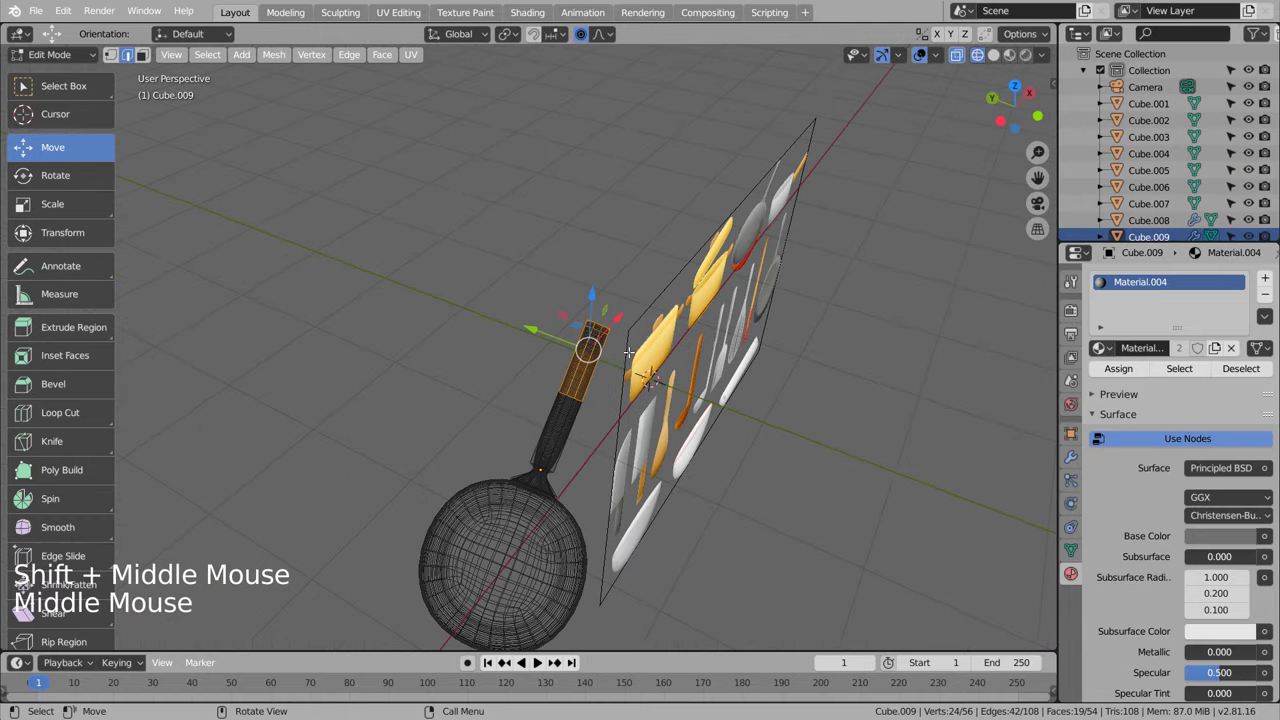
Step: Move the handle tip with proportional editing to bend it smoothly, then select the finished pan
{"action": "key", "text": "g"}
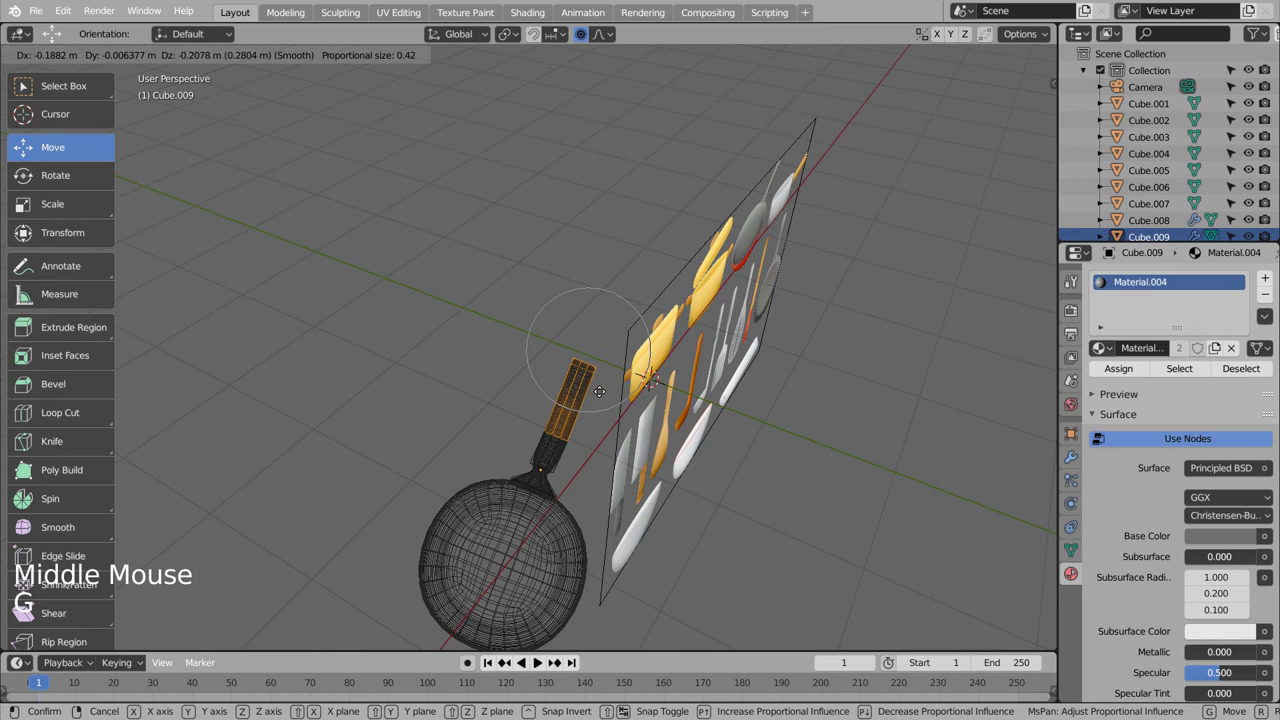
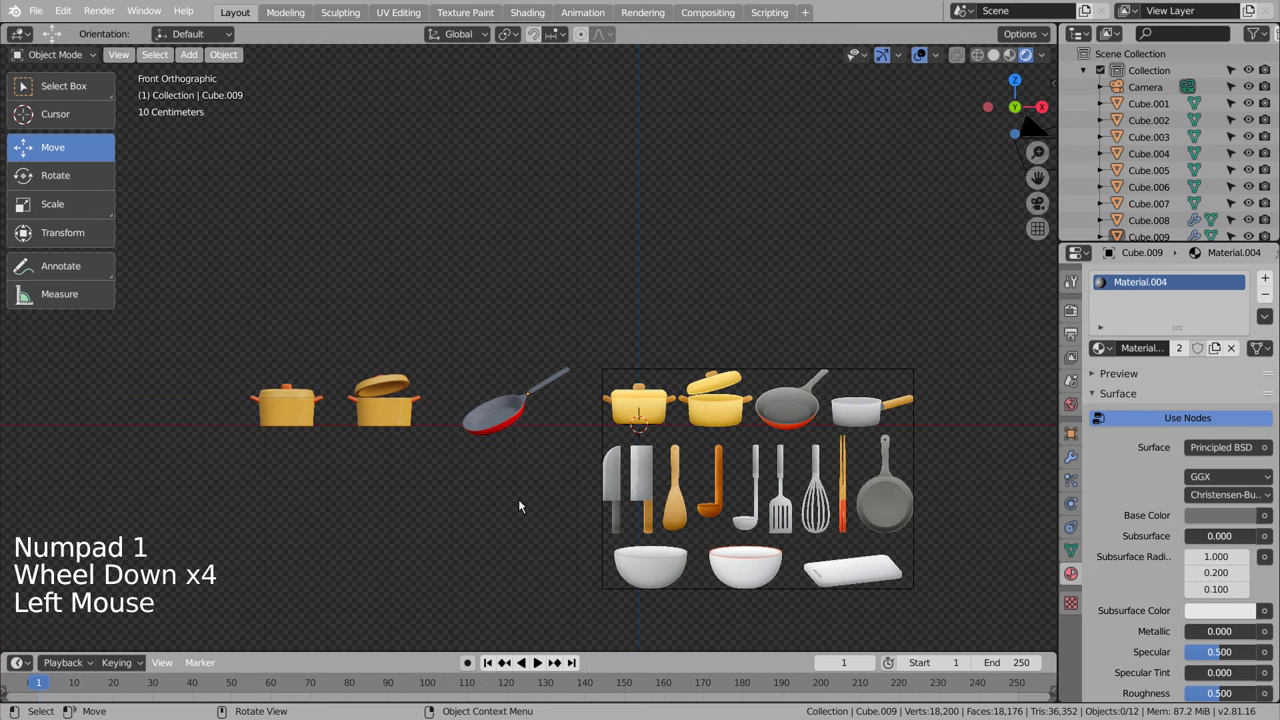
{"action": "left_click", "coordinate": [523, 503]}
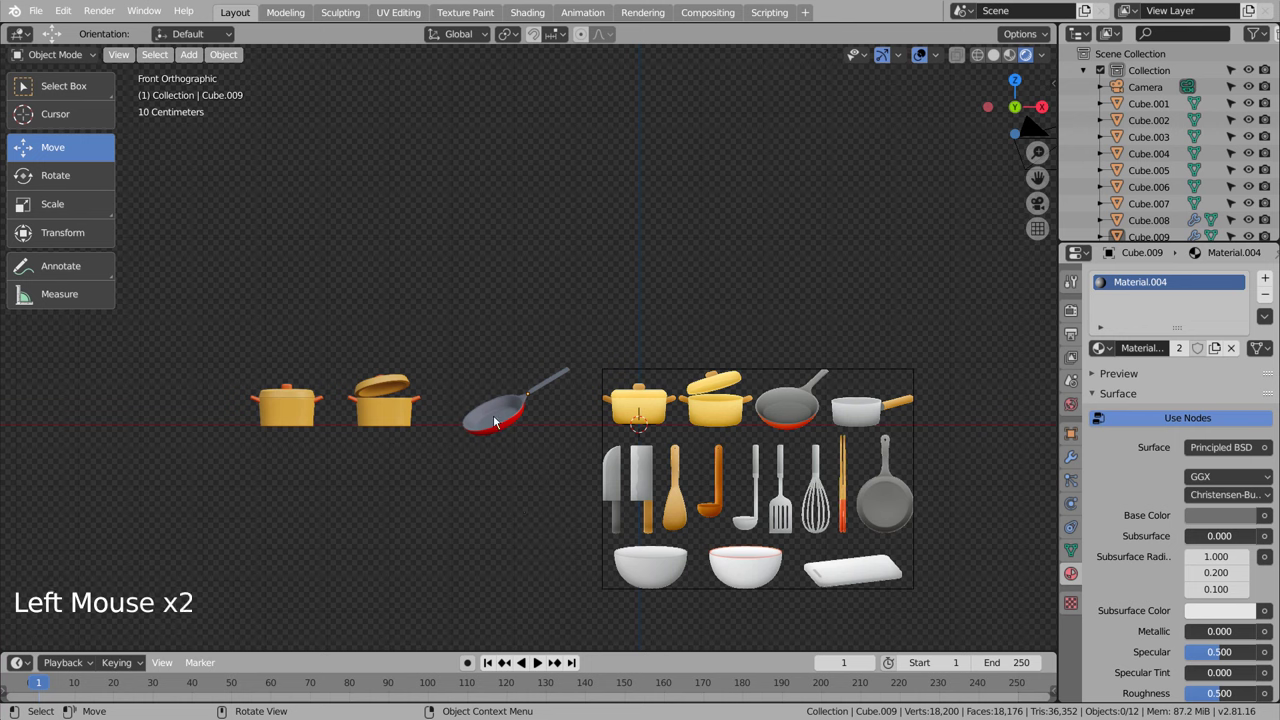
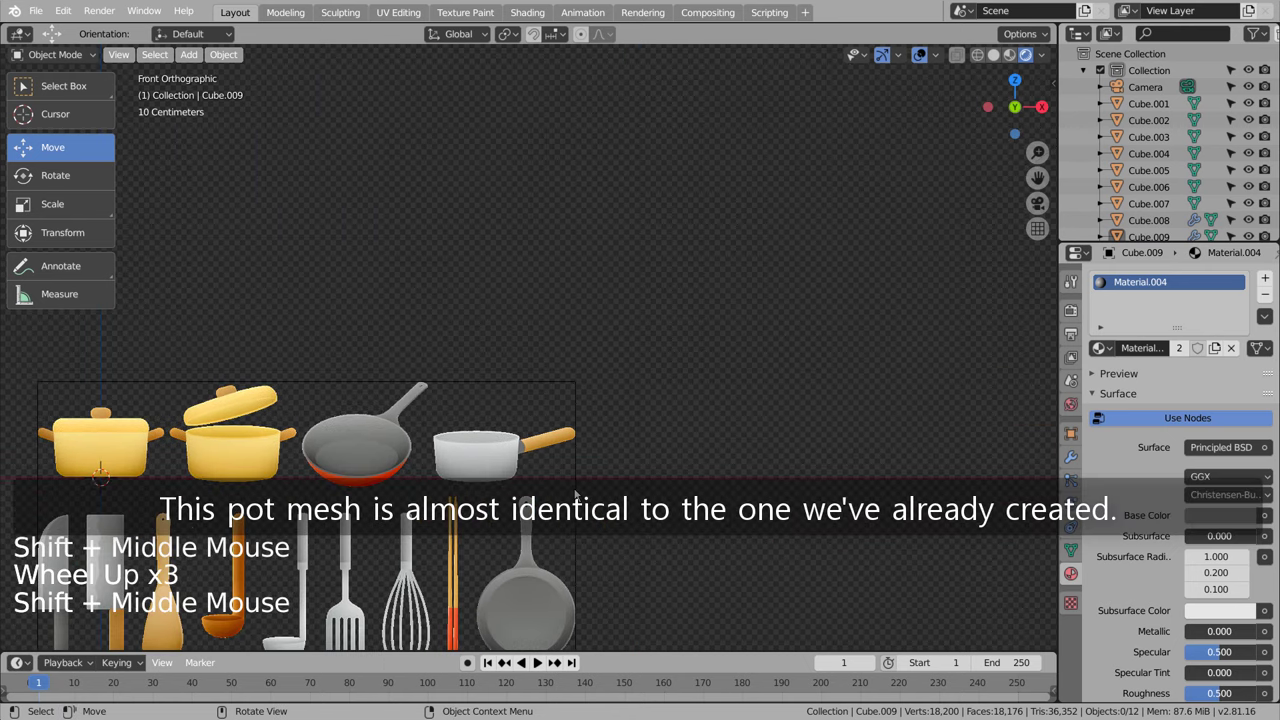
Step: Add a new shape over the reference saucepan and flatten it vertically
{"action": "left_click", "coordinate": [660, 456]}
{"action": "key", "text": "shift+a"}
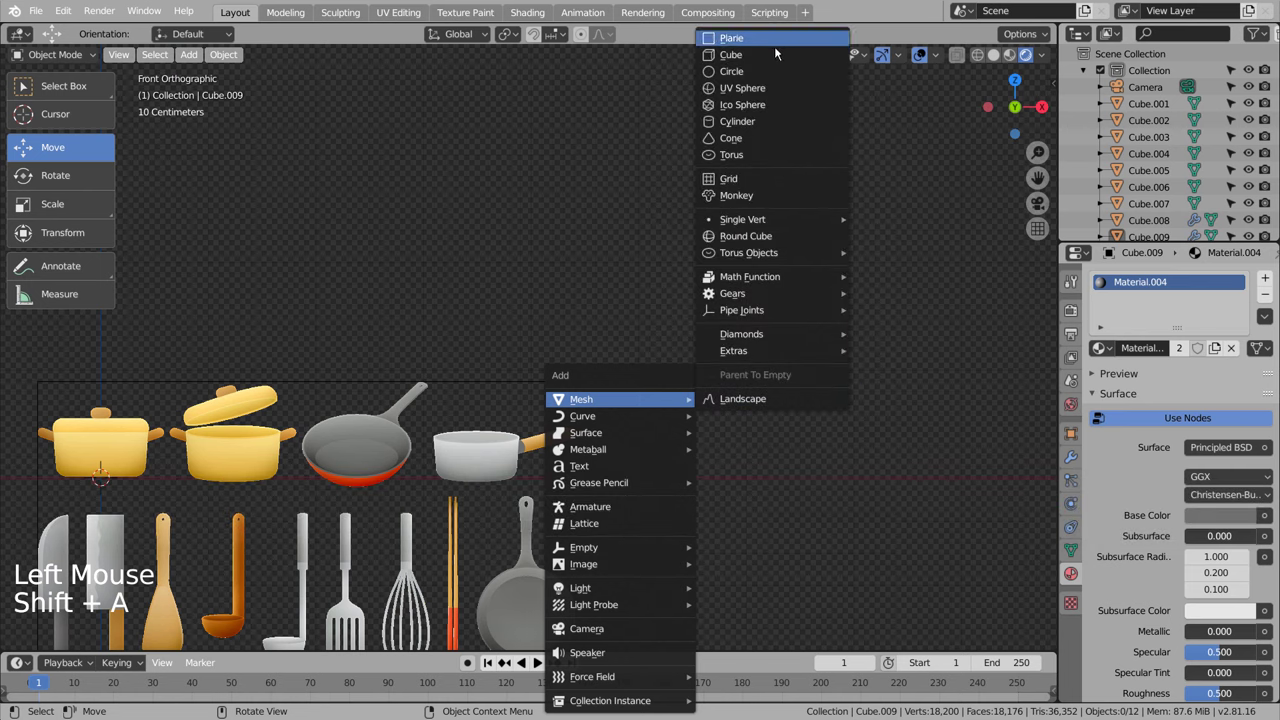
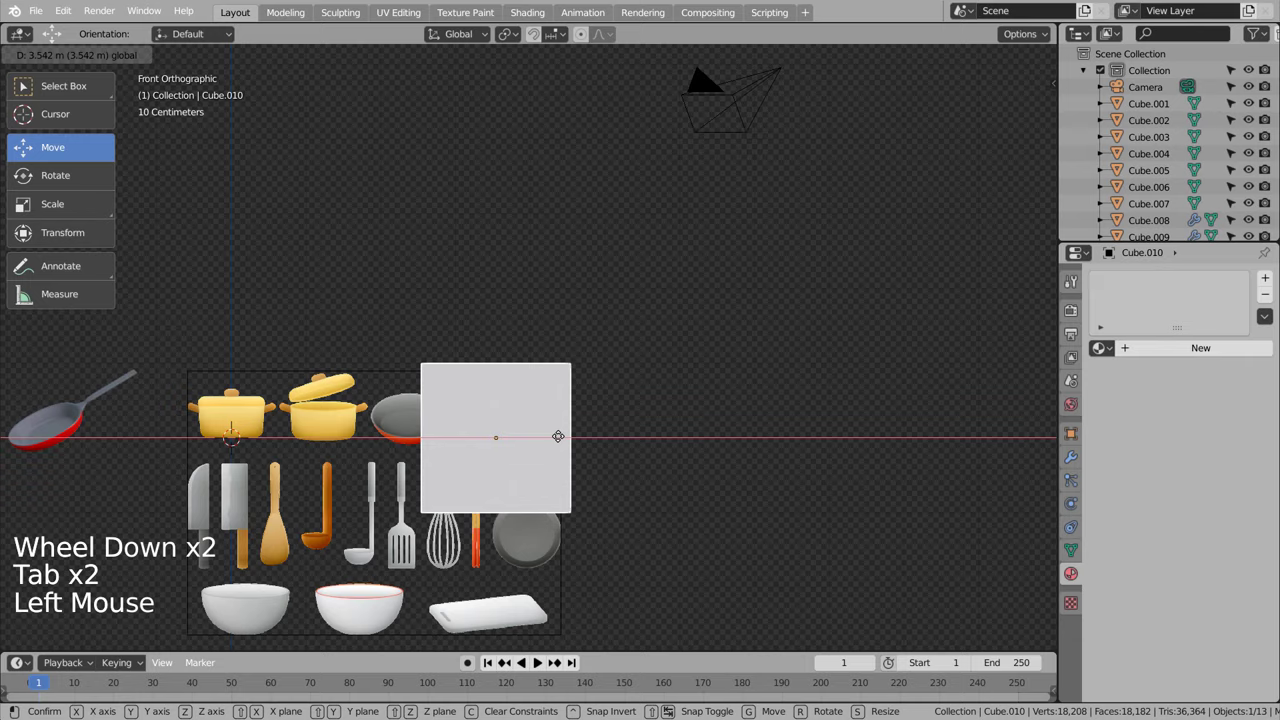
{"action": "key", "text": "shift+z"}
{"action": "scroll", "scroll_direction": "up", "scroll_amount": 3}
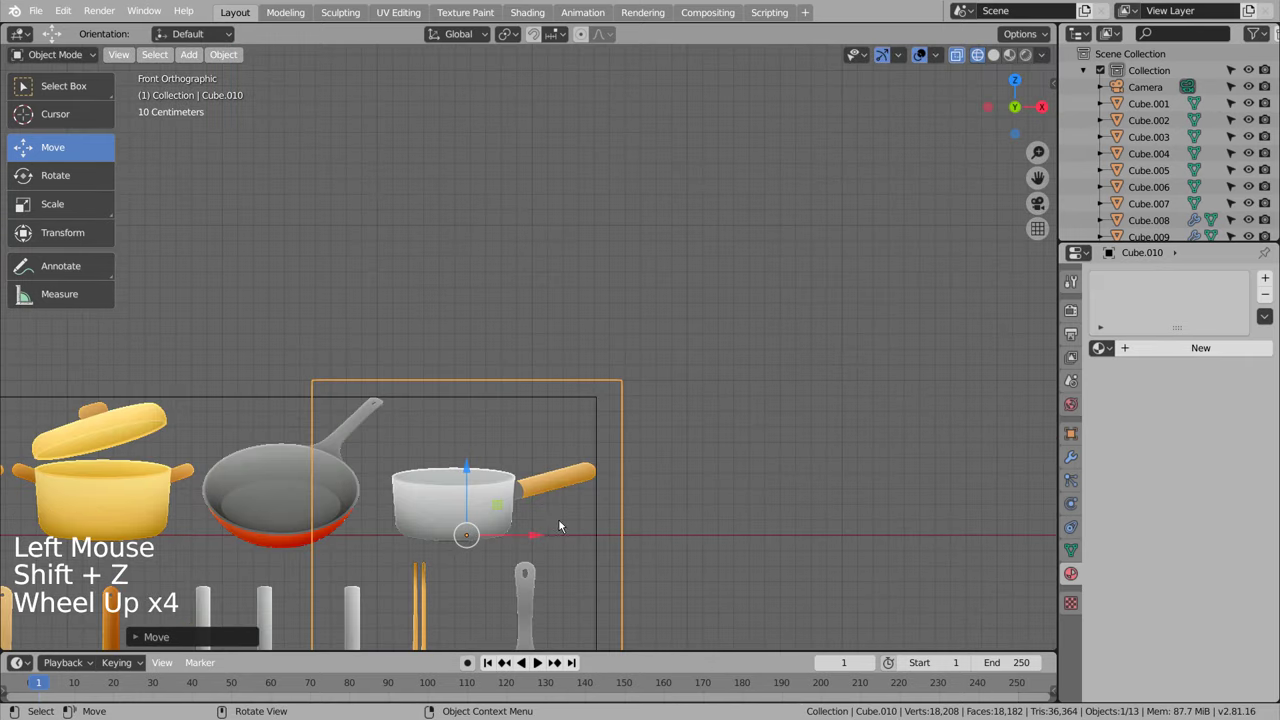
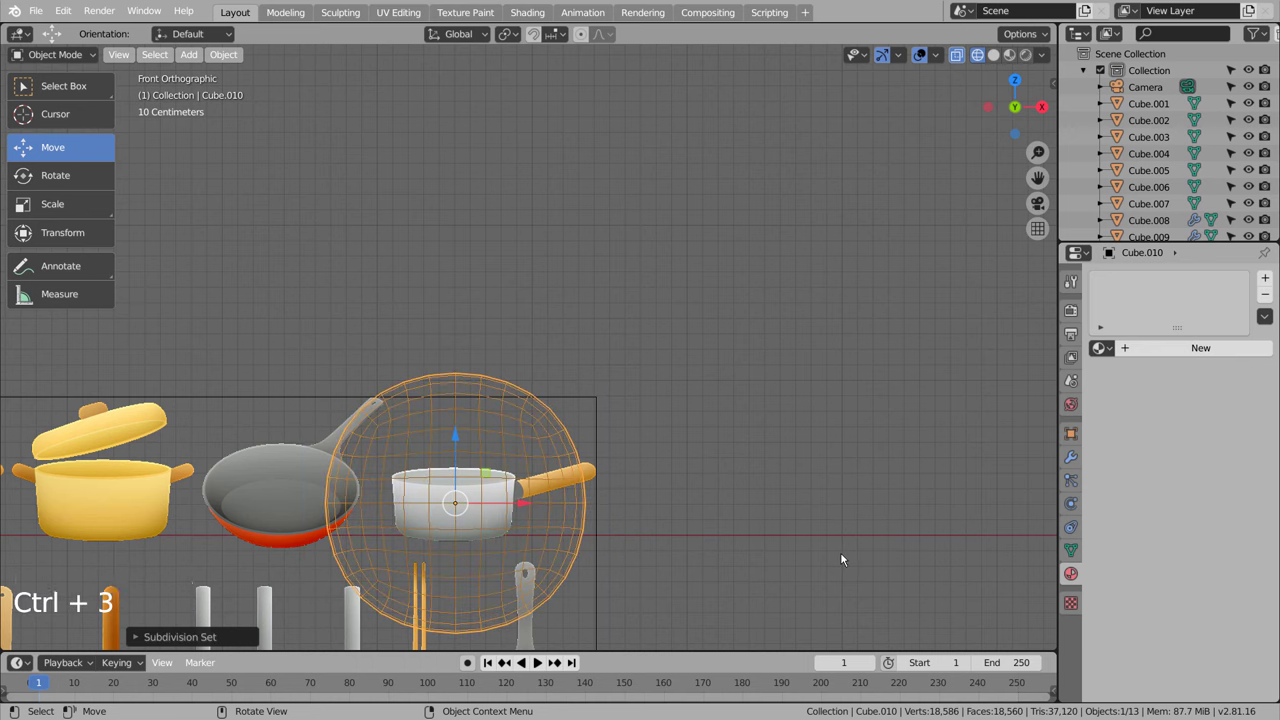
{"action": "key", "text": "z"}
{"action": "key", "text": "s"}
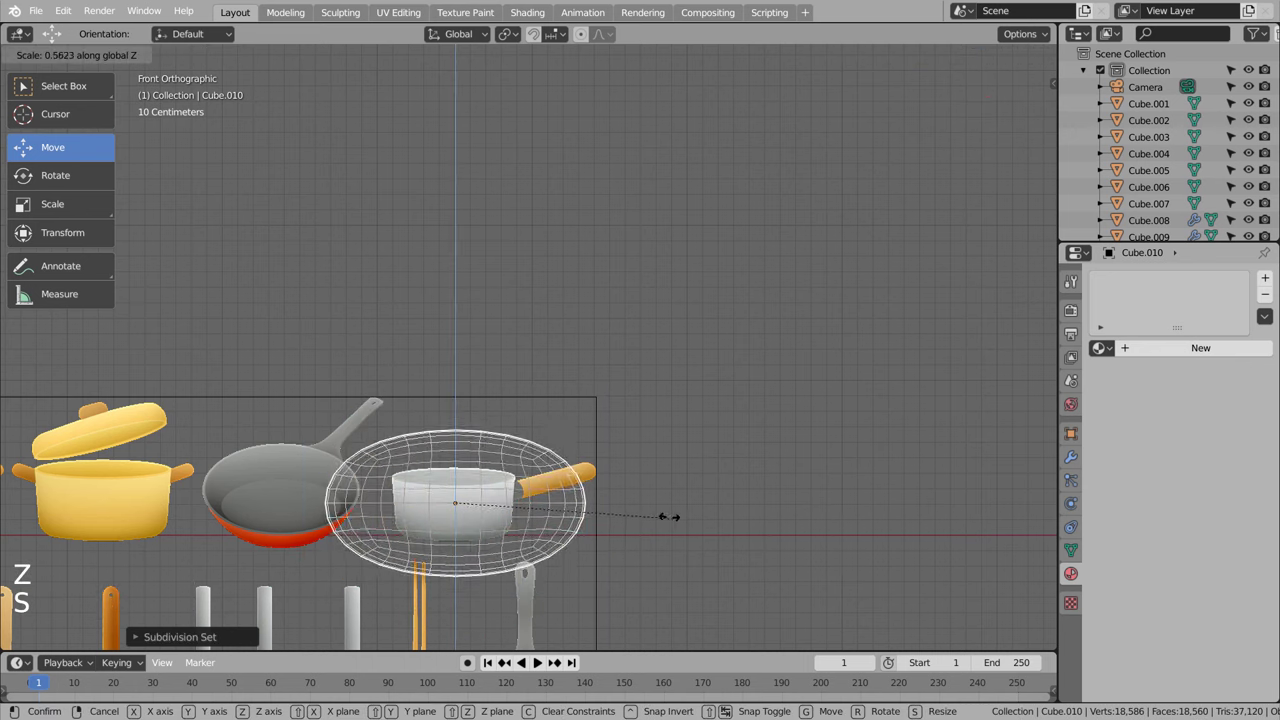
Step: Add edge loops to the saucepan body and slide one toward the rim
{"action": "key", "text": "Tab"}
{"action": "key", "text": "ctrl+r"}
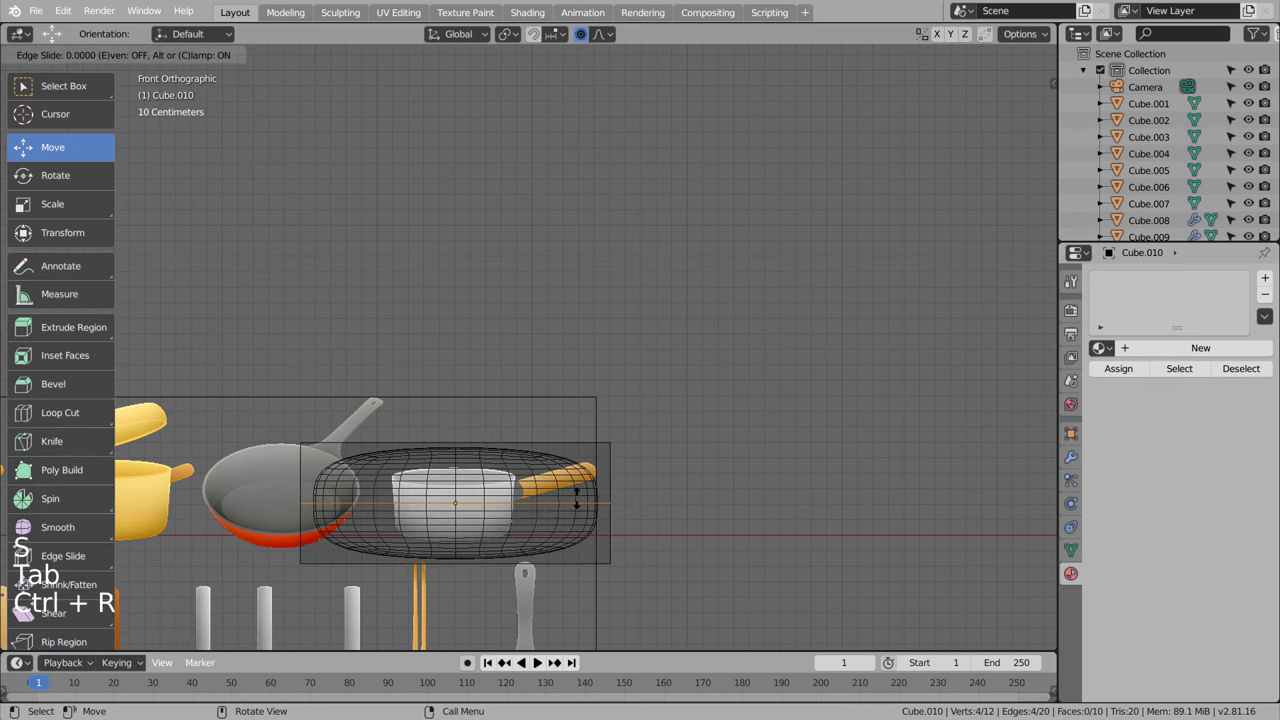
{"action": "key", "text": "ctrl+r"}
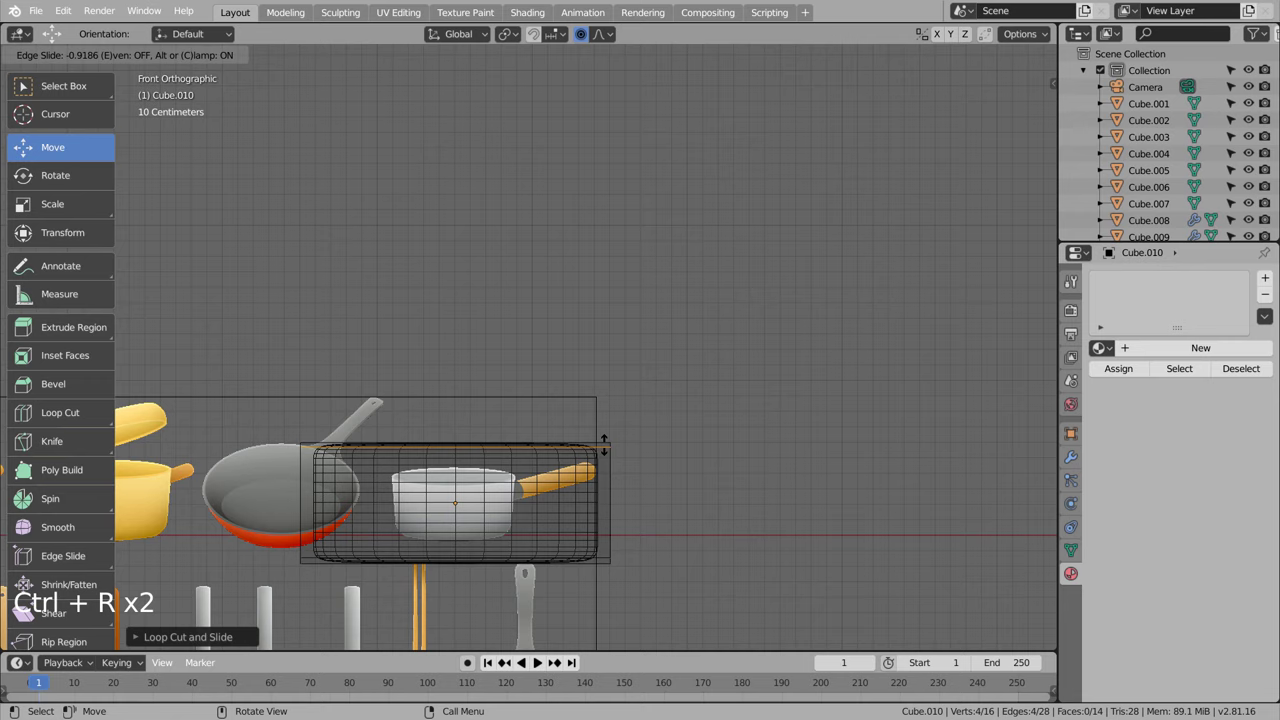
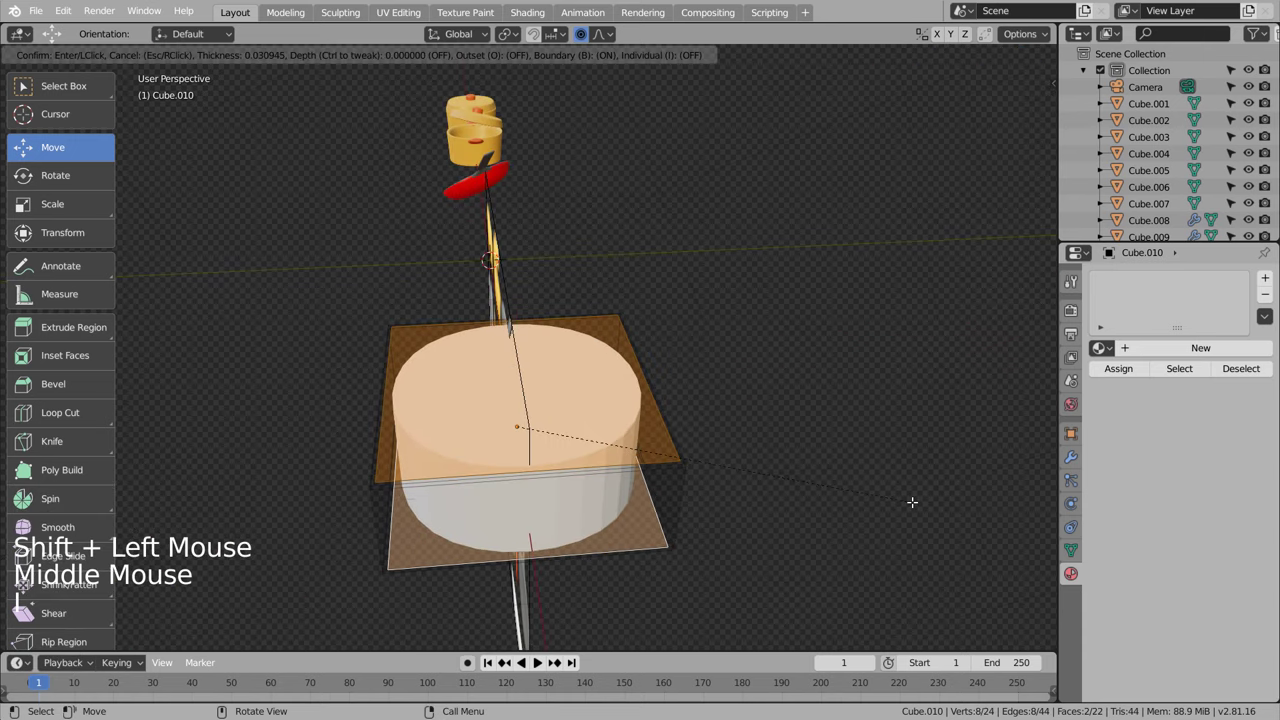
{"action": "key", "text": "Tab"}
{"action": "middle_click", "coordinate": [832, 519]}
{"action": "right_click", "coordinate": [629, 455]}
{"action": "right_click", "coordinate": [613, 445]}
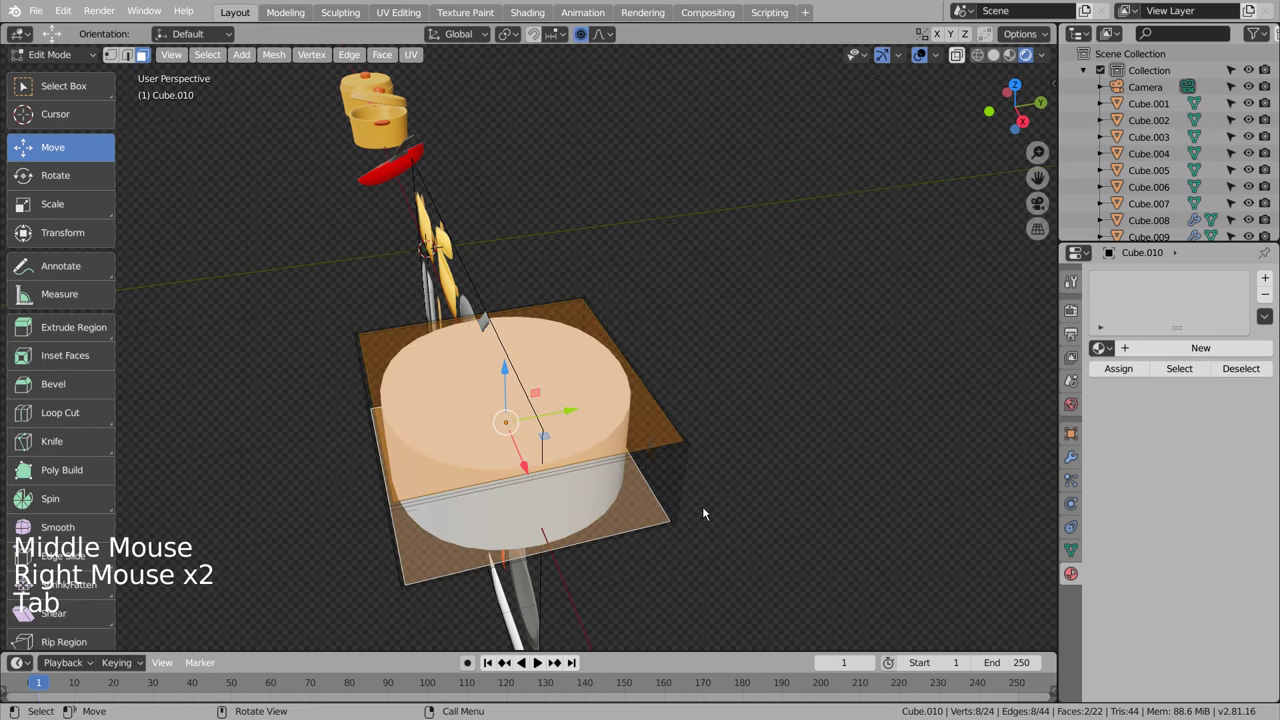
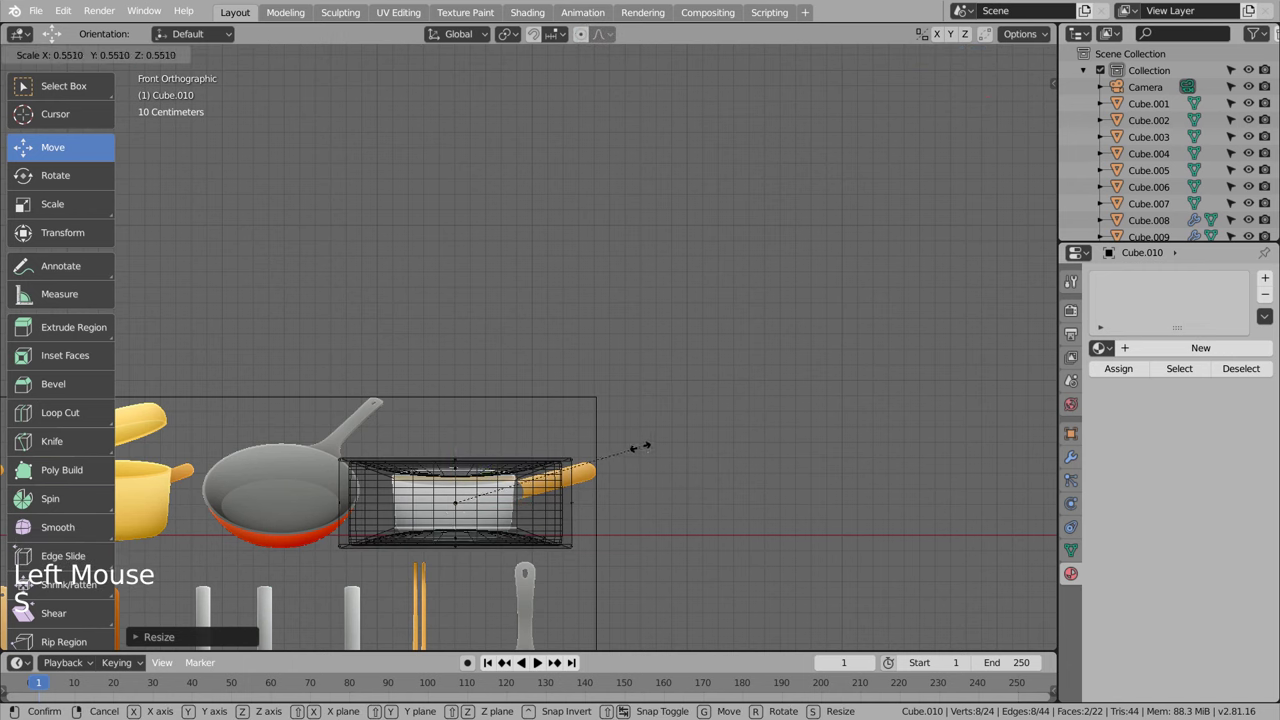
Step: Undo the last changes and rescale the saucepan body, narrowing its bottom
{"action": "key", "text": "ctrl+z"}
{"action": "key", "text": "ctrl+z"}
{"action": "key", "text": "Tab"}
{"action": "key", "text": "s"}
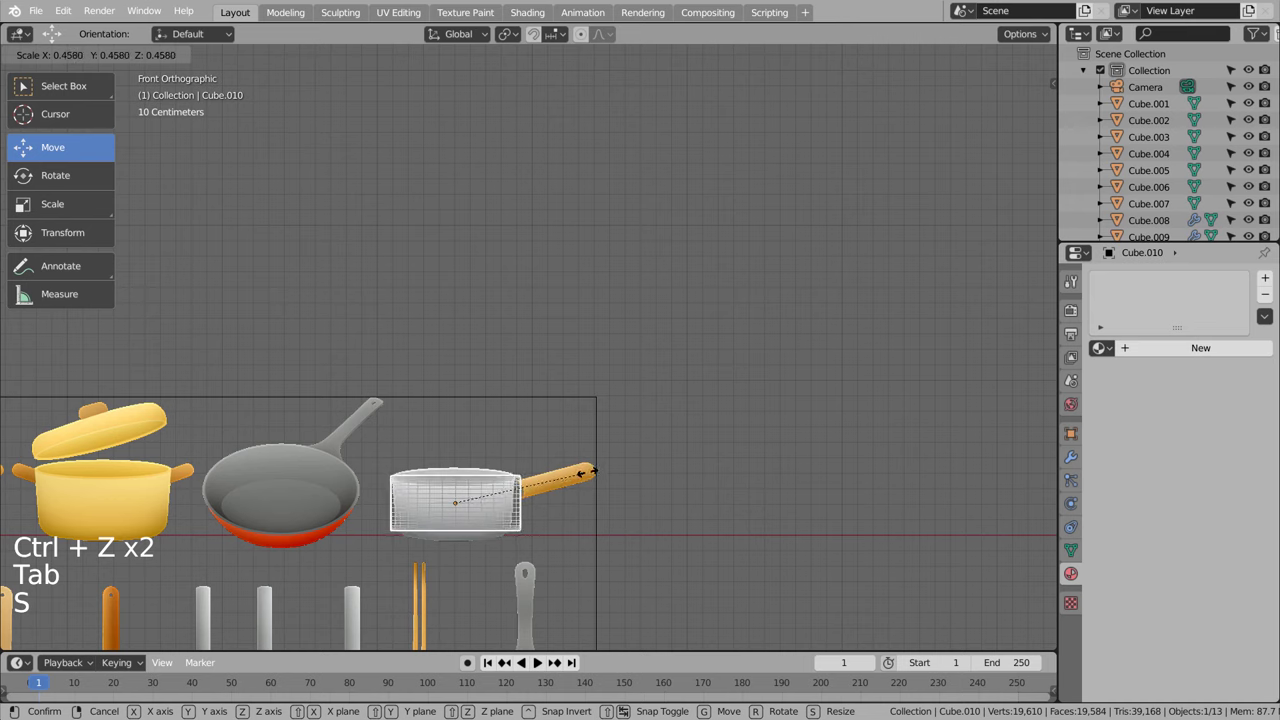
{"action": "key", "text": "s"}
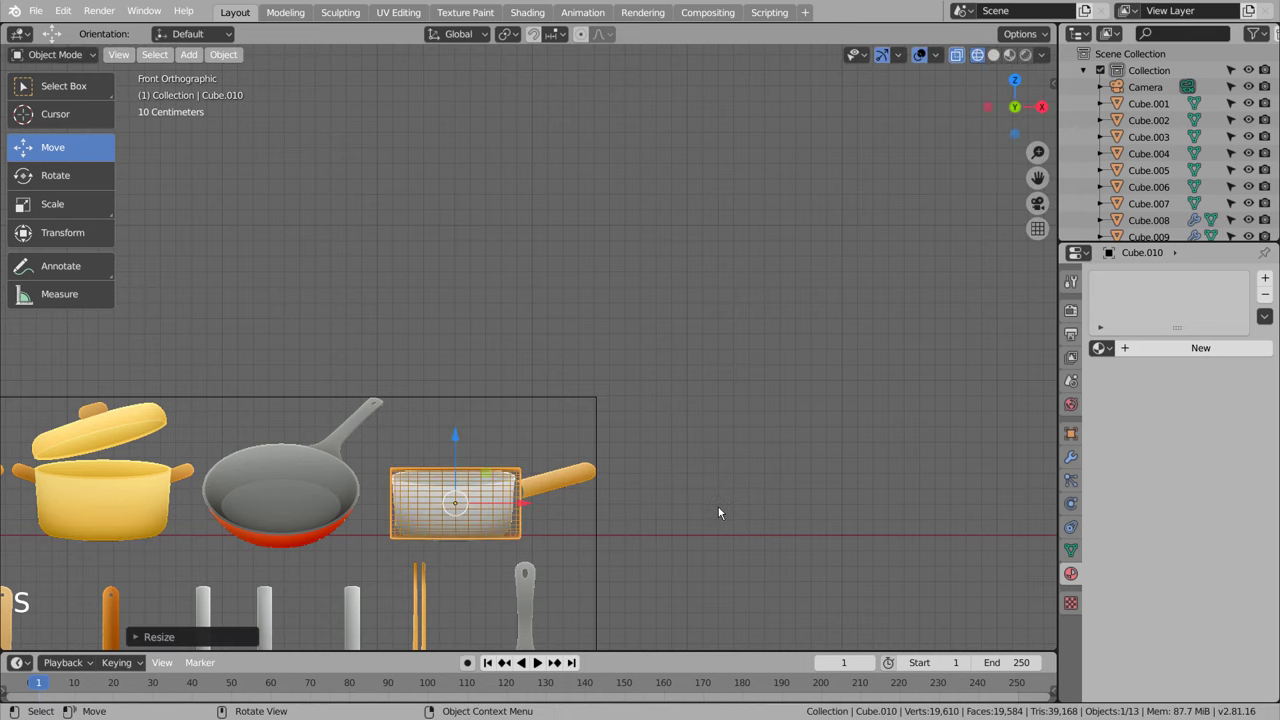
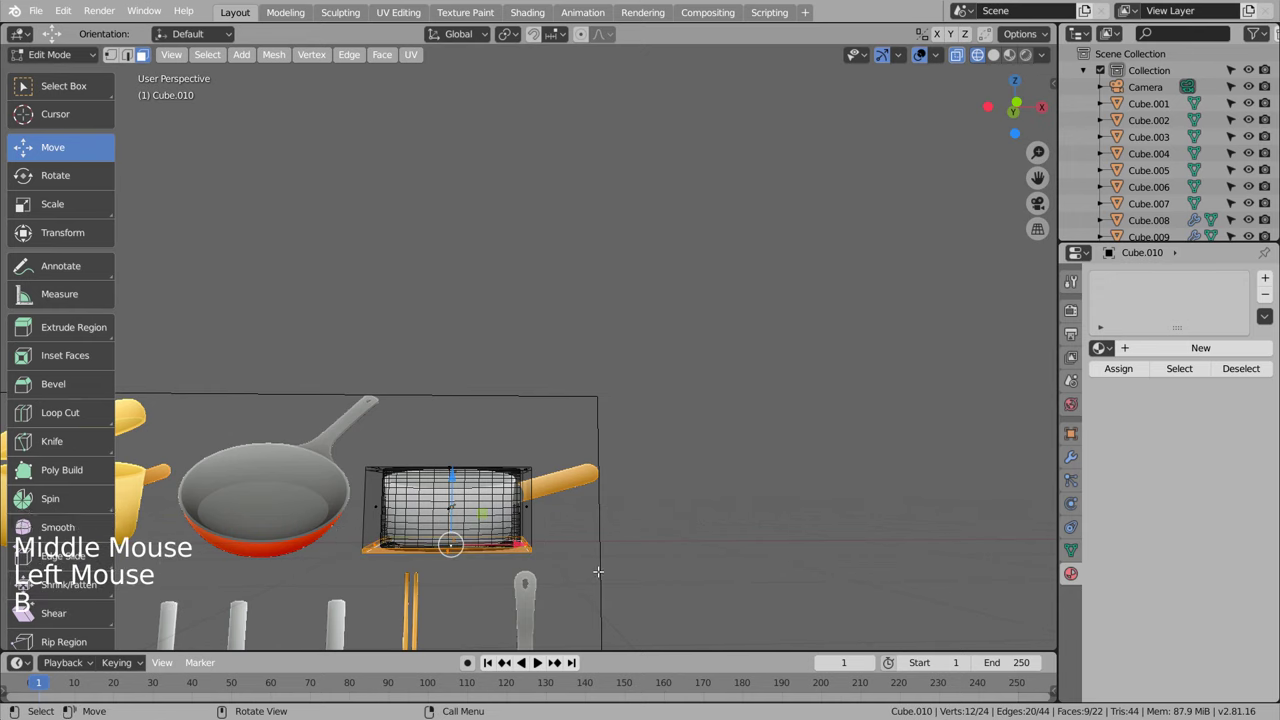
{"action": "key", "text": "s"}
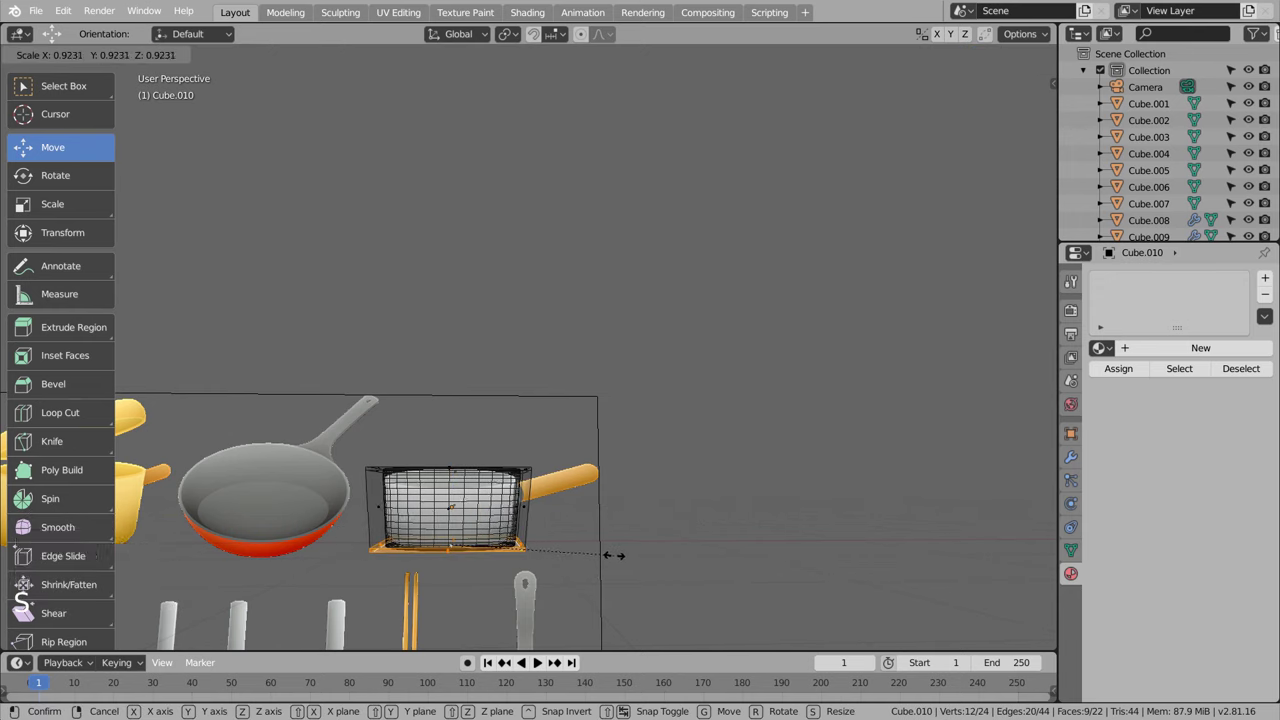
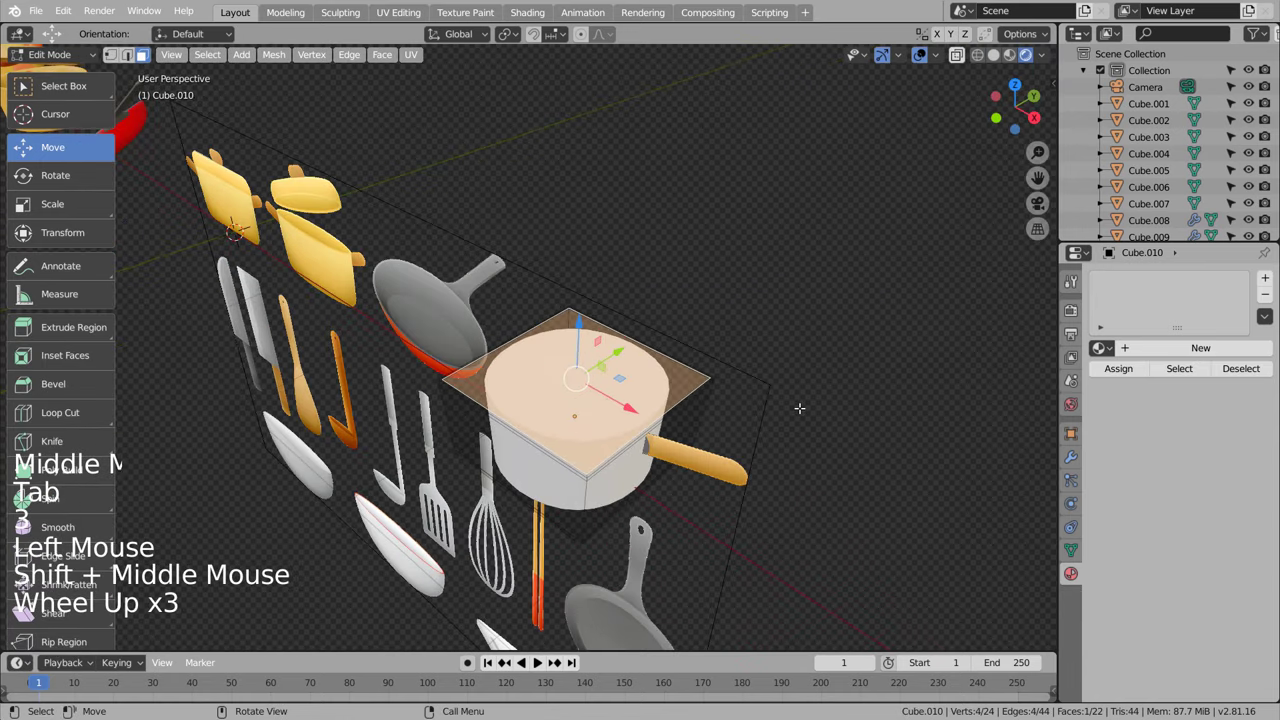
Step: Inset the saucepan's top face twice to hollow it into a thin rim and inspect it from above
{"action": "key", "text": "i"}
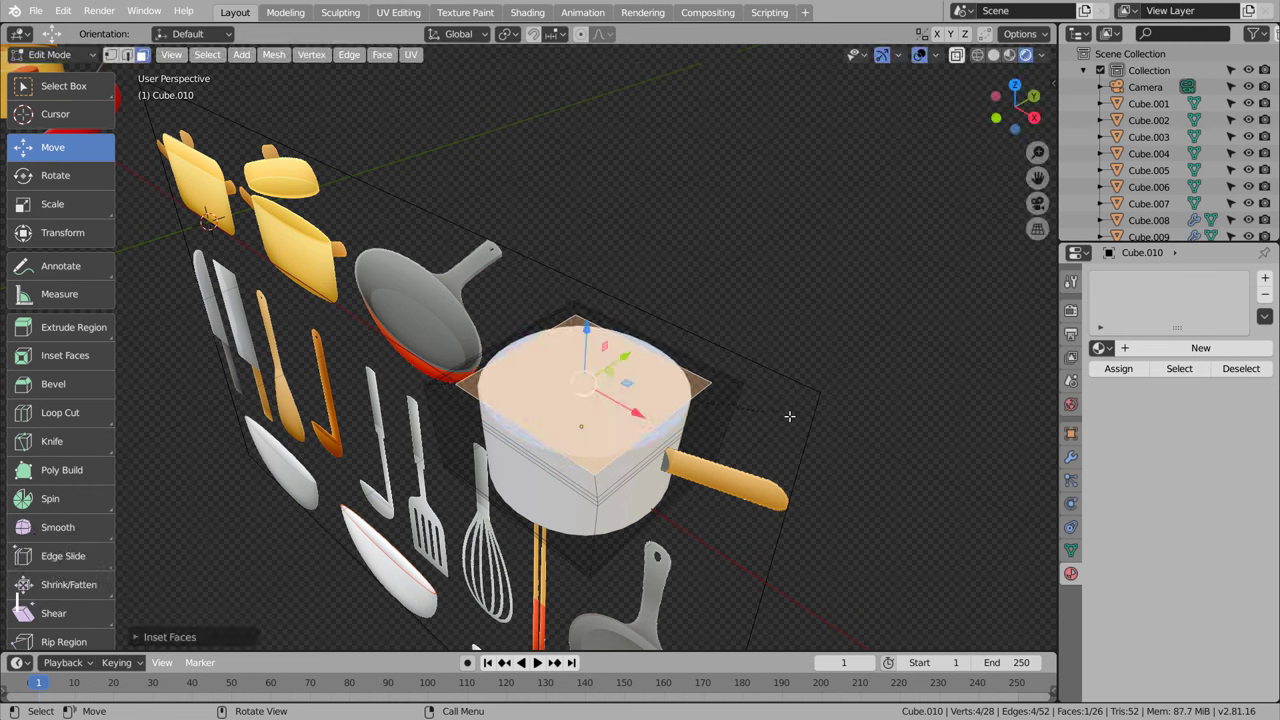
{"action": "key", "text": "i"}
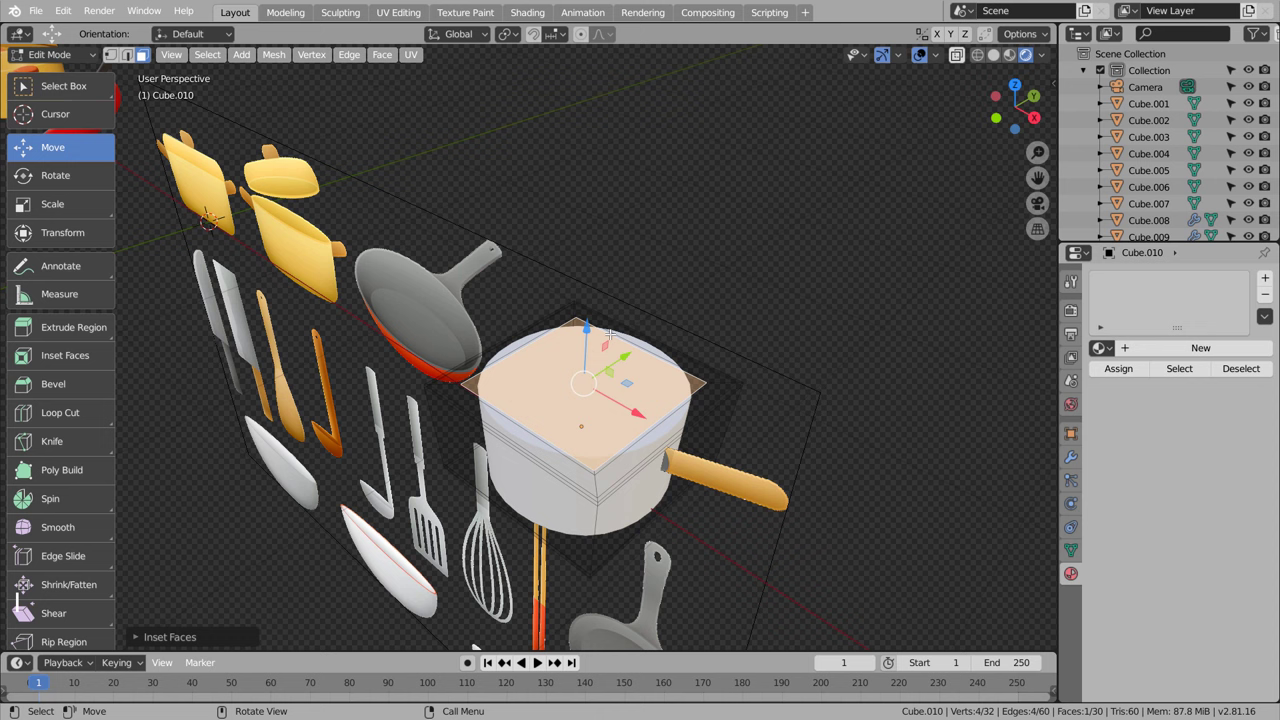
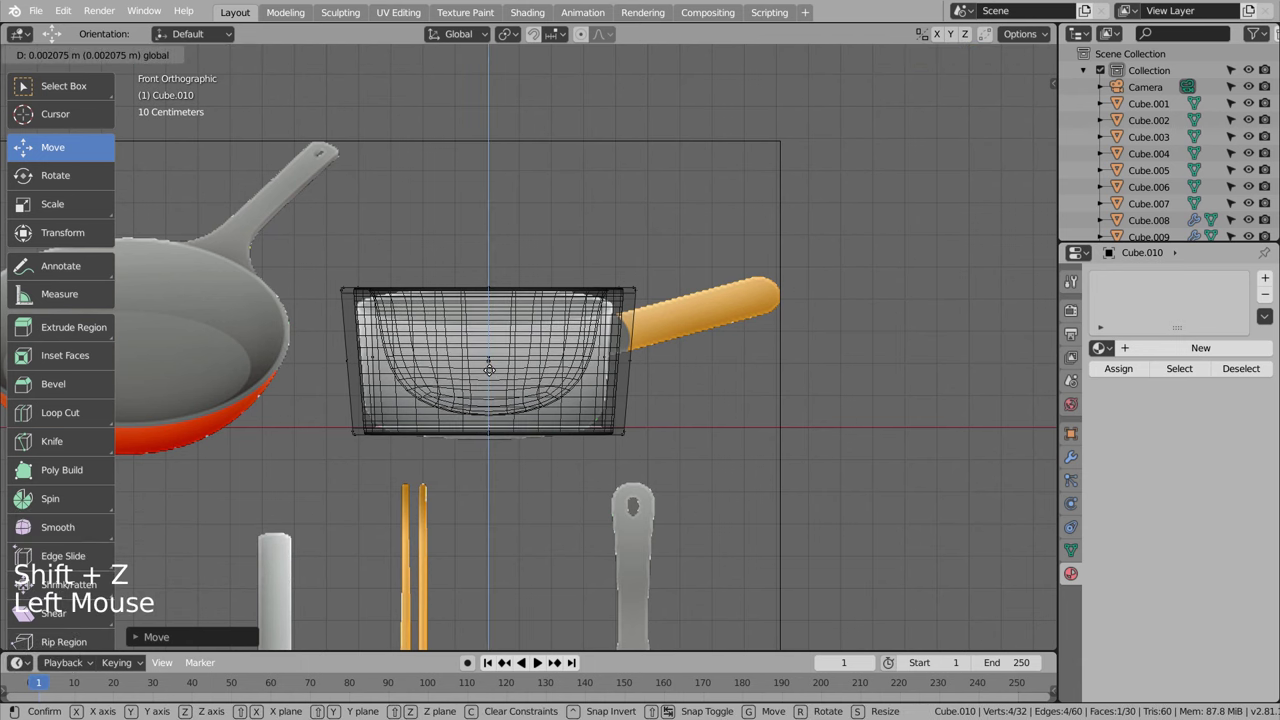
{"action": "key", "text": "i"}
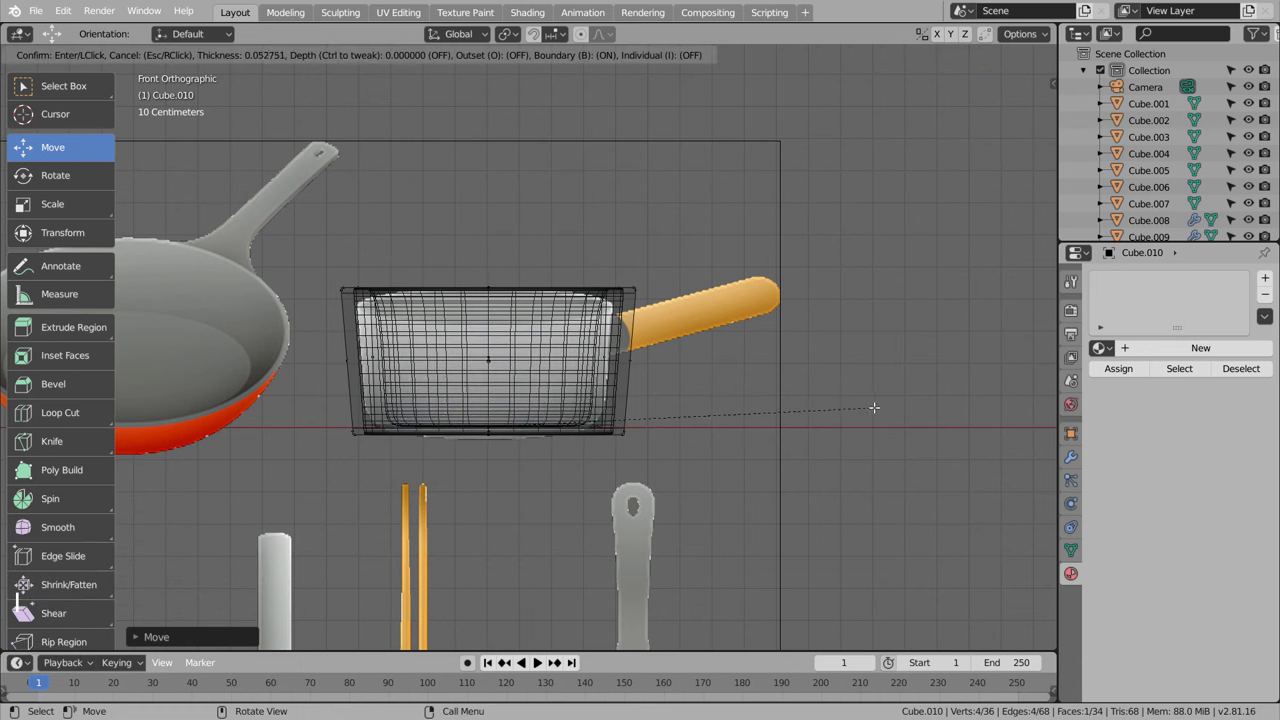
{"action": "key", "text": "Tab"}
{"action": "middle_click", "coordinate": [855, 387]}
{"action": "key", "text": "shift+z"}
{"action": "scroll", "scroll_direction": "down", "scroll_amount": 3}
{"action": "middle_click", "coordinate": [748, 371]}
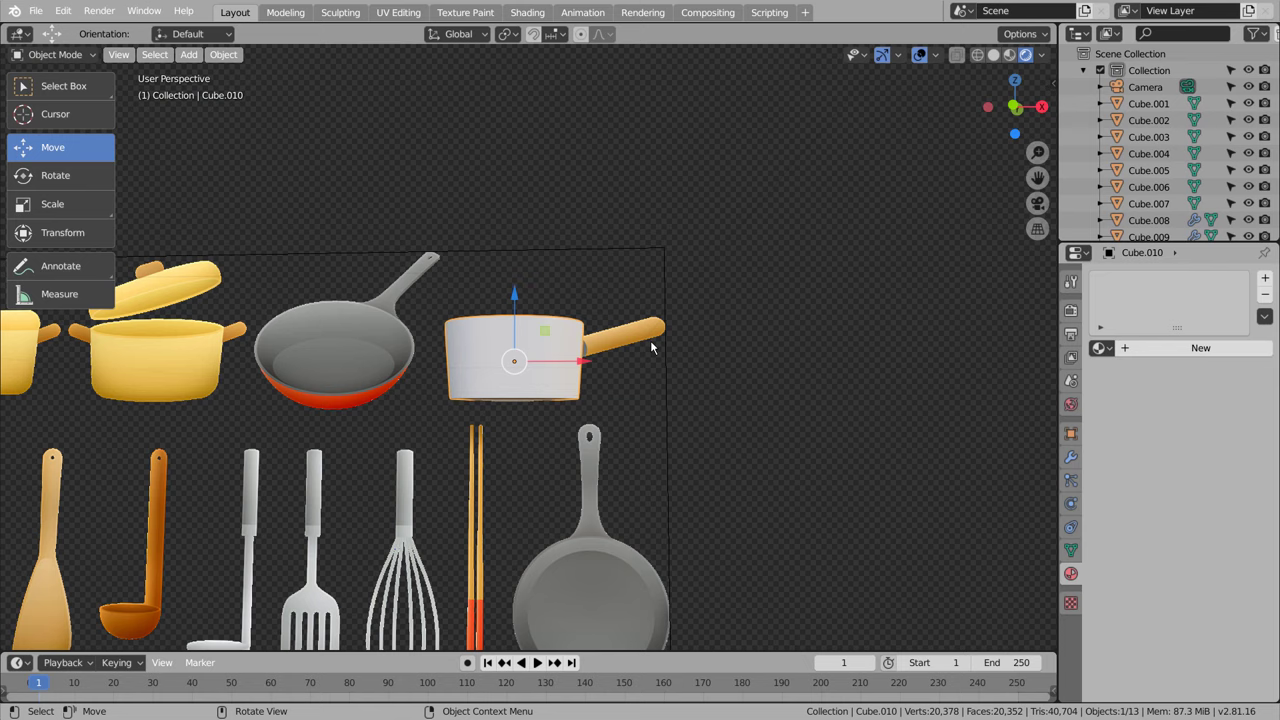
Step: Add a cylinder, turn it on its side, shrink it to handle thickness and duplicate it
{"action": "key", "text": "KP_3"}
{"action": "key", "text": "KP_1"}
{"action": "key", "text": "shift+z"}
{"action": "left_click", "coordinate": [683, 357]}
{"action": "key", "text": "shift+a"}
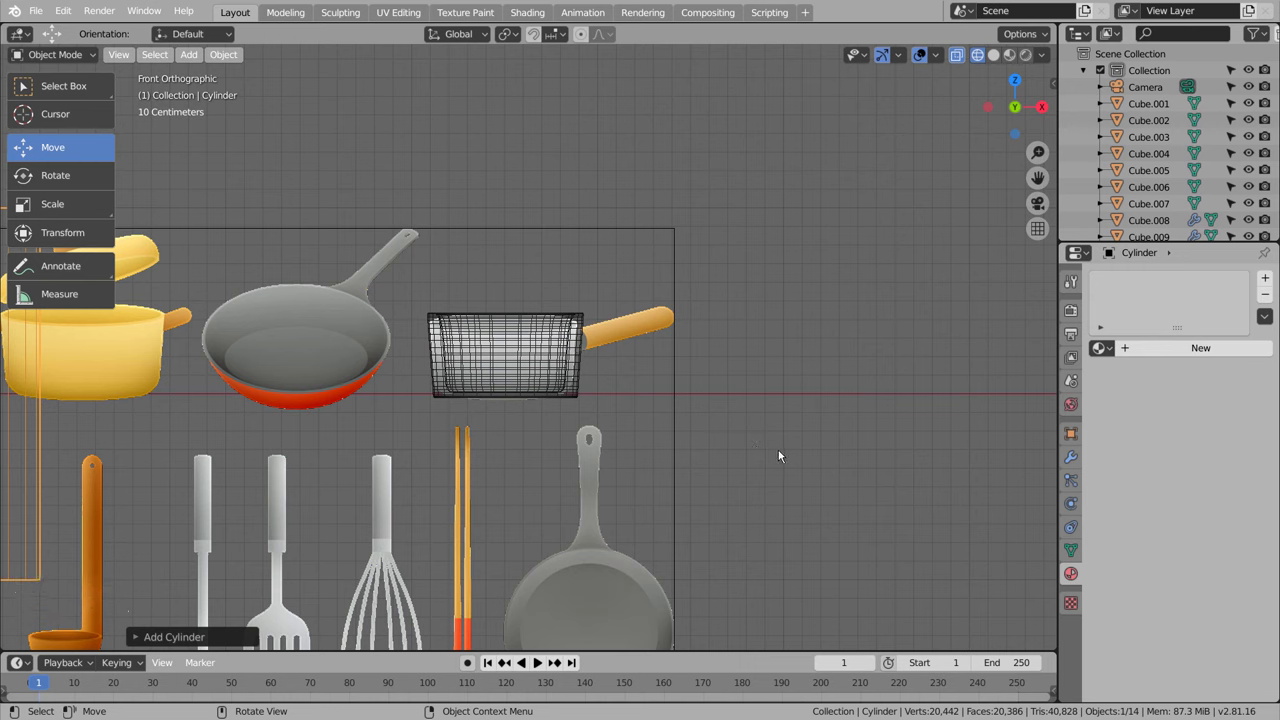
{"action": "key", "text": "r"}
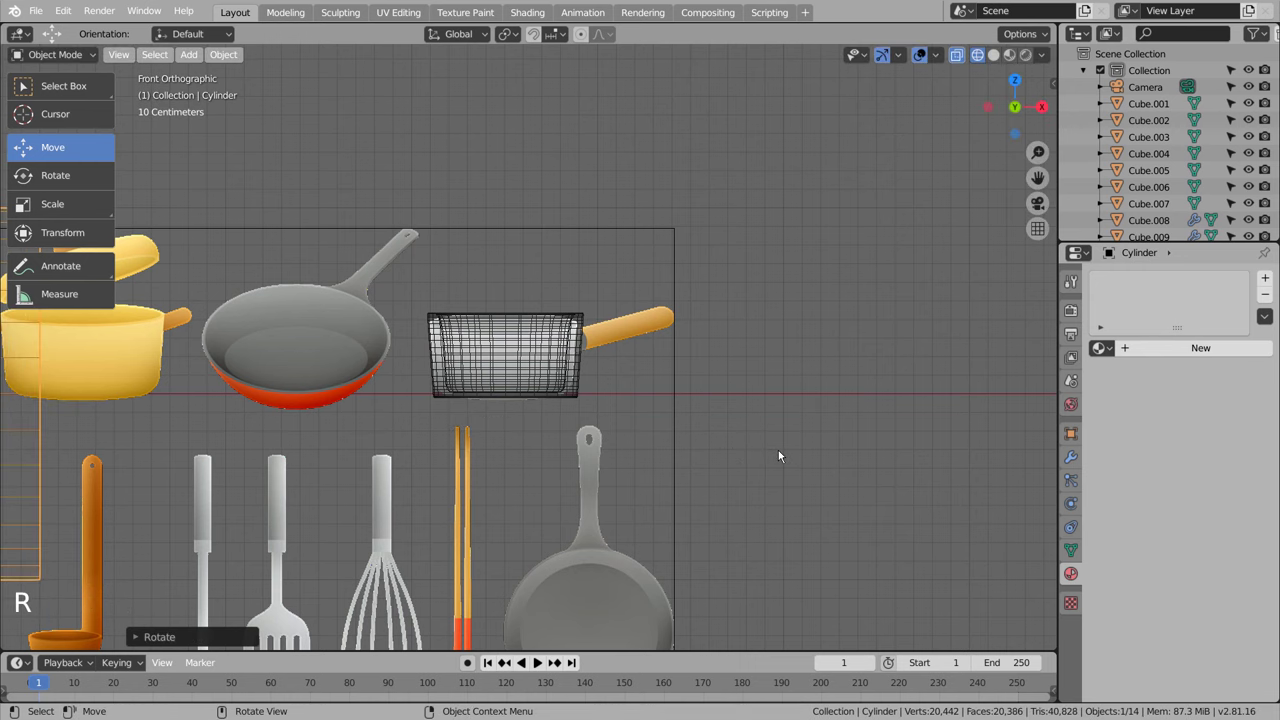
{"action": "key", "text": "g"}
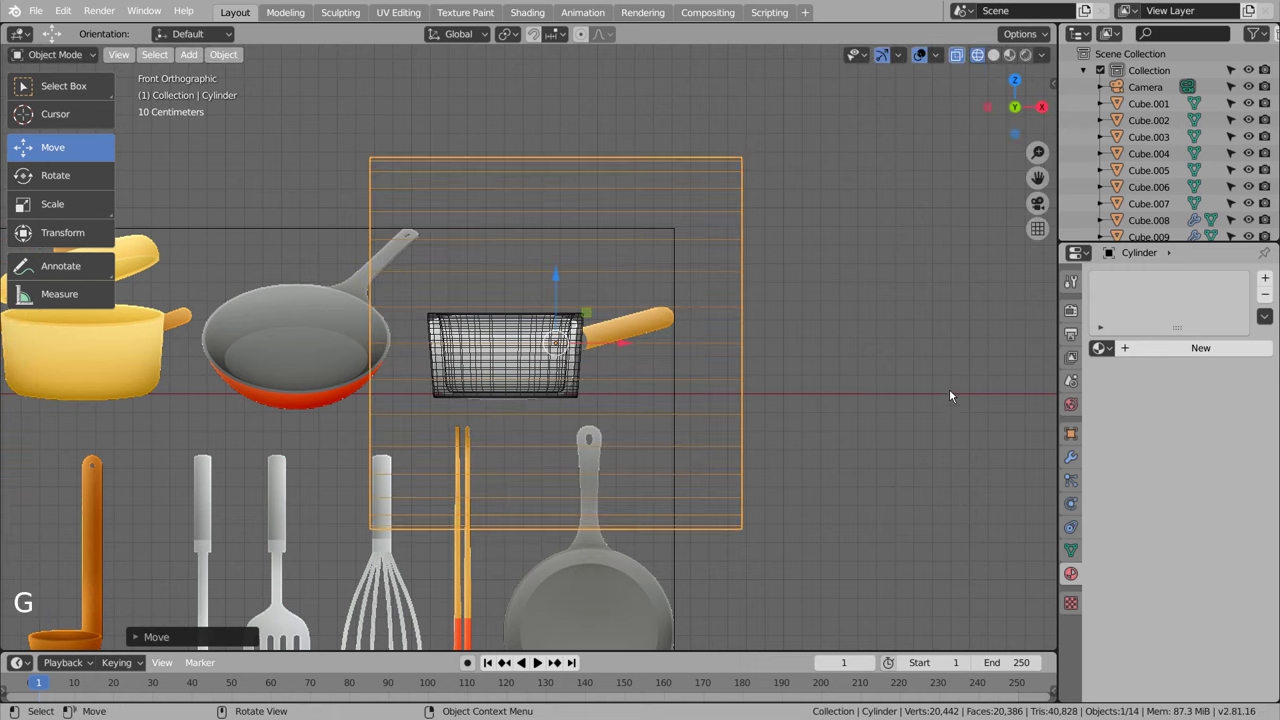
{"action": "key", "text": "s"}
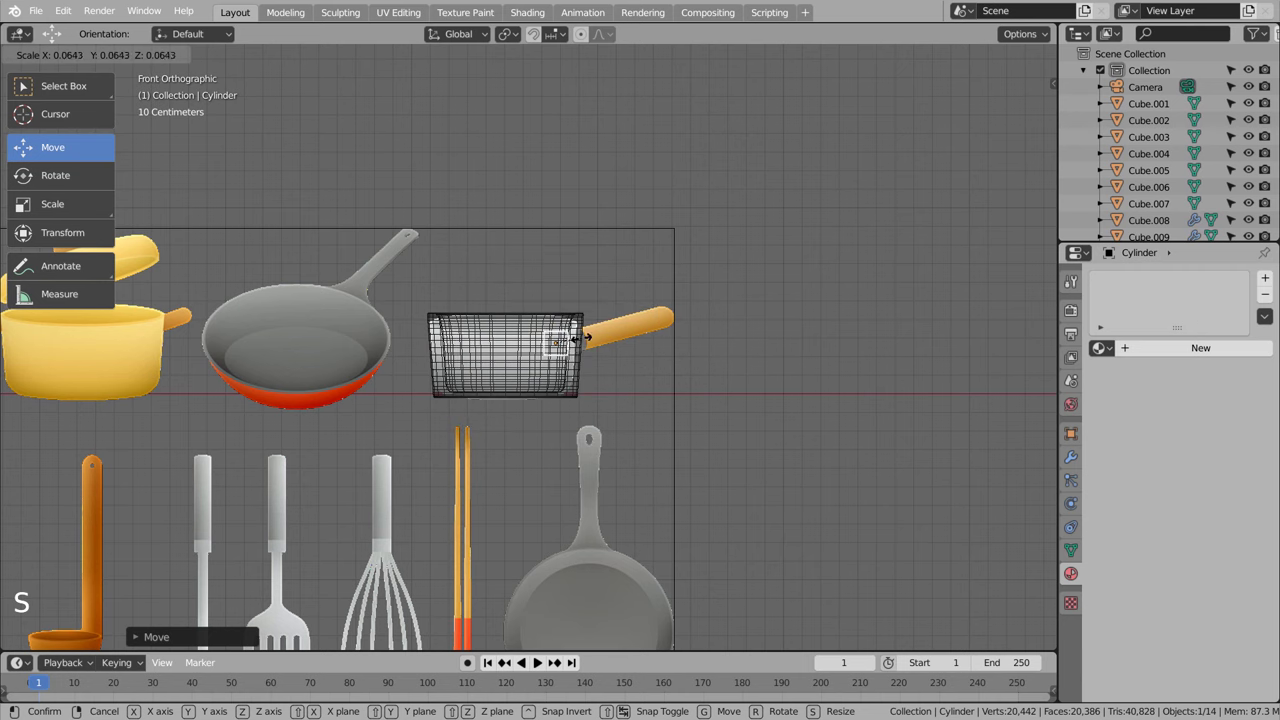
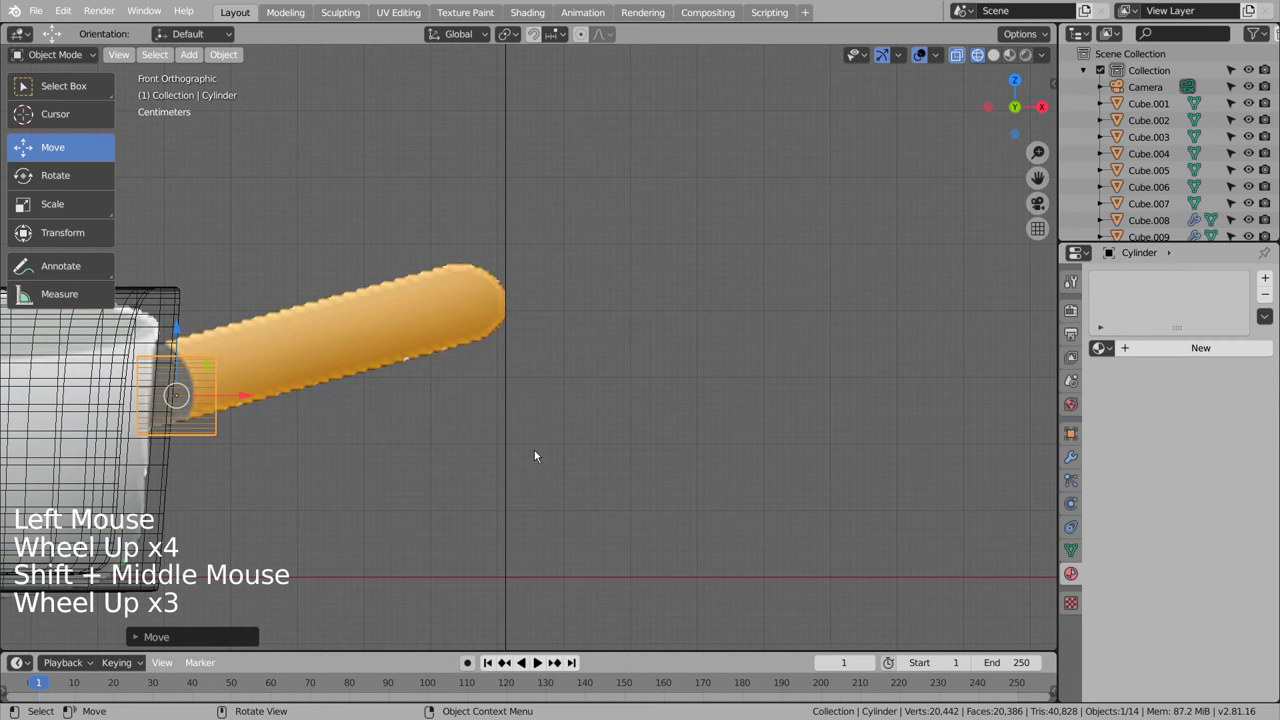
{"action": "key", "text": "shift+d"}
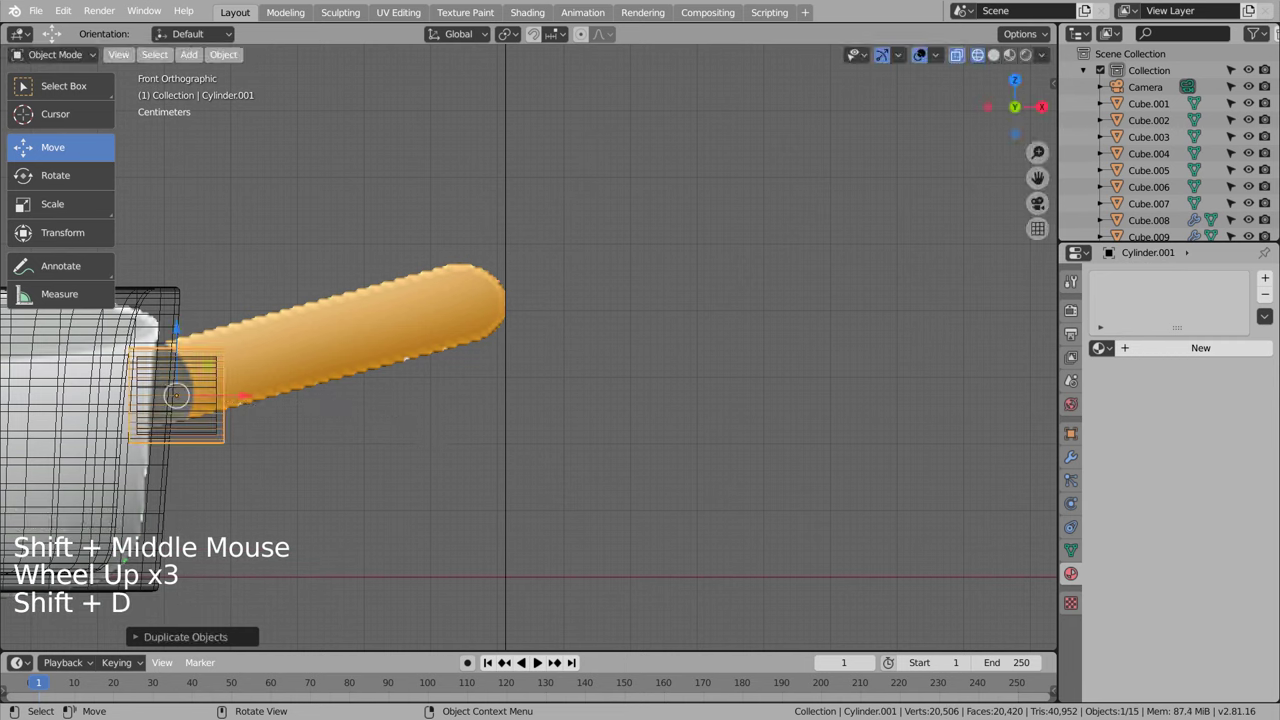
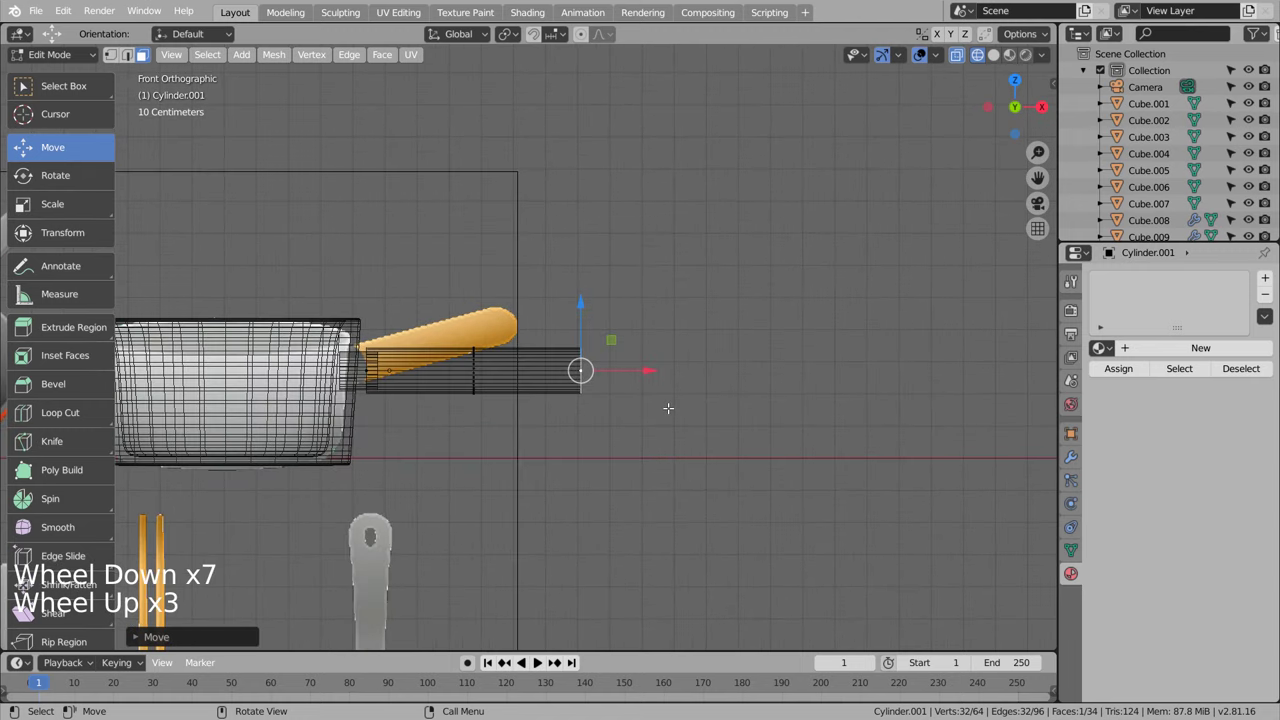
Step: Bevel the rod's end face with several segments to round it off into a cap
{"action": "key", "text": "i"}
{"action": "key", "text": "ctrl+z"}
{"action": "key", "text": "e"}
{"action": "key", "text": "s"}
{"action": "key", "text": "ctrl+b"}
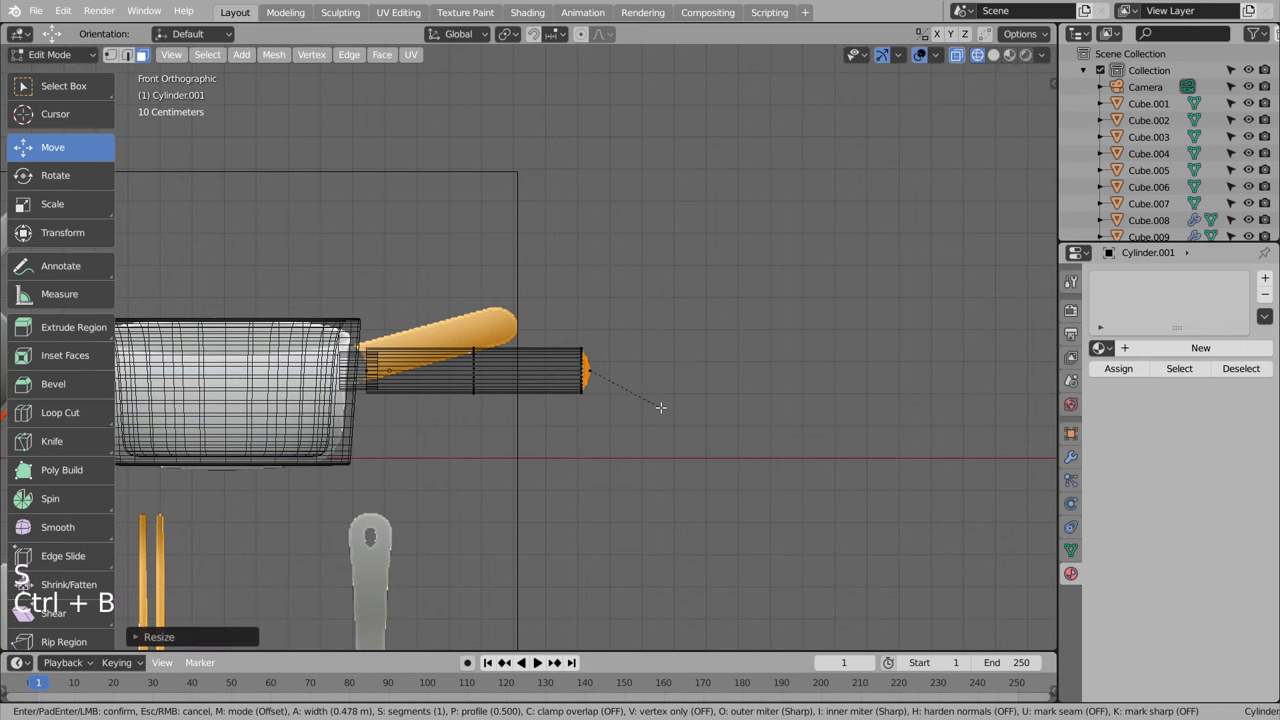
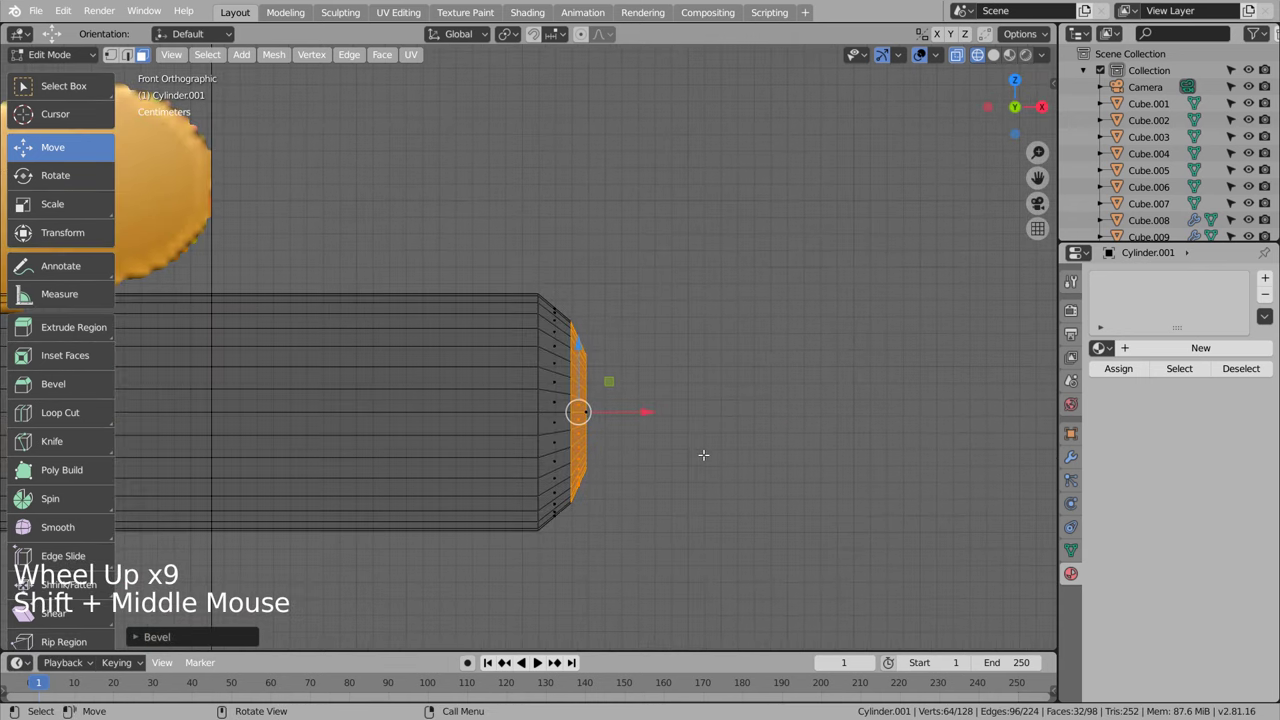
{"action": "key", "text": "ctrl+z"}
{"action": "key", "text": "ctrl+b"}
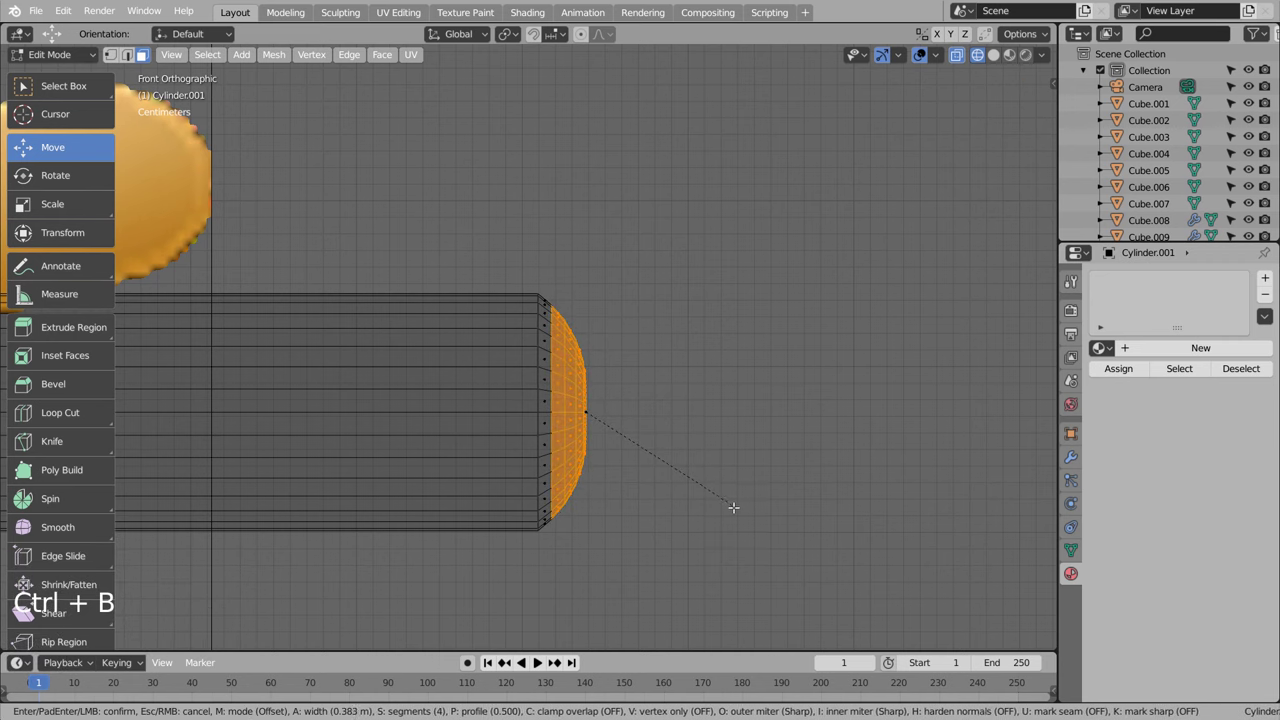
{"action": "key", "text": "Tab"}
{"action": "scroll", "scroll_direction": "down", "scroll_amount": 3}
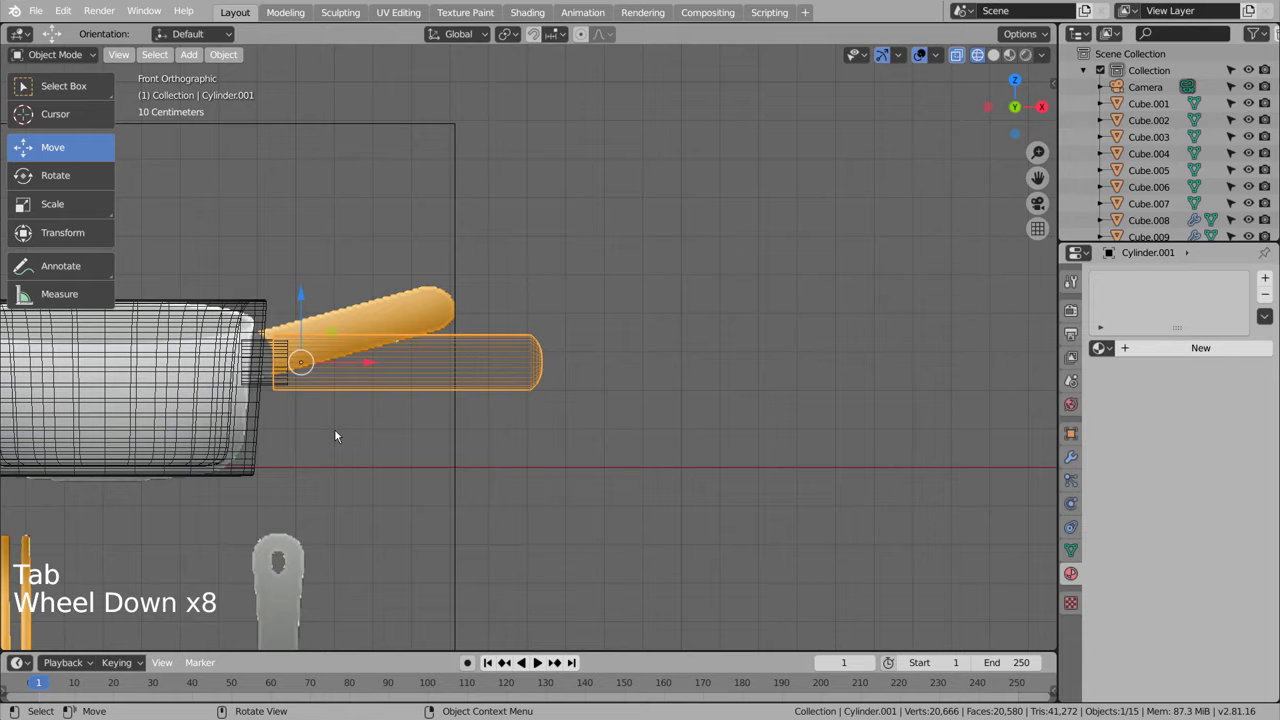
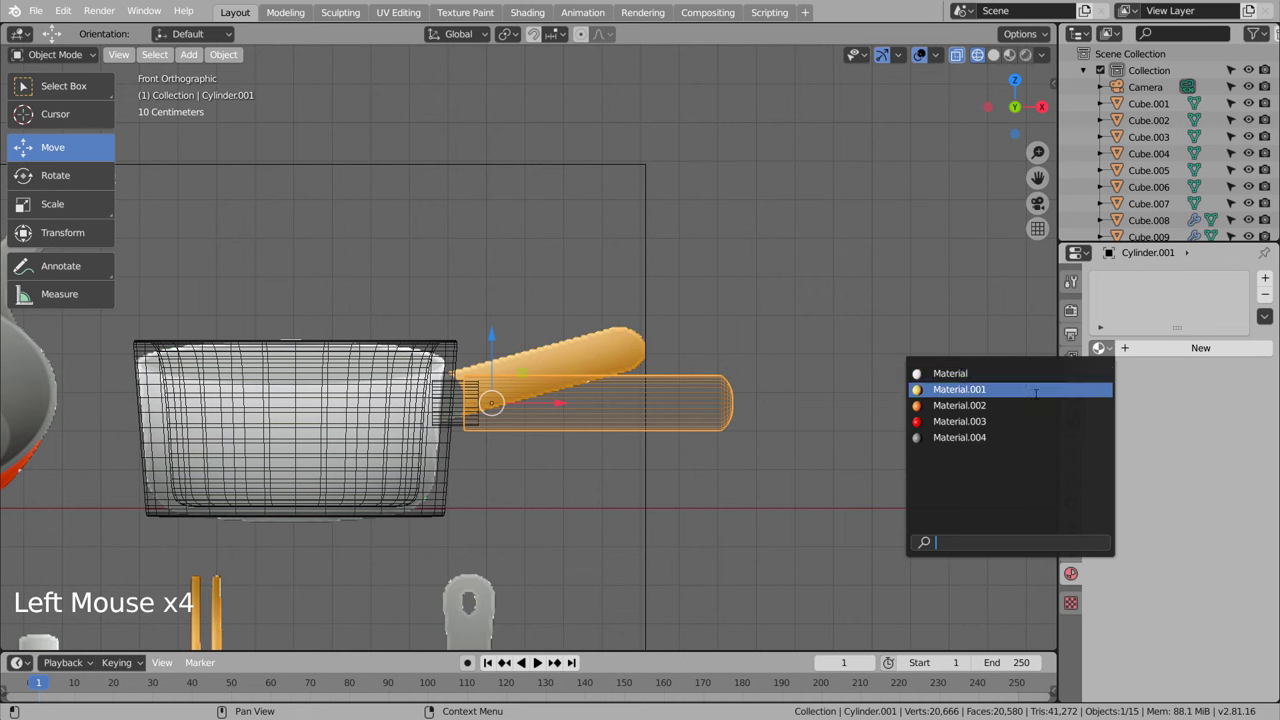
Step: Assign Material.001 to the rod, then give the saucepan a new material with a light near-white base colour
{"action": "left_click", "coordinate": [429, 480]}
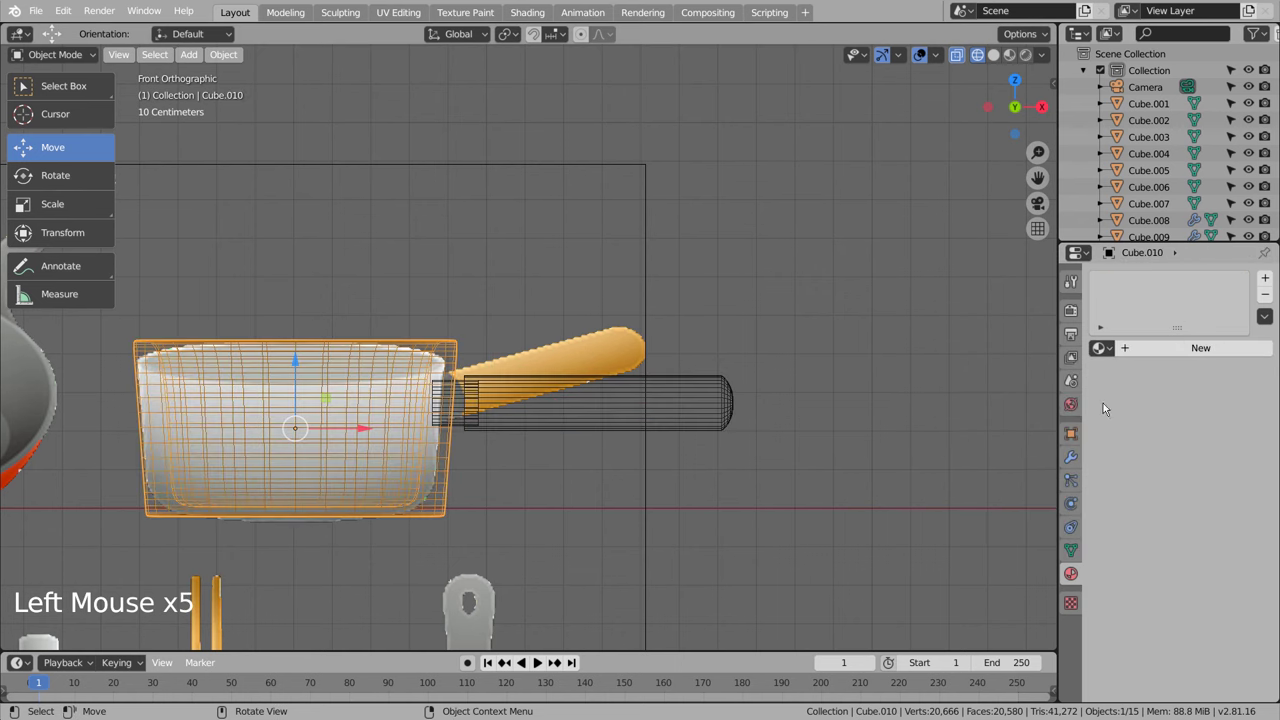
{"action": "left_click", "coordinate": [1115, 351]}
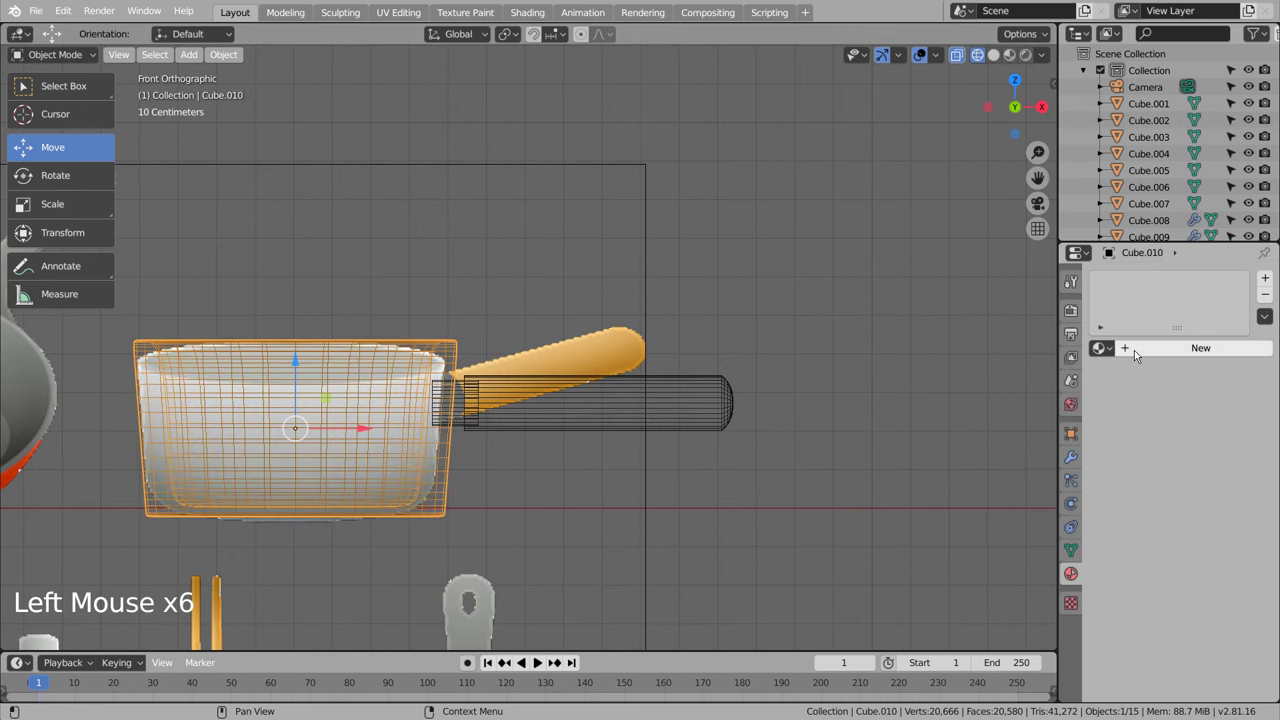
{"action": "left_click", "coordinate": [1142, 353]}
{"action": "left_click", "coordinate": [1224, 517]}
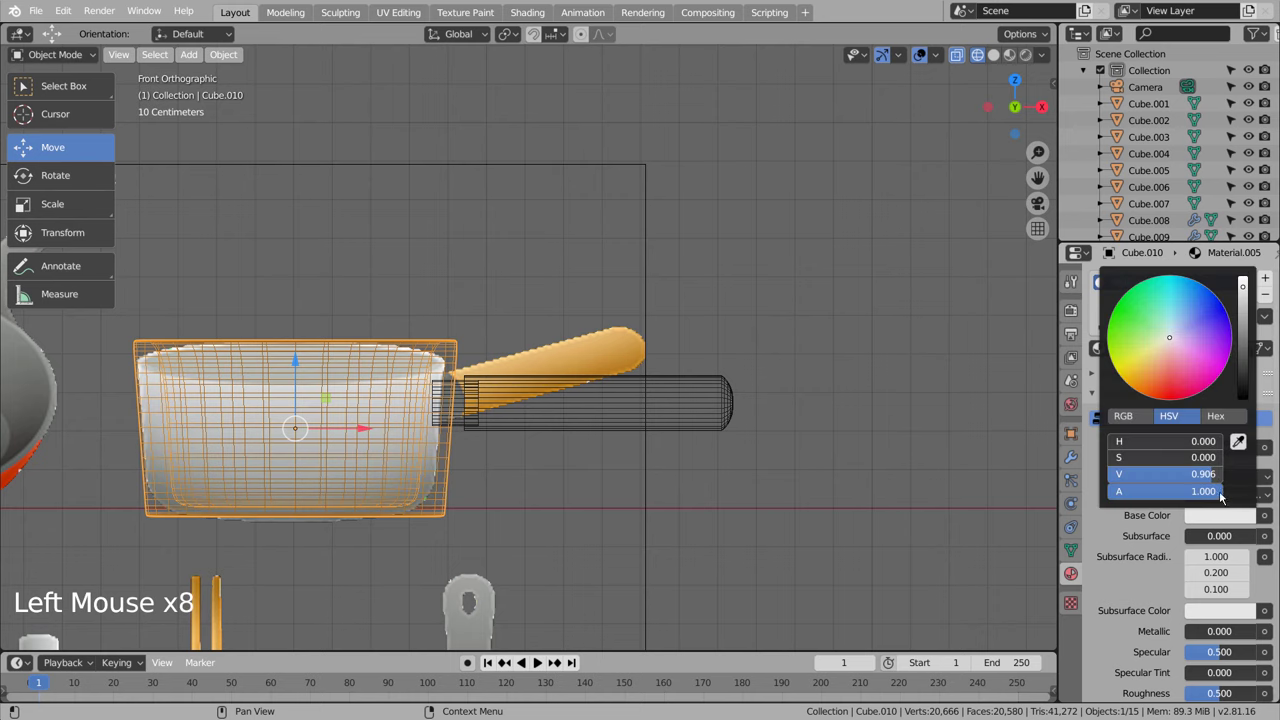
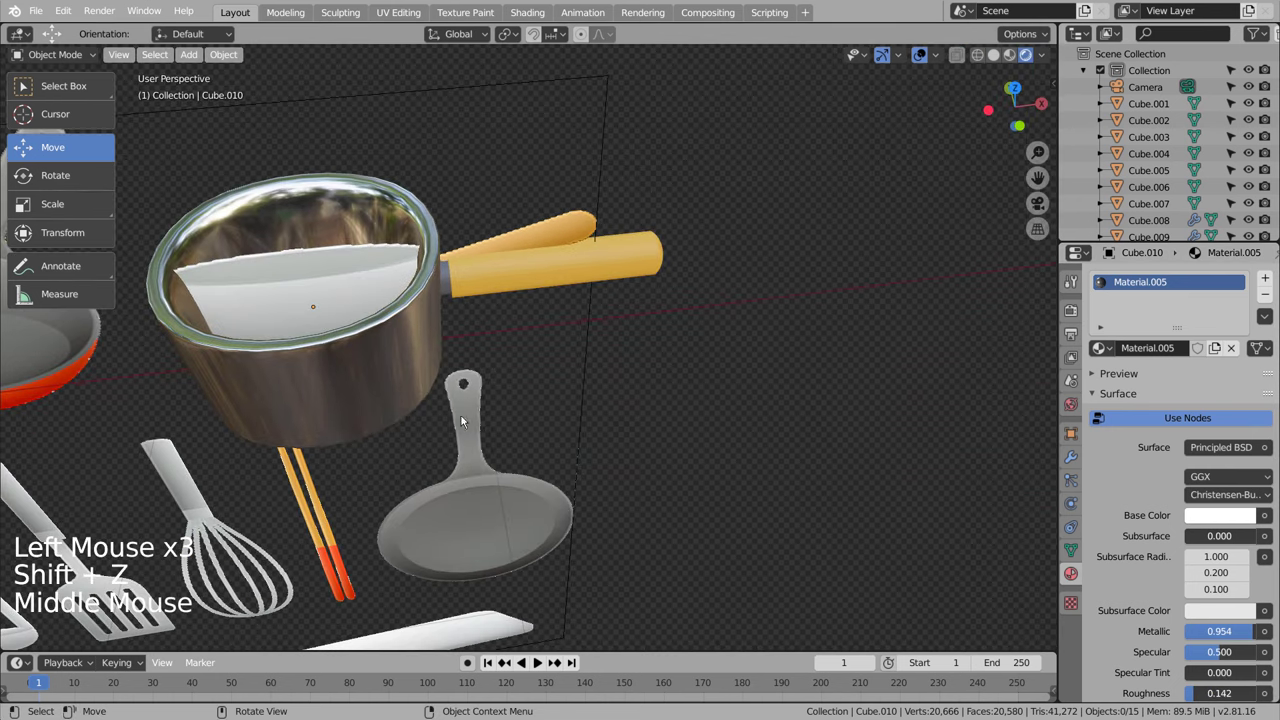
Step: Move the saucepan among the utensils and set Metallic 0.688, Roughness 0.372
{"action": "scroll", "scroll_direction": "down", "scroll_amount": 3}
{"action": "left_click", "coordinate": [542, 249]}
{"action": "key", "text": "b"}
{"action": "middle_click", "coordinate": [678, 461]}
{"action": "left_click", "coordinate": [989, 301]}
{"action": "scroll", "scroll_direction": "down", "scroll_amount": 3}
{"action": "middle_click", "coordinate": [271, 390]}
{"action": "left_click", "coordinate": [402, 358]}
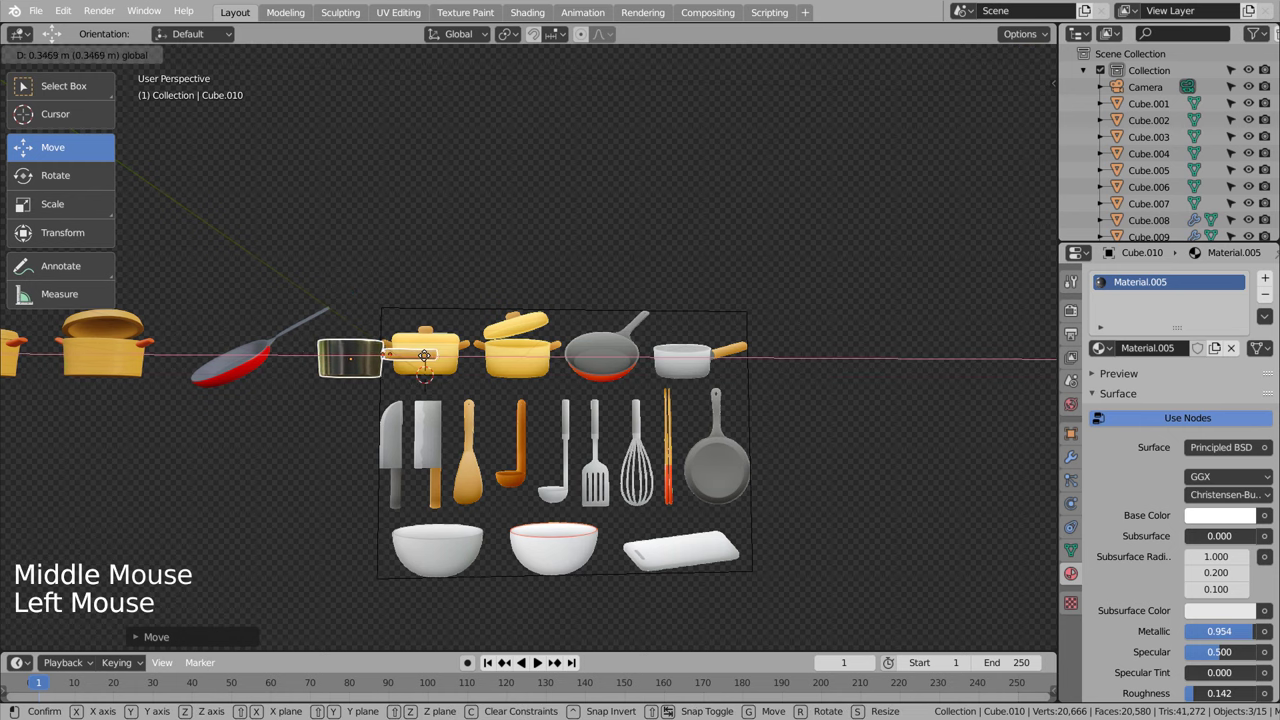
{"action": "middle_click", "coordinate": [354, 426]}
{"action": "key", "text": "KP_1"}
{"action": "middle_click", "coordinate": [380, 469]}
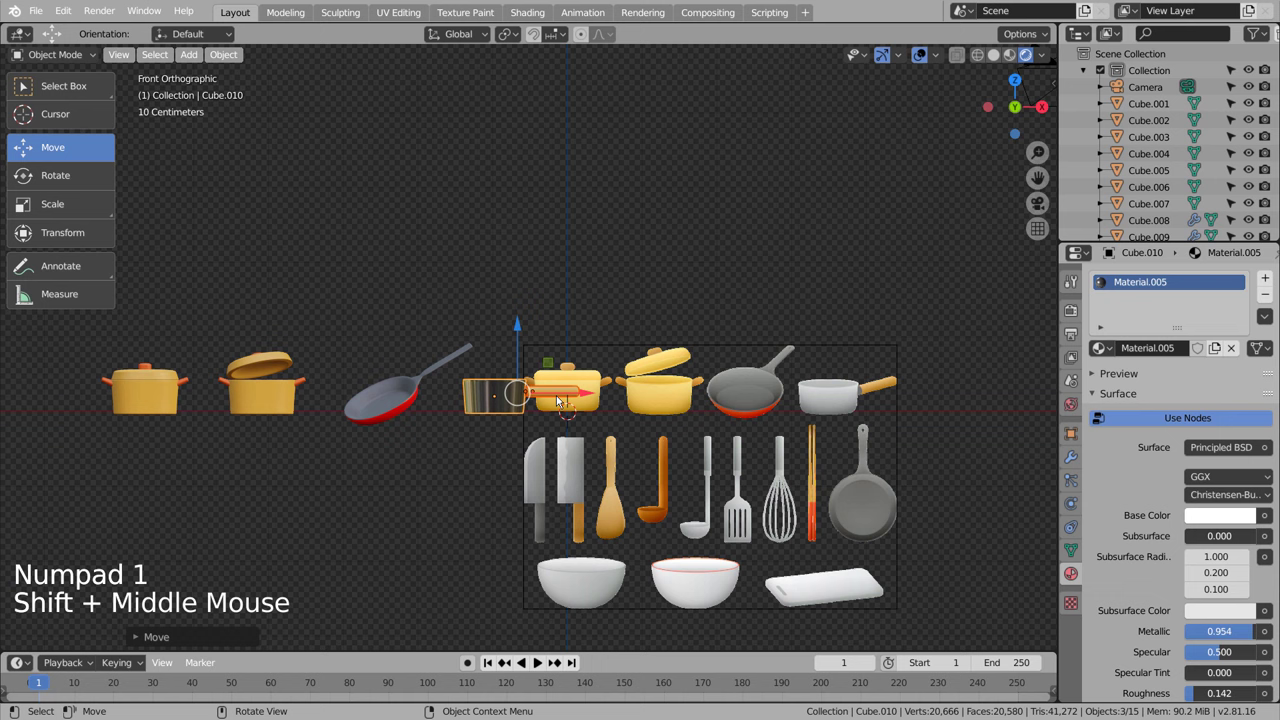
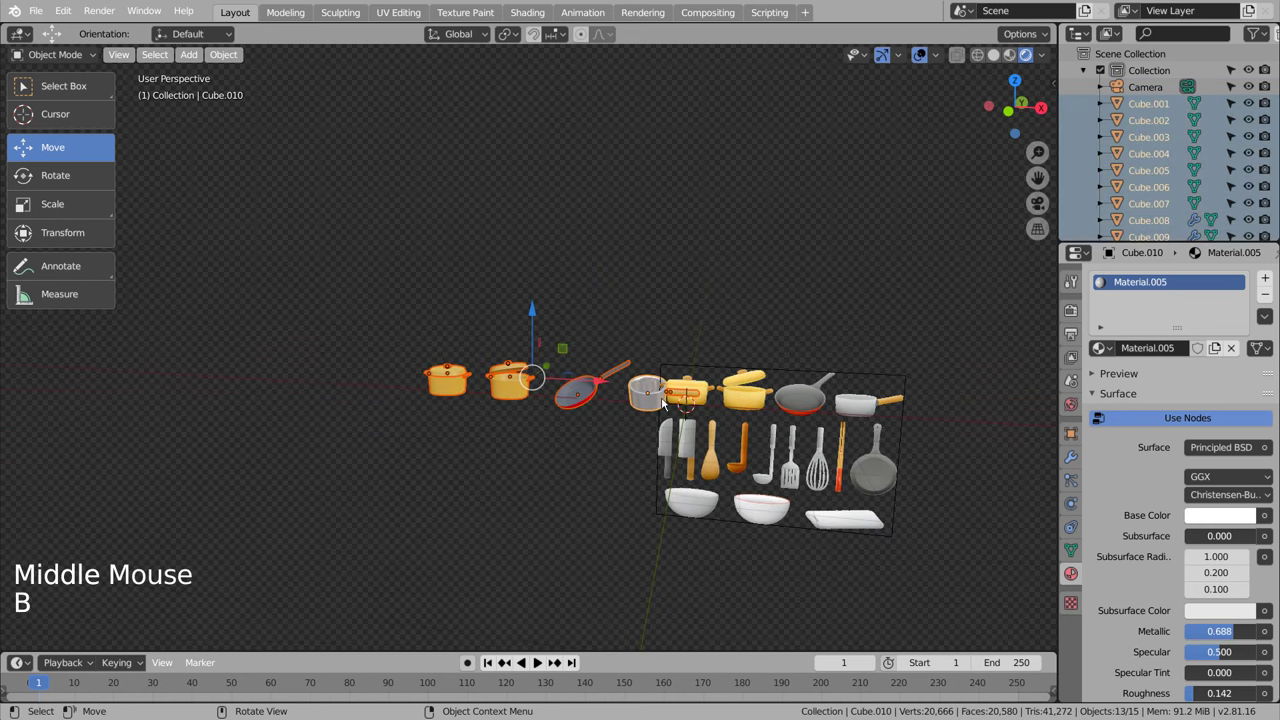
Step: Review the utensil set from front and orbit views, then add a new cube for the knife
{"action": "left_click", "coordinate": [601, 386]}
{"action": "middle_click", "coordinate": [841, 508]}
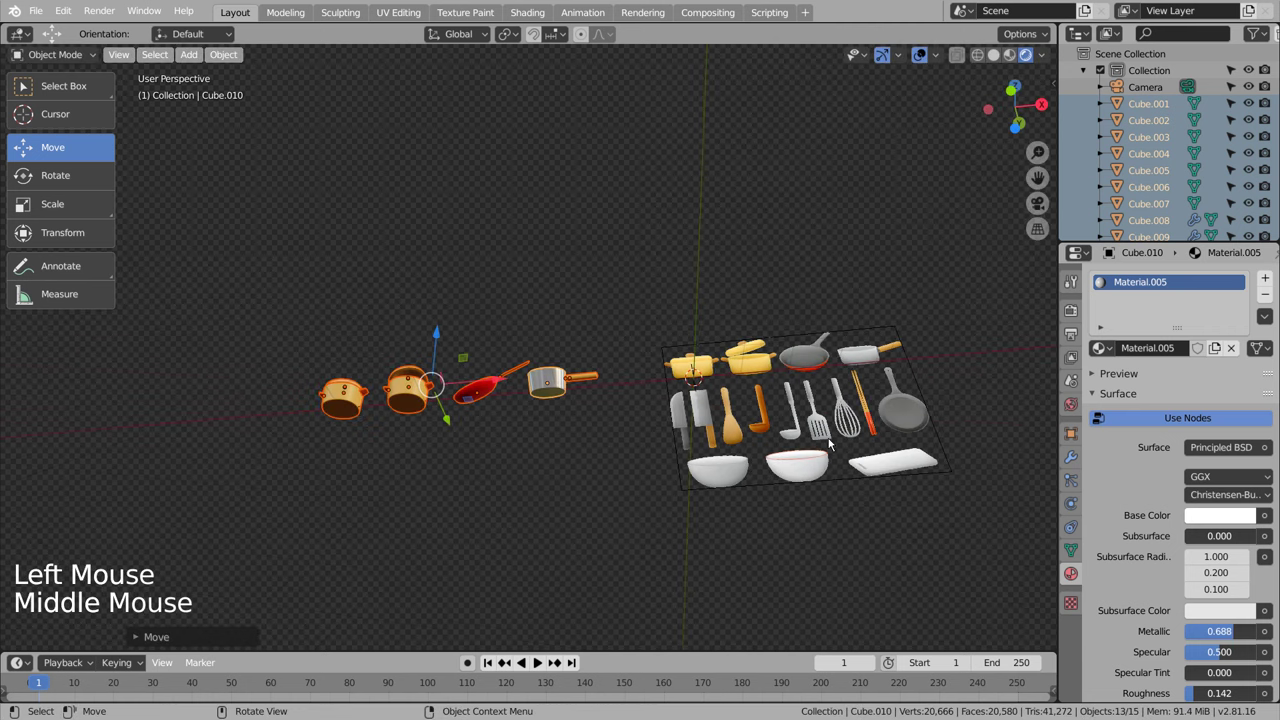
{"action": "key", "text": "KP_1"}
{"action": "left_click", "coordinate": [632, 486]}
{"action": "scroll", "scroll_direction": "up", "scroll_amount": 3}
{"action": "middle_click", "coordinate": [656, 579]}
{"action": "middle_click", "coordinate": [763, 554]}
{"action": "left_click", "coordinate": [720, 432]}
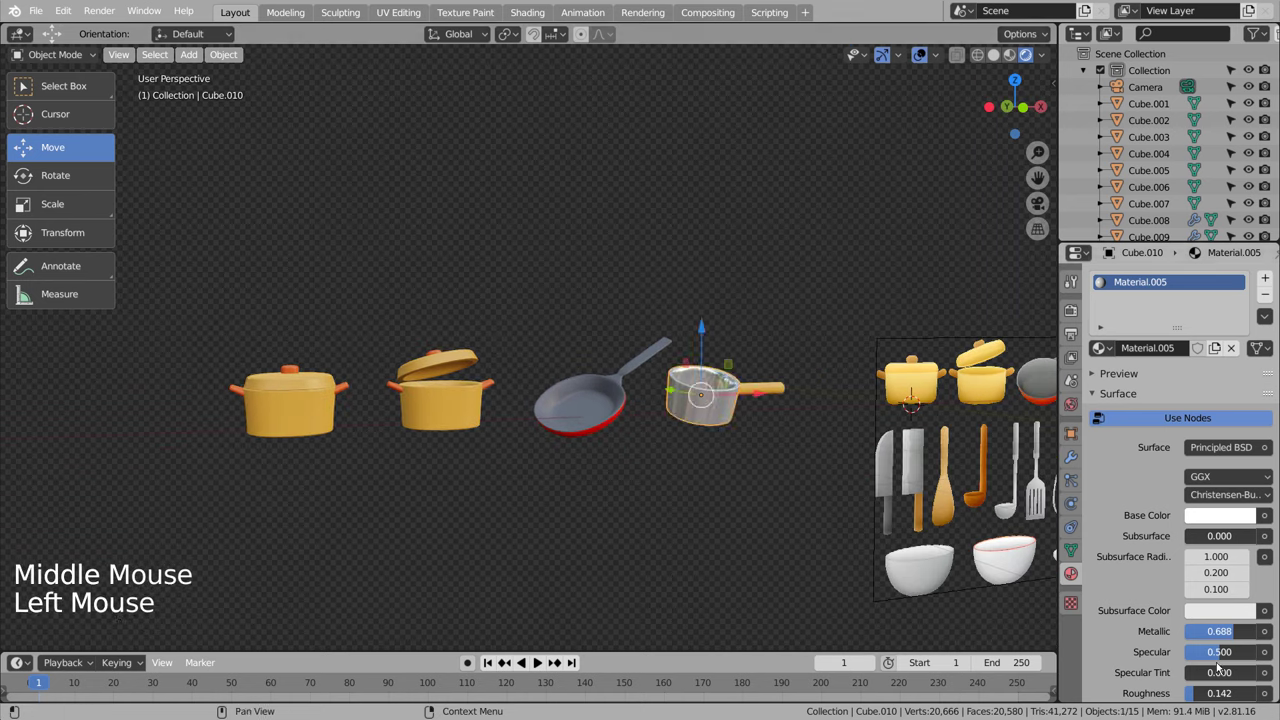
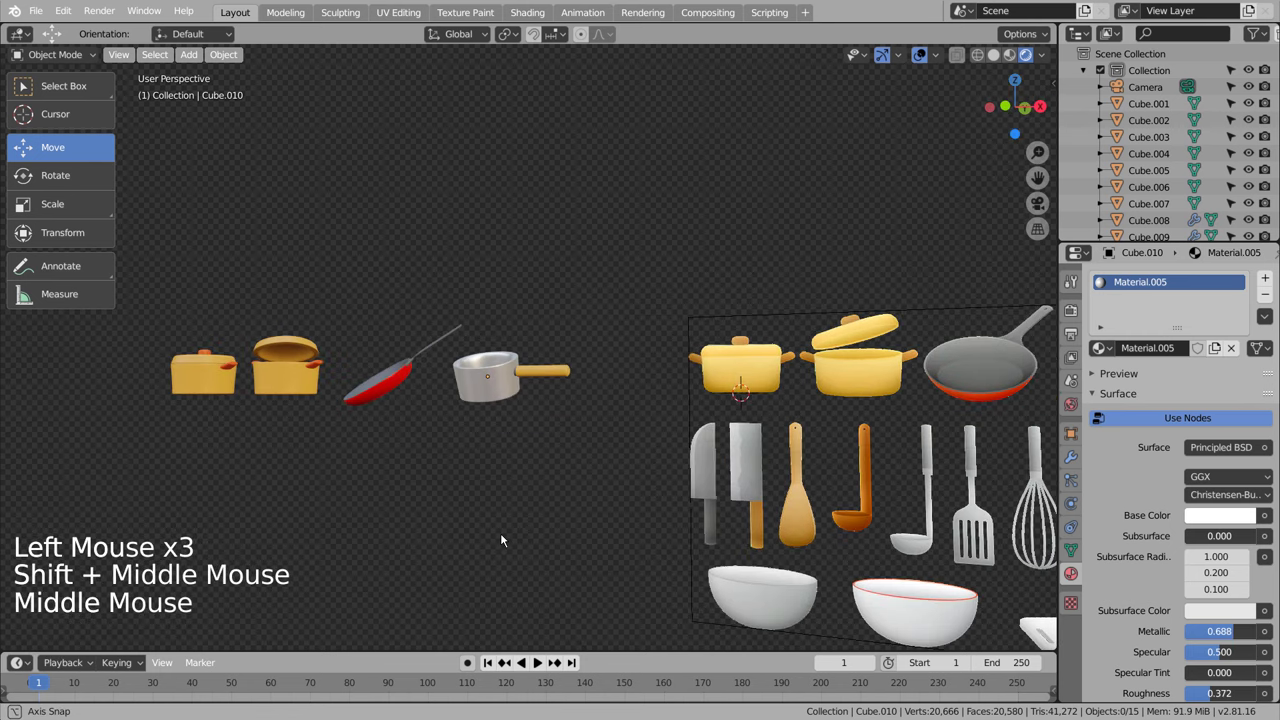
{"action": "middle_click", "coordinate": [626, 490]}
{"action": "key", "text": "KP_1"}
{"action": "scroll", "scroll_direction": "up", "scroll_amount": 3}
{"action": "middle_click", "coordinate": [586, 450]}
{"action": "scroll", "scroll_direction": "down", "scroll_amount": 3}
{"action": "key", "text": "shift+a"}
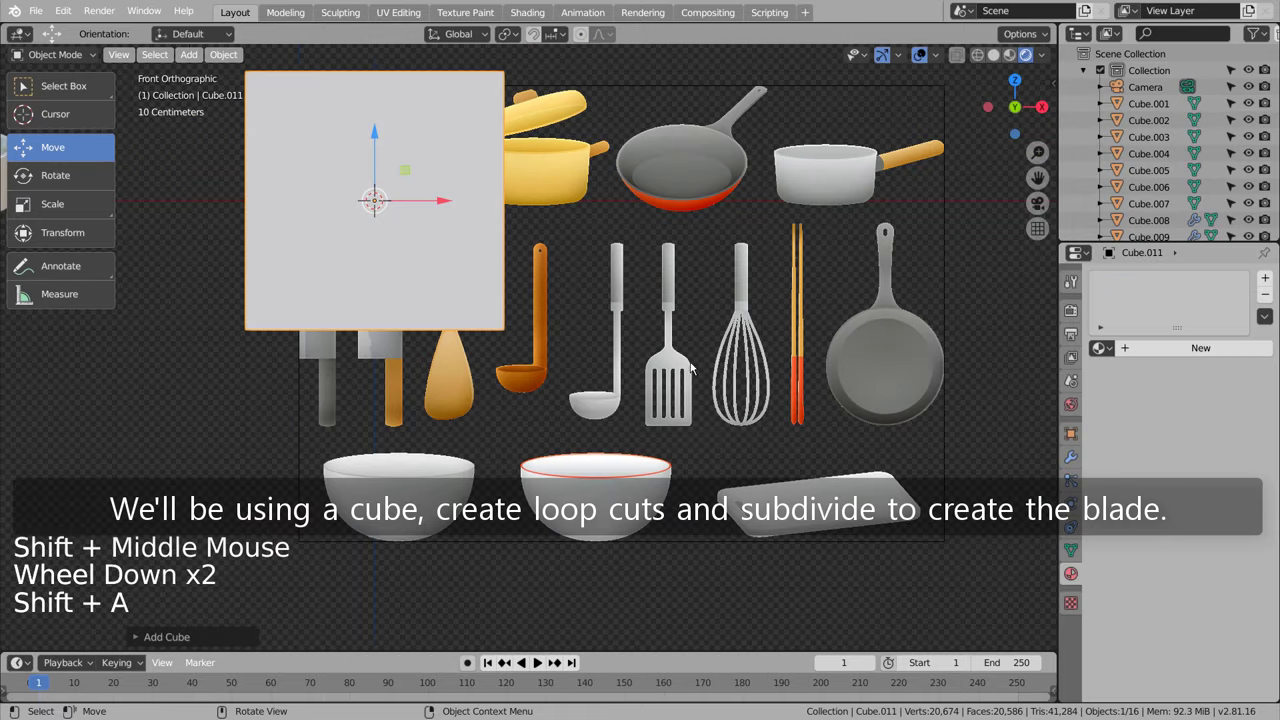
Step: Move the new cube over the reference knives and squash it flat into a blade
{"action": "key", "text": "g"}
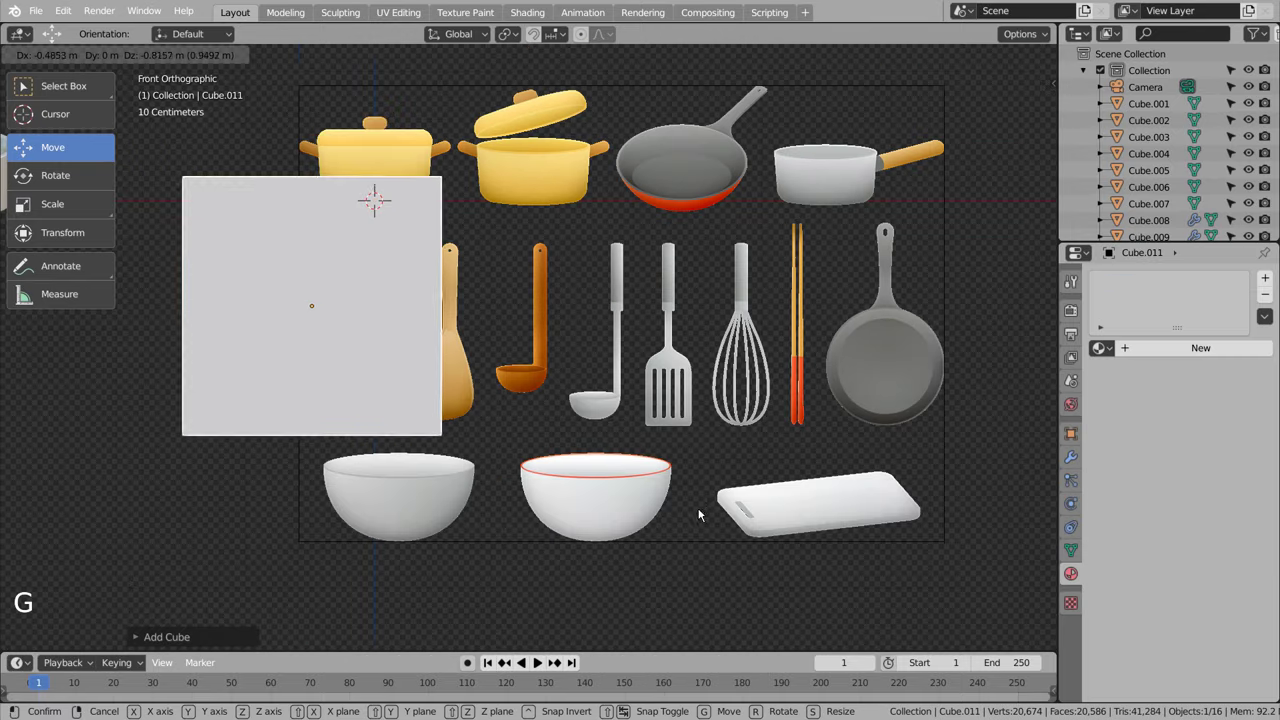
{"action": "key", "text": "s"}
{"action": "key", "text": "shift+z"}
{"action": "scroll", "scroll_direction": "up", "scroll_amount": 3}
{"action": "middle_click", "coordinate": [502, 420]}
{"action": "key", "text": "s"}
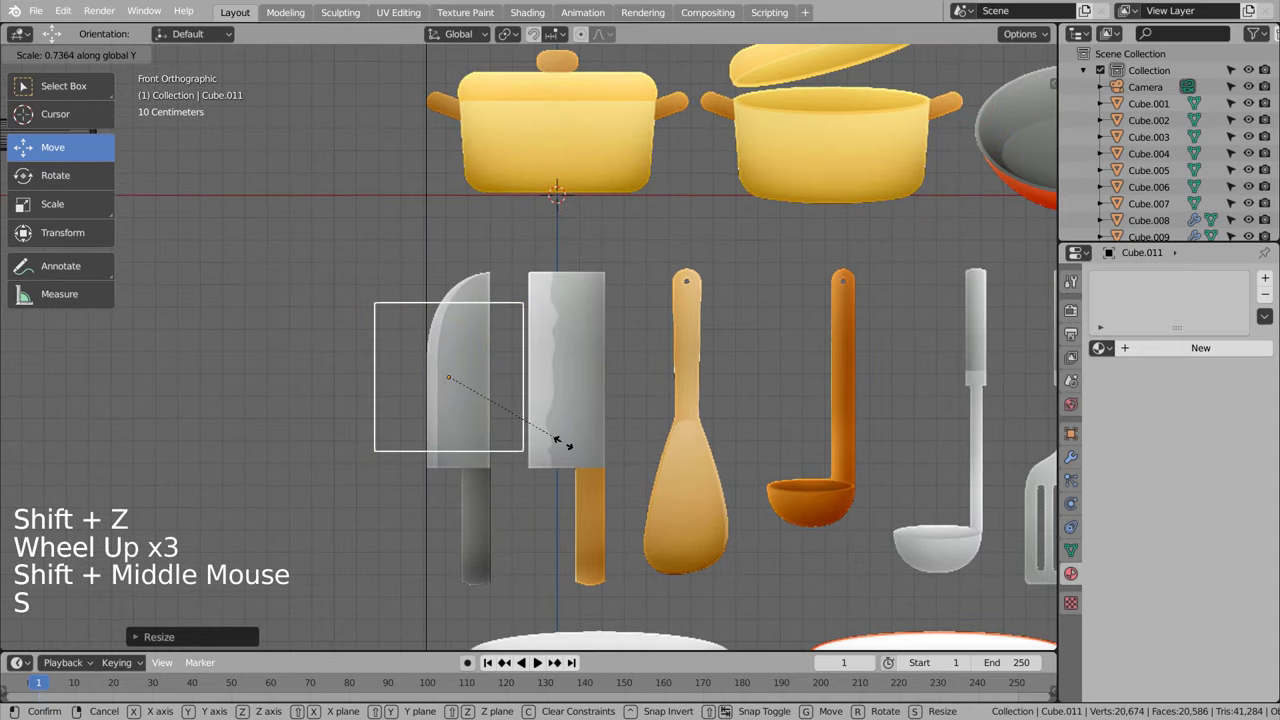
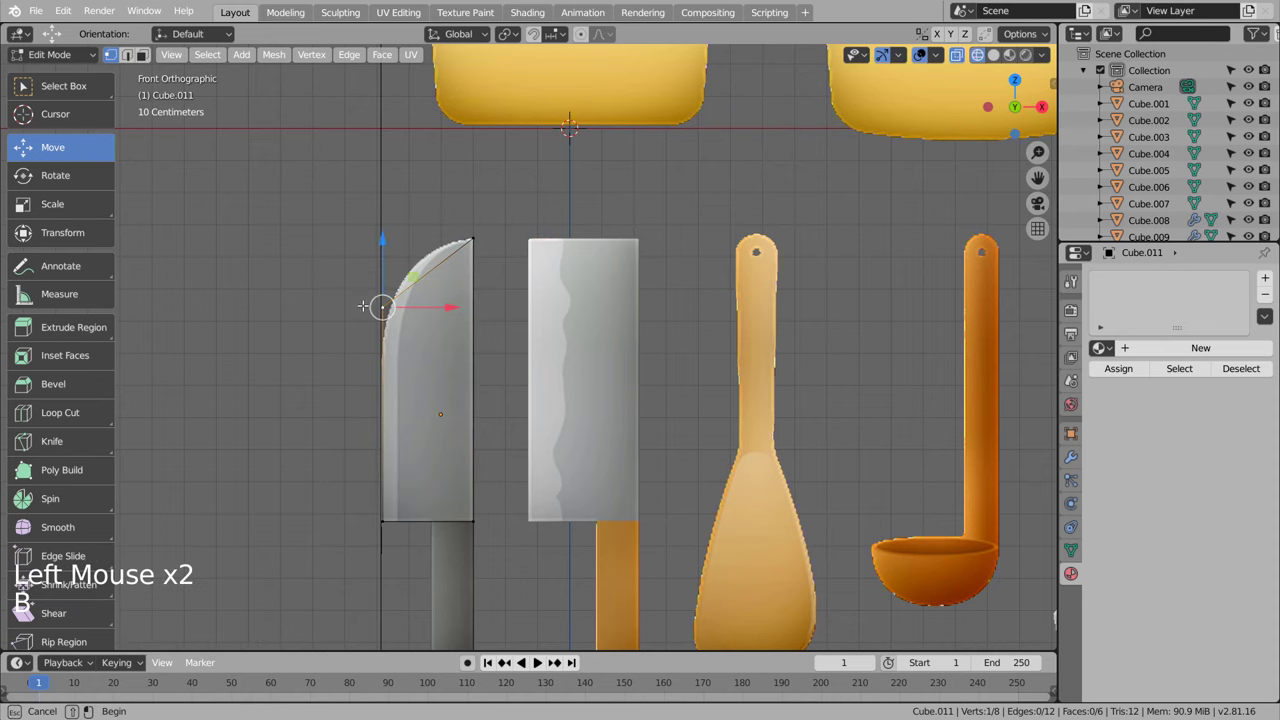
Step: Drag the tip vertices to curve the blade's back edge and add vertical cuts along it
{"action": "key", "text": "g"}
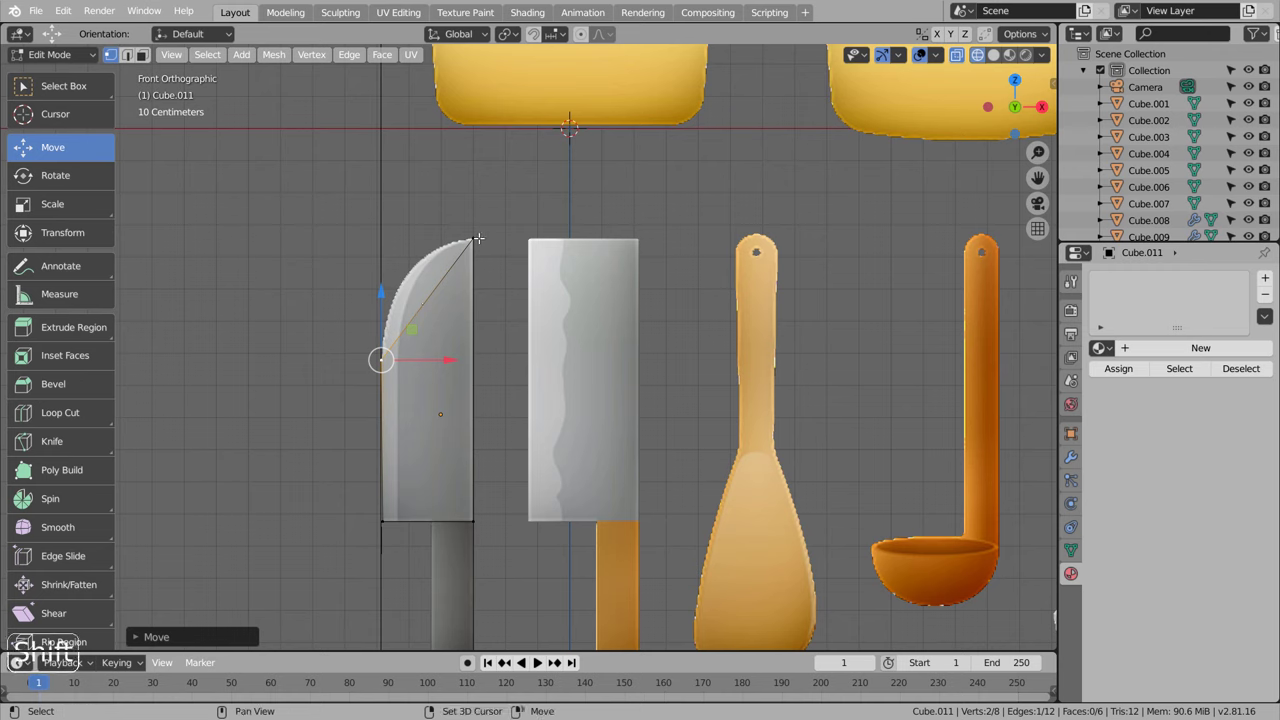
{"action": "key", "text": "ctrl+r"}
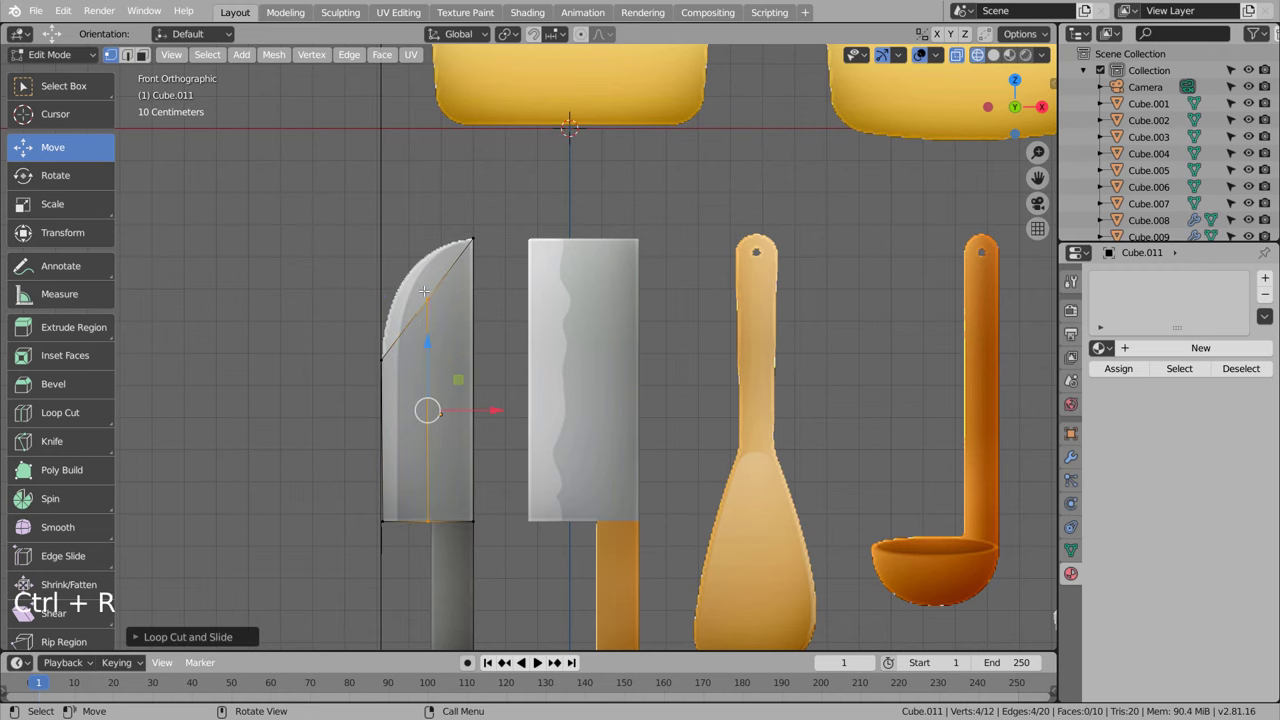
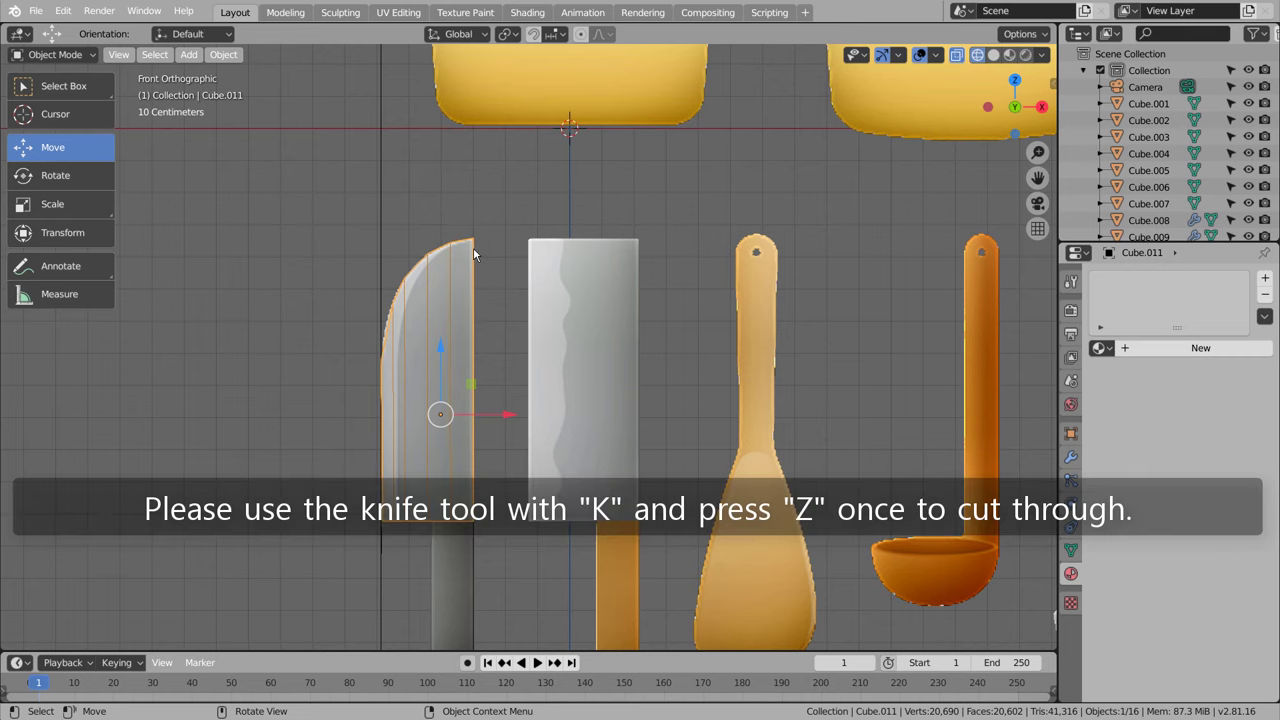
Step: Knife-cut the blade's rounded tip, then flatten the blade along its thickness into a thin slab
{"action": "key", "text": "Tab"}
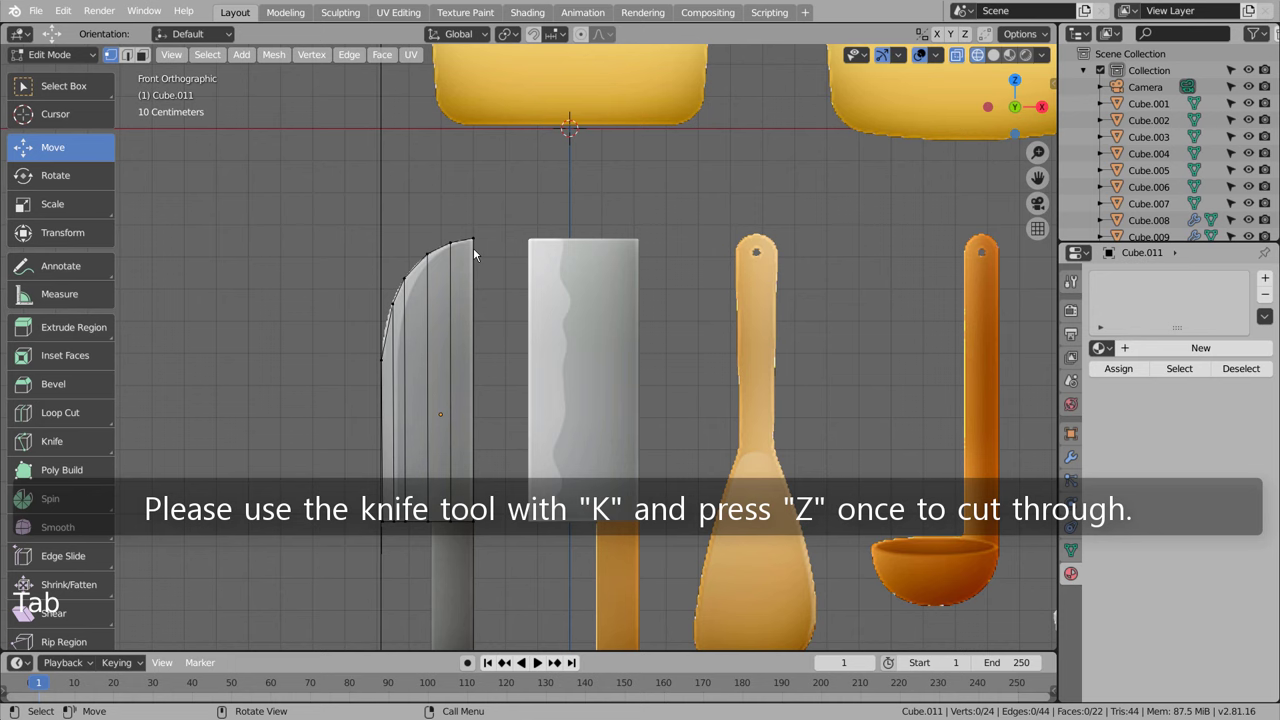
{"action": "key", "text": "k"}
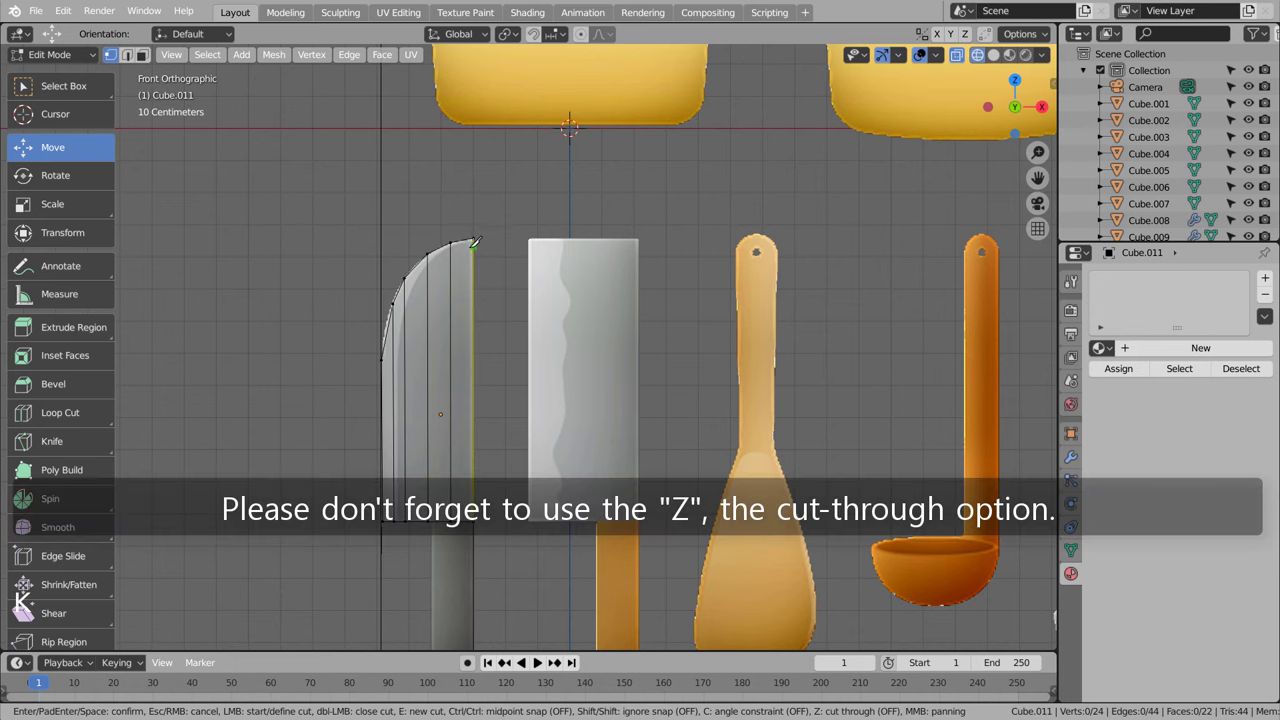
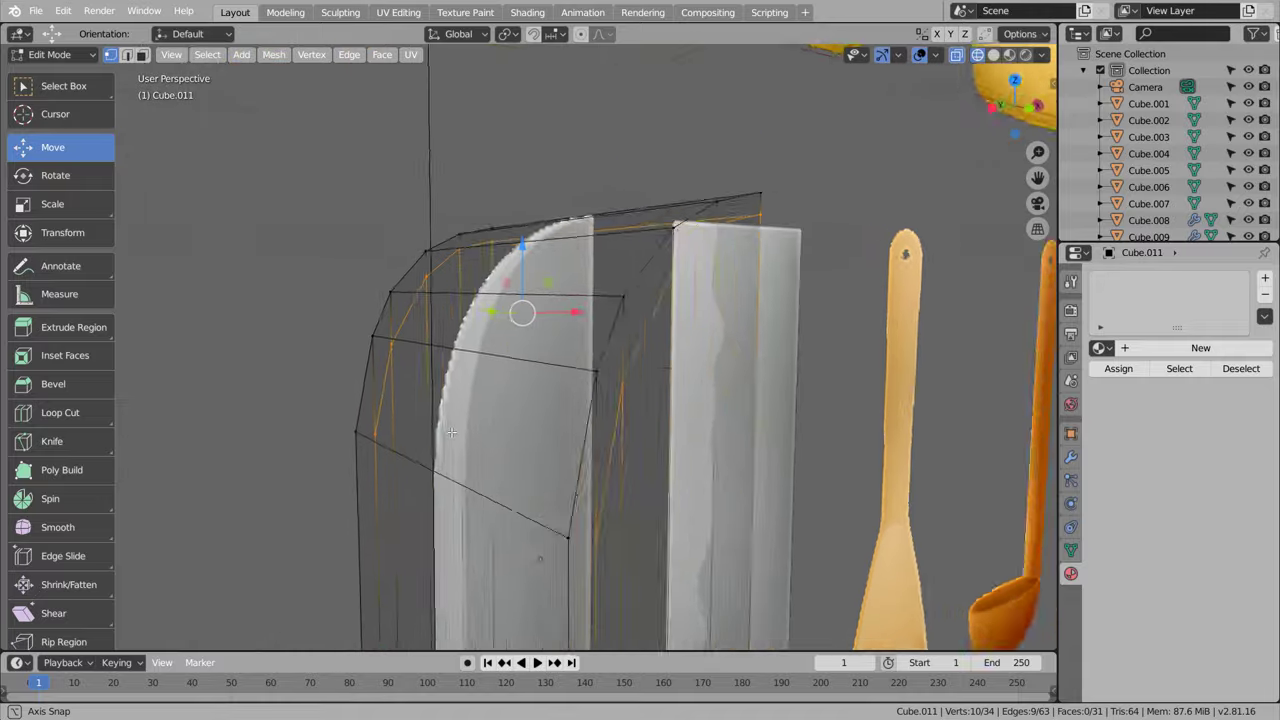
{"action": "scroll", "scroll_direction": "down", "scroll_amount": 3}
{"action": "key", "text": "Tab"}
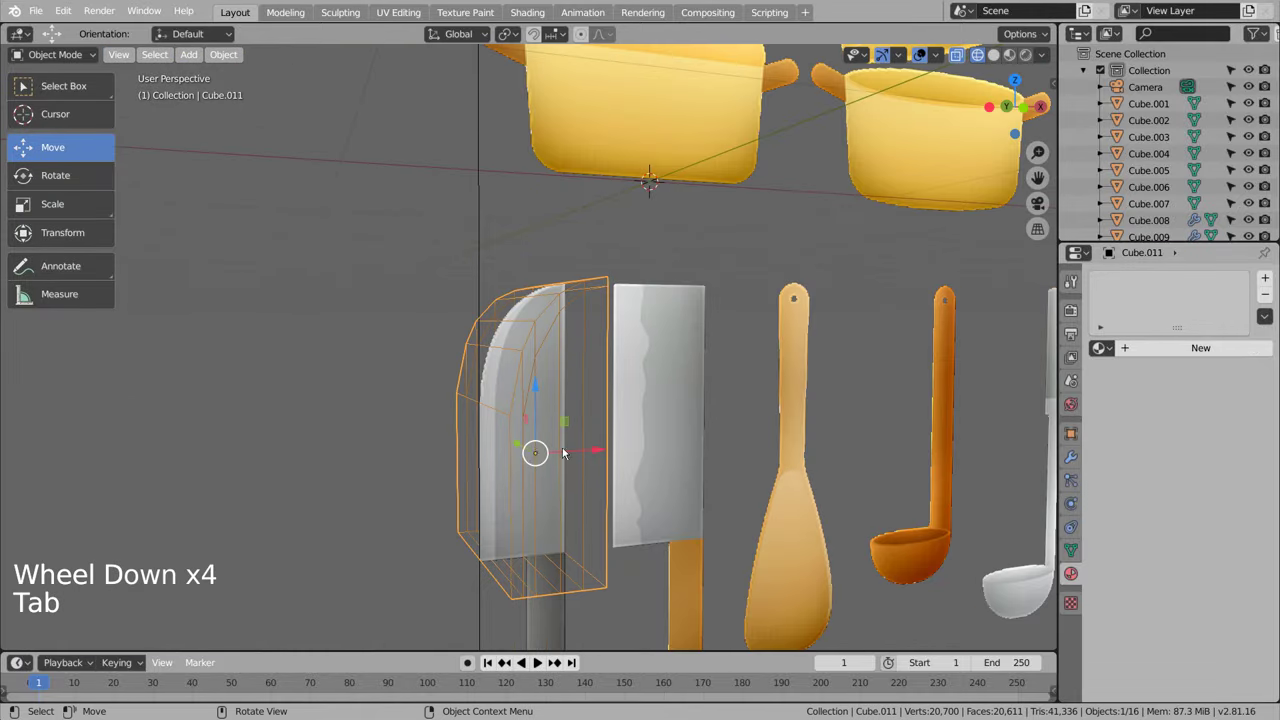
{"action": "middle_click", "coordinate": [680, 449]}
{"action": "key", "text": "s"}
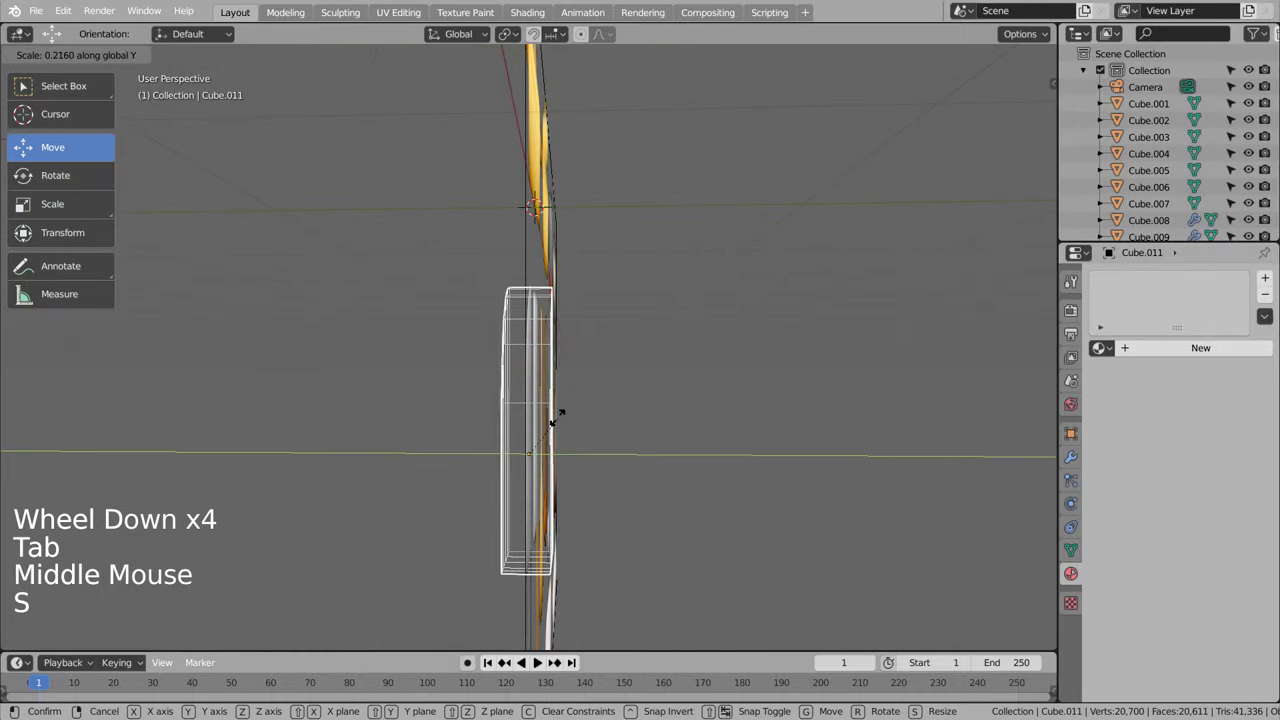
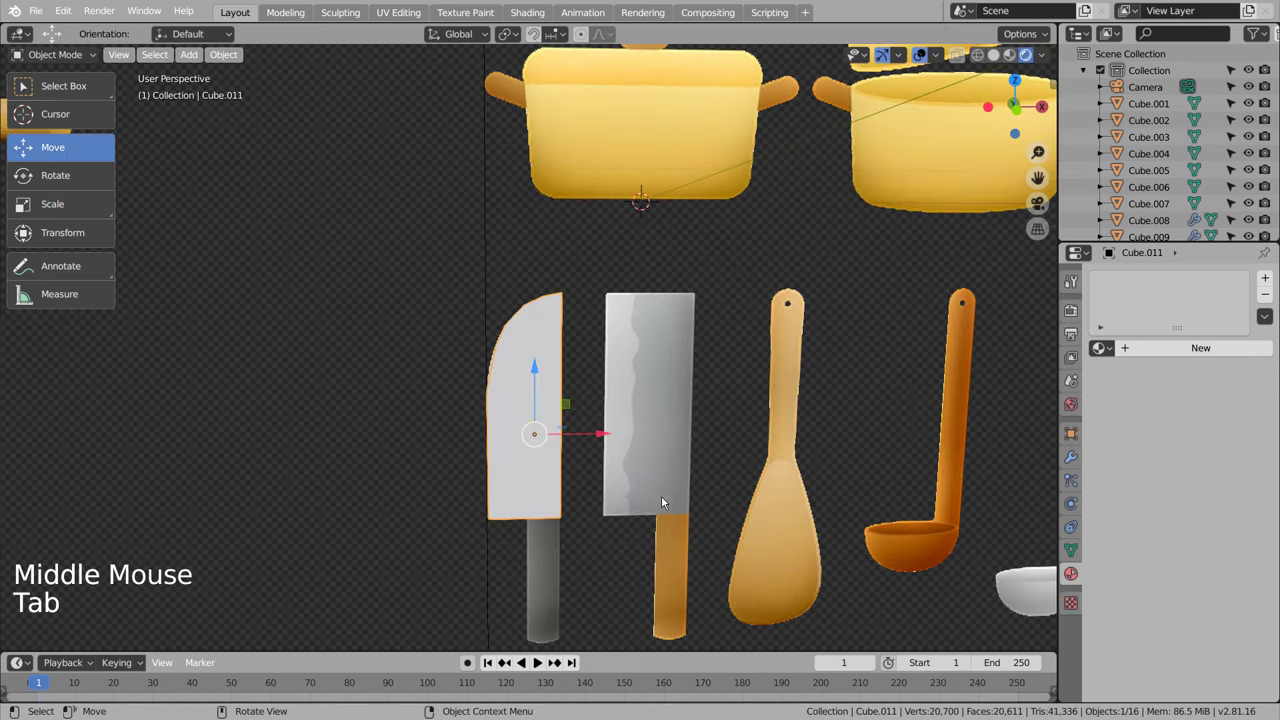
Step: Add an extra edge loop across the blade and slide it close to the top edge
{"action": "scroll", "scroll_direction": "up", "scroll_amount": 3}
{"action": "key", "text": "Tab"}
{"action": "scroll", "scroll_direction": "up", "scroll_amount": 3}
{"action": "key", "text": "ctrl+r"}
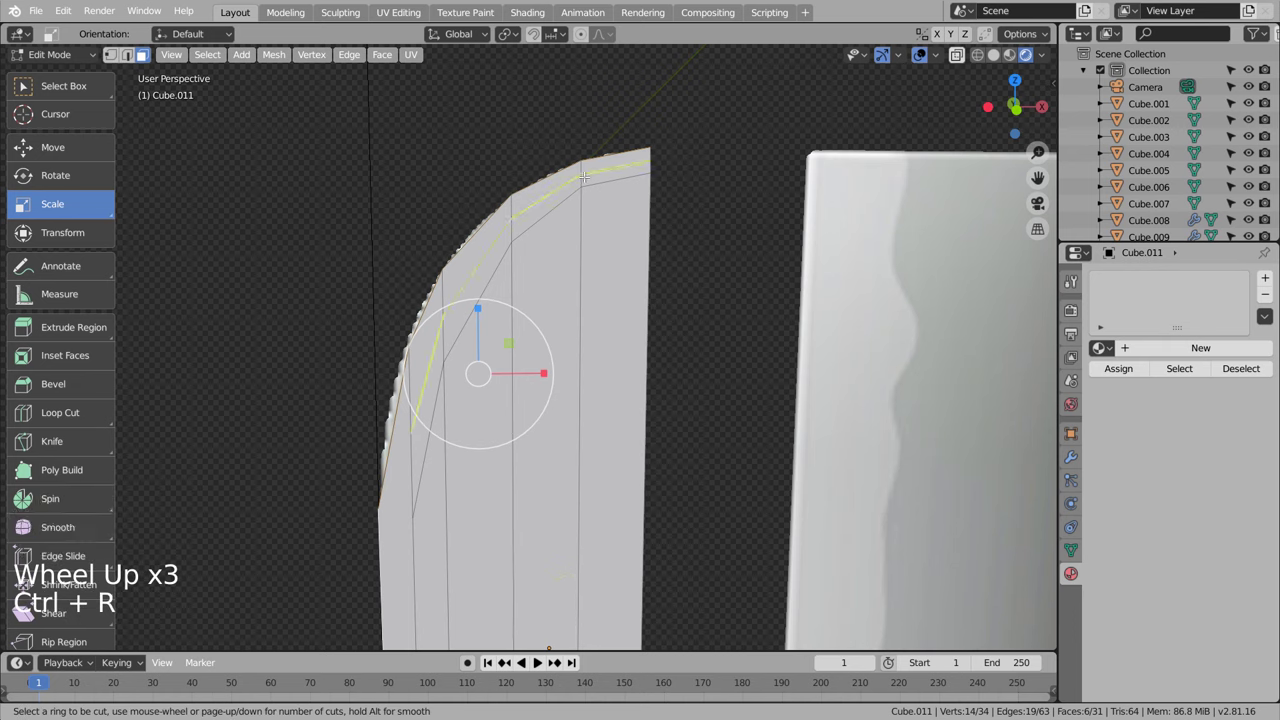
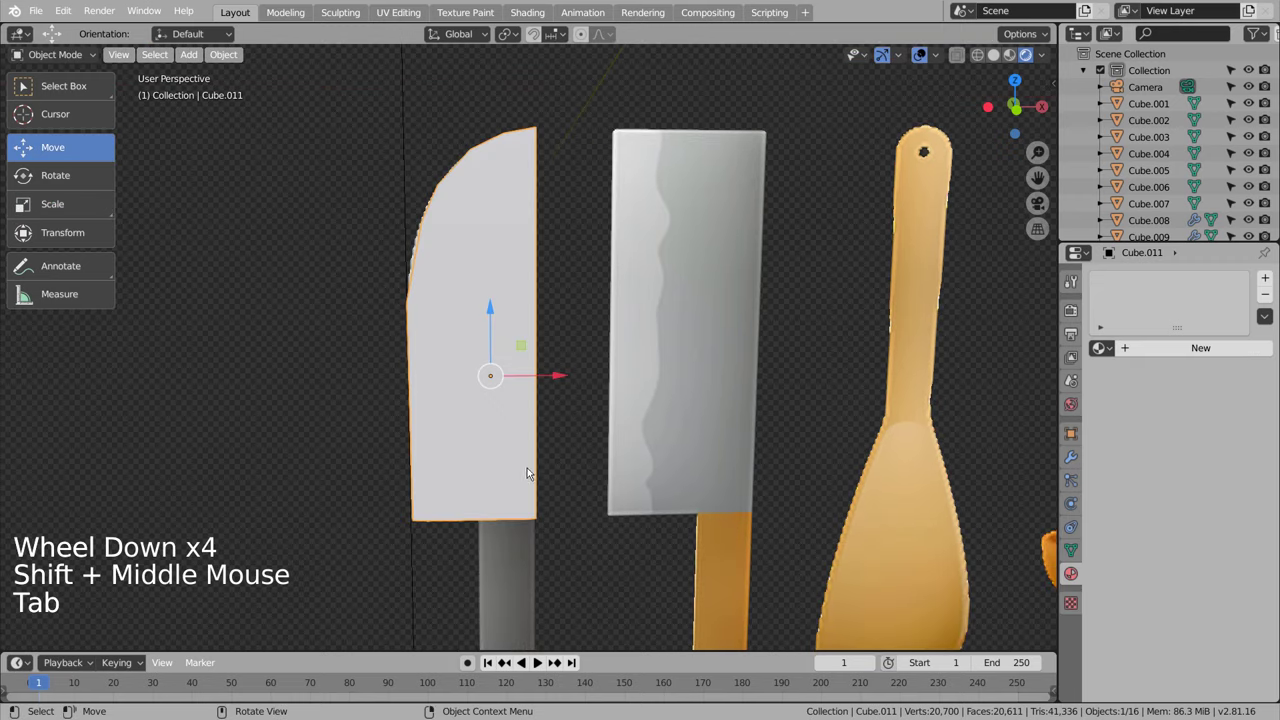
{"action": "key", "text": "Tab"}
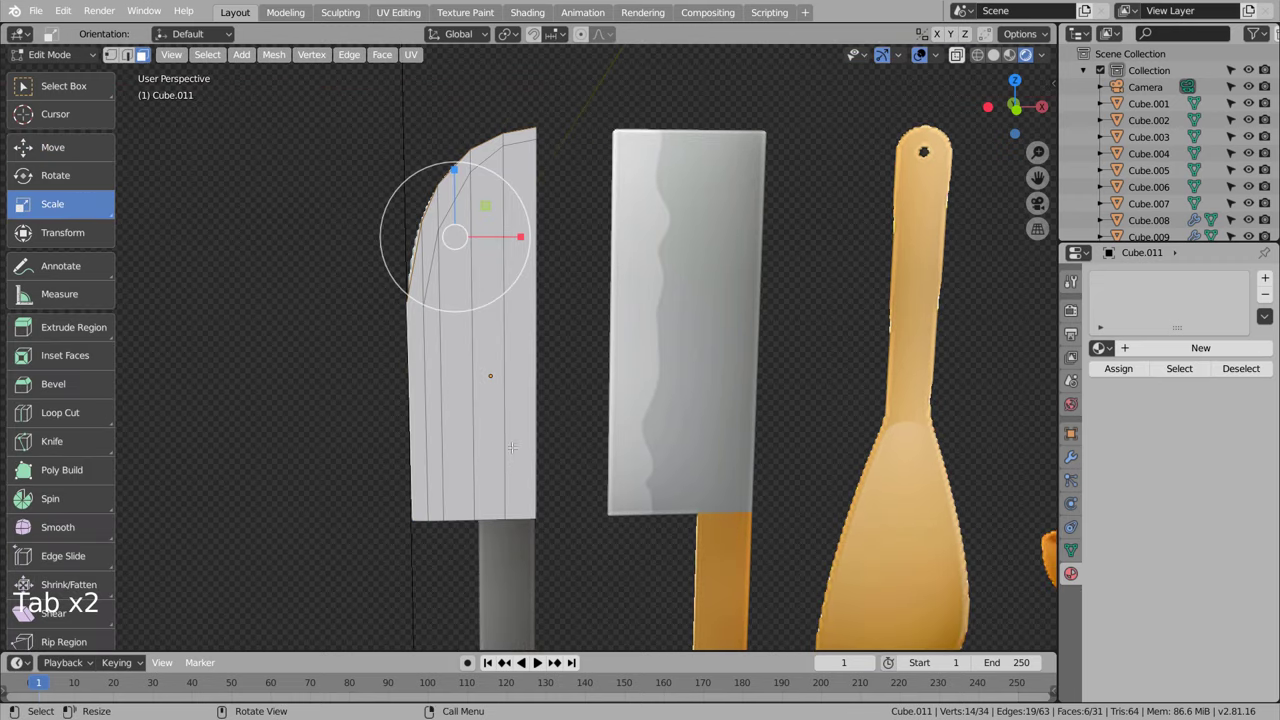
{"action": "key", "text": "shift+z"}
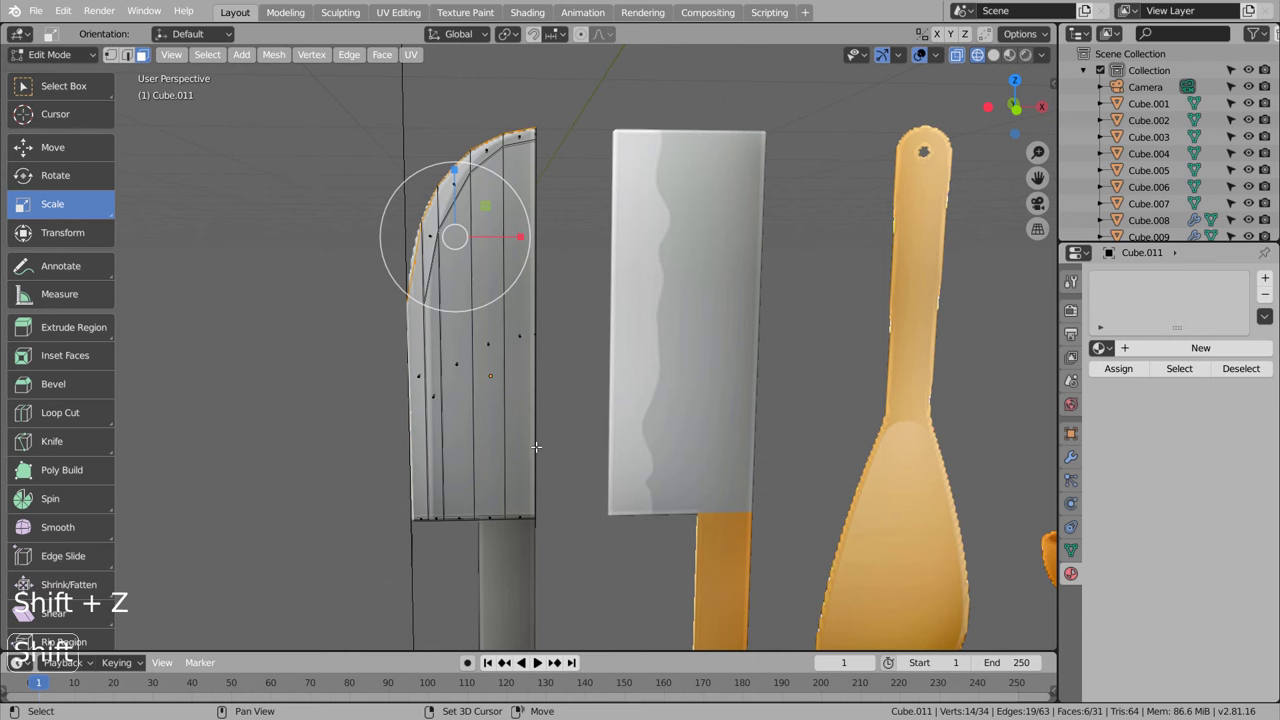
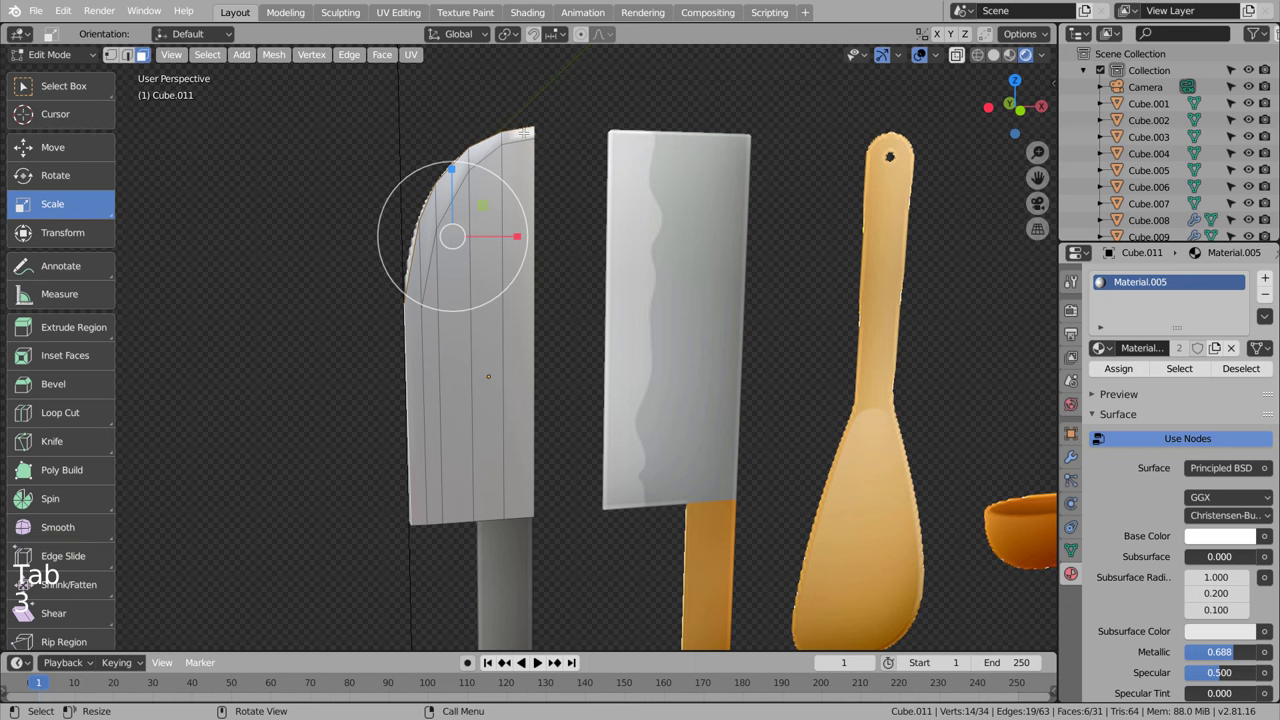
Step: Add a second slot Material.006 to the blade with low Metallic and adjusted Roughness
{"action": "key", "text": "KP_Enter"}
{"action": "key", "text": "KP_3"}
{"action": "key", "text": "KP_1"}
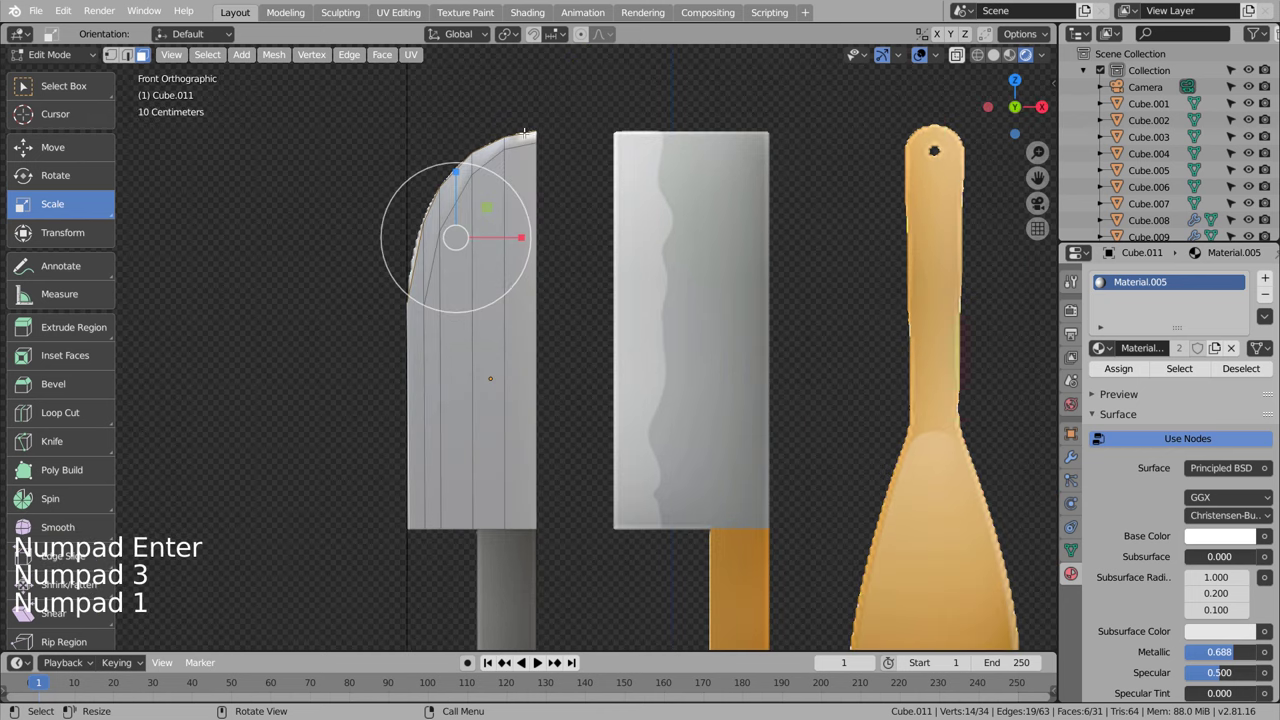
{"action": "key", "text": "shift+z"}
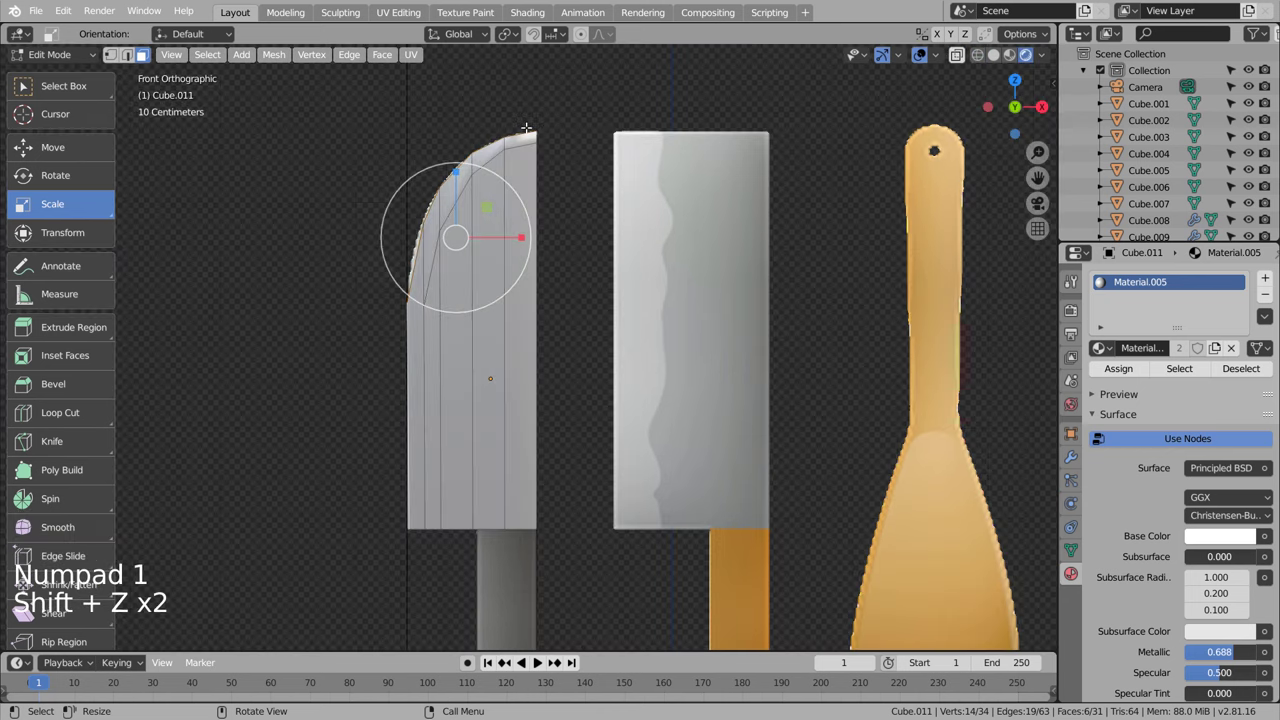
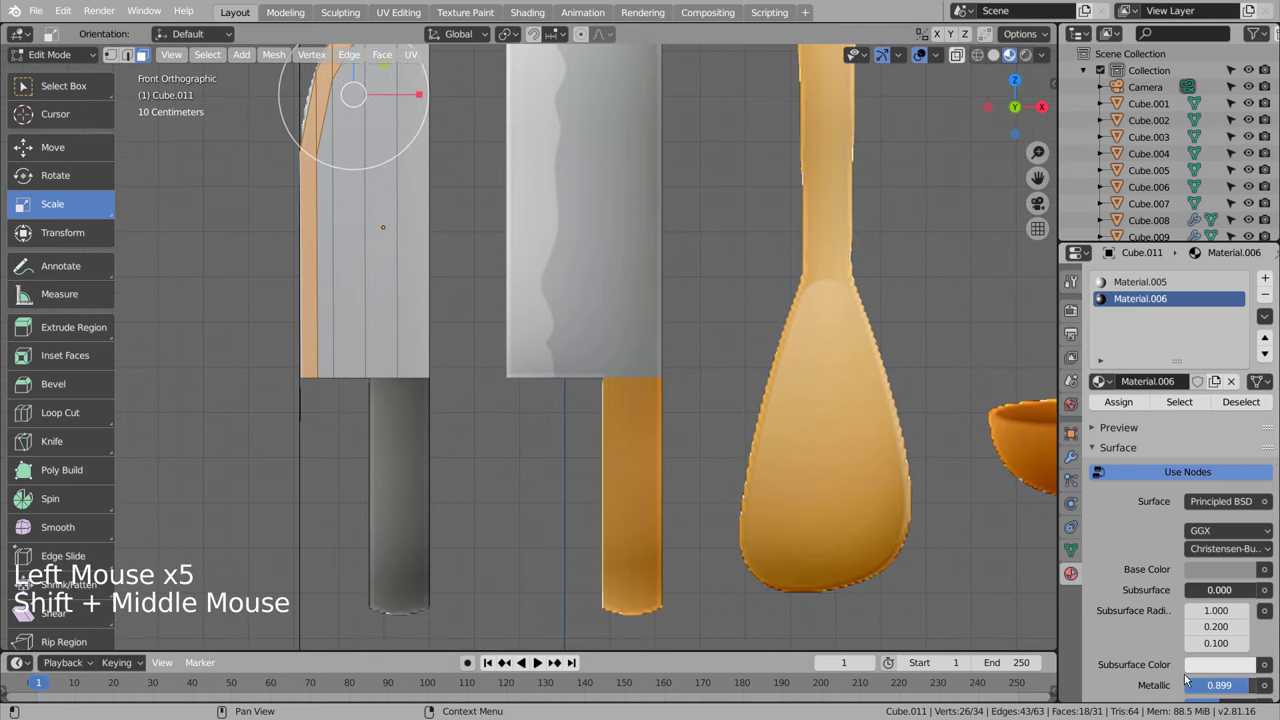
{"action": "scroll", "scroll_direction": "down", "scroll_amount": 3}
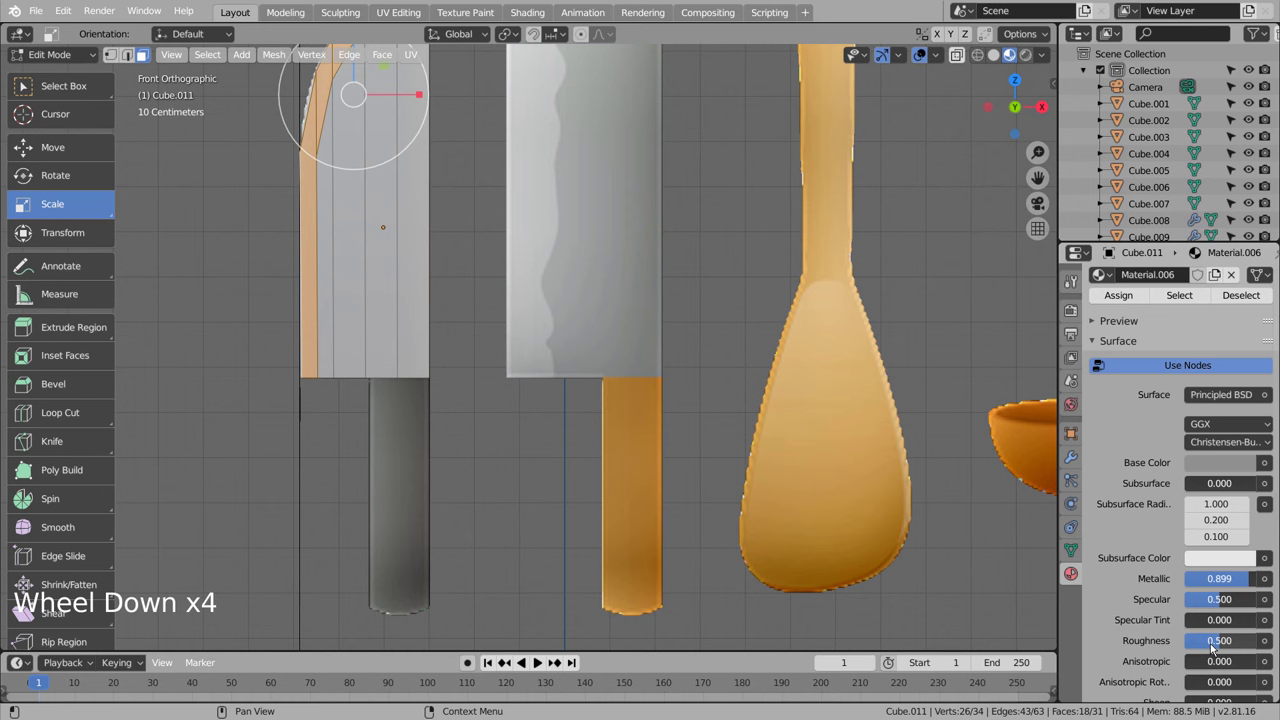
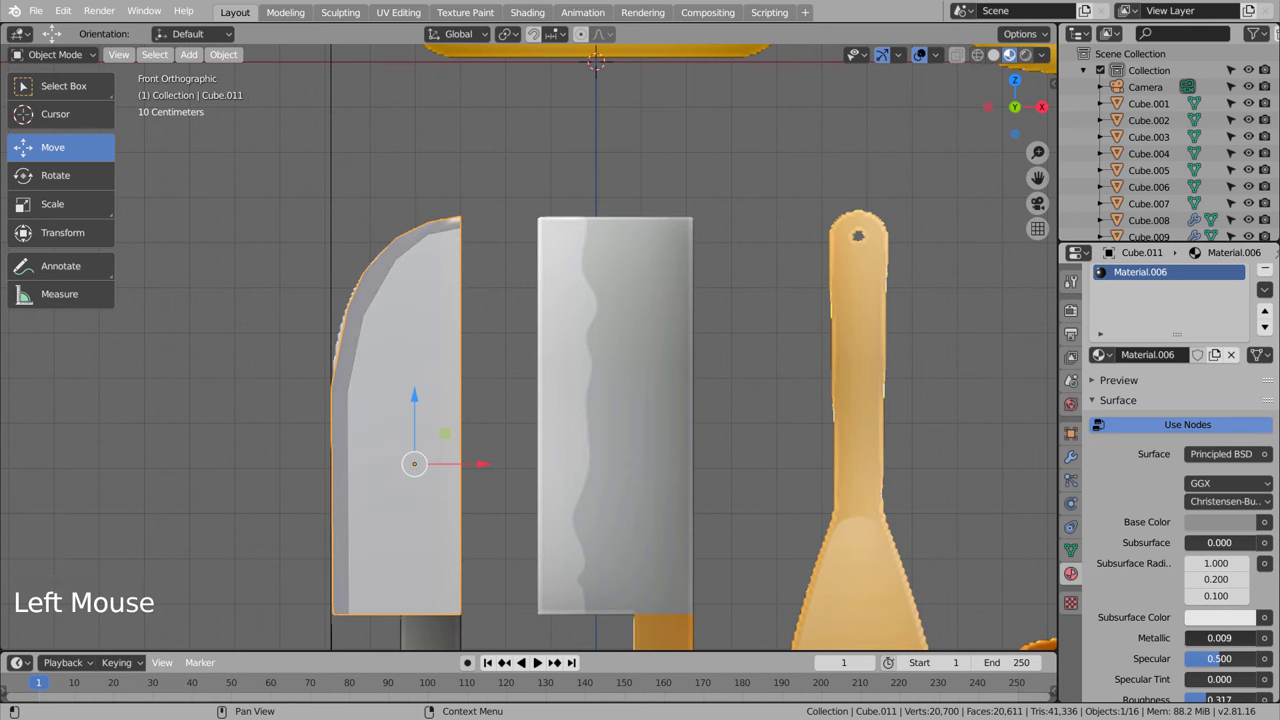
{"action": "left_click", "coordinate": [435, 365]}
Step: Orbit around the knives to check the blade beside the cleaver in perspective
{"action": "middle_click", "coordinate": [544, 408]}
{"action": "scroll", "scroll_direction": "down", "scroll_amount": 3}
{"action": "middle_click", "coordinate": [534, 464]}
{"action": "middle_click", "coordinate": [581, 378]}
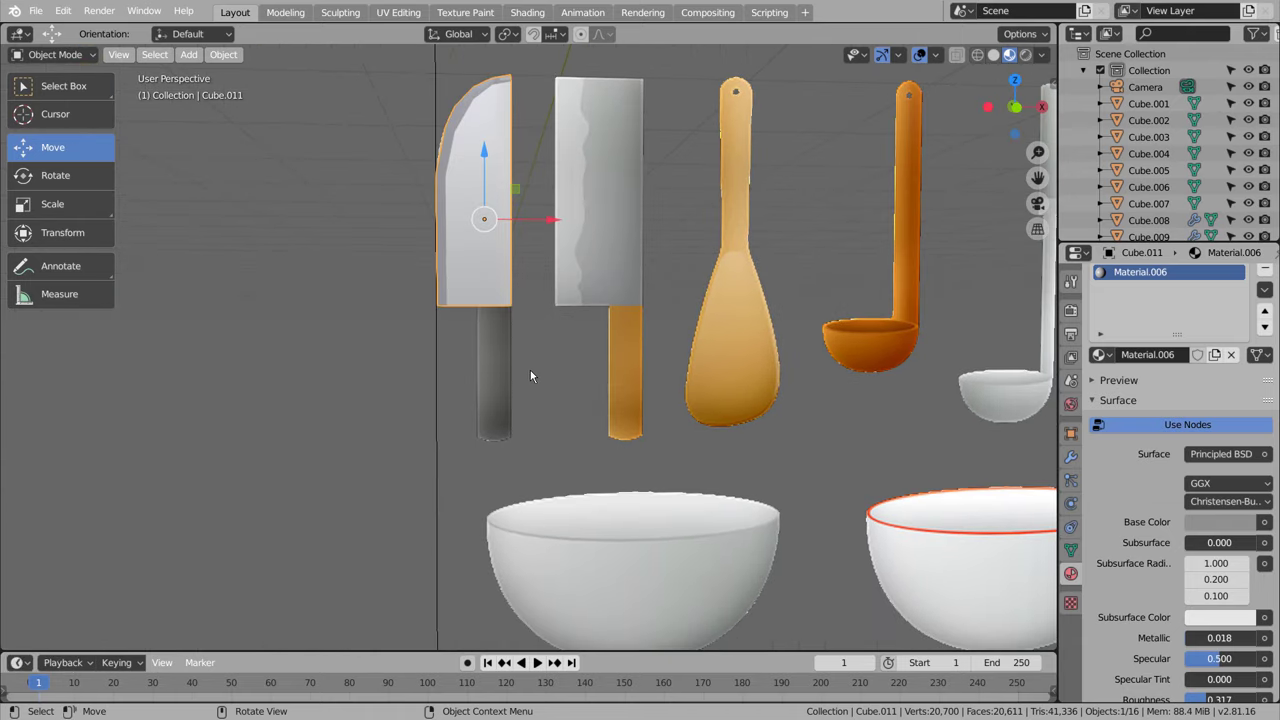
{"action": "scroll", "scroll_direction": "up", "scroll_amount": 3}
Step: Add edge loops near the blade's curved back edge and slide one up against it
{"action": "middle_click", "coordinate": [549, 271]}
{"action": "left_click", "coordinate": [633, 201]}
{"action": "key", "text": "ctrl+3"}
{"action": "key", "text": "Tab"}
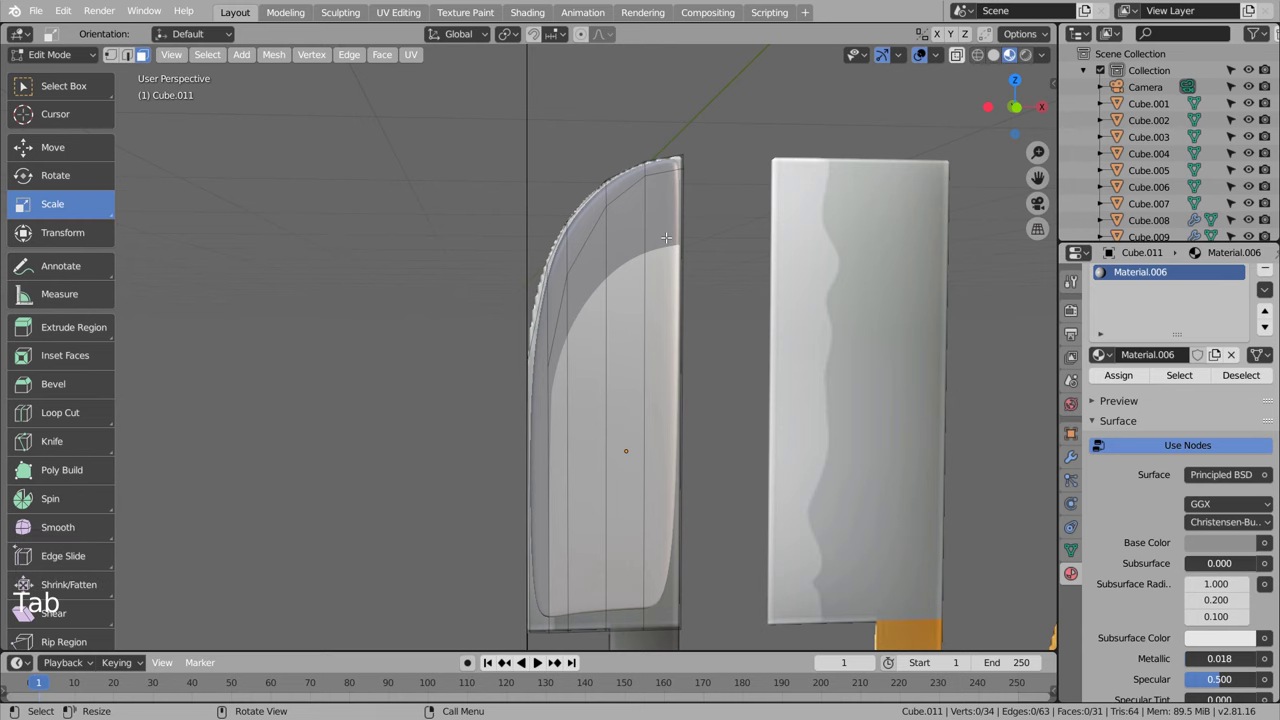
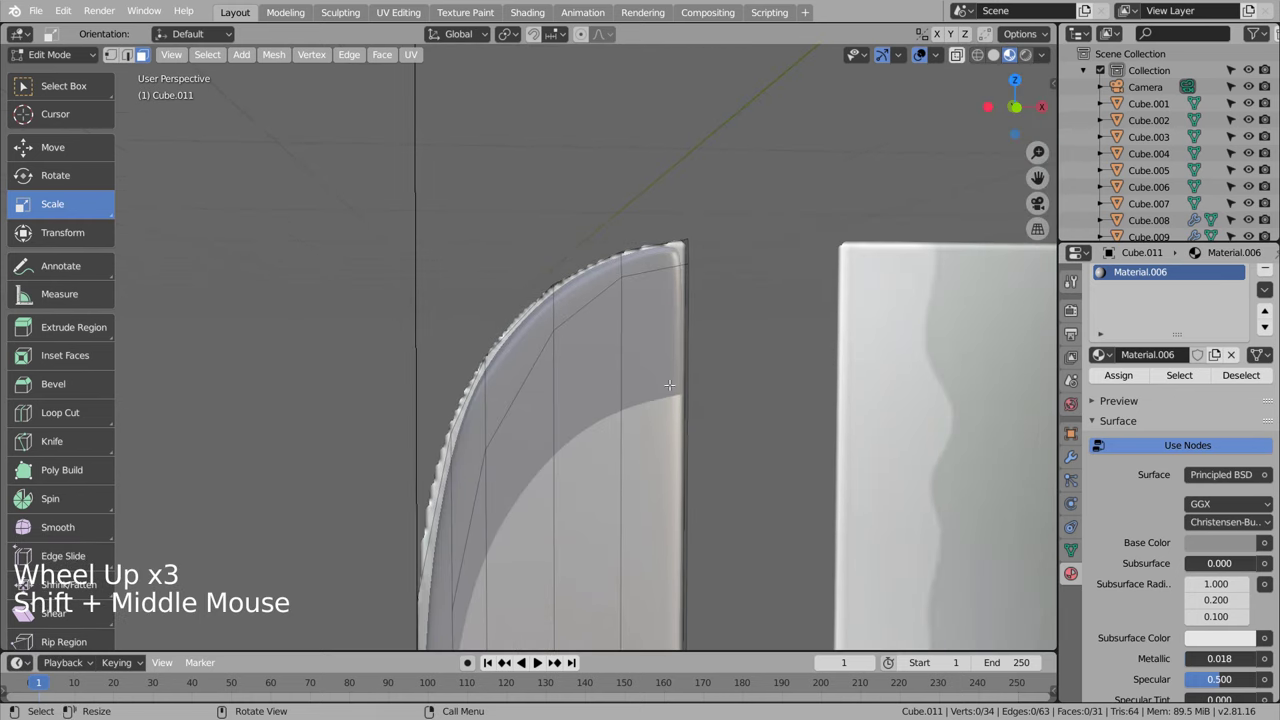
{"action": "key", "text": "ctrl+r"}
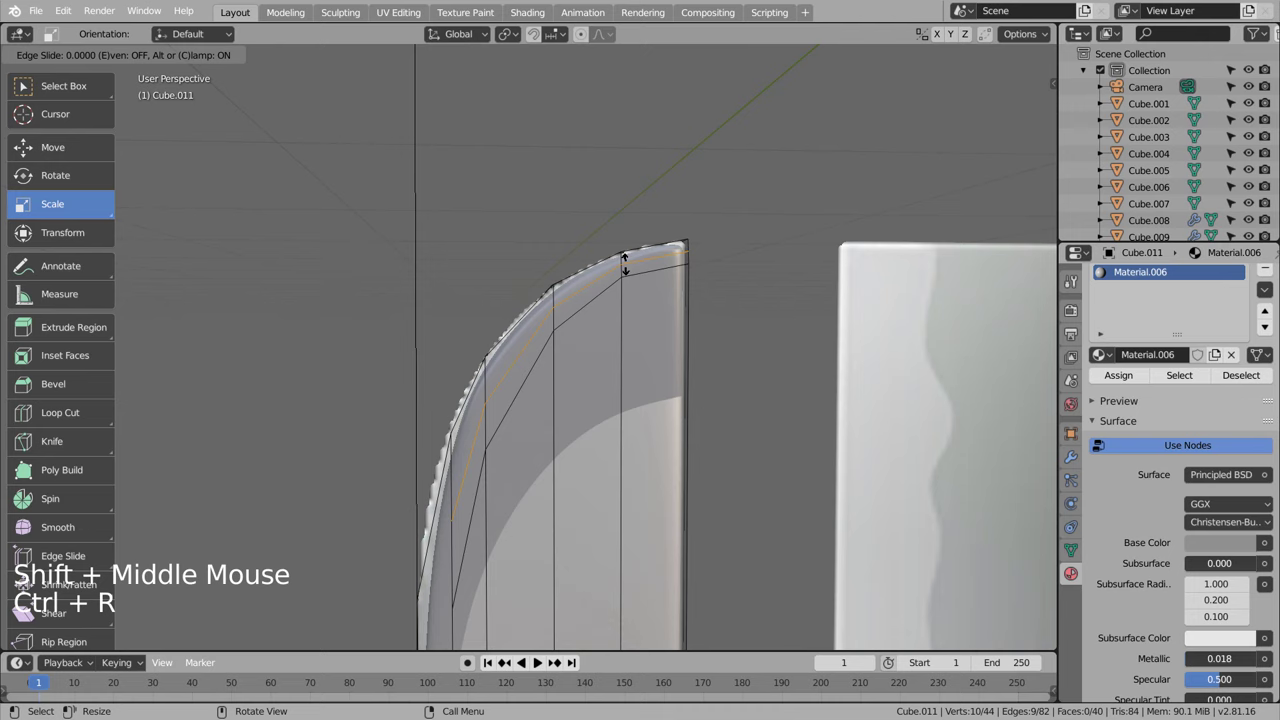
{"action": "key", "text": "ctrl+z"}
{"action": "key", "text": "ctrl+r"}
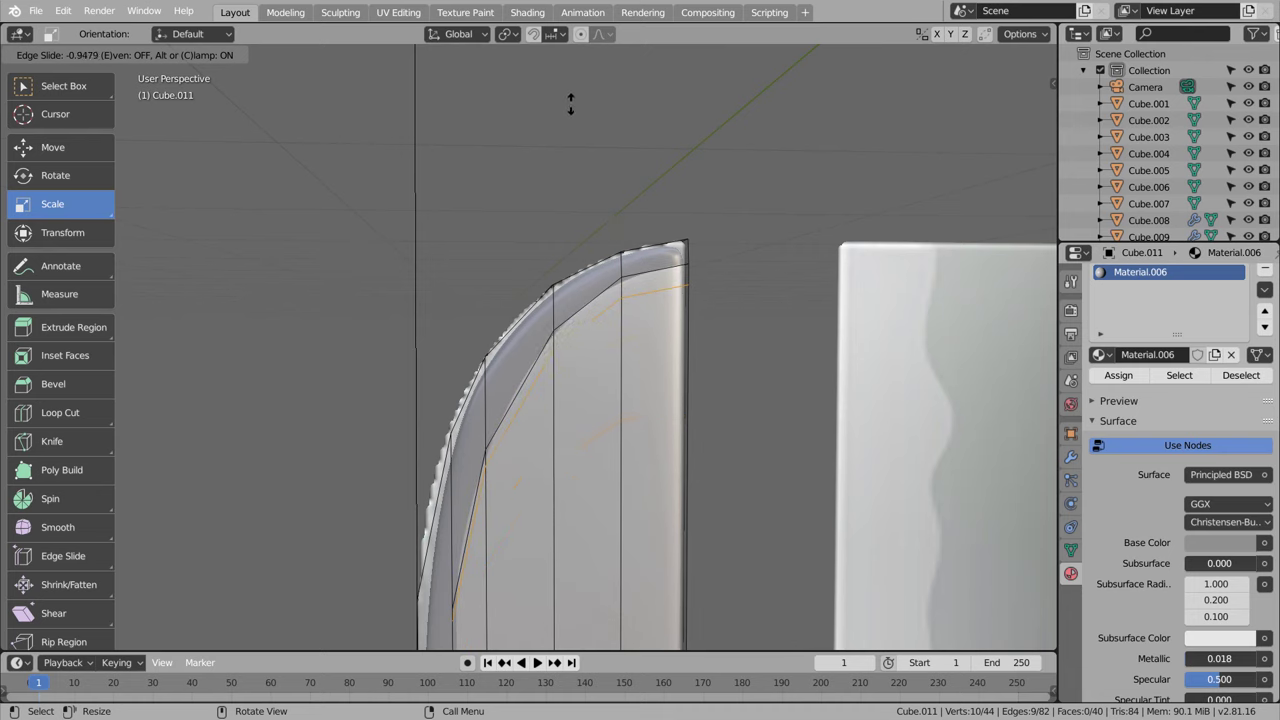
{"action": "key", "text": "ctrl+r"}
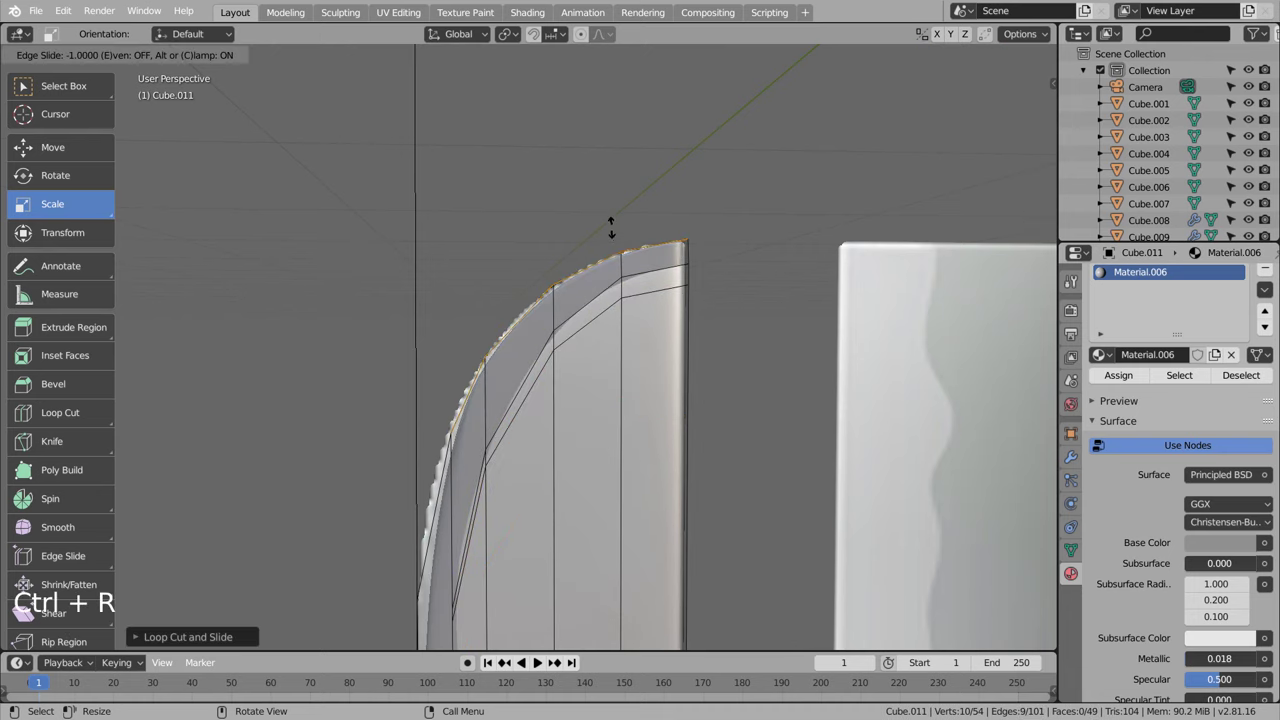
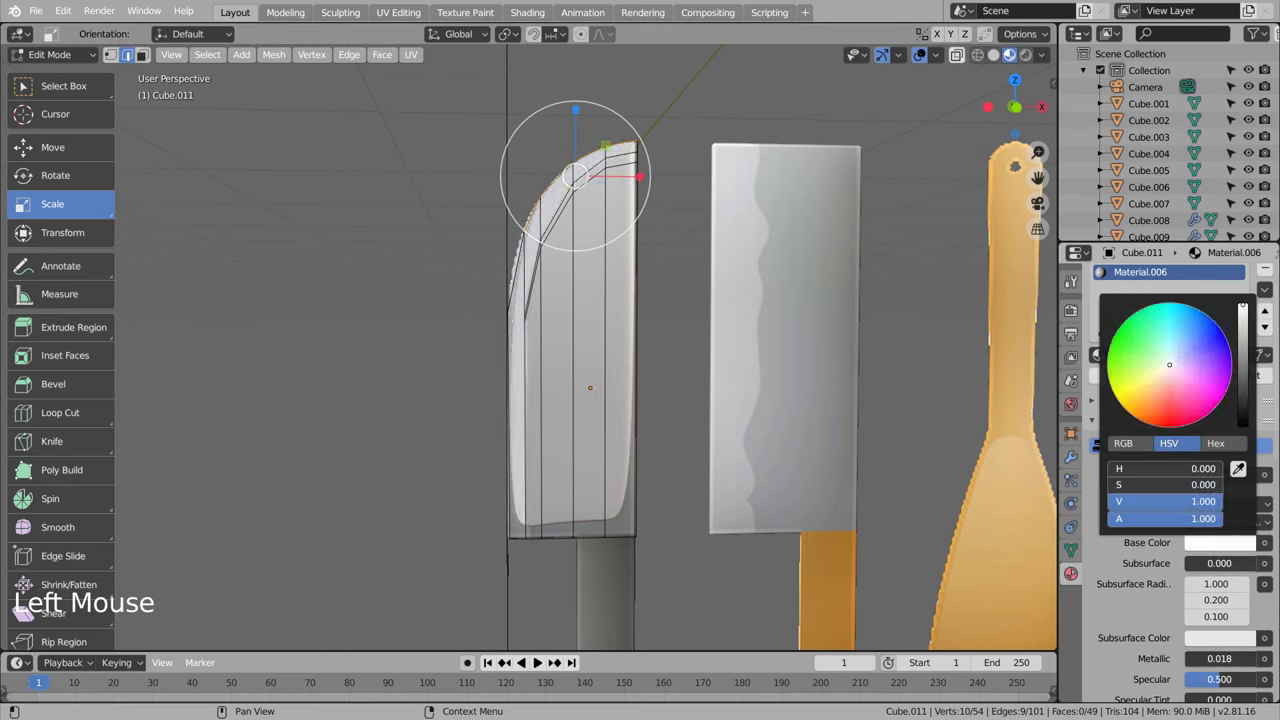
Step: Set Material.006 Base Color to white, then cut another edge loop across the blade
{"action": "key", "text": "Tab"}
{"action": "left_click", "coordinate": [666, 475]}
{"action": "scroll", "scroll_direction": "down", "scroll_amount": 3}
{"action": "key", "text": "Tab"}
{"action": "key", "text": "ctrl+r"}
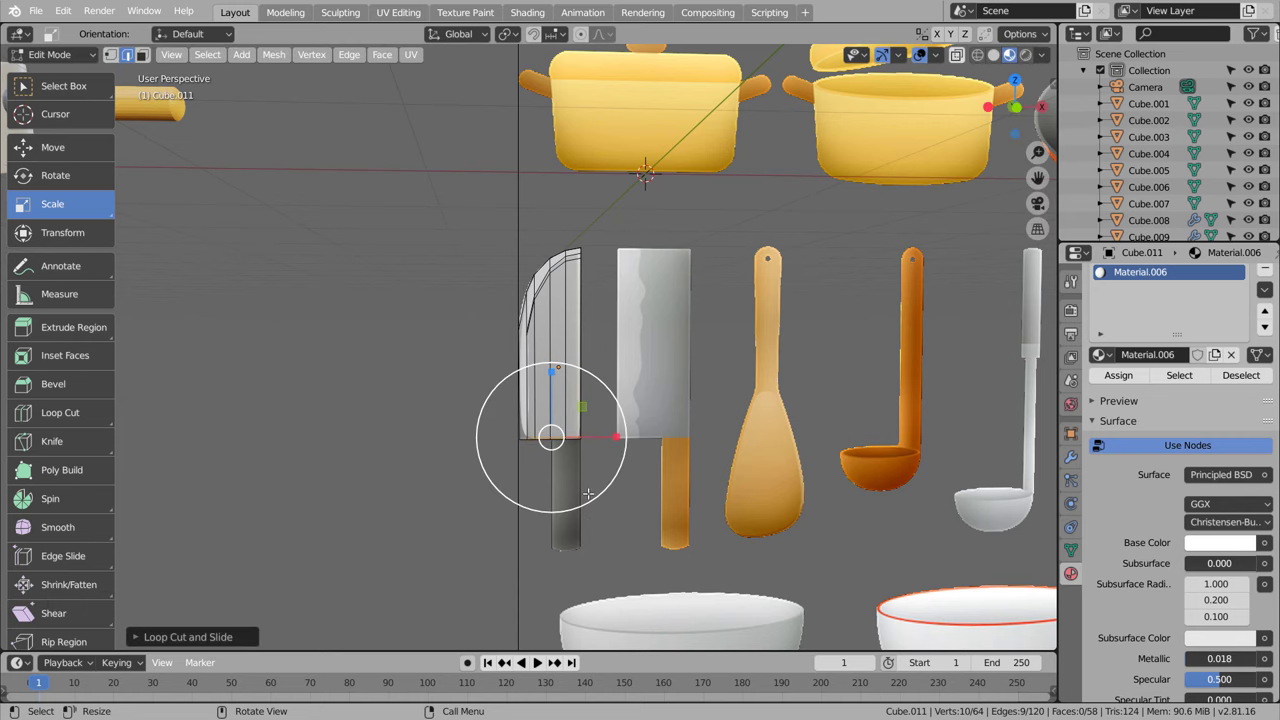
{"action": "key", "text": "ctrl+r"}
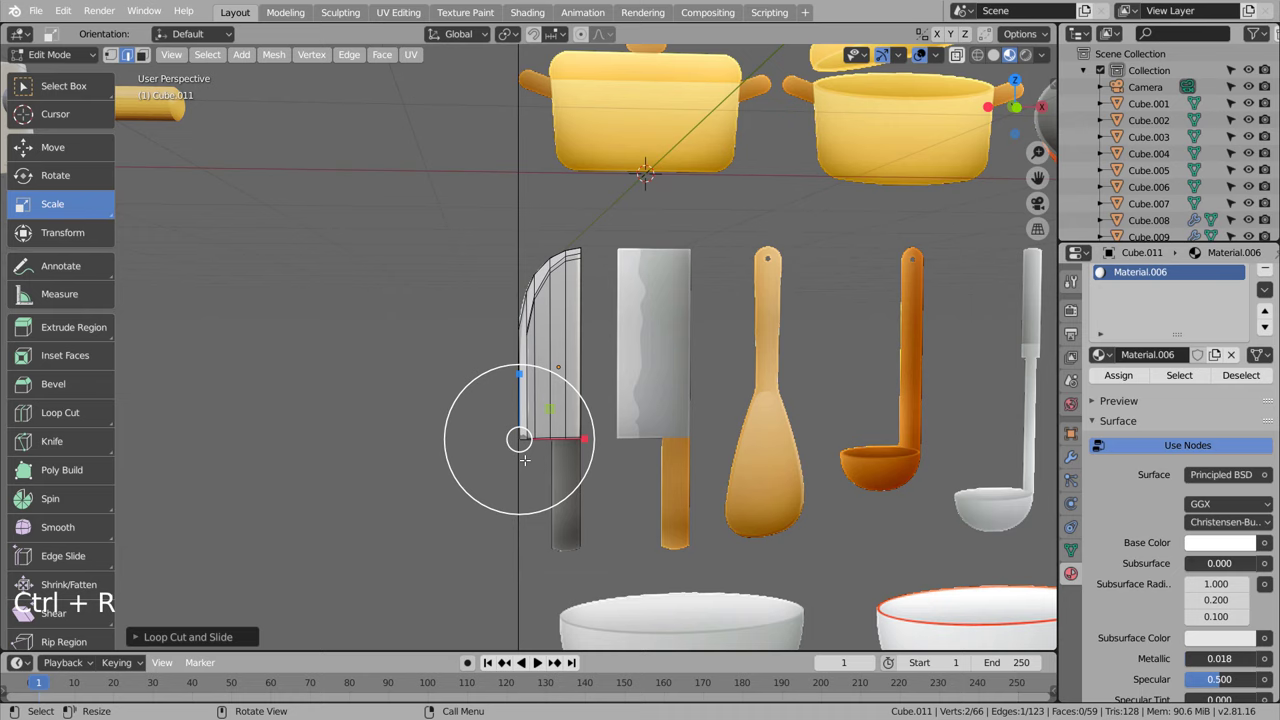
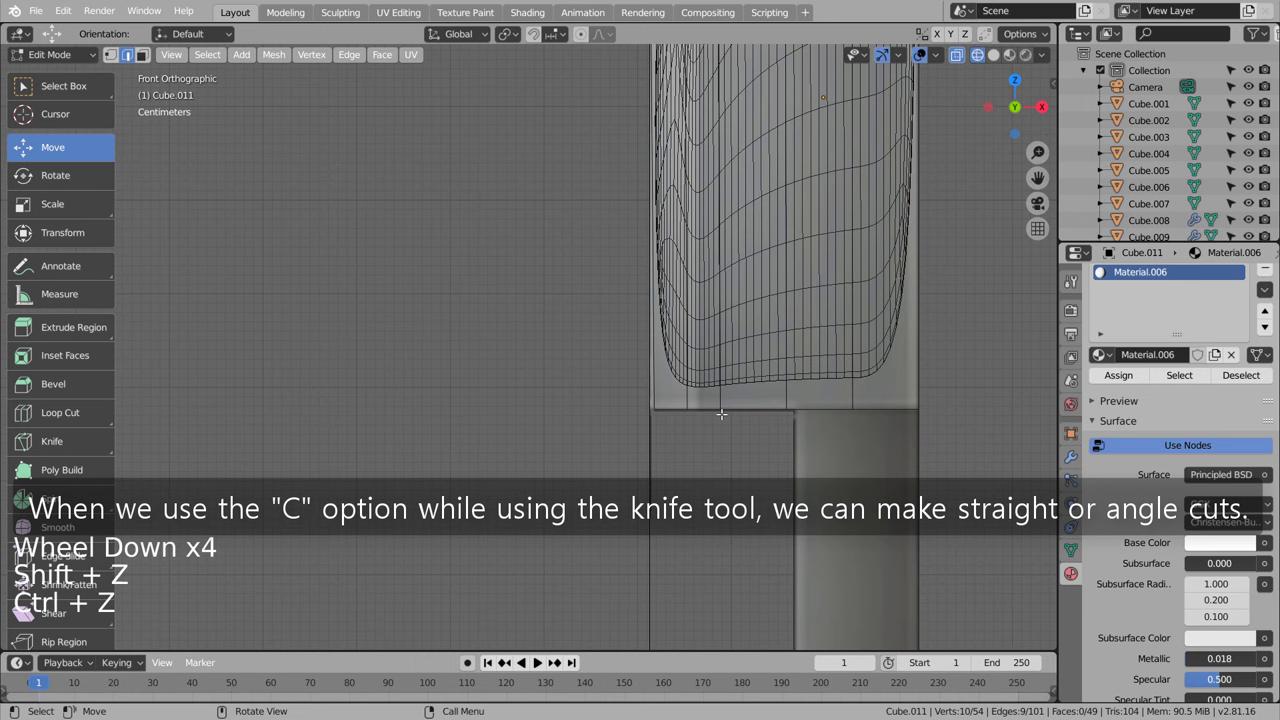
Step: Make a straight-through knife cut across the blade's base to finish the two-tone blade
{"action": "key", "text": "k"}
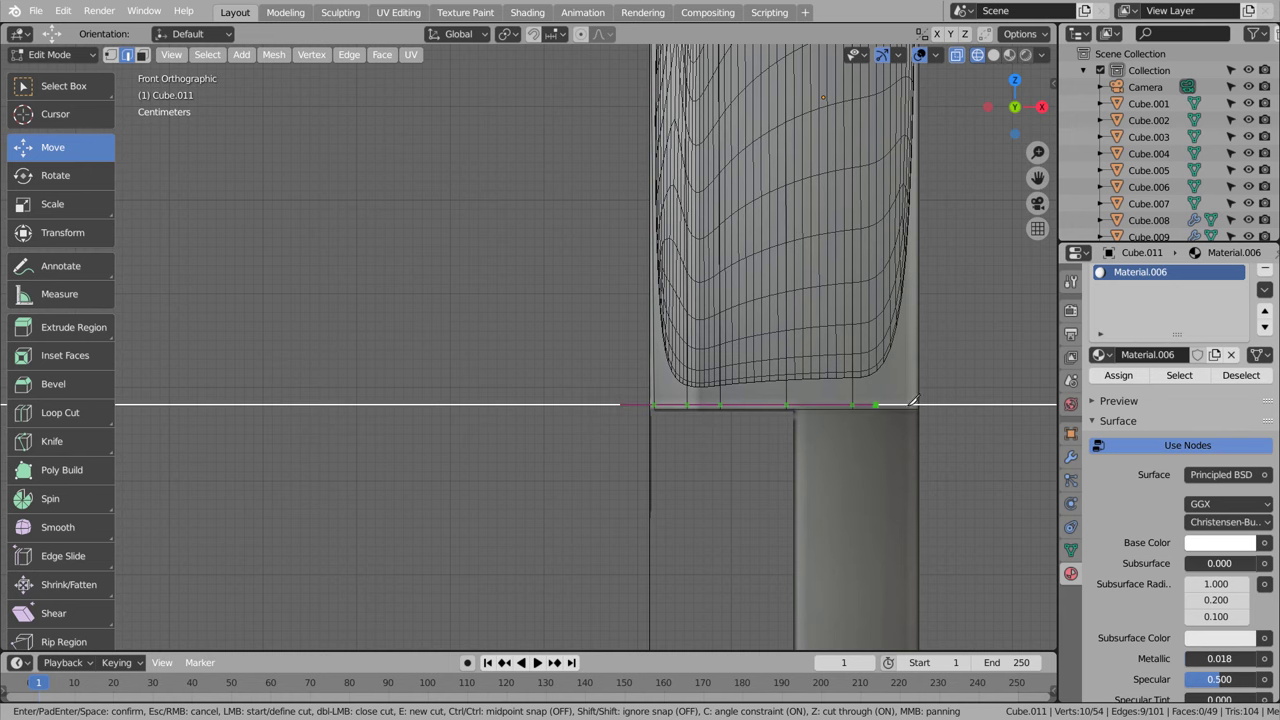
{"action": "key", "text": "Tab"}
{"action": "scroll", "scroll_direction": "down", "scroll_amount": 3}
{"action": "key", "text": "shift+z"}
{"action": "scroll", "scroll_direction": "down", "scroll_amount": 3}
{"action": "scroll", "scroll_direction": "up", "scroll_amount": 3}
Step: Return to the front orthographic view and bring up the Add menu
{"action": "middle_click", "coordinate": [753, 284]}
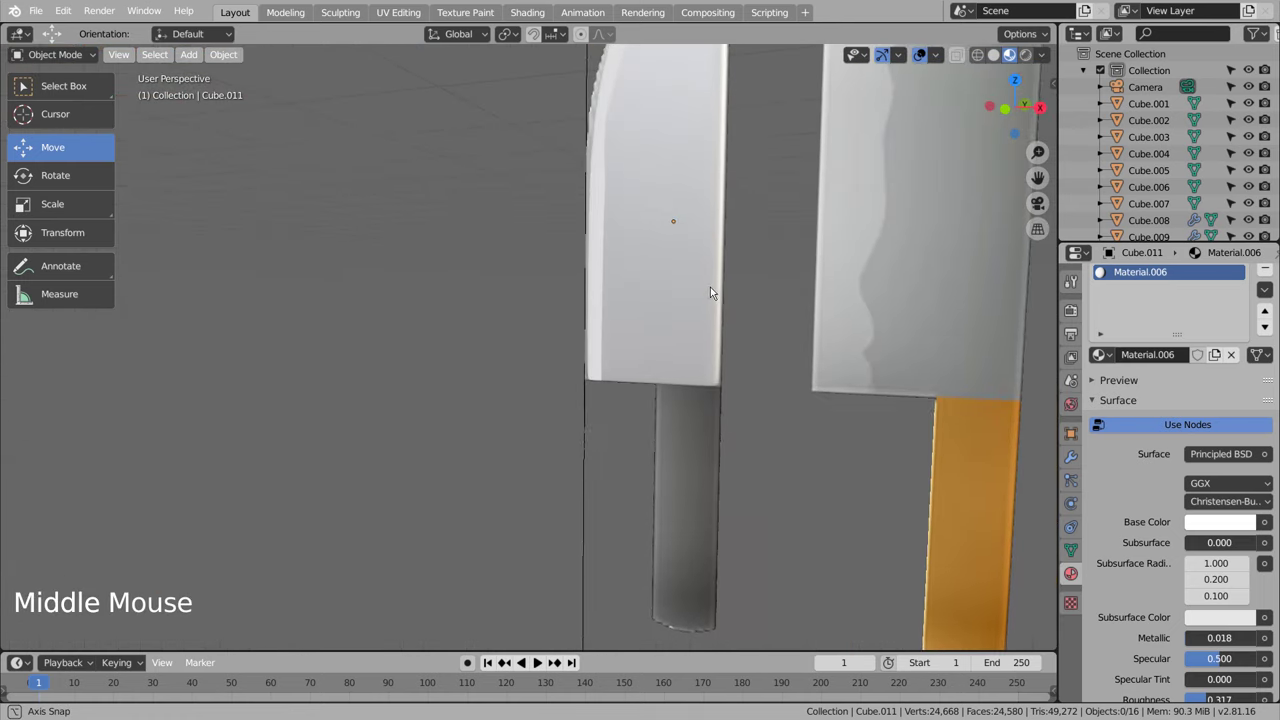
{"action": "left_click", "coordinate": [791, 446]}
{"action": "scroll", "scroll_direction": "down", "scroll_amount": 3}
{"action": "middle_click", "coordinate": [768, 467]}
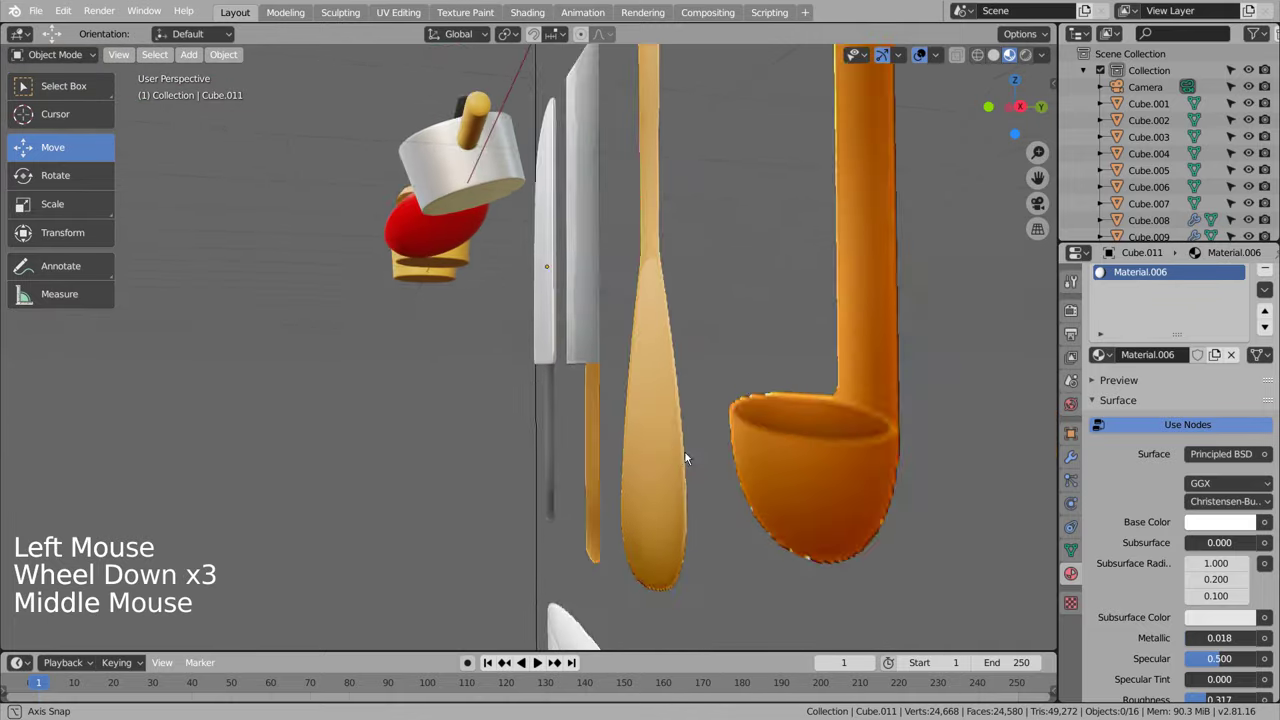
{"action": "key", "text": "KP_1"}
Step: Add a cube, move it under the knife blade and shrink it to handle size
{"action": "key", "text": "shift+a"}
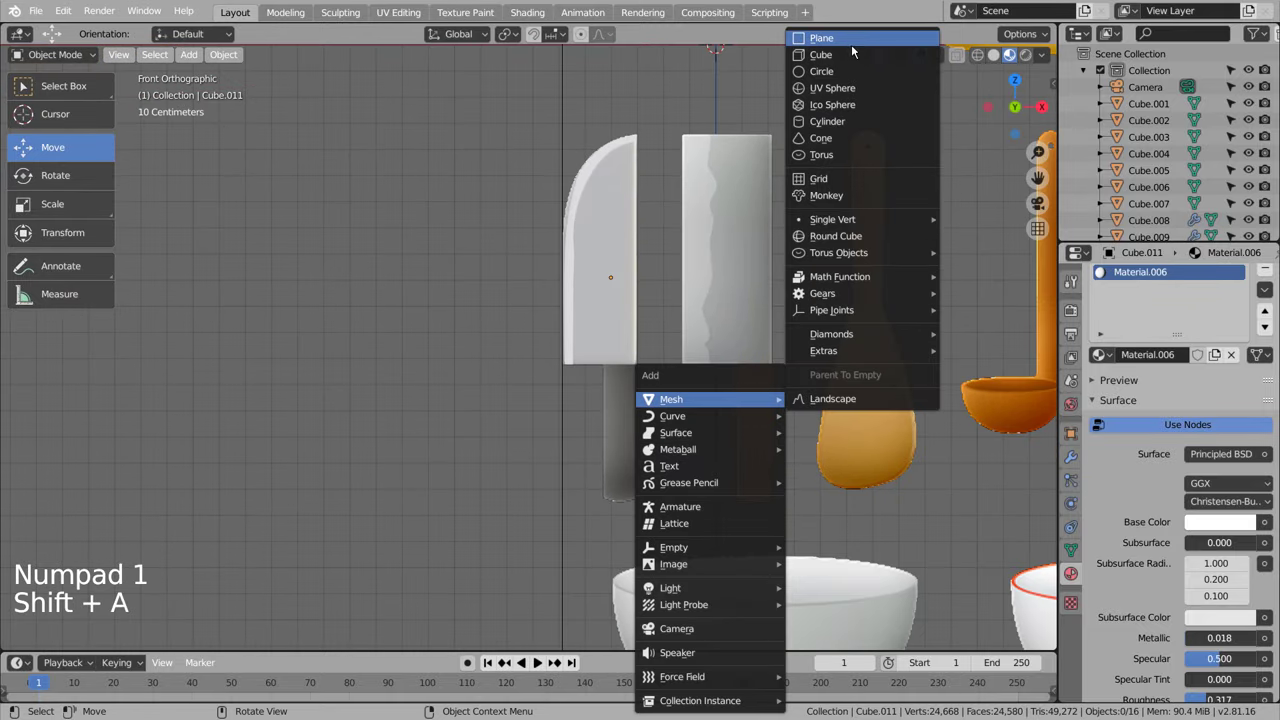
{"action": "scroll", "scroll_direction": "down", "scroll_amount": 3}
{"action": "key", "text": "s"}
{"action": "key", "text": "g"}
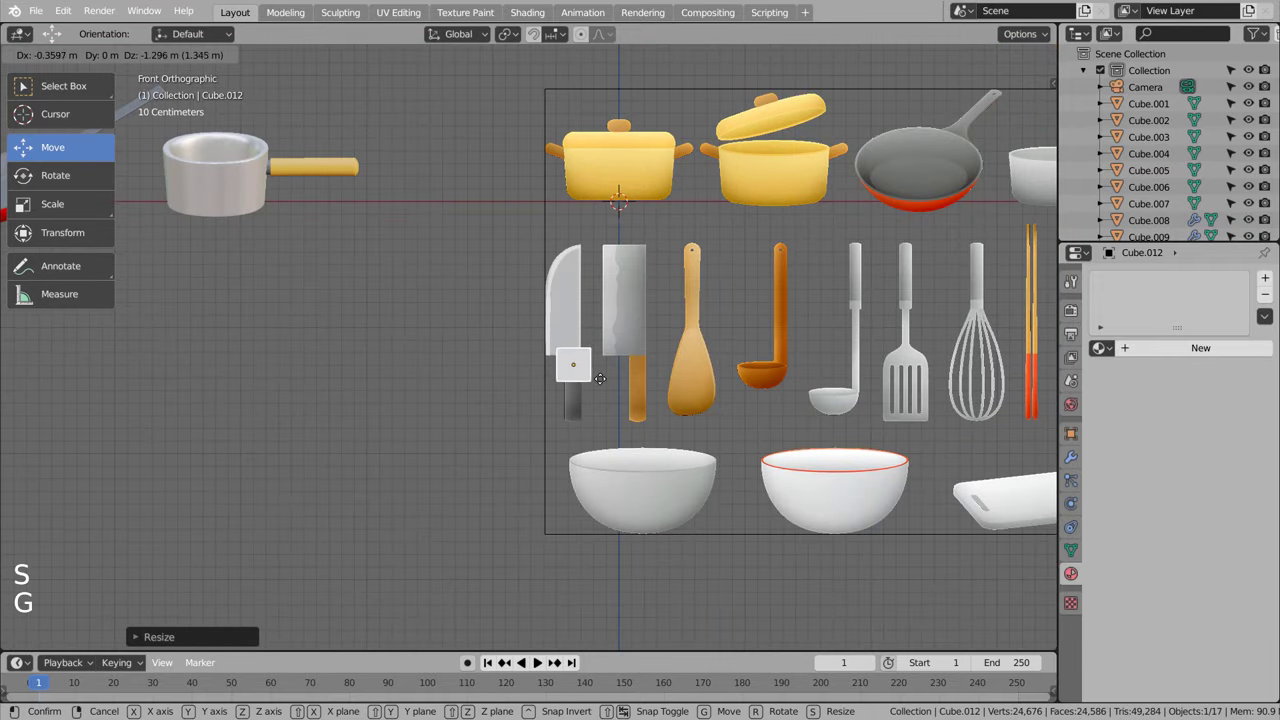
{"action": "key", "text": "shift+z"}
{"action": "scroll", "scroll_direction": "up", "scroll_amount": 3}
{"action": "key", "text": "s"}
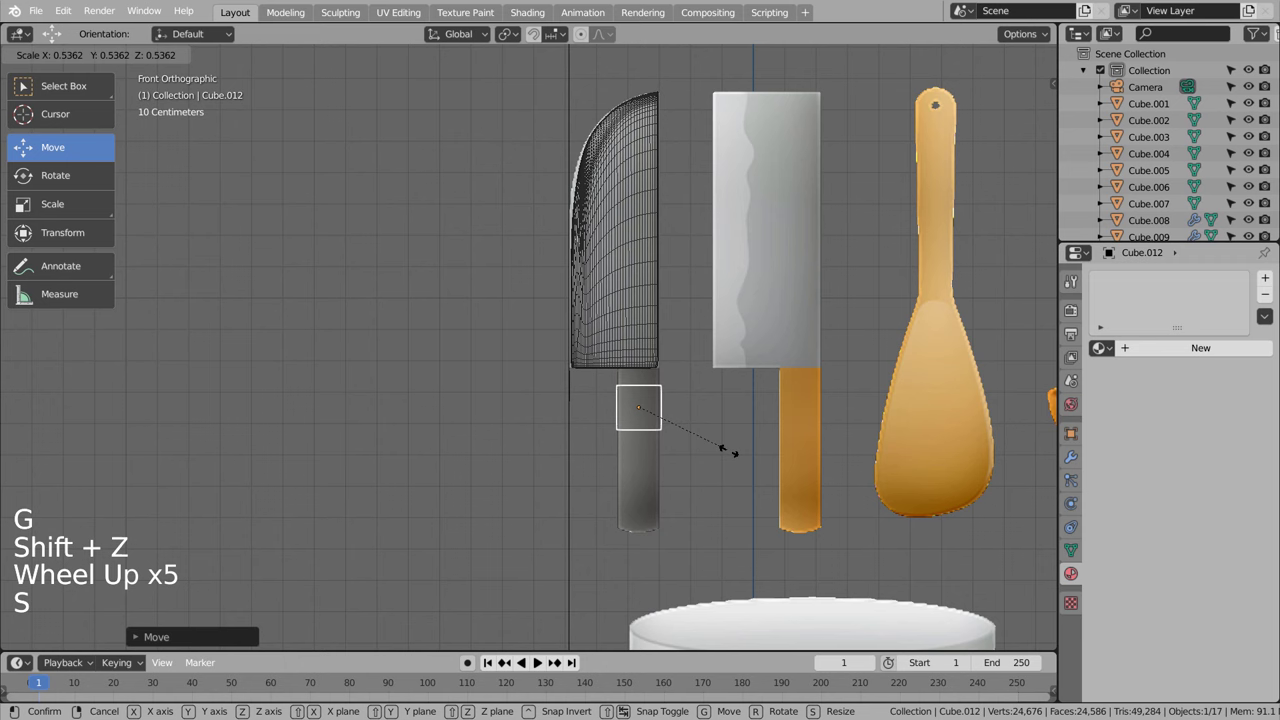
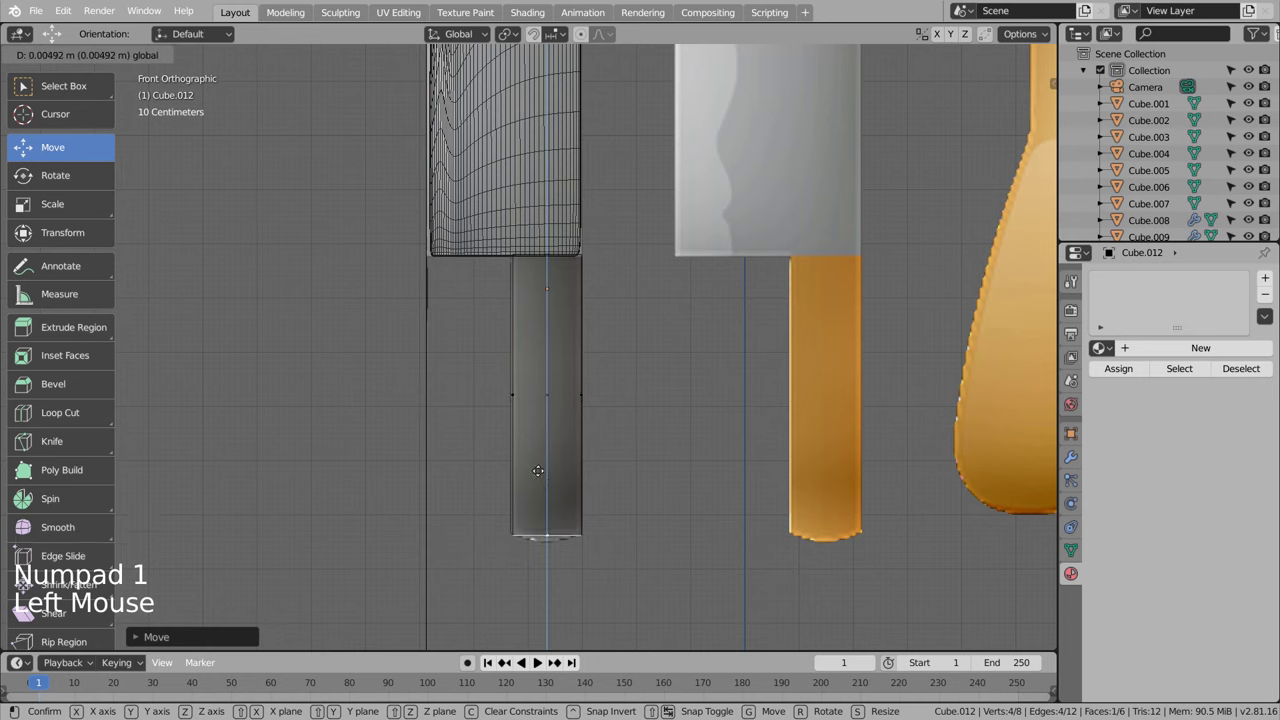
{"action": "key", "text": "e"}
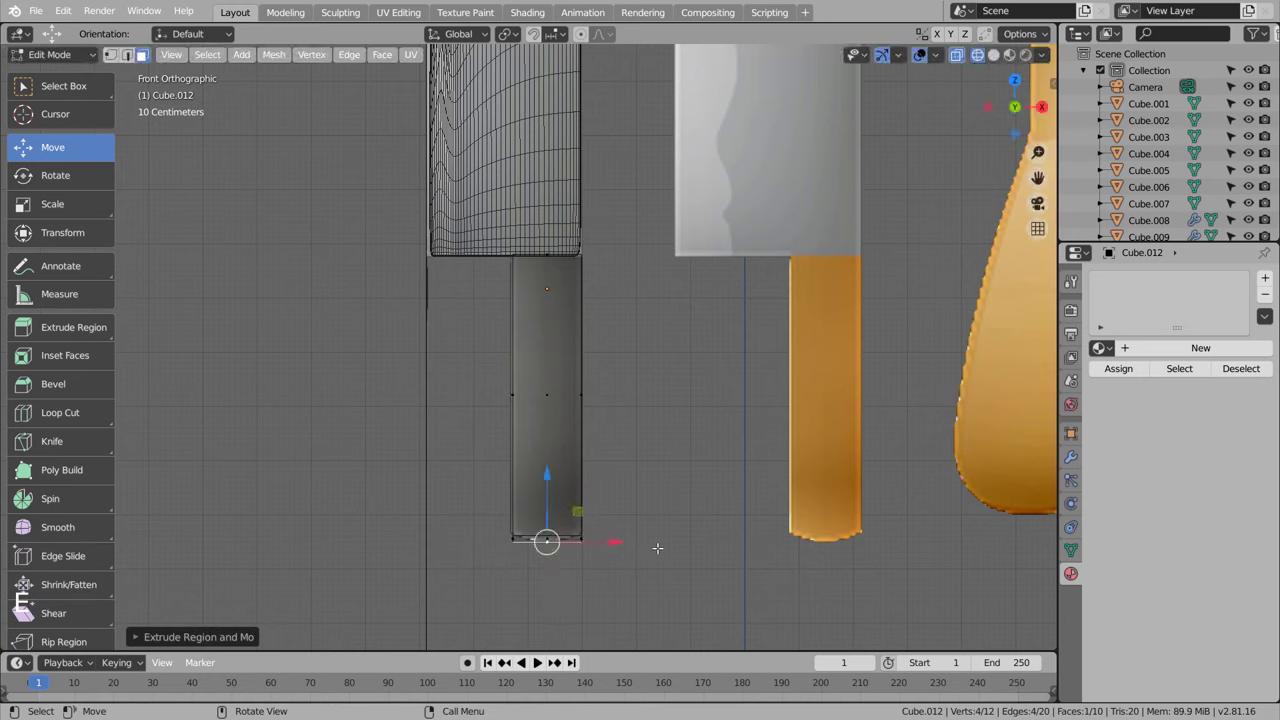
Step: Add loop cuts near the handle ends and round it off with subdivision
{"action": "key", "text": "s"}
{"action": "key", "text": "Tab"}
{"action": "key", "text": "ctrl+e"}
{"action": "key", "text": "ctrl+3"}
{"action": "key", "text": "Tab"}
{"action": "key", "text": "ctrl+r"}
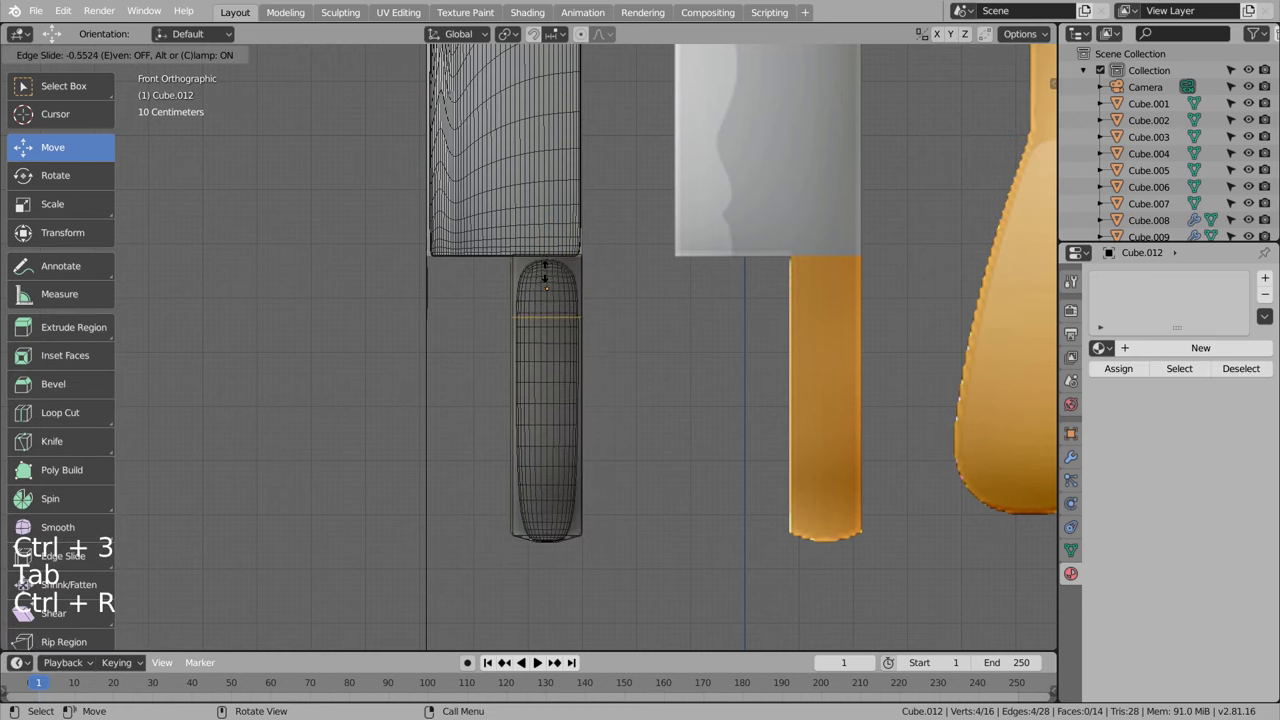
{"action": "key", "text": "ctrl+r"}
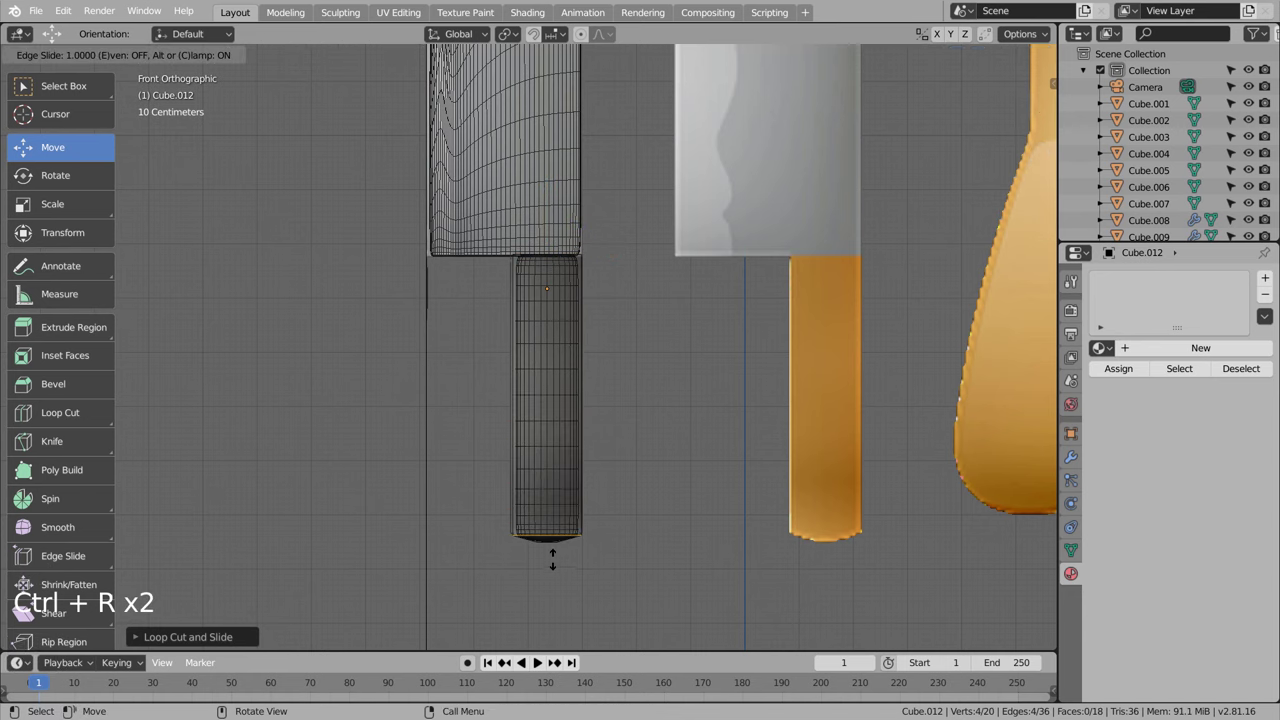
{"action": "key", "text": "Tab"}
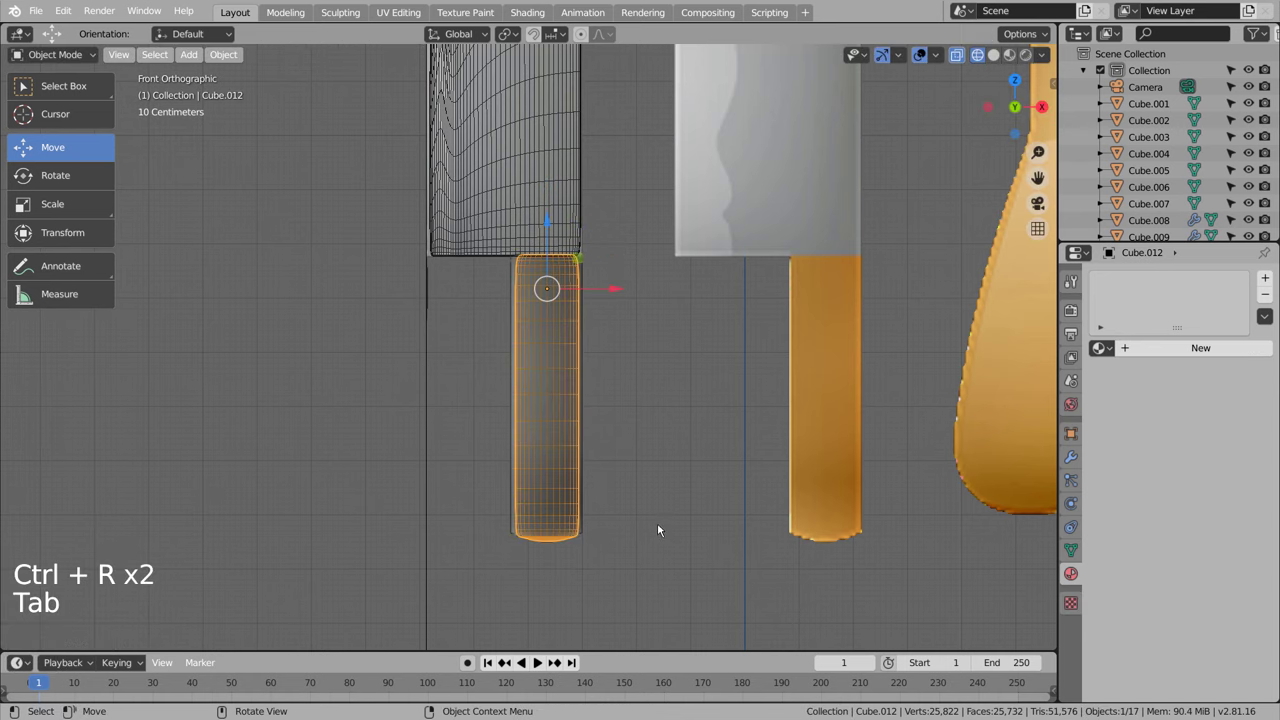
{"action": "key", "text": "ctrl+r"}
{"action": "key", "text": "Tab"}
{"action": "key", "text": "shift+z"}
Step: Shade the handle smooth and give it a new dark grey material
{"action": "middle_click", "coordinate": [705, 496]}
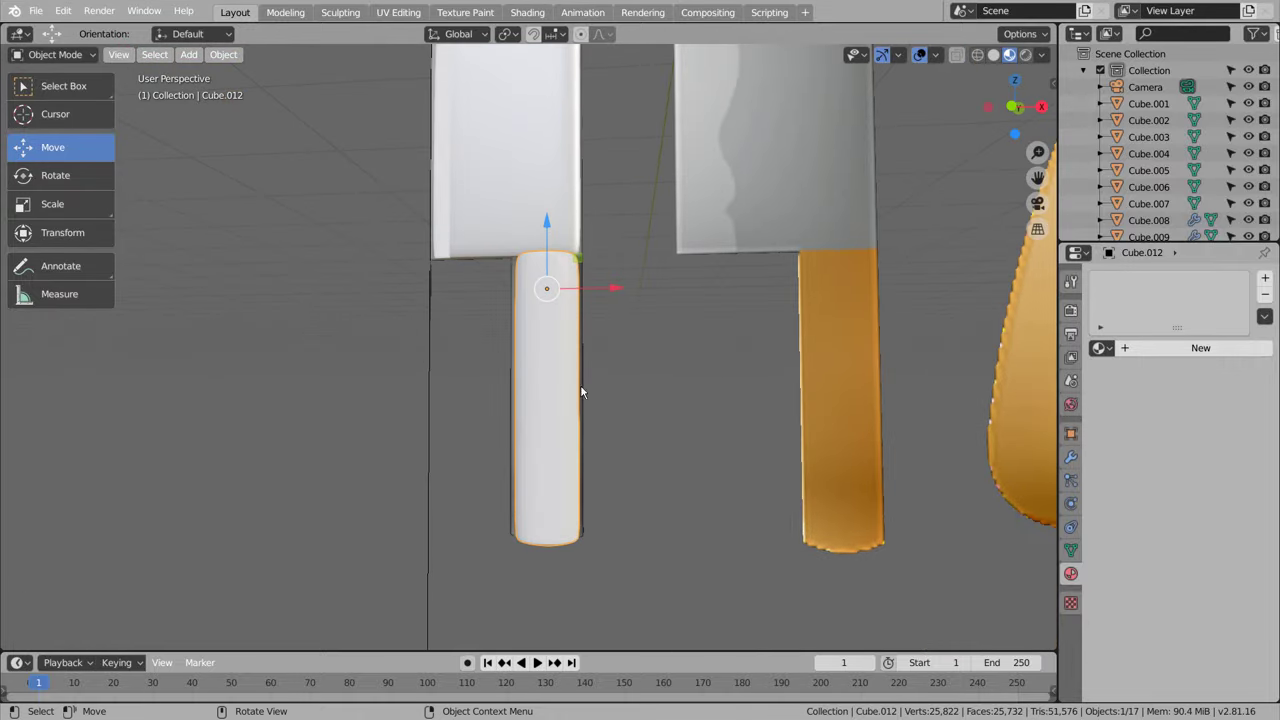
{"action": "right_click", "coordinate": [562, 367]}
{"action": "left_click", "coordinate": [1192, 349]}
{"action": "left_click", "coordinate": [1233, 519]}
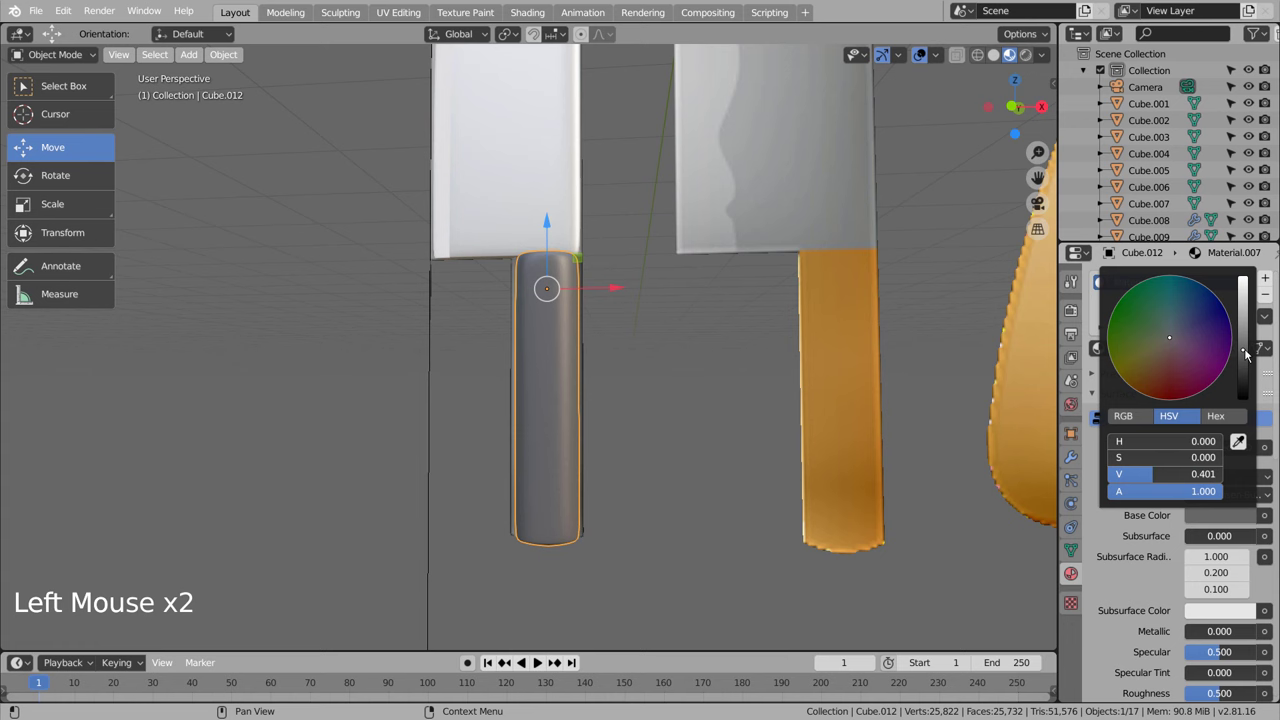
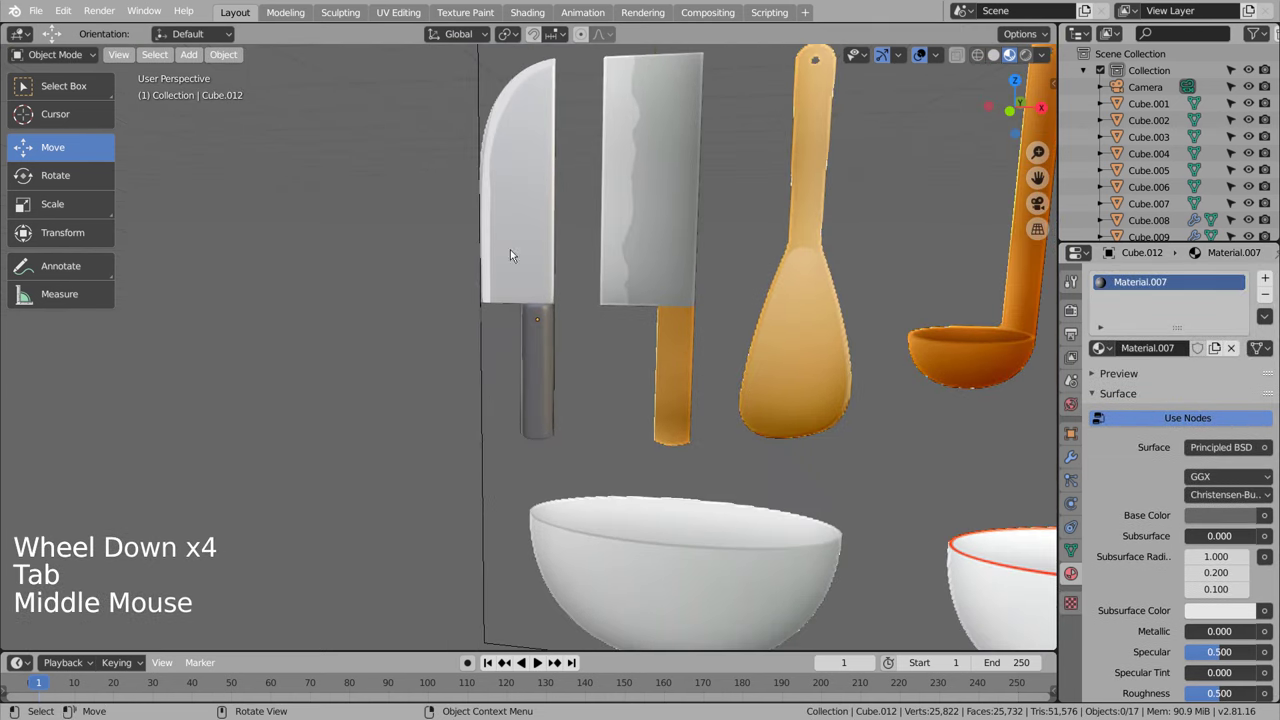
{"action": "left_click", "coordinate": [514, 231]}
{"action": "left_click", "coordinate": [546, 354]}
{"action": "scroll", "scroll_direction": "down", "scroll_amount": 3}
{"action": "key", "text": "KP_1"}
Step: Move the finished knife aside, add a cube and fit its vertices to the cleaver blade outline
{"action": "middle_click", "coordinate": [348, 456]}
{"action": "left_click", "coordinate": [876, 401]}
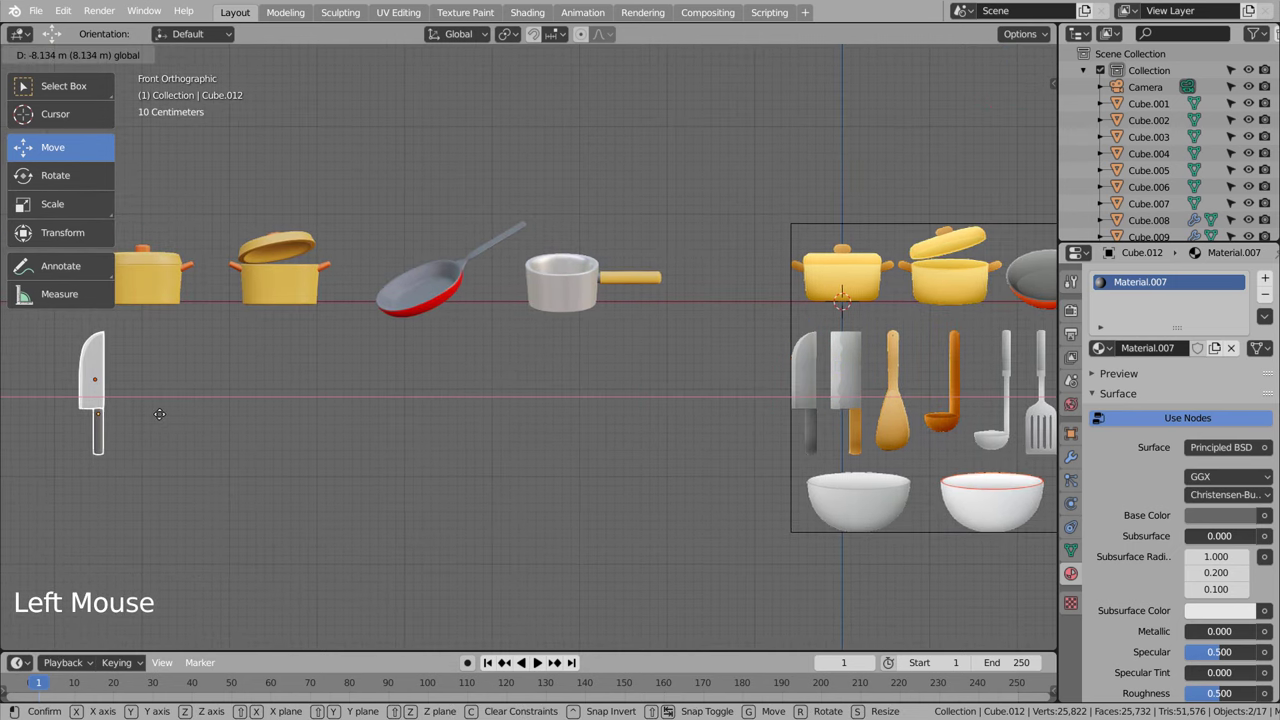
{"action": "left_click", "coordinate": [282, 482]}
{"action": "middle_click", "coordinate": [508, 500]}
{"action": "scroll", "scroll_direction": "up", "scroll_amount": 3}
{"action": "middle_click", "coordinate": [549, 441]}
{"action": "left_click", "coordinate": [526, 310]}
{"action": "key", "text": "shift+a"}
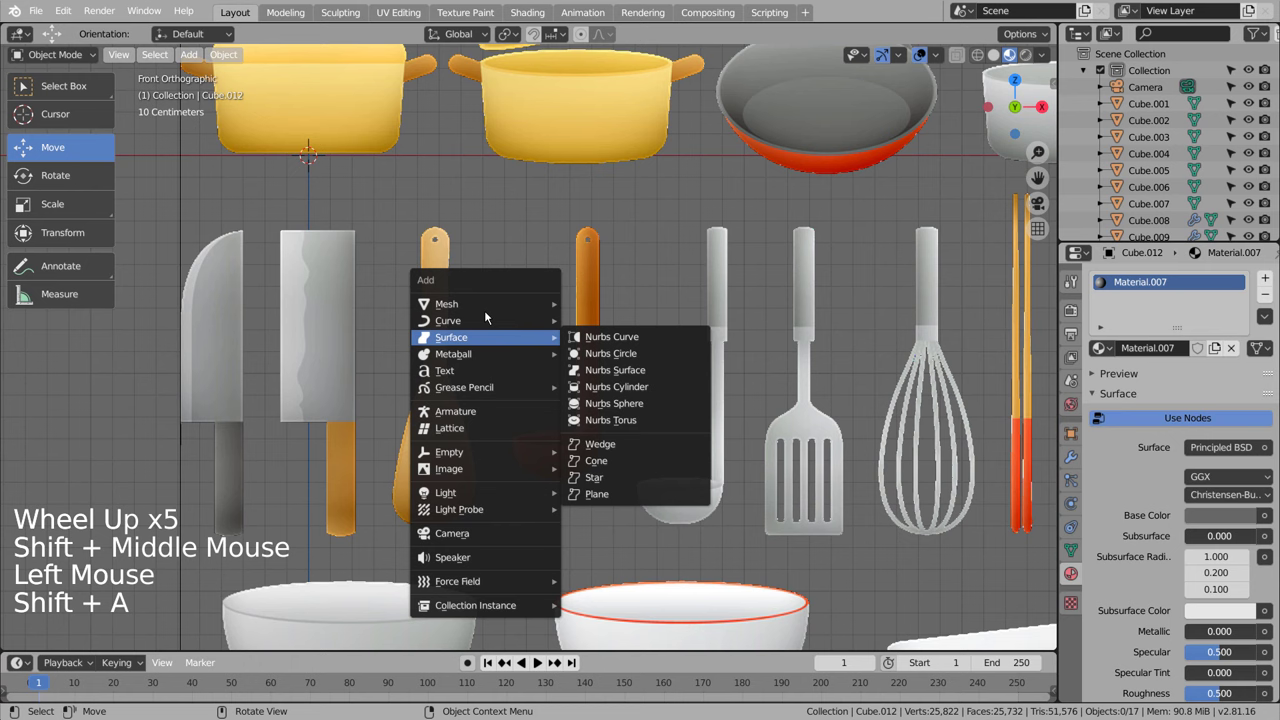
{"action": "scroll", "scroll_direction": "down", "scroll_amount": 3}
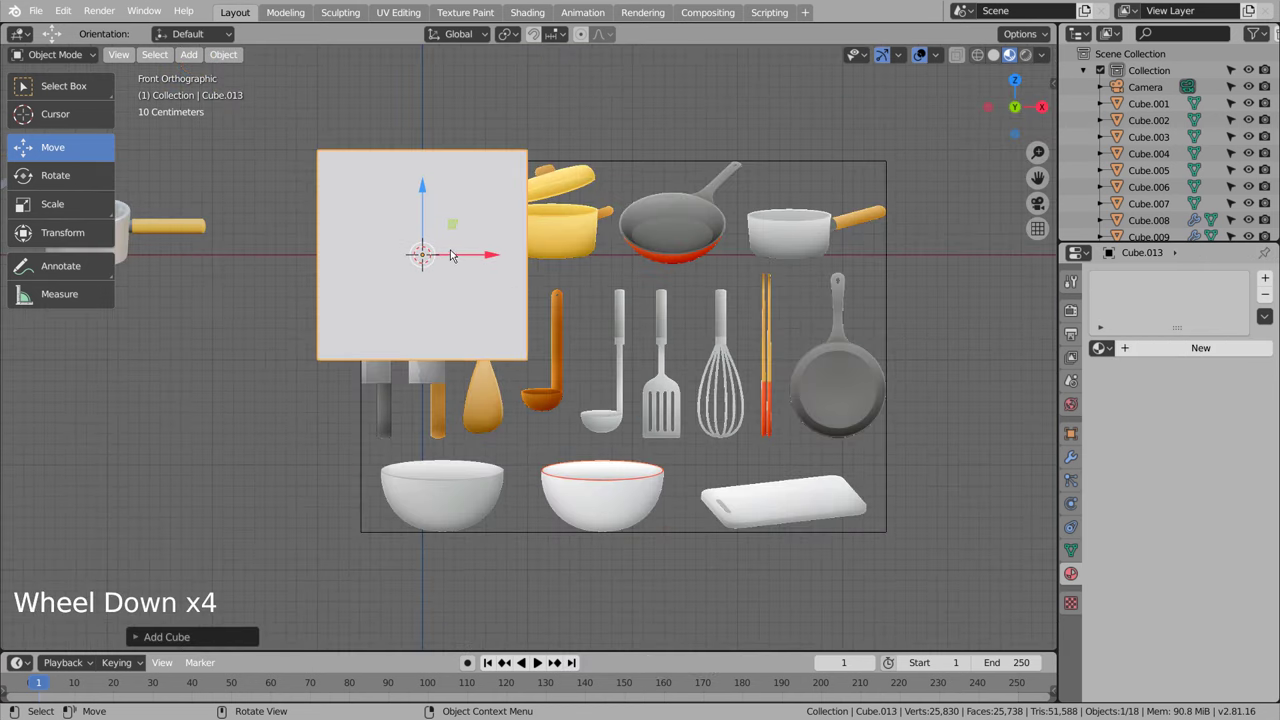
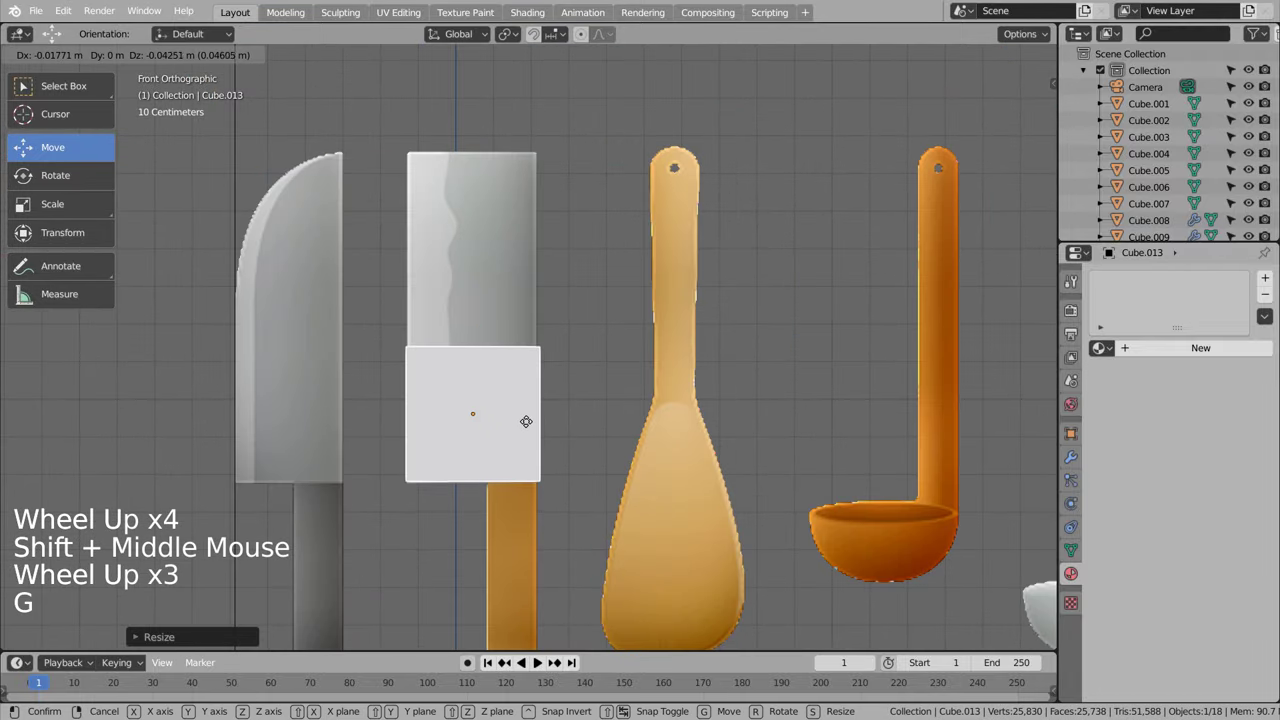
{"action": "key", "text": "Tab"}
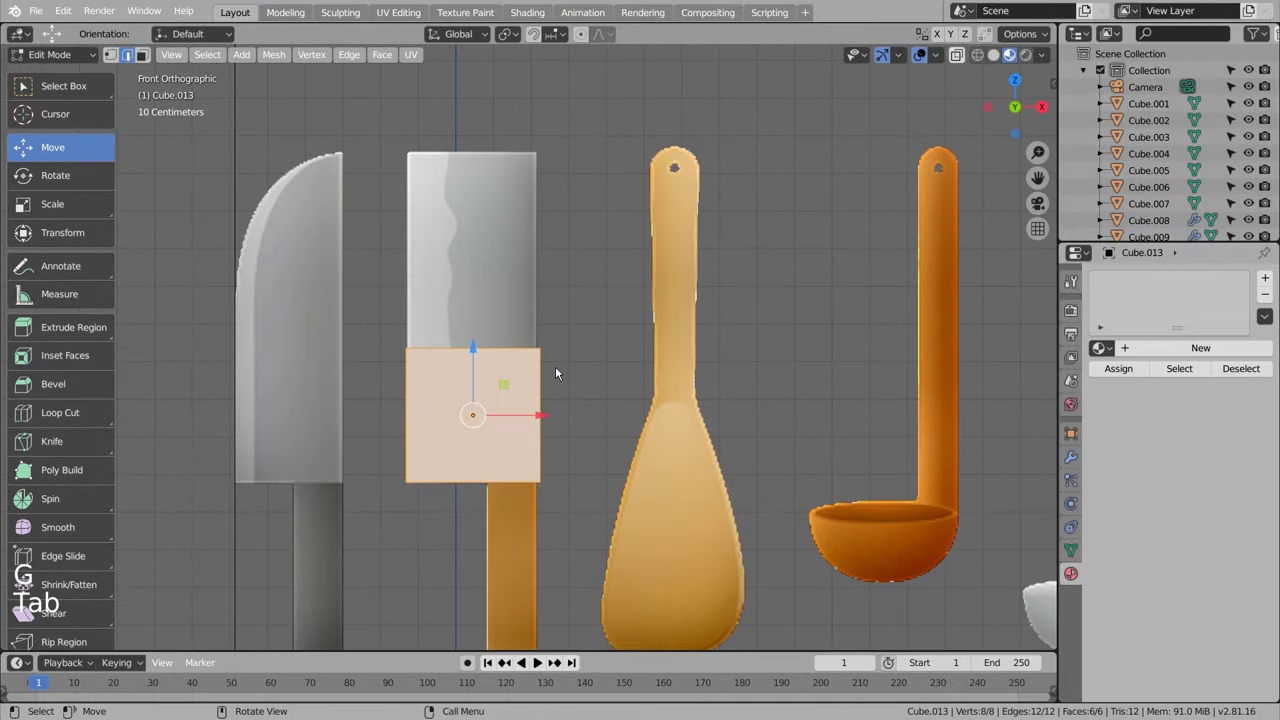
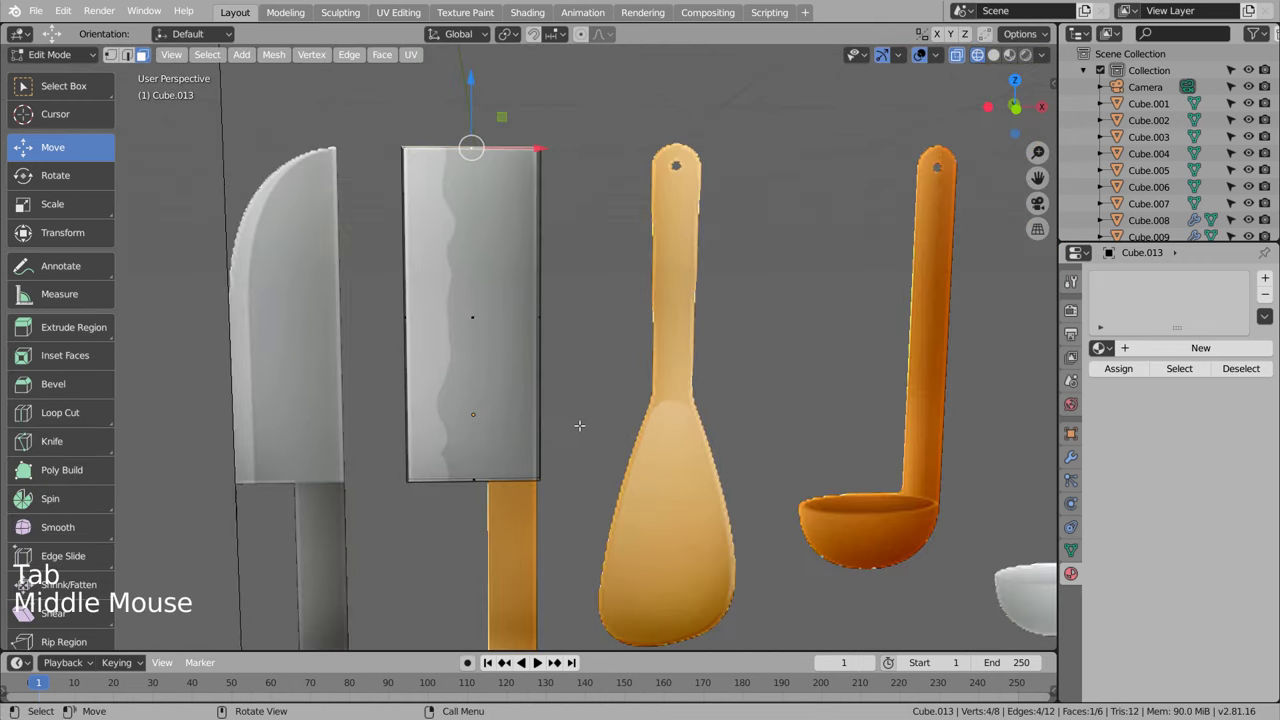
Step: Add subdivision and edge loops slid toward the block's edges to keep it rectangular
{"action": "key", "text": "ctrl+3"}
{"action": "key", "text": "Tab"}
{"action": "key", "text": "ctrl+3"}
{"action": "key", "text": "Tab"}
{"action": "key", "text": "ctrl+r"}
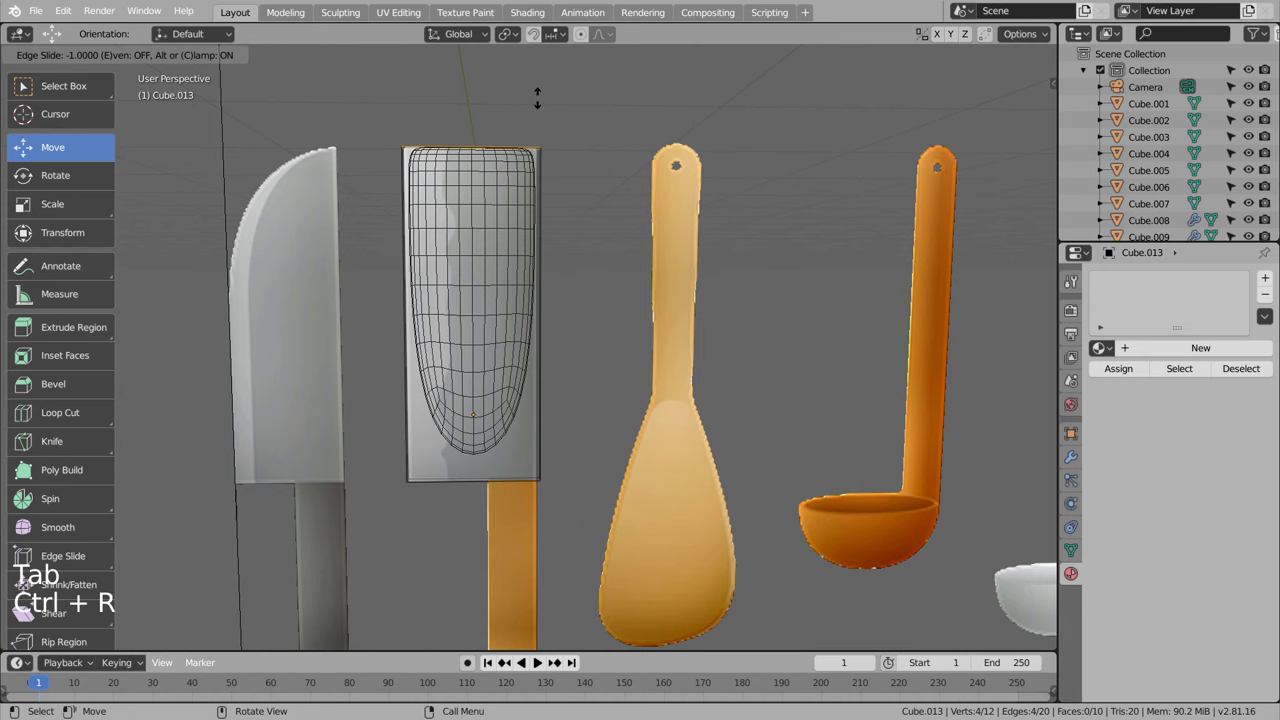
{"action": "key", "text": "ctrl+r"}
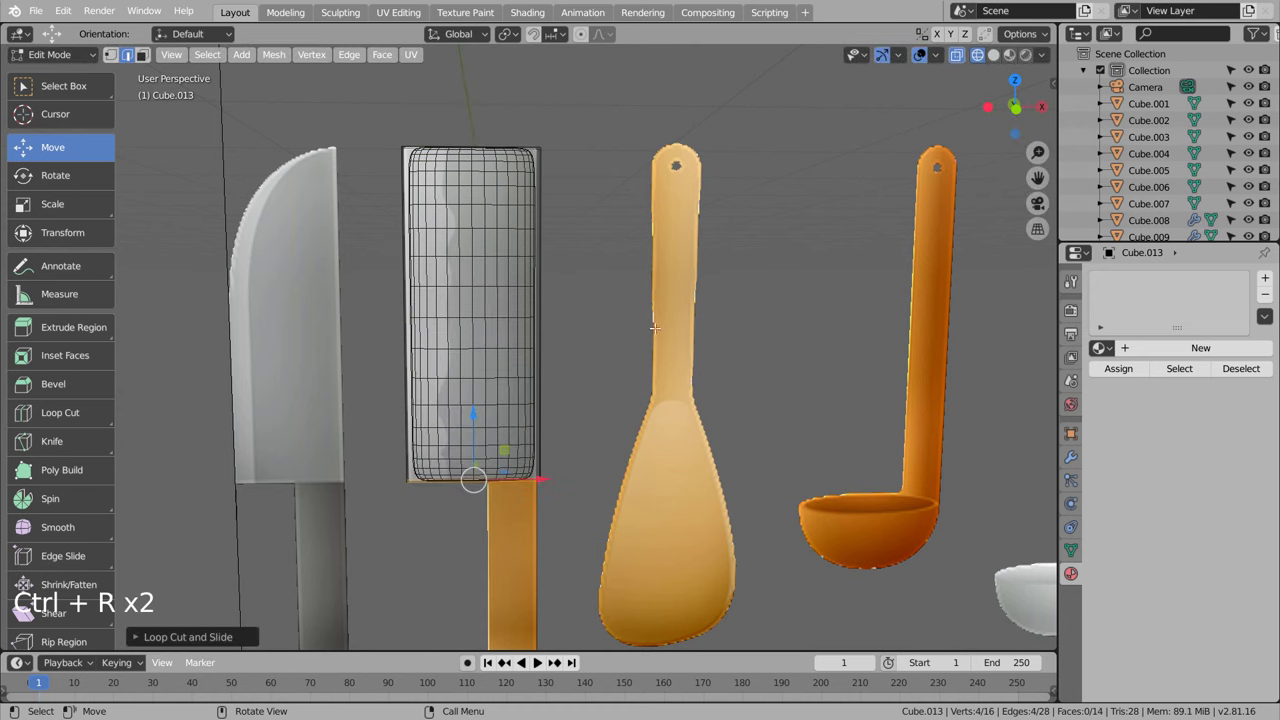
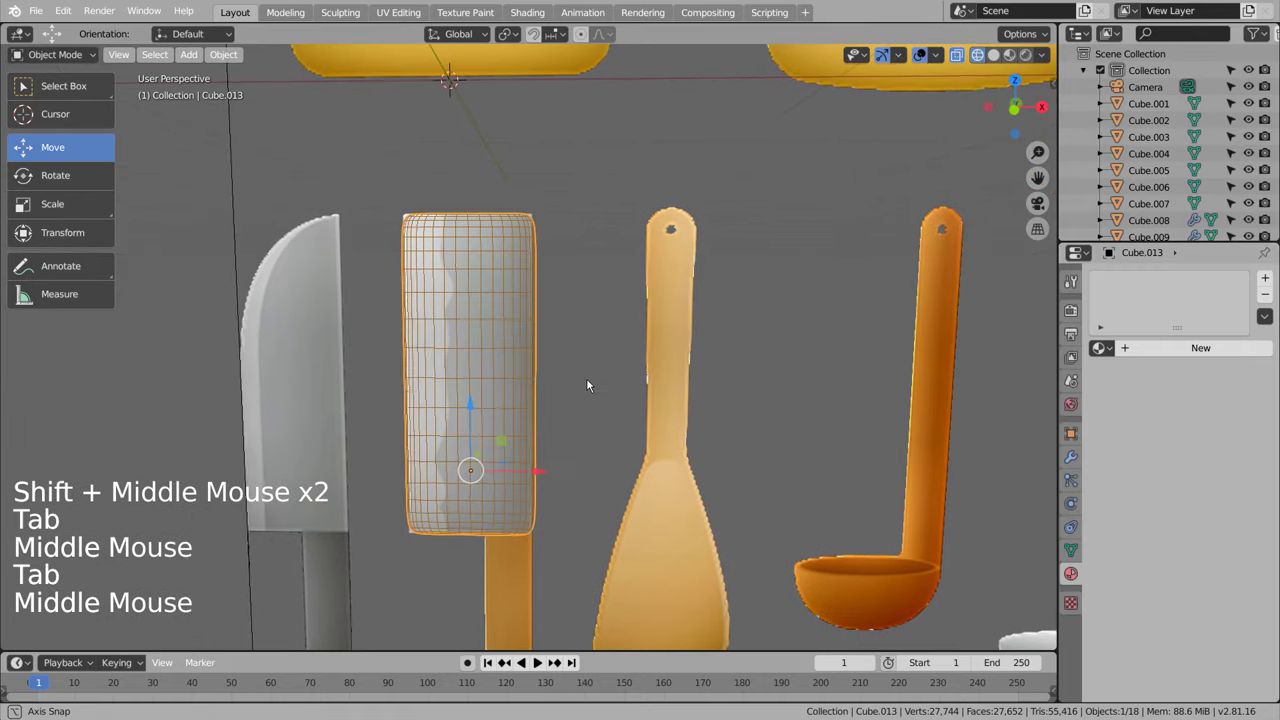
{"action": "left_click", "coordinate": [1076, 555]}
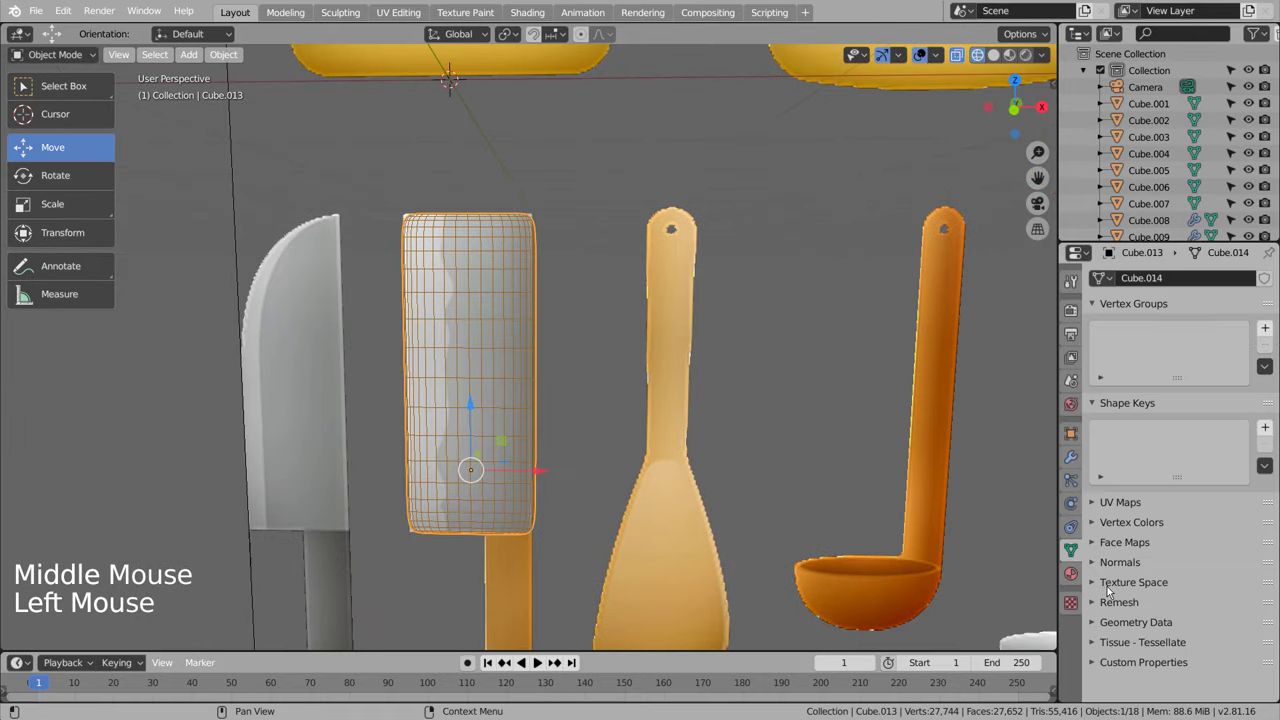
Step: Cut 7 evenly spaced horizontal edge loops across the cleaver block from the front view
{"action": "left_click", "coordinate": [1071, 460]}
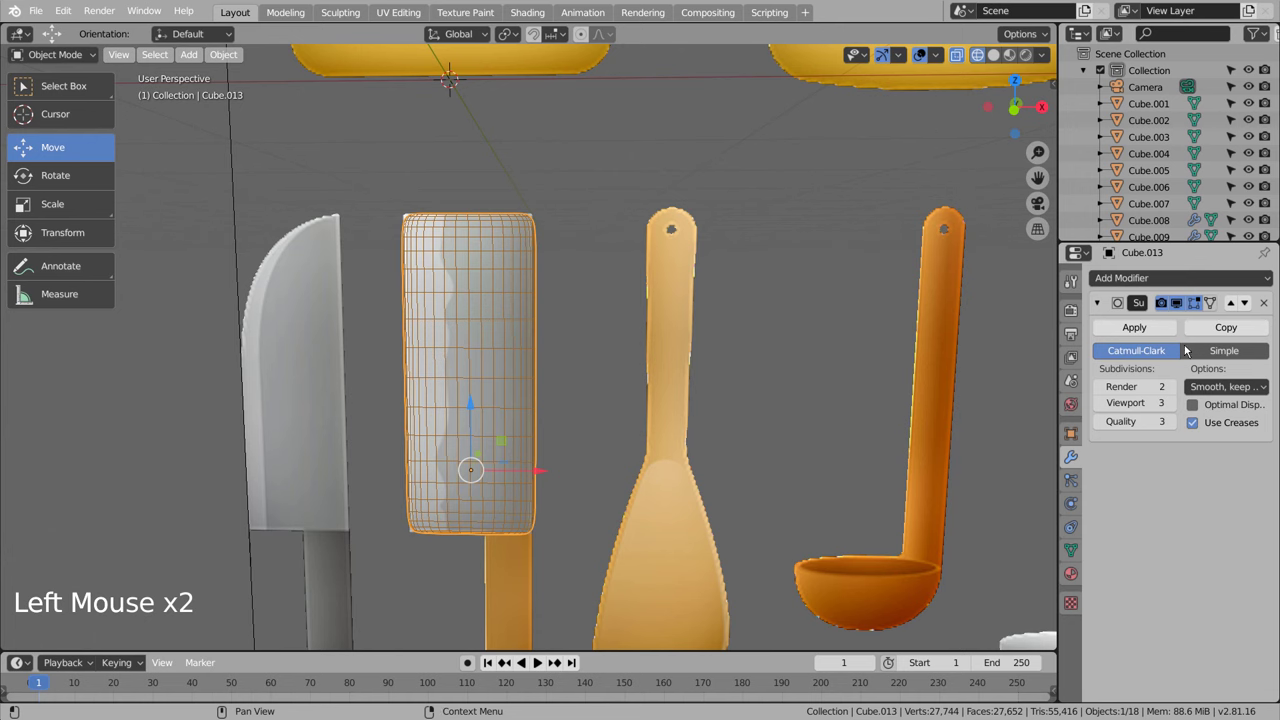
{"action": "left_click", "coordinate": [1183, 307]}
{"action": "middle_click", "coordinate": [580, 392]}
{"action": "key", "text": "KP_1"}
{"action": "key", "text": "shift+z"}
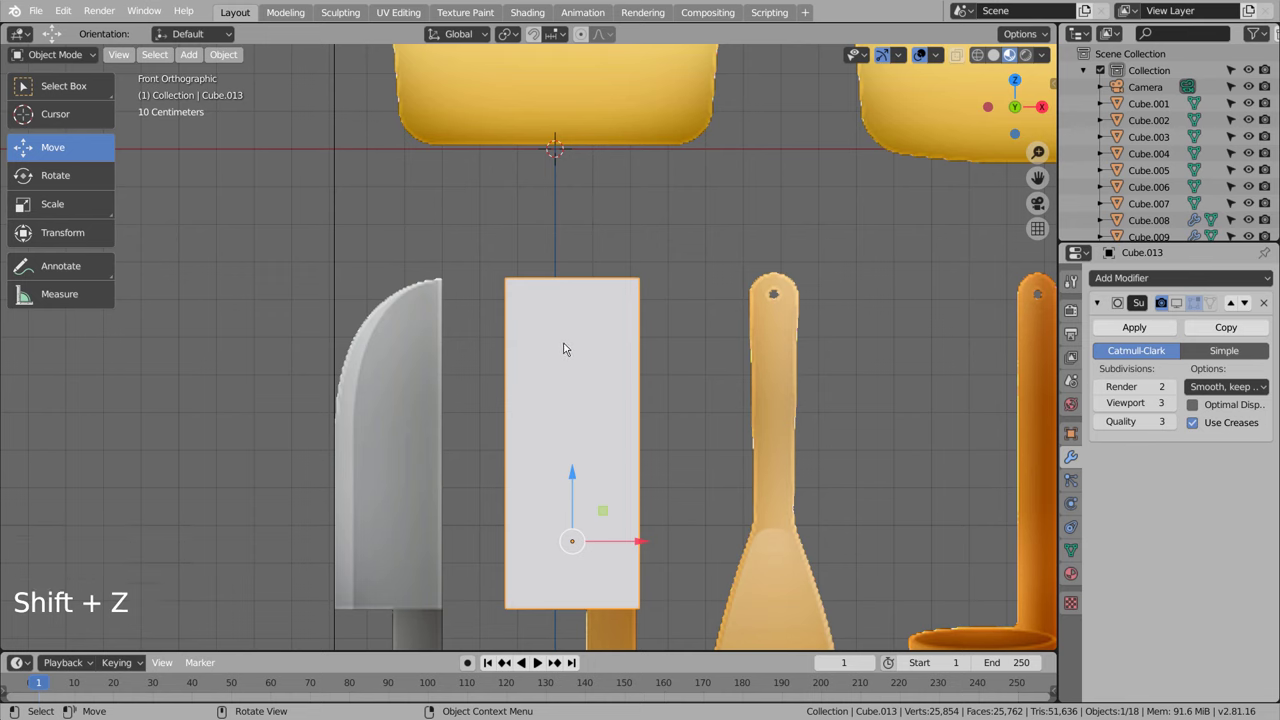
{"action": "key", "text": "ctrl+r"}
{"action": "key", "text": "Tab"}
{"action": "key", "text": "ctrl+r"}
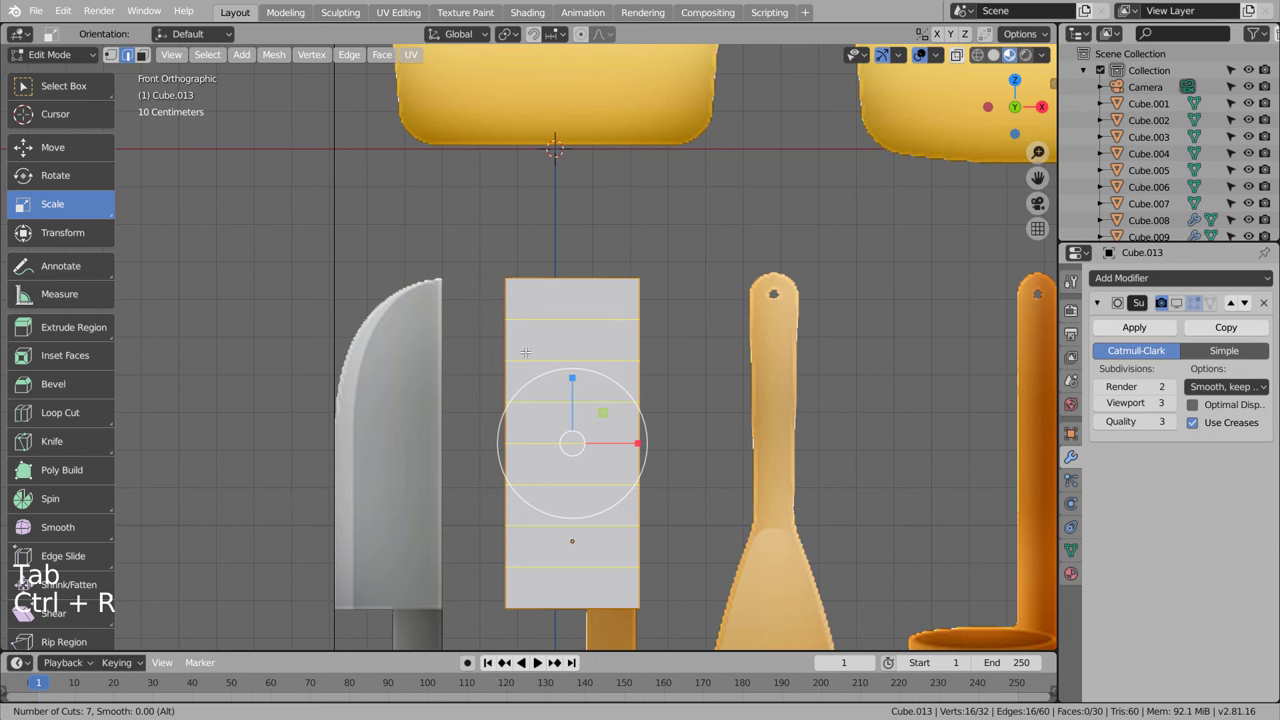
{"action": "key", "text": "Tab"}
Step: With X-ray on, start a knife cut tracing the blade's wavy edge
{"action": "key", "text": "Tab"}
{"action": "key", "text": "shift+z"}
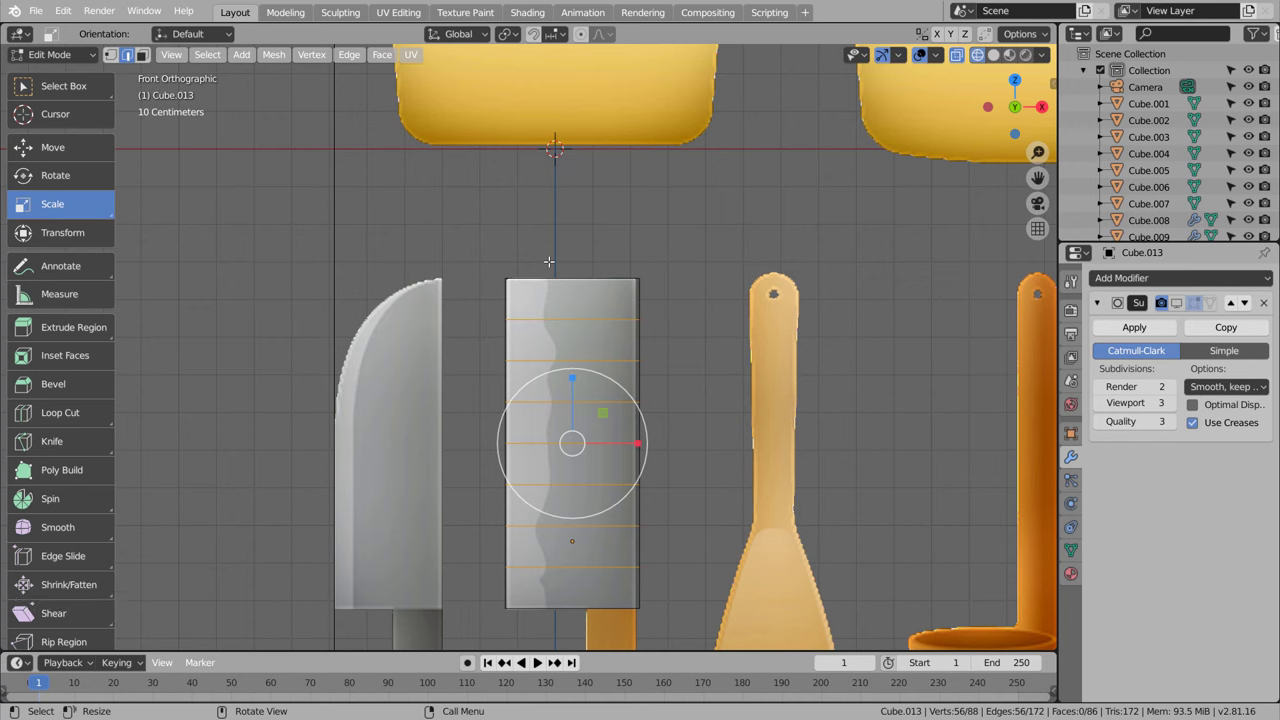
{"action": "key", "text": "k"}
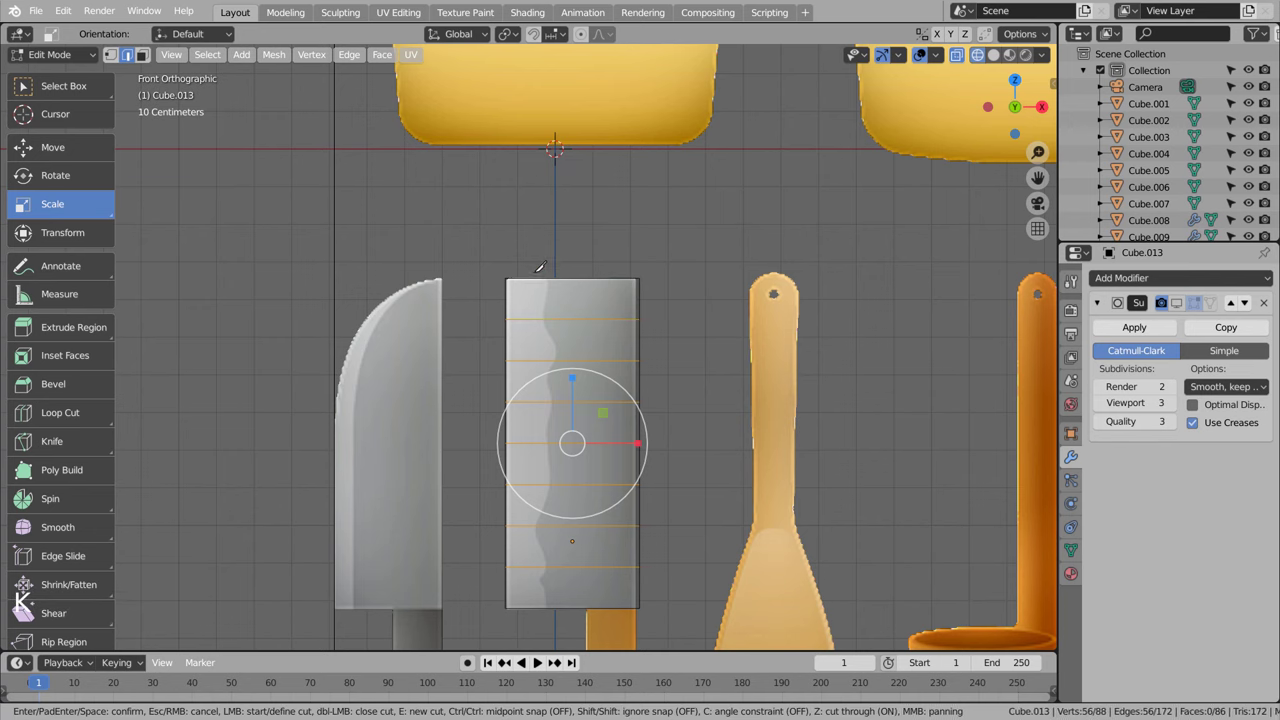
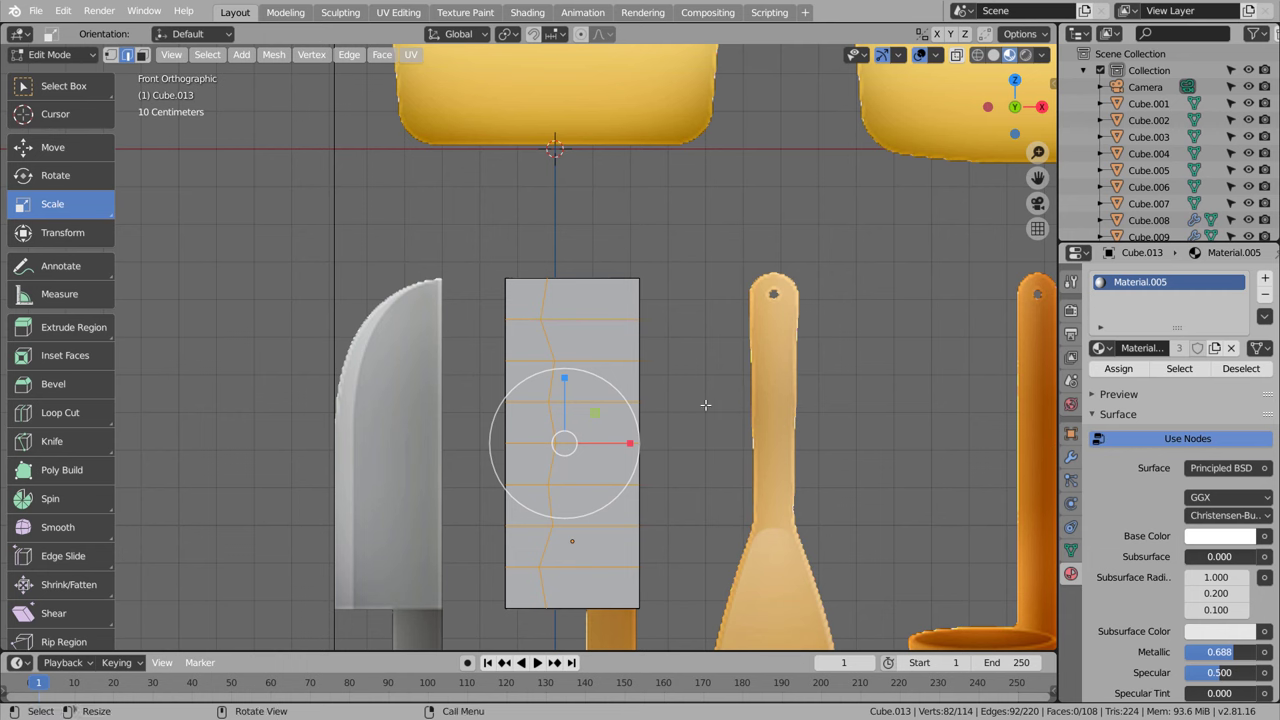
Step: Confirm the zigzag cut and circle-select the faces along the edge strip for shiny Material.005
{"action": "key", "text": "Tab"}
{"action": "key", "text": "Tab"}
{"action": "key", "text": "shift+z"}
{"action": "key", "text": "3"}
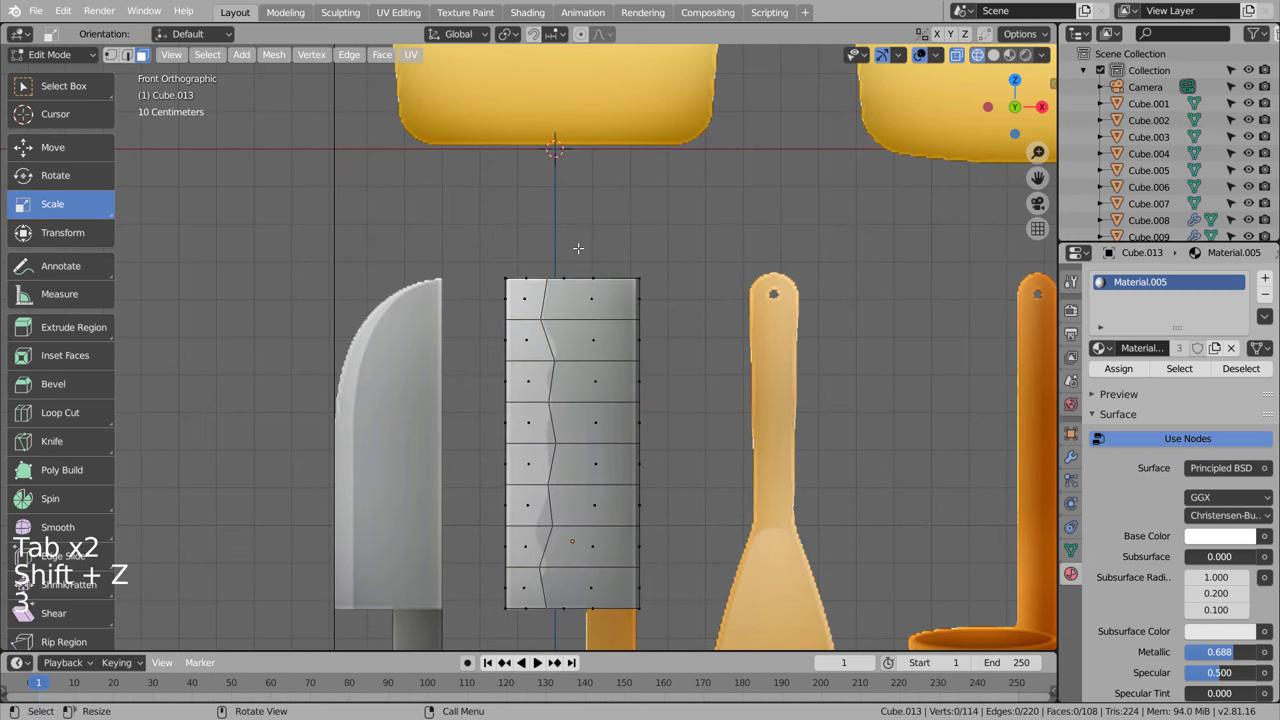
{"action": "key", "text": "shift+z"}
{"action": "key", "text": "shift+z"}
{"action": "key", "text": "b"}
{"action": "key", "text": "c"}
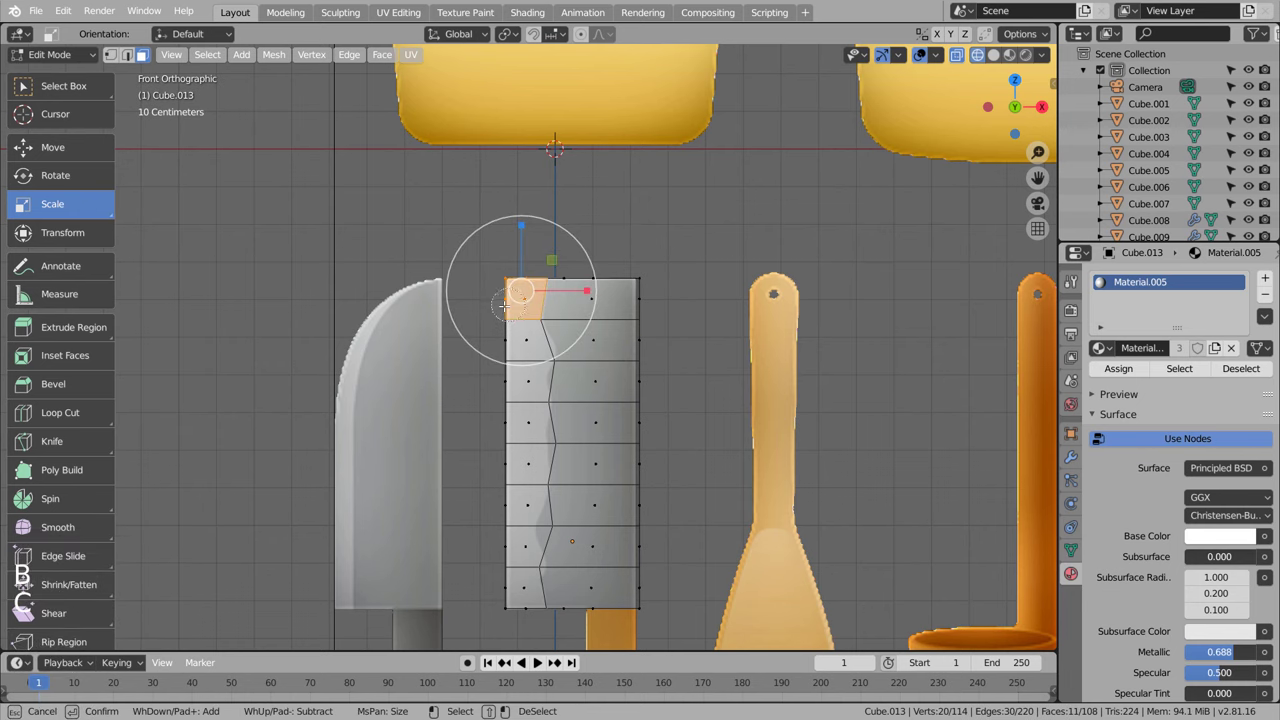
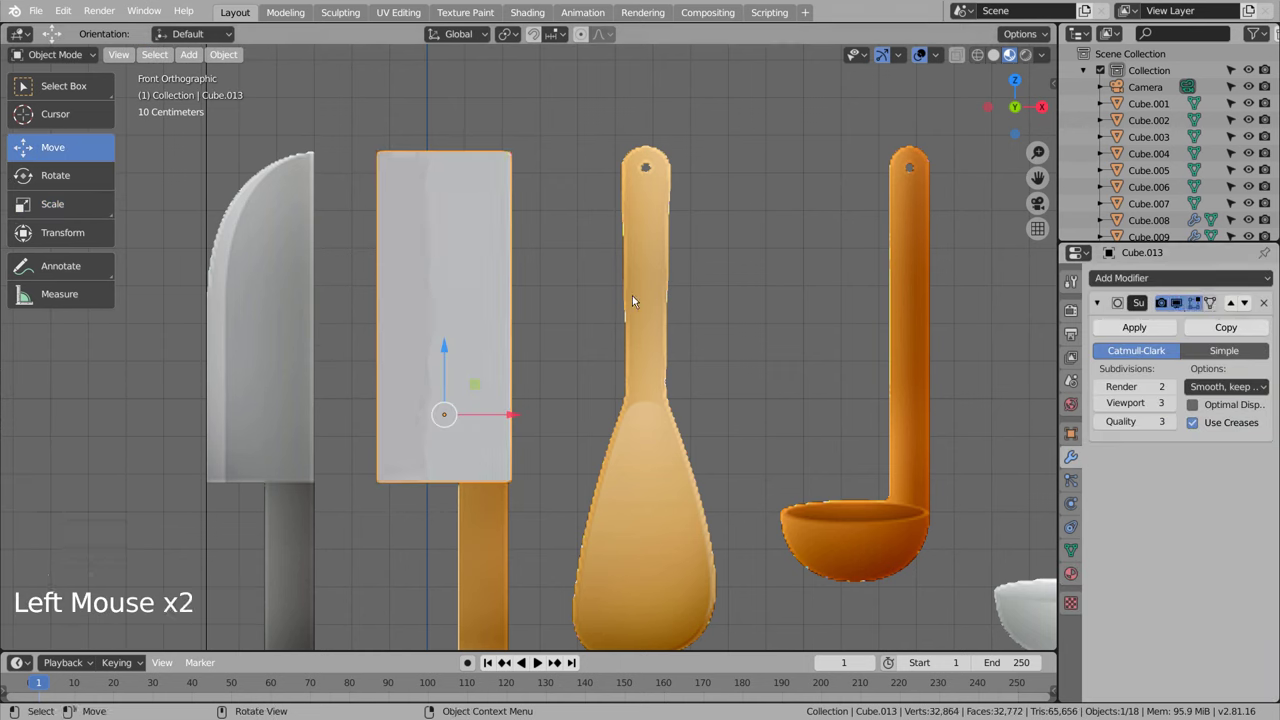
Step: Add supporting edge loops along the wavy cutting line and preview the subdivided blade
{"action": "key", "text": "Tab"}
{"action": "key", "text": "ctrl+r"}
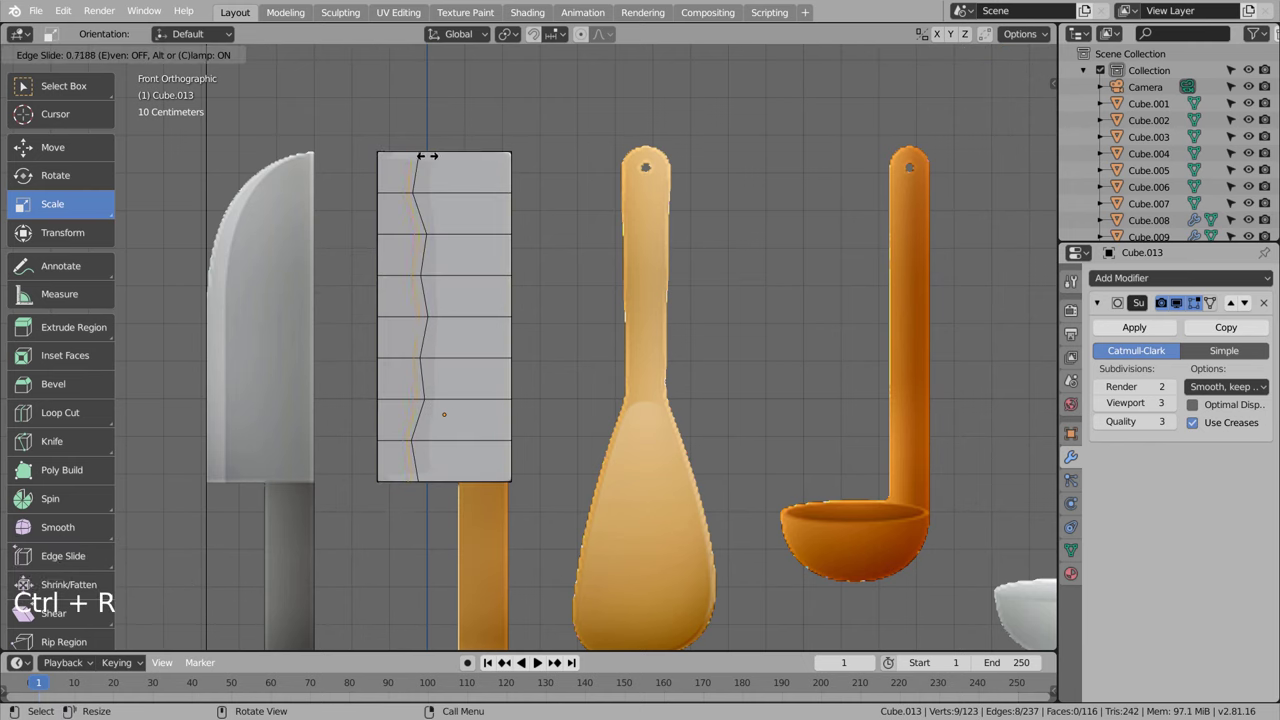
{"action": "key", "text": "ctrl+z"}
{"action": "key", "text": "ctrl+r"}
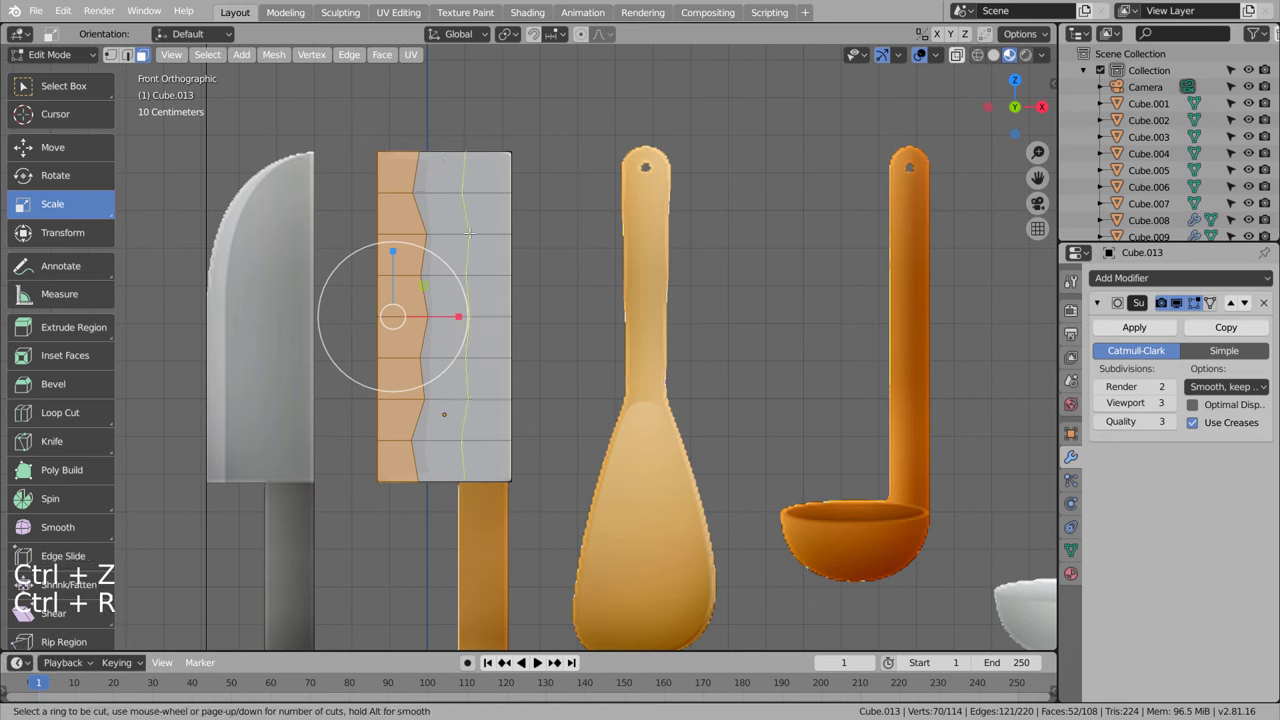
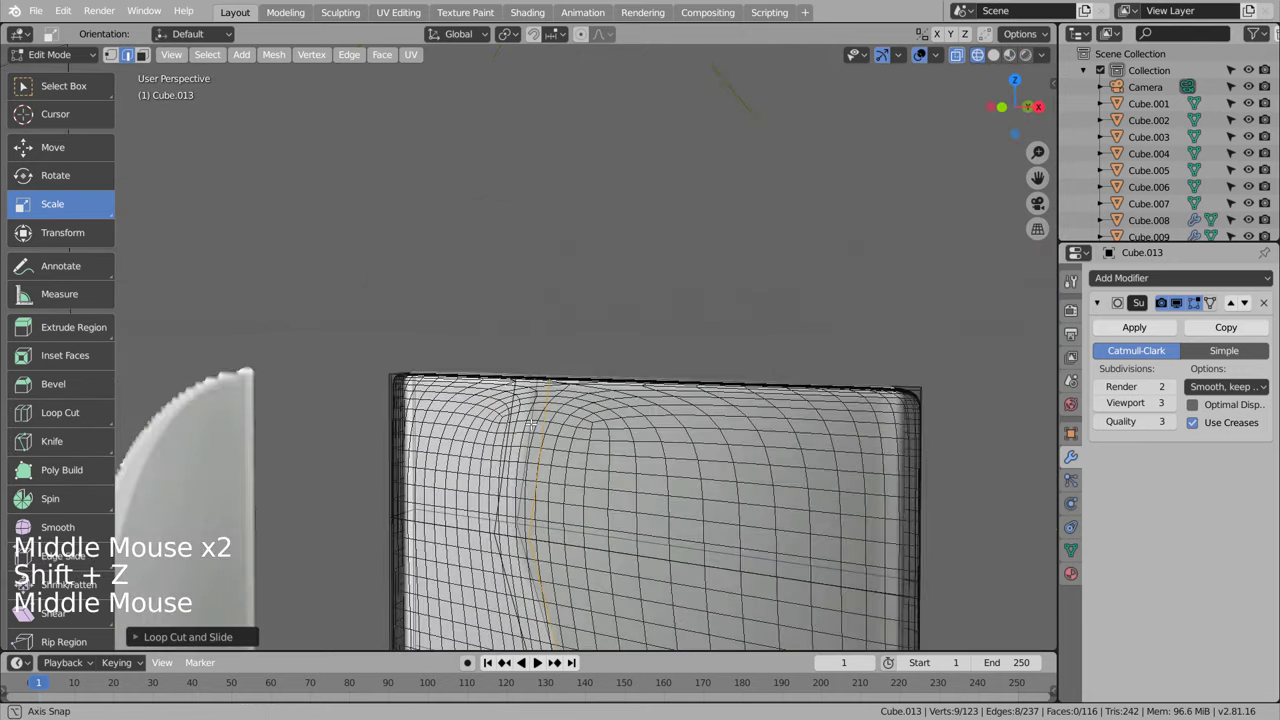
{"action": "key", "text": "shift+z"}
{"action": "key", "text": "shift+z"}
{"action": "scroll", "scroll_direction": "down", "scroll_amount": 3}
{"action": "key", "text": "Tab"}
{"action": "middle_click", "coordinate": [768, 529]}
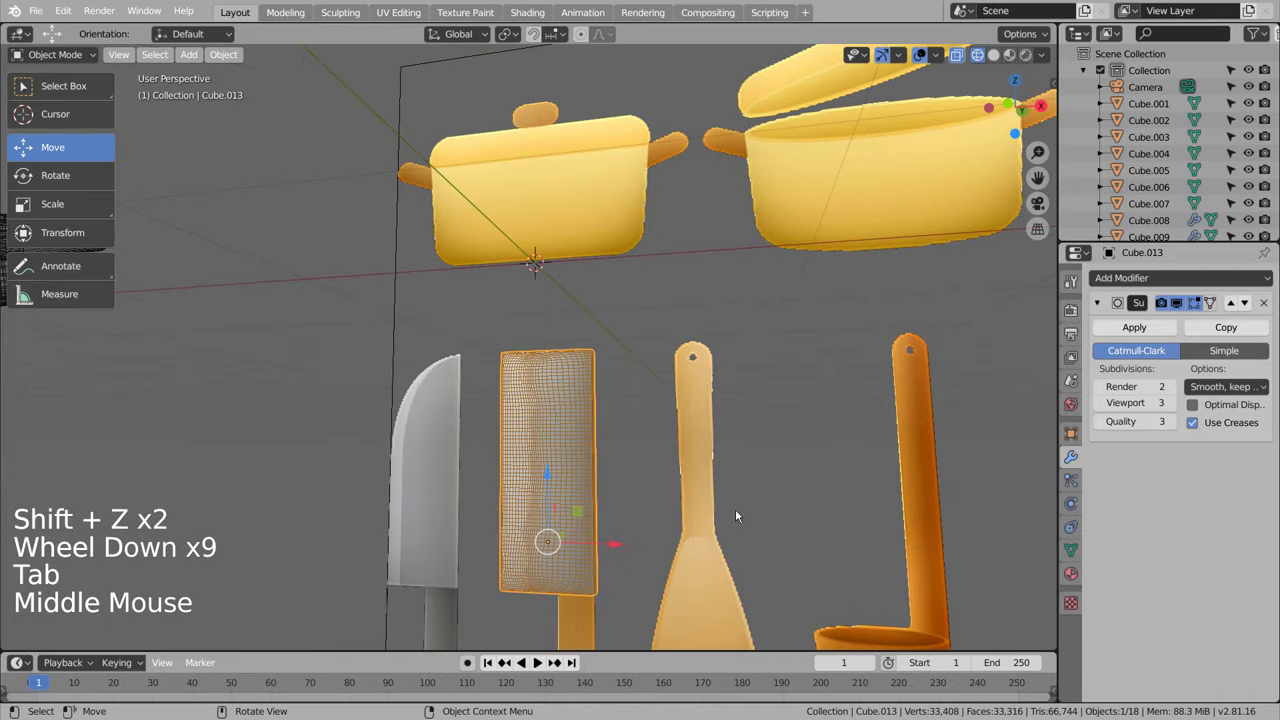
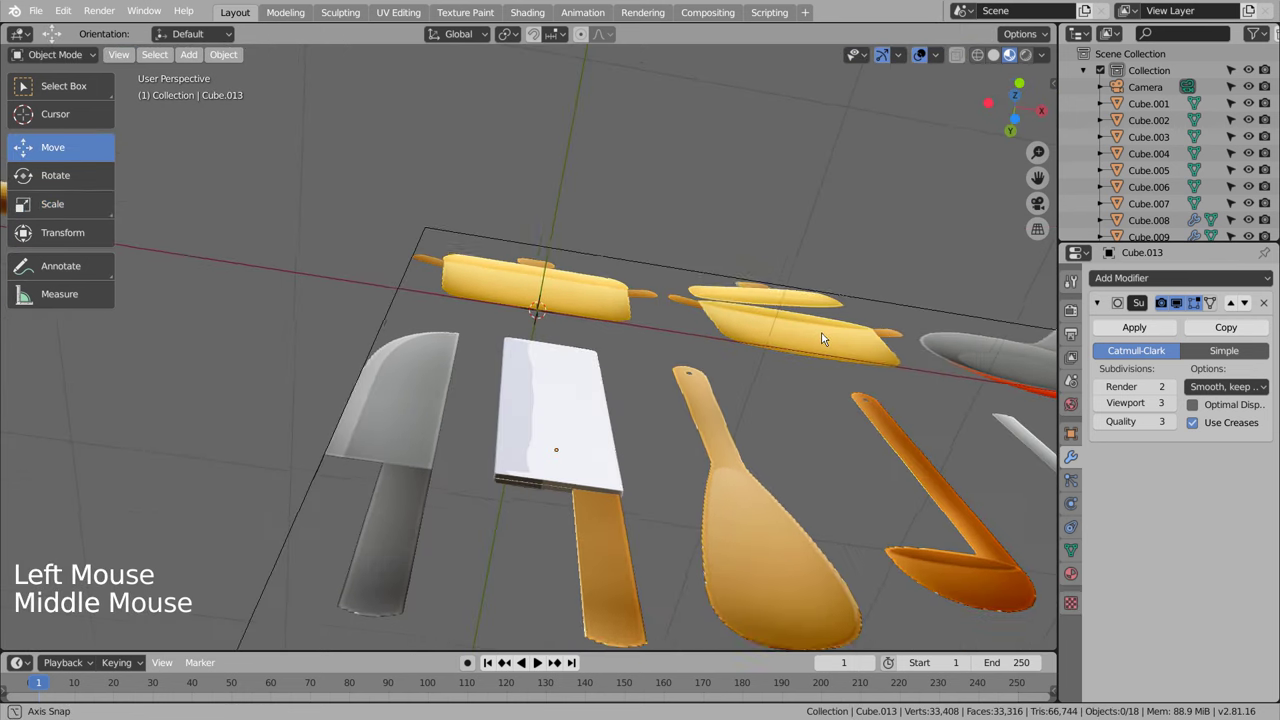
Step: Slide a new edge loop toward the blade's top edge
{"action": "key", "text": "Tab"}
{"action": "scroll", "scroll_direction": "up", "scroll_amount": 3}
{"action": "key", "text": "ctrl+r"}
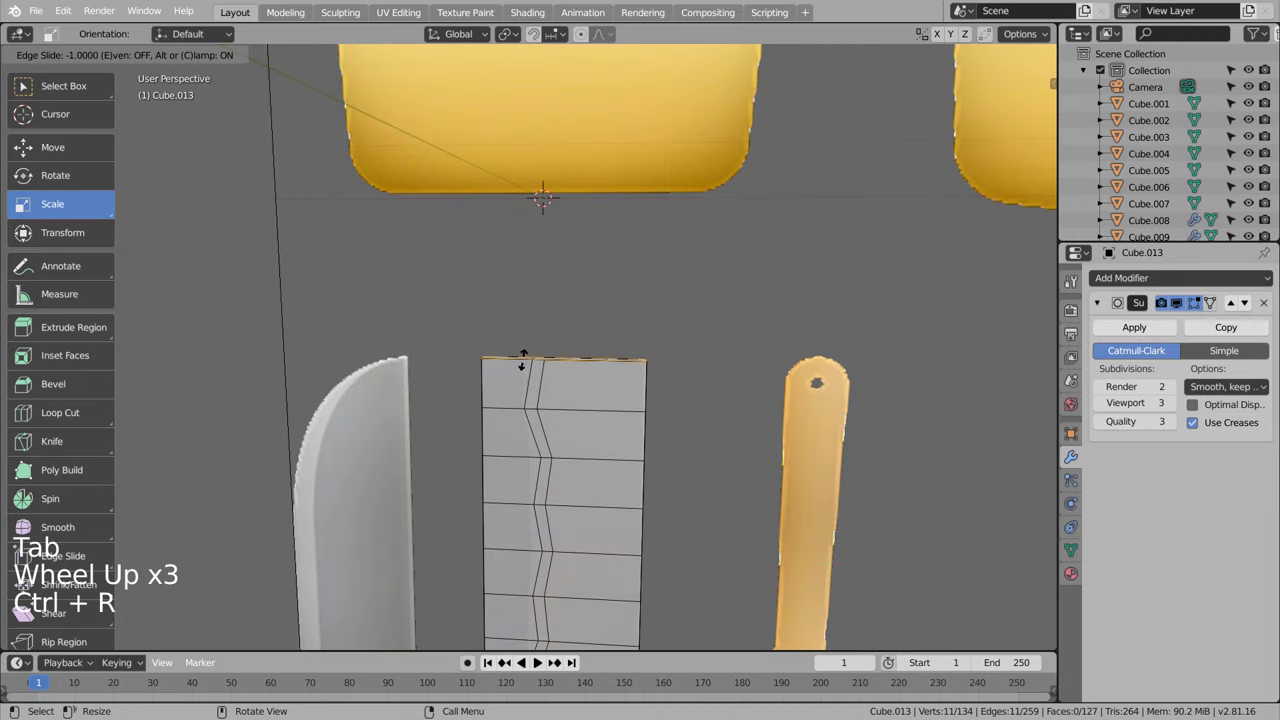
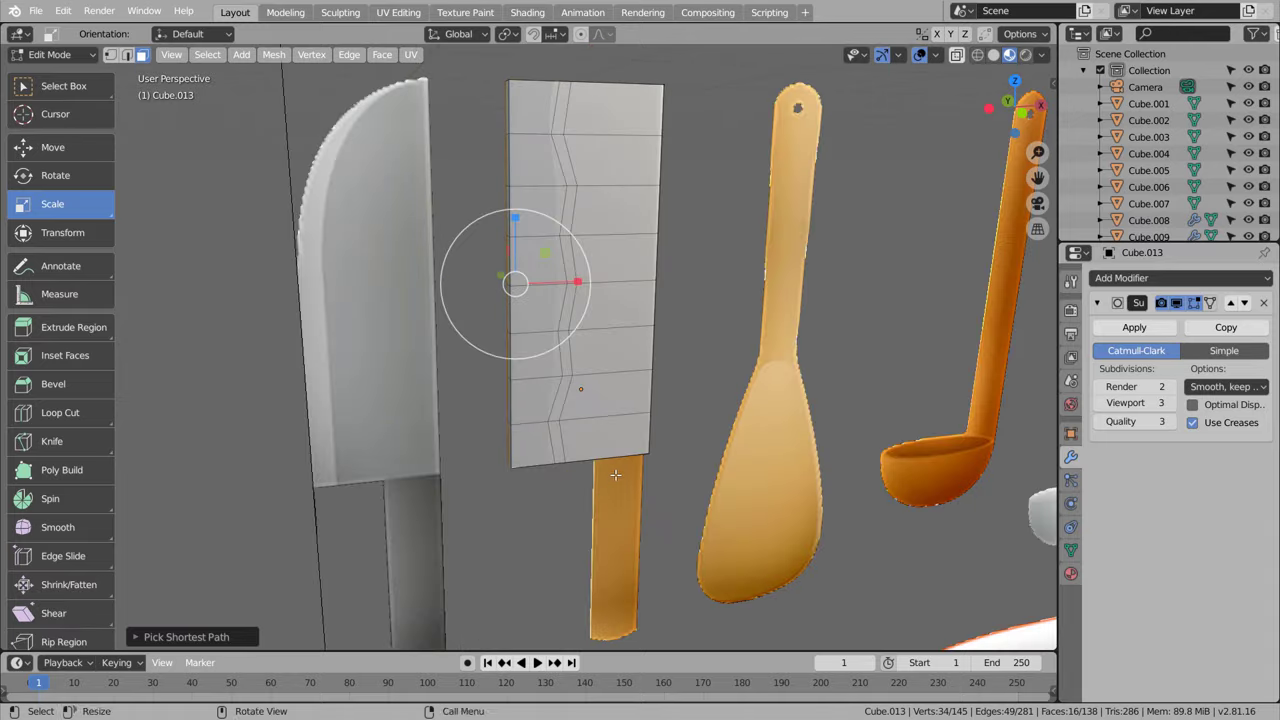
Step: Box-select the left column of blade vertices in wireframe, then orbit to review the finished cleaver blade
{"action": "key", "text": "shift+z"}
{"action": "key", "text": "KP_1"}
{"action": "key", "text": "KP_1"}
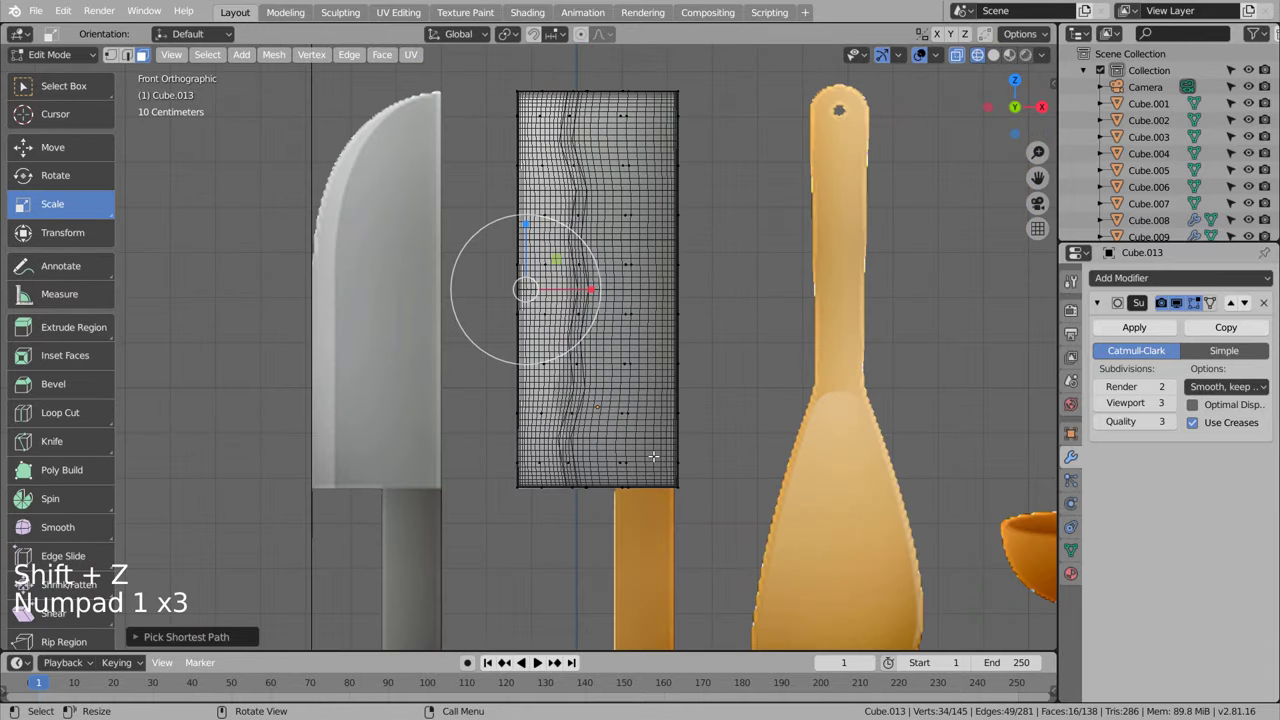
{"action": "key", "text": "b"}
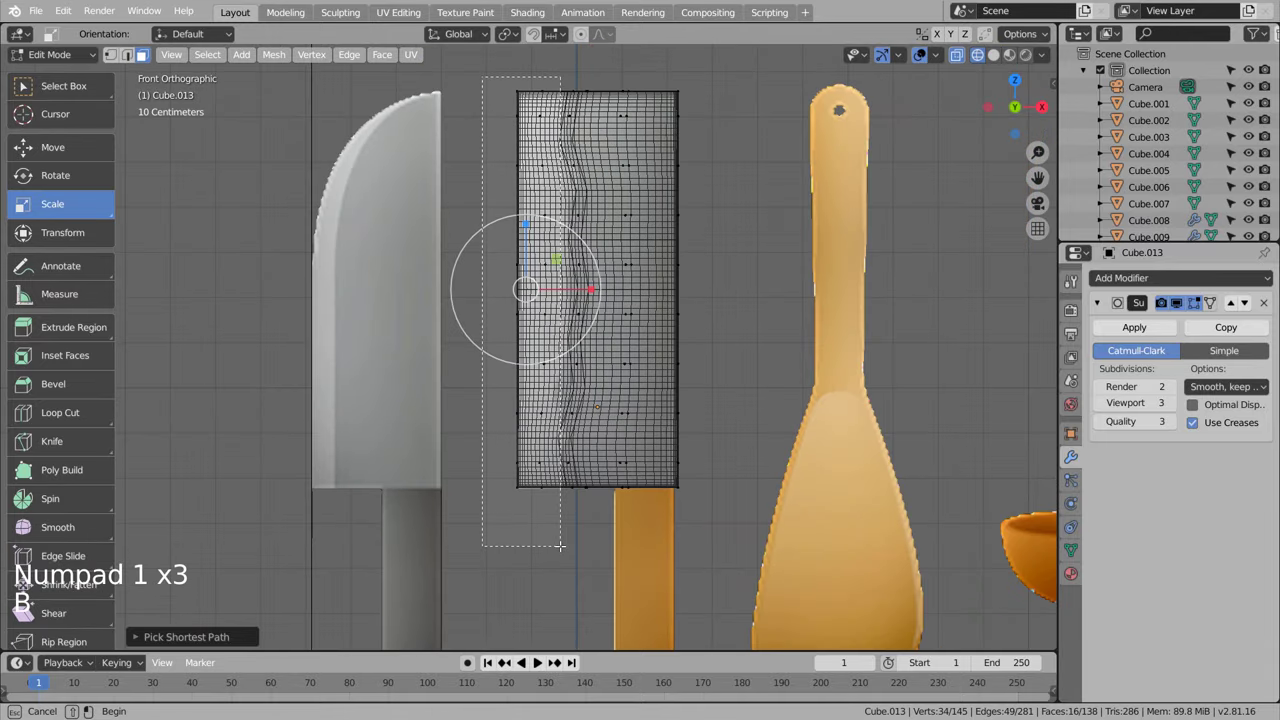
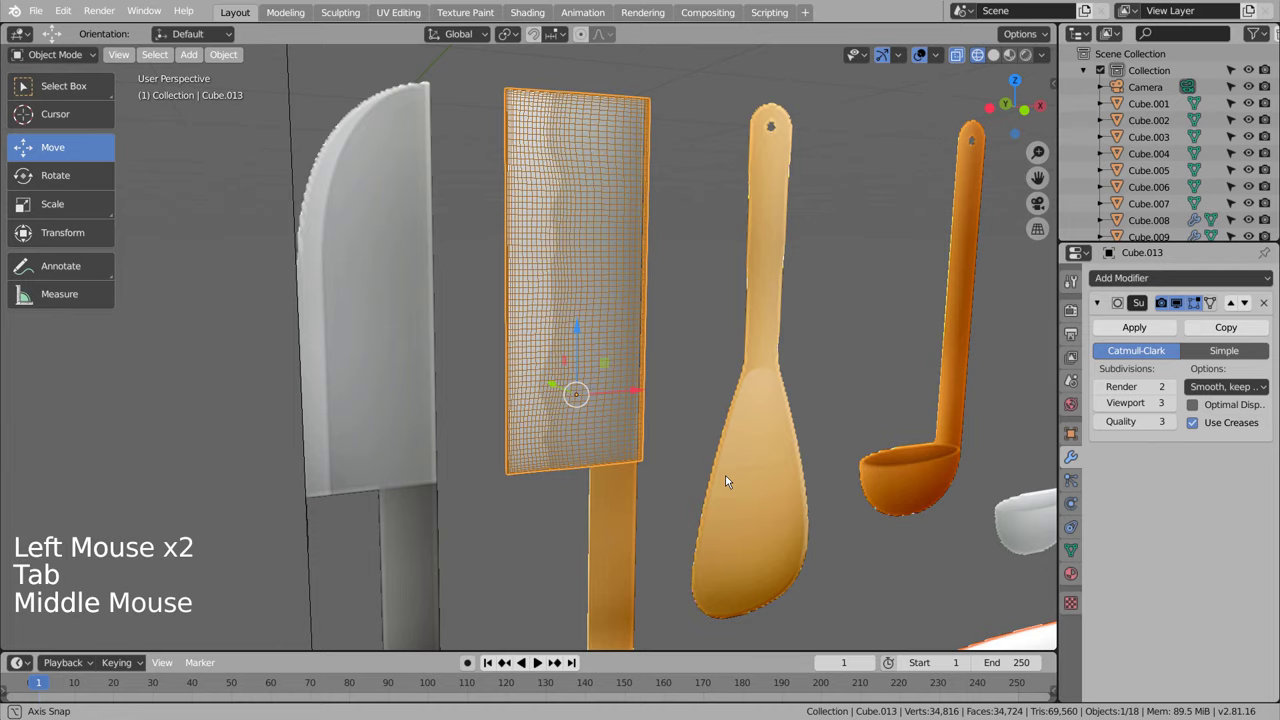
{"action": "key", "text": "shift+z"}
{"action": "middle_click", "coordinate": [721, 378]}
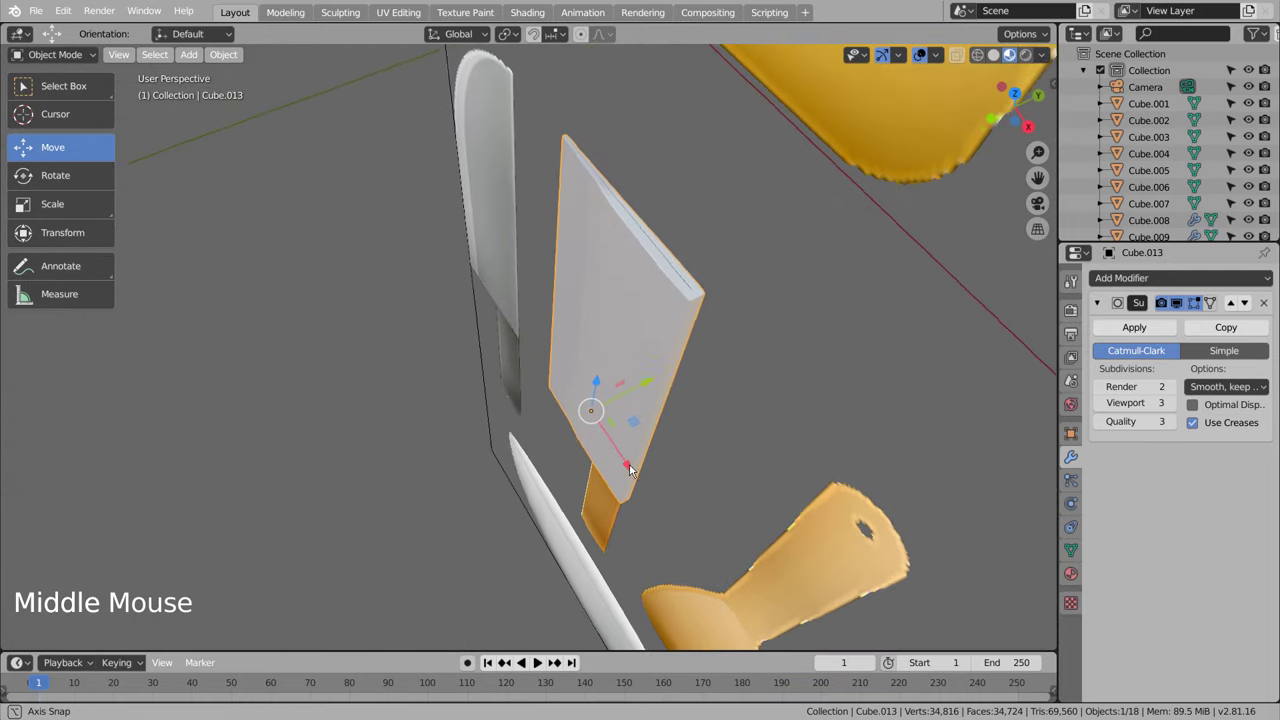
{"action": "middle_click", "coordinate": [706, 474]}
Step: Select the earlier knife's handle and duplicate it with Shift+D for the cleaver
{"action": "left_click", "coordinate": [332, 388]}
{"action": "scroll", "scroll_direction": "down", "scroll_amount": 3}
{"action": "left_click", "coordinate": [40, 365]}
{"action": "key", "text": "shift+d"}
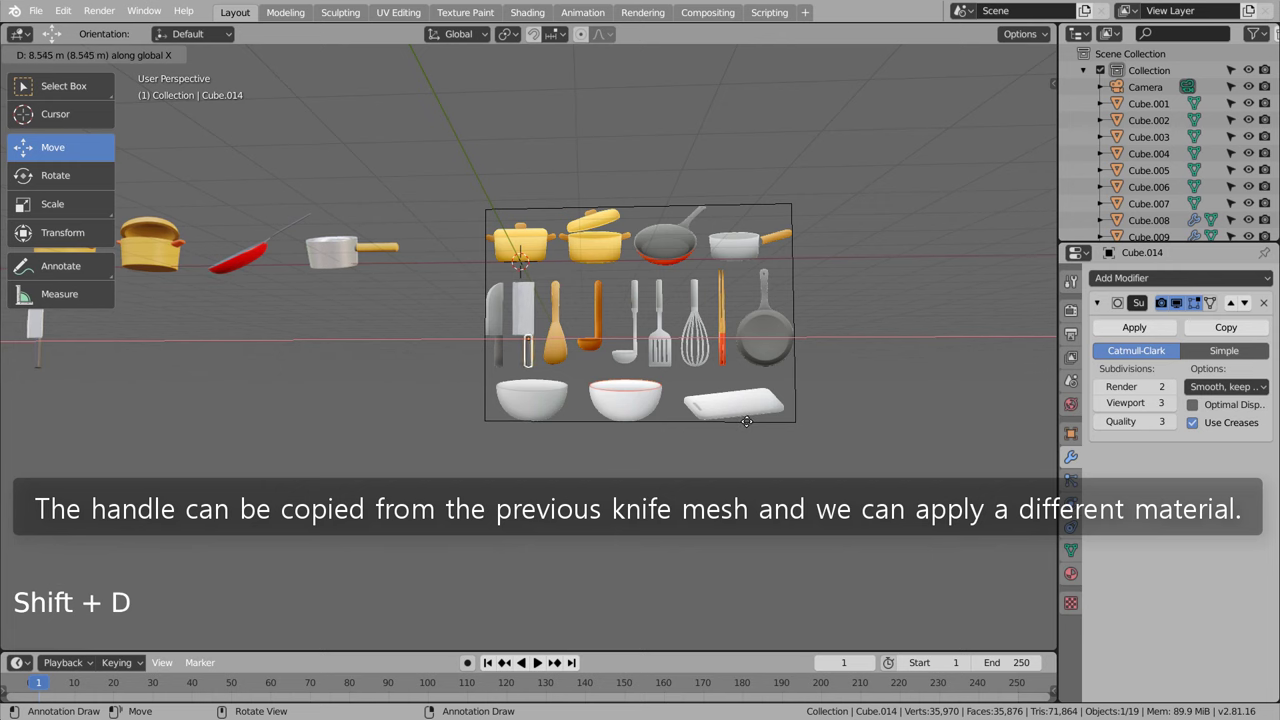
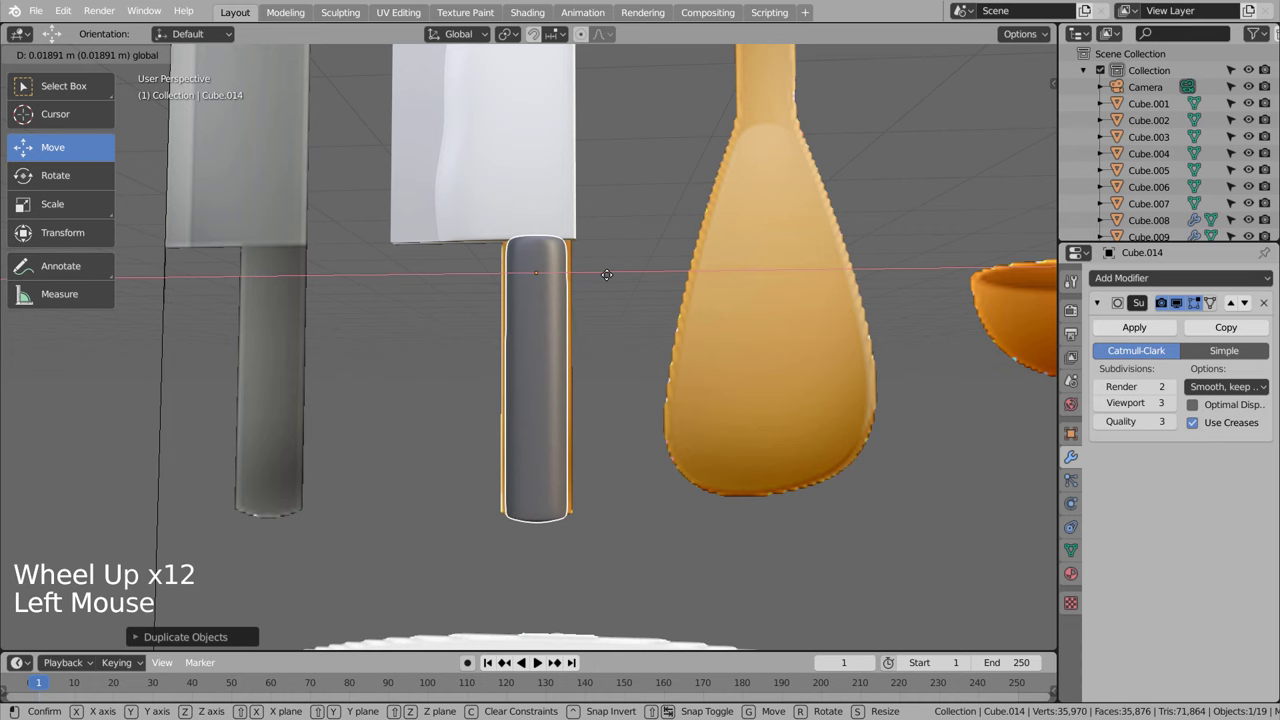
Step: Widen the copied handle along X and assign it a new Material.009 with a brown base colour
{"action": "key", "text": "s"}
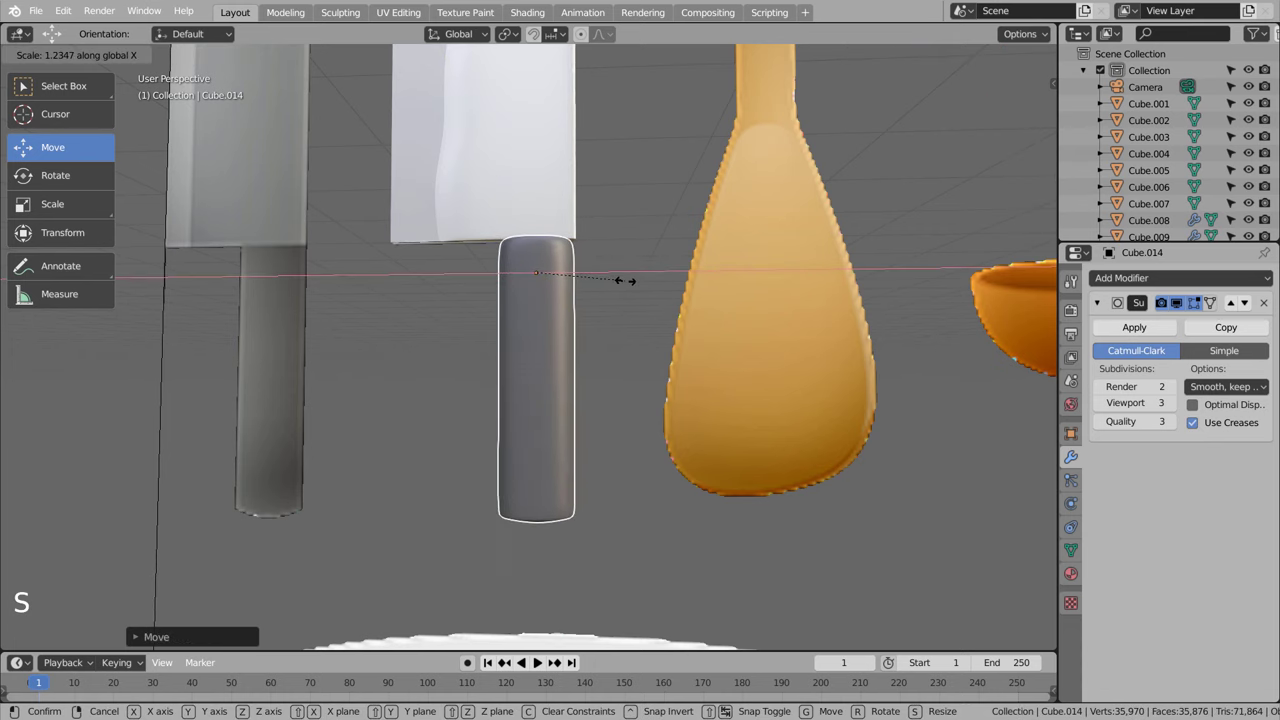
{"action": "middle_click", "coordinate": [635, 285]}
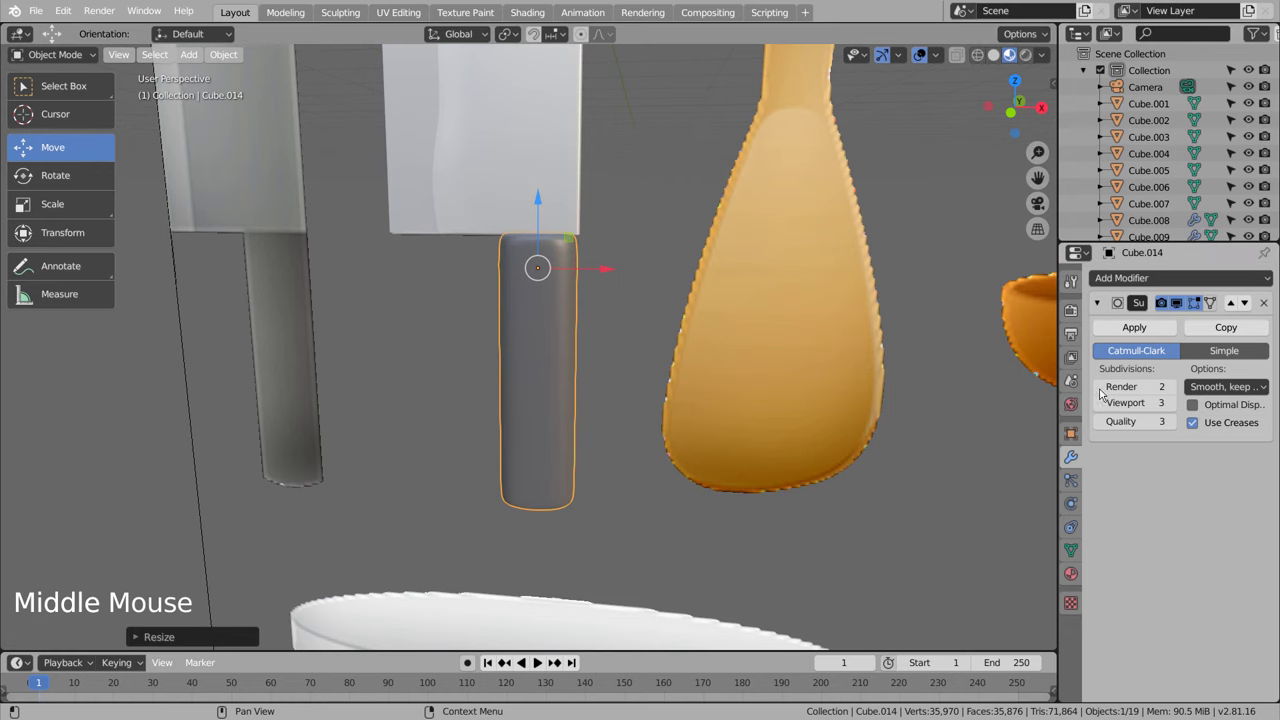
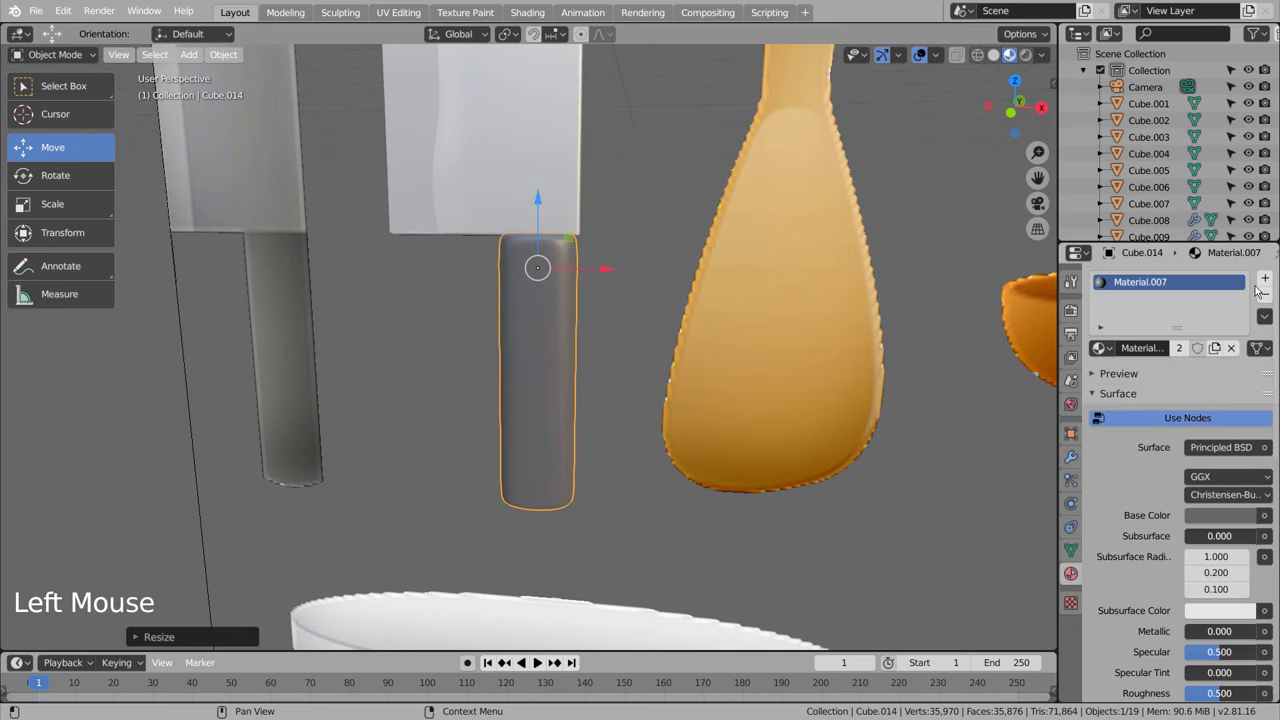
{"action": "left_click", "coordinate": [1273, 280]}
{"action": "left_click", "coordinate": [1189, 386]}
{"action": "left_click", "coordinate": [1235, 550]}
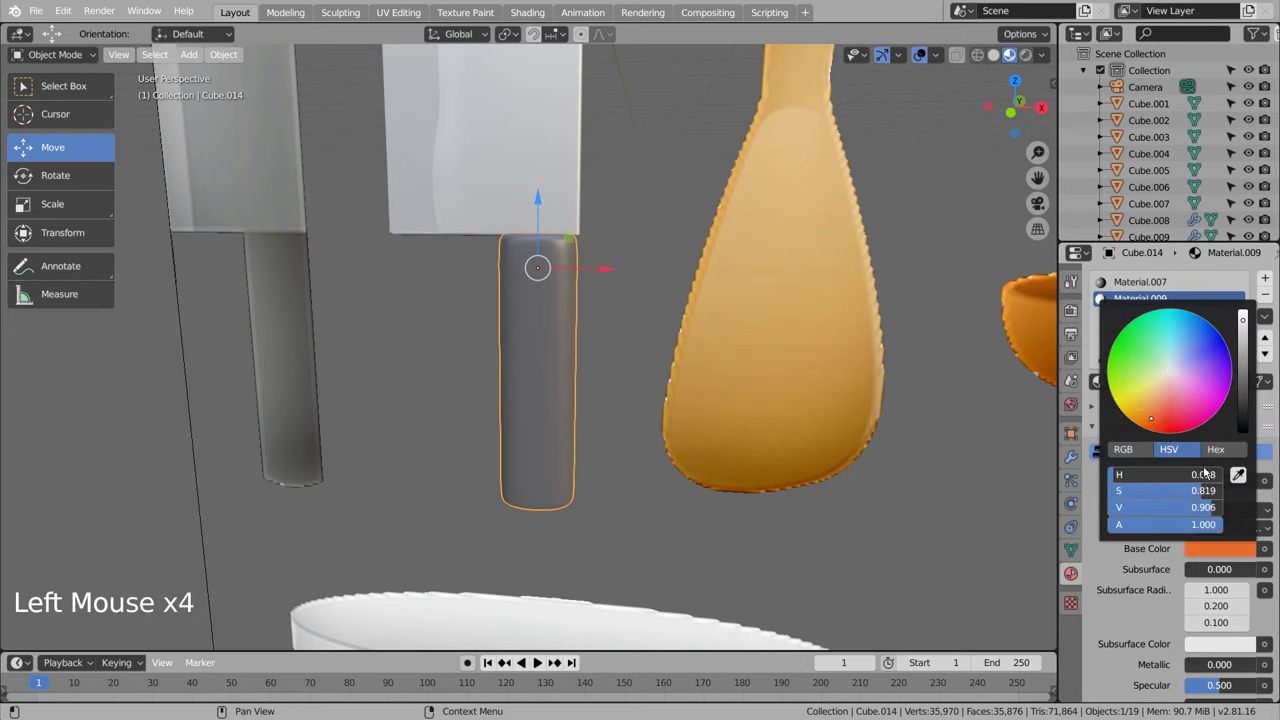
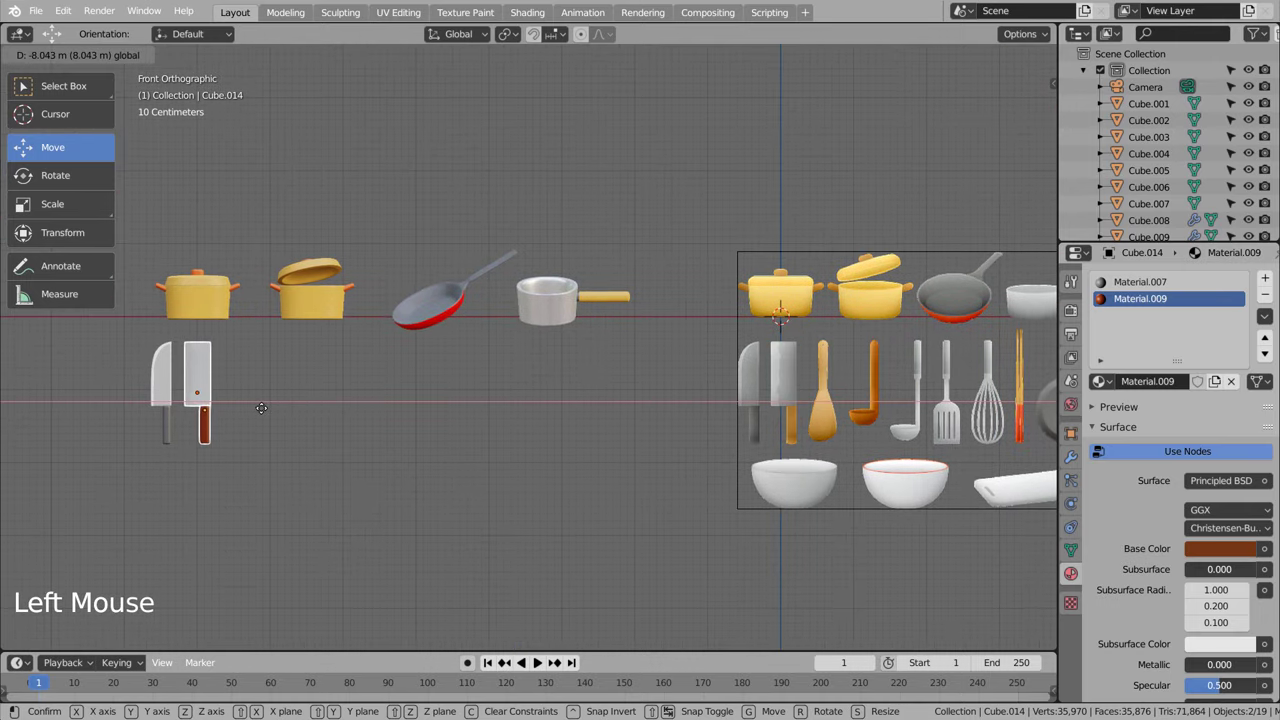
Step: Pan and zoom across the utensil layout toward the cleaver
{"action": "left_click", "coordinate": [439, 471]}
{"action": "middle_click", "coordinate": [592, 534]}
{"action": "scroll", "scroll_direction": "up", "scroll_amount": 3}
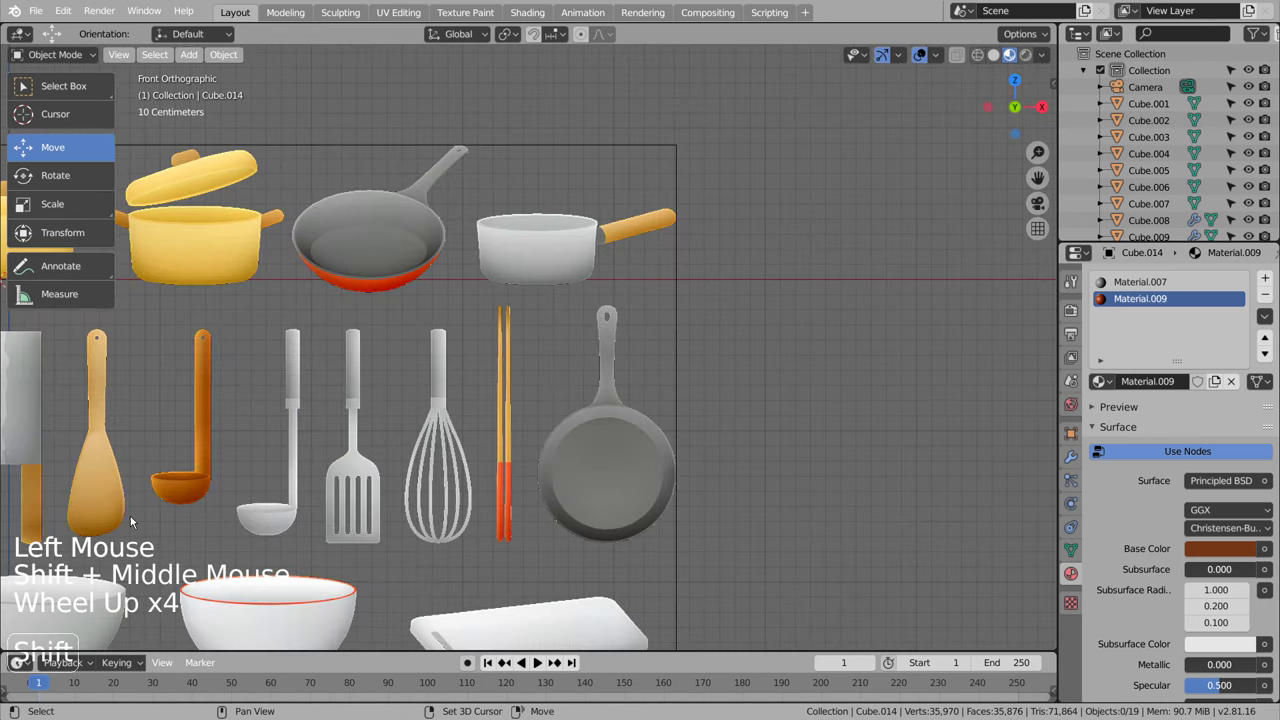
{"action": "middle_click", "coordinate": [354, 485]}
{"action": "scroll", "scroll_direction": "down", "scroll_amount": 3}
{"action": "middle_click", "coordinate": [444, 444]}
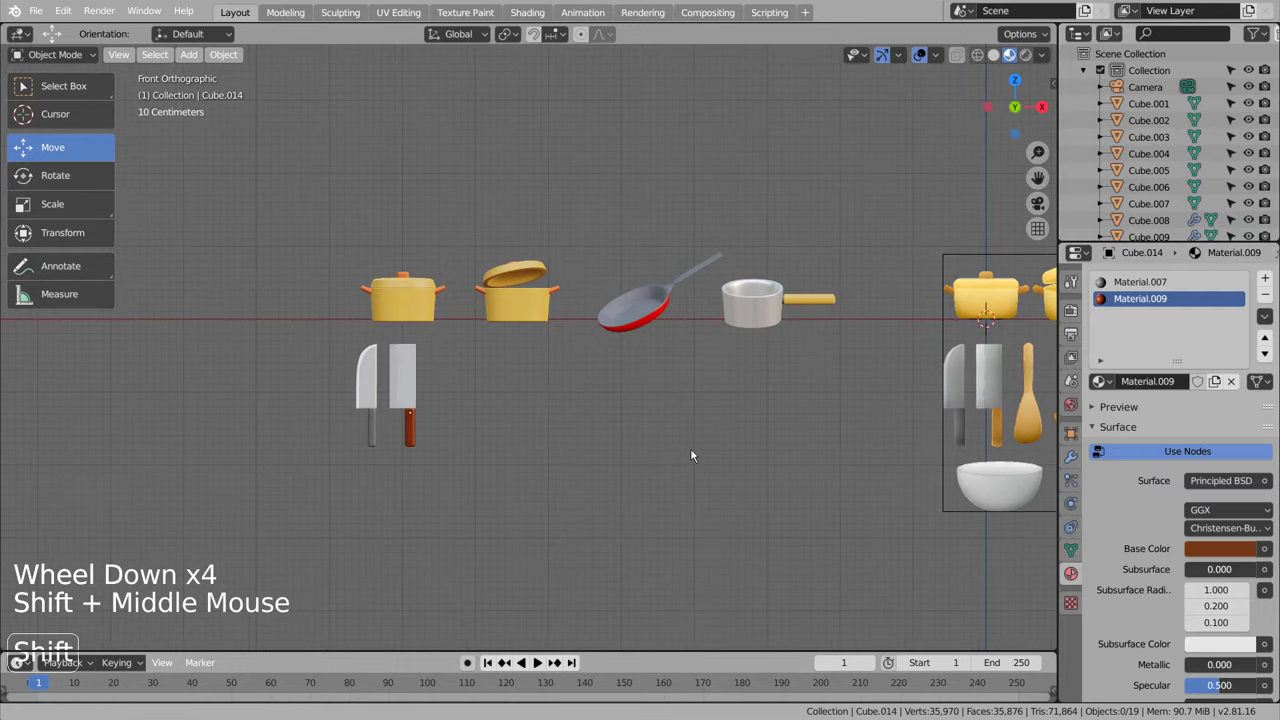
{"action": "left_click", "coordinate": [698, 454]}
{"action": "middle_click", "coordinate": [774, 509]}
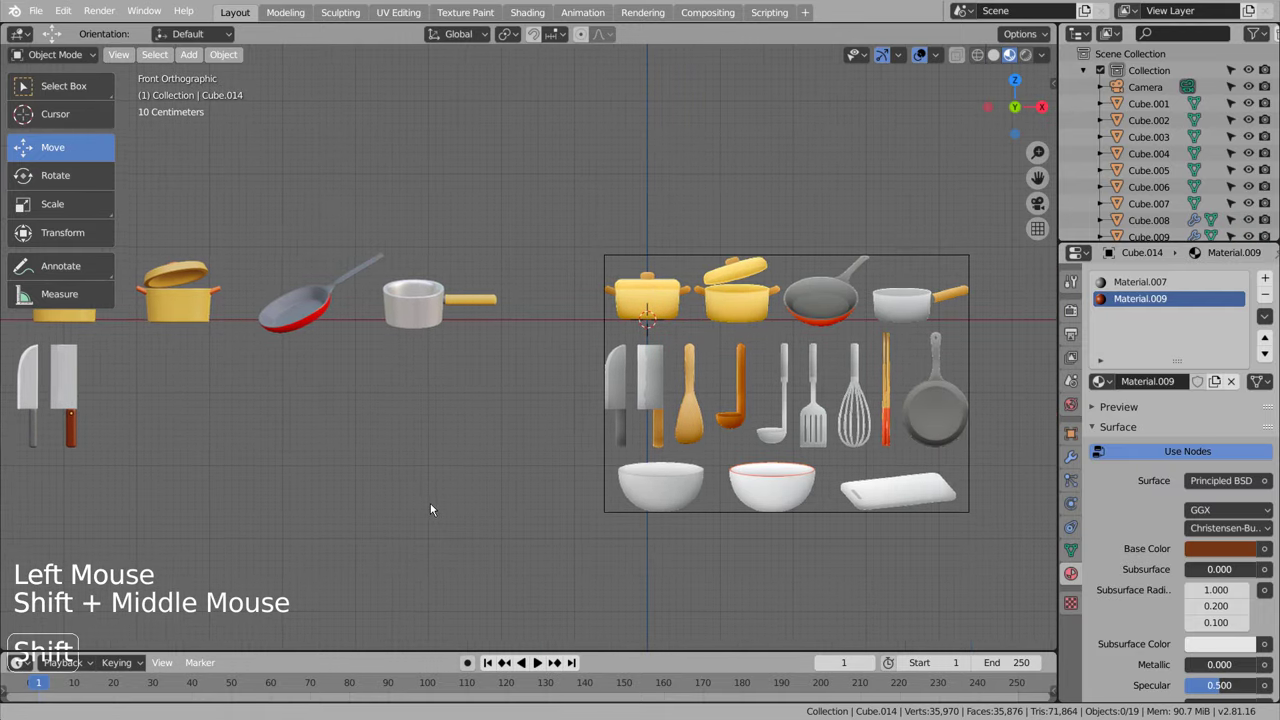
{"action": "scroll", "scroll_direction": "up", "scroll_amount": 3}
{"action": "scroll", "scroll_direction": "down", "scroll_amount": 3}
{"action": "middle_click", "coordinate": [391, 477]}
Step: Recolour the cleaver blade Cube.013's Material.008 faces pure white in Edit Mode
{"action": "left_click", "coordinate": [581, 401]}
{"action": "scroll", "scroll_direction": "up", "scroll_amount": 3}
{"action": "middle_click", "coordinate": [862, 498]}
{"action": "middle_click", "coordinate": [556, 416]}
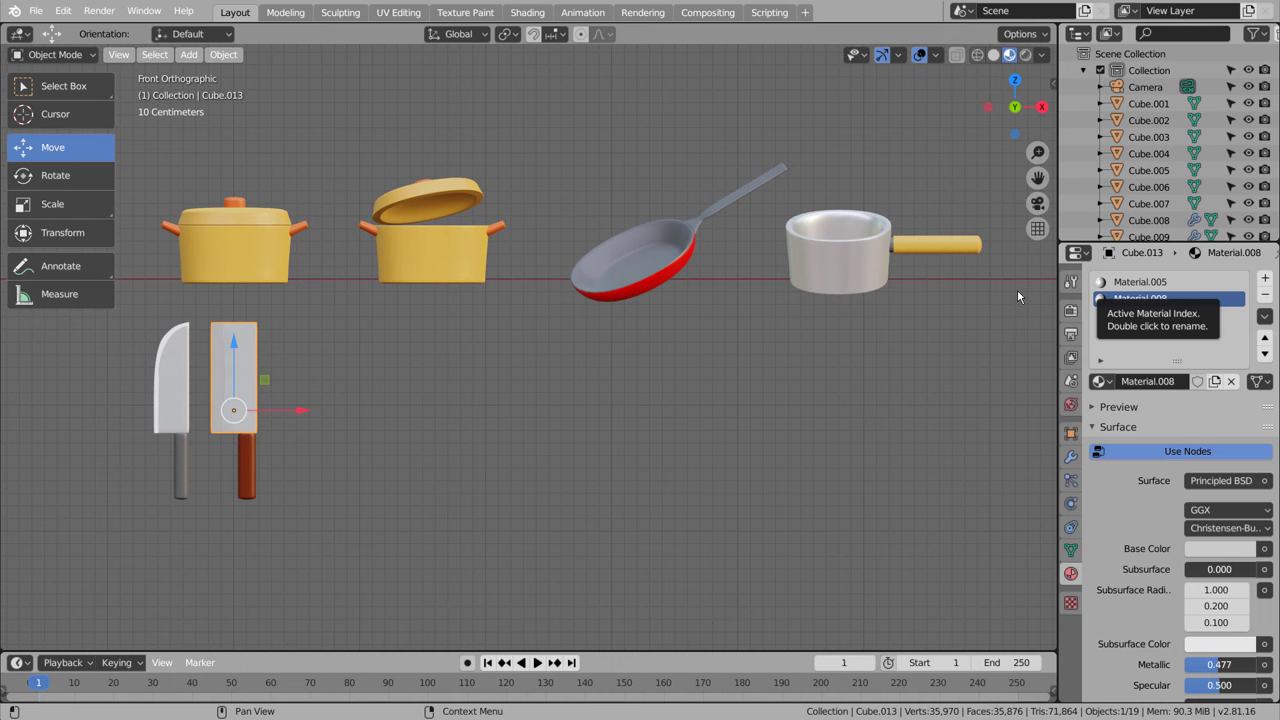
{"action": "key", "text": "Tab"}
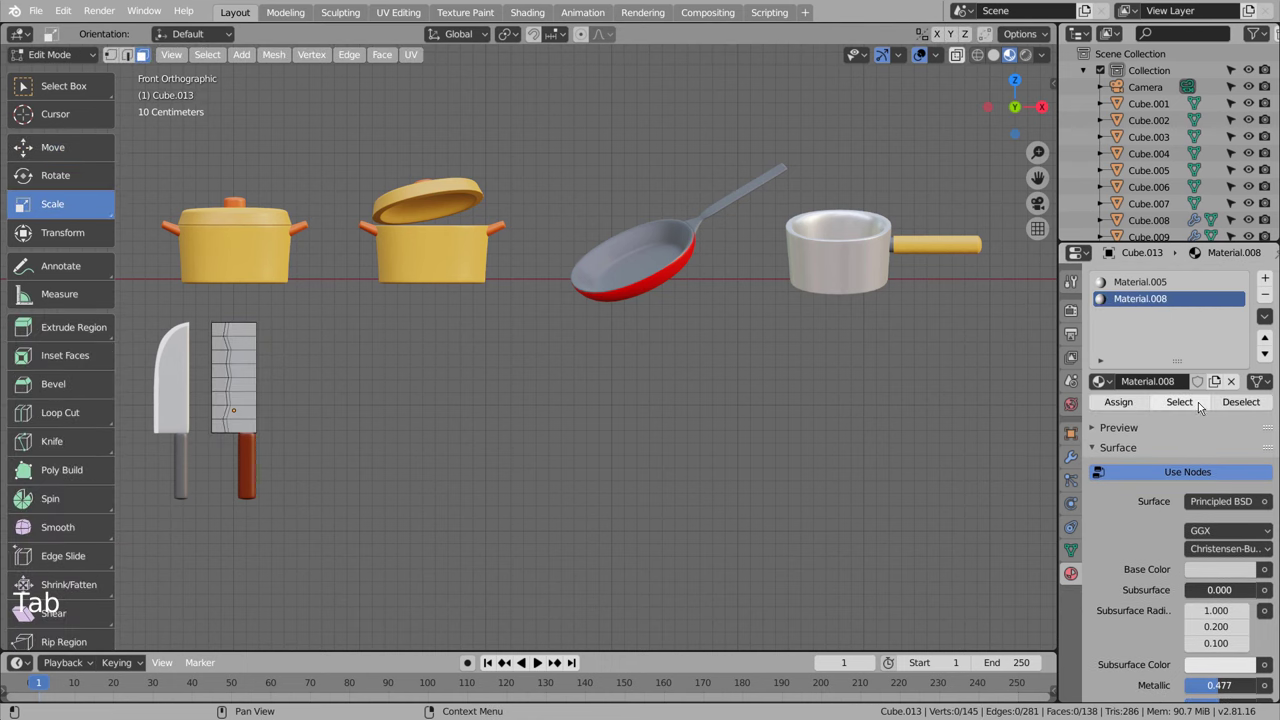
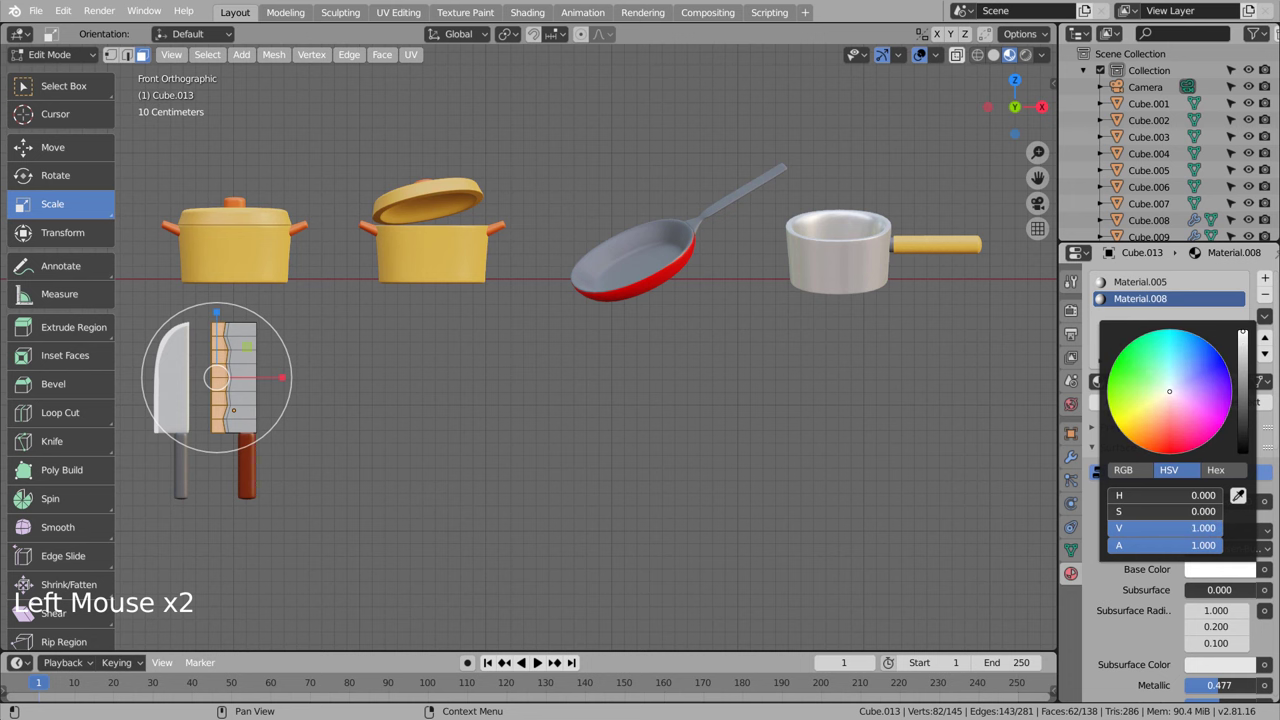
{"action": "key", "text": "Tab"}
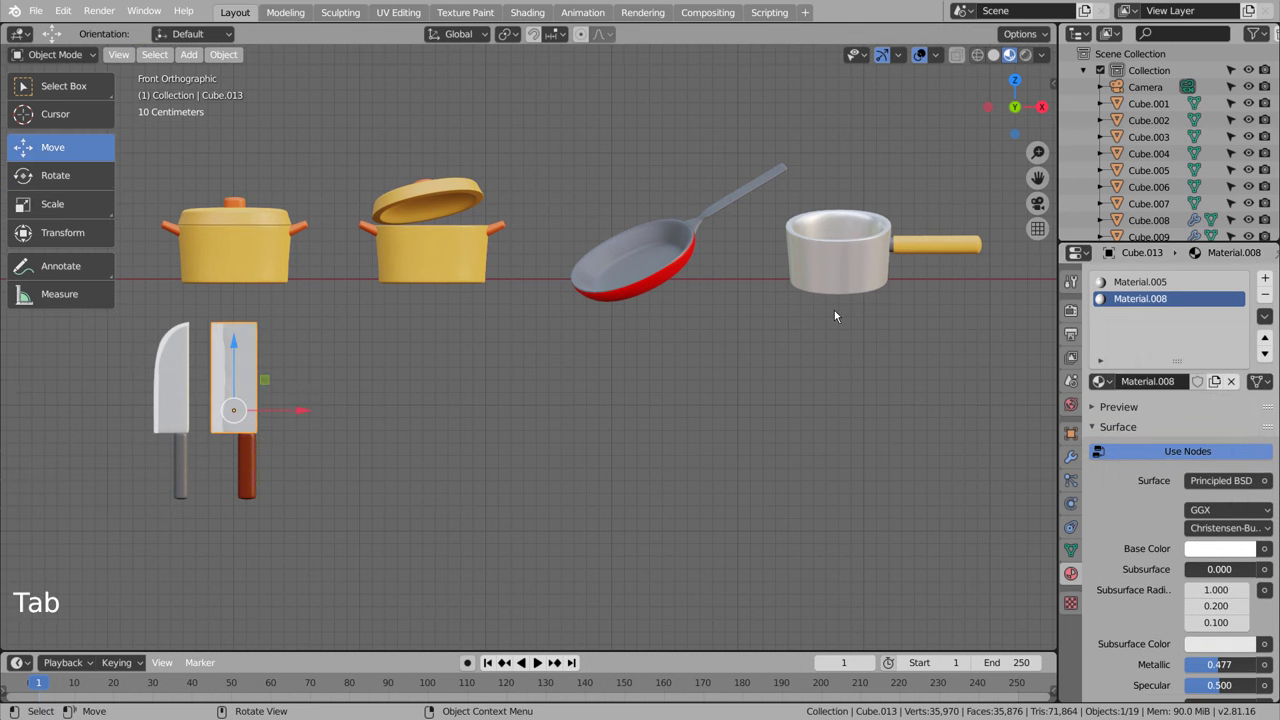
Step: Pull the view back out to centre the whole framed utensil layout
{"action": "left_click", "coordinate": [793, 423]}
{"action": "scroll", "scroll_direction": "down", "scroll_amount": 3}
{"action": "middle_click", "coordinate": [880, 519]}
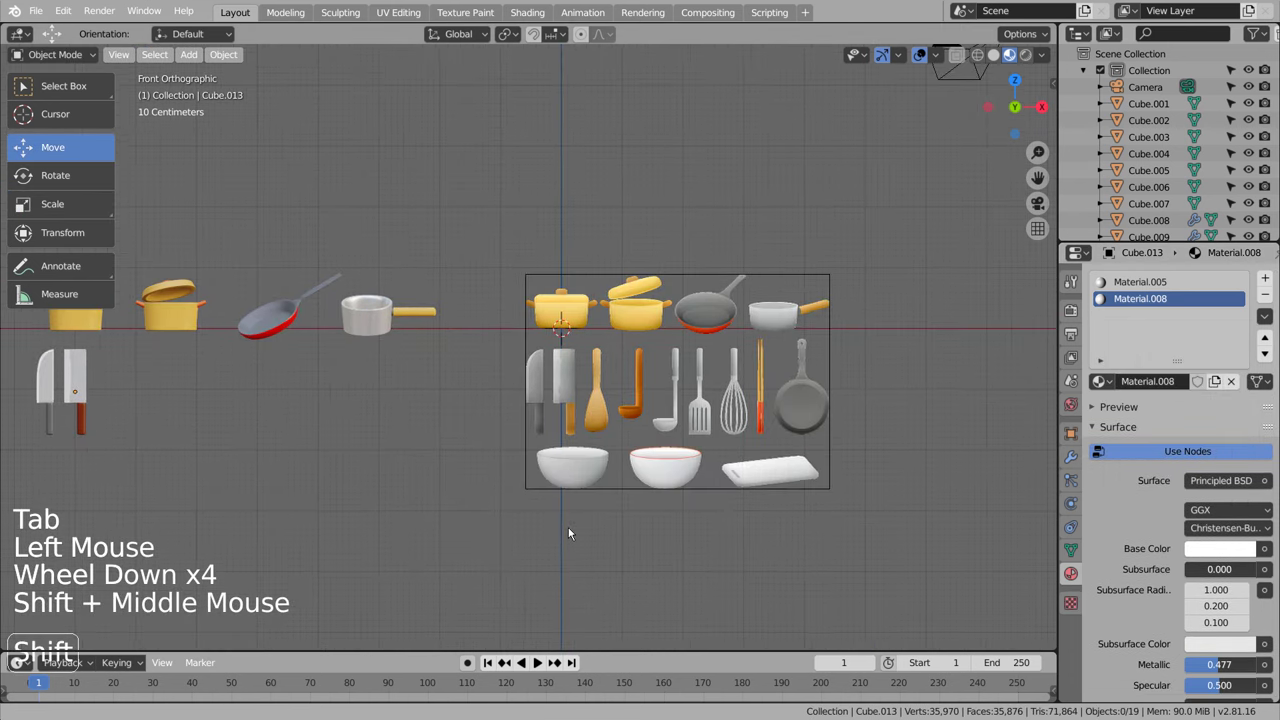
{"action": "scroll", "scroll_direction": "up", "scroll_amount": 3}
{"action": "middle_click", "coordinate": [775, 522]}
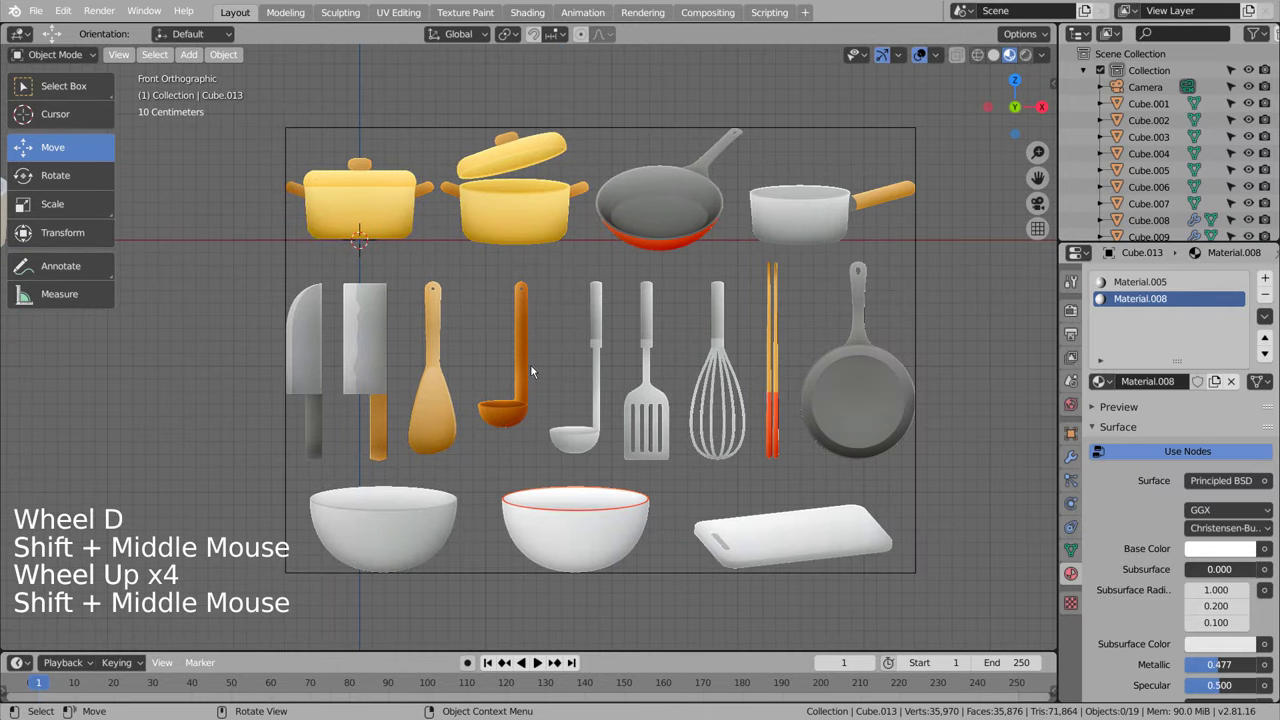
Step: Add a cube, shrink it and size it over the wooden spoon's handle
{"action": "left_click", "coordinate": [489, 322]}
{"action": "key", "text": "shift+a"}
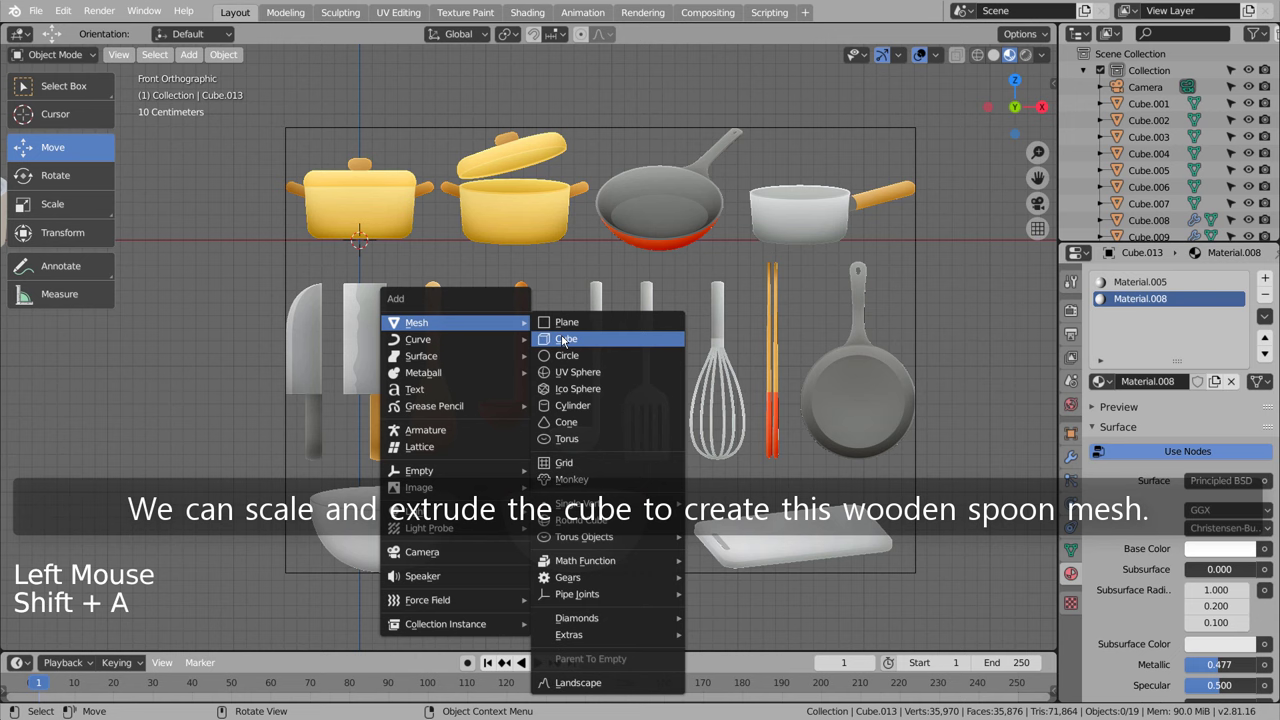
{"action": "key", "text": "s"}
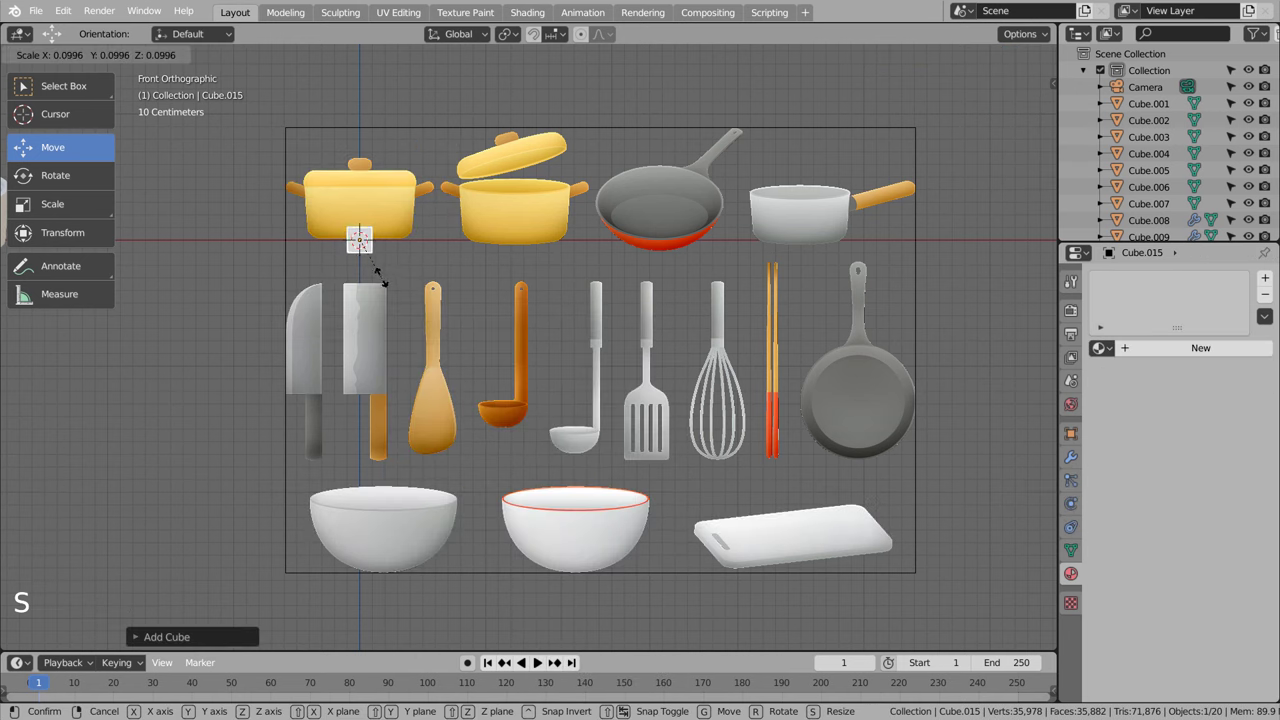
{"action": "key", "text": "g"}
{"action": "scroll", "scroll_direction": "up", "scroll_amount": 3}
{"action": "middle_click", "coordinate": [479, 334]}
{"action": "key", "text": "s"}
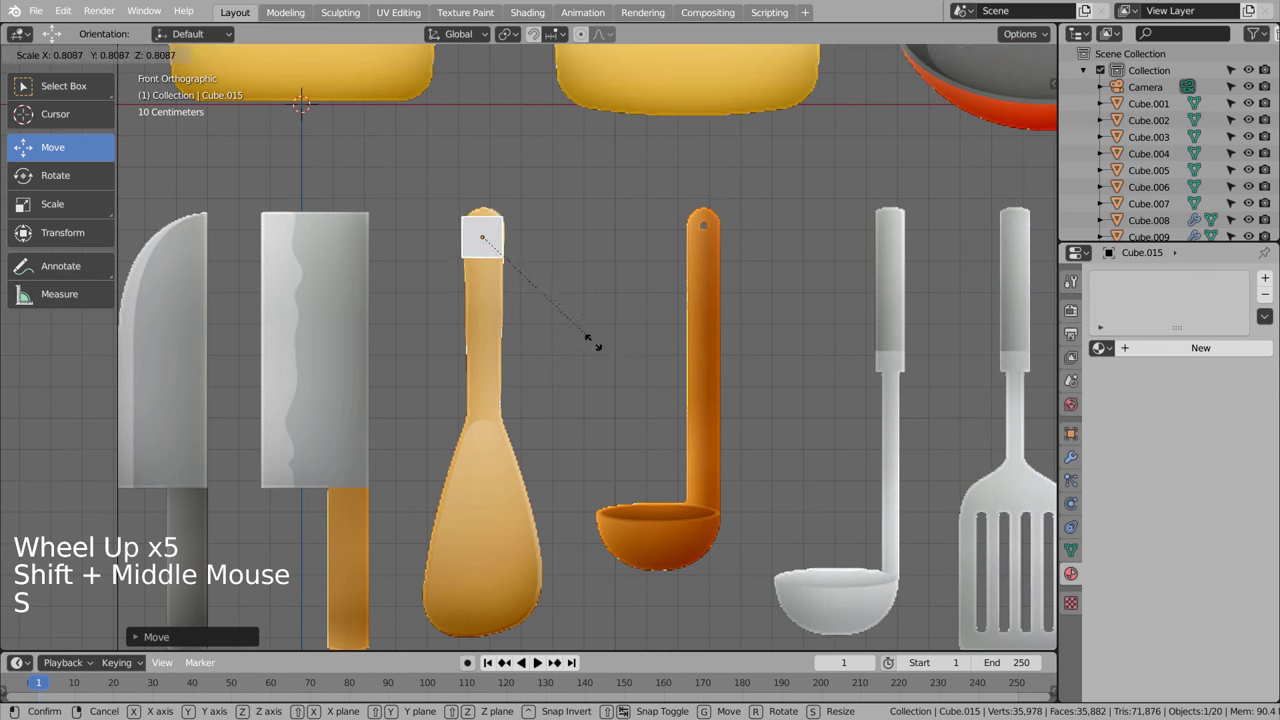
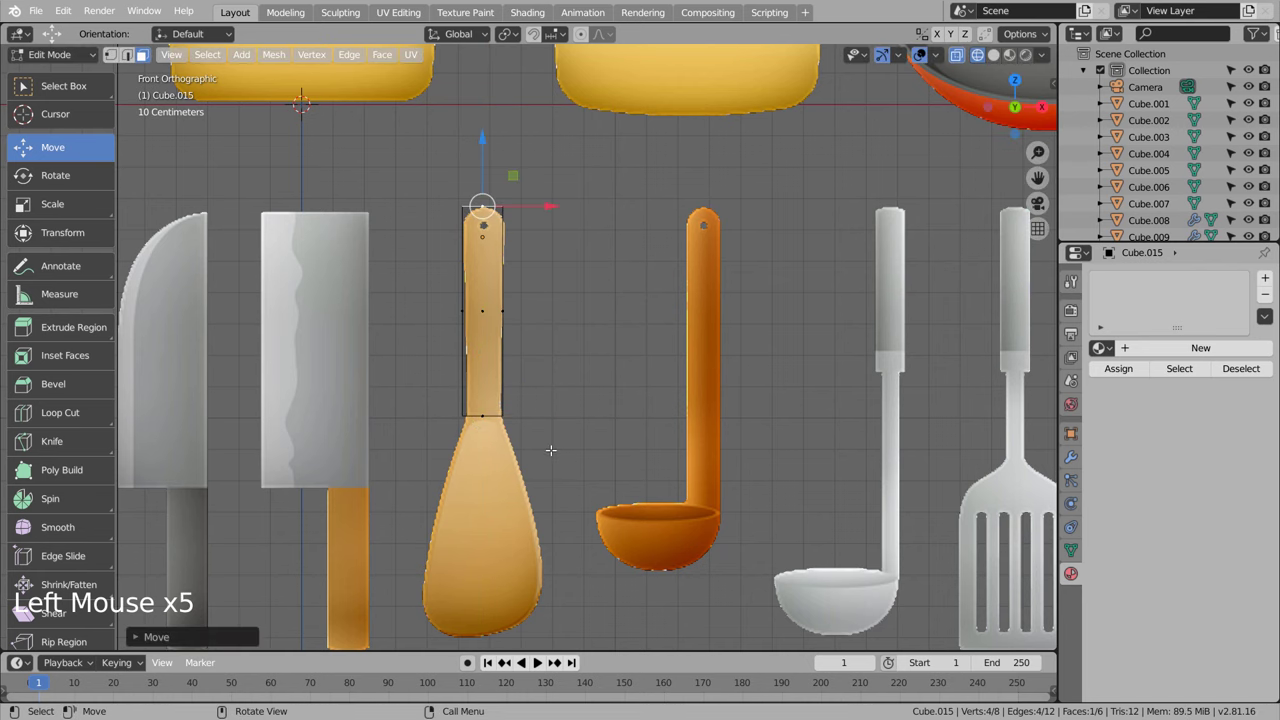
Step: Subdivide the block (Ctrl+3), add edge loops along the handle and widen the blade end
{"action": "key", "text": "Tab"}
{"action": "key", "text": "ctrl+3"}
{"action": "key", "text": "Tab"}
{"action": "key", "text": "ctrl+r"}
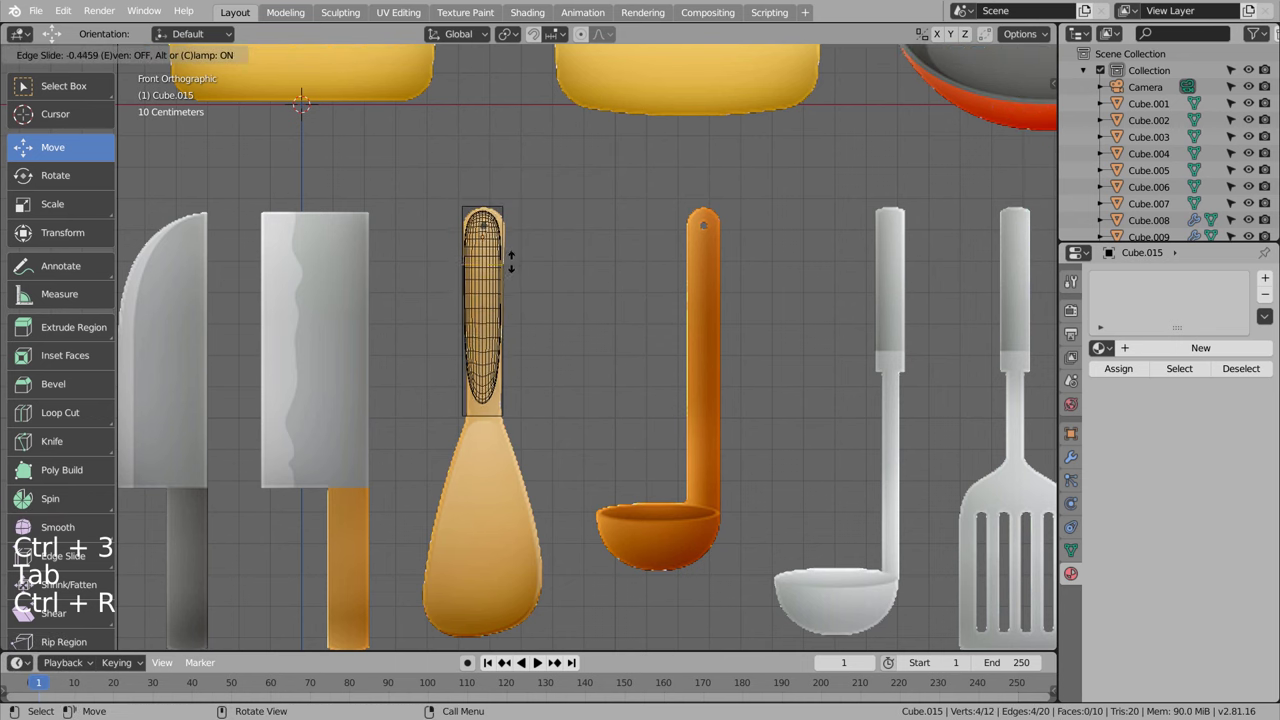
{"action": "key", "text": "ctrl+r"}
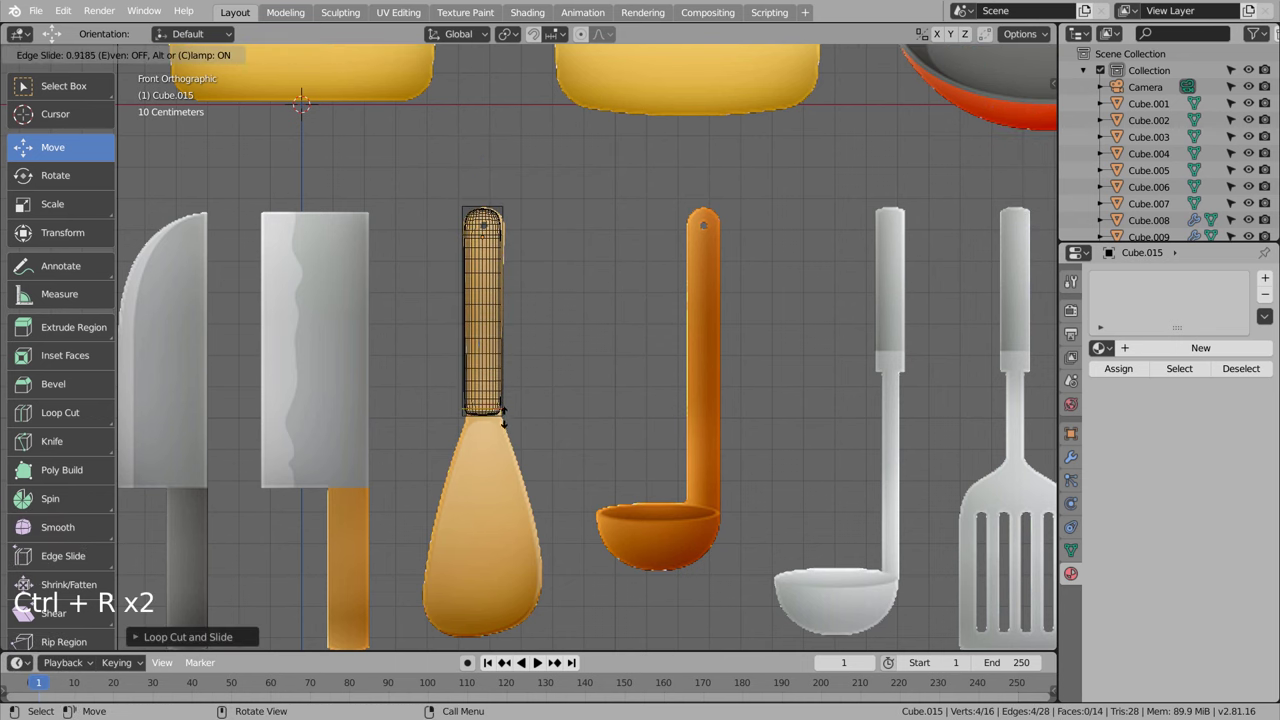
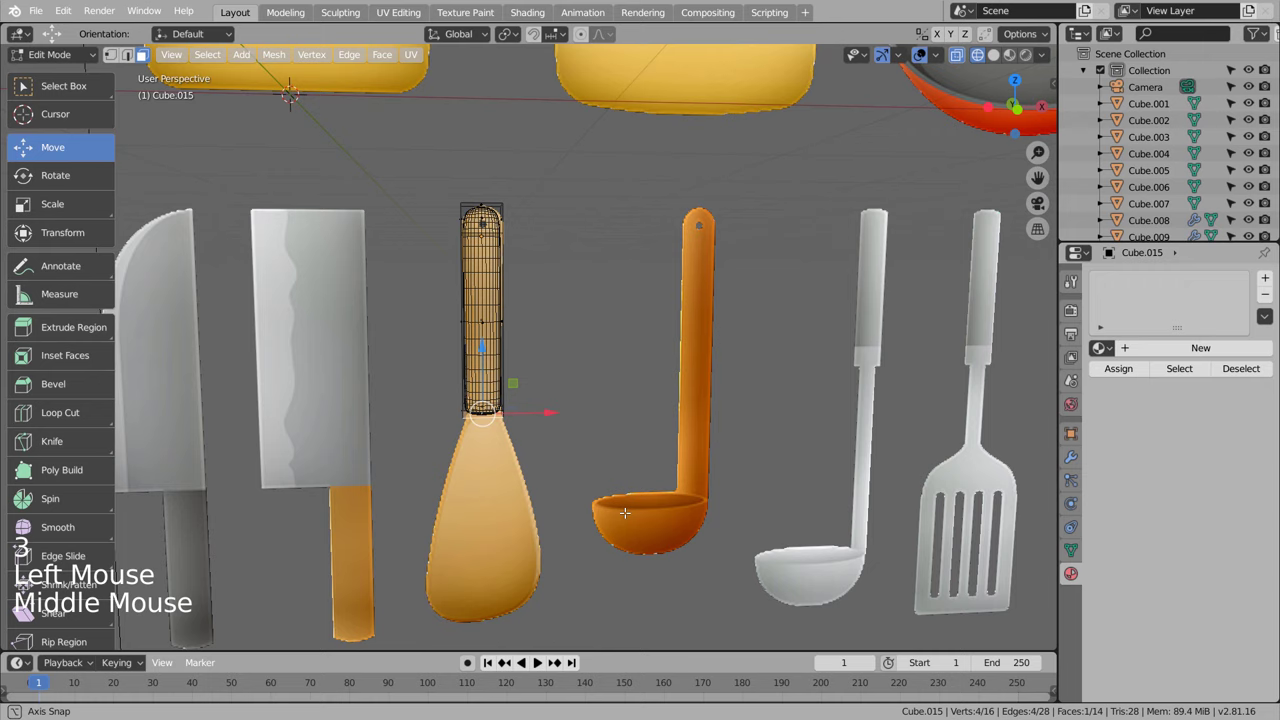
{"action": "key", "text": "KP_1"}
{"action": "key", "text": "e"}
{"action": "key", "text": "s"}
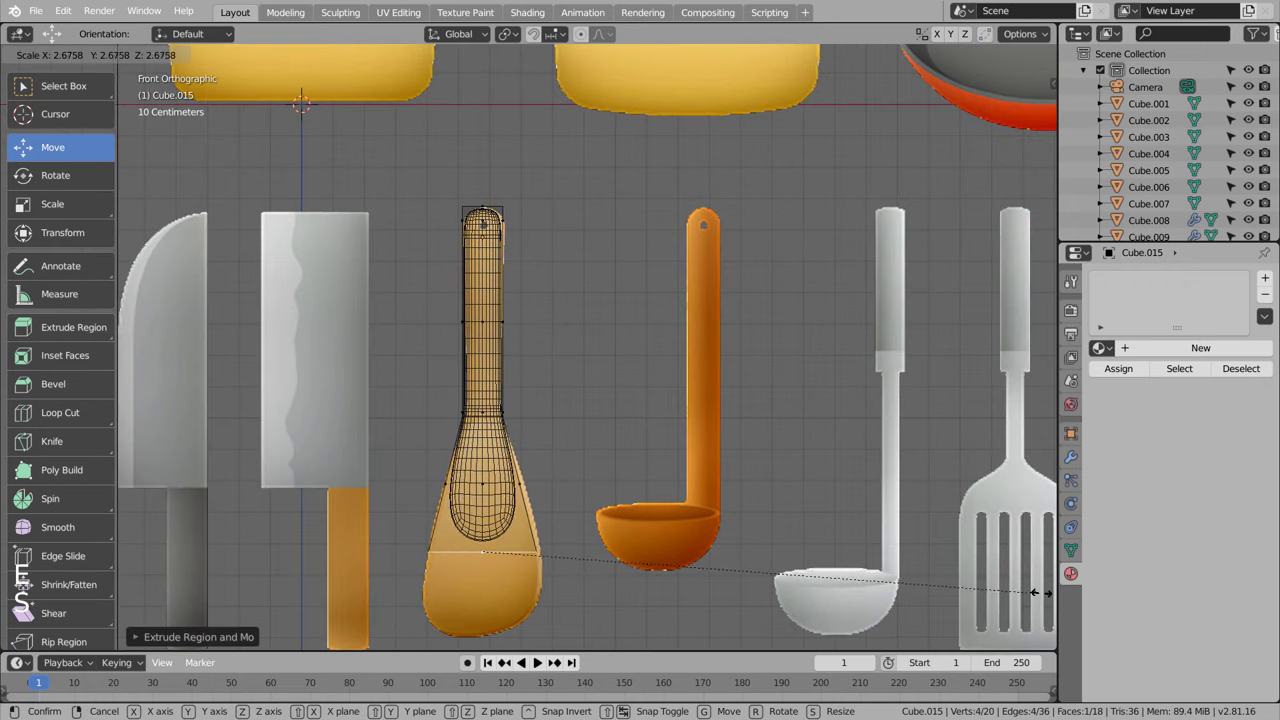
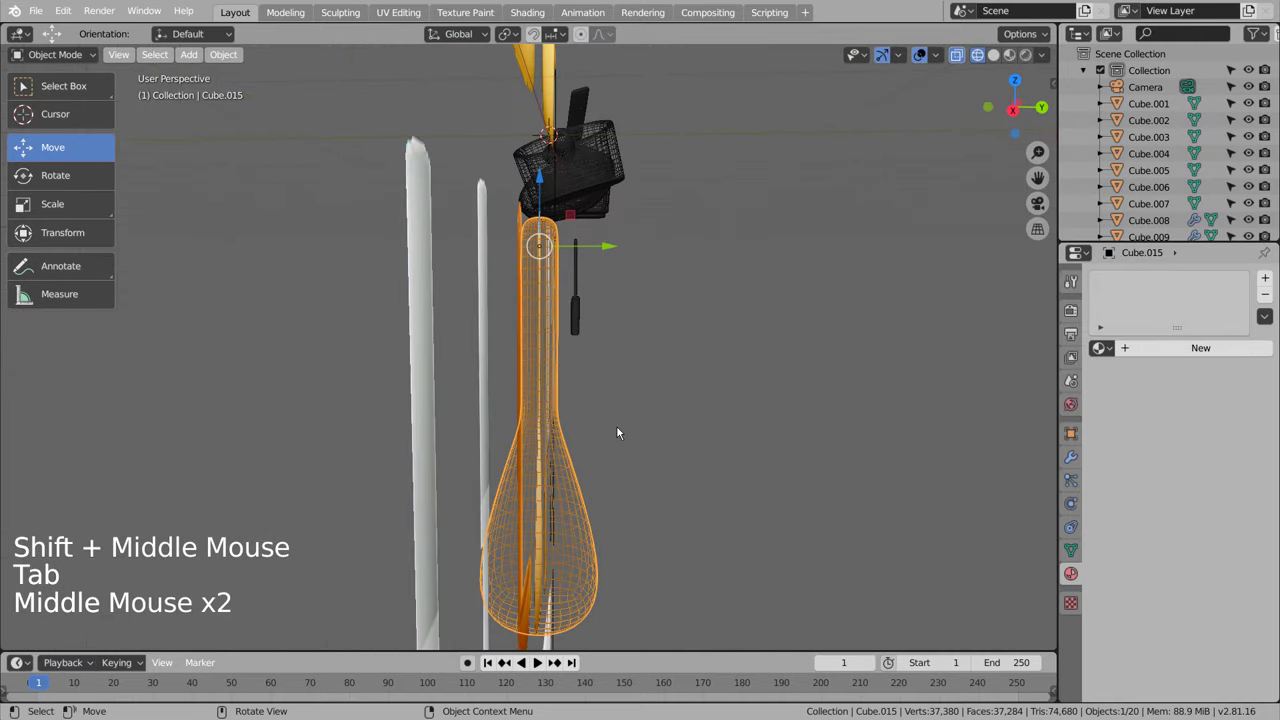
Step: Add another loop, scale the spatula to its final flared proportions and leave Edit Mode
{"action": "key", "text": "Tab"}
{"action": "key", "text": "ctrl+r"}
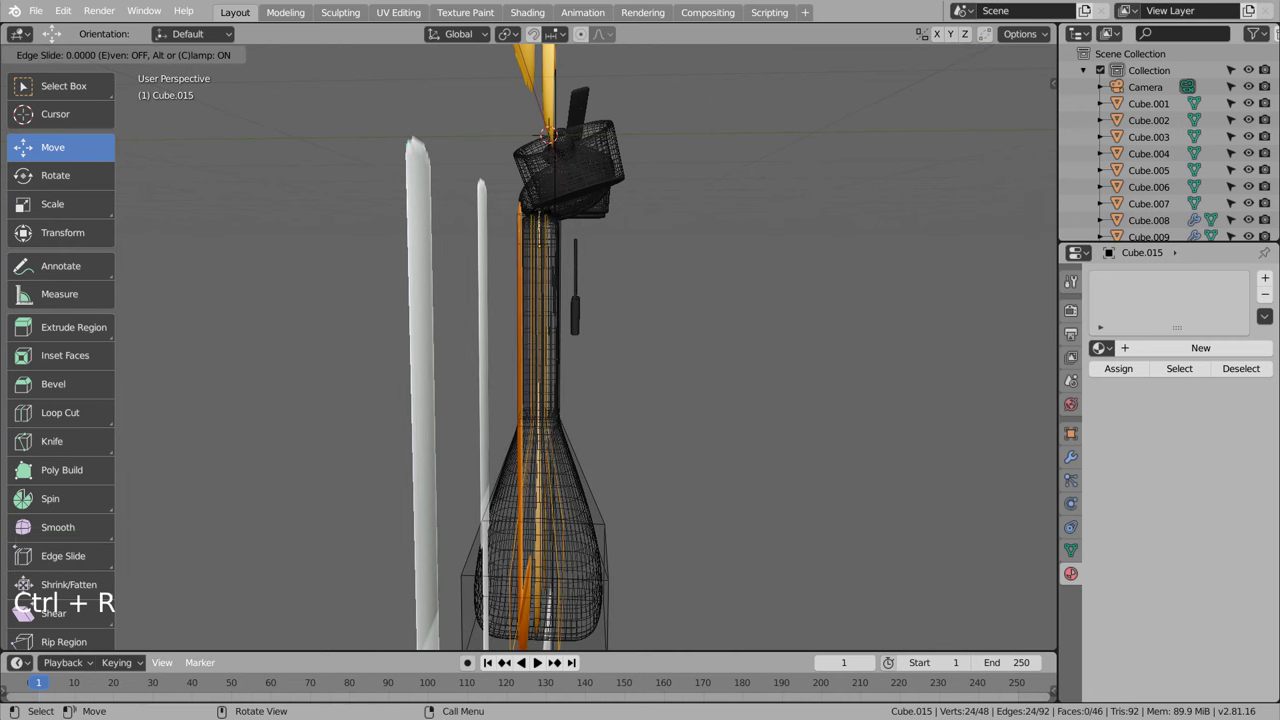
{"action": "key", "text": "Tab"}
{"action": "key", "text": "s"}
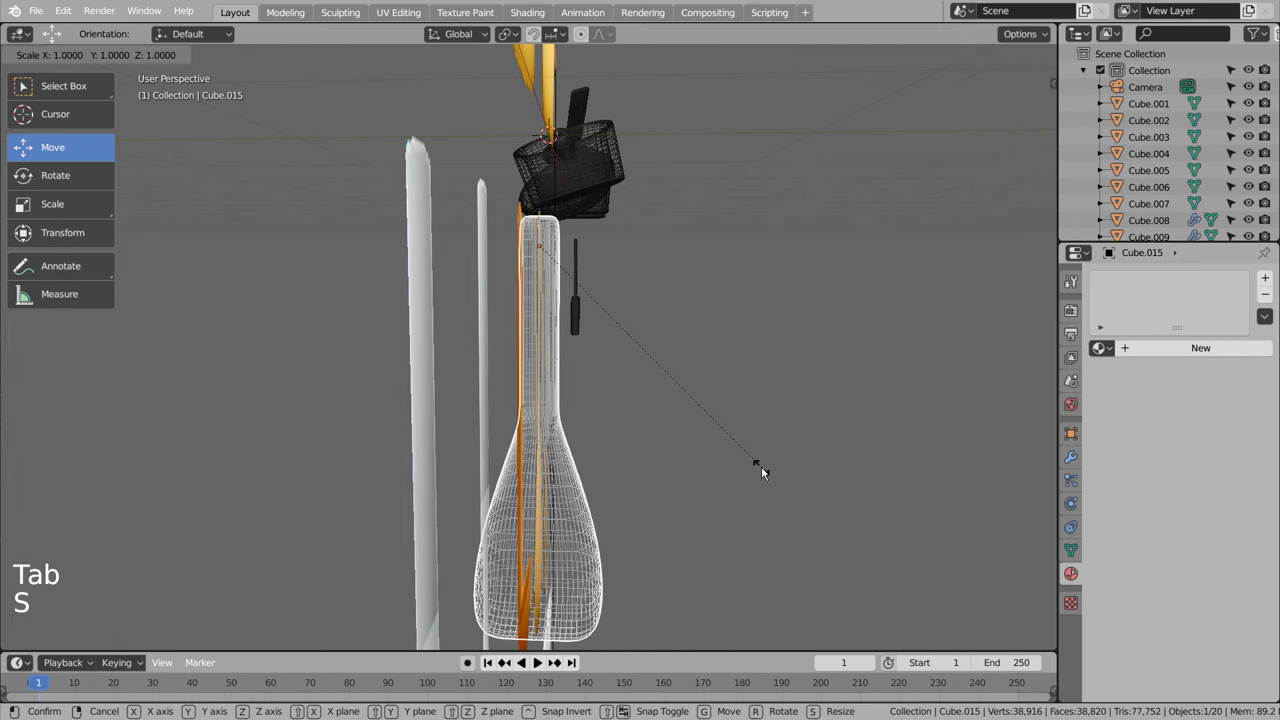
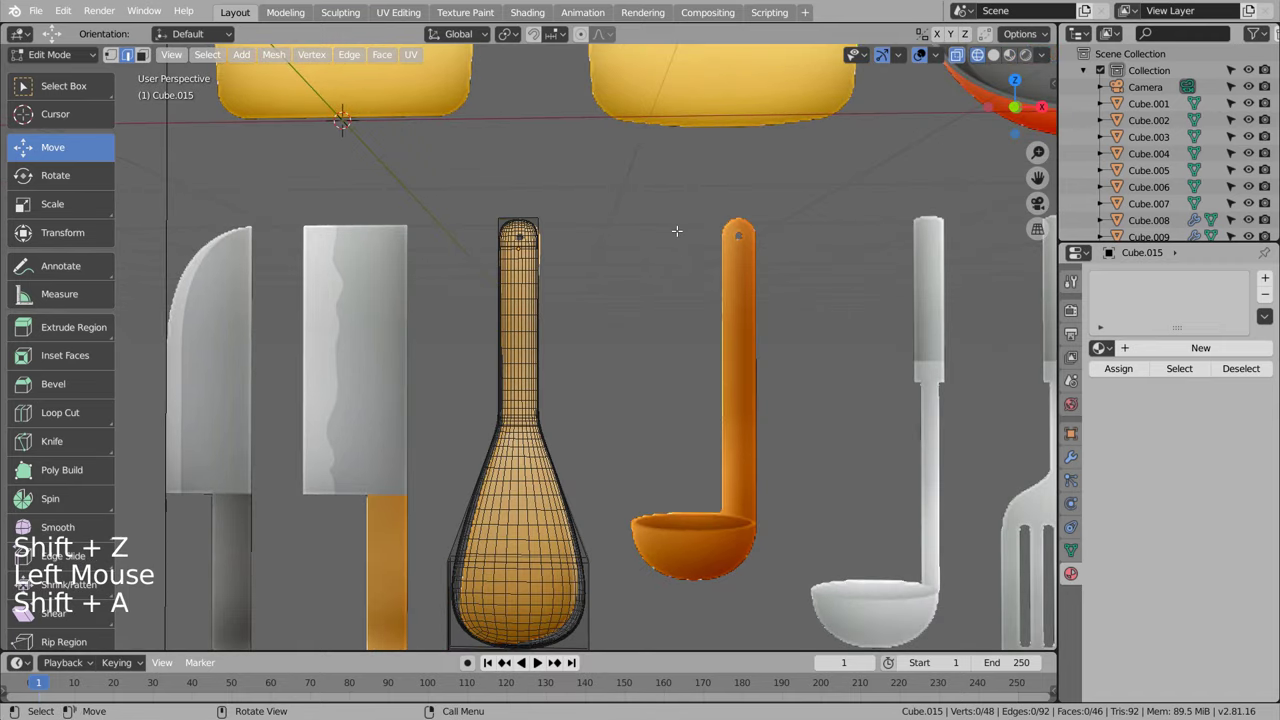
{"action": "key", "text": "Tab"}
{"action": "key", "text": "shift+a"}
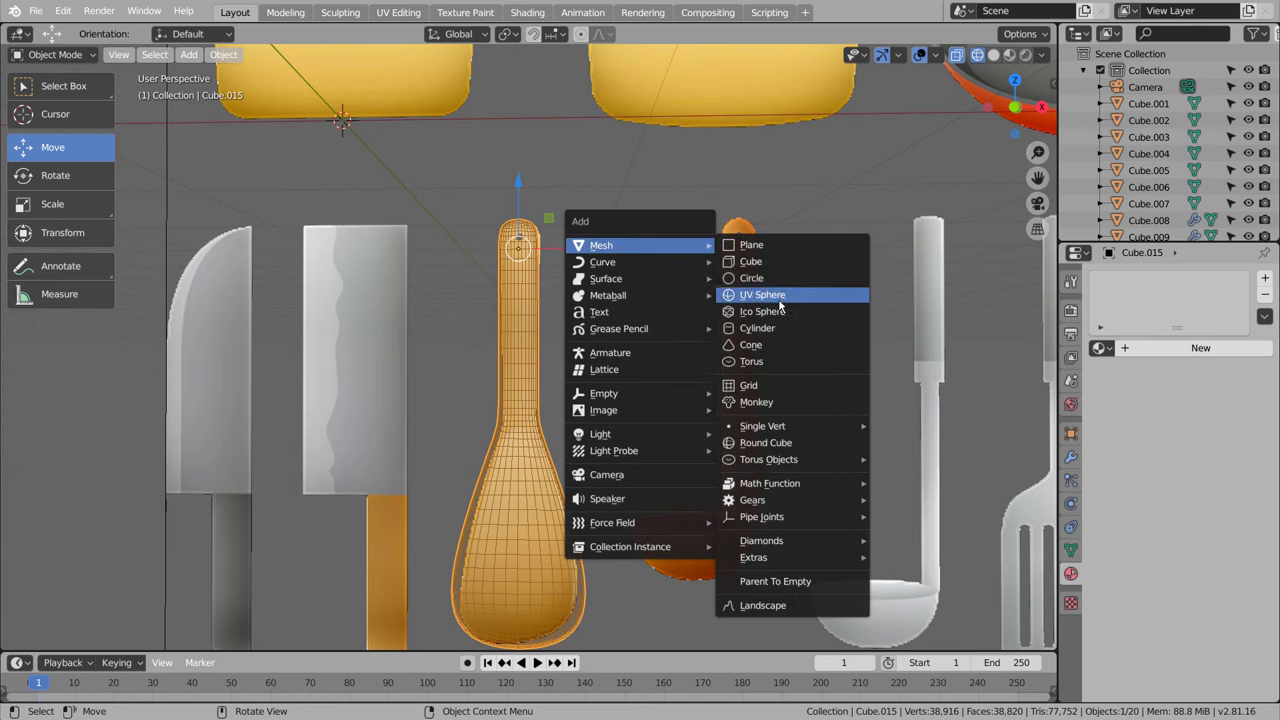
Step: Add a small cylinder, fit it at the handle tip and turn it to pass through for the hanging hole
{"action": "scroll", "scroll_direction": "down", "scroll_amount": 3}
{"action": "key", "text": "r"}
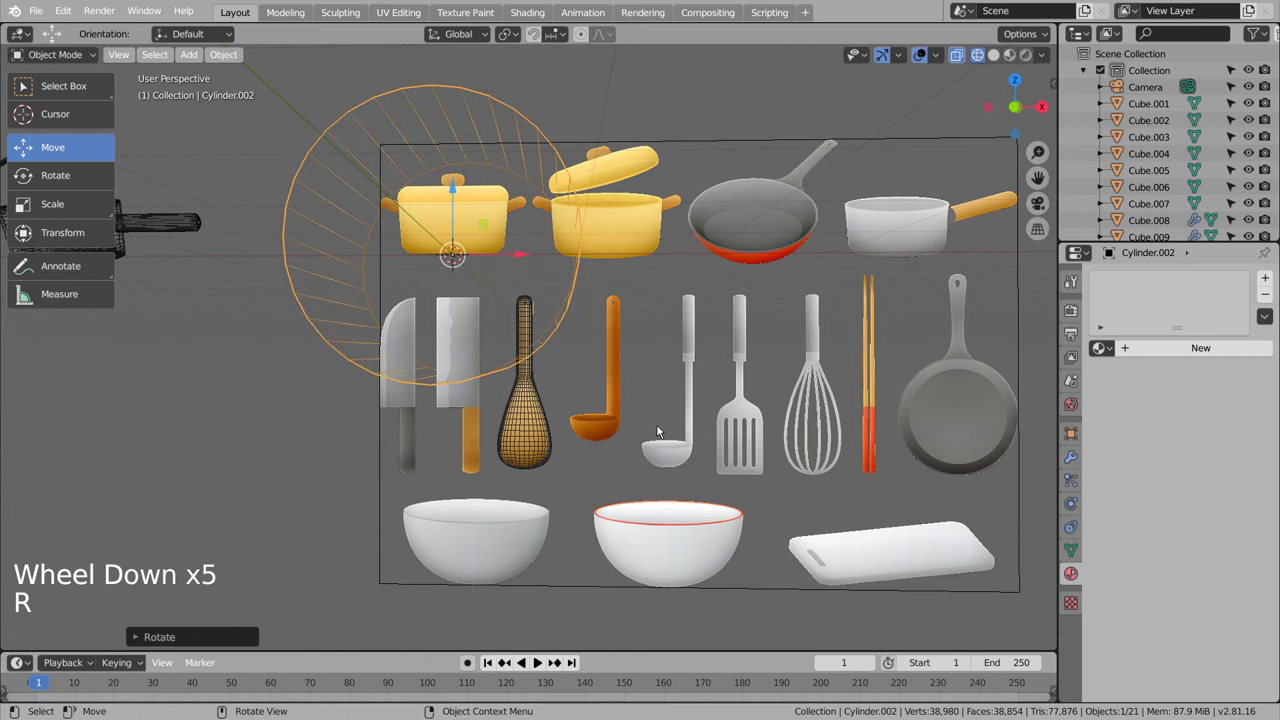
{"action": "key", "text": "KP_1"}
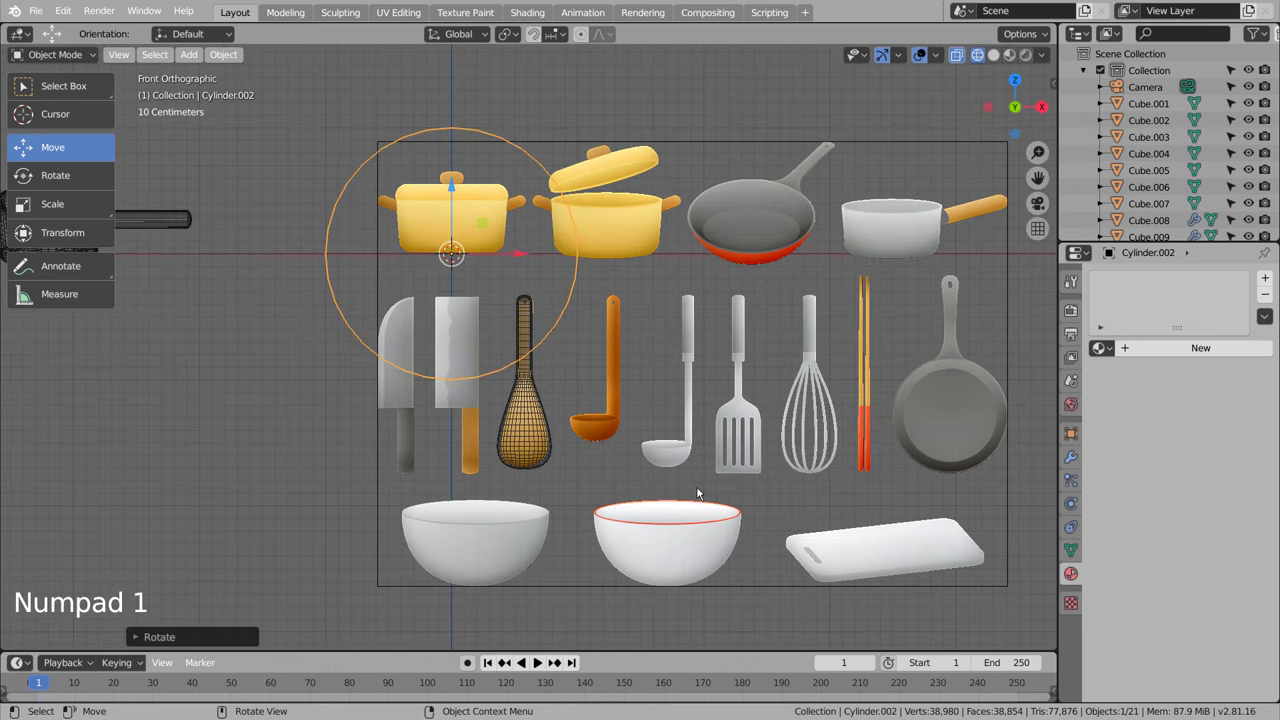
{"action": "key", "text": "s"}
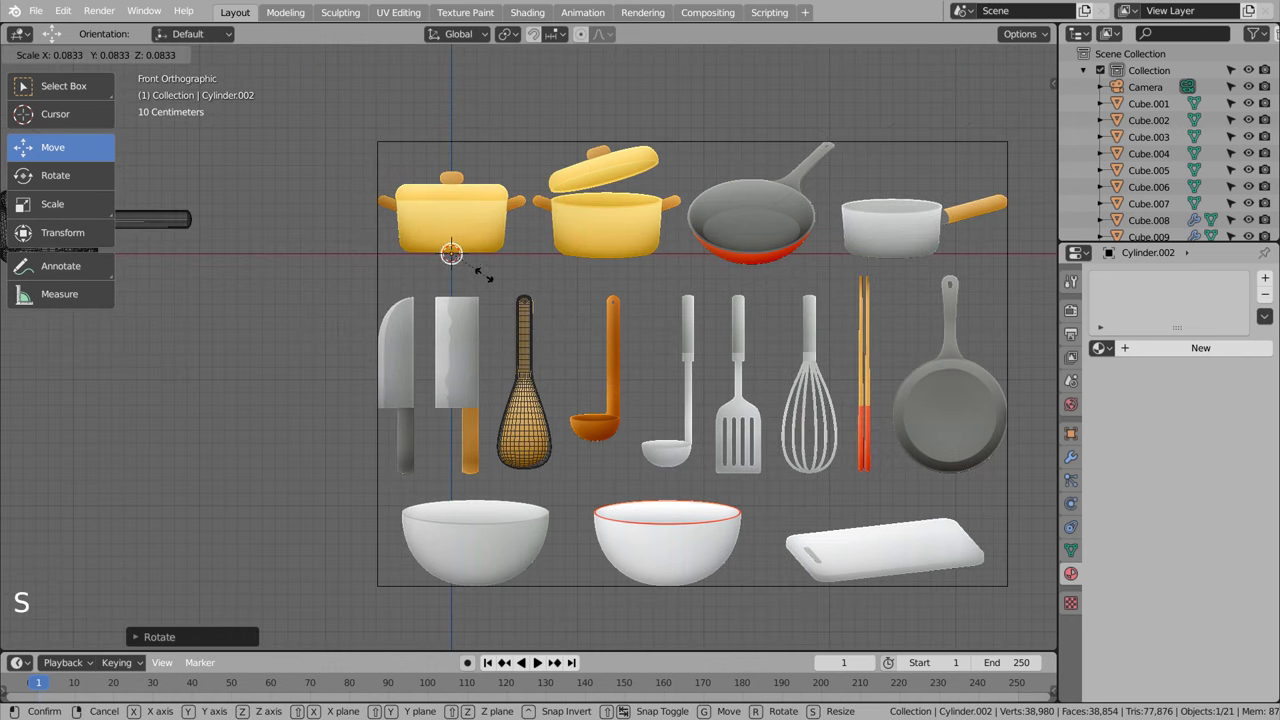
{"action": "key", "text": "g"}
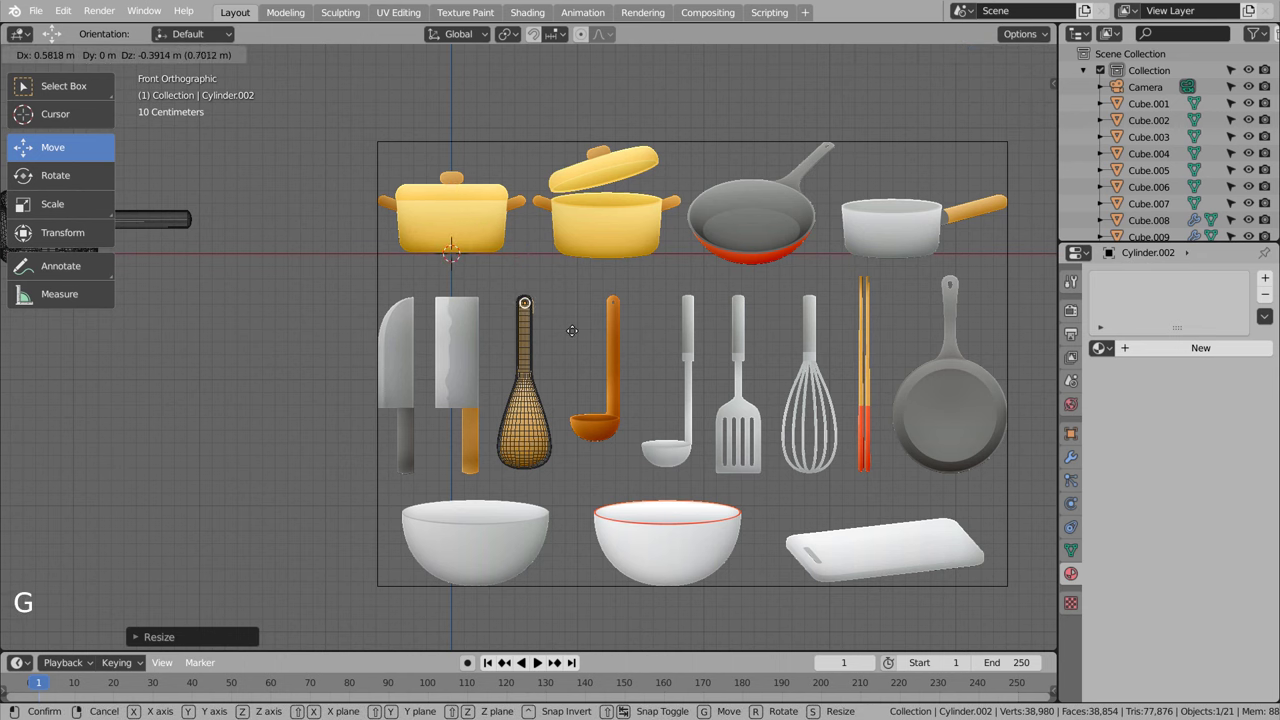
{"action": "scroll", "scroll_direction": "up", "scroll_amount": 3}
{"action": "key", "text": "s"}
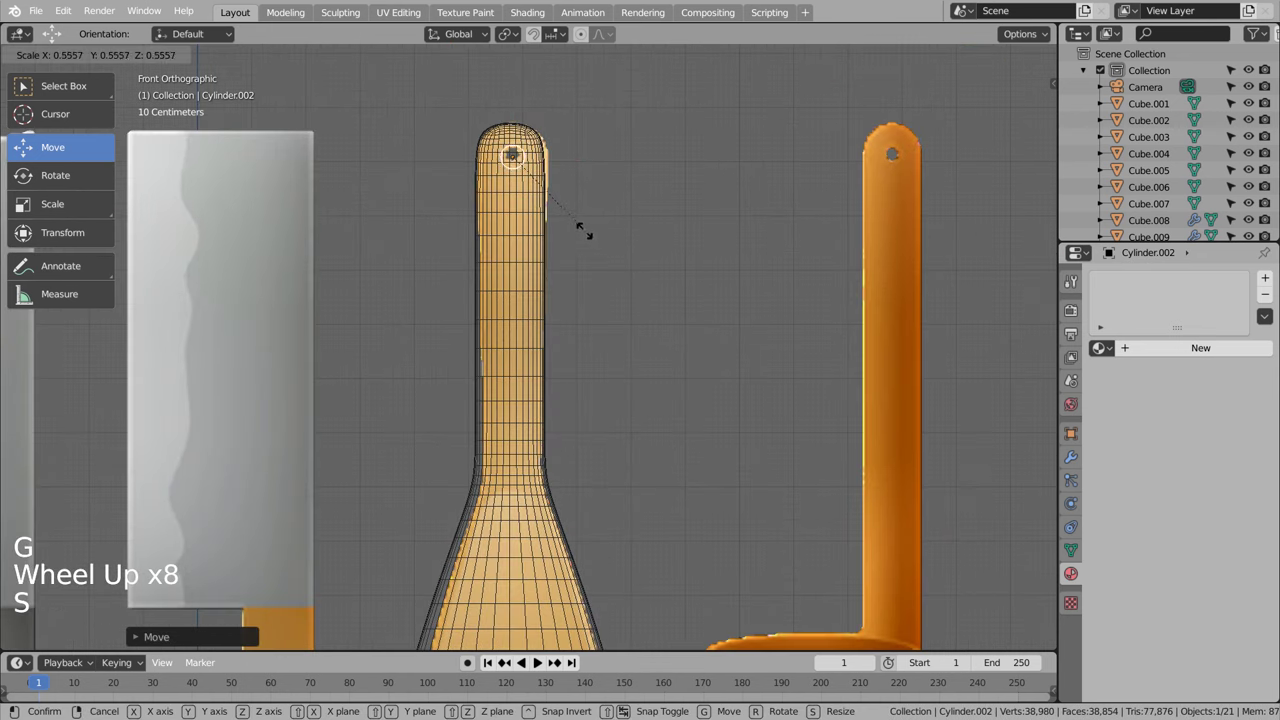
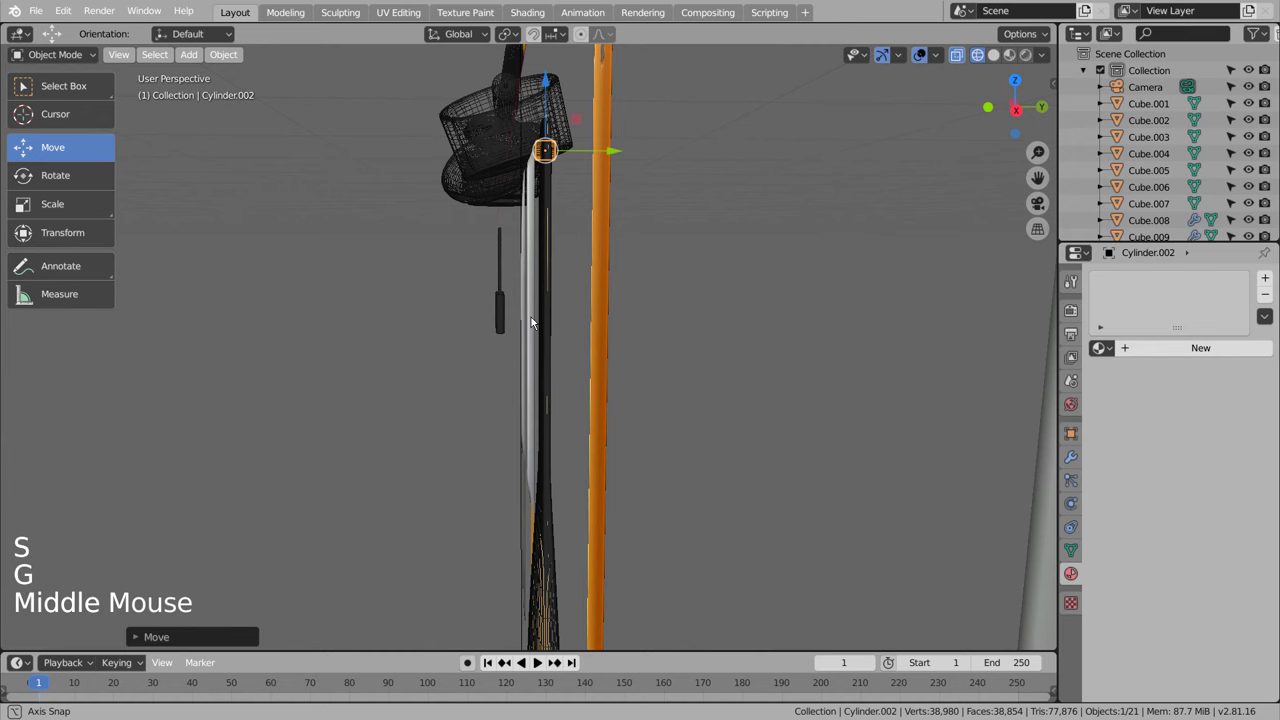
{"action": "key", "text": "s"}
{"action": "middle_click", "coordinate": [941, 343]}
{"action": "left_click", "coordinate": [552, 254]}
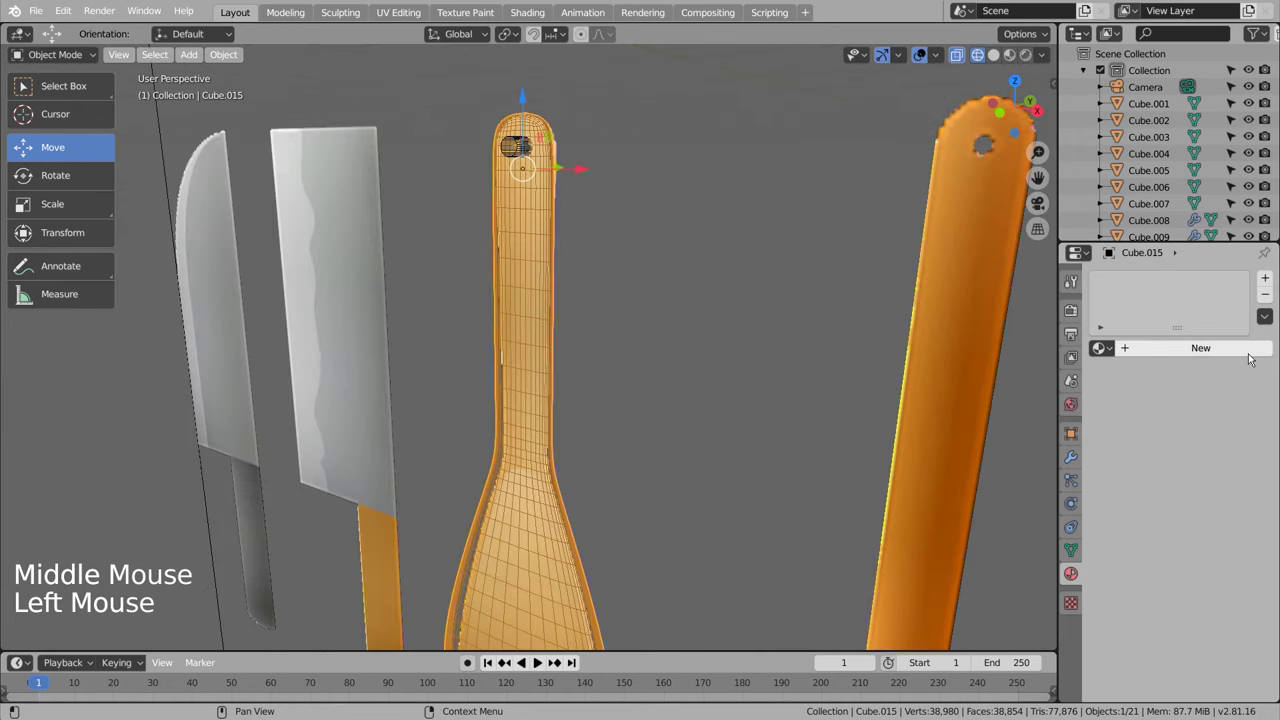
Step: Add a Boolean Difference modifier to the spatula, apply its Subdivision Surface and pick the cutting object
{"action": "left_click", "coordinate": [1066, 455]}
{"action": "left_click", "coordinate": [1165, 279]}
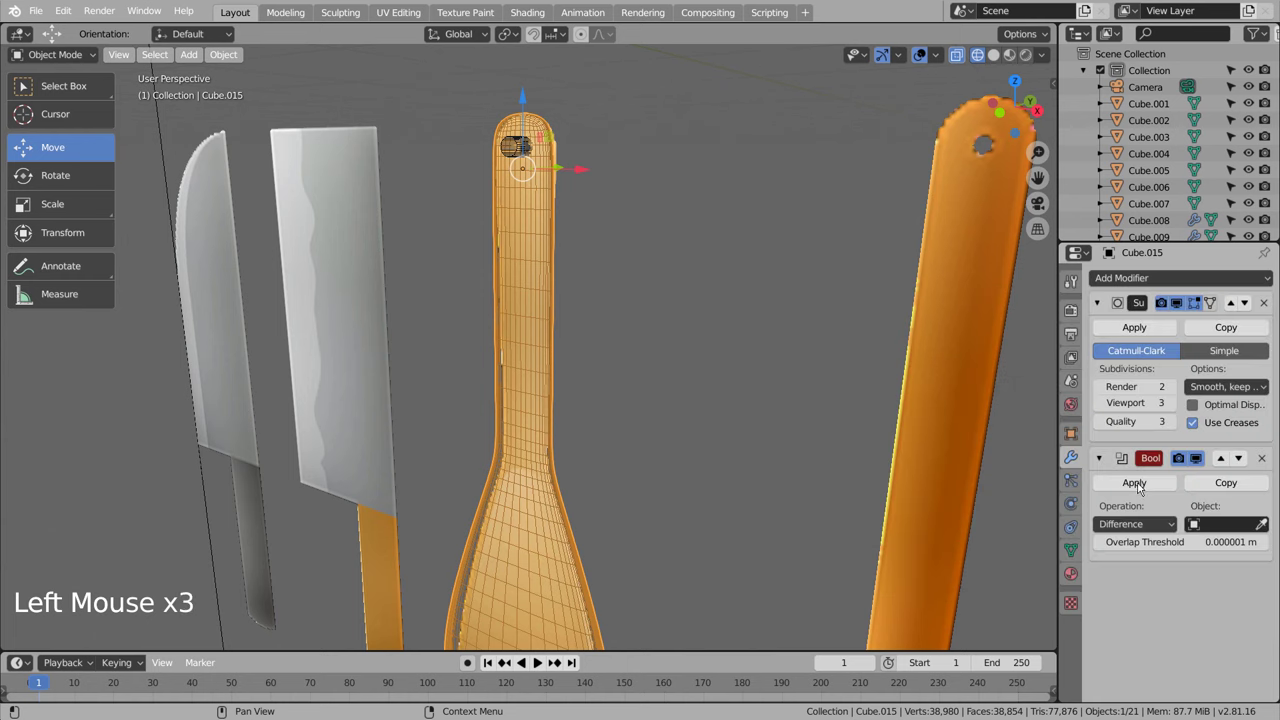
{"action": "left_click", "coordinate": [1152, 323]}
{"action": "left_click", "coordinate": [1265, 376]}
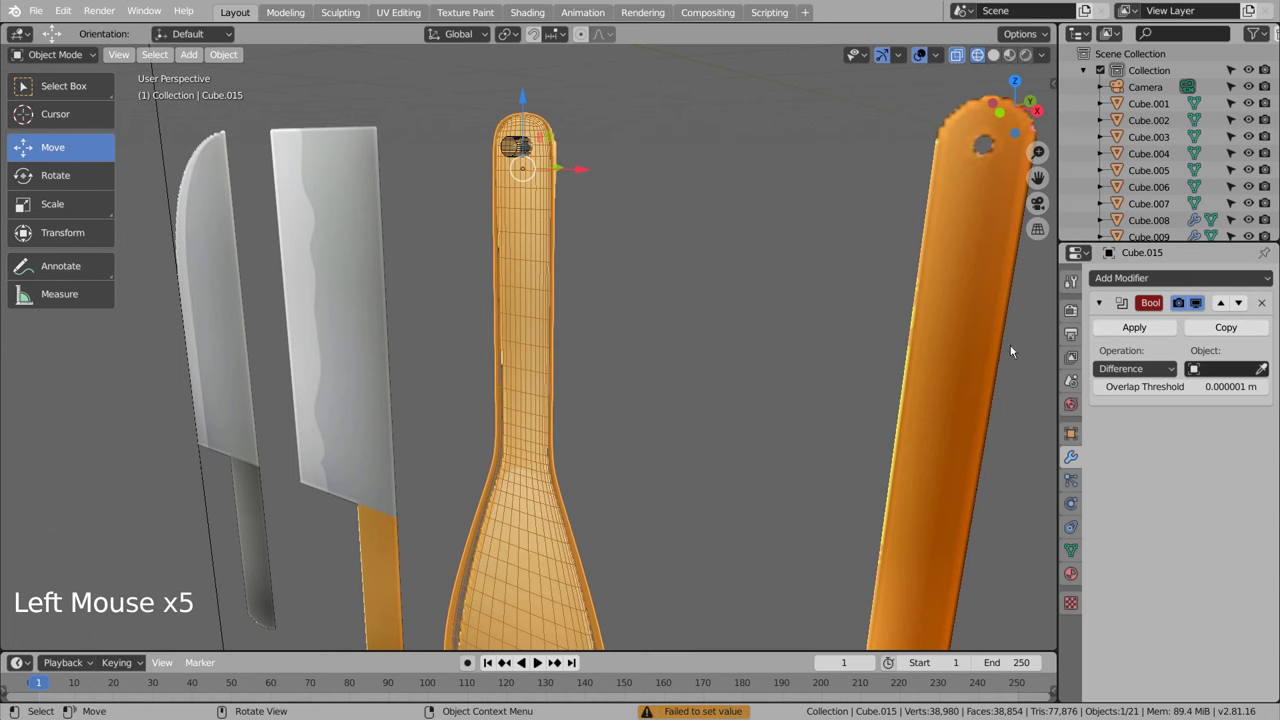
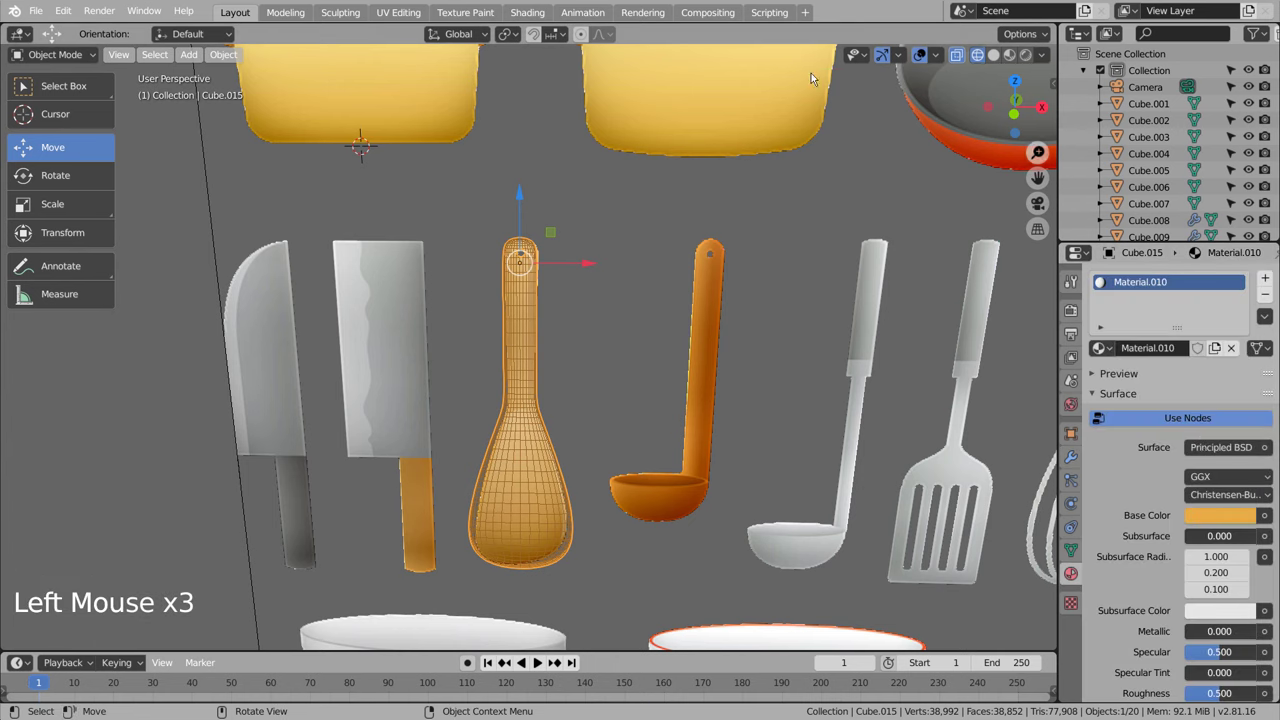
Step: Switch to Material Preview shading and frame the whole arrangement in front view inside the camera border
{"action": "left_click", "coordinate": [1017, 67]}
{"action": "left_click", "coordinate": [789, 246]}
{"action": "left_click", "coordinate": [546, 471]}
{"action": "middle_click", "coordinate": [601, 445]}
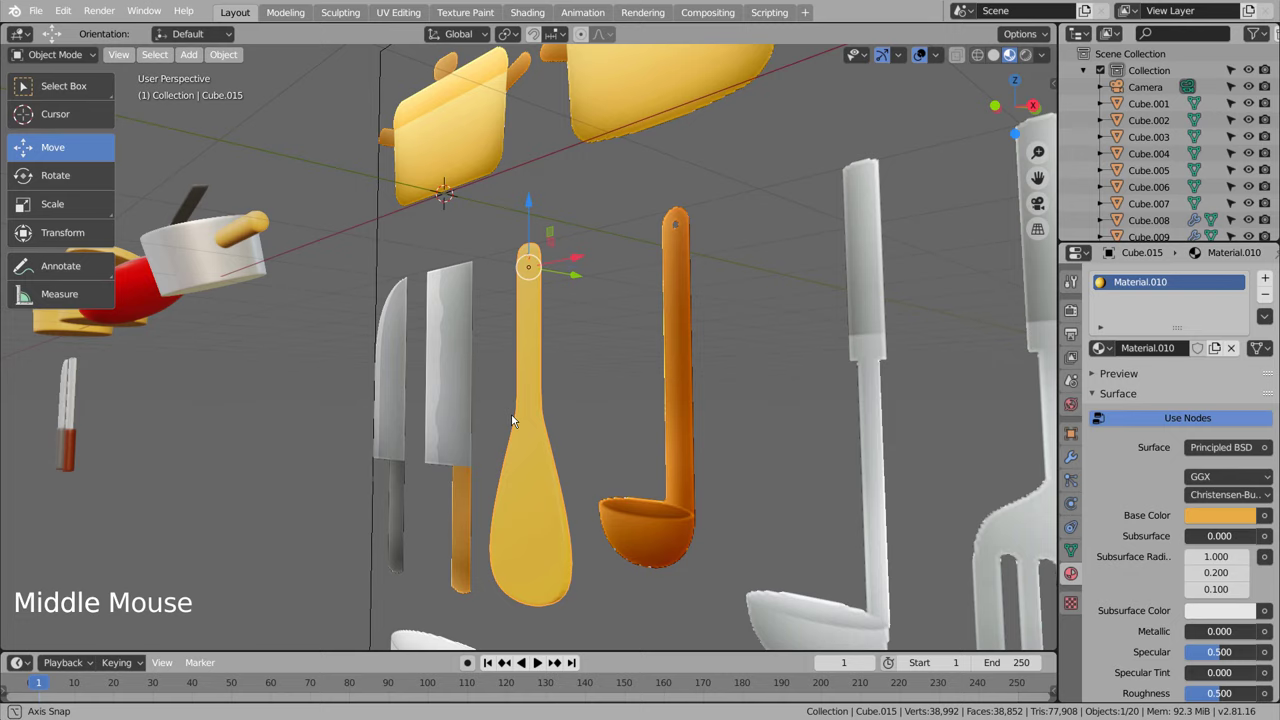
{"action": "scroll", "scroll_direction": "down", "scroll_amount": 3}
{"action": "middle_click", "coordinate": [567, 414]}
{"action": "key", "text": "KP_1"}
{"action": "middle_click", "coordinate": [534, 388]}
{"action": "scroll", "scroll_direction": "down", "scroll_amount": 3}
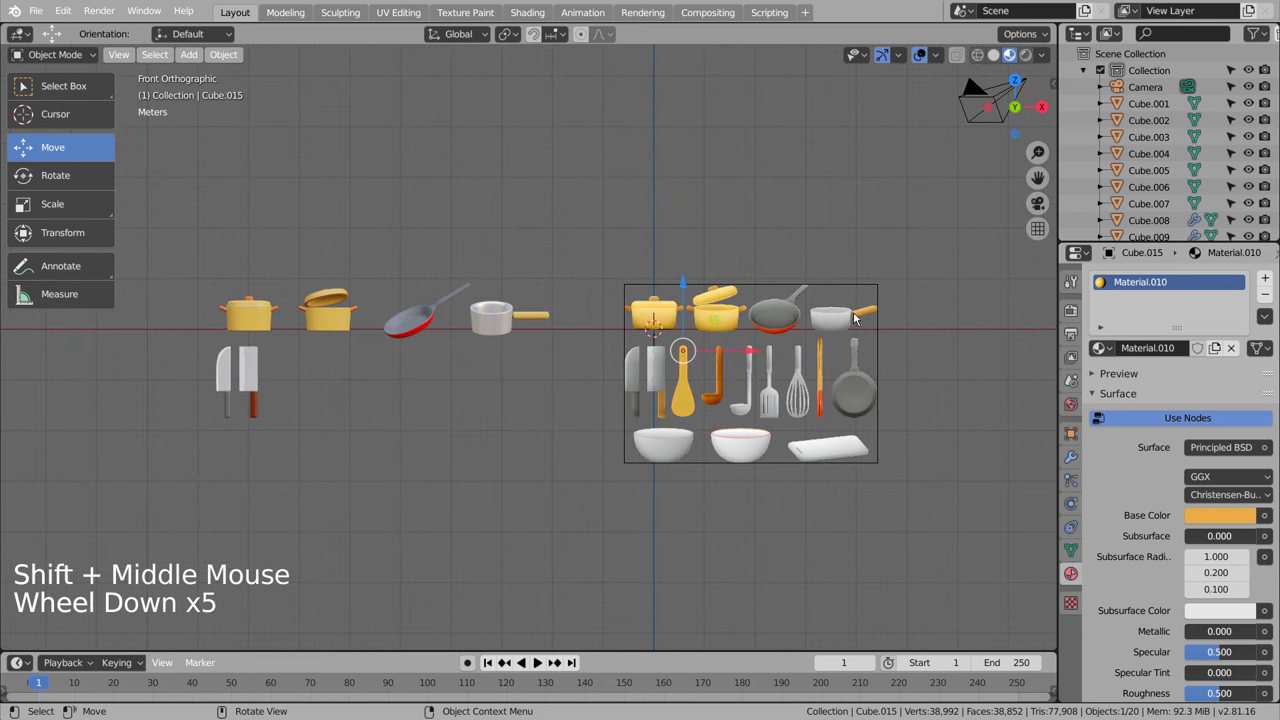
{"action": "left_click", "coordinate": [758, 358]}
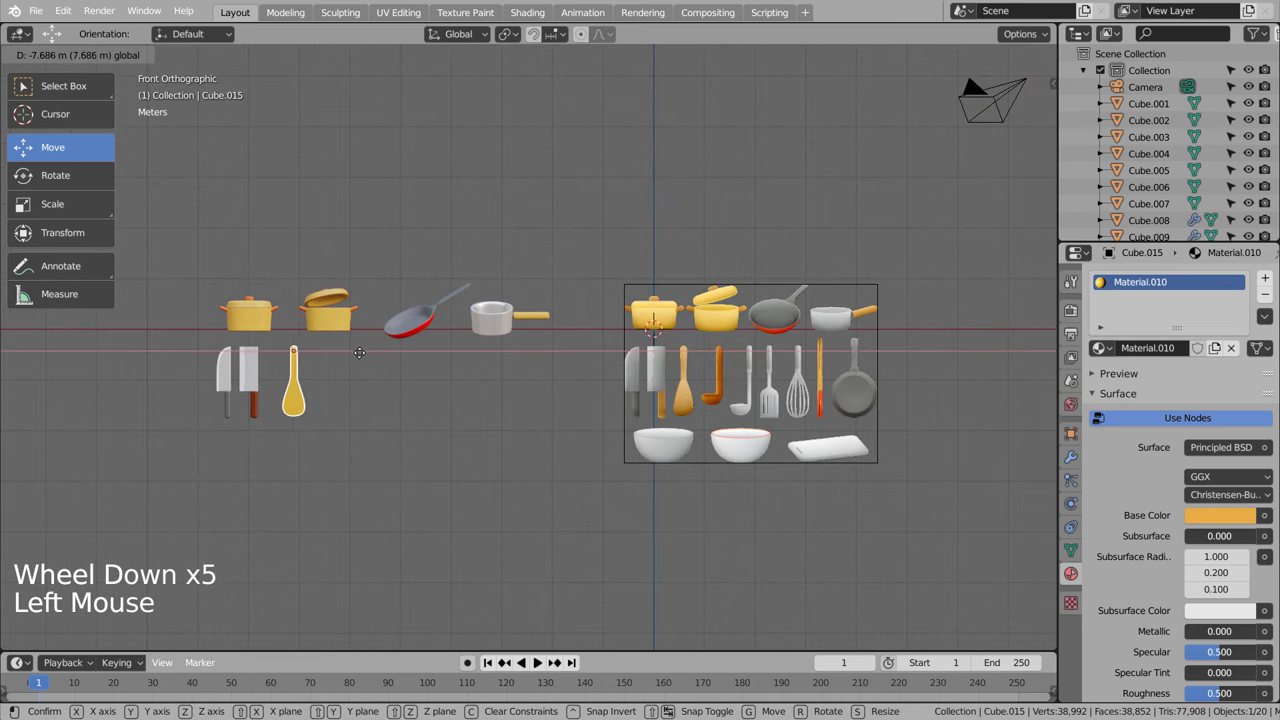
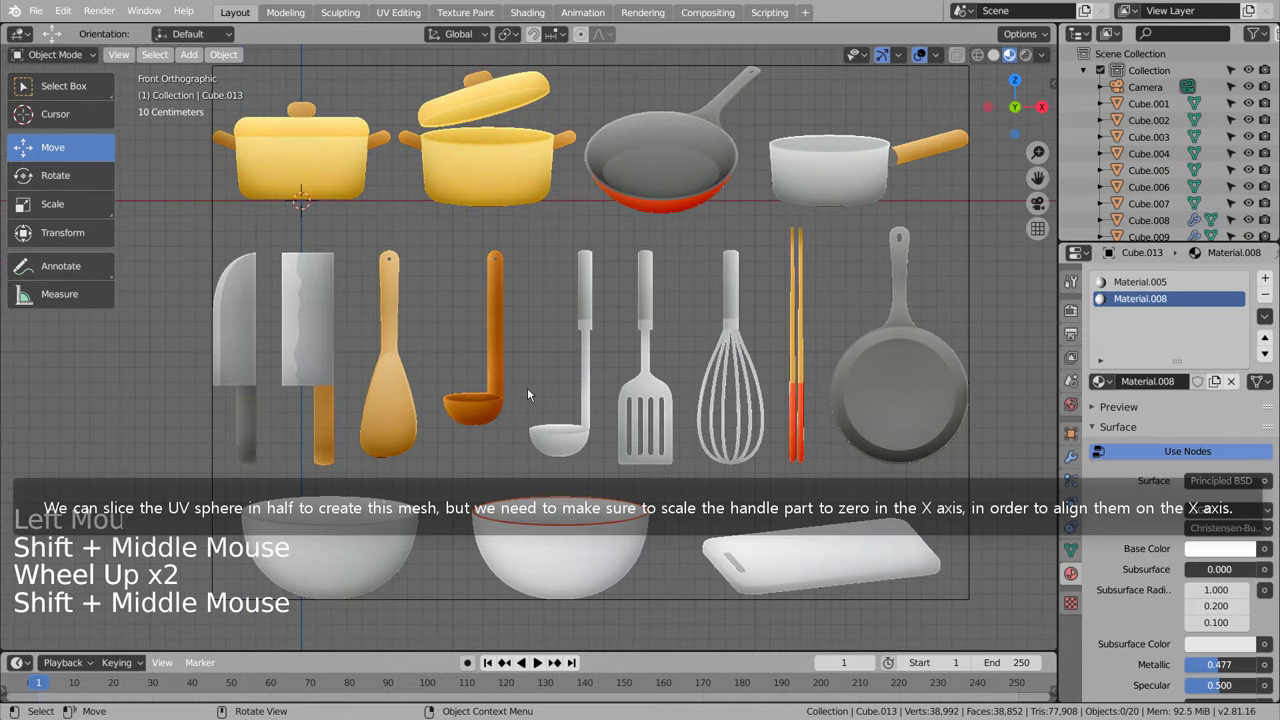
Step: Add a UV sphere at the ladle's bottom, size it to the bowl and delete its top half
{"action": "key", "text": "shift+a"}
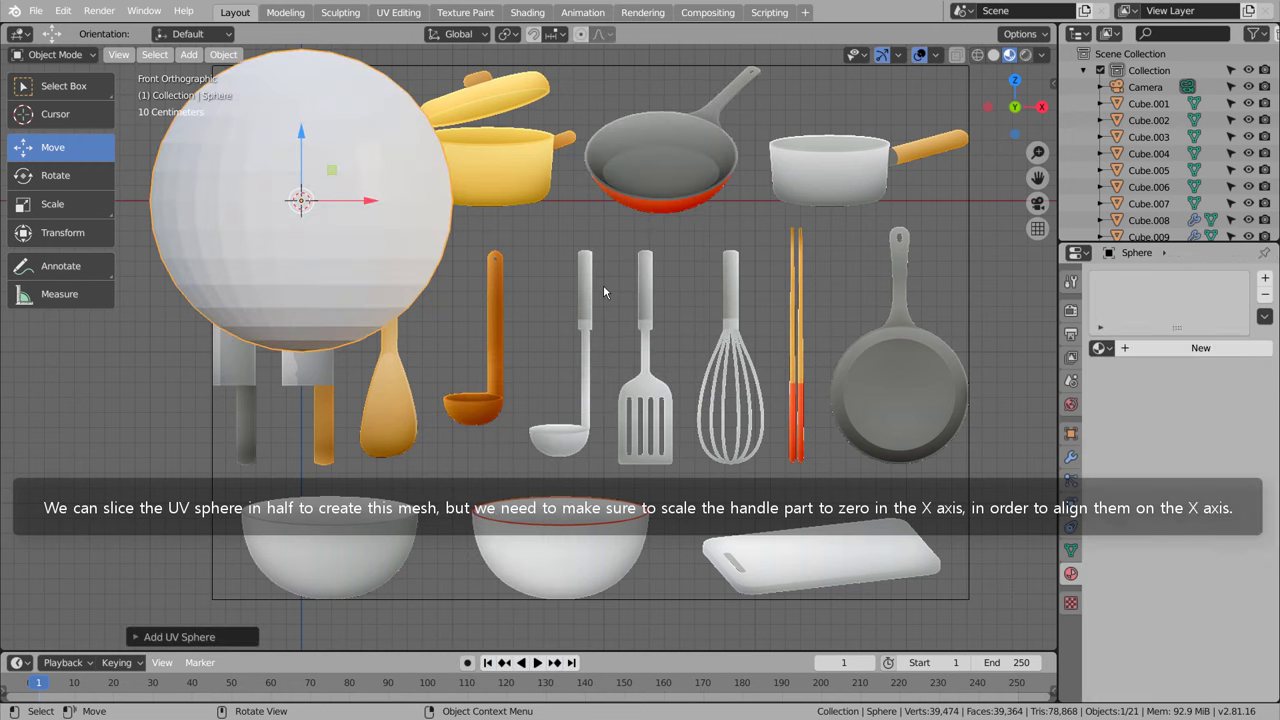
{"action": "key", "text": "s"}
{"action": "key", "text": "g"}
{"action": "key", "text": "s"}
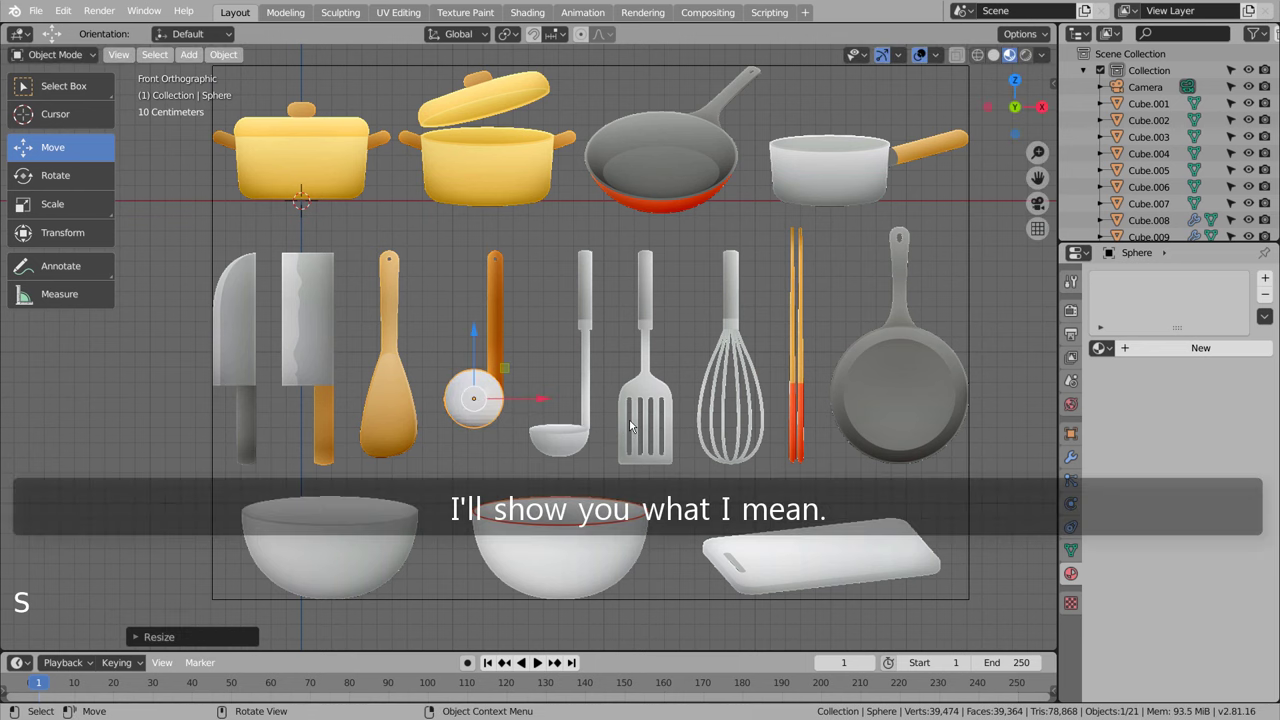
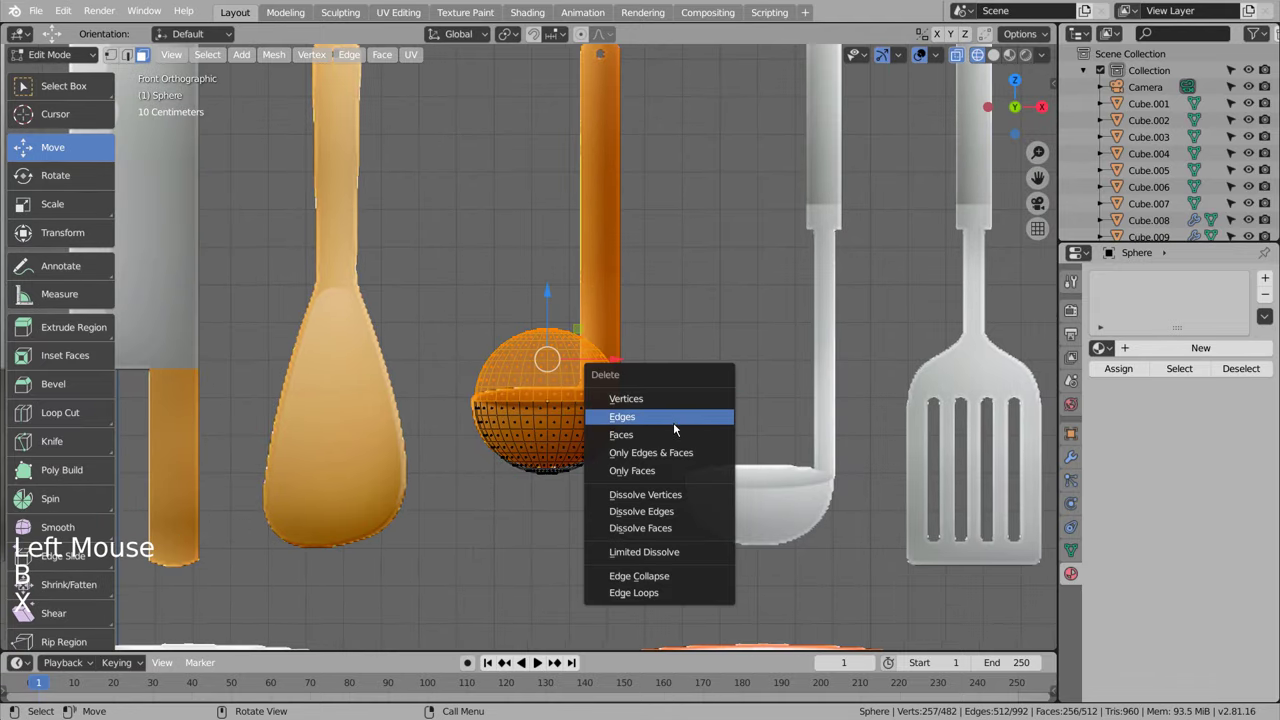
{"action": "key", "text": "x"}
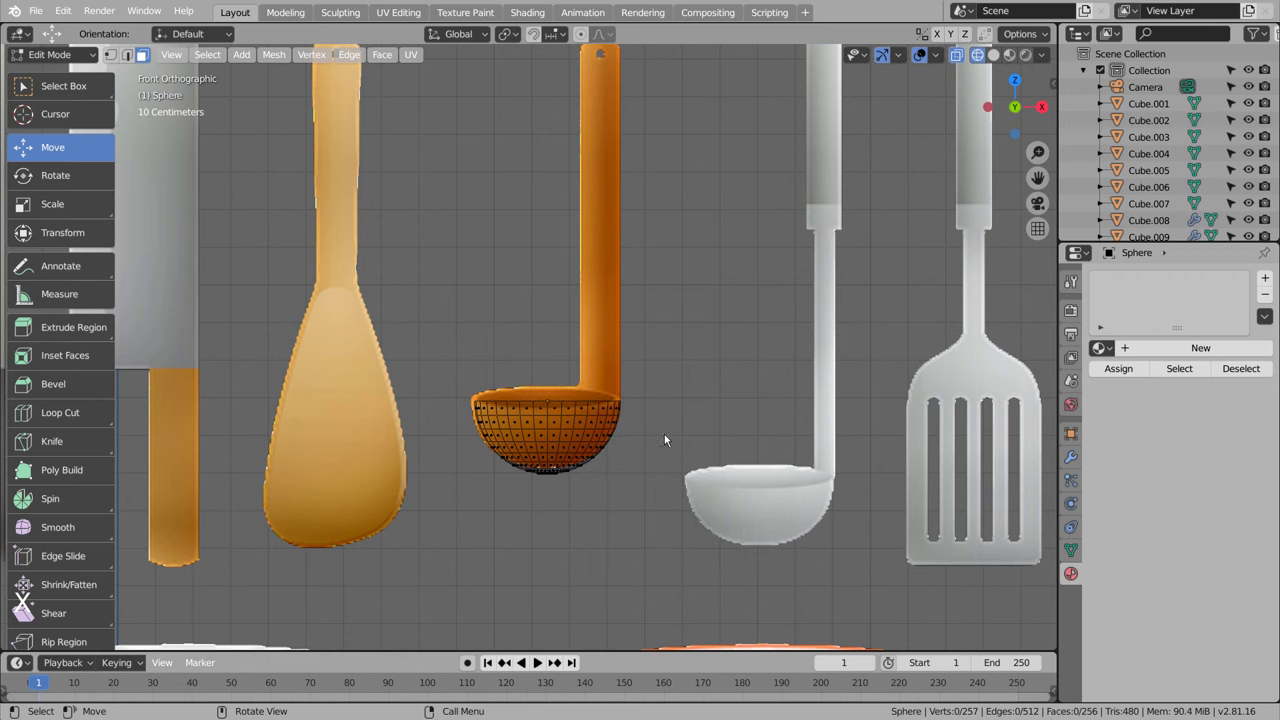
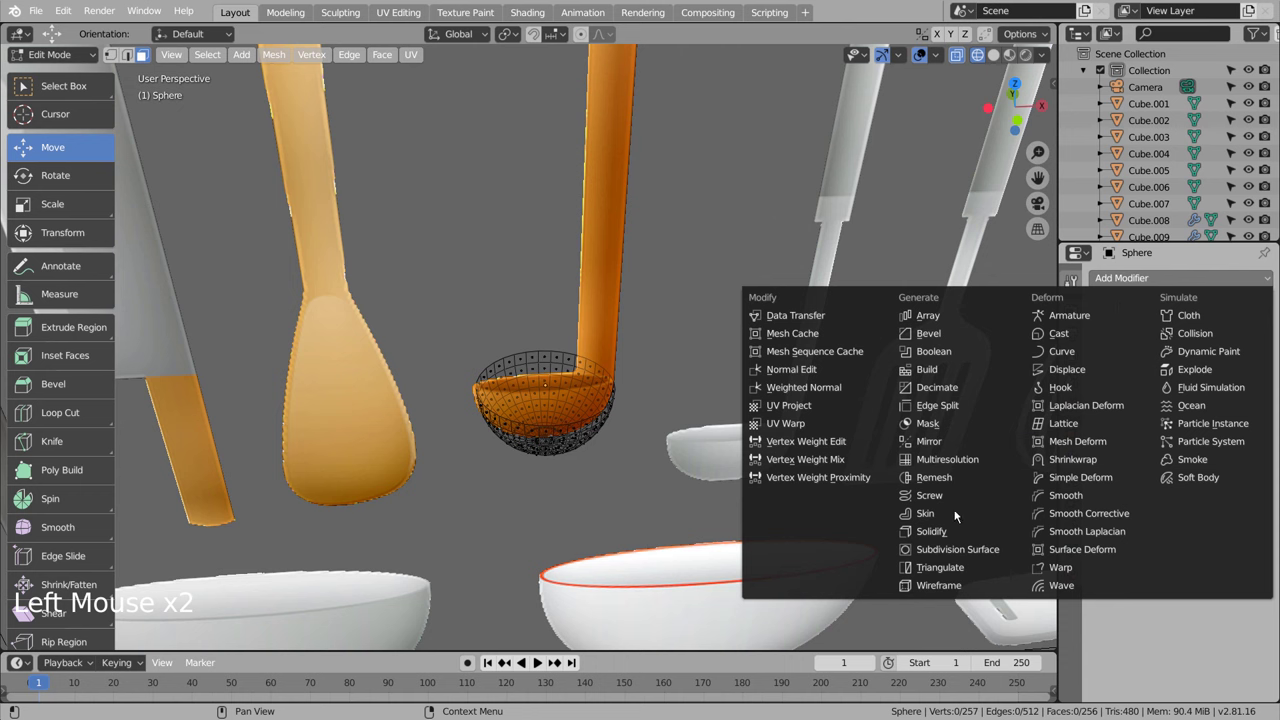
Step: Solidify the hemisphere bowl to 0.01 m thickness and return to the front view
{"action": "scroll", "scroll_direction": "up", "scroll_amount": 3}
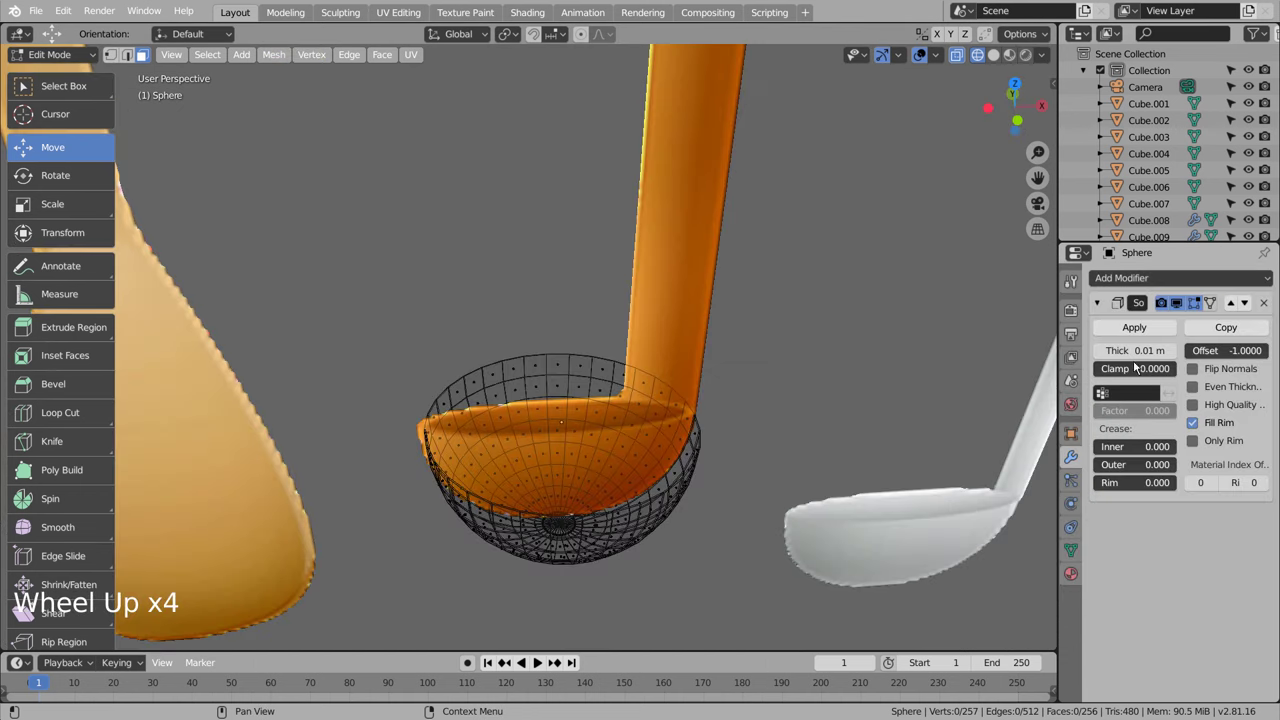
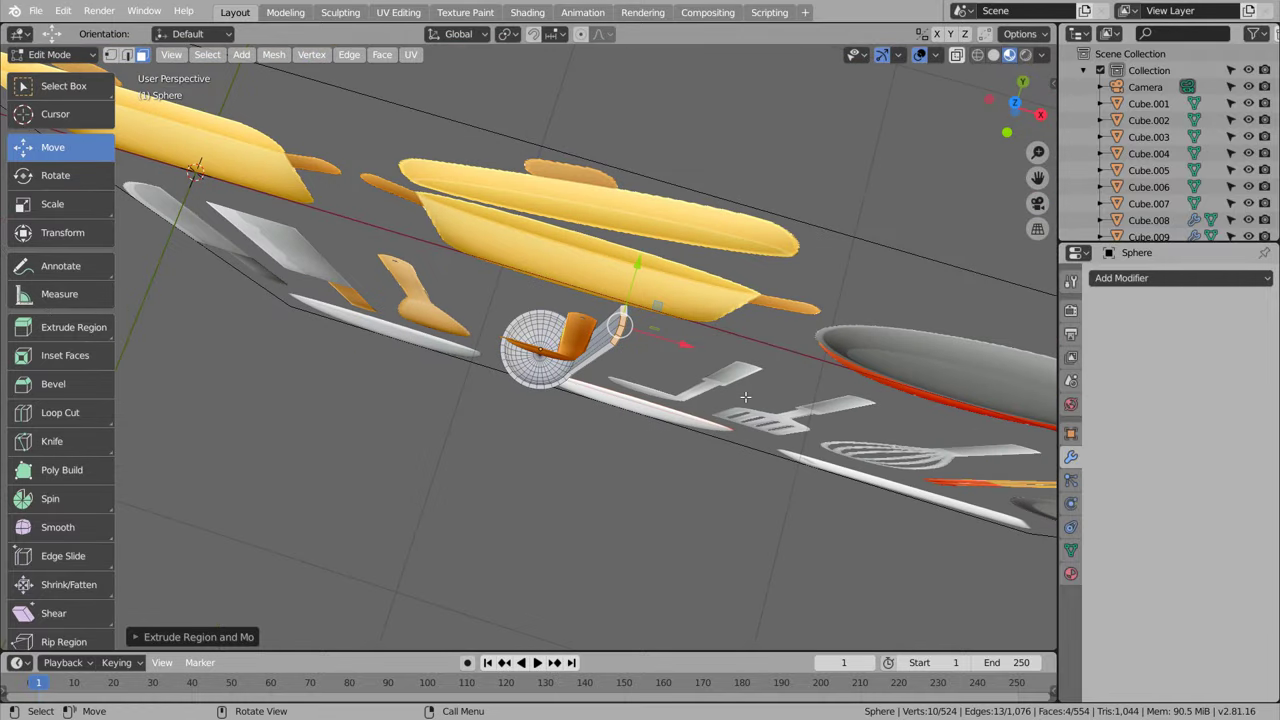
{"action": "key", "text": "KP_1"}
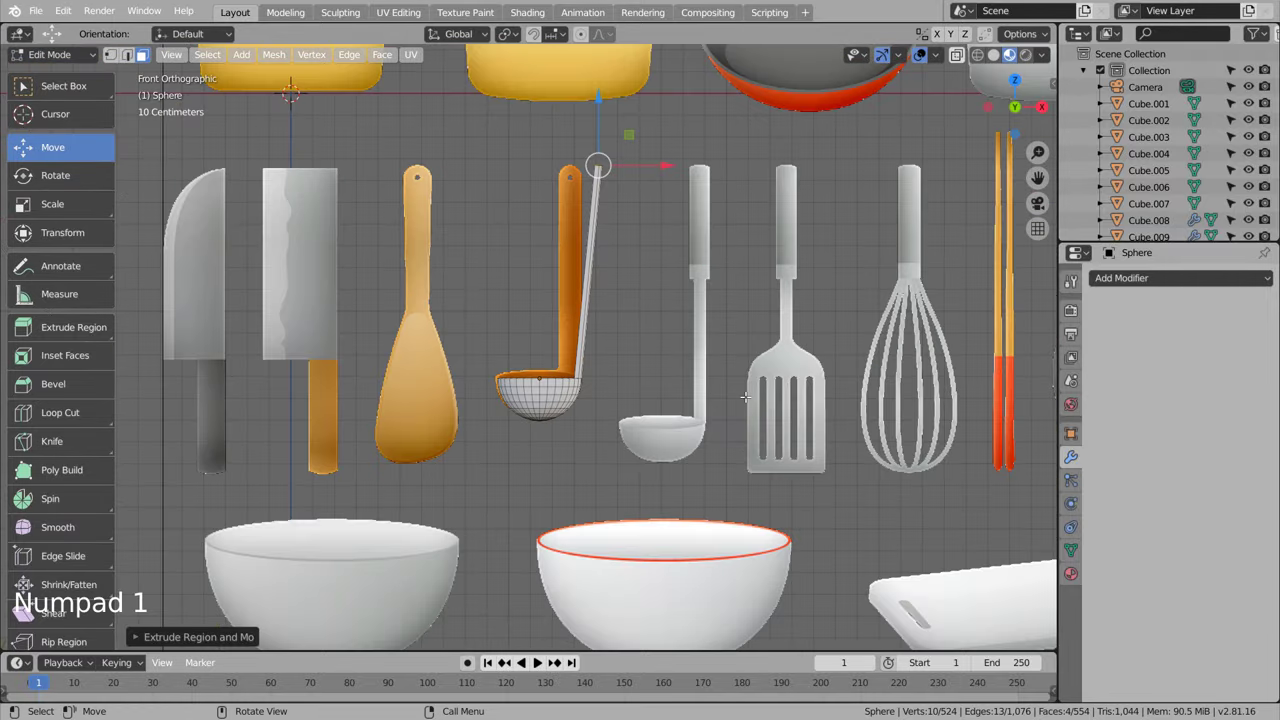
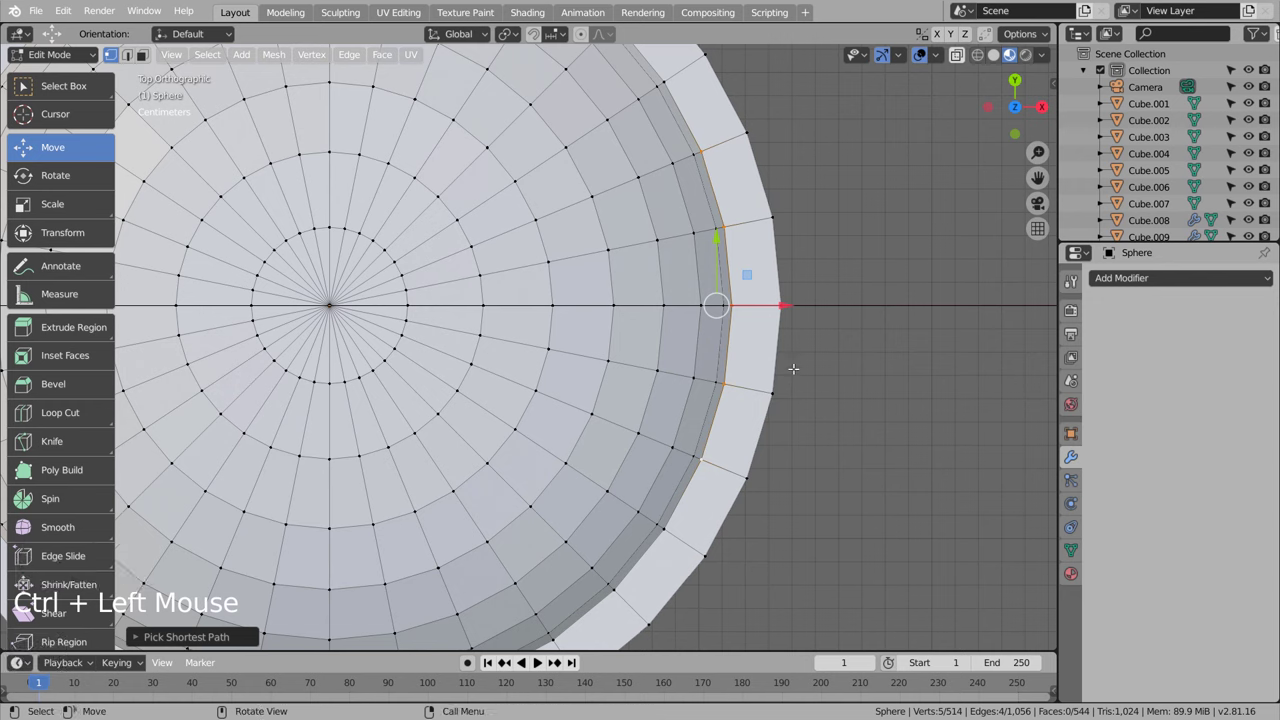
Step: Scale the bowl's rim vertices along Y where the handle will extrude
{"action": "key", "text": "s"}
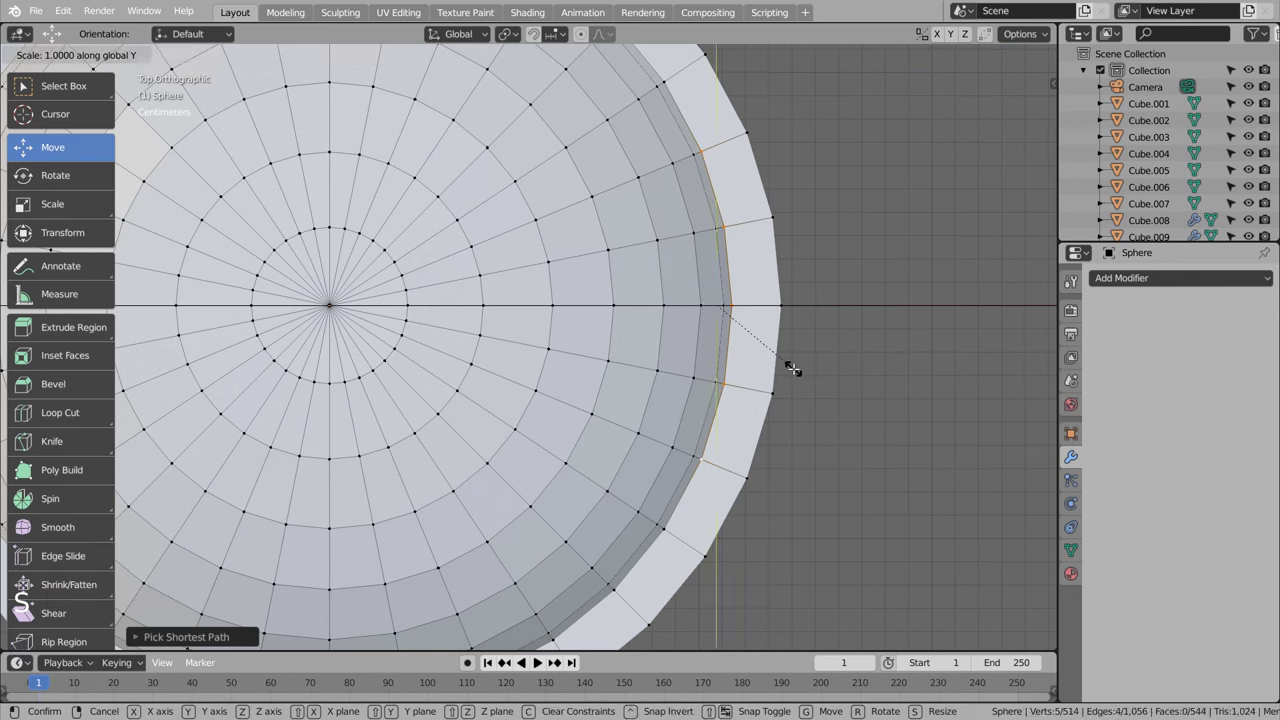
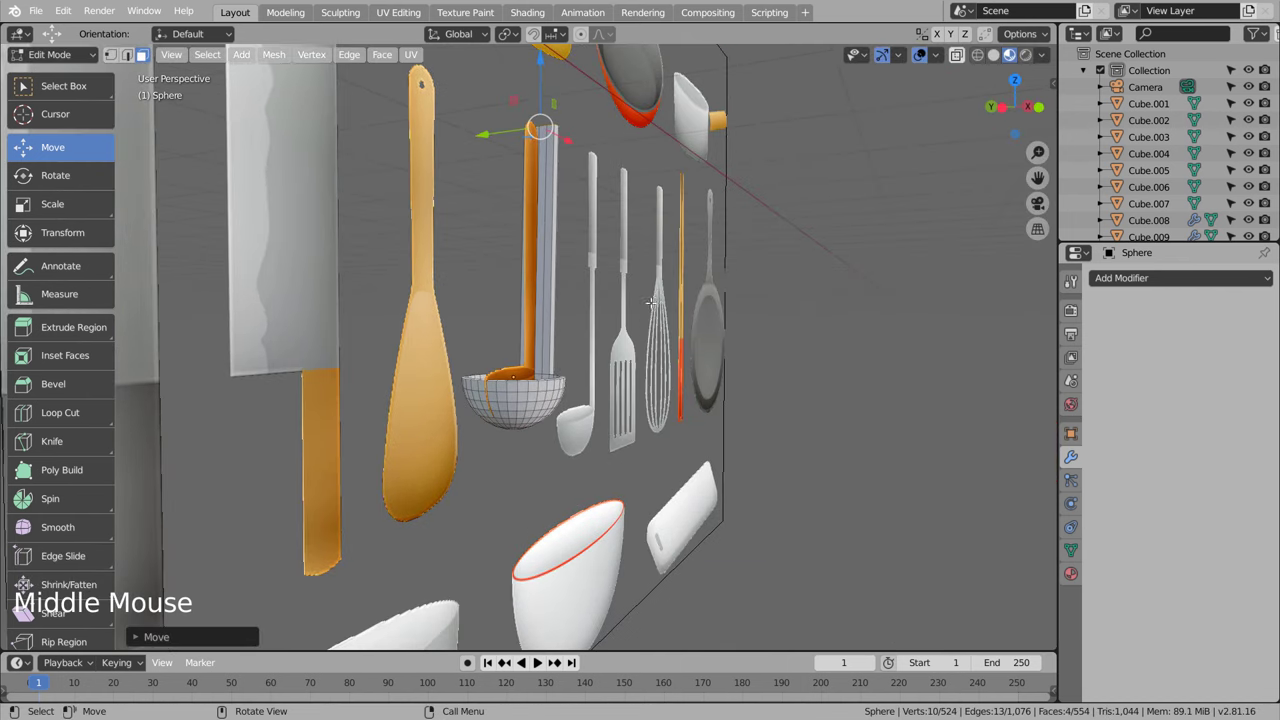
Step: Bevel the ladle handle's top edges to round off its end
{"action": "key", "text": "Tab"}
{"action": "middle_click", "coordinate": [702, 268]}
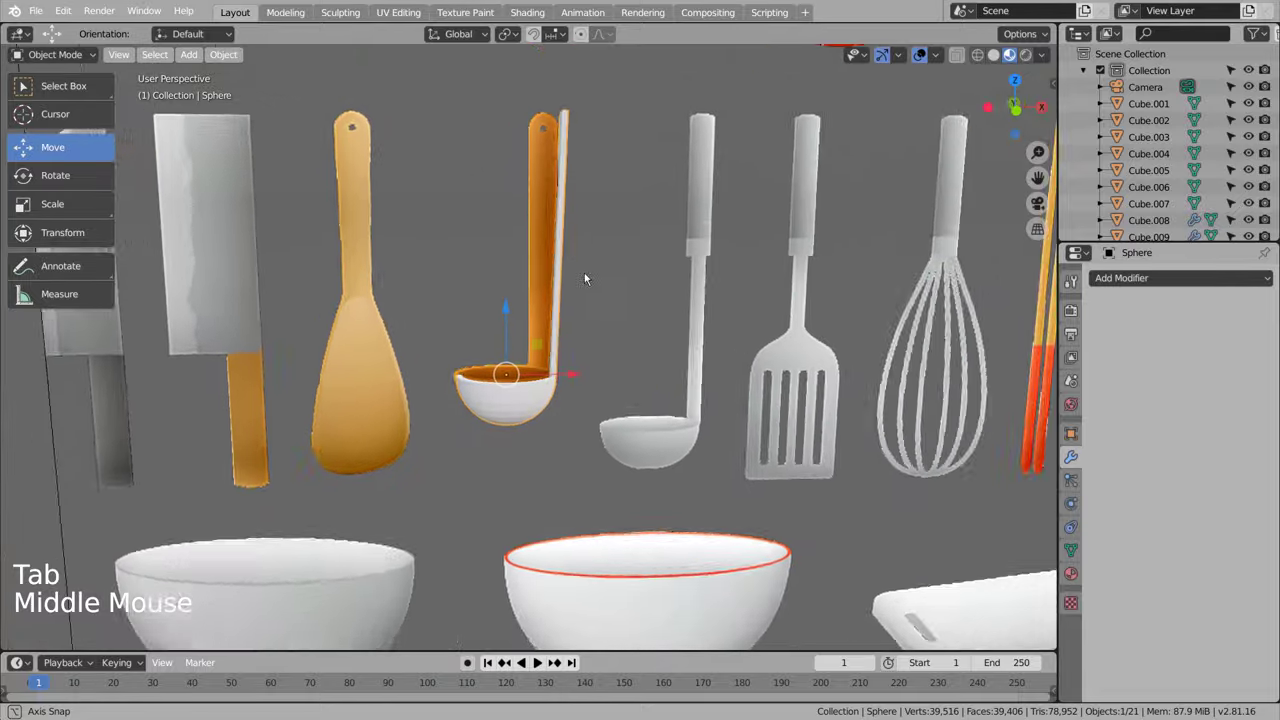
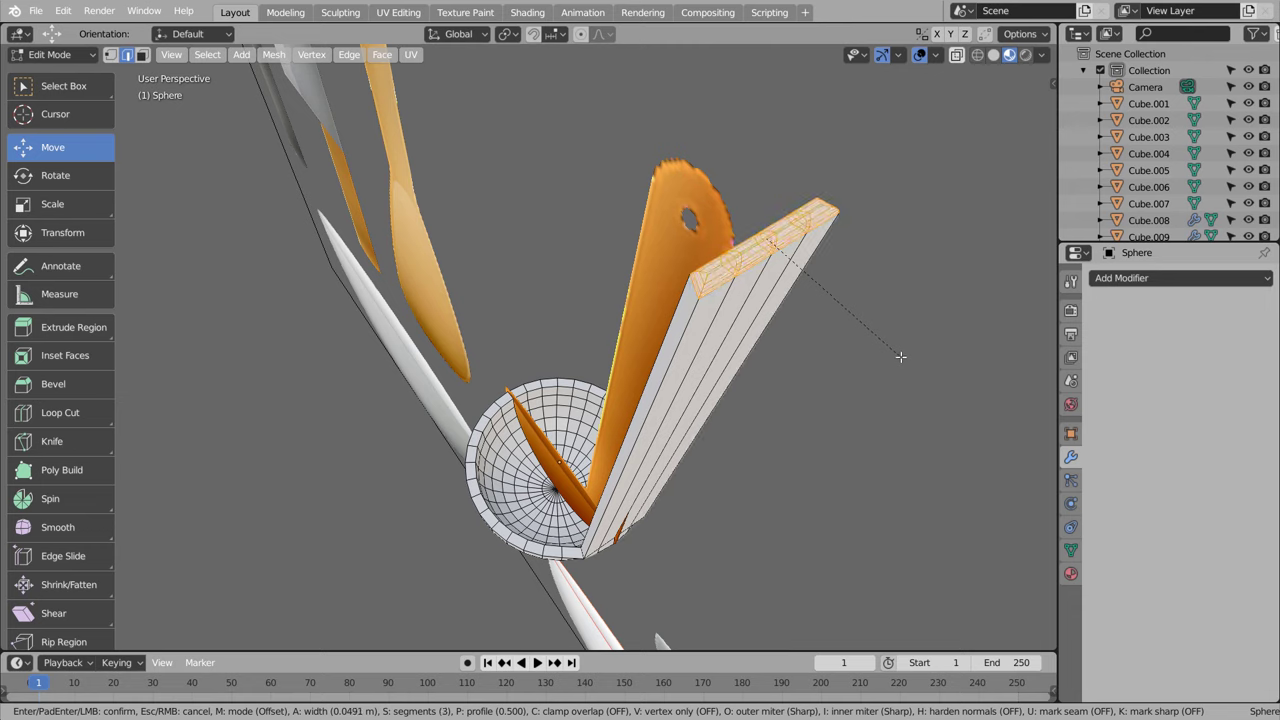
{"action": "key", "text": "ctrl+z"}
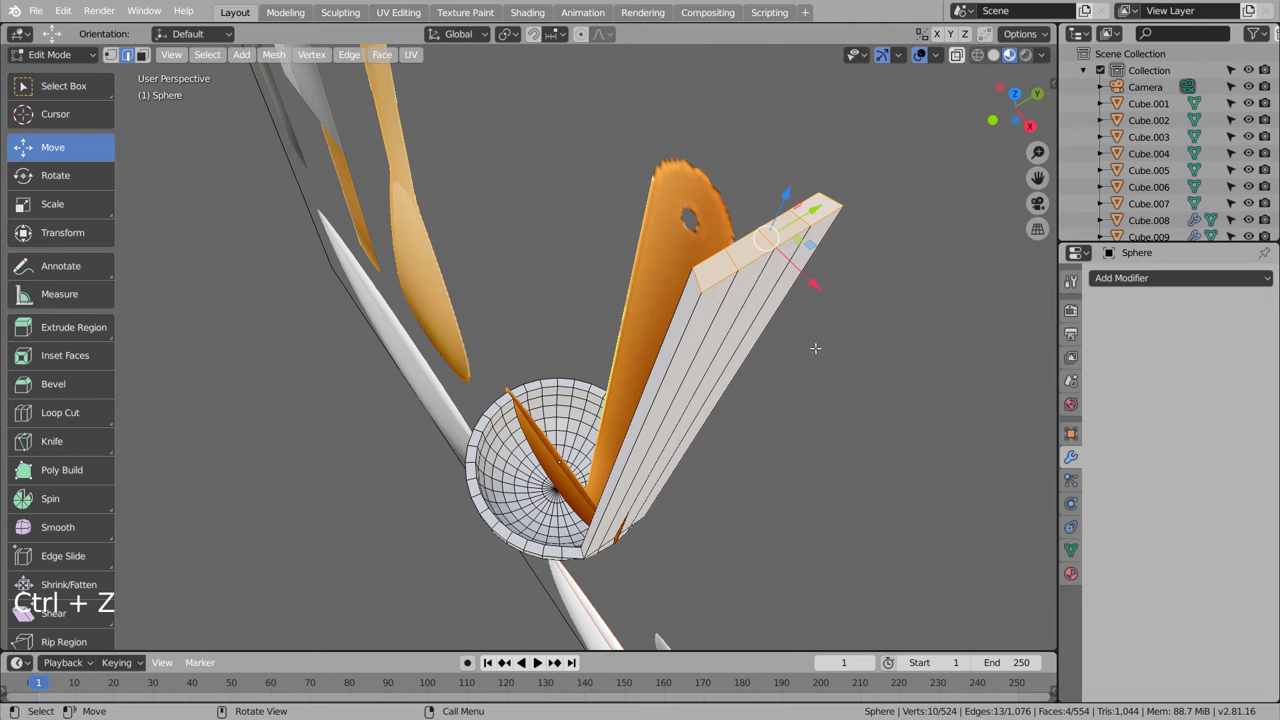
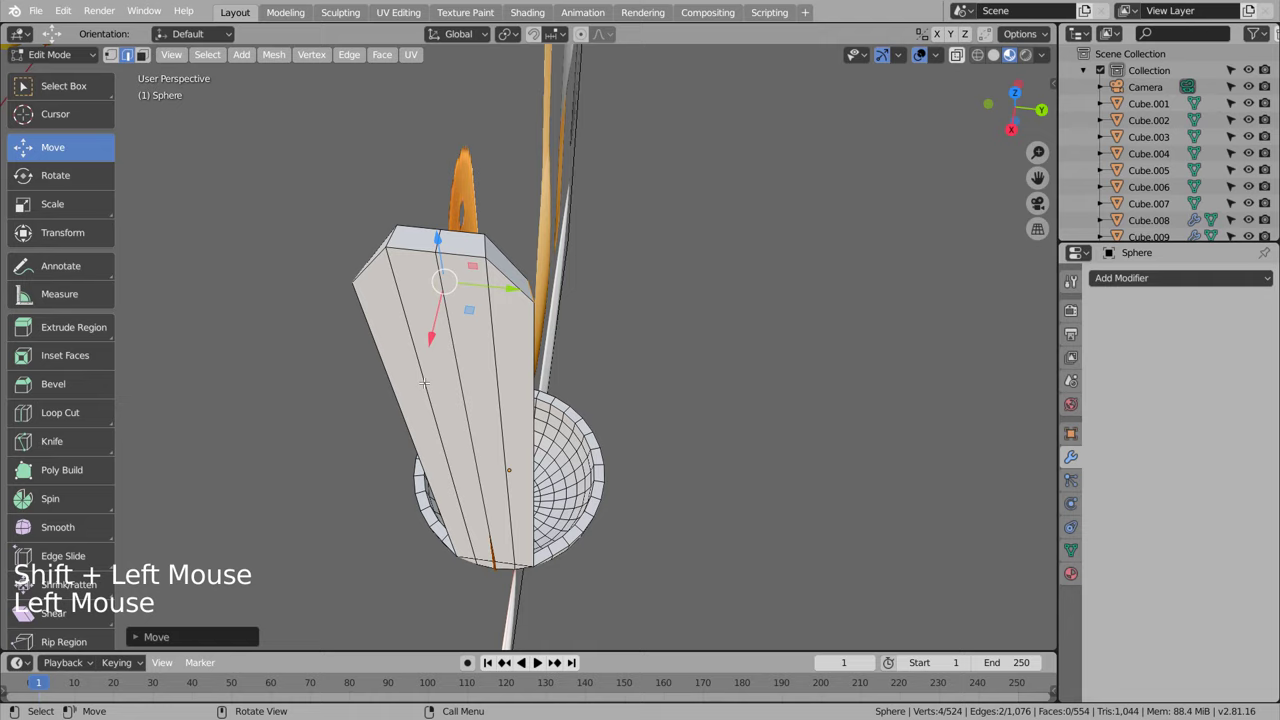
Step: Smooth the whole ladle with a Subdivision Surface modifier (Ctrl+1)
{"action": "key", "text": "Tab"}
{"action": "middle_click", "coordinate": [333, 491]}
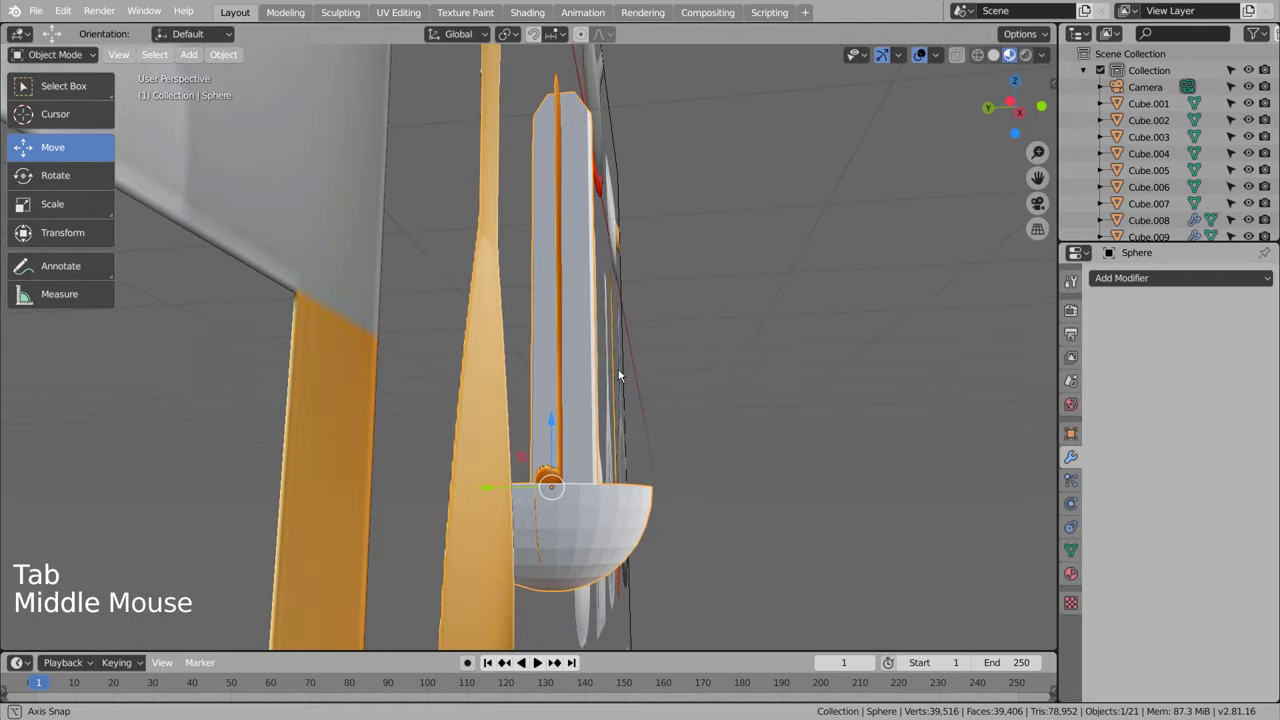
{"action": "key", "text": "ctrl+1"}
{"action": "scroll", "scroll_direction": "down", "scroll_amount": 3}
{"action": "middle_click", "coordinate": [601, 374]}
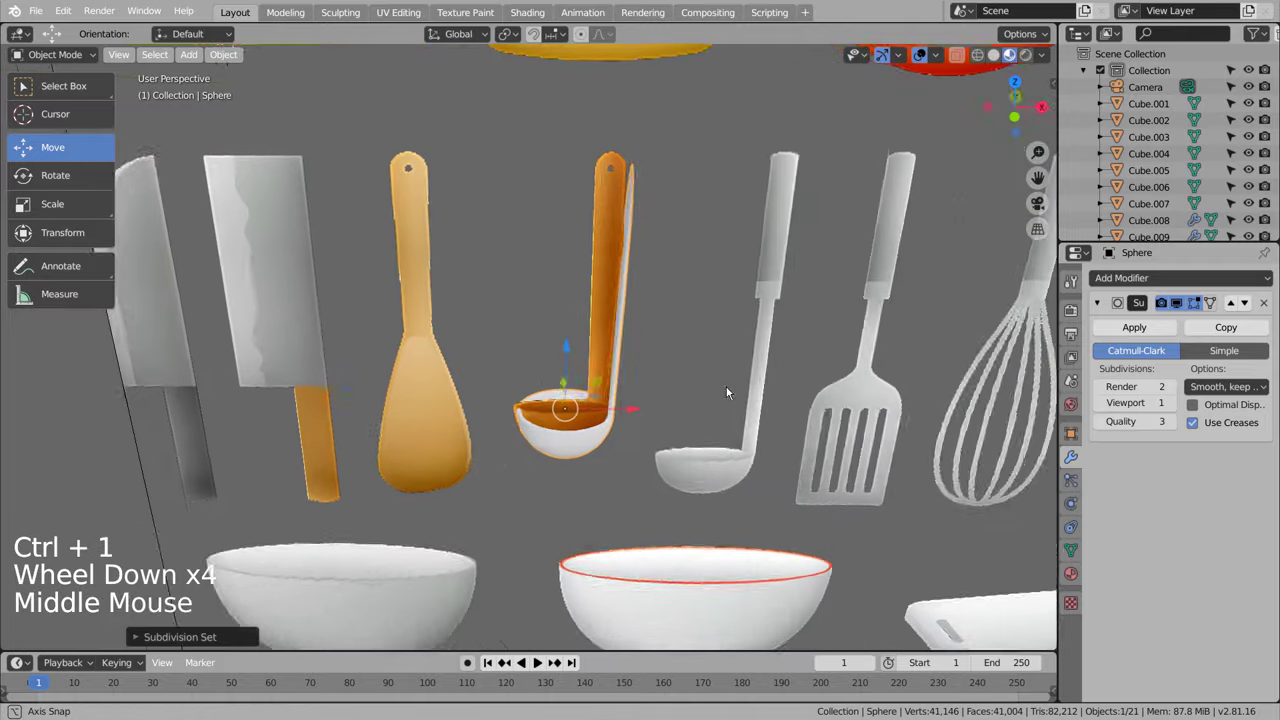
Step: Raise the ladle's viewport subdivision to 3, leave Edit Mode and bring up the Mesh add list
{"action": "key", "text": "ctrl+3"}
{"action": "middle_click", "coordinate": [660, 379]}
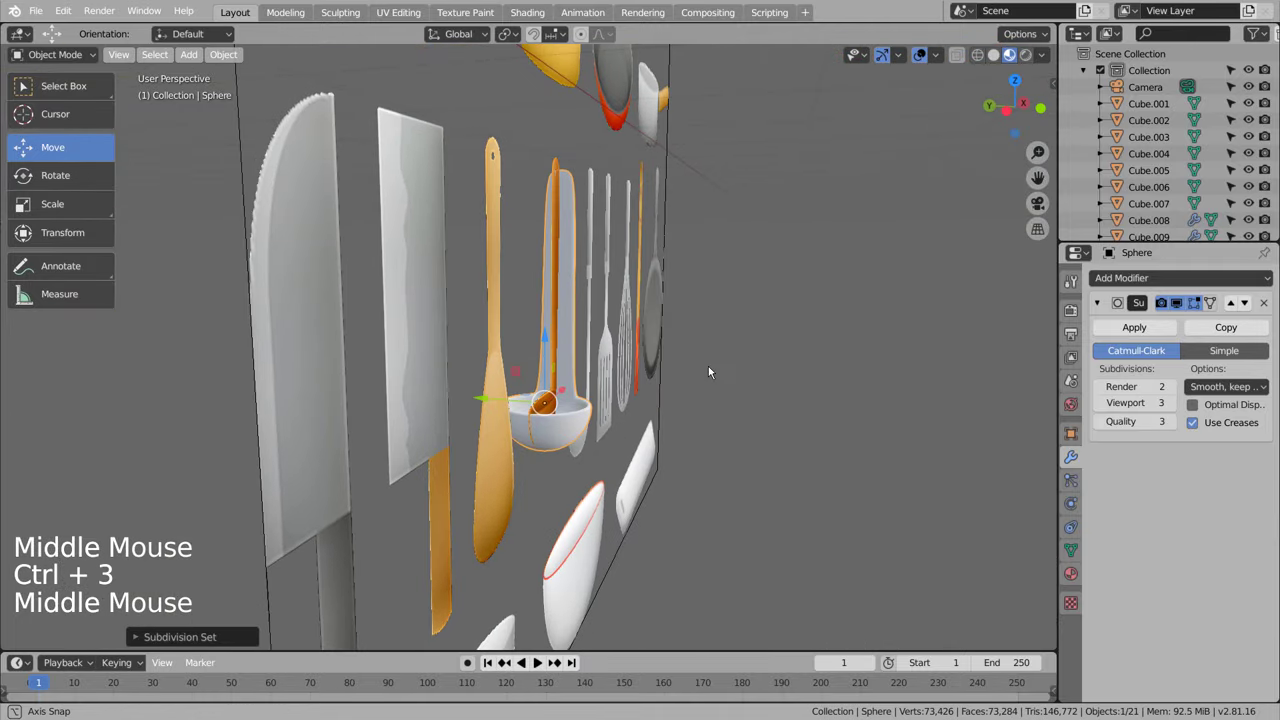
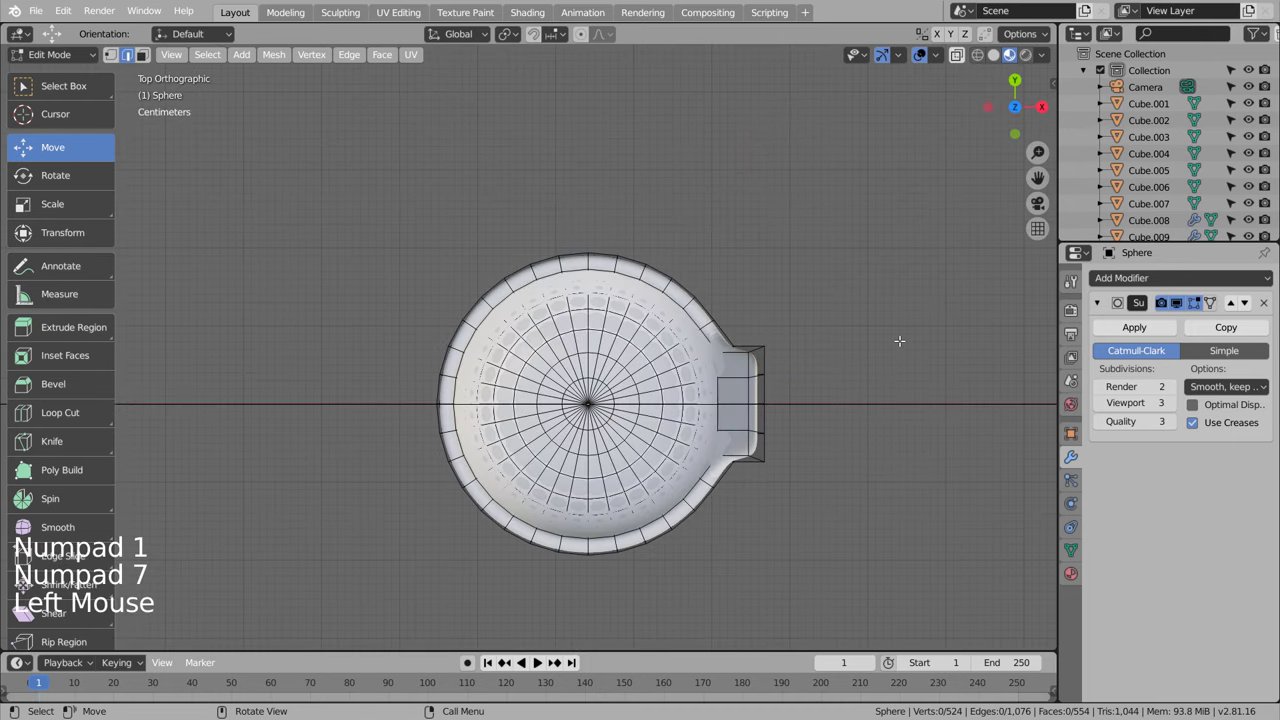
{"action": "key", "text": "Tab"}
{"action": "key", "text": "shift+a"}
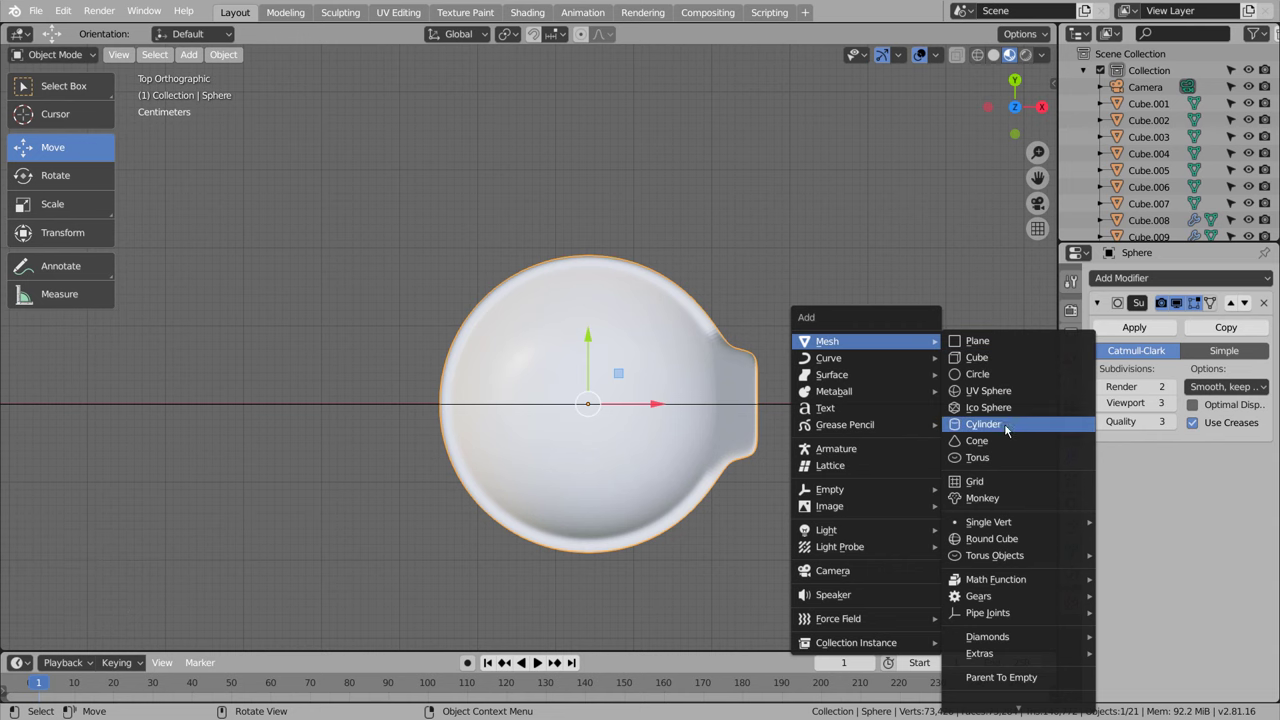
Step: Add a cylinder, scale it very small and move it into the top of the ladle handle
{"action": "scroll", "scroll_direction": "down", "scroll_amount": 3}
{"action": "key", "text": "r"}
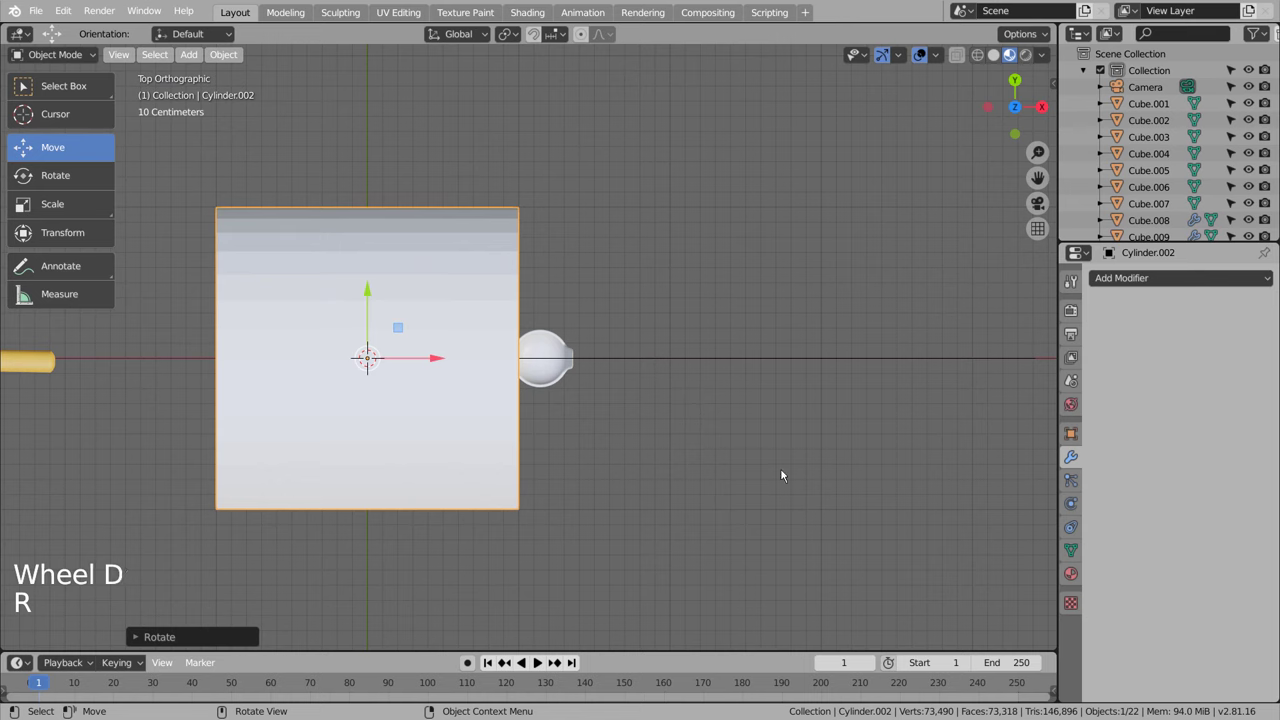
{"action": "key", "text": "s"}
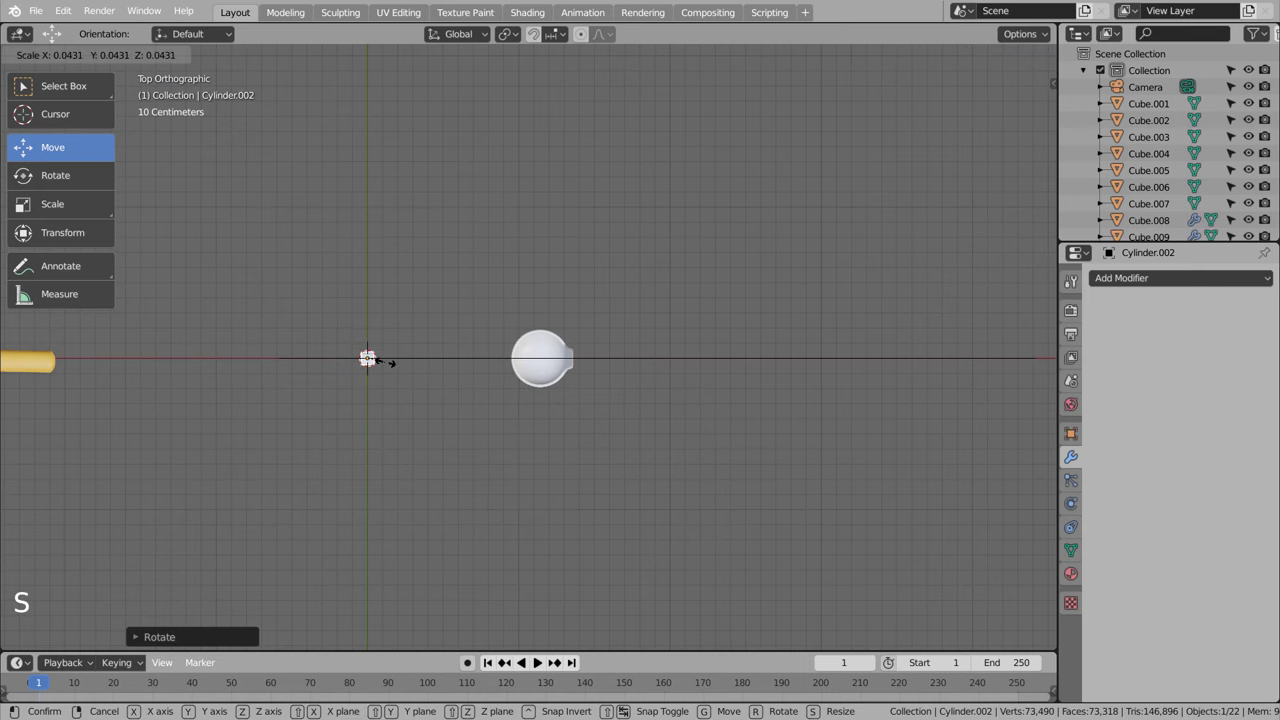
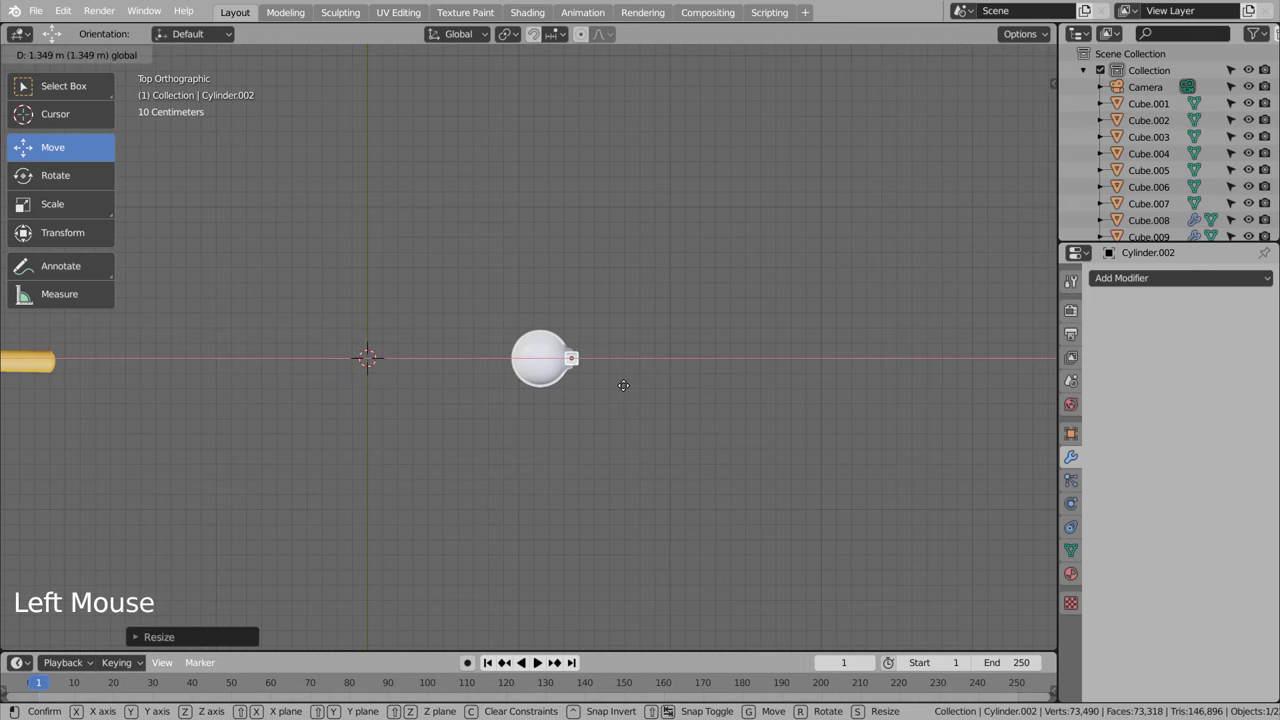
{"action": "middle_click", "coordinate": [709, 467]}
{"action": "scroll", "scroll_direction": "up", "scroll_amount": 3}
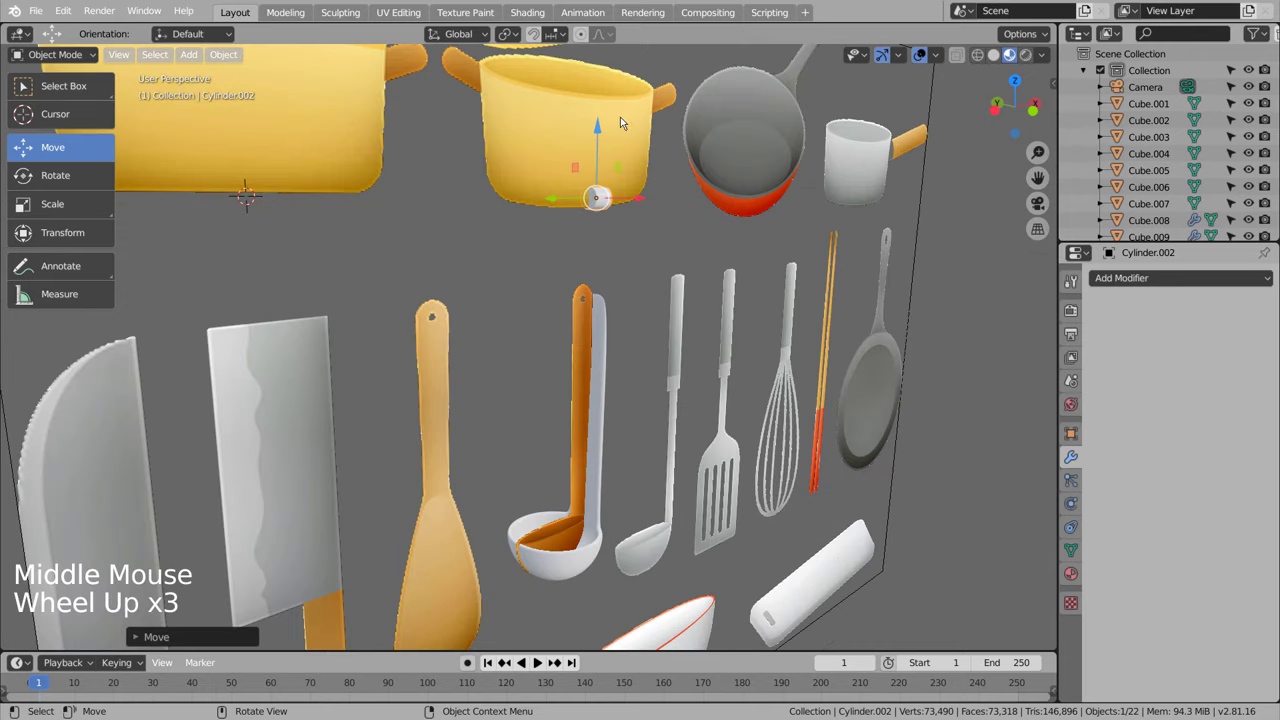
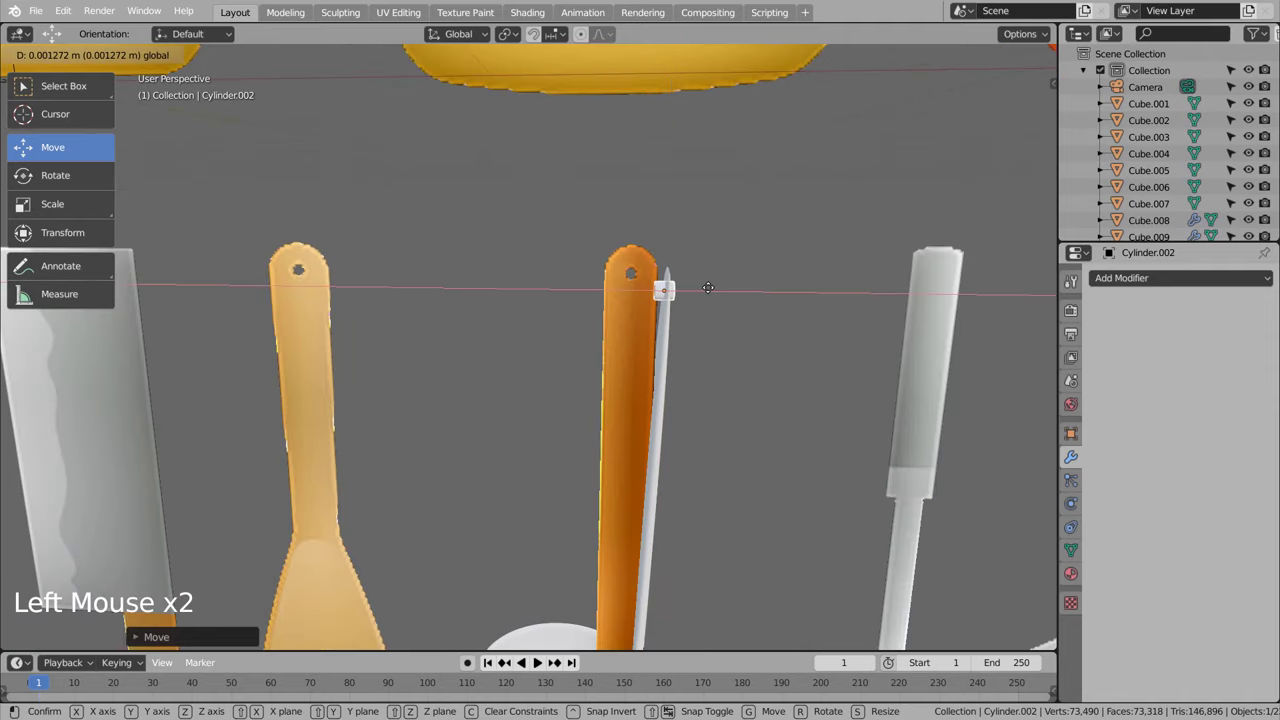
{"action": "middle_click", "coordinate": [726, 391]}
{"action": "middle_click", "coordinate": [698, 325]}
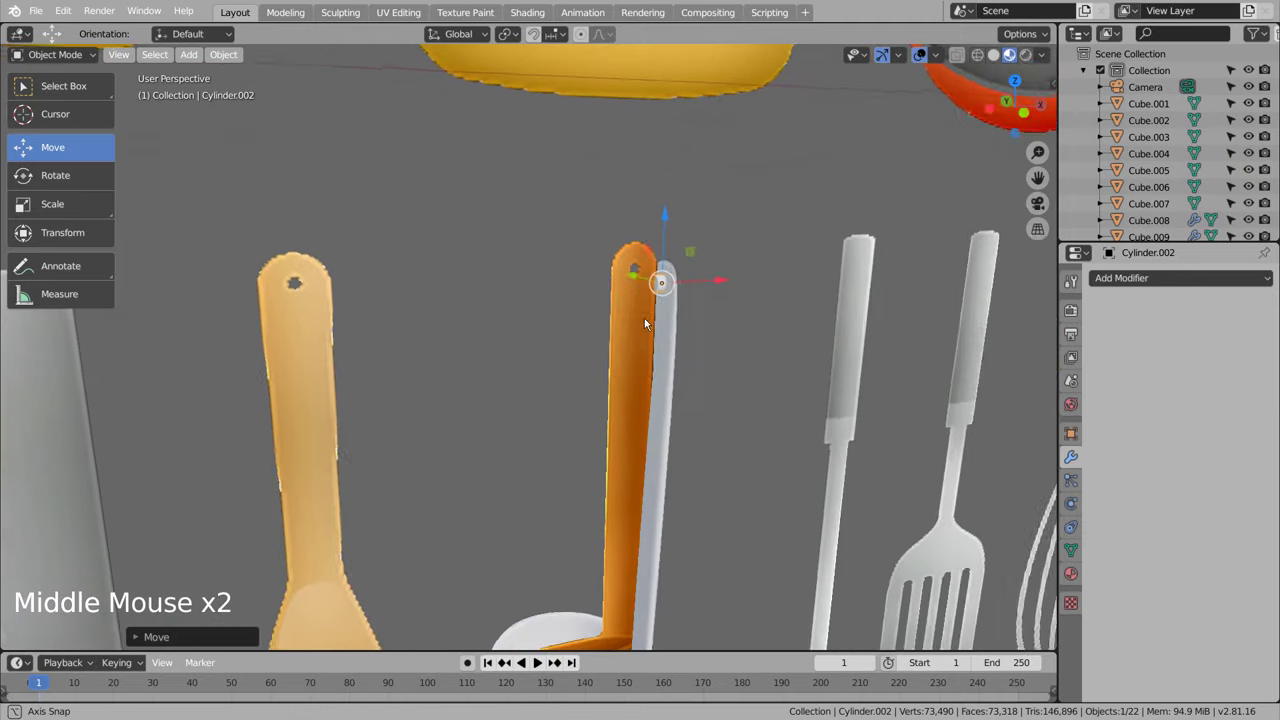
Step: Apply the ladle's Subdivision, cut the hole with a Boolean Difference using the cylinder, then delete the cylinder
{"action": "left_click", "coordinate": [672, 343]}
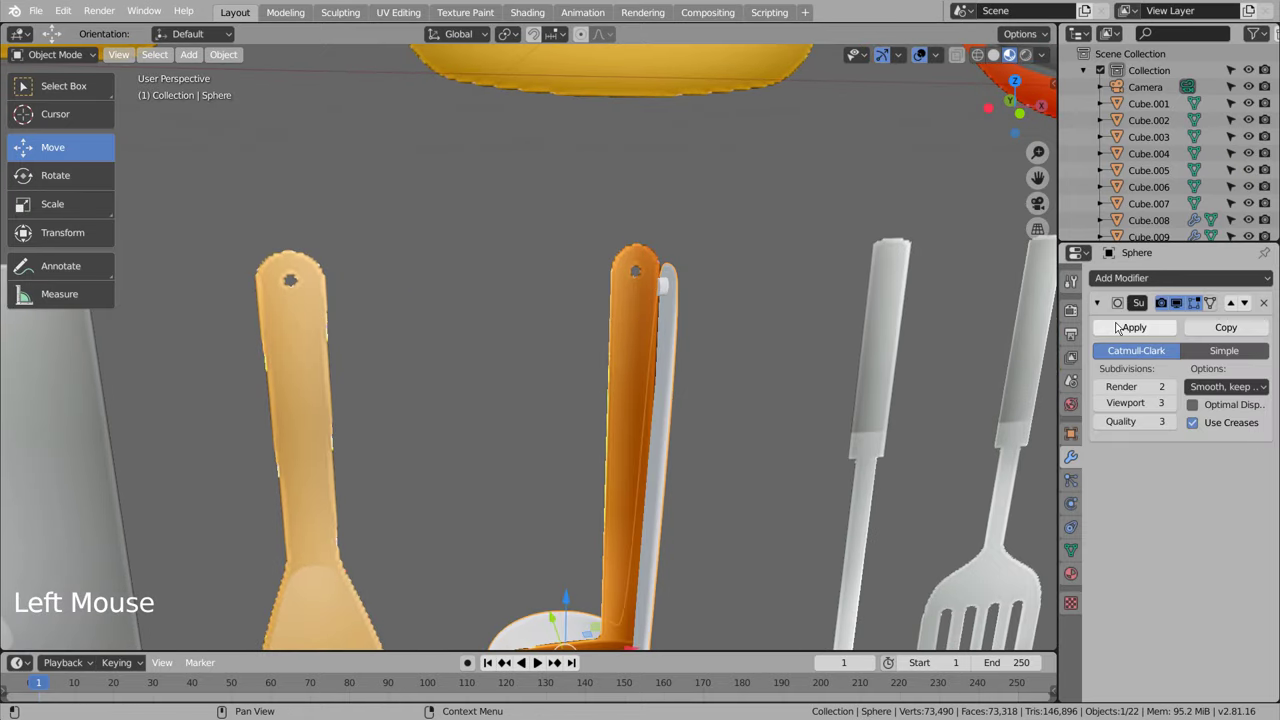
{"action": "left_click", "coordinate": [1123, 328]}
{"action": "left_click", "coordinate": [1134, 284]}
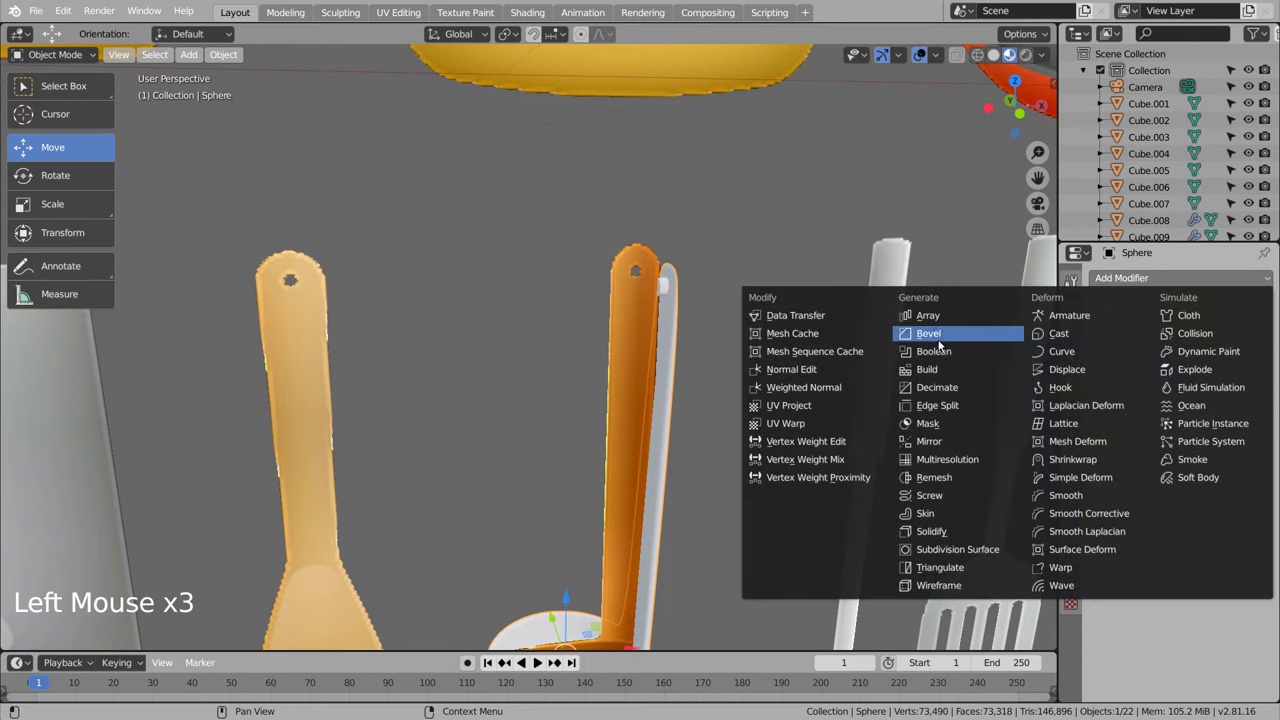
{"action": "left_click", "coordinate": [1271, 370]}
{"action": "left_click", "coordinate": [1108, 333]}
{"action": "left_click", "coordinate": [669, 284]}
{"action": "key", "text": "x"}
{"action": "left_click", "coordinate": [686, 348]}
{"action": "key", "text": "KP_8"}
{"action": "key", "text": "KP_7"}
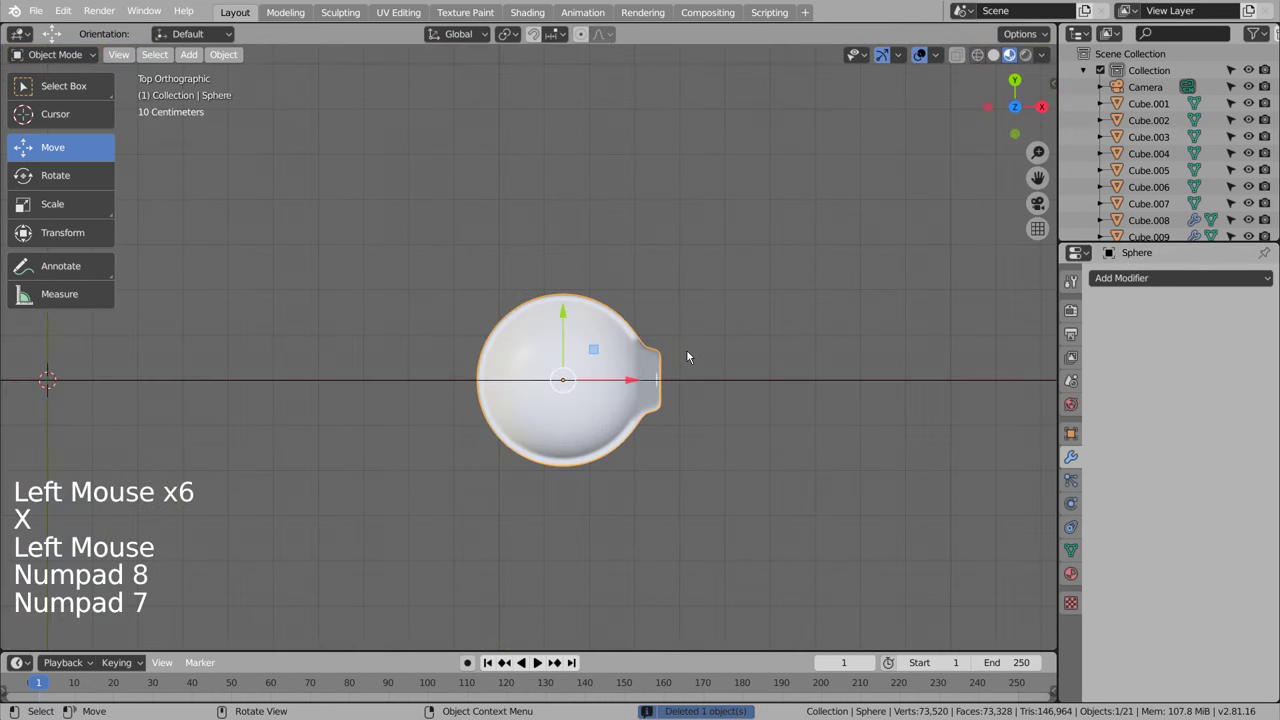
Step: Create Material.011 on the ladle and set its base colour to a light brown matching the wooden handle
{"action": "key", "text": "r"}
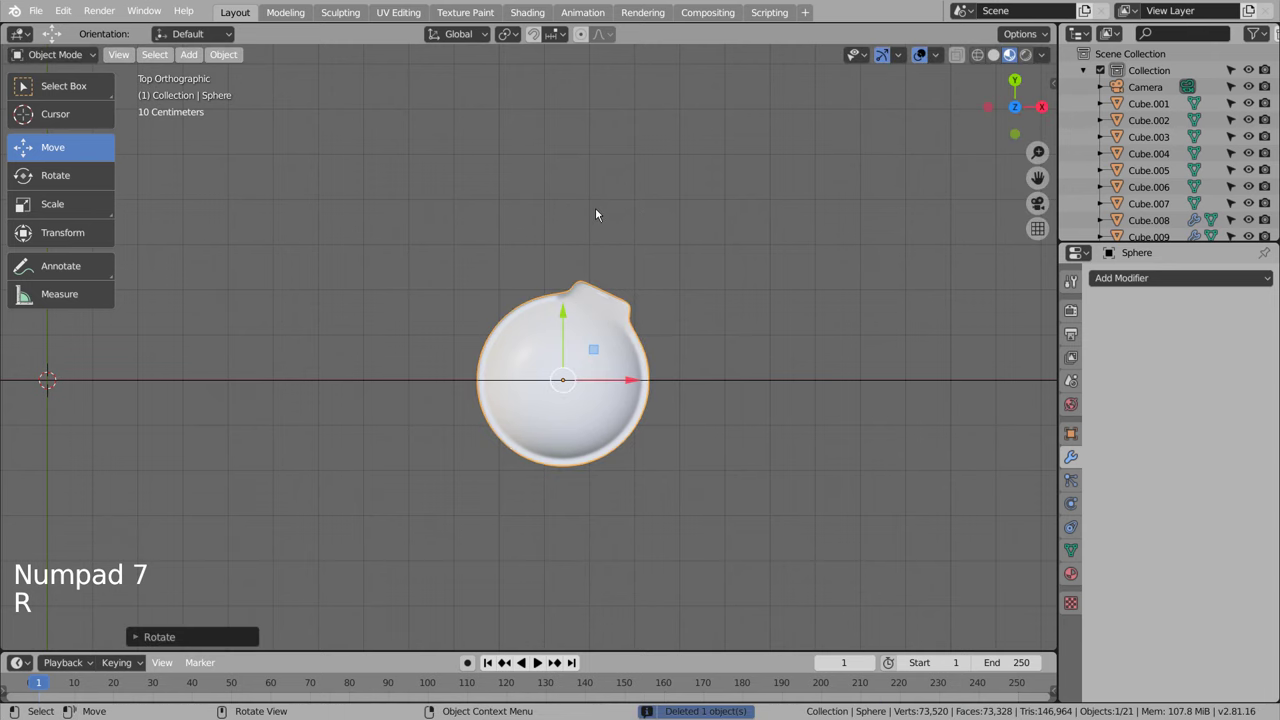
{"action": "middle_click", "coordinate": [742, 477]}
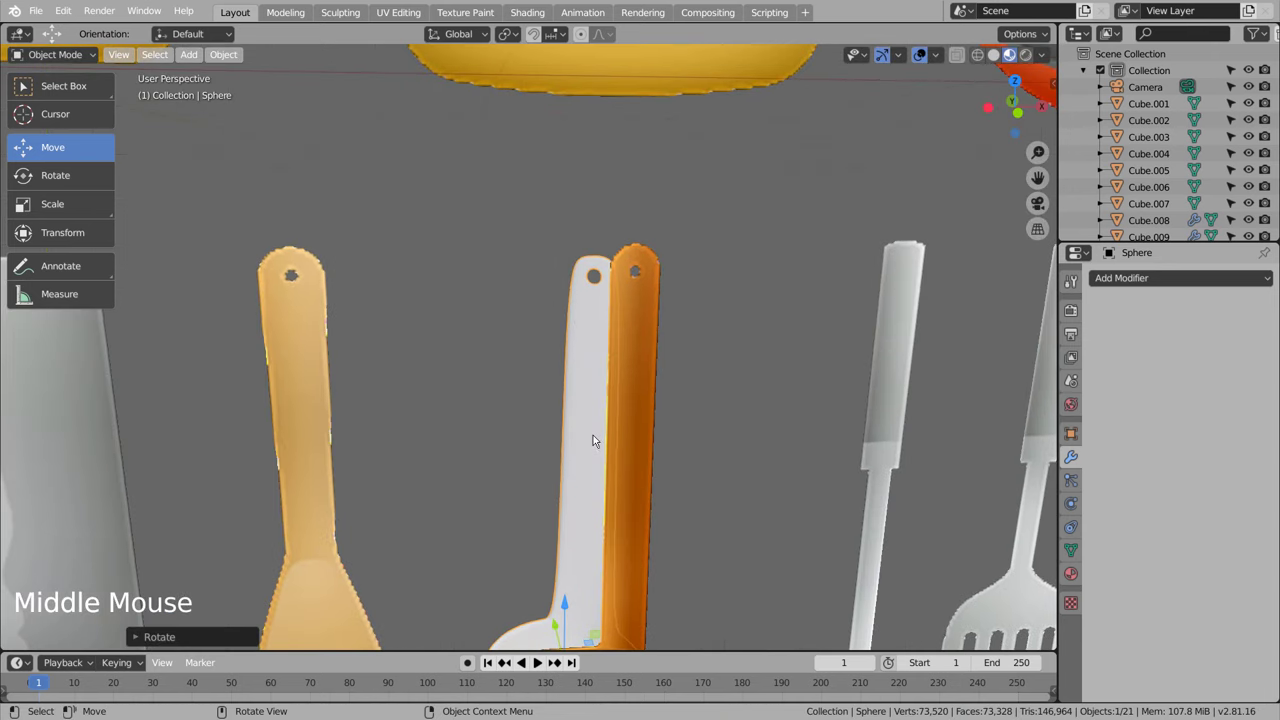
{"action": "left_click", "coordinate": [589, 468]}
{"action": "left_click", "coordinate": [1178, 279]}
{"action": "left_click", "coordinate": [1074, 575]}
{"action": "left_click", "coordinate": [1196, 356]}
{"action": "left_click", "coordinate": [1228, 518]}
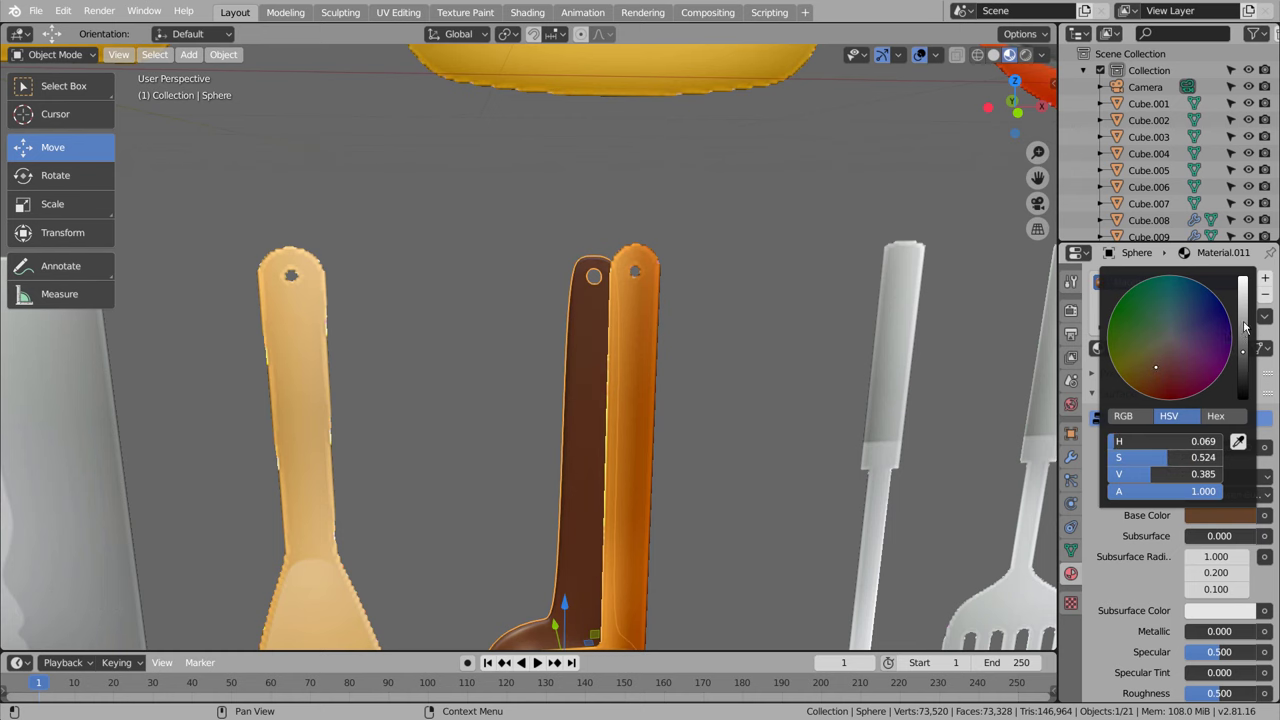
{"action": "left_click", "coordinate": [803, 467]}
{"action": "scroll", "scroll_direction": "down", "scroll_amount": 3}
{"action": "left_click", "coordinate": [548, 506]}
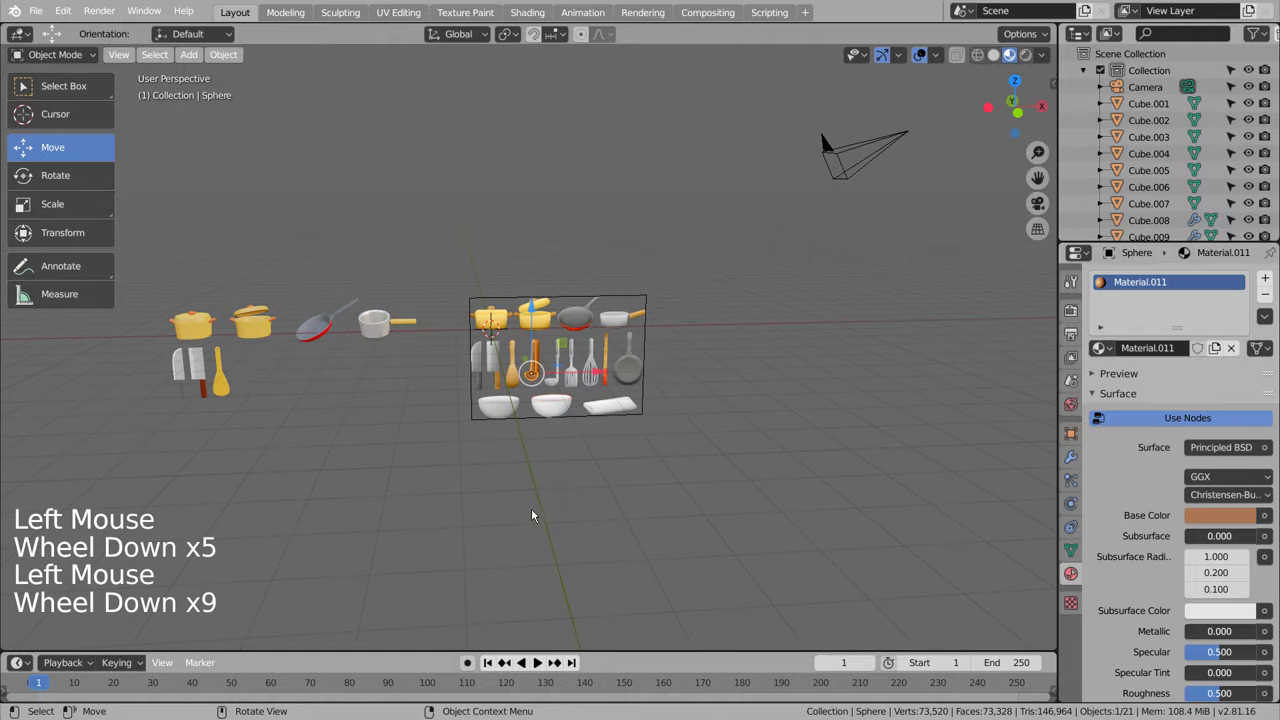
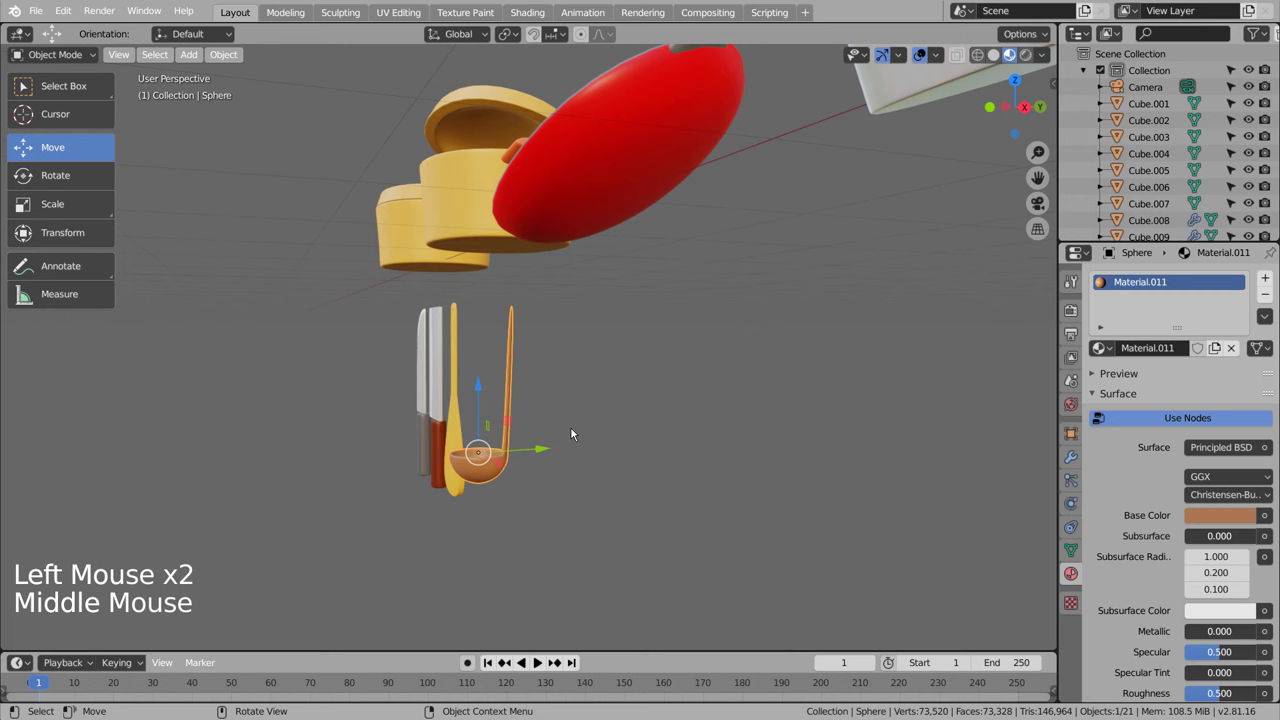
Step: Switch to Front Orthographic view and select the new ladle
{"action": "middle_click", "coordinate": [616, 402]}
{"action": "key", "text": "r"}
{"action": "middle_click", "coordinate": [680, 413]}
{"action": "key", "text": "KP_1"}
{"action": "left_click", "coordinate": [832, 430]}
{"action": "left_click", "coordinate": [480, 474]}
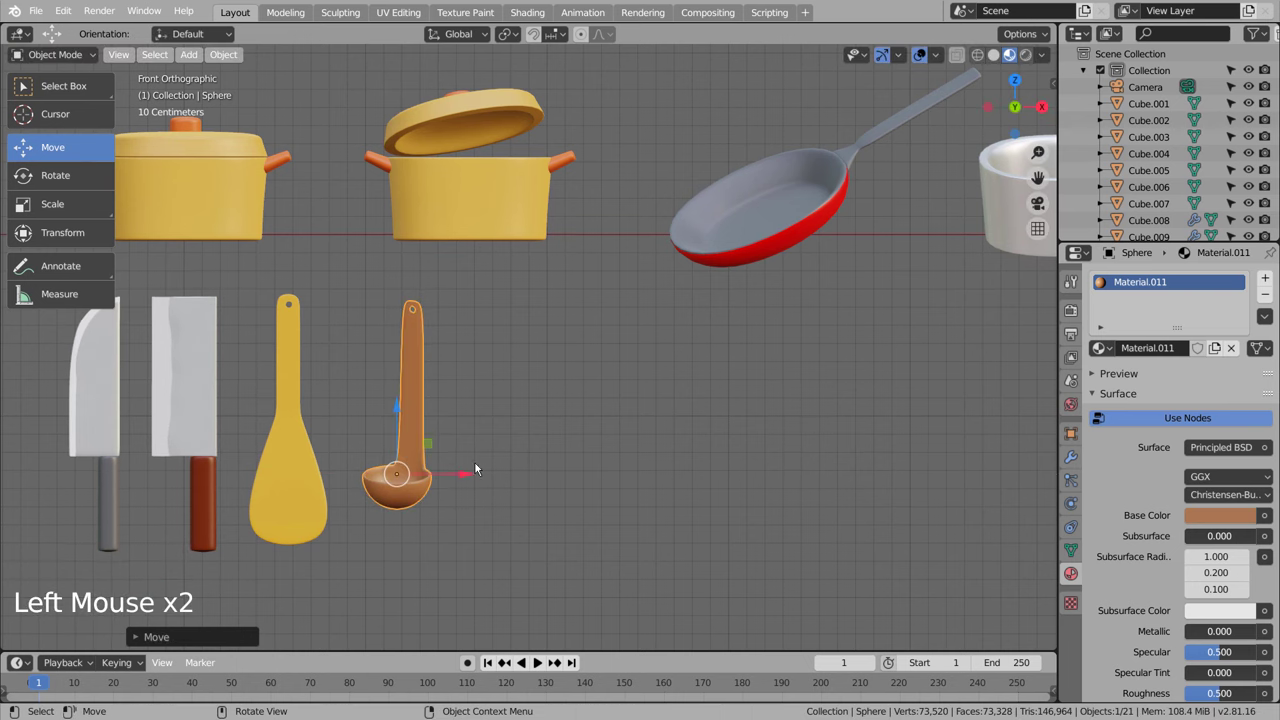
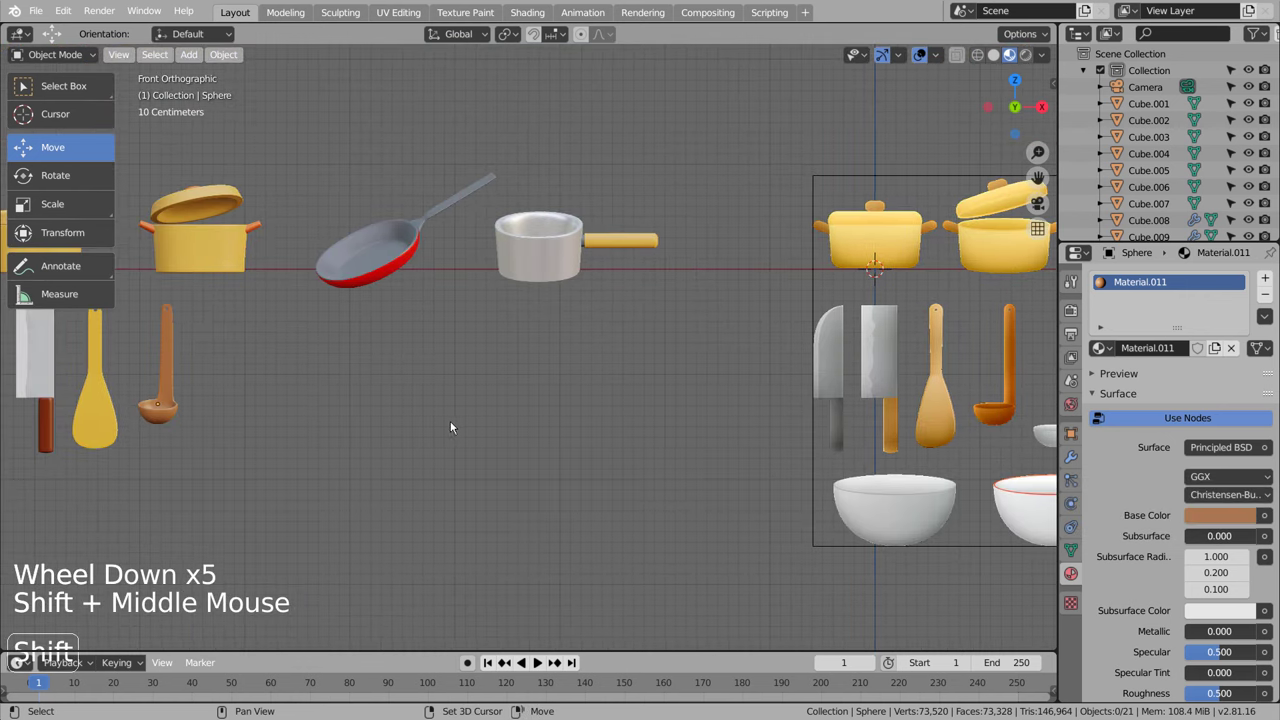
Step: Step back through the undo history until the ladle loses Material.011, then redo the last two actions
{"action": "left_click", "coordinate": [184, 415]}
{"action": "key", "text": "ctrl+z"}
{"action": "key", "text": "ctrl+z"}
{"action": "key", "text": "ctrl+z"}
{"action": "key", "text": "ctrl+z"}
{"action": "key", "text": "ctrl+z"}
{"action": "key", "text": "ctrl+z"}
{"action": "key", "text": "ctrl+z"}
{"action": "key", "text": "ctrl+z"}
{"action": "key", "text": "ctrl+z"}
{"action": "key", "text": "ctrl+z"}
{"action": "key", "text": "ctrl+z"}
{"action": "key", "text": "ctrl+z"}
{"action": "key", "text": "ctrl+z"}
{"action": "key", "text": "ctrl+z"}
{"action": "key", "text": "ctrl+z"}
{"action": "key", "text": "ctrl+z"}
{"action": "middle_click", "coordinate": [694, 508]}
{"action": "scroll", "scroll_direction": "up", "scroll_amount": 3}
{"action": "key", "text": "ctrl+shift+z"}
{"action": "key", "text": "ctrl+shift+z"}
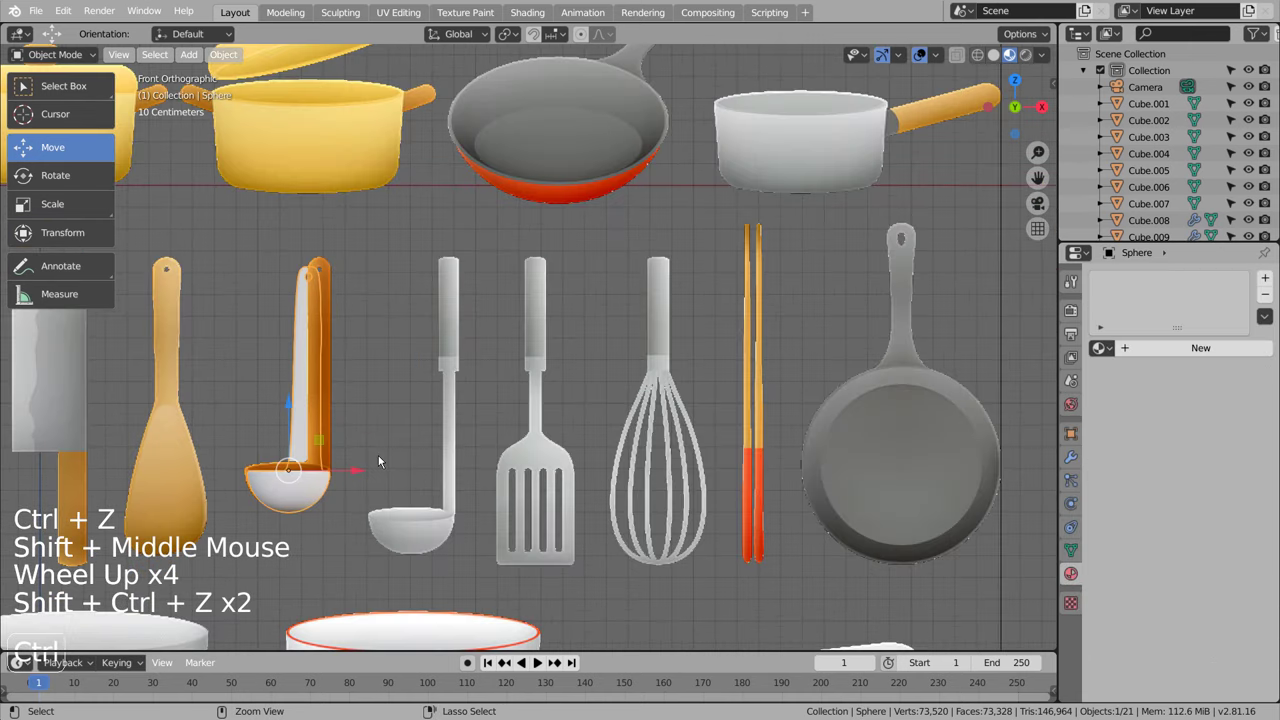
Step: Add a cylinder, move it onto the top of the ladle handle and scale it down to handle thickness
{"action": "key", "text": "ctrl+z"}
{"action": "key", "text": "shift+d"}
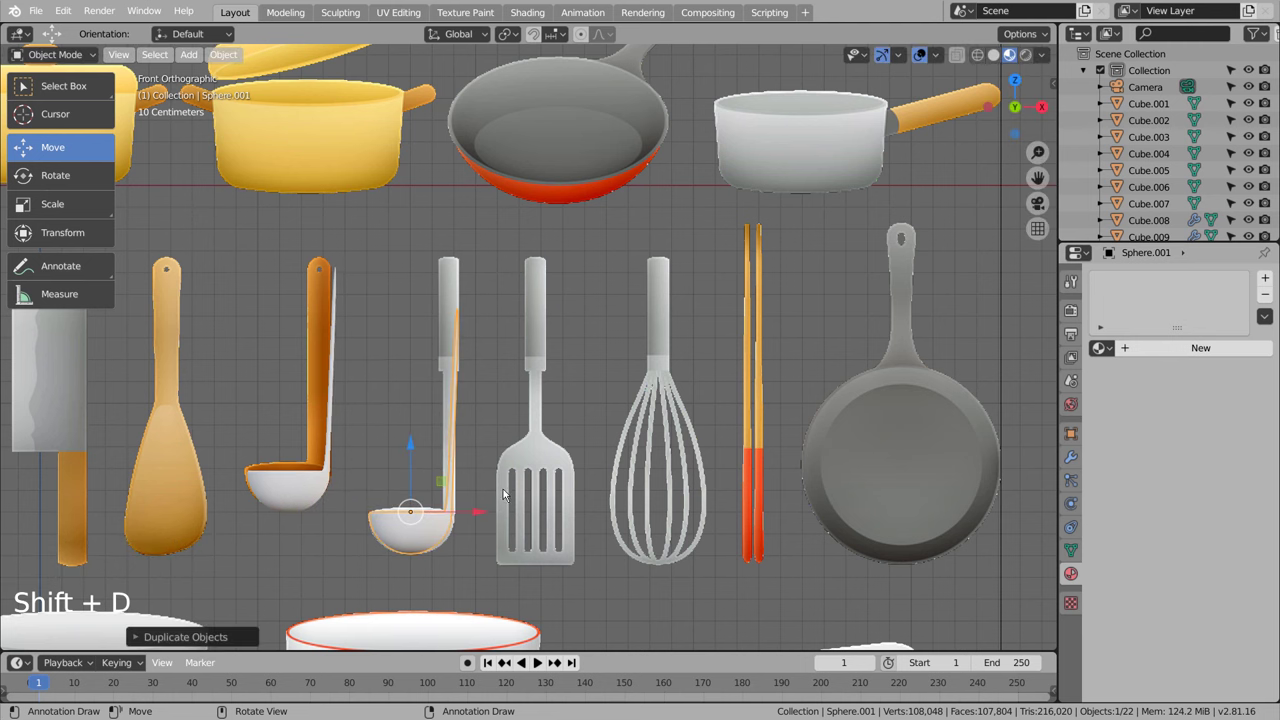
{"action": "scroll", "scroll_direction": "up", "scroll_amount": 3}
{"action": "key", "text": "shift+a"}
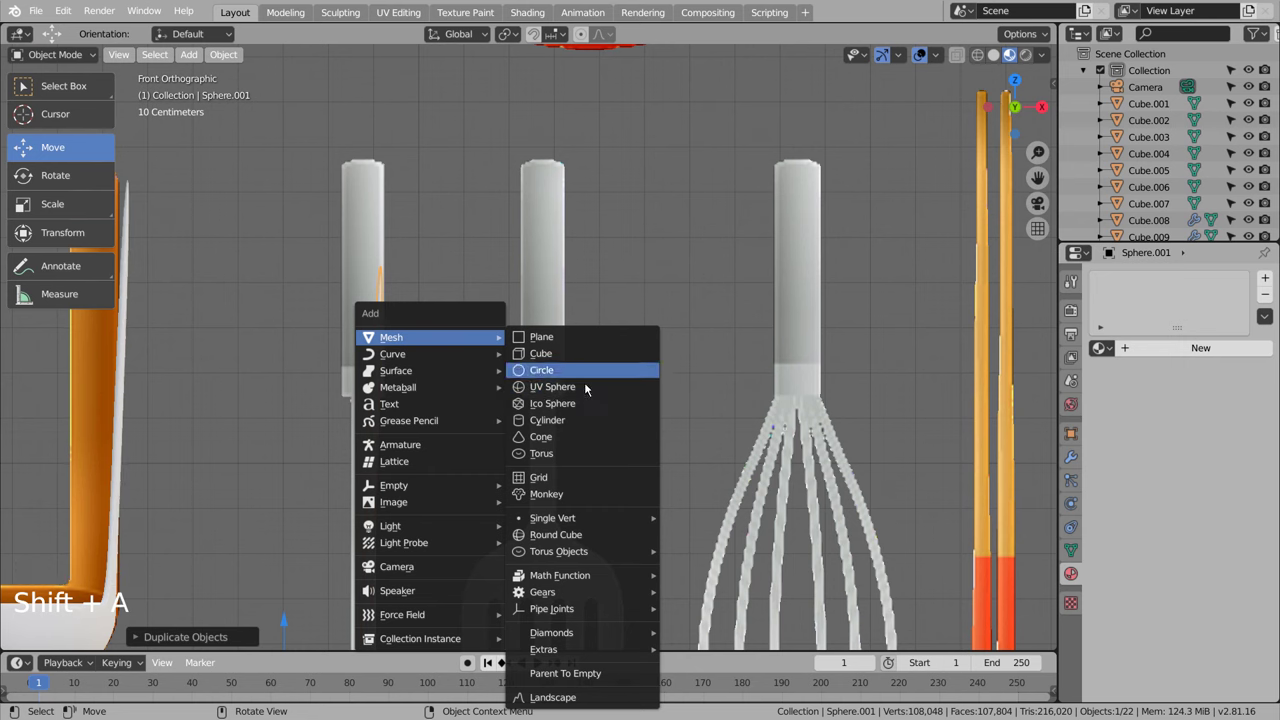
{"action": "scroll", "scroll_direction": "down", "scroll_amount": 3}
{"action": "key", "text": "s"}
{"action": "key", "text": "g"}
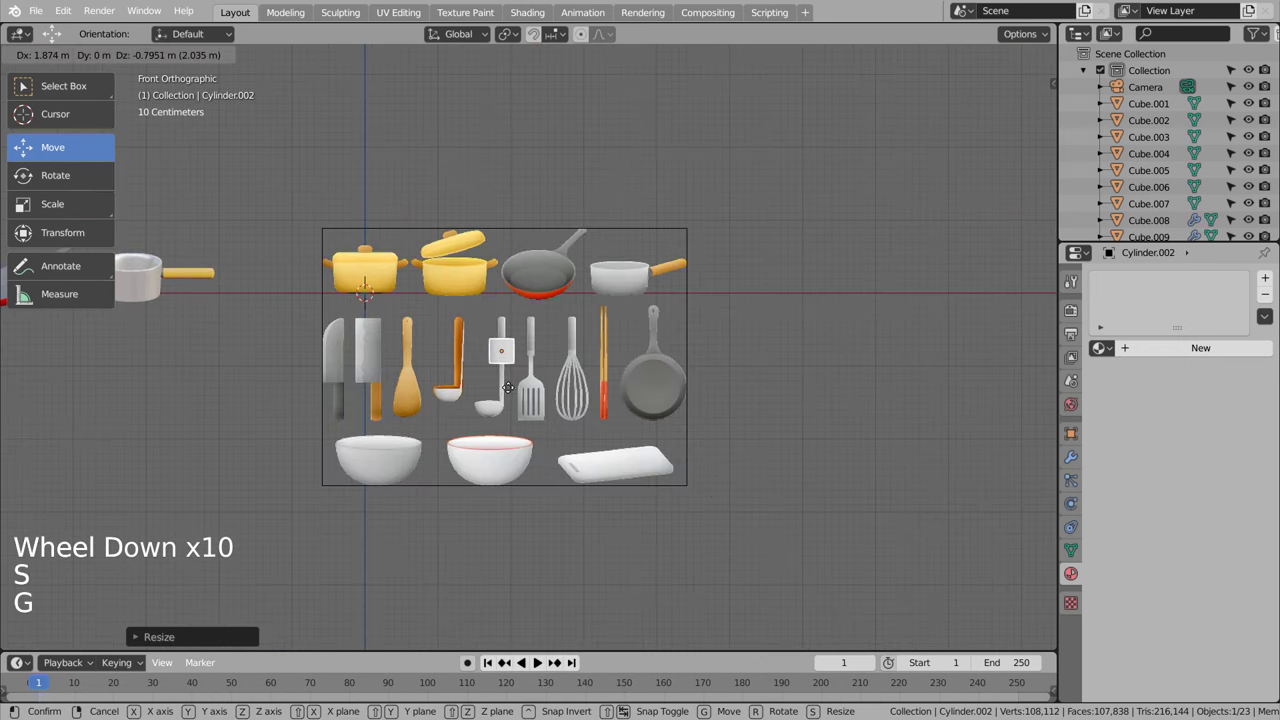
{"action": "scroll", "scroll_direction": "up", "scroll_amount": 3}
{"action": "middle_click", "coordinate": [511, 401]}
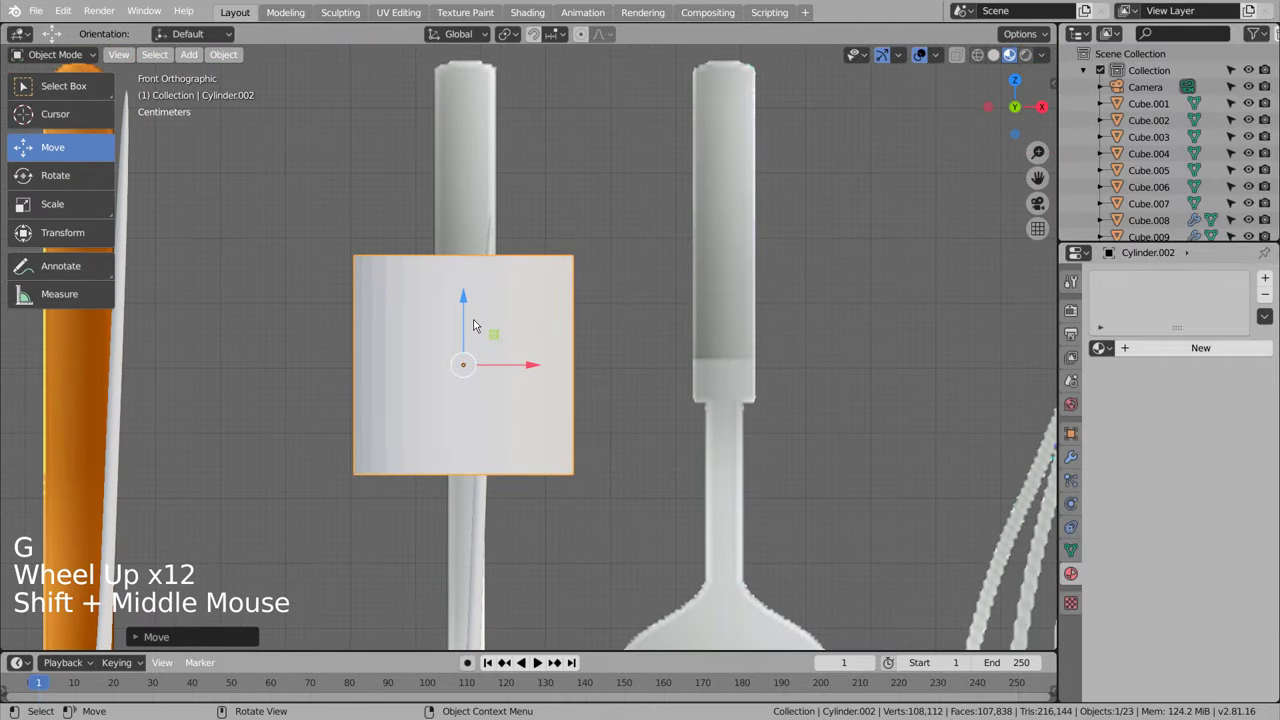
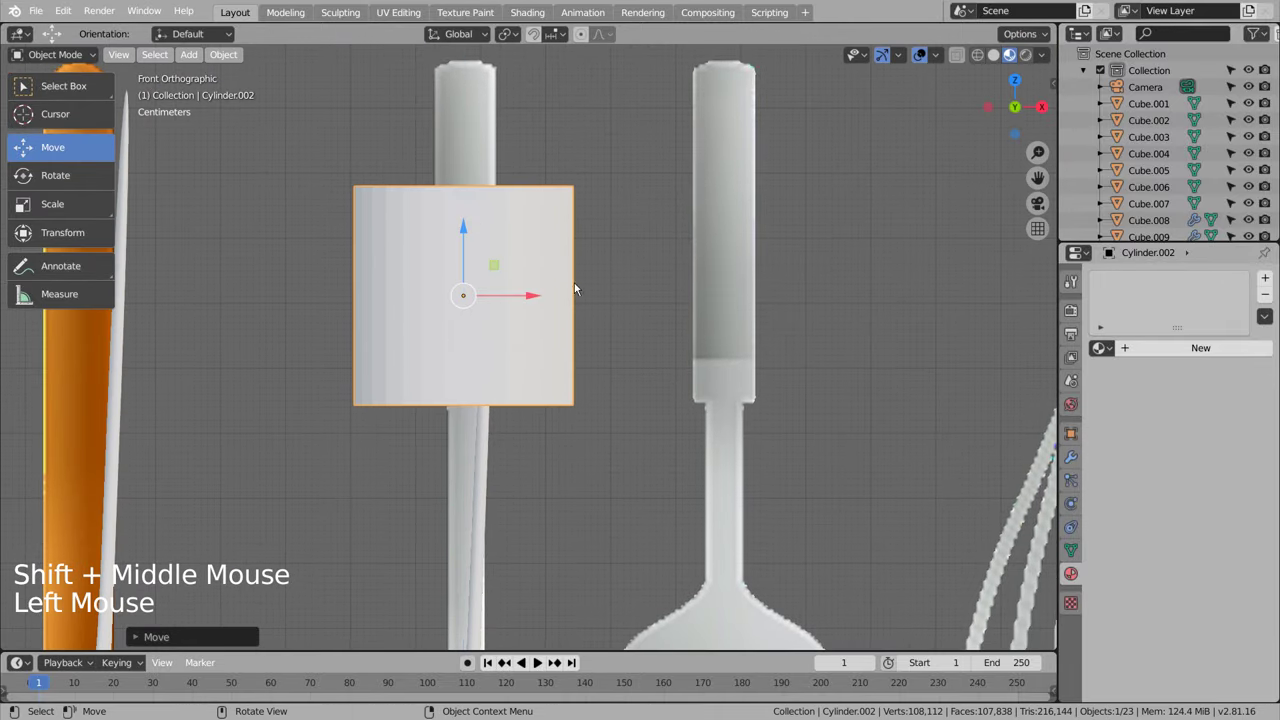
{"action": "key", "text": "s"}
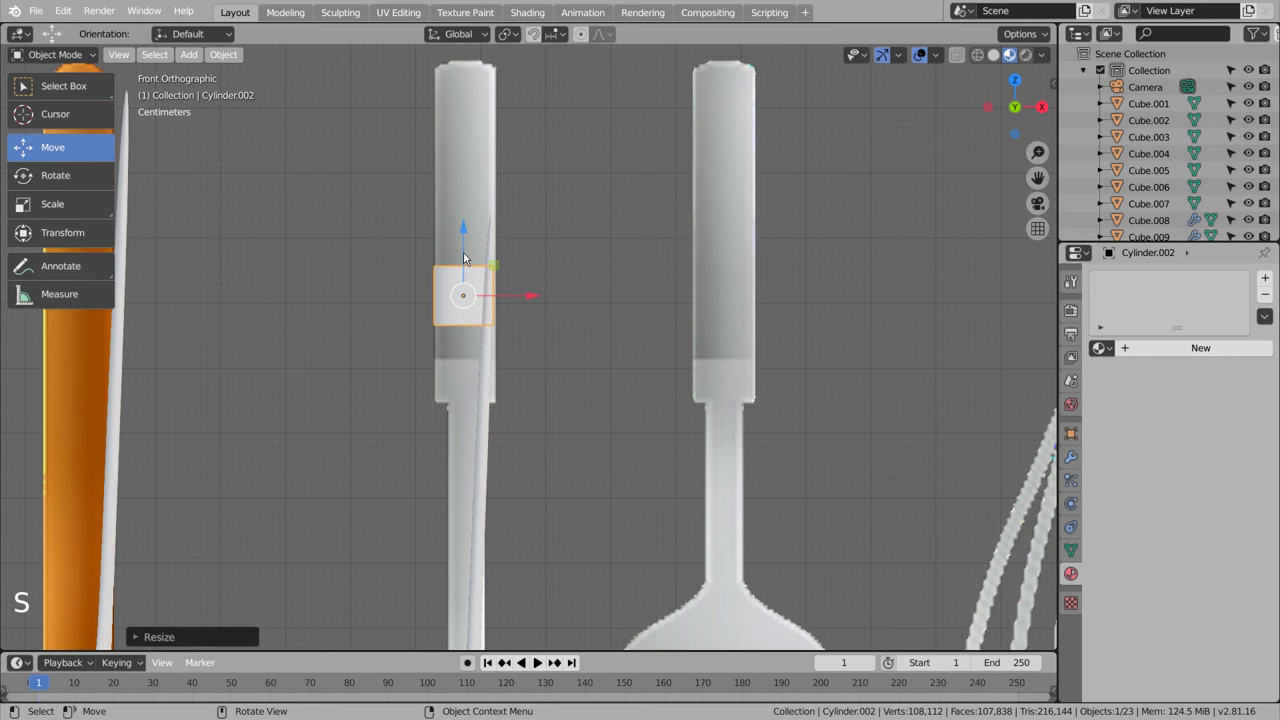
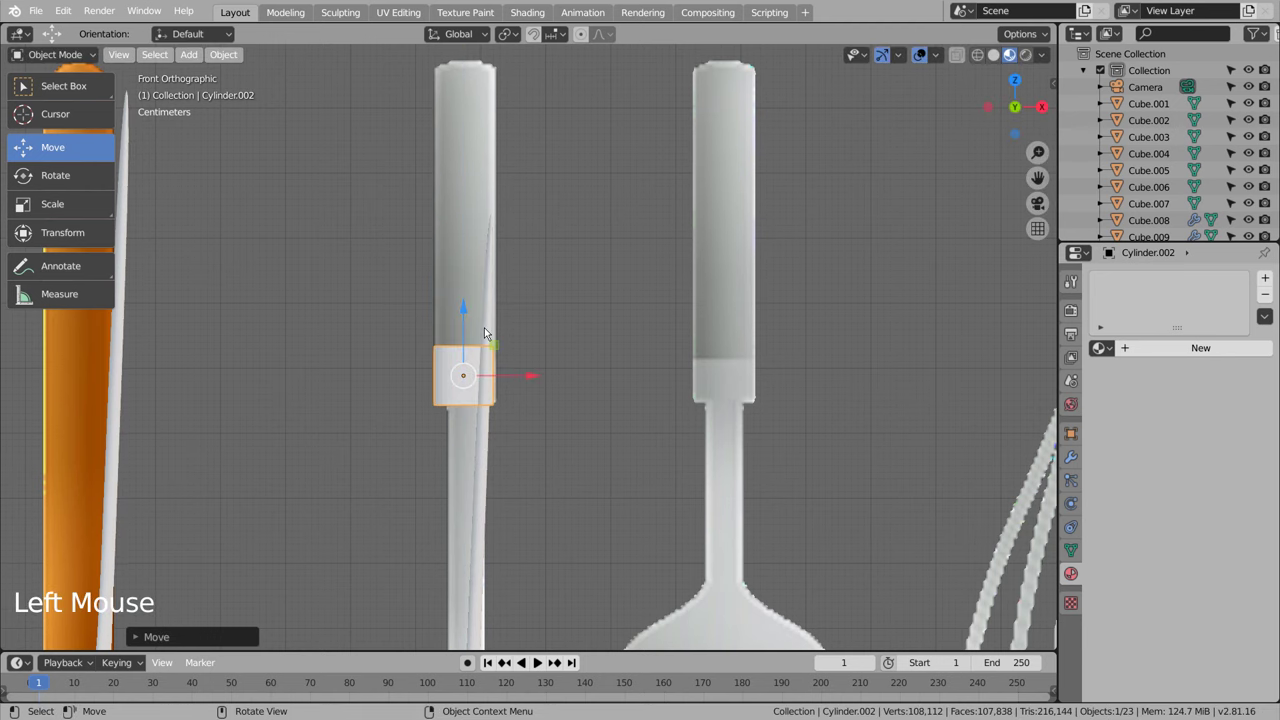
Step: Extrude the cylinder's top face up along the handle to form a slim grip sleeve
{"action": "key", "text": "Tab"}
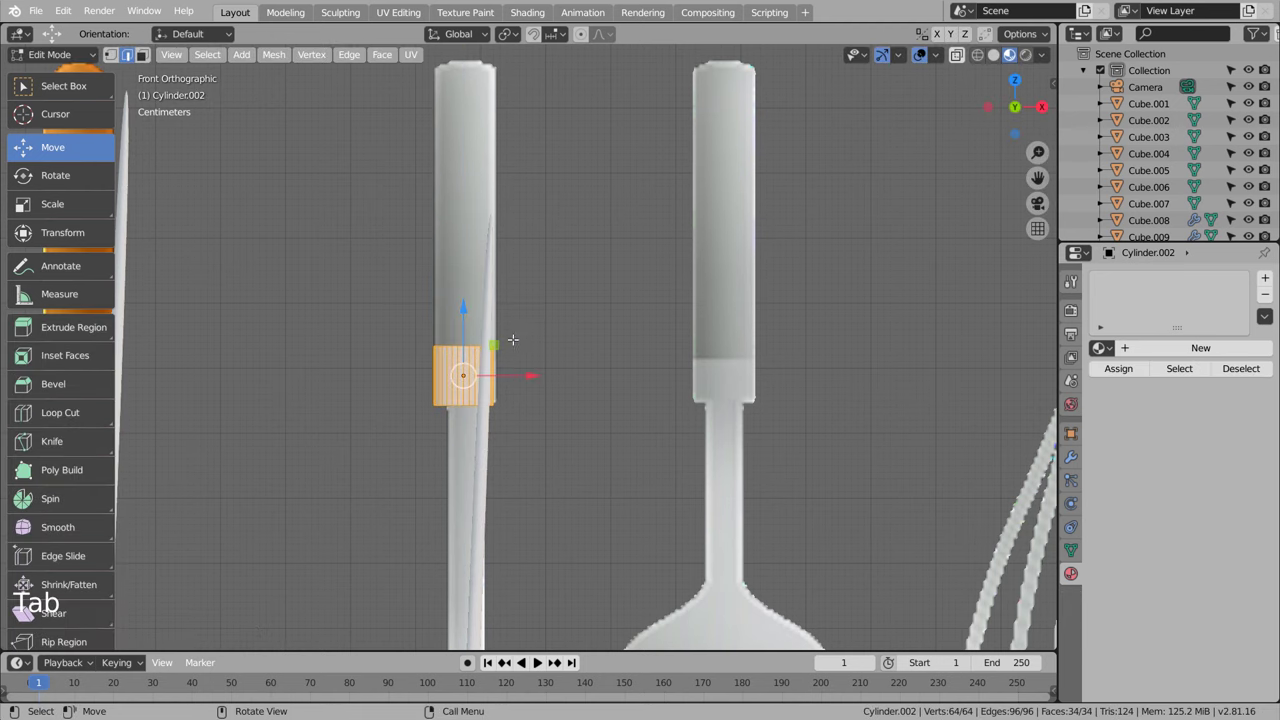
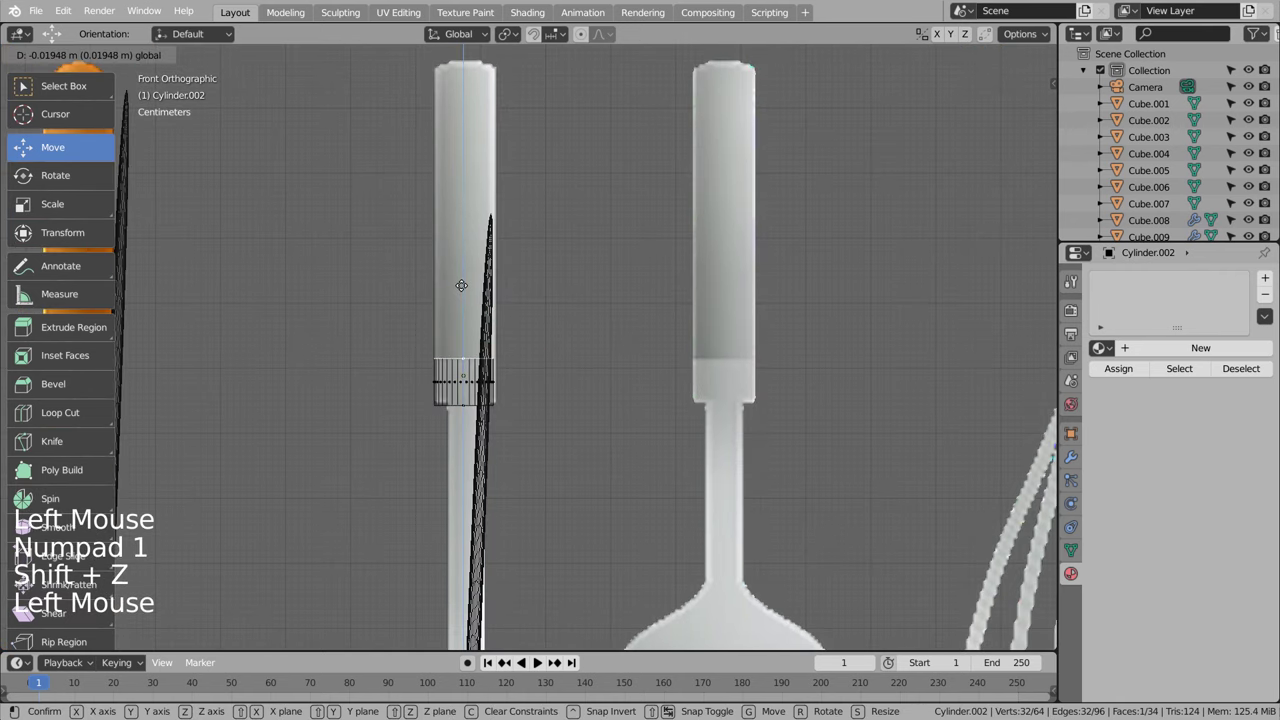
{"action": "key", "text": "e"}
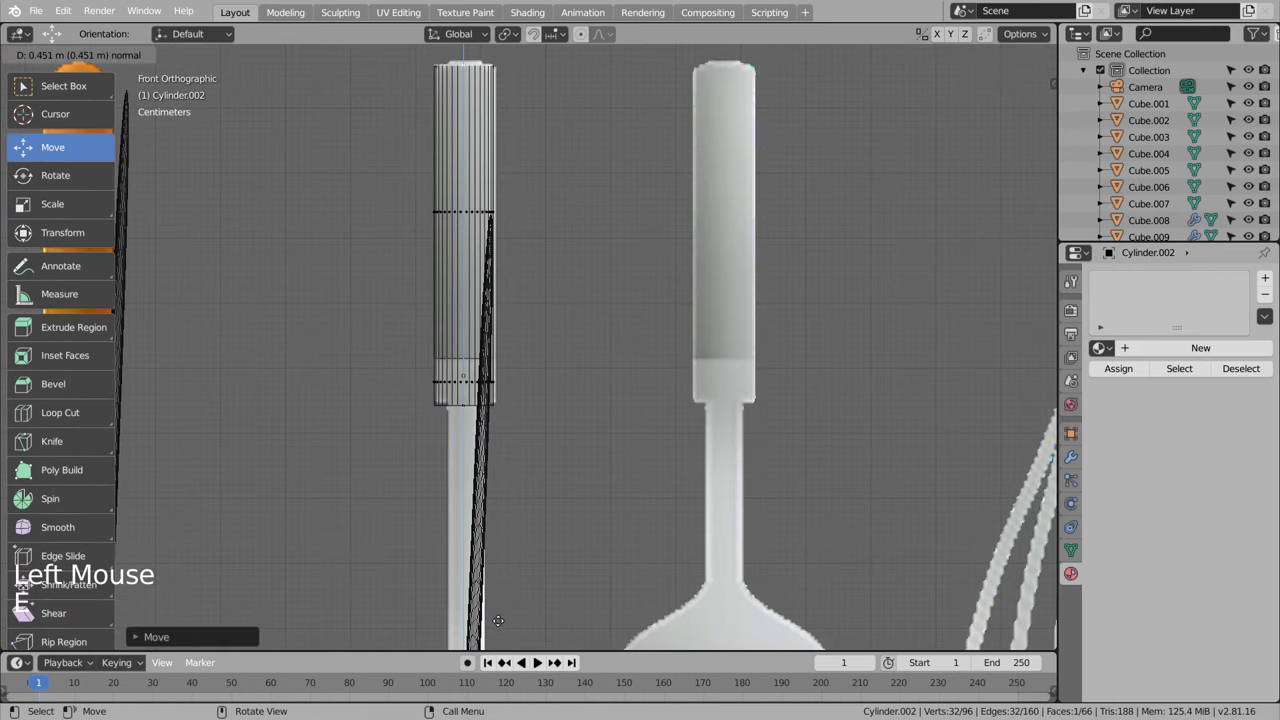
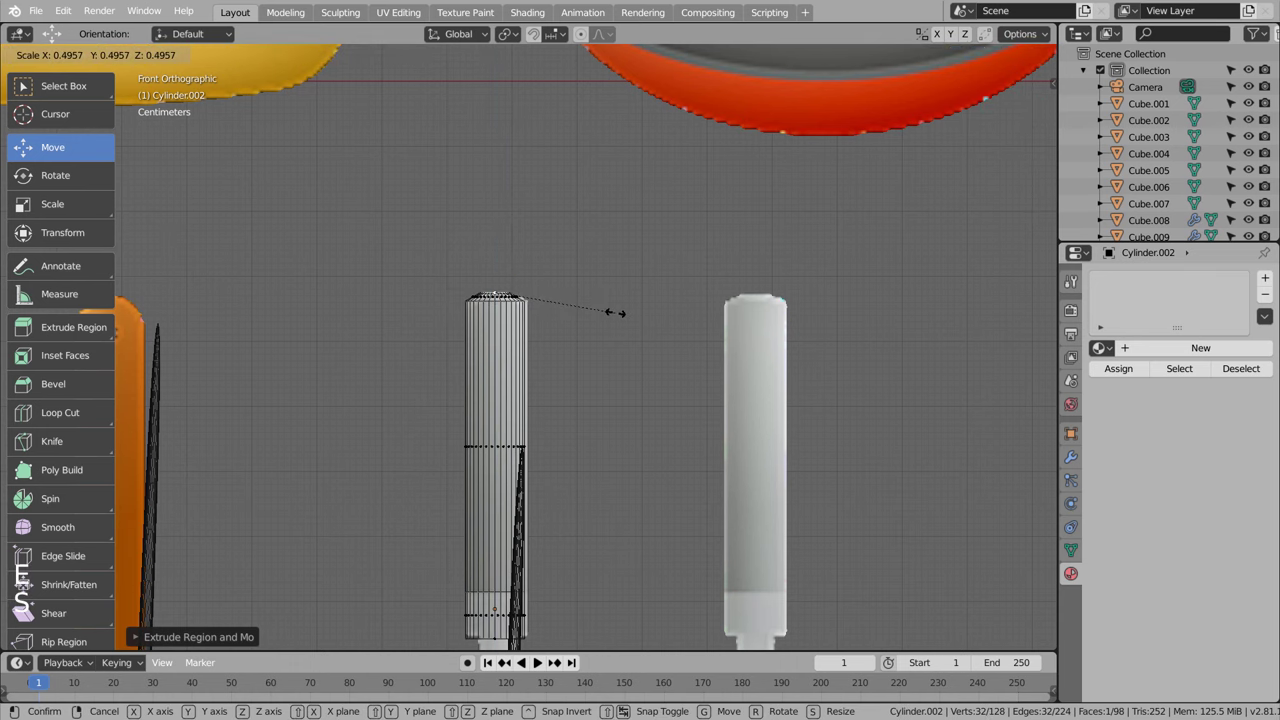
{"action": "key", "text": "Tab"}
{"action": "scroll", "scroll_direction": "down", "scroll_amount": 3}
{"action": "middle_click", "coordinate": [645, 500]}
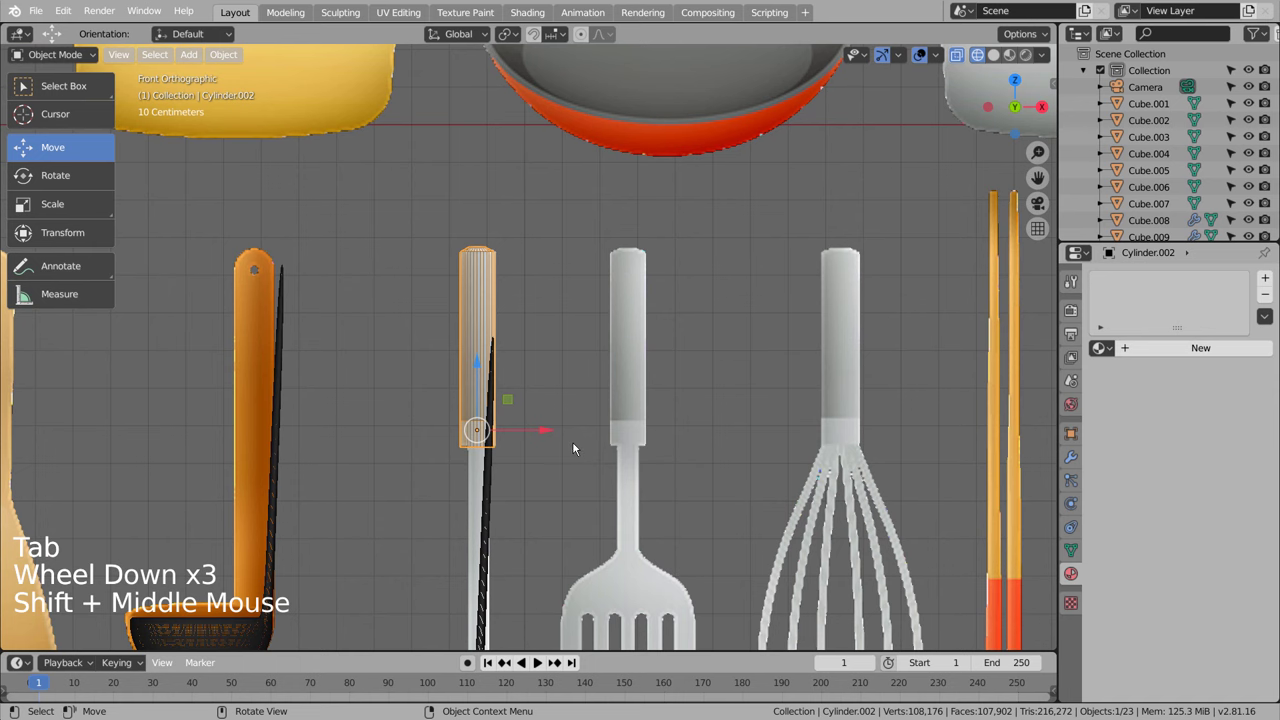
{"action": "scroll", "scroll_direction": "down", "scroll_amount": 3}
{"action": "scroll", "scroll_direction": "up", "scroll_amount": 3}
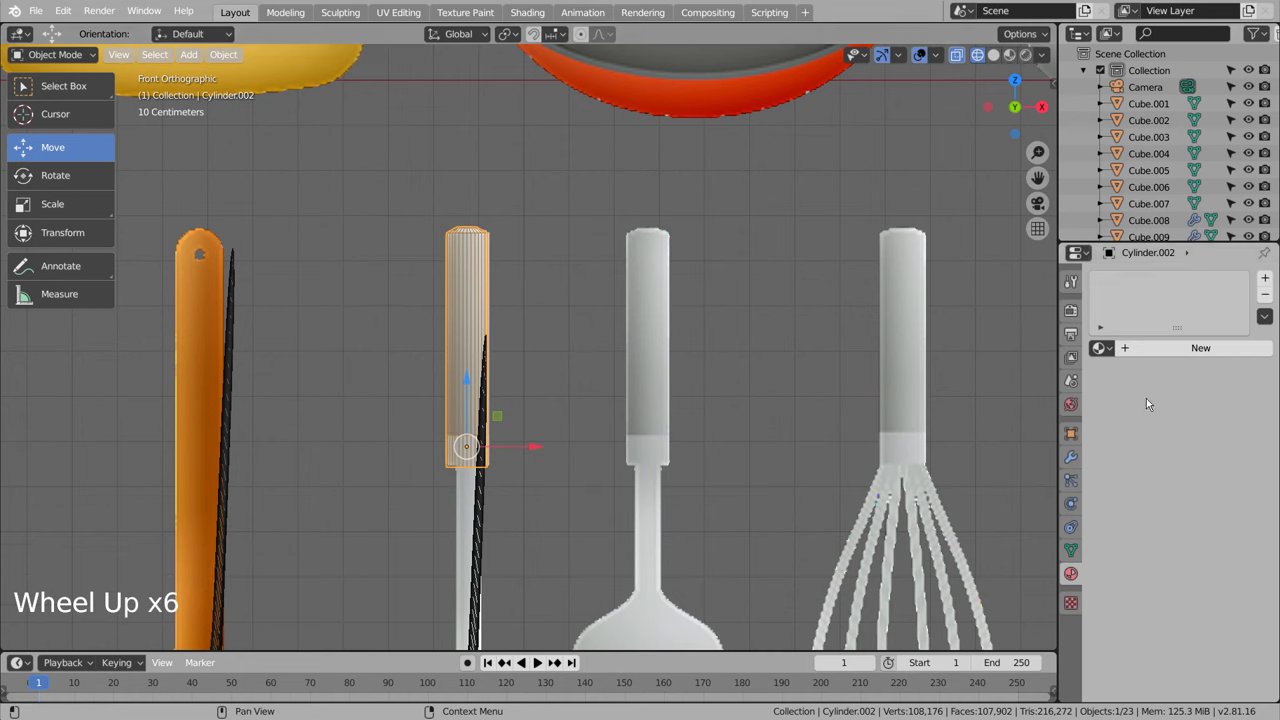
Step: Create Material.011 on the grip and bring up its base colour for a grey tint
{"action": "left_click", "coordinate": [1205, 348]}
{"action": "left_click", "coordinate": [1223, 522]}
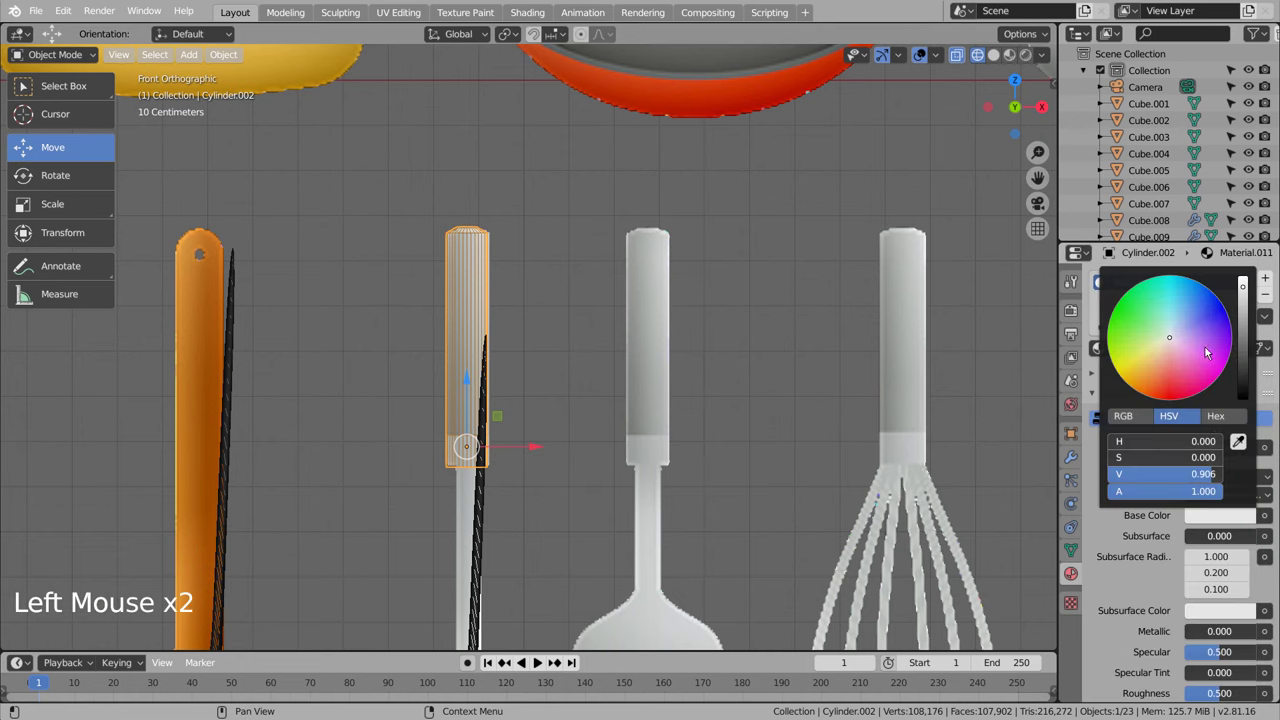
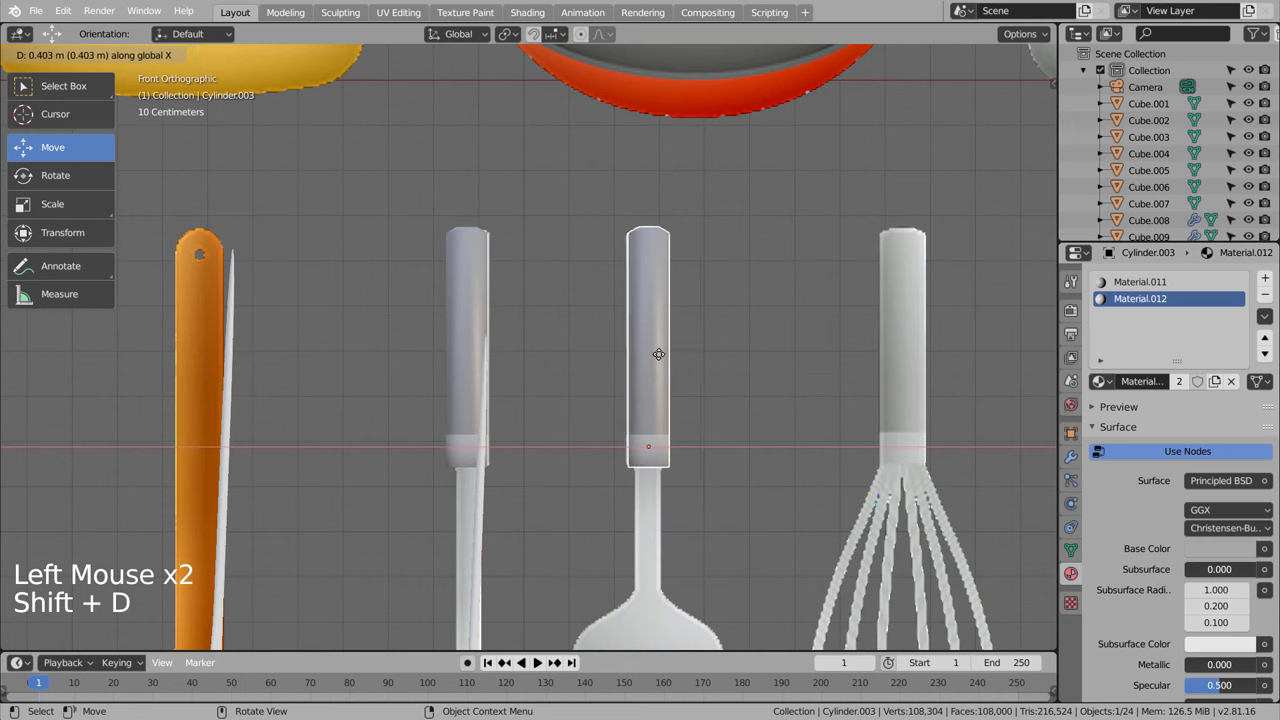
Step: Duplicate the grey grip onto the whisk handle and tilt the ladle's grip to follow its handle
{"action": "key", "text": "shift+d"}
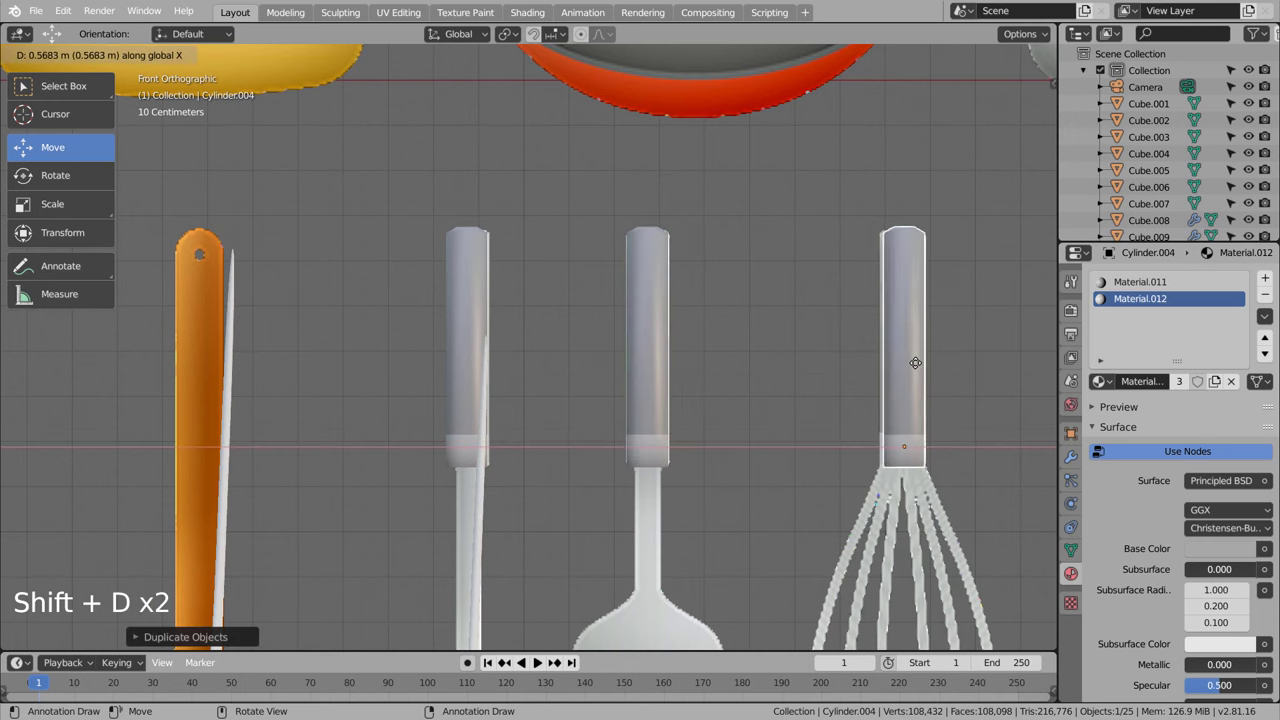
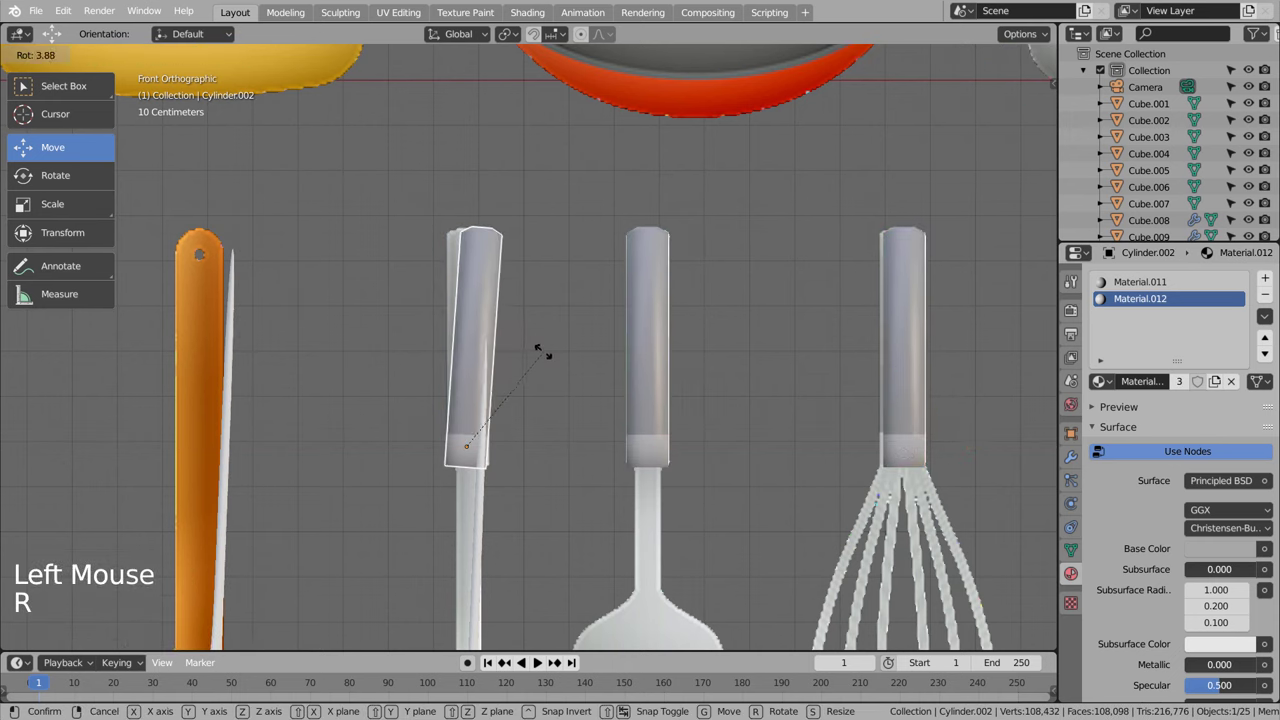
{"action": "key", "text": "g"}
{"action": "key", "text": "r"}
{"action": "middle_click", "coordinate": [541, 467]}
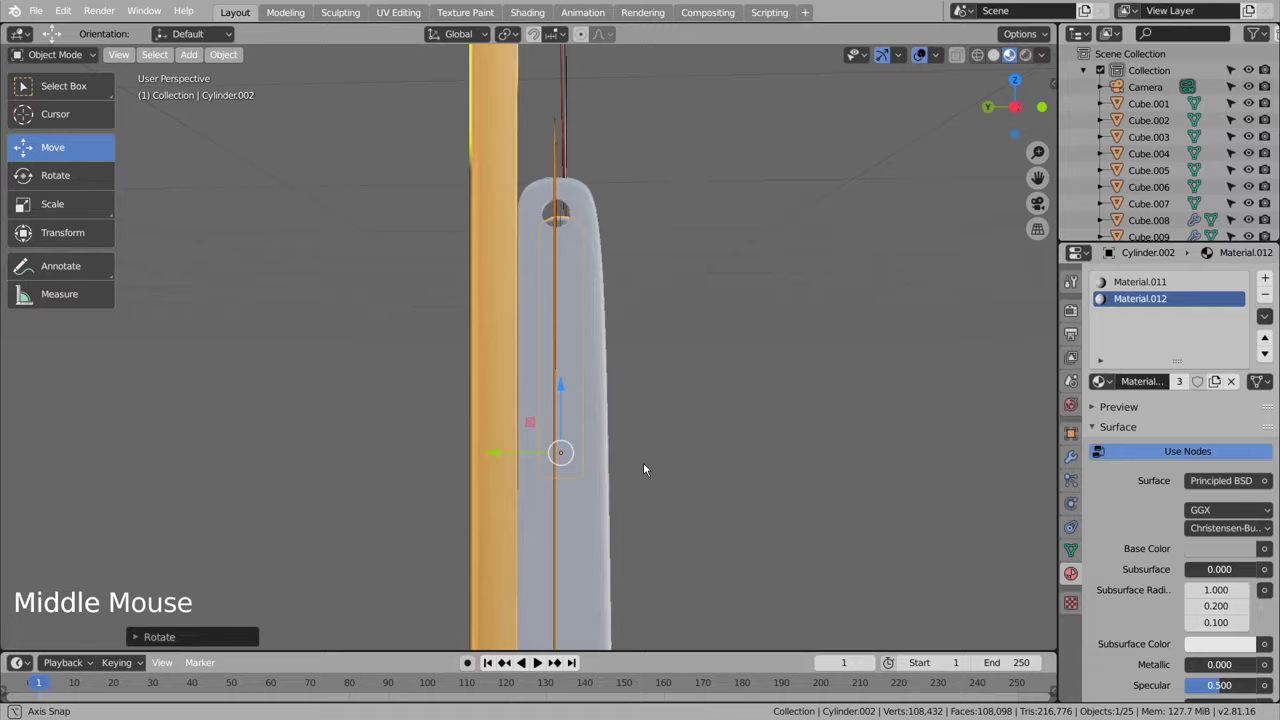
Step: Review the row of capped handles from several angles and reselect the materialless ladle
{"action": "key", "text": "s"}
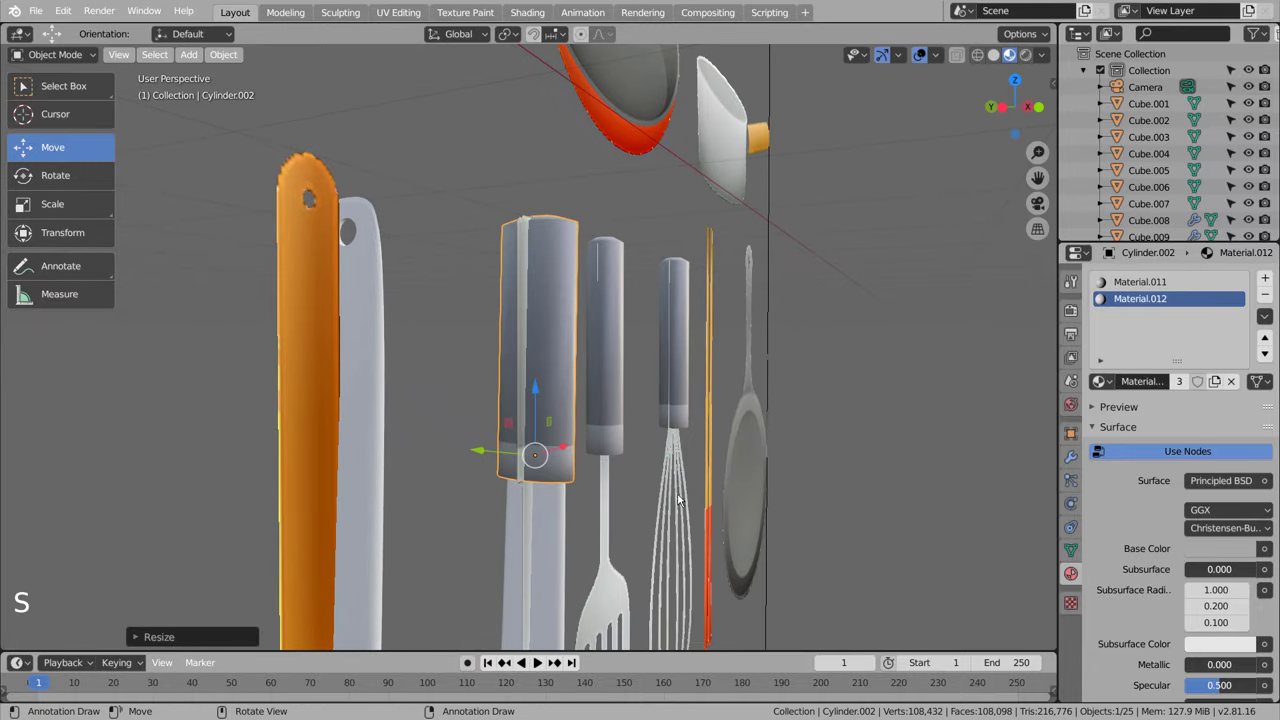
{"action": "left_click", "coordinate": [855, 498]}
{"action": "middle_click", "coordinate": [883, 497]}
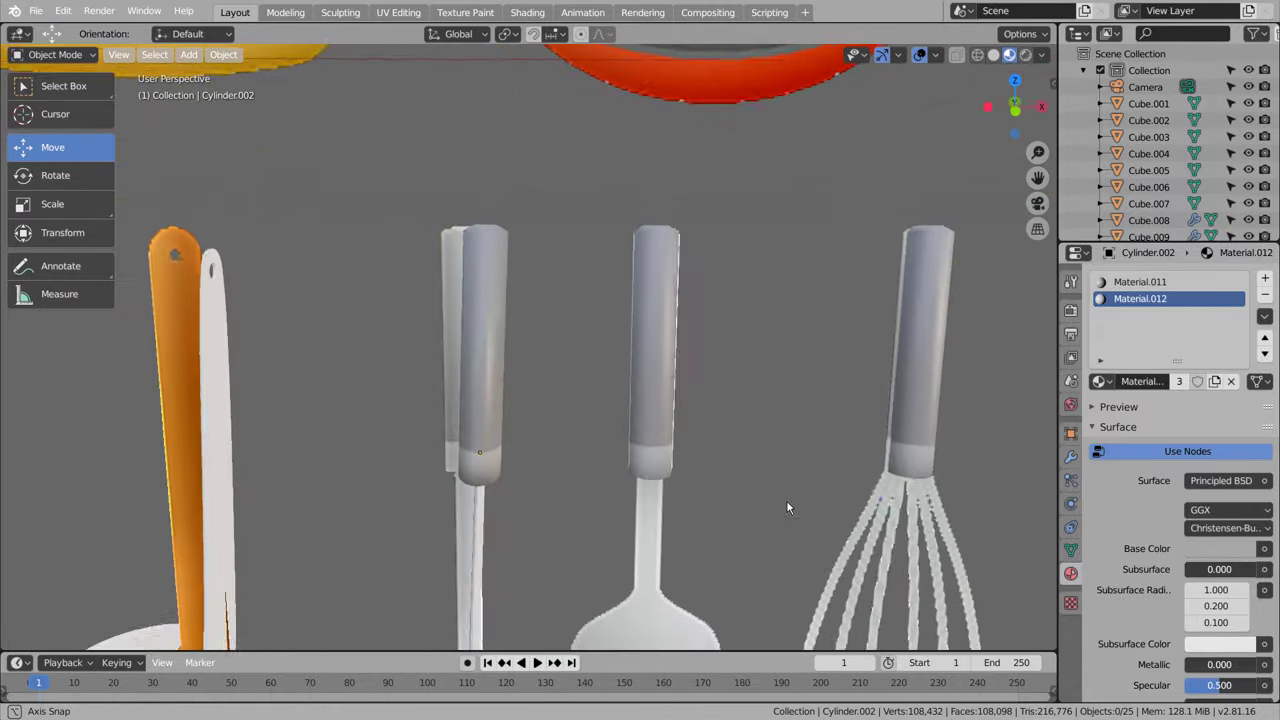
{"action": "left_click", "coordinate": [543, 544]}
{"action": "scroll", "scroll_direction": "down", "scroll_amount": 3}
{"action": "middle_click", "coordinate": [606, 528]}
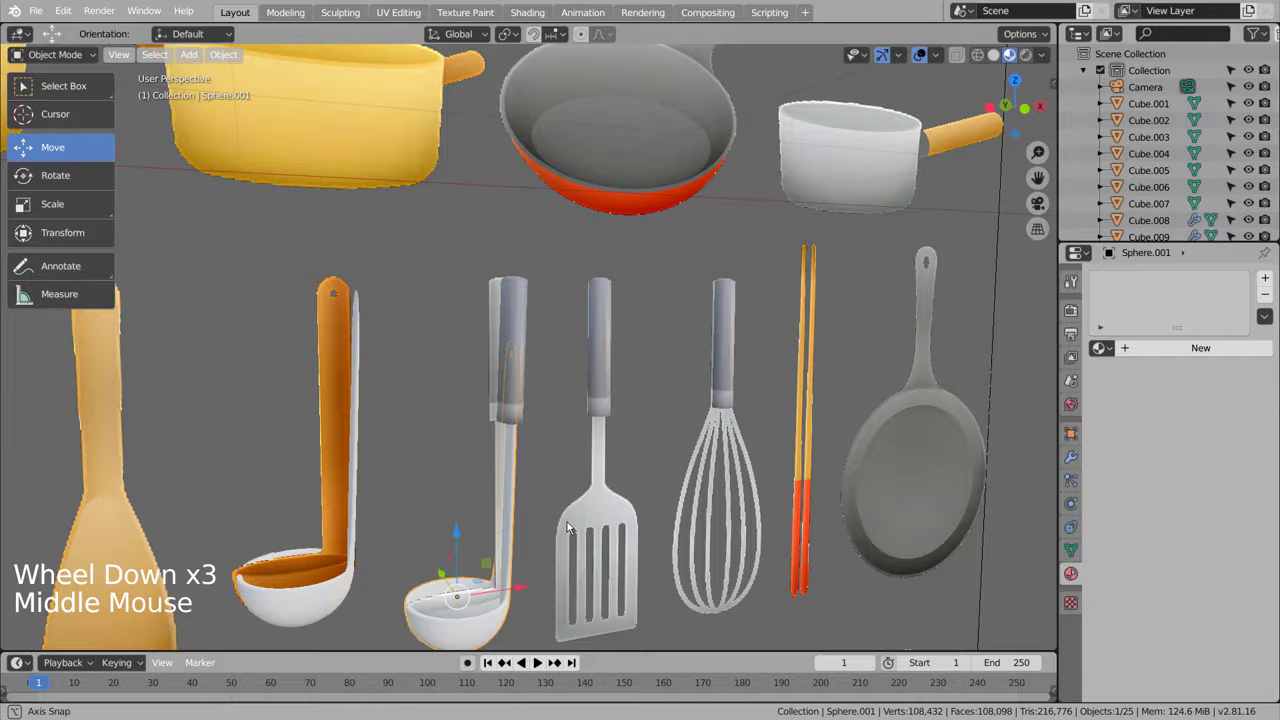
Step: Give Sphere an orange Material.013, then start a fresh Material.014 on Sphere.001
{"action": "left_click", "coordinate": [383, 389]}
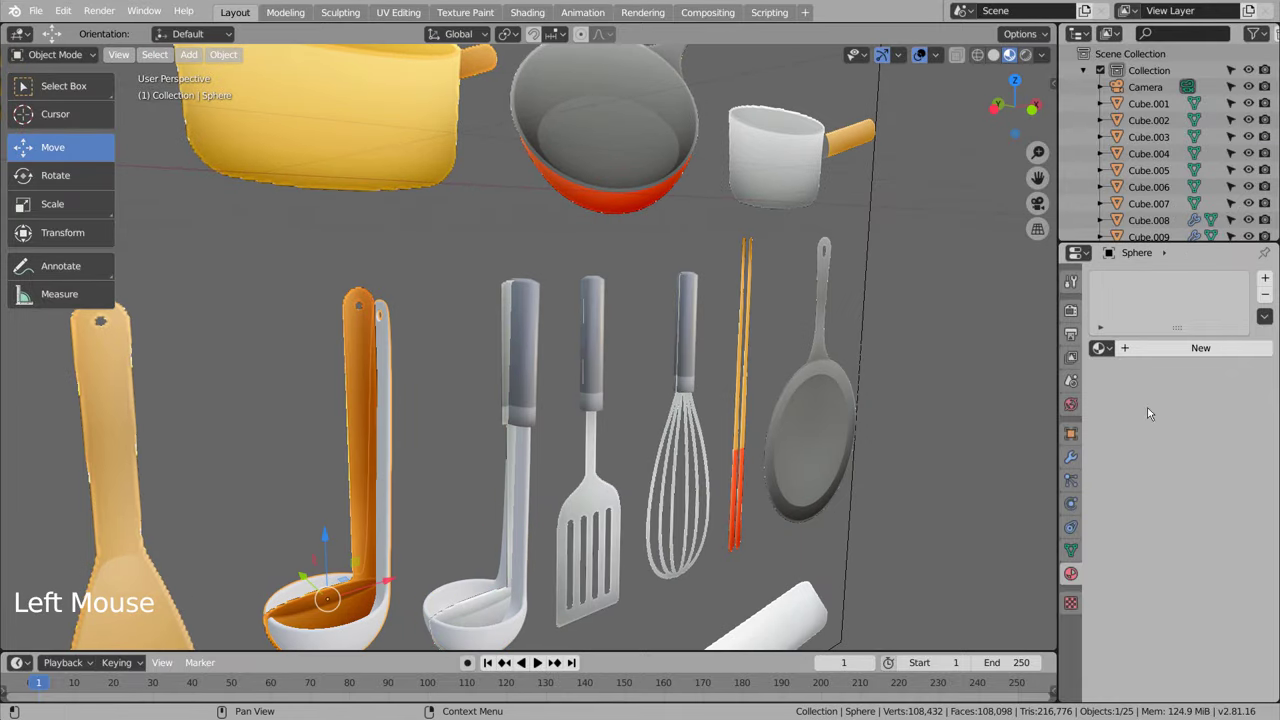
{"action": "left_click", "coordinate": [1206, 339]}
{"action": "left_click", "coordinate": [1198, 345]}
{"action": "left_click", "coordinate": [1214, 523]}
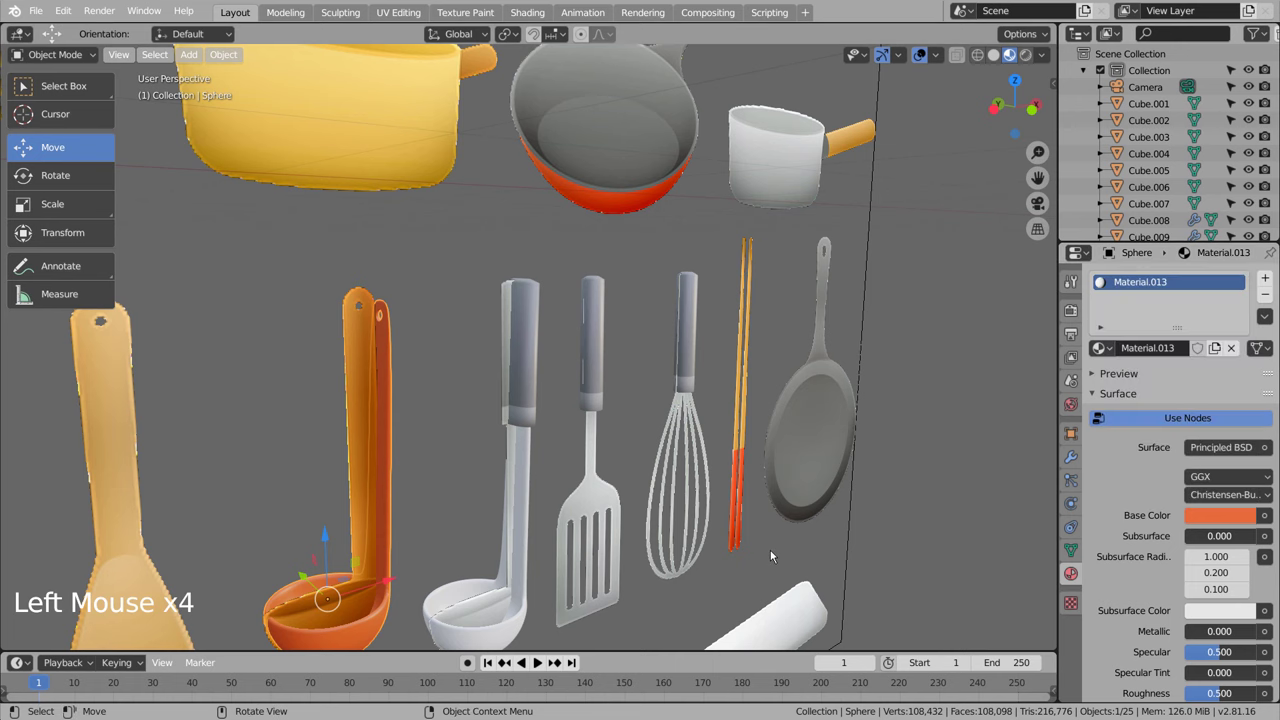
{"action": "left_click", "coordinate": [862, 576]}
{"action": "scroll", "scroll_direction": "down", "scroll_amount": 3}
{"action": "left_click", "coordinate": [511, 482]}
{"action": "left_click", "coordinate": [1203, 345]}
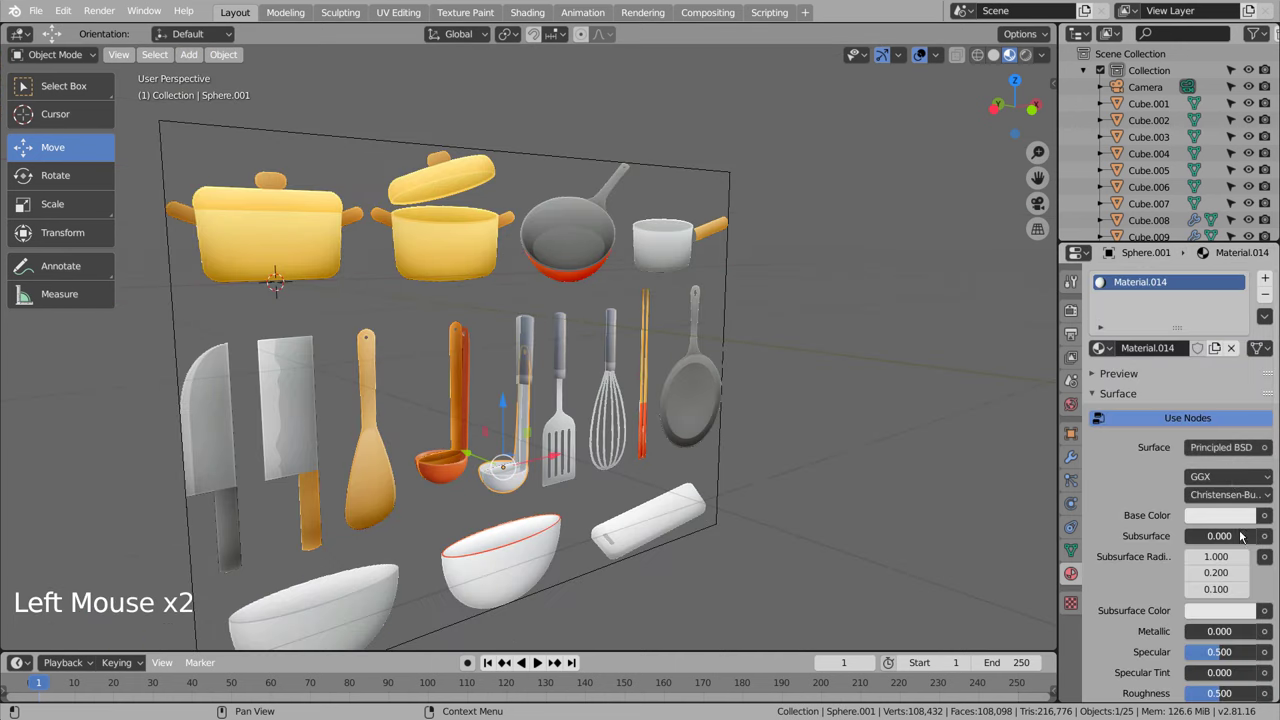
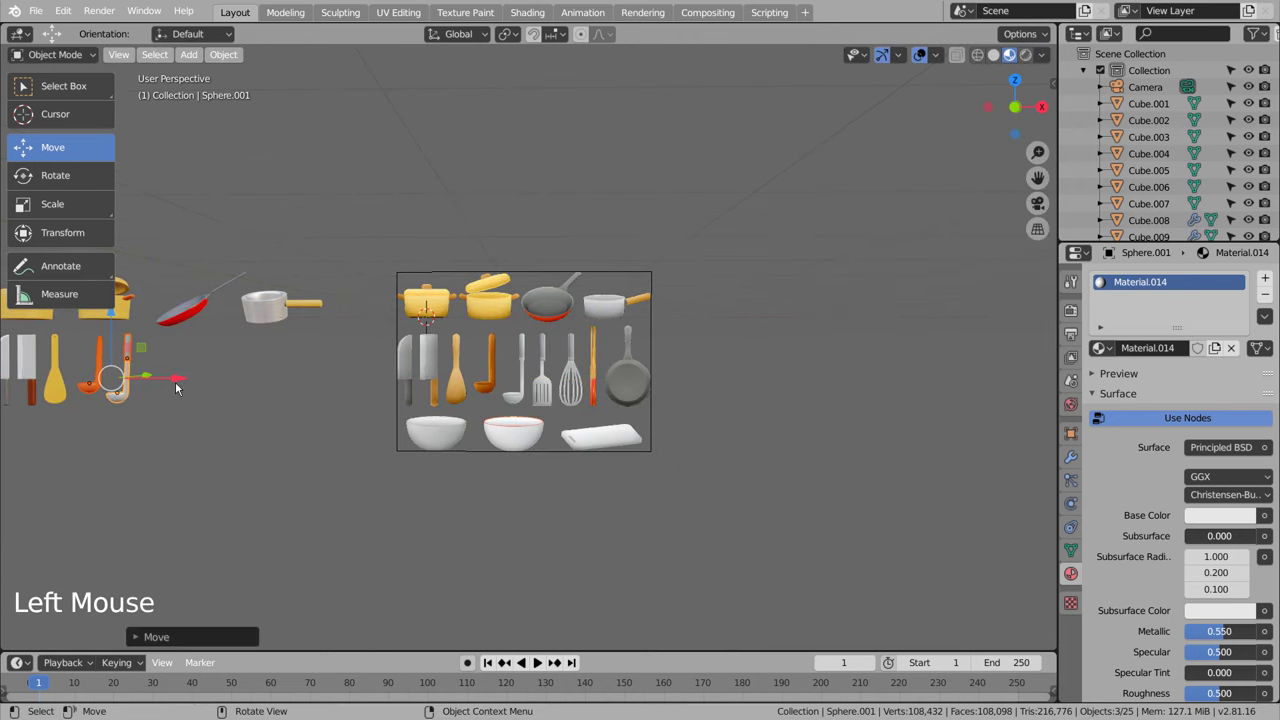
Step: Frame the pots and ladles from top and perspective views and select the second sphere bowl
{"action": "key", "text": "KP_1"}
{"action": "left_click", "coordinate": [183, 384]}
{"action": "key", "text": "KP_7"}
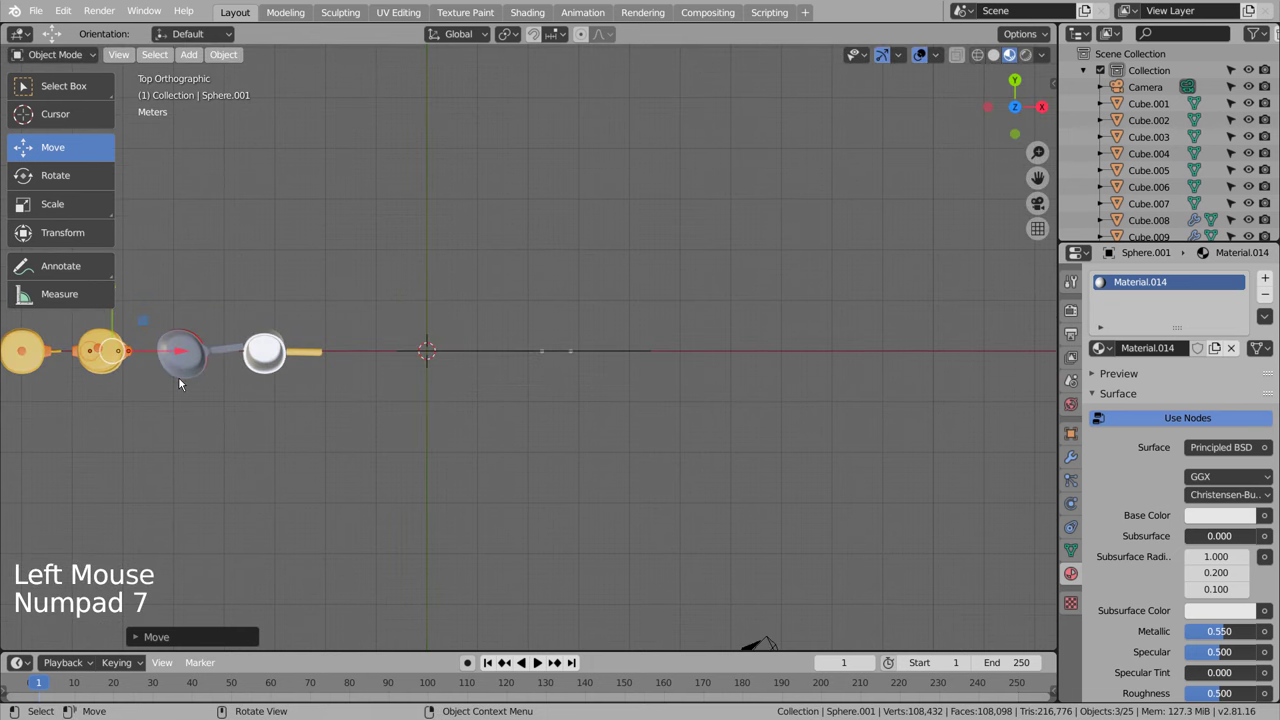
{"action": "middle_click", "coordinate": [342, 461]}
{"action": "left_click", "coordinate": [696, 459]}
{"action": "key", "text": "b"}
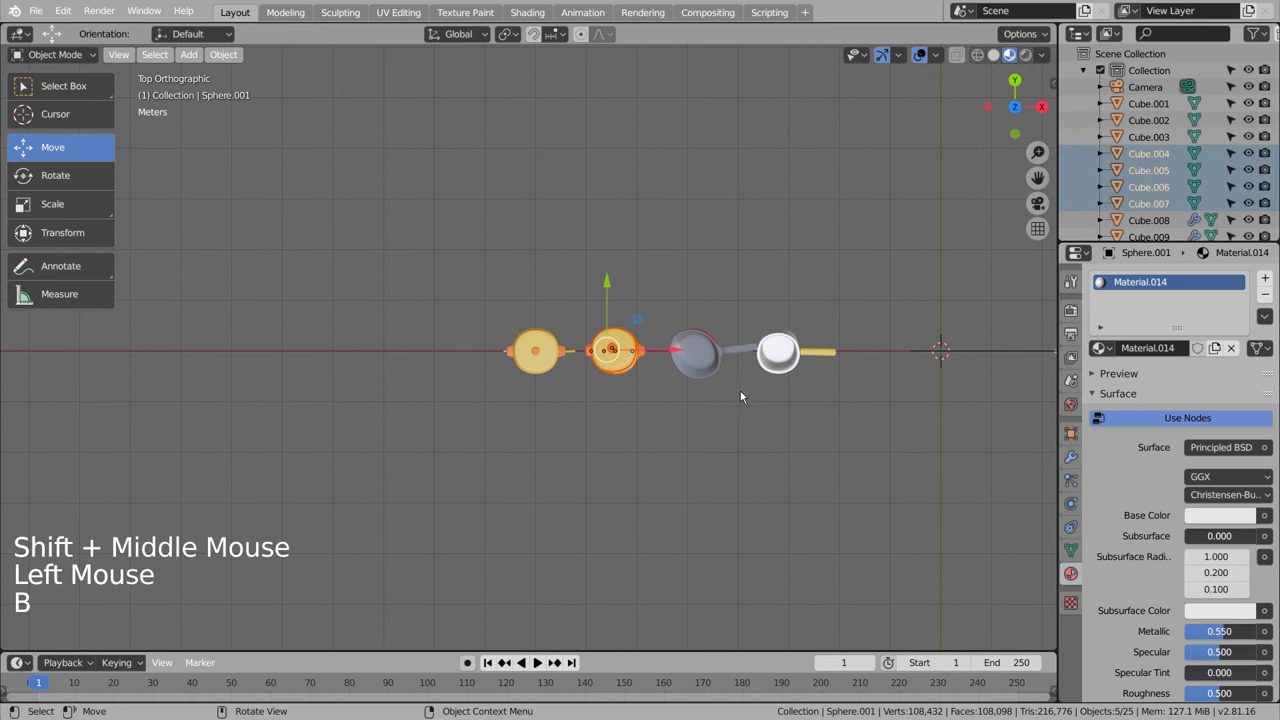
{"action": "scroll", "scroll_direction": "up", "scroll_amount": 3}
{"action": "middle_click", "coordinate": [858, 502]}
{"action": "middle_click", "coordinate": [845, 441]}
{"action": "left_click", "coordinate": [626, 409]}
{"action": "key", "text": "KP_7"}
{"action": "key", "text": "r"}
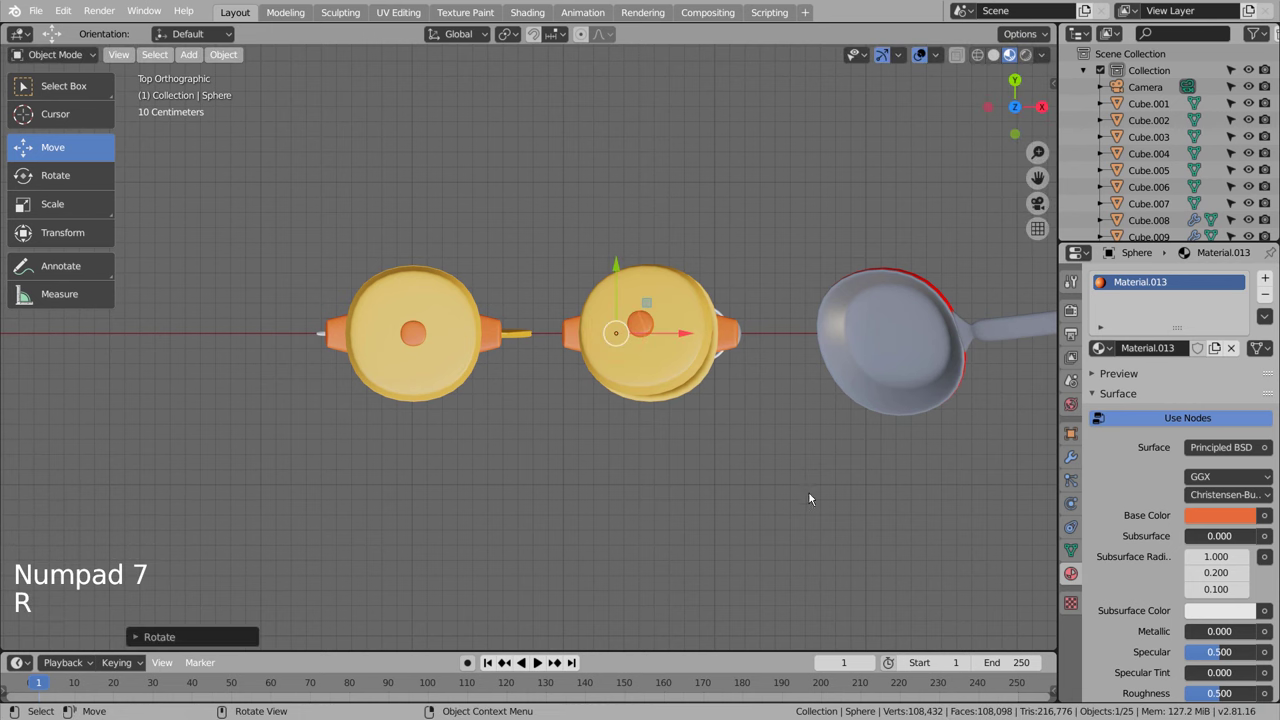
{"action": "middle_click", "coordinate": [813, 463]}
Step: Box-select the white ladle and check it from top, front and side views
{"action": "left_click", "coordinate": [815, 383]}
{"action": "key", "text": "b"}
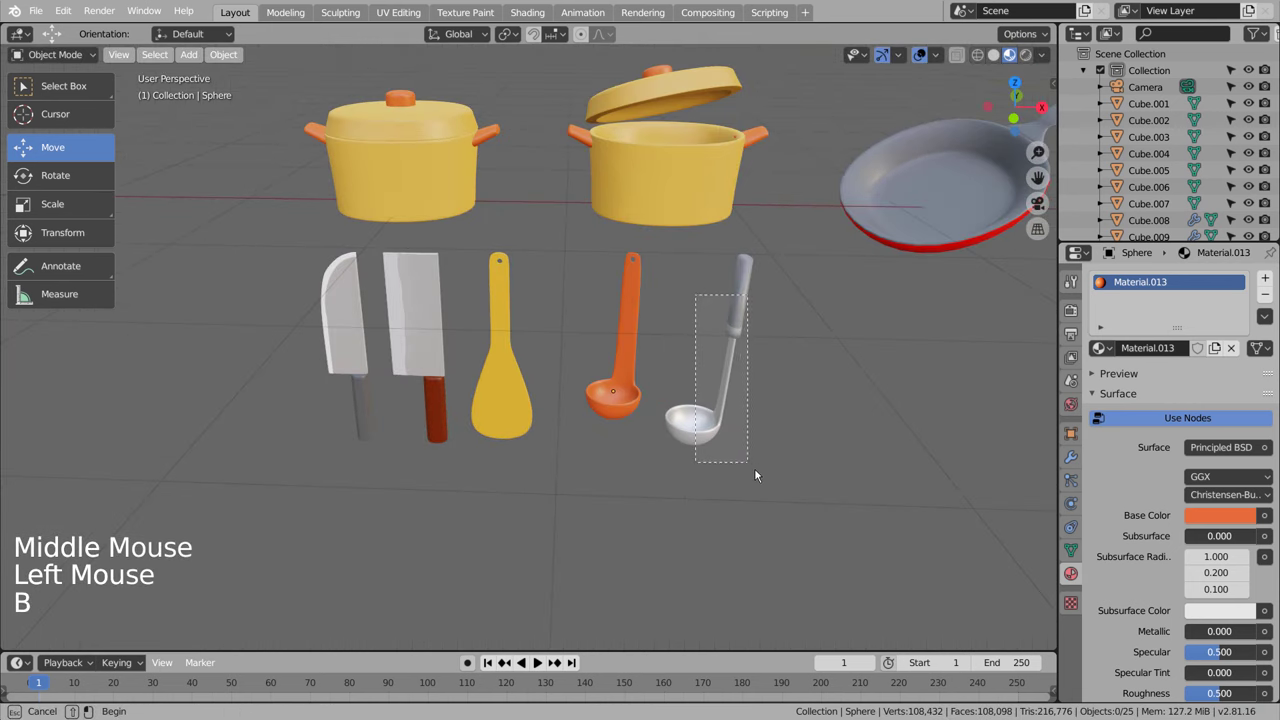
{"action": "key", "text": "KP_7"}
{"action": "key", "text": "r"}
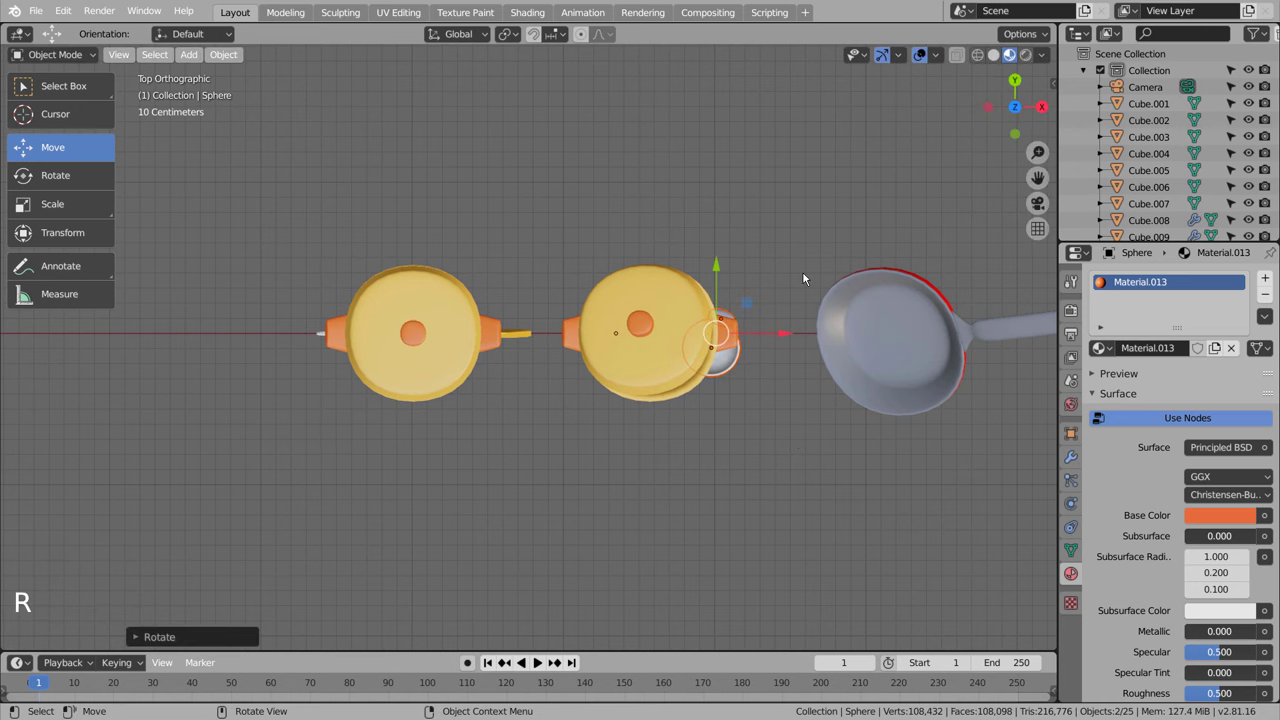
{"action": "key", "text": "KP_2"}
{"action": "key", "text": "KP_1"}
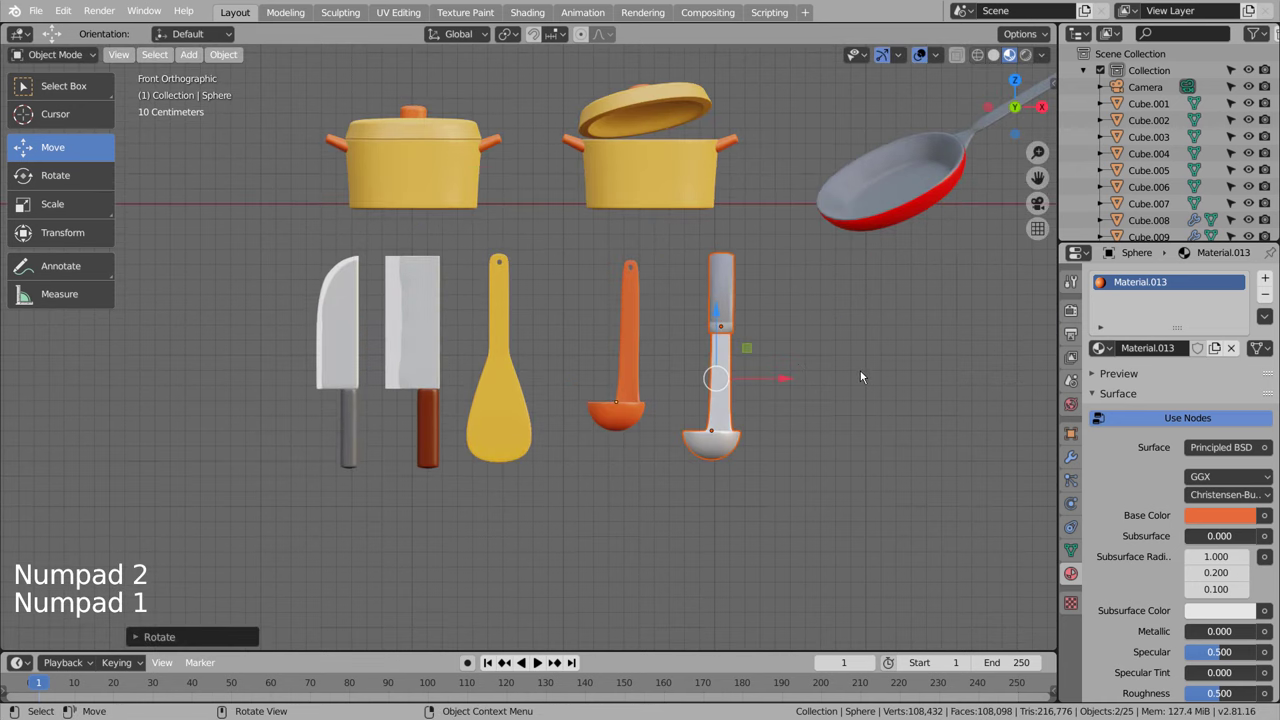
{"action": "left_click", "coordinate": [626, 420]}
{"action": "key", "text": "KP_3"}
{"action": "key", "text": "r"}
{"action": "left_click", "coordinate": [800, 476]}
Step: Toggle the shading and zoom around the ladles in front view to inspect the white bowl
{"action": "middle_click", "coordinate": [834, 509]}
{"action": "key", "text": "shift+z"}
{"action": "key", "text": "shift+z"}
{"action": "key", "text": "KP_1"}
{"action": "left_click", "coordinate": [839, 481]}
{"action": "scroll", "scroll_direction": "down", "scroll_amount": 3}
{"action": "scroll", "scroll_direction": "down", "scroll_amount": 3}
{"action": "scroll", "scroll_direction": "down", "scroll_amount": 3}
{"action": "scroll", "scroll_direction": "up", "scroll_amount": 3}
Step: Rotate the white ladle about the vertical axis, check it, then select the metal ladle's bowl
{"action": "left_click", "coordinate": [759, 351]}
{"action": "key", "text": "b"}
{"action": "key", "text": "KP_7"}
{"action": "key", "text": "r"}
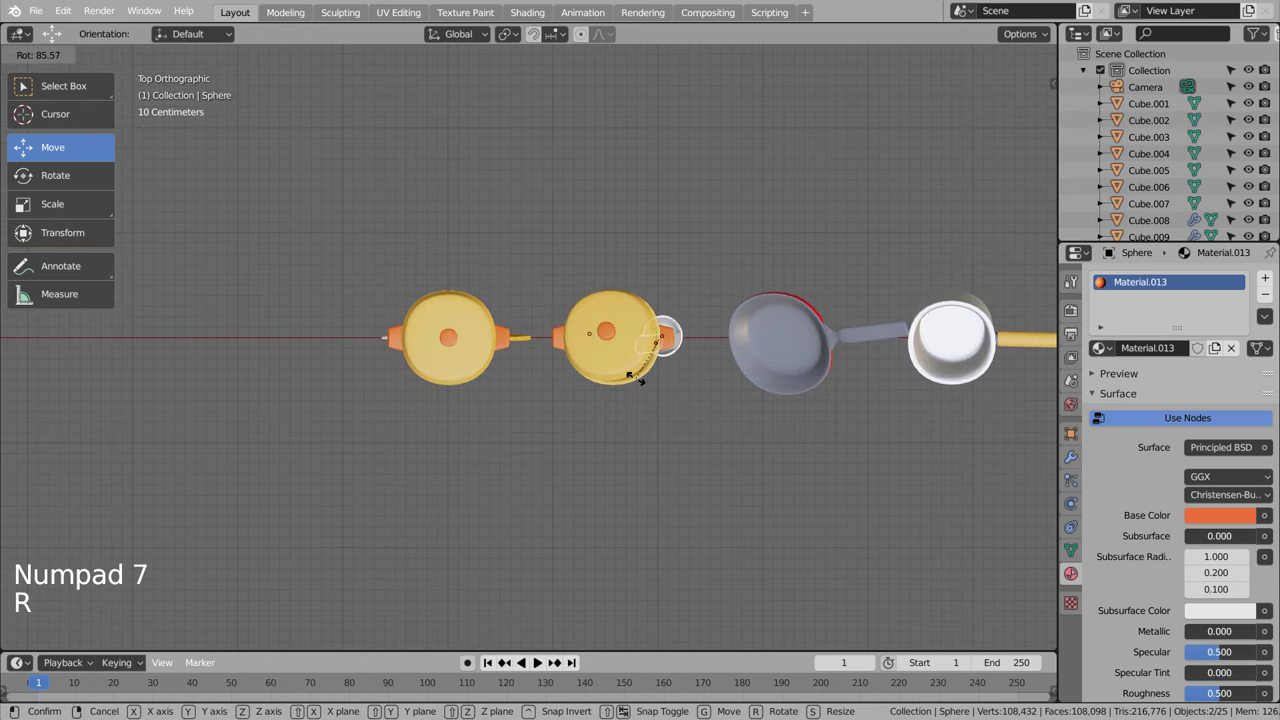
{"action": "middle_click", "coordinate": [727, 425]}
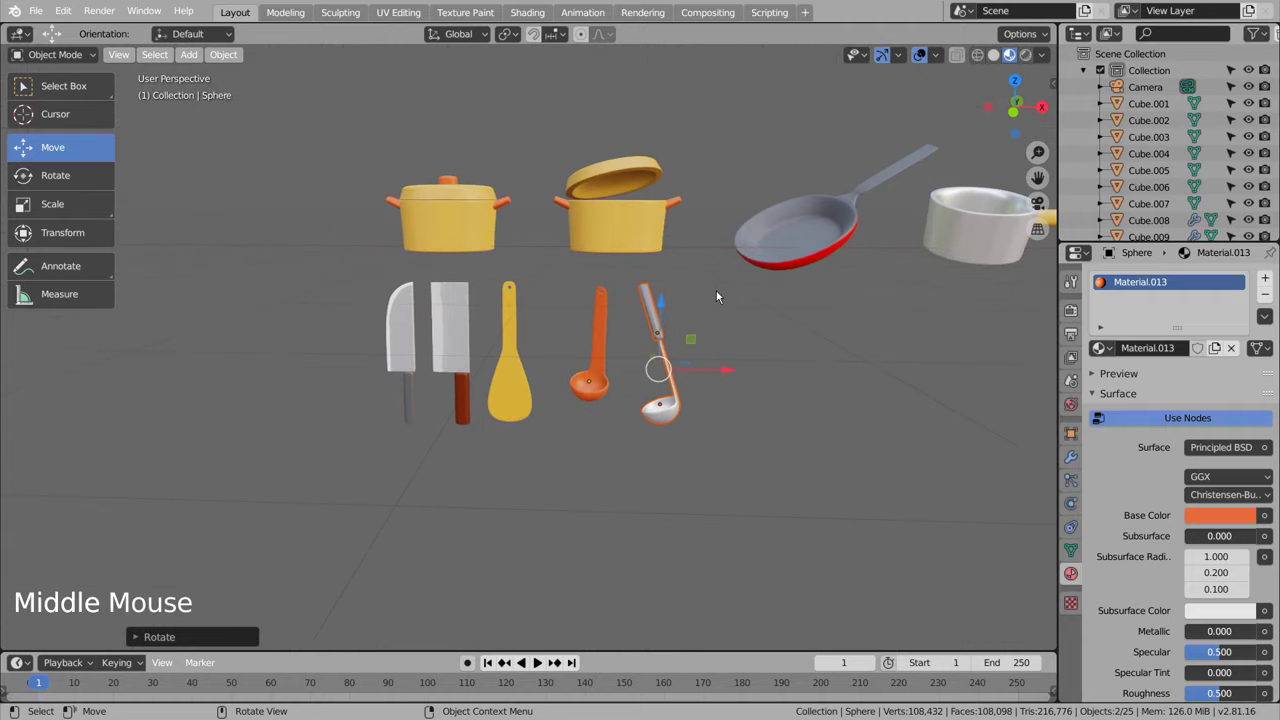
{"action": "key", "text": "KP_1"}
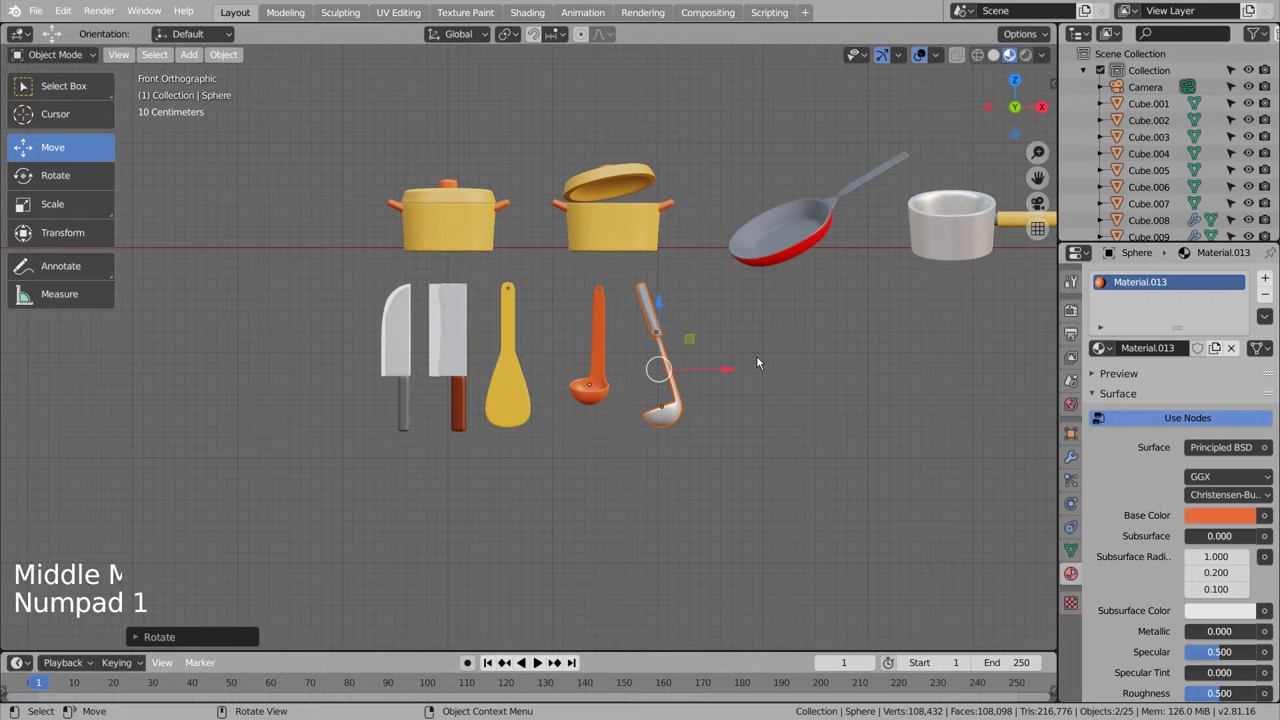
{"action": "left_click", "coordinate": [757, 412]}
{"action": "left_click", "coordinate": [669, 409]}
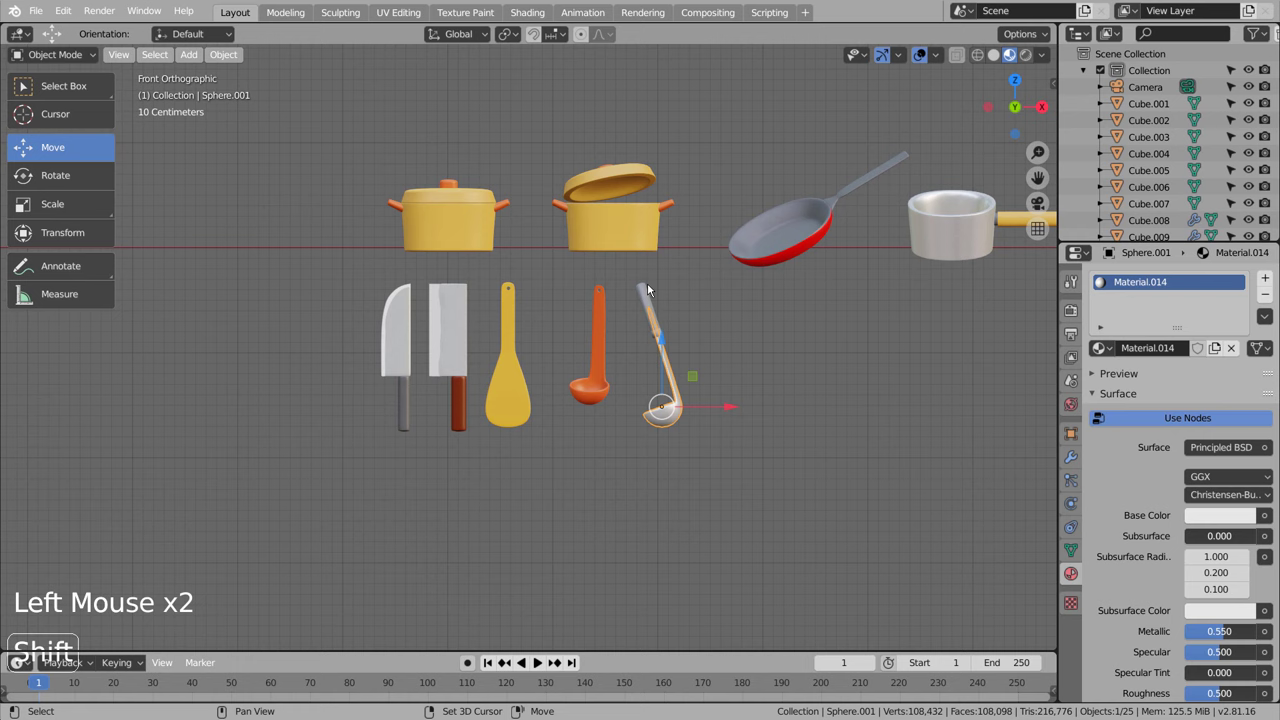
{"action": "left_click", "coordinate": [654, 290]}
Step: Rotate the metal ladle so it stands straight upright along its handle
{"action": "left_click", "coordinate": [844, 388]}
{"action": "key", "text": "r"}
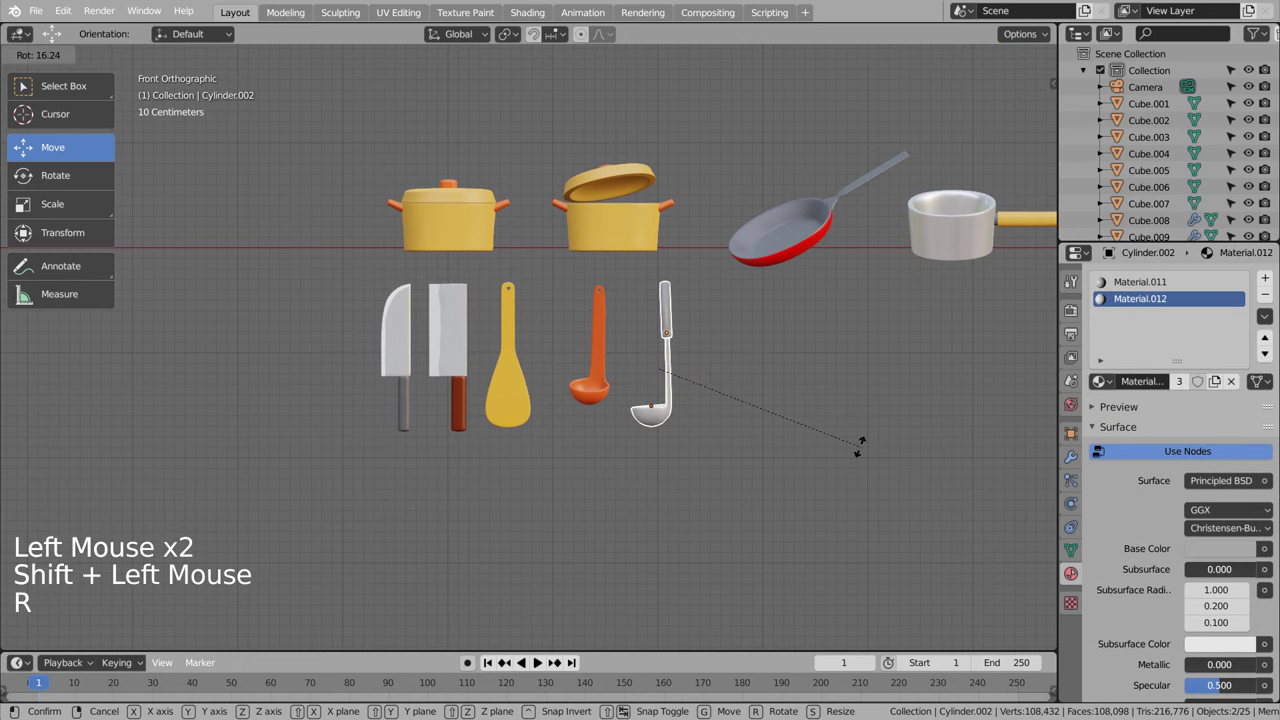
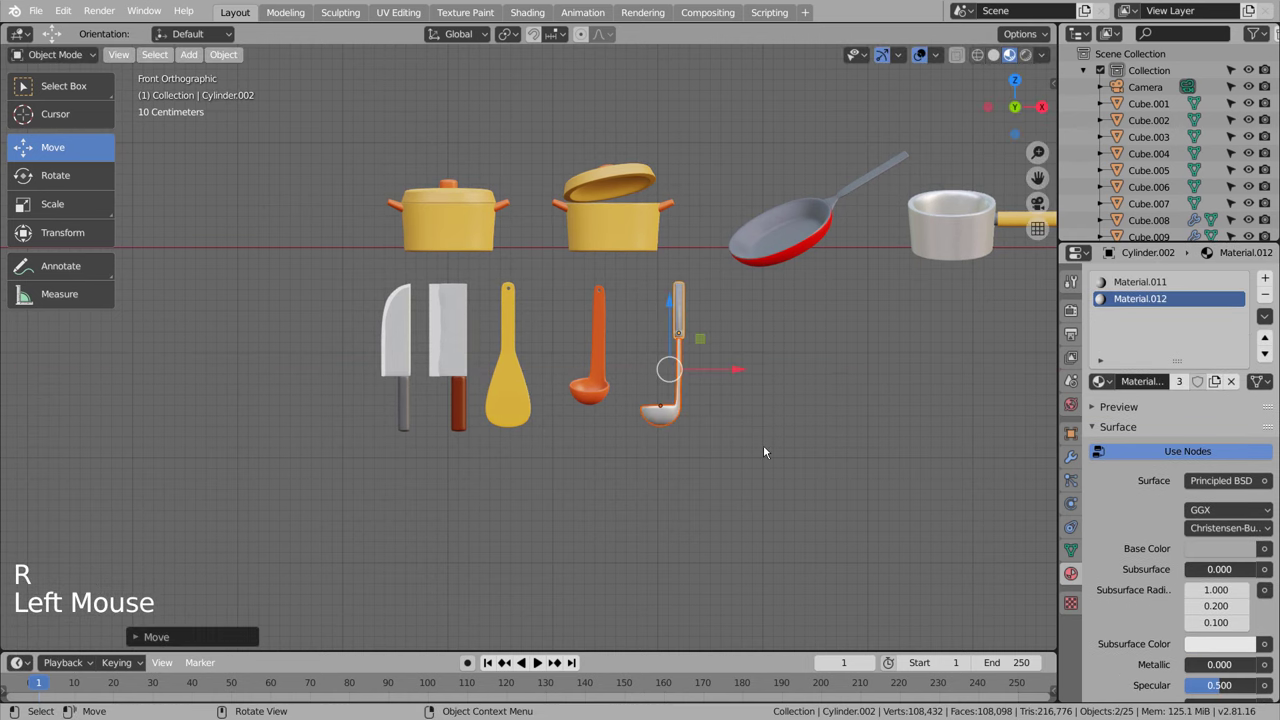
{"action": "left_click", "coordinate": [788, 470]}
Step: Add a new cube, Cube.016, among the whisk and spatula utensils
{"action": "middle_click", "coordinate": [839, 496]}
{"action": "scroll", "scroll_direction": "down", "scroll_amount": 3}
{"action": "left_click", "coordinate": [555, 478]}
{"action": "middle_click", "coordinate": [809, 513]}
{"action": "scroll", "scroll_direction": "down", "scroll_amount": 3}
{"action": "scroll", "scroll_direction": "up", "scroll_amount": 3}
{"action": "left_click", "coordinate": [549, 387]}
{"action": "key", "text": "shift+a"}
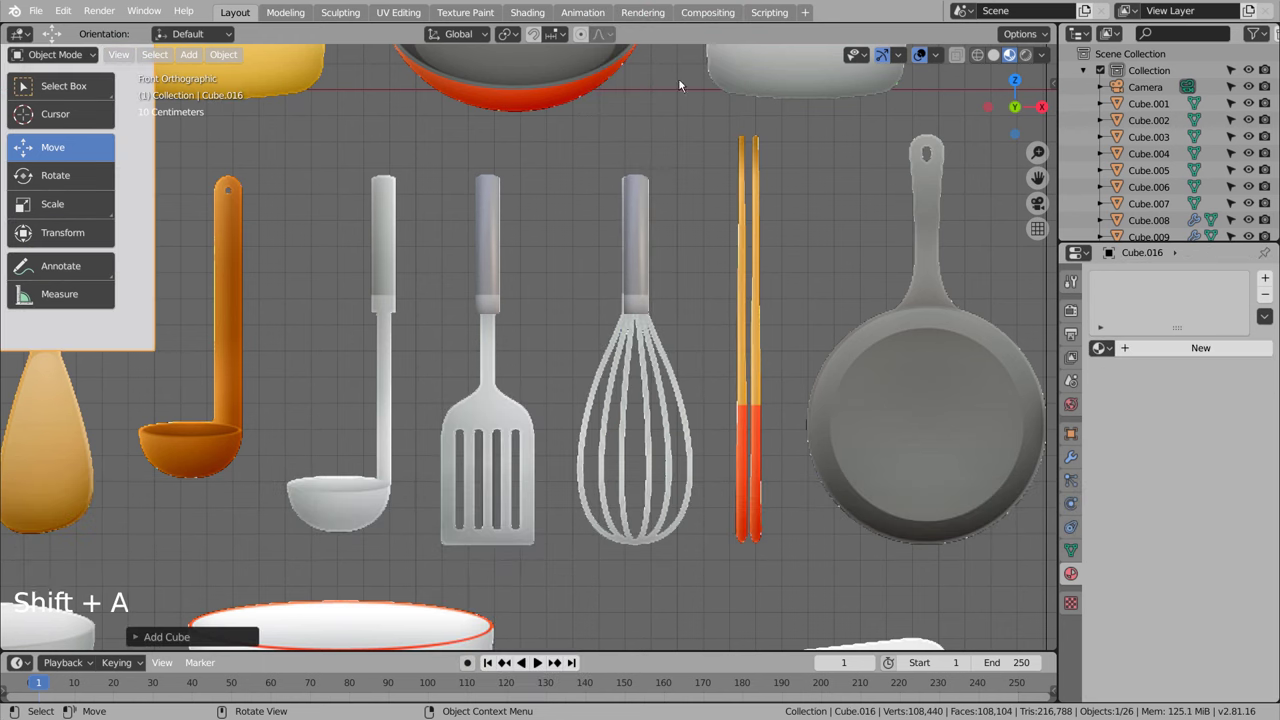
Step: Shrink the new cube and position it over the slotted spatula's head
{"action": "key", "text": "g"}
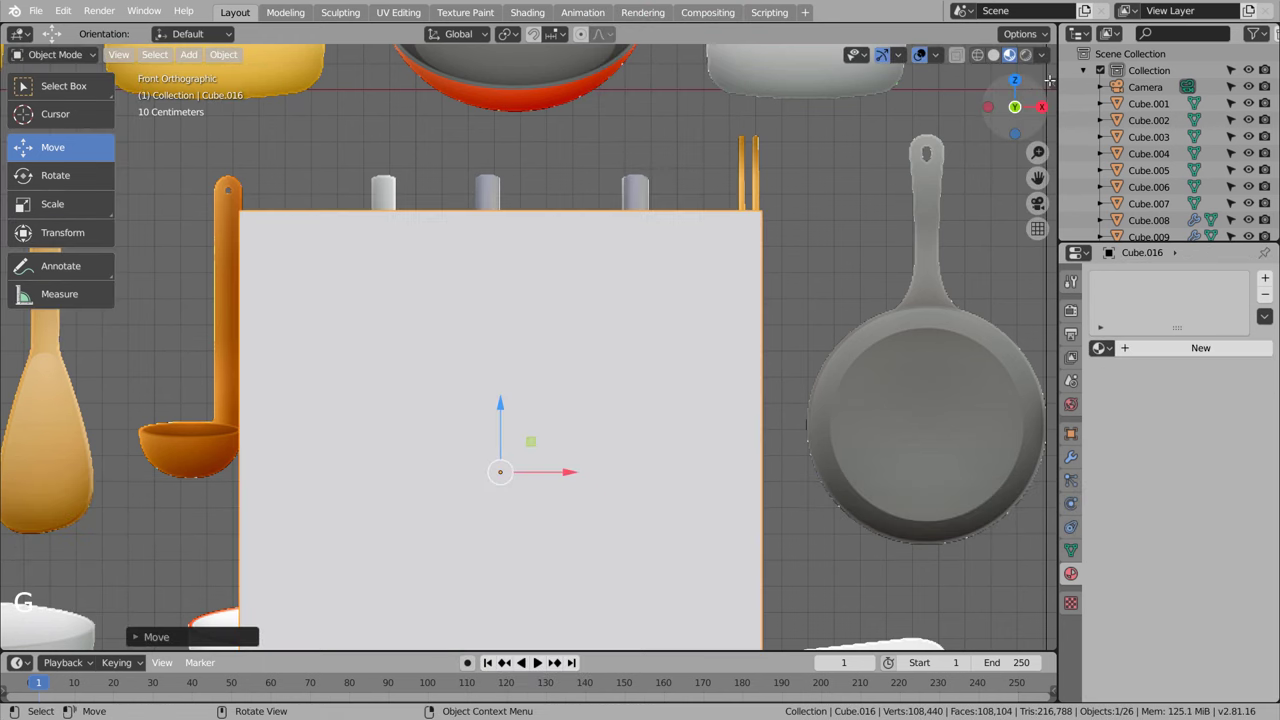
{"action": "key", "text": "s"}
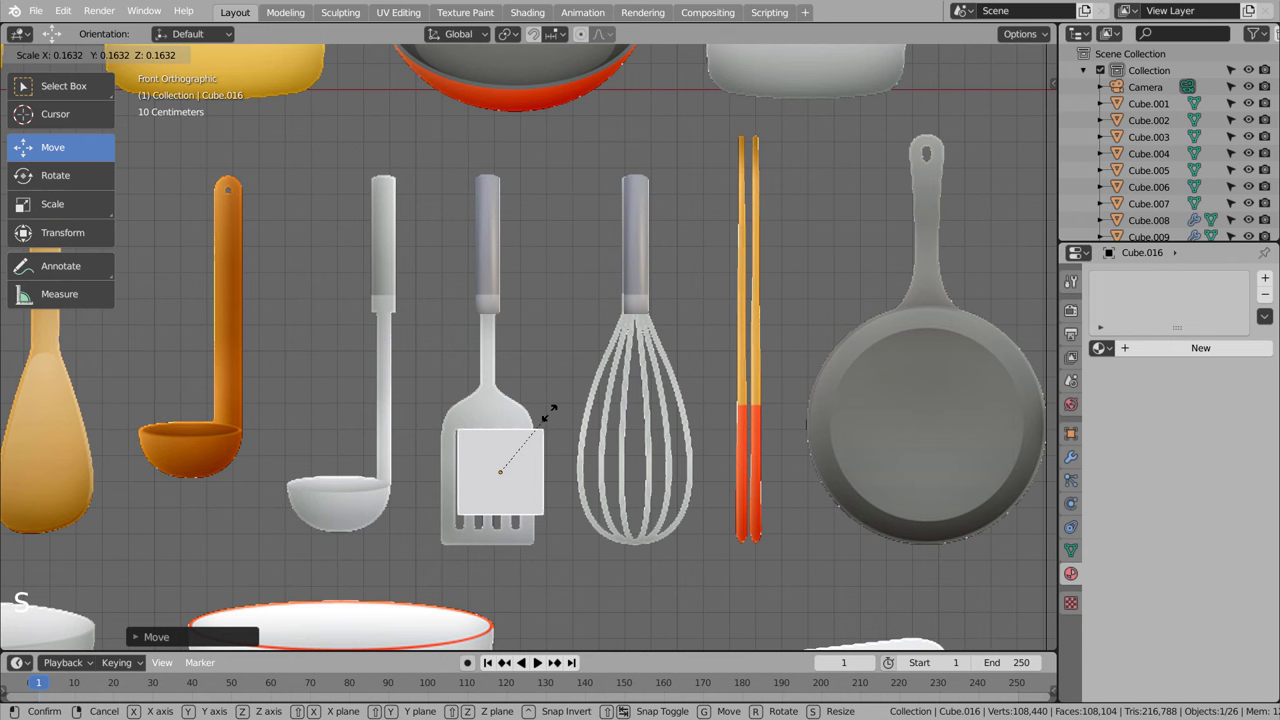
{"action": "key", "text": "g"}
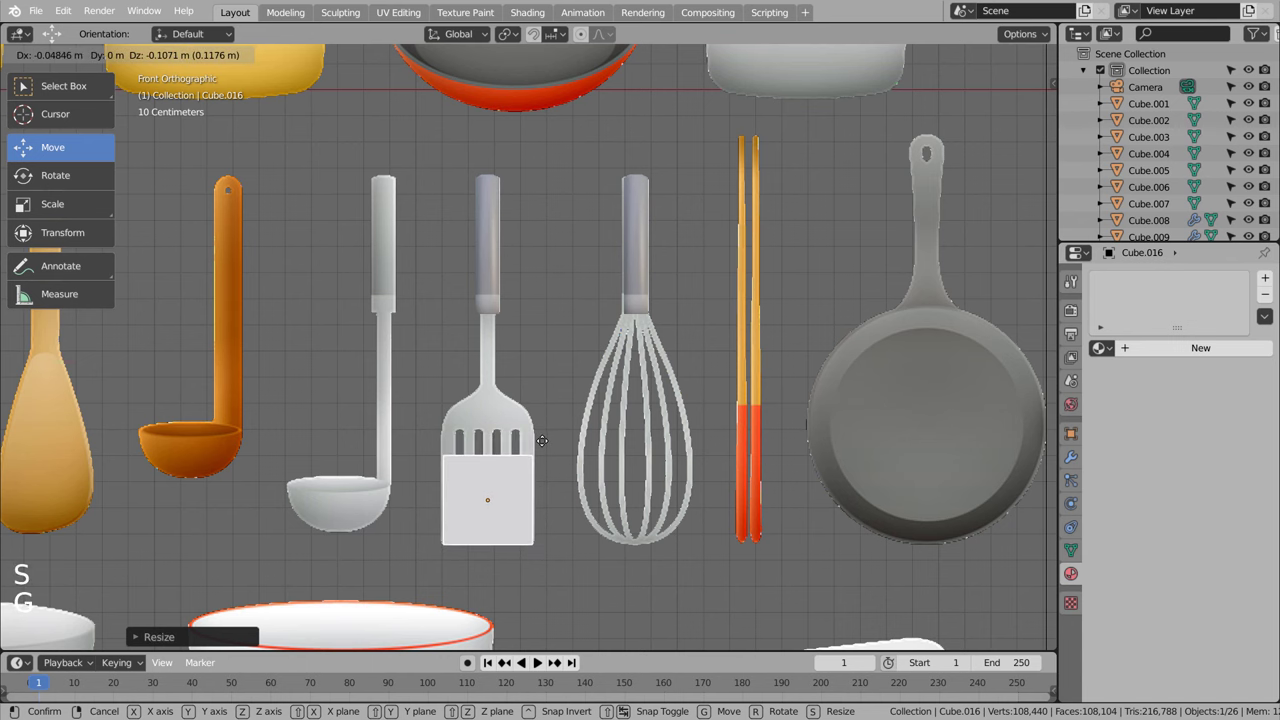
{"action": "key", "text": "Tab"}
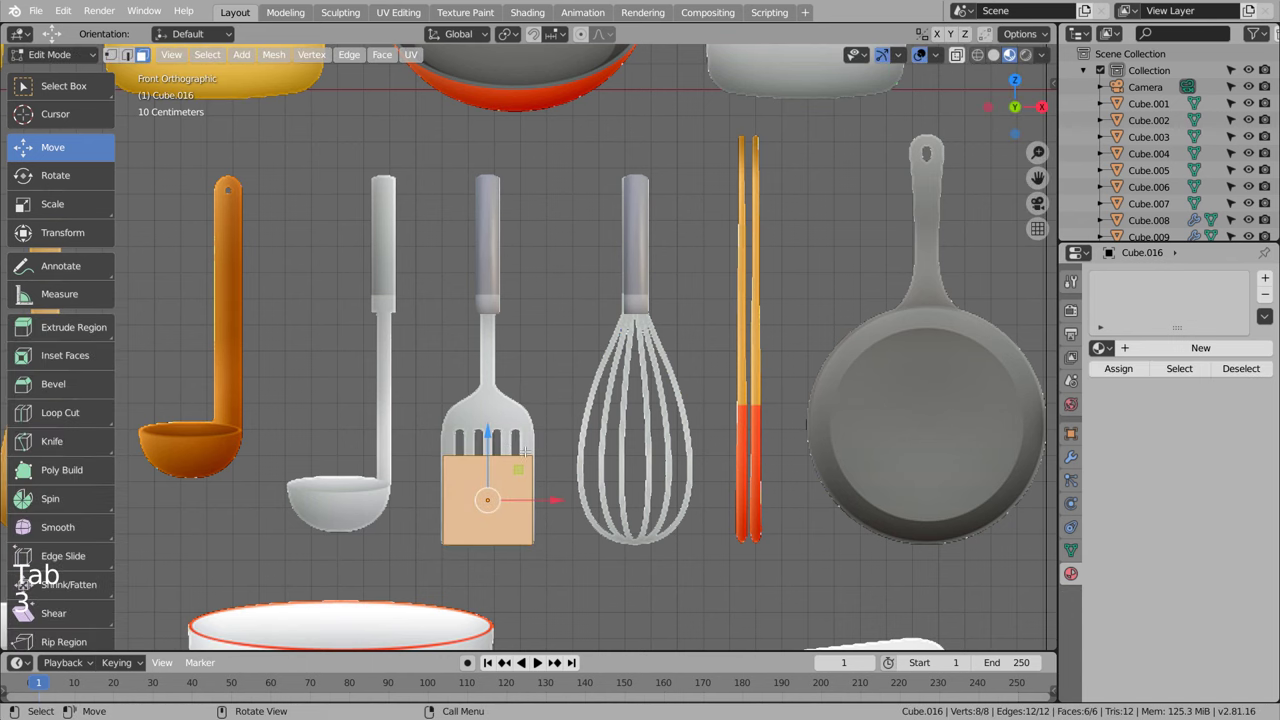
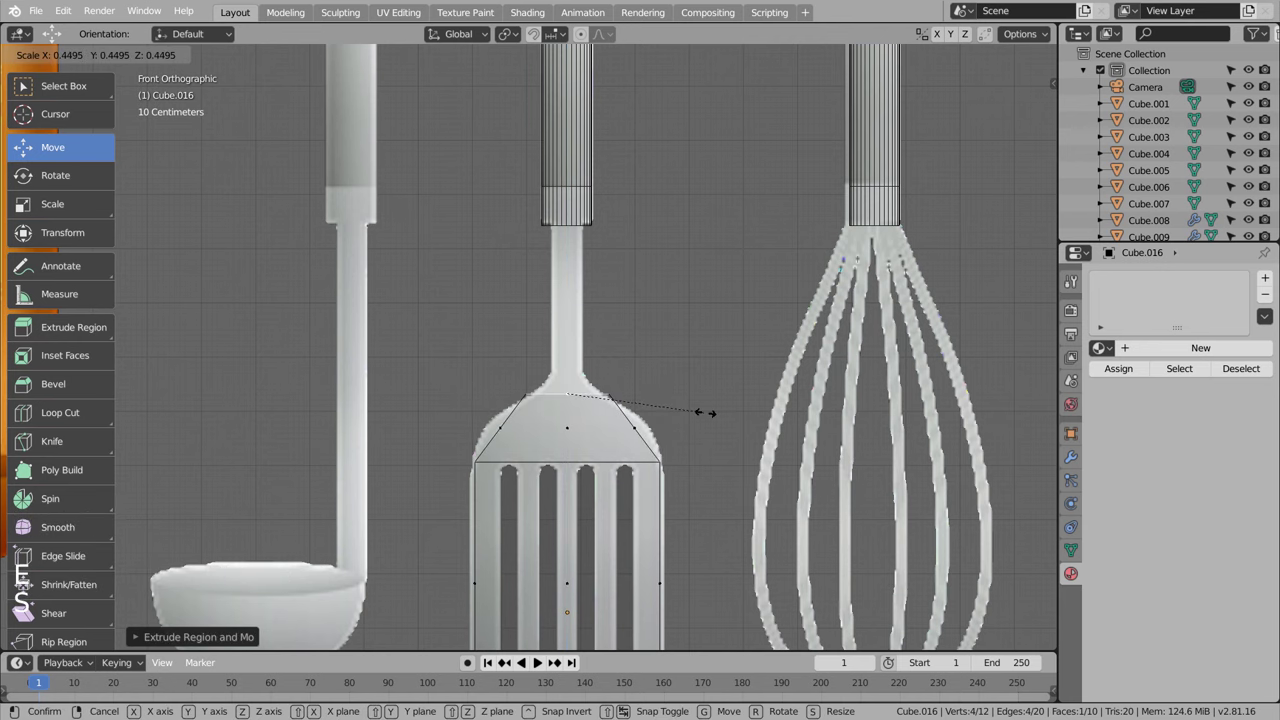
Step: Extrude and narrow the top of the head into a tapering neck, smoothed with subdivision level 3
{"action": "key", "text": "e"}
{"action": "key", "text": "s"}
{"action": "key", "text": "e"}
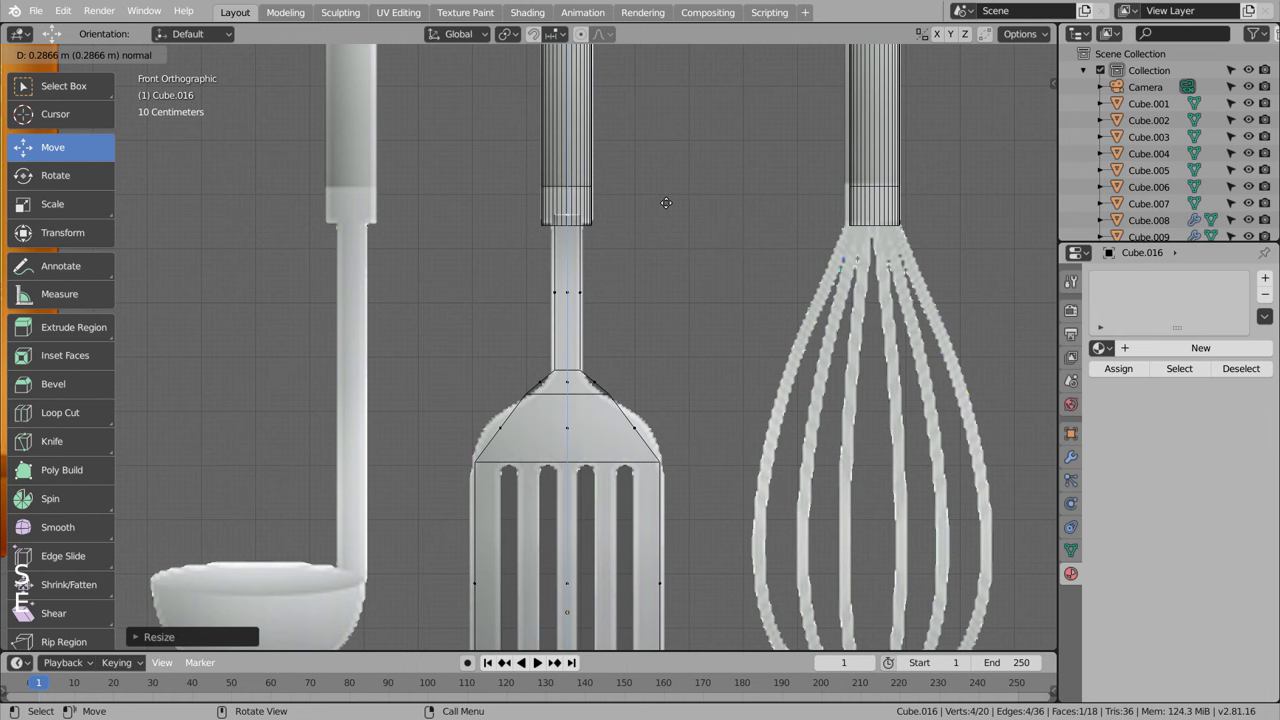
{"action": "key", "text": "Tab"}
{"action": "key", "text": "ctrl+3"}
Step: Add loop cuts across the head and widen its shoulder to round the shape
{"action": "key", "text": "Tab"}
{"action": "key", "text": "ctrl+r"}
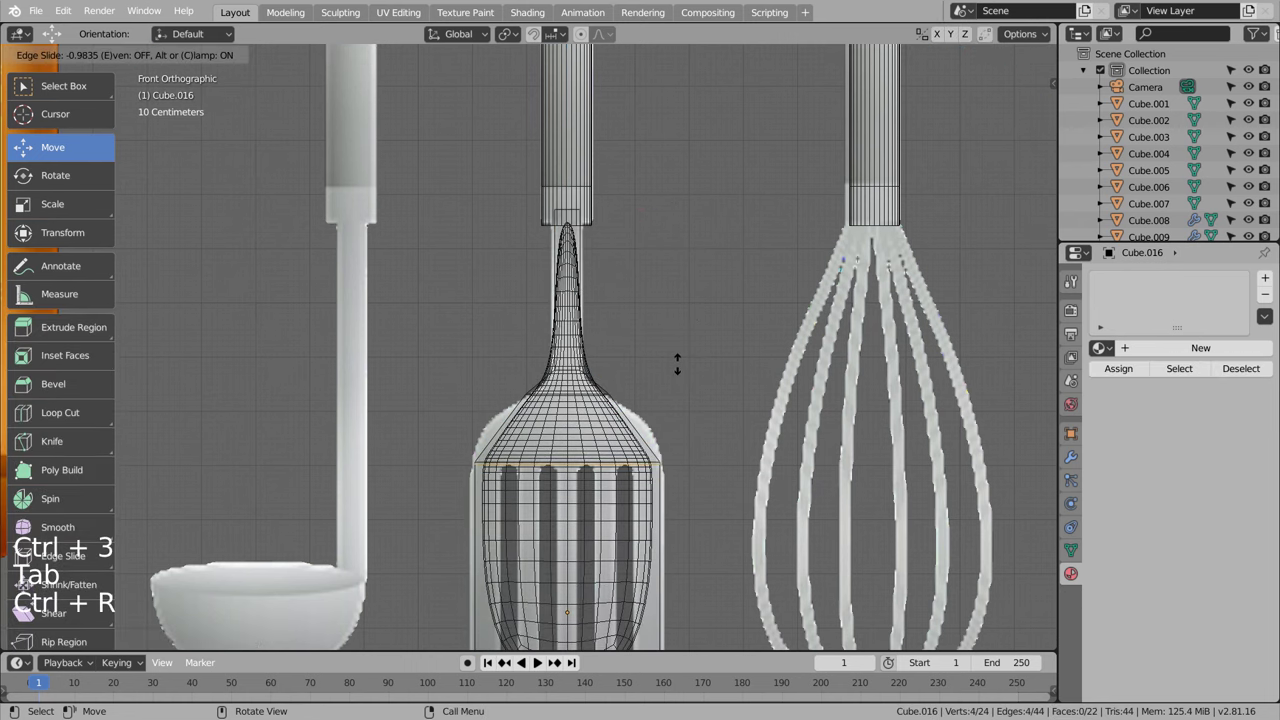
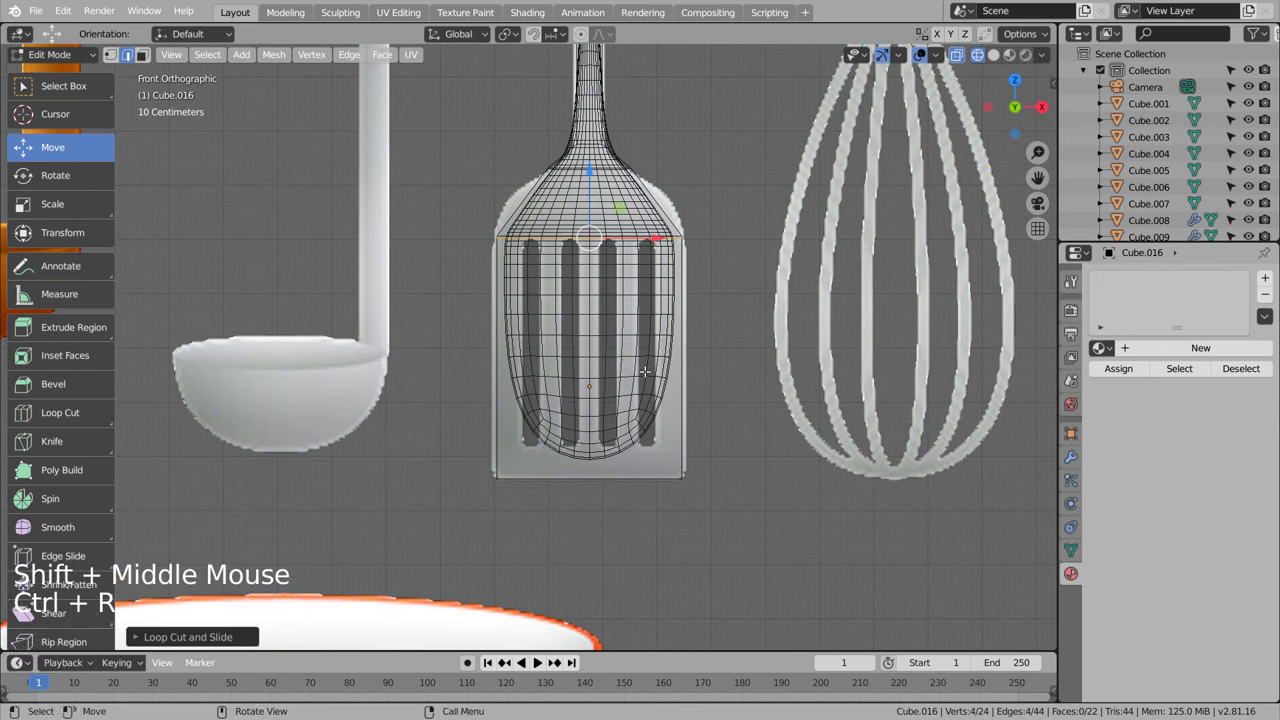
{"action": "key", "text": "ctrl+r"}
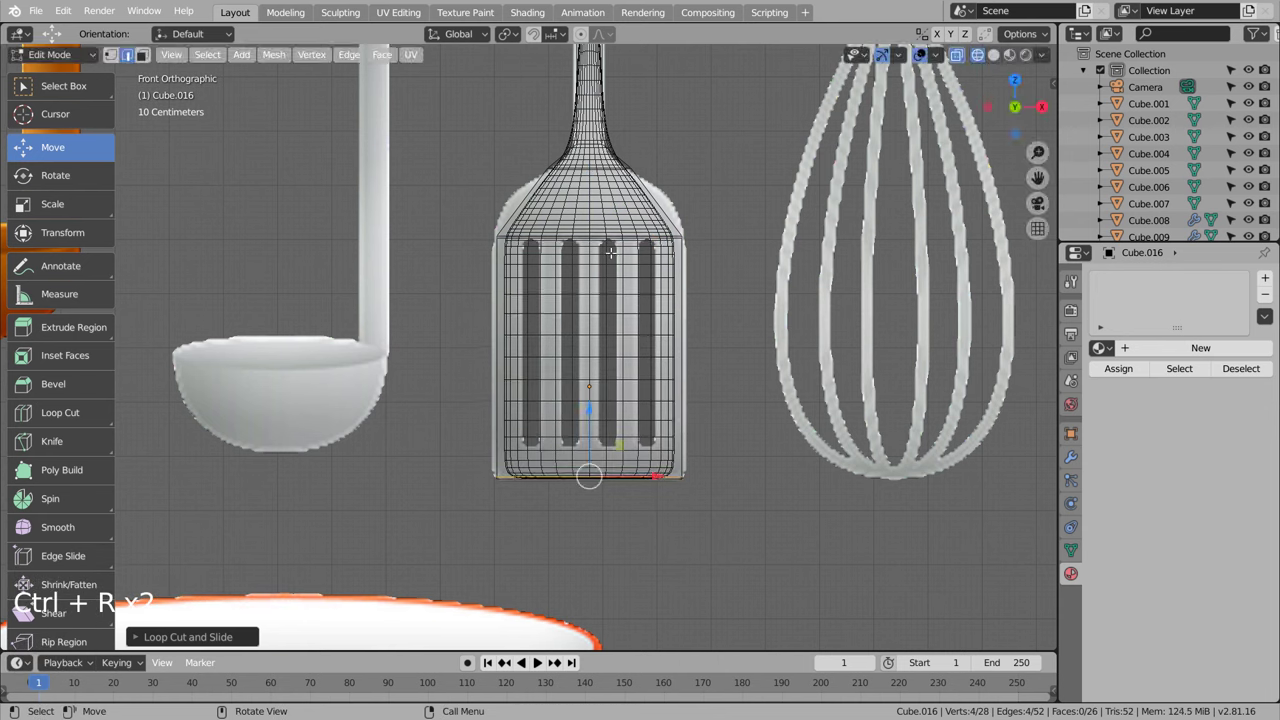
{"action": "key", "text": "ctrl+r"}
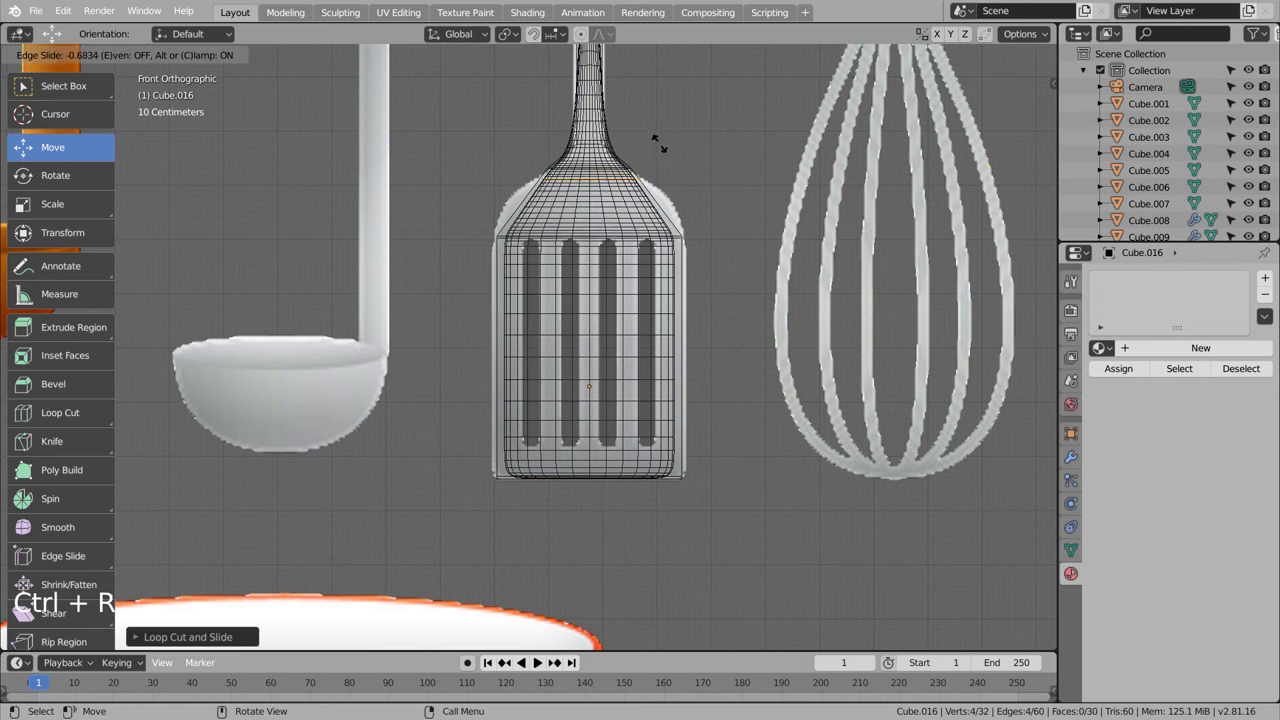
{"action": "key", "text": "ctrl+z"}
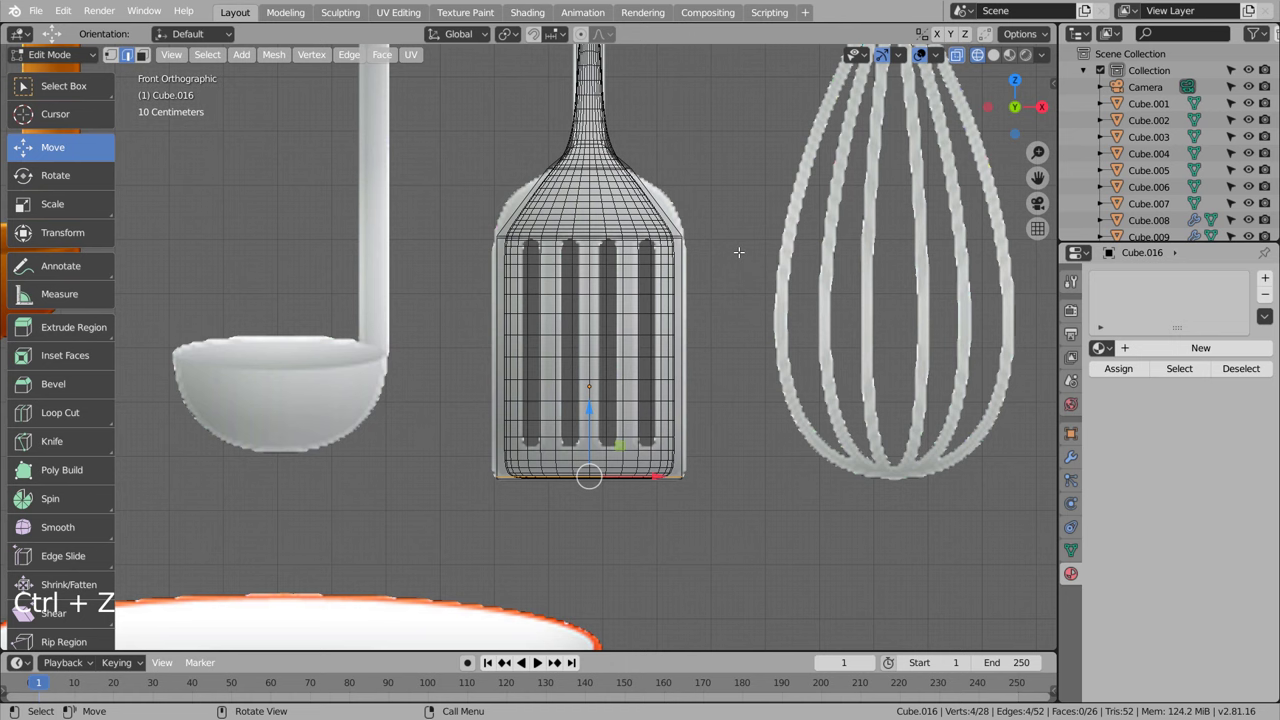
{"action": "key", "text": "ctrl+r"}
{"action": "key", "text": "s"}
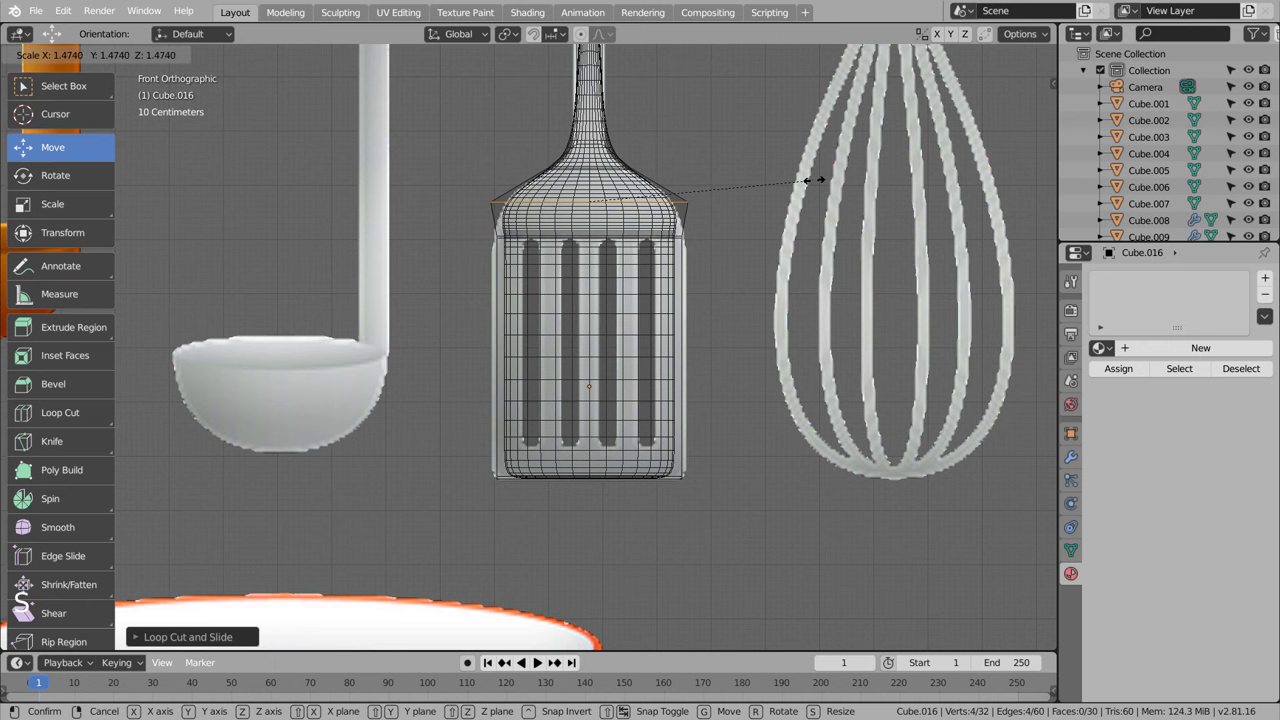
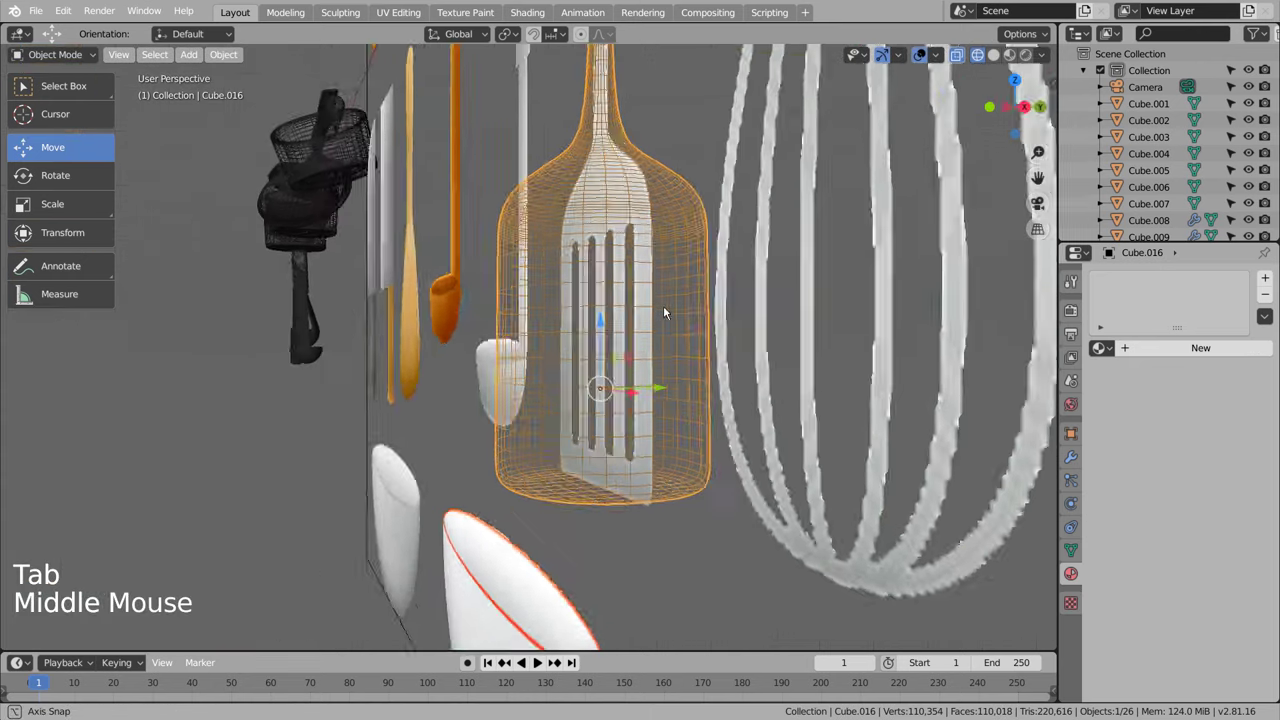
Step: Flatten the spatula head along its depth and inspect its thickness from an angle
{"action": "key", "text": "s"}
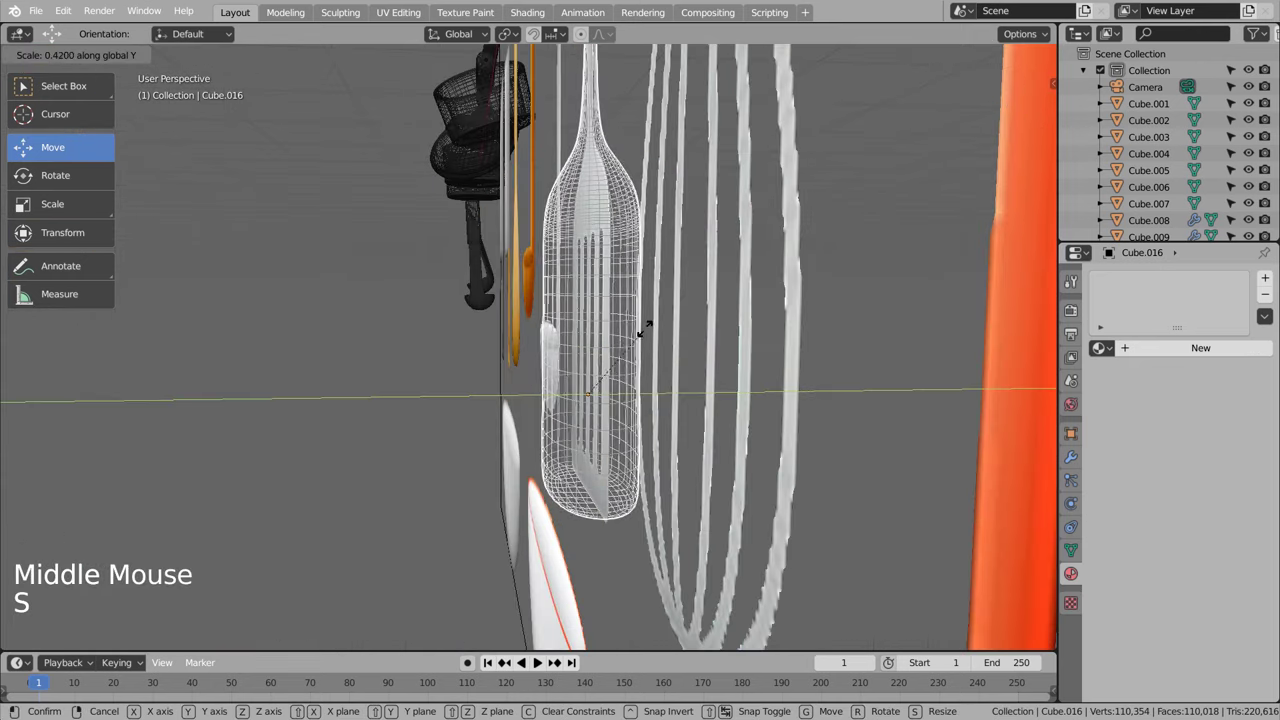
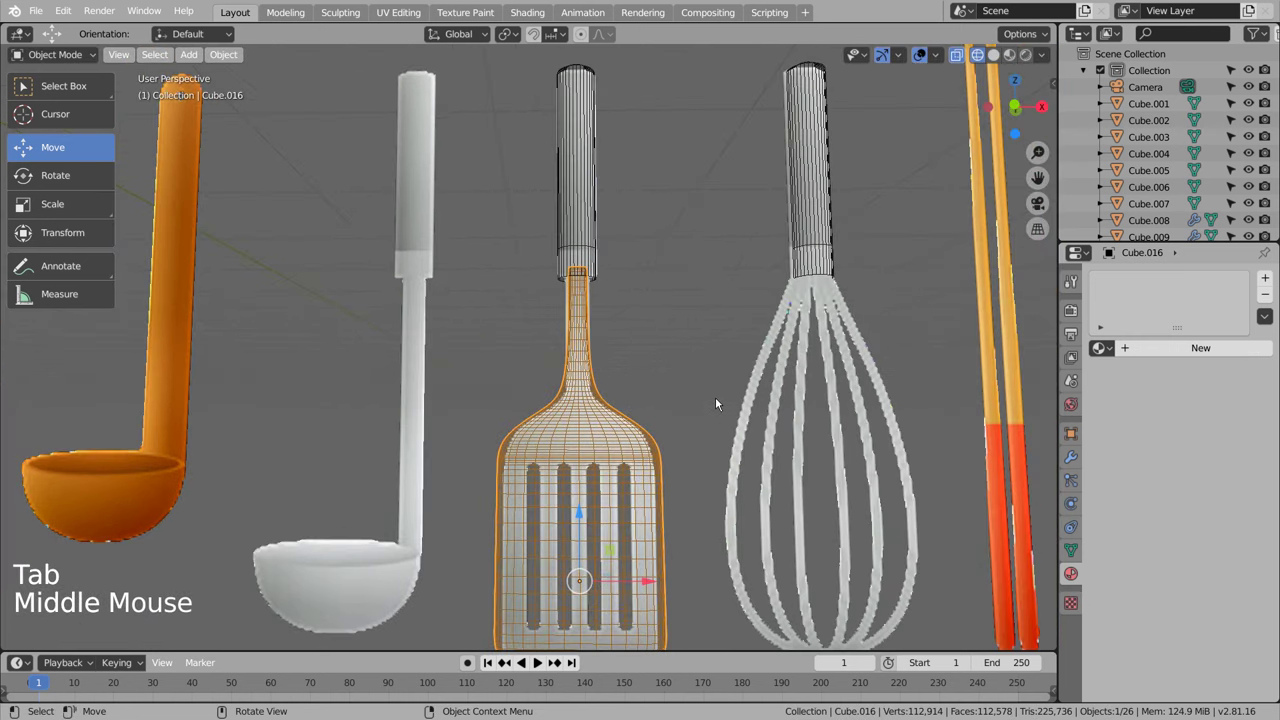
{"action": "key", "text": "KP_1"}
{"action": "left_click", "coordinate": [720, 401]}
{"action": "scroll", "scroll_direction": "down", "scroll_amount": 3}
{"action": "middle_click", "coordinate": [632, 545]}
{"action": "scroll", "scroll_direction": "up", "scroll_amount": 3}
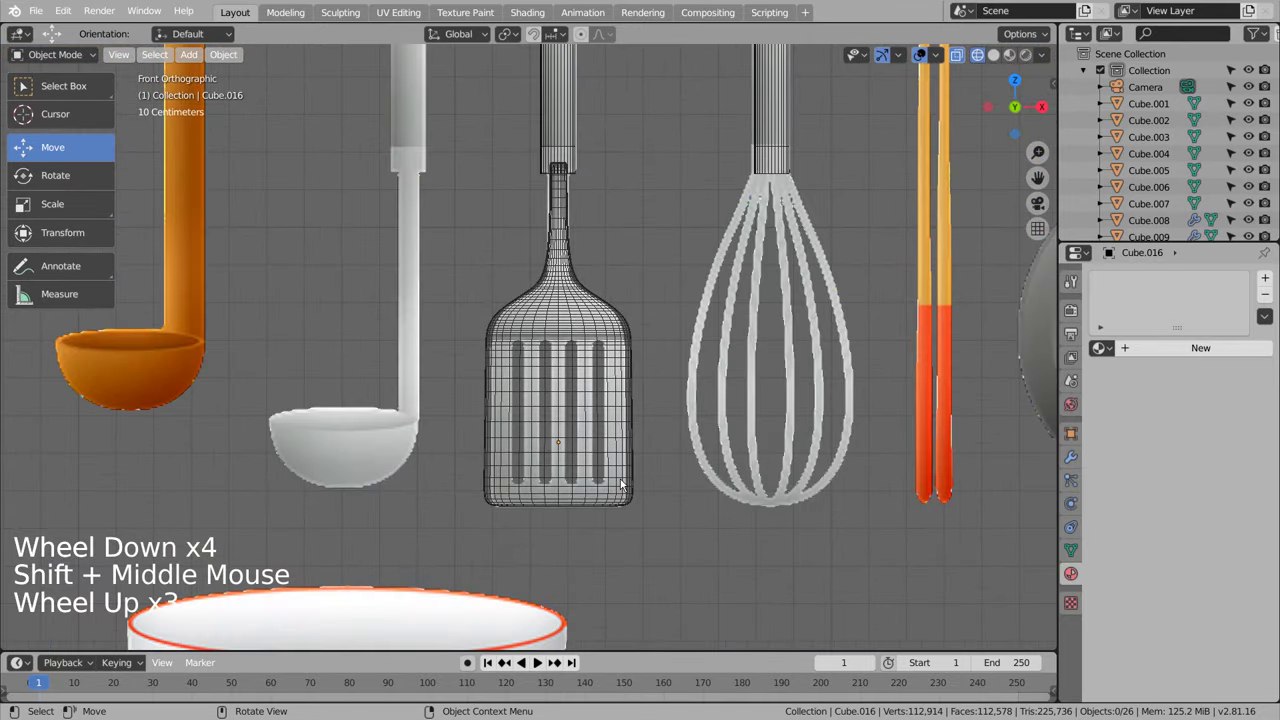
{"action": "middle_click", "coordinate": [659, 474]}
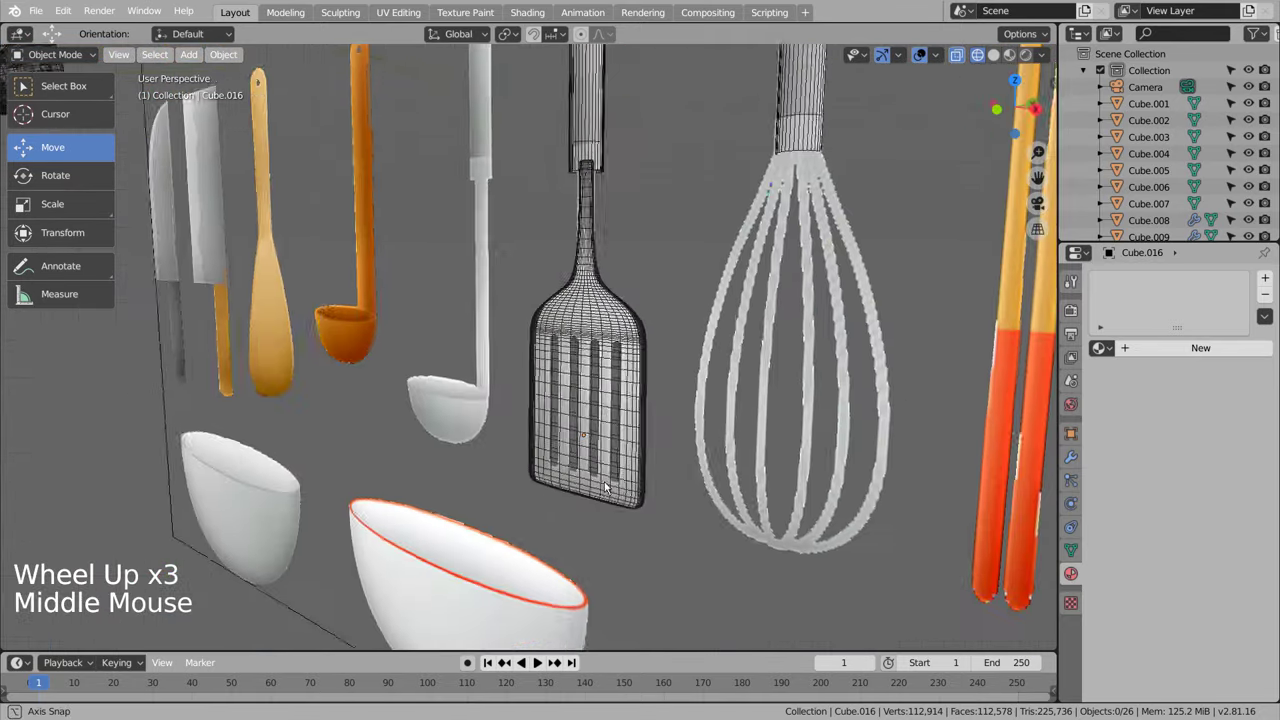
Step: Return to front view and add another cube, Cube.017, for the spatula slots
{"action": "key", "text": "KP_1"}
{"action": "left_click", "coordinate": [676, 245]}
{"action": "key", "text": "shift+a"}
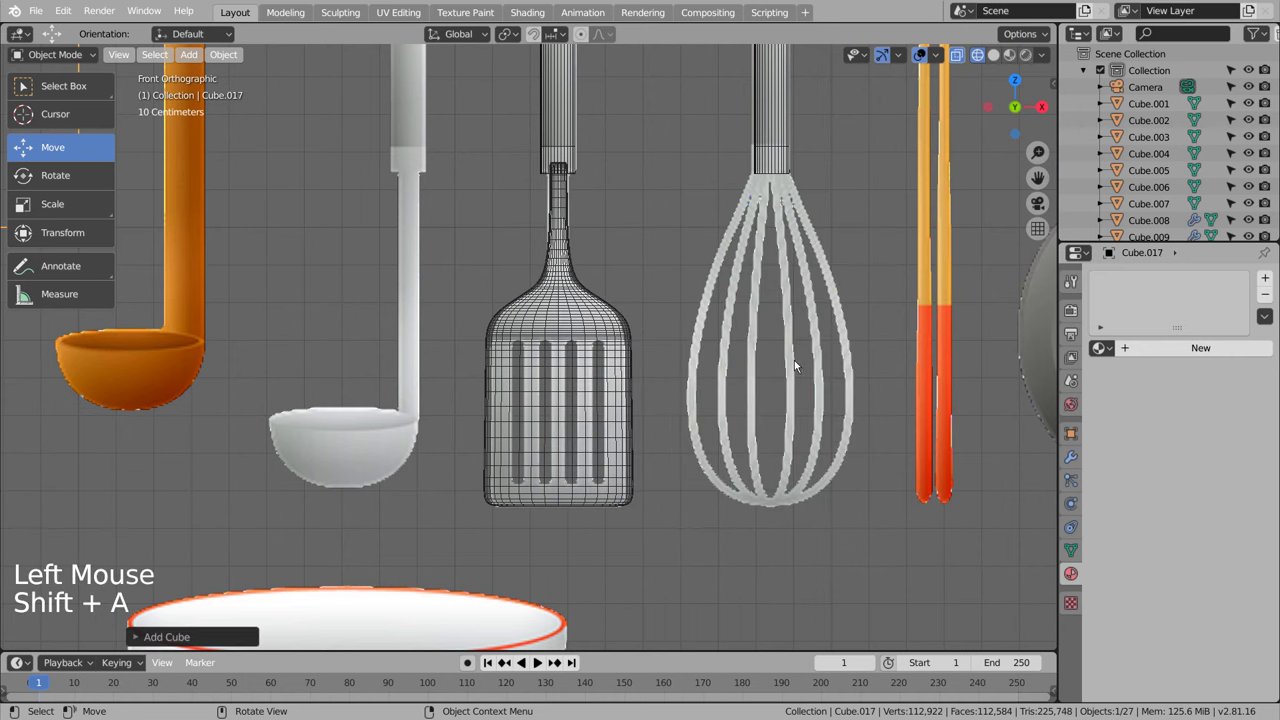
Step: Move the new cube onto the spatula head and stretch it into a tall narrow slot
{"action": "scroll", "scroll_direction": "down", "scroll_amount": 3}
{"action": "key", "text": "g"}
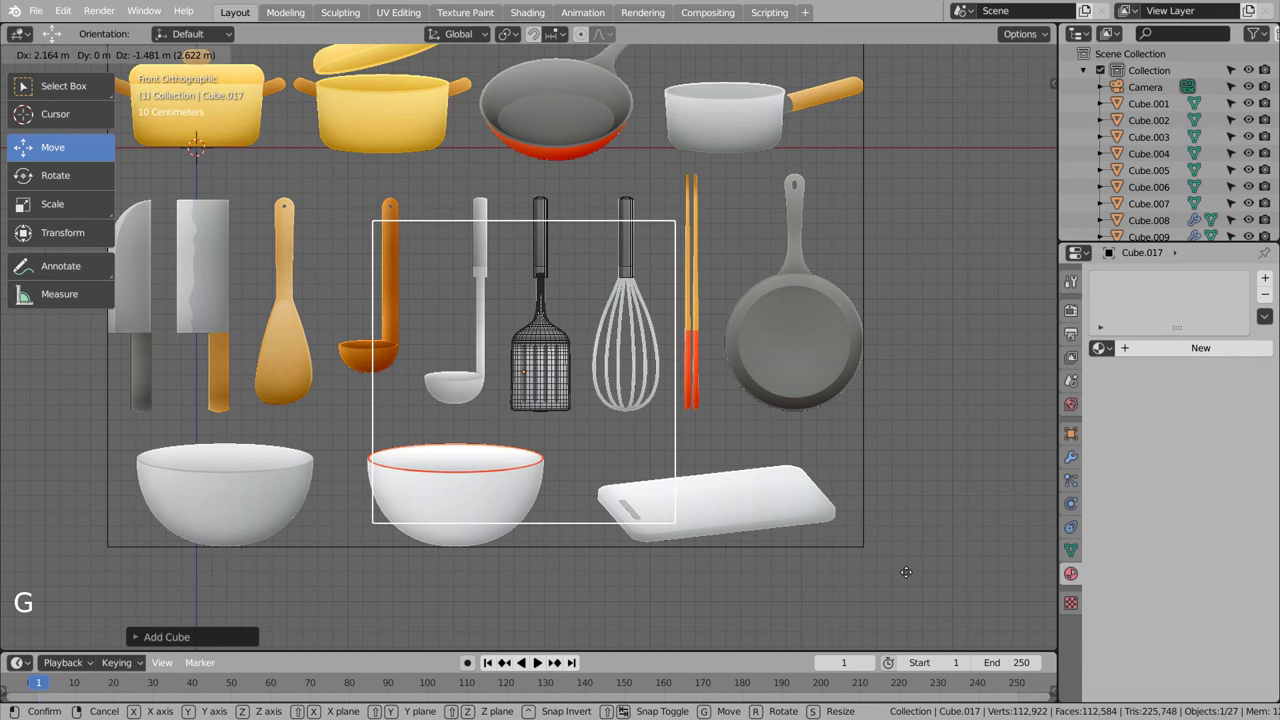
{"action": "scroll", "scroll_direction": "up", "scroll_amount": 3}
{"action": "key", "text": "s"}
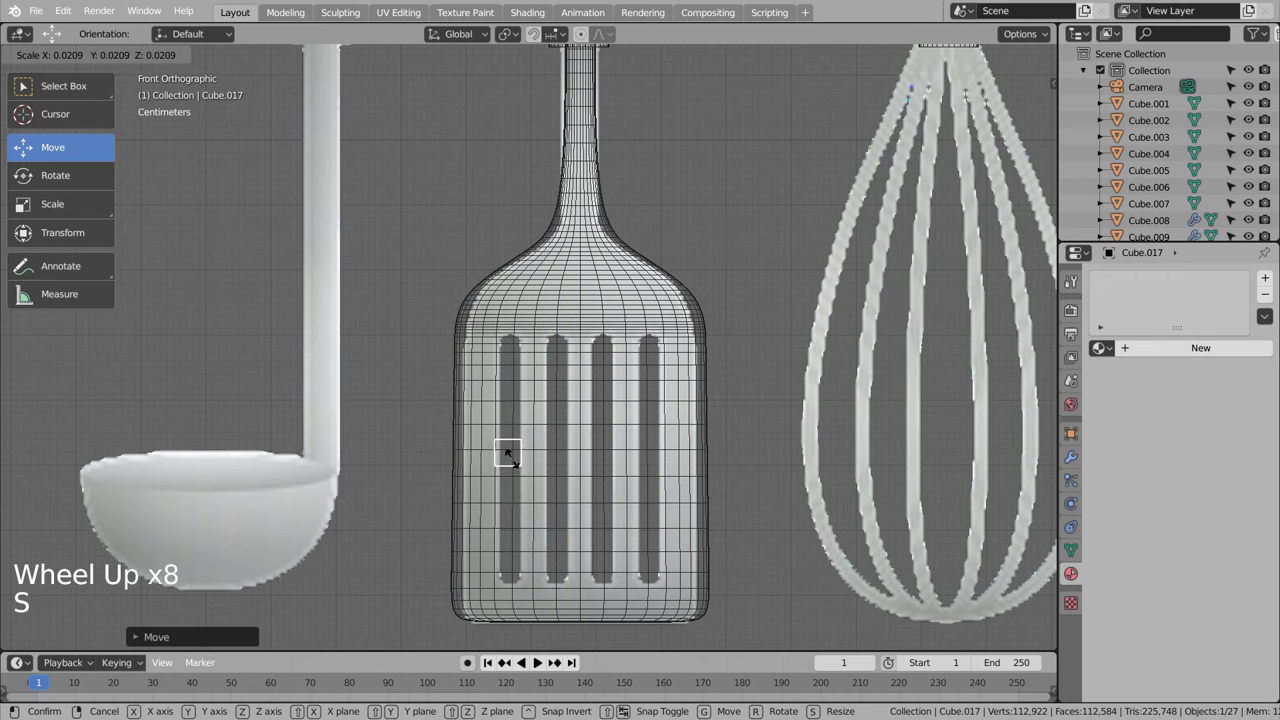
{"action": "left_click", "coordinate": [548, 458]}
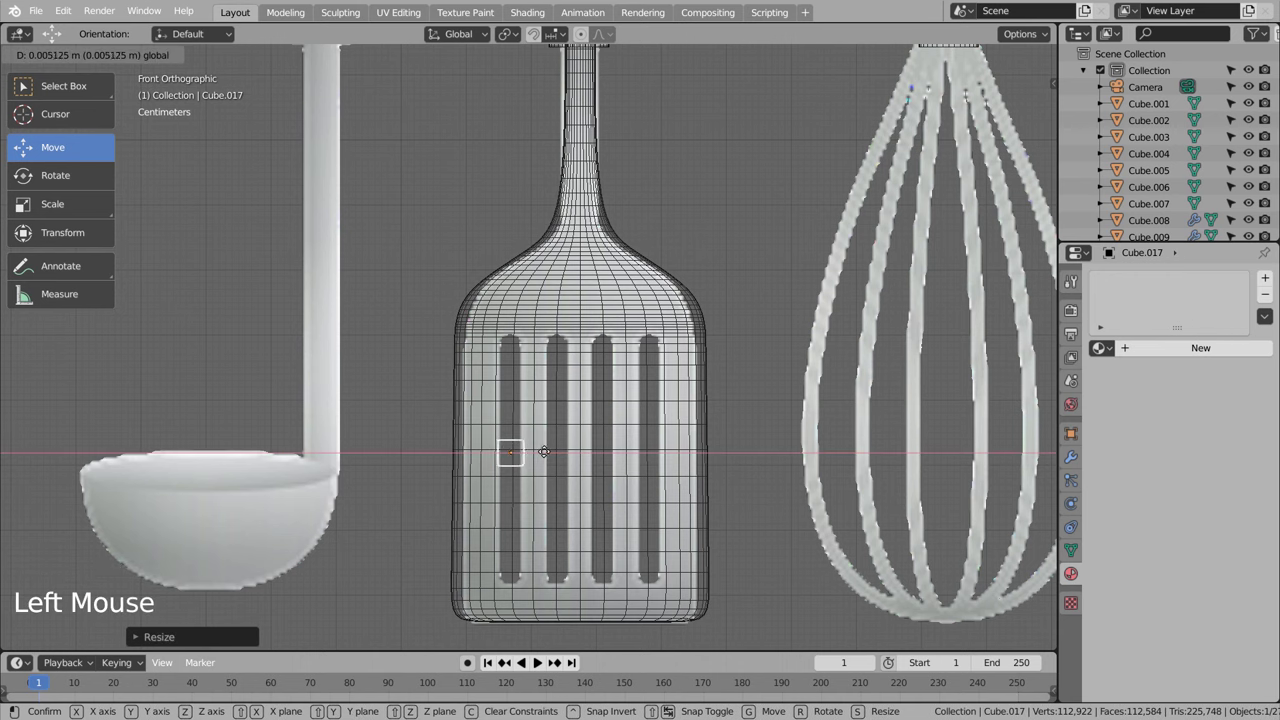
{"action": "key", "text": "s"}
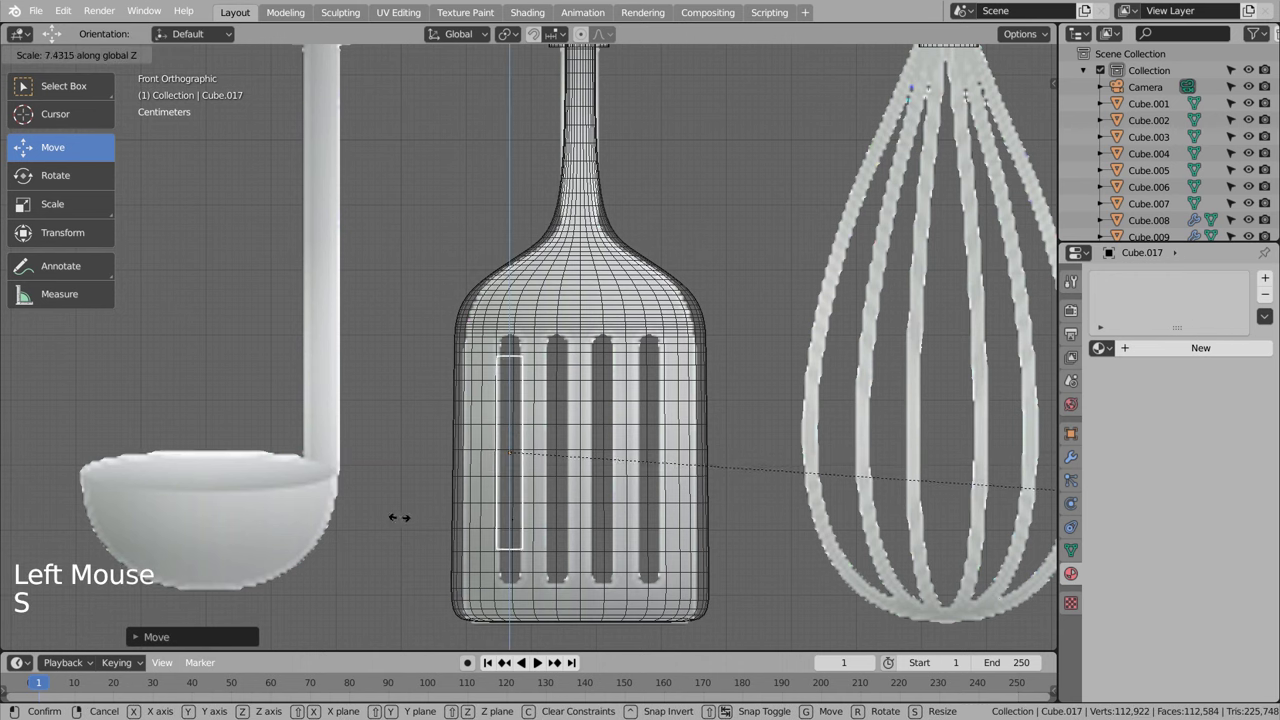
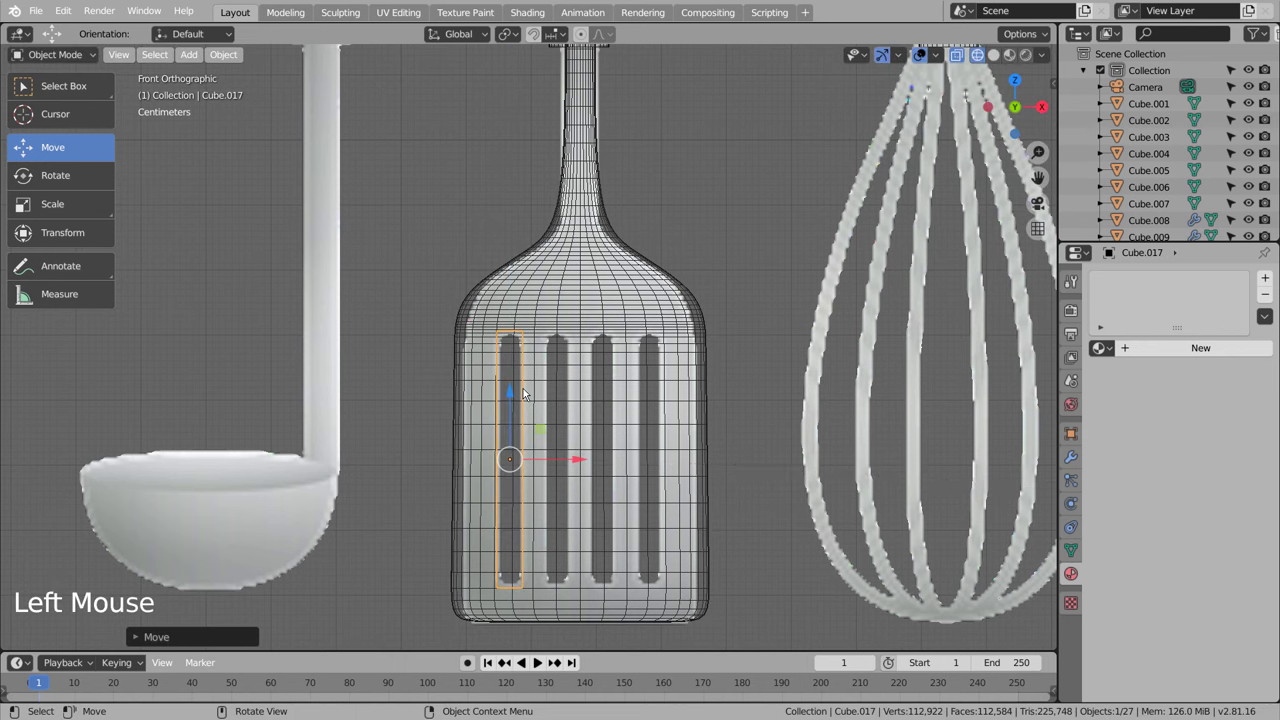
Step: Round the slot with subdivision and loop cuts and duplicate it into four slot pieces across the head
{"action": "key", "text": "ctrl+3"}
{"action": "key", "text": "Tab"}
{"action": "key", "text": "ctrl+r"}
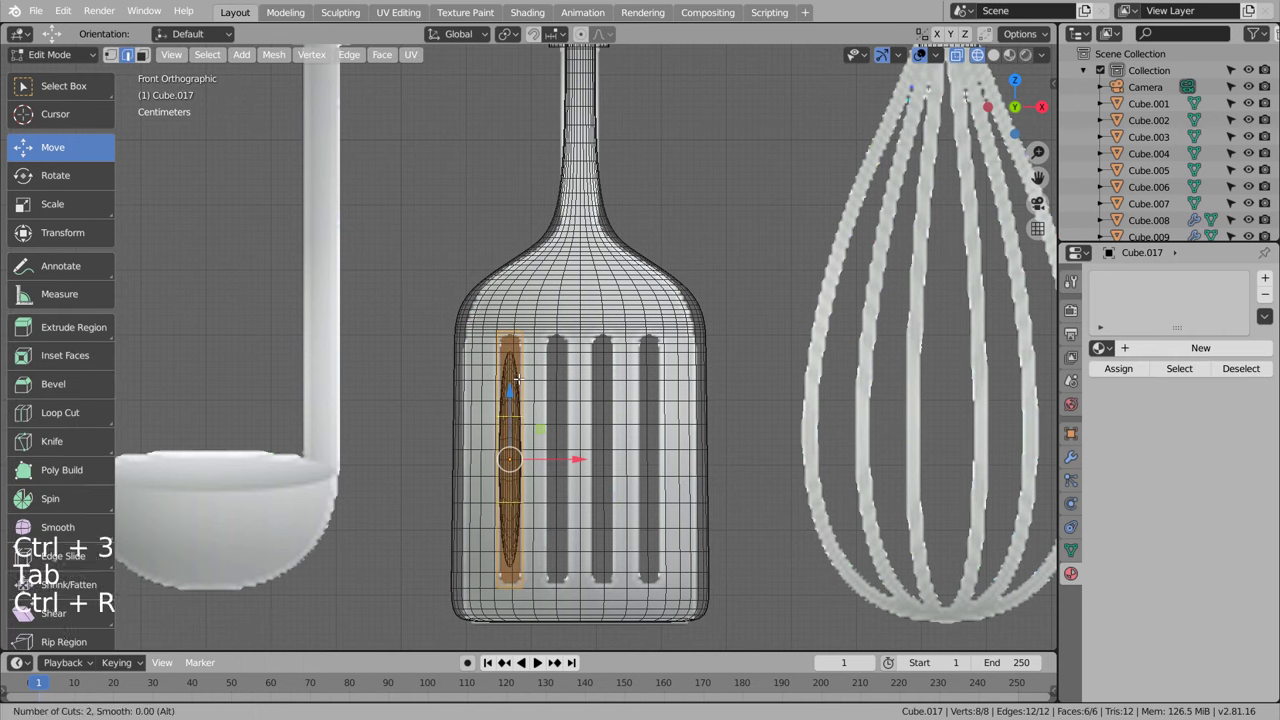
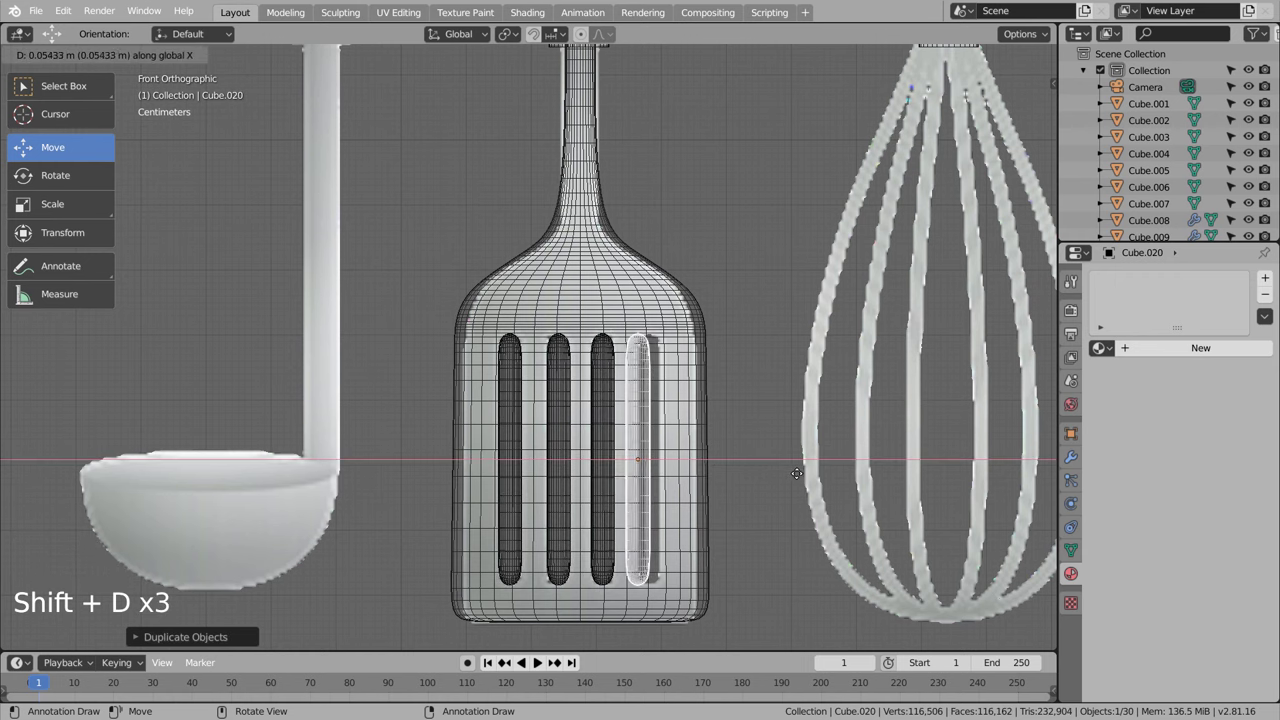
{"action": "middle_click", "coordinate": [784, 496]}
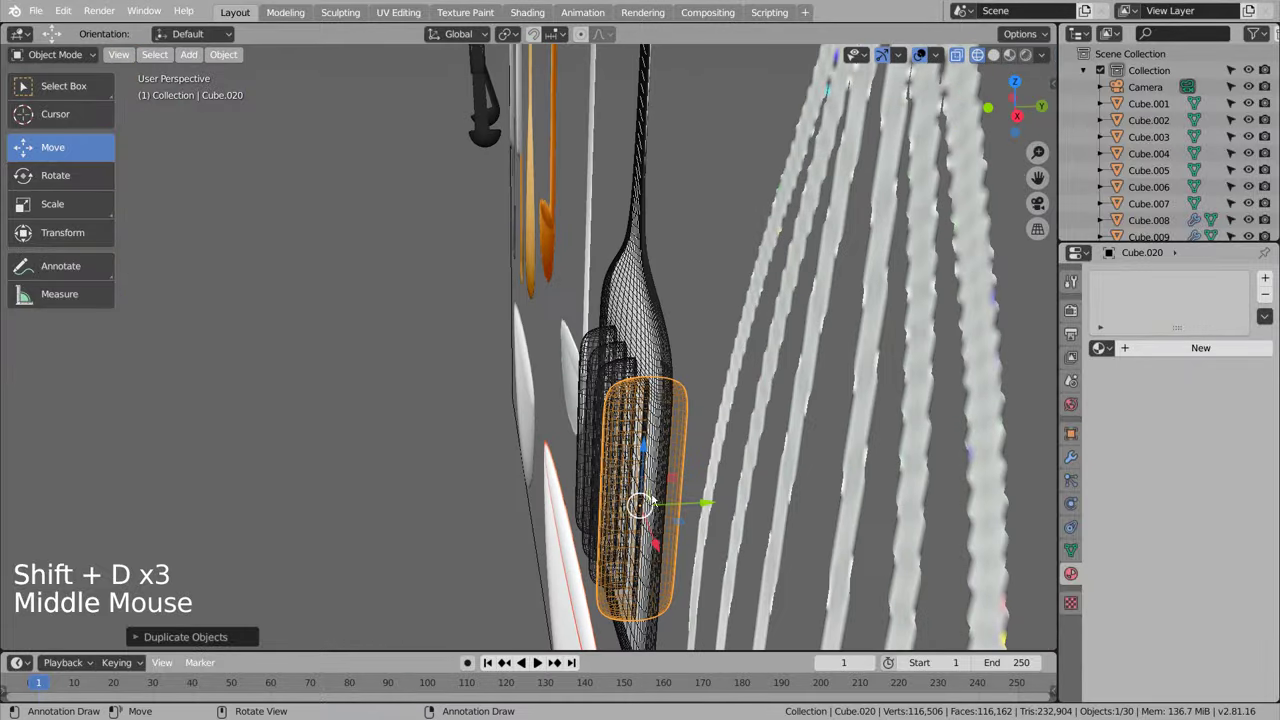
Step: Select the four slot cutters and join them into a single object
{"action": "left_click", "coordinate": [606, 382]}
{"action": "key", "text": "shift+z"}
{"action": "left_click", "coordinate": [420, 491]}
{"action": "middle_click", "coordinate": [664, 459]}
{"action": "left_click", "coordinate": [663, 362]}
{"action": "left_click", "coordinate": [619, 344]}
{"action": "left_click", "coordinate": [583, 342]}
{"action": "double_click", "coordinate": [534, 347]}
{"action": "key", "text": "ctrl+j"}
Step: Apply the Subdivision and Boolean modifiers on the spatula head, then delete the slot cutter object
{"action": "left_click", "coordinate": [649, 303]}
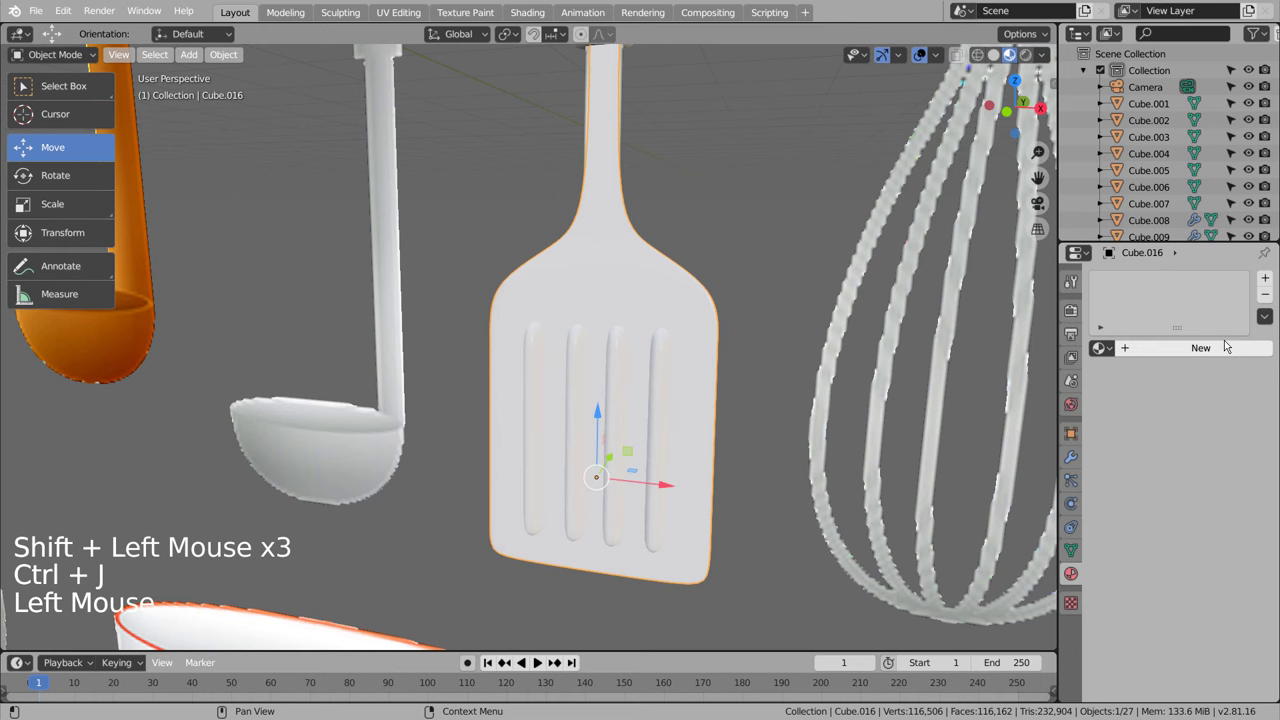
{"action": "left_click", "coordinate": [1076, 455]}
{"action": "left_click", "coordinate": [1161, 276]}
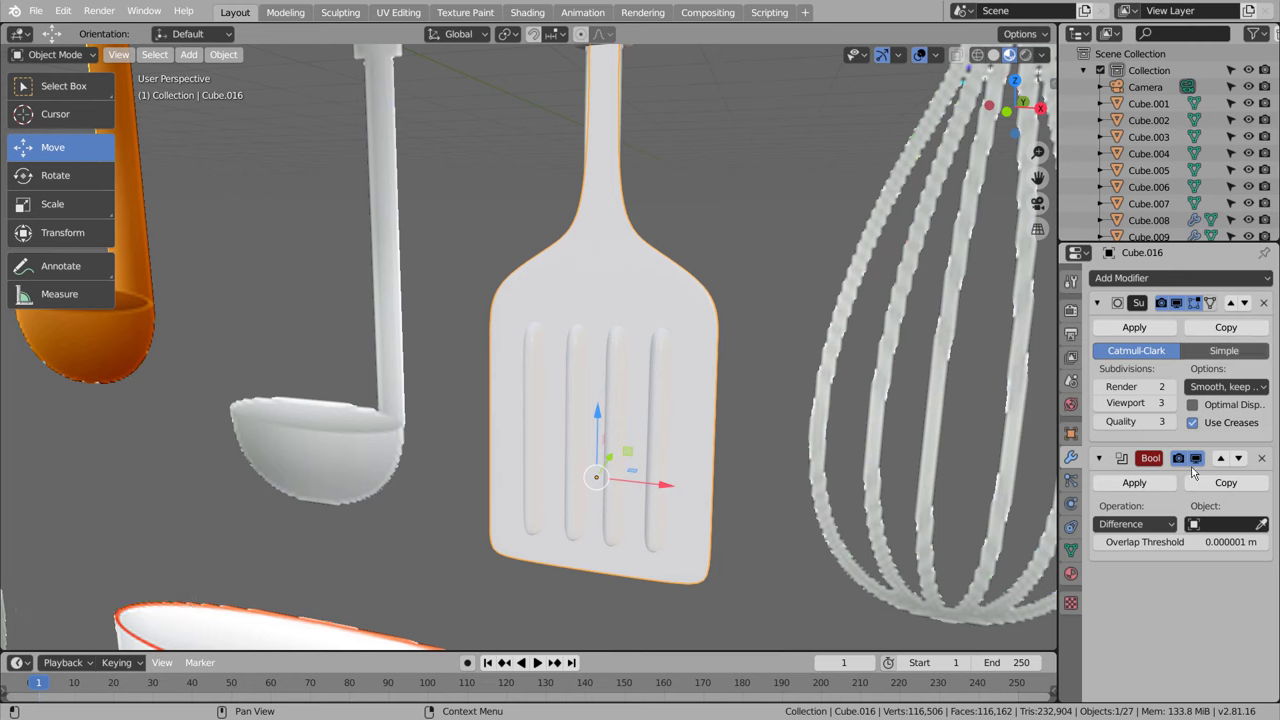
{"action": "left_click", "coordinate": [1267, 526]}
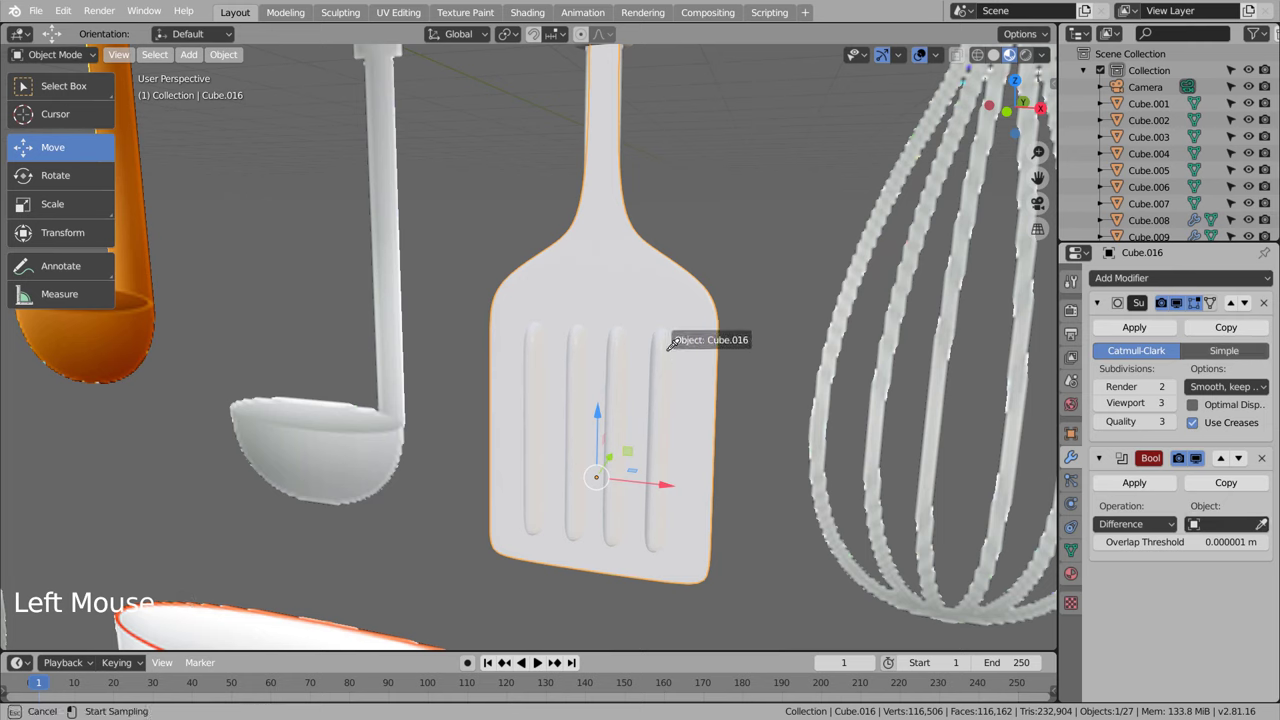
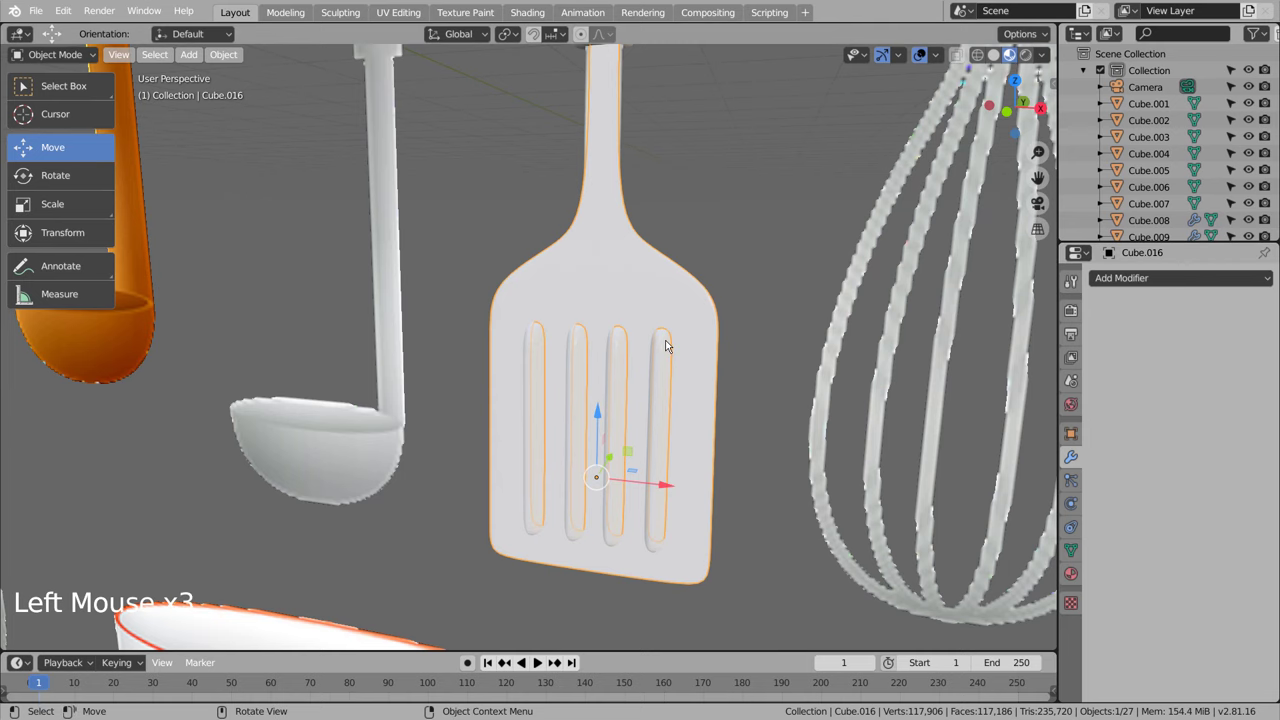
{"action": "left_click", "coordinate": [672, 342]}
{"action": "key", "text": "x"}
Step: Orbit around the spatula head to inspect the four cut-through slots
{"action": "left_click", "coordinate": [649, 305]}
{"action": "middle_click", "coordinate": [677, 321]}
{"action": "scroll", "scroll_direction": "up", "scroll_amount": 3}
{"action": "middle_click", "coordinate": [625, 477]}
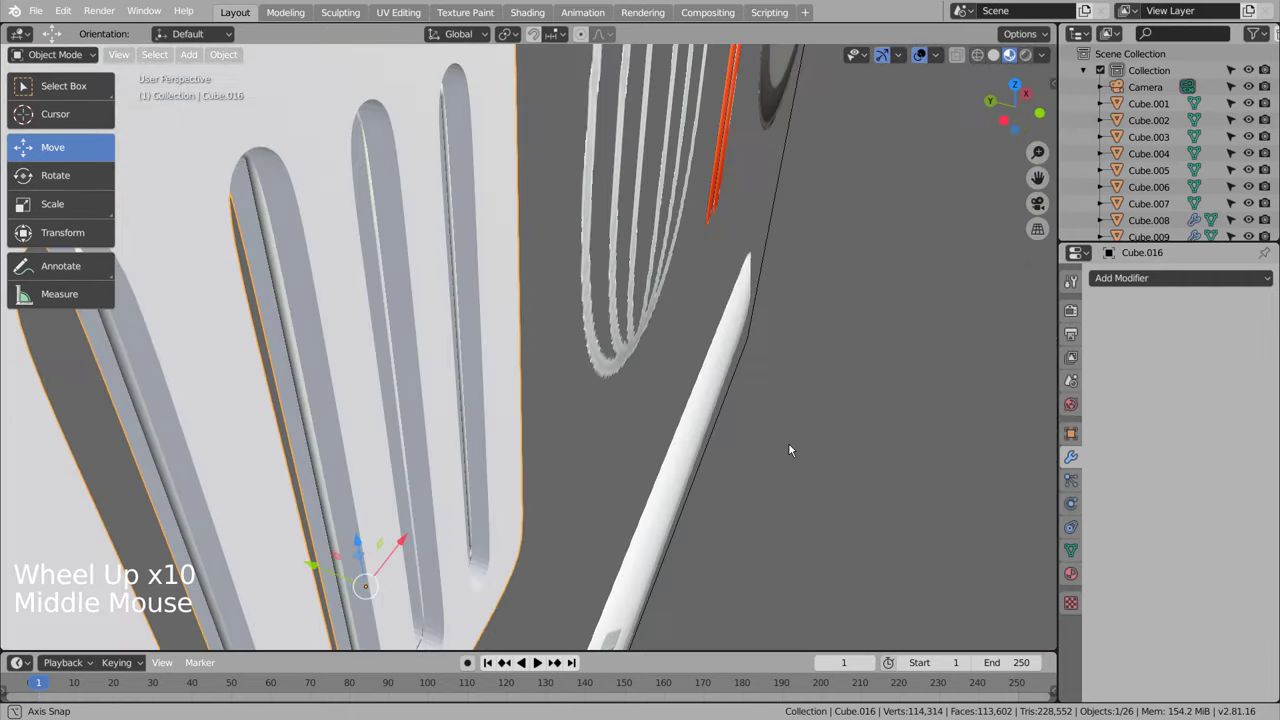
{"action": "scroll", "scroll_direction": "down", "scroll_amount": 3}
{"action": "scroll", "scroll_direction": "down", "scroll_amount": 3}
{"action": "scroll", "scroll_direction": "up", "scroll_amount": 3}
{"action": "scroll", "scroll_direction": "down", "scroll_amount": 3}
Step: Bring up the spatula's Material Properties with the list of existing materials
{"action": "left_click", "coordinate": [606, 310]}
{"action": "left_click", "coordinate": [1195, 289]}
{"action": "left_click", "coordinate": [1078, 576]}
{"action": "left_click", "coordinate": [1114, 351]}
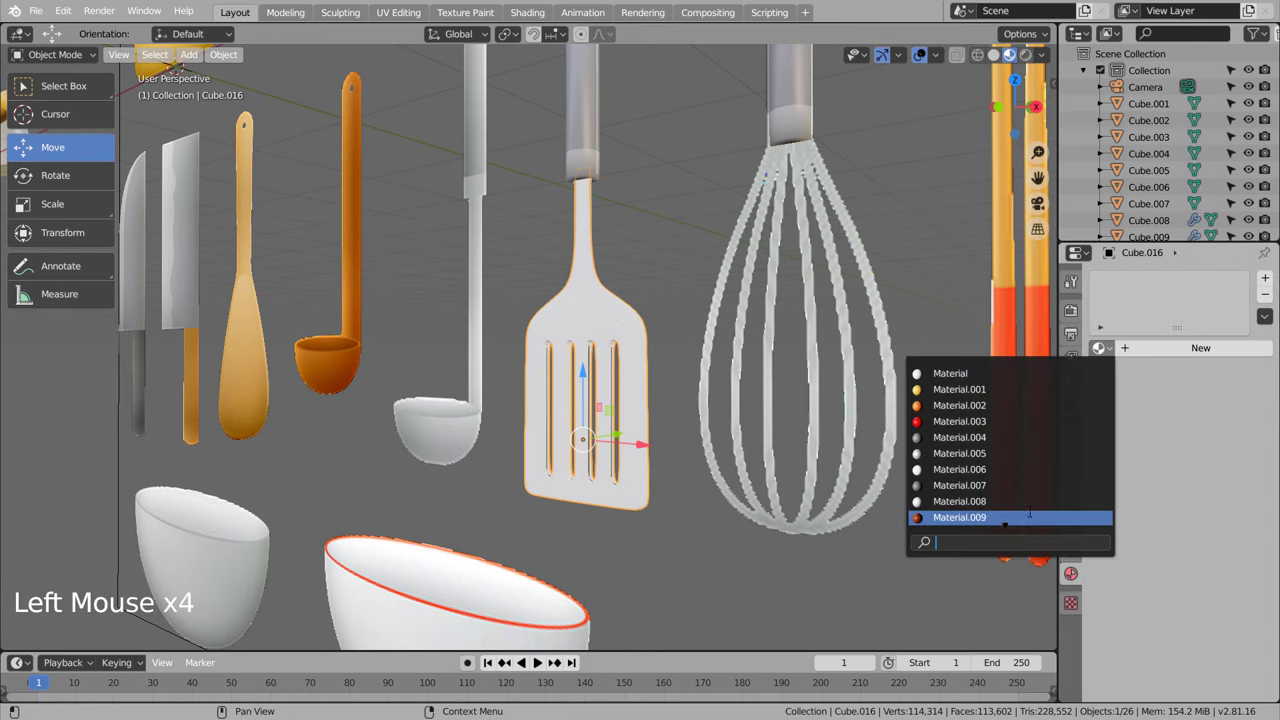
Step: Assign the shared metallic white Material.008 to the slotted spatula and zoom in on the whisk
{"action": "left_click", "coordinate": [666, 527]}
{"action": "middle_click", "coordinate": [701, 533]}
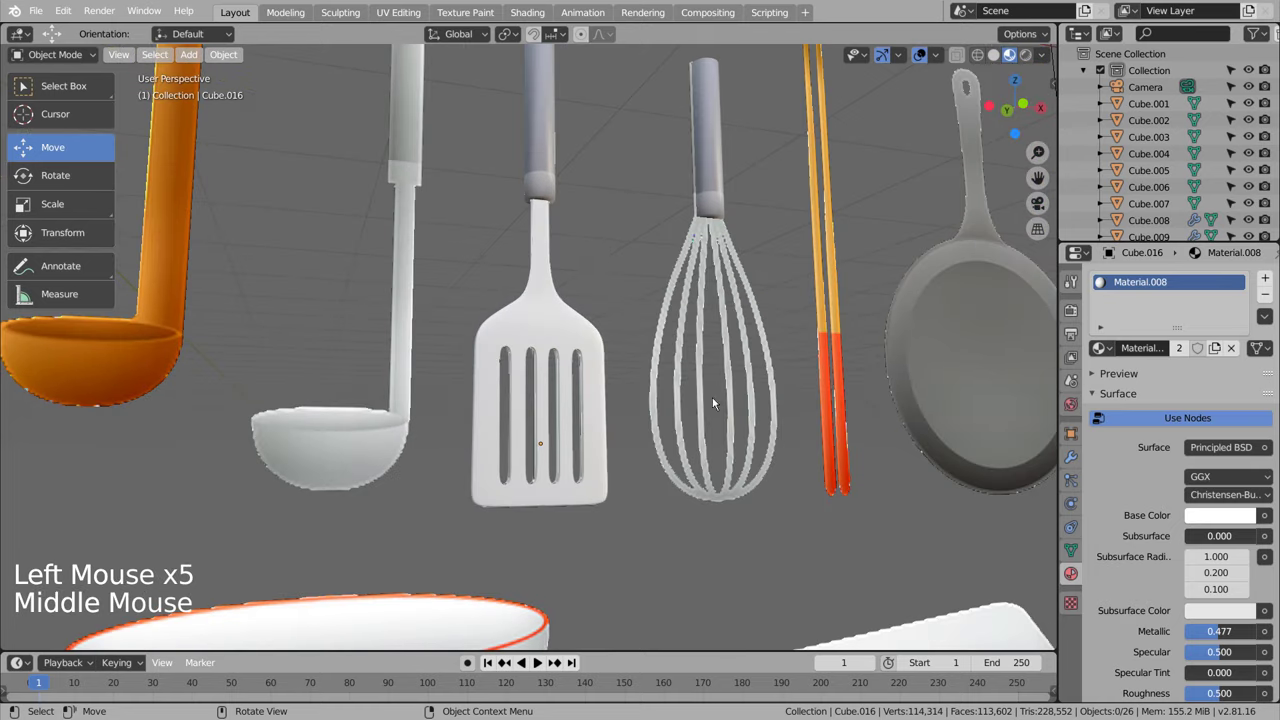
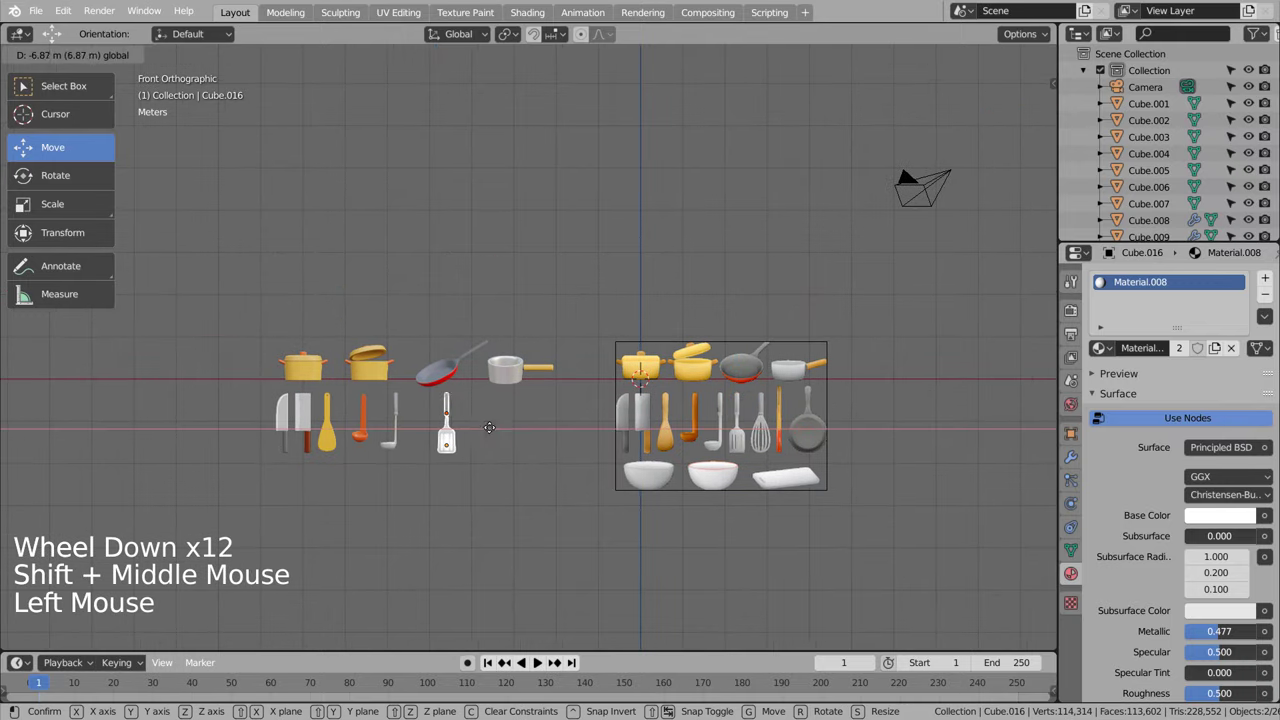
{"action": "left_click", "coordinate": [491, 492]}
{"action": "middle_click", "coordinate": [732, 527]}
{"action": "scroll", "scroll_direction": "up", "scroll_amount": 3}
{"action": "middle_click", "coordinate": [647, 438]}
{"action": "scroll", "scroll_direction": "up", "scroll_amount": 3}
{"action": "middle_click", "coordinate": [499, 272]}
{"action": "scroll", "scroll_direction": "up", "scroll_amount": 3}
{"action": "middle_click", "coordinate": [581, 340]}
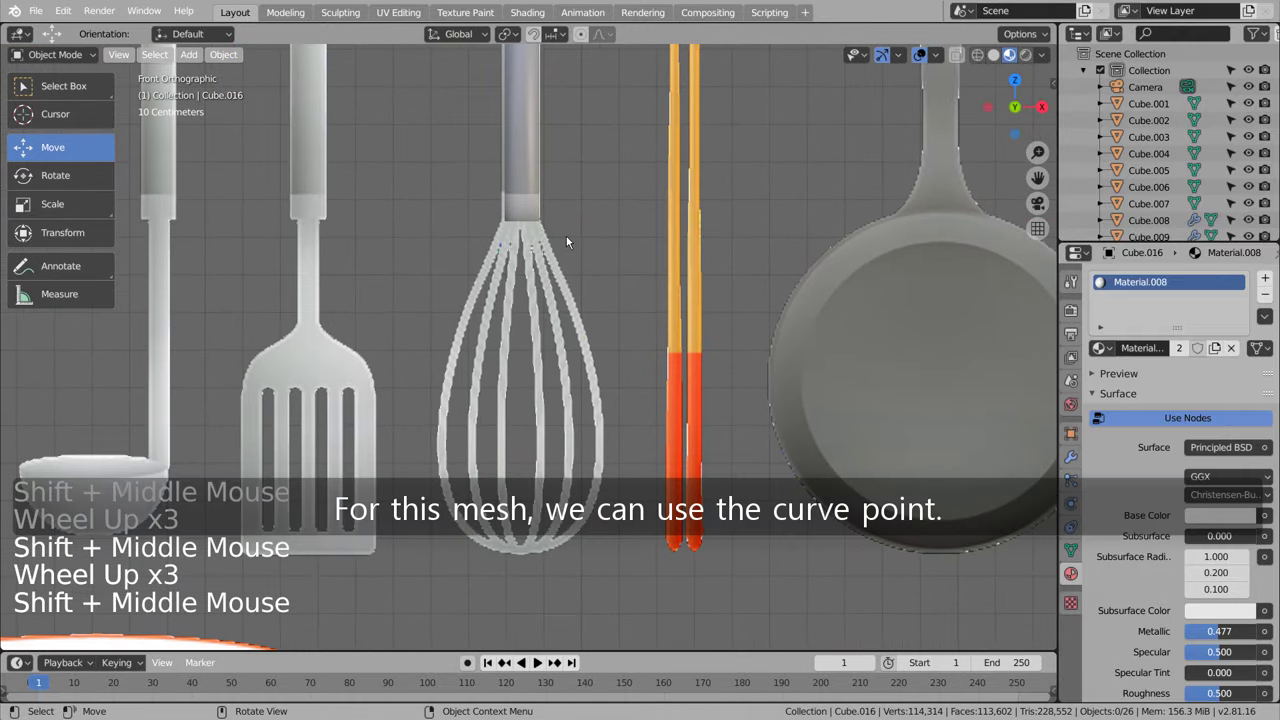
Step: Add a new curve Point object beside the whisk, undoing misplaced attempts
{"action": "scroll", "scroll_direction": "down", "scroll_amount": 3}
{"action": "left_click", "coordinate": [582, 236]}
{"action": "key", "text": "shift+a"}
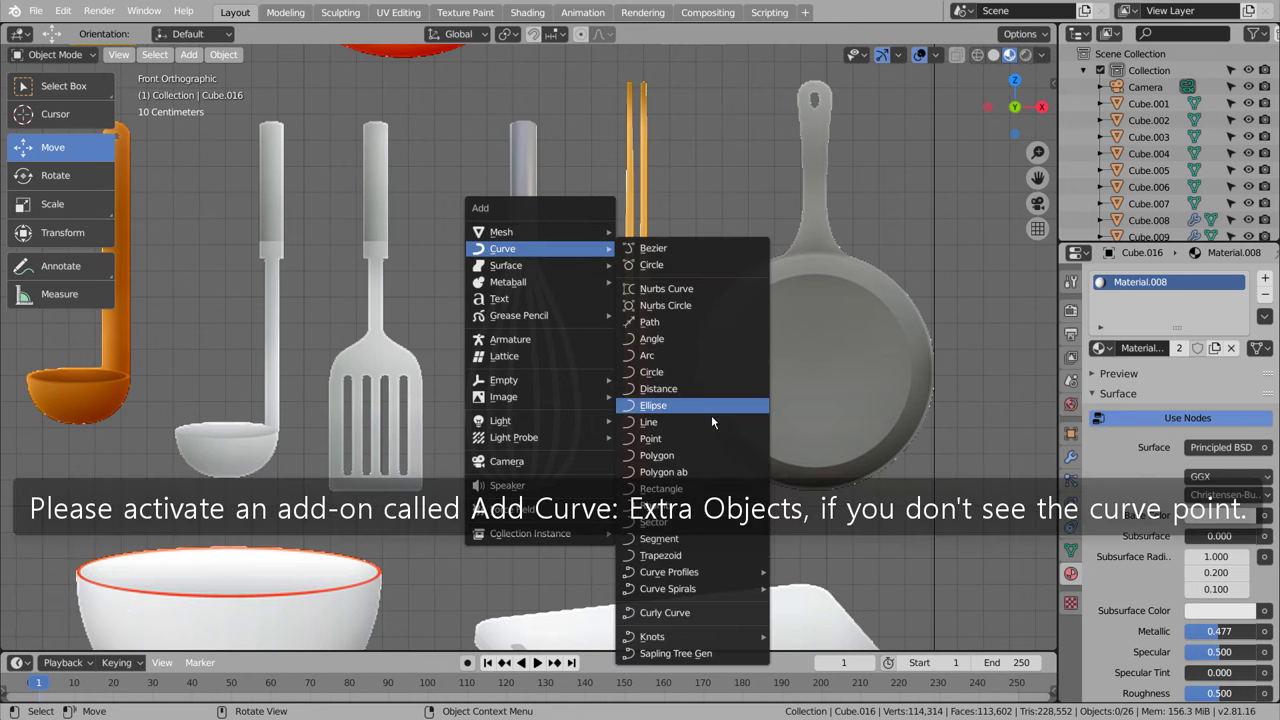
{"action": "key", "text": "g"}
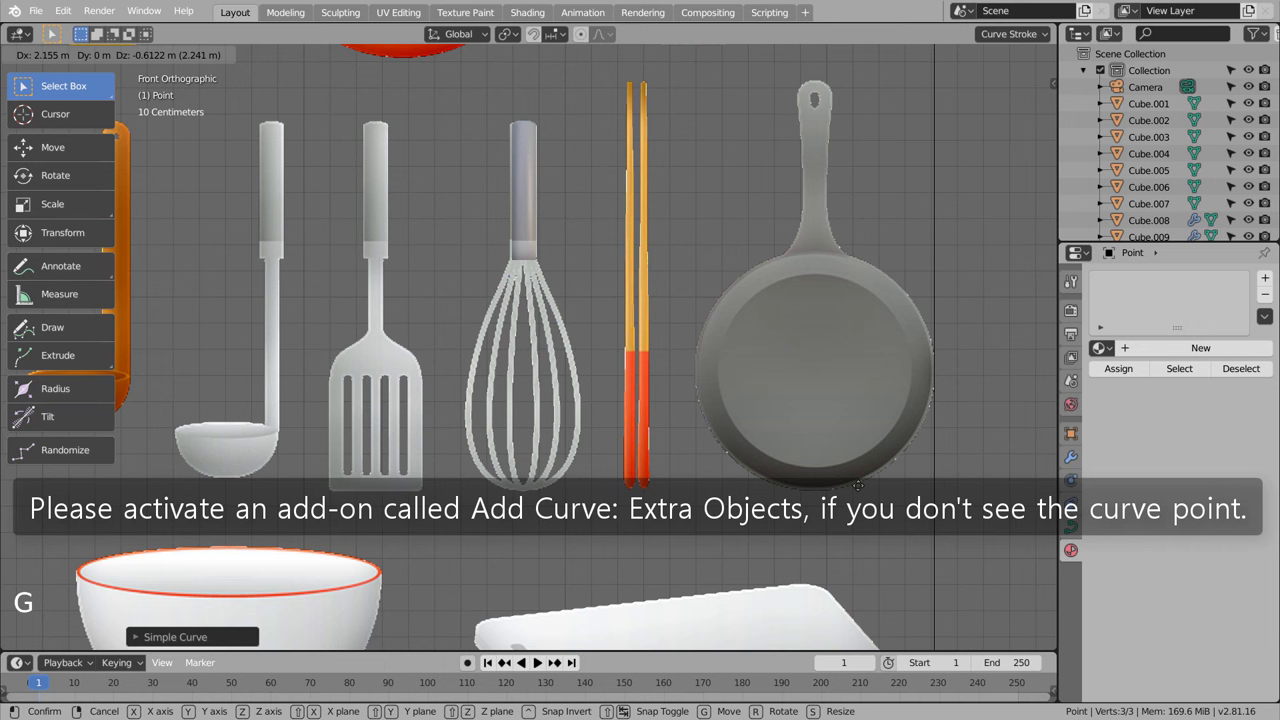
{"action": "key", "text": "ctrl+z"}
{"action": "scroll", "scroll_direction": "down", "scroll_amount": 3}
{"action": "key", "text": "g"}
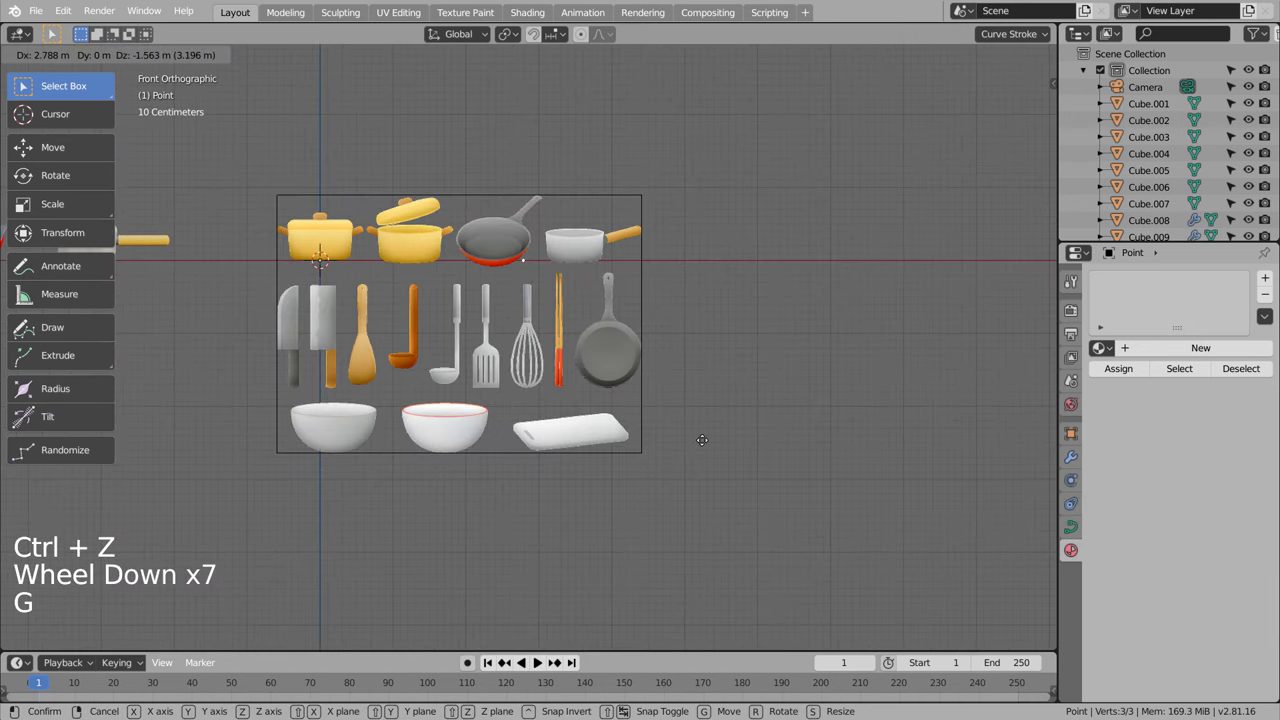
{"action": "key", "text": "ctrl+z"}
{"action": "key", "text": "ctrl+z"}
{"action": "key", "text": "shift+z"}
{"action": "key", "text": "shift+a"}
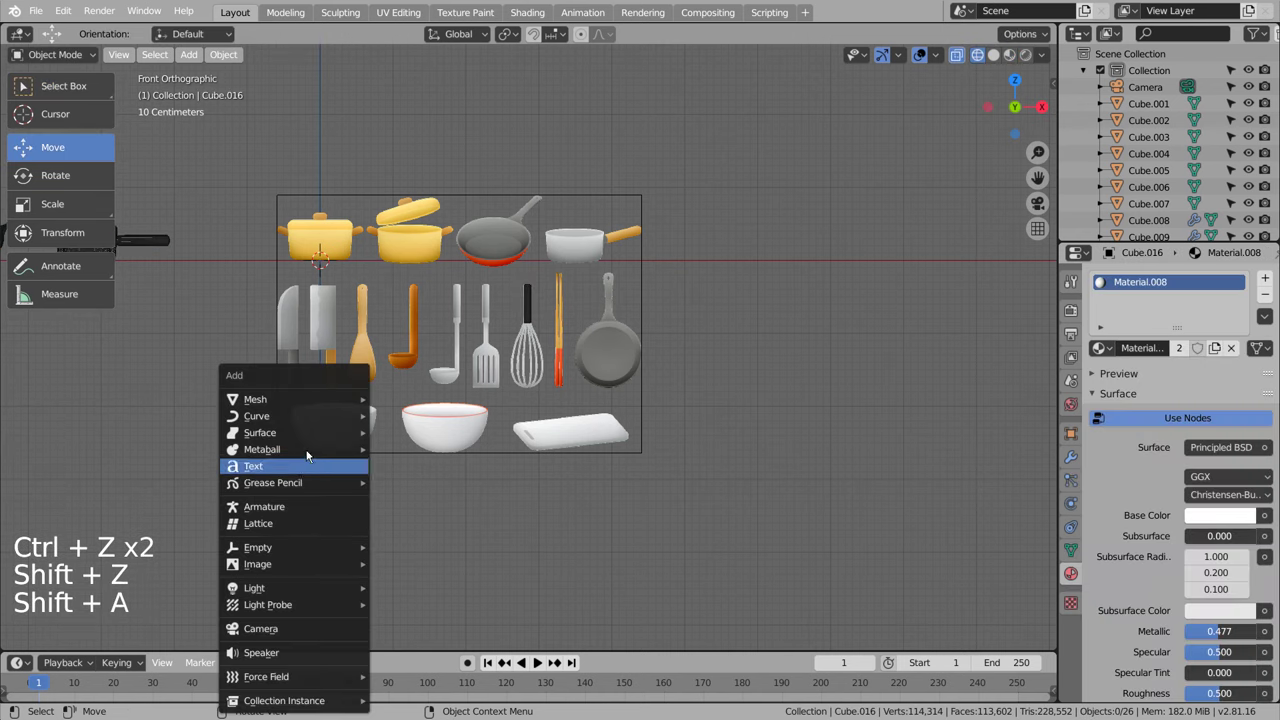
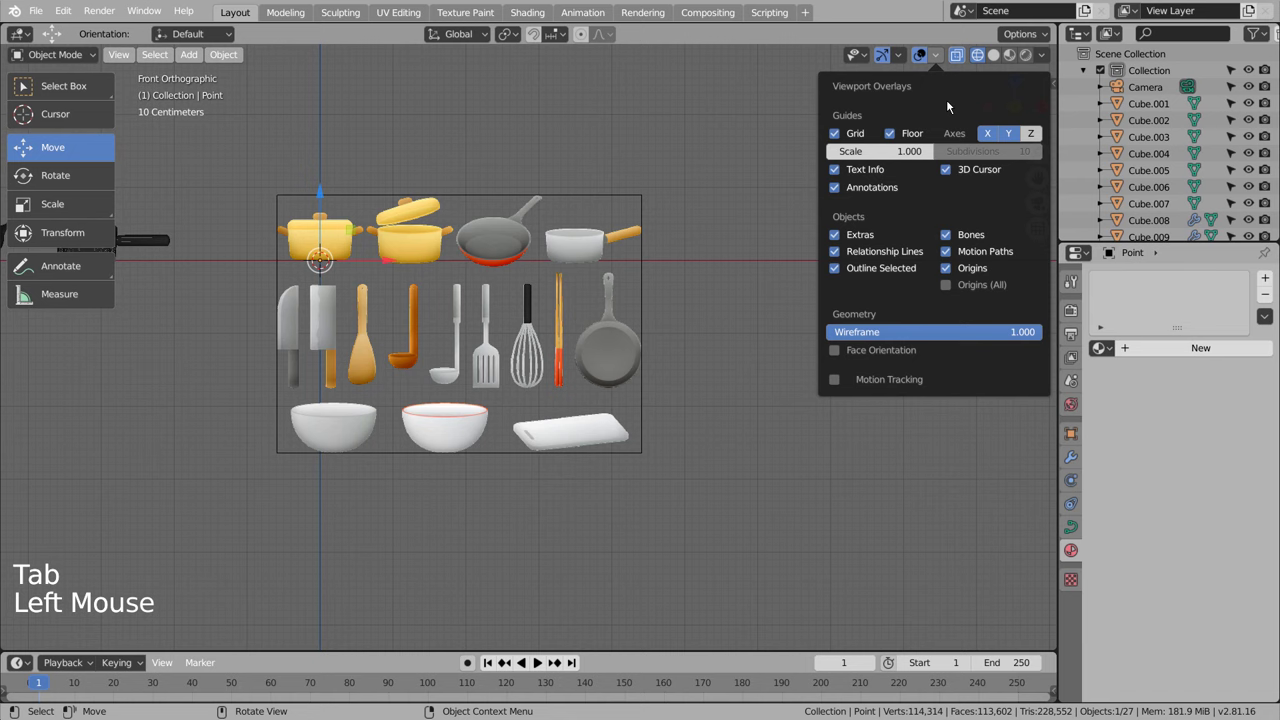
Step: Adjust viewport overlays and try positioning the curve, undoing the moves
{"action": "key", "text": "Tab"}
{"action": "left_click", "coordinate": [943, 60]}
{"action": "key", "text": "Tab"}
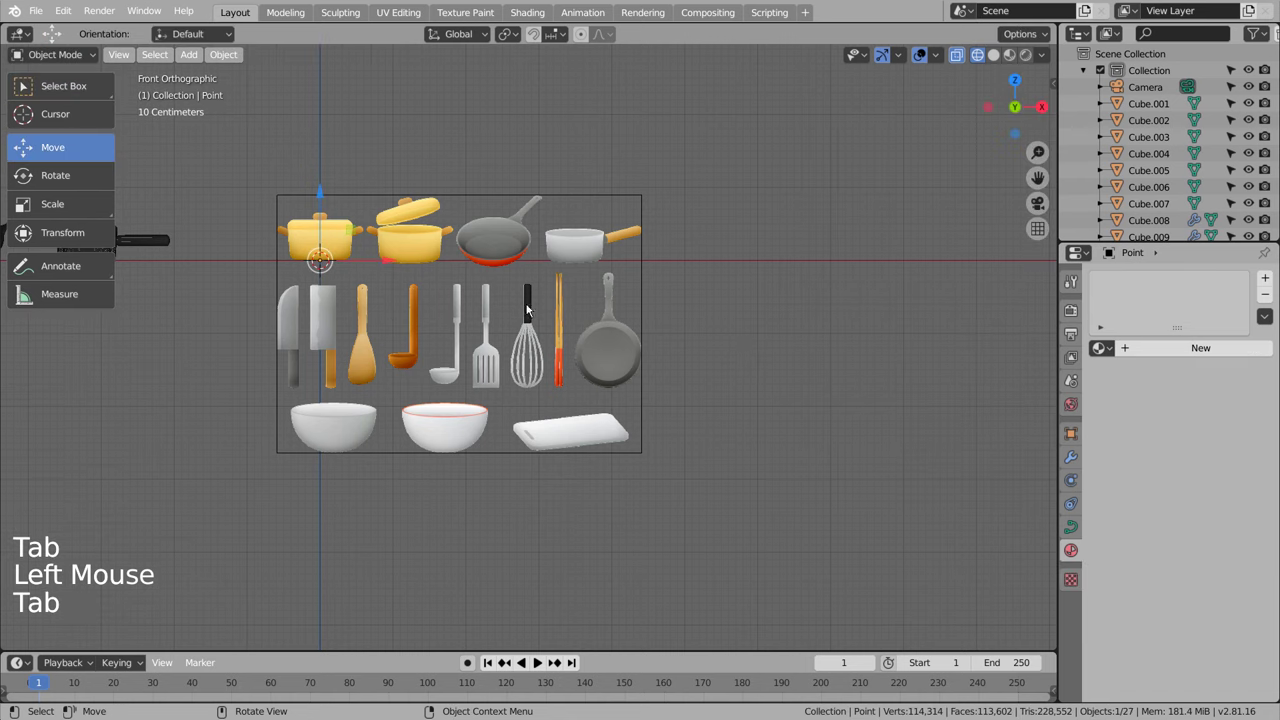
{"action": "key", "text": "g"}
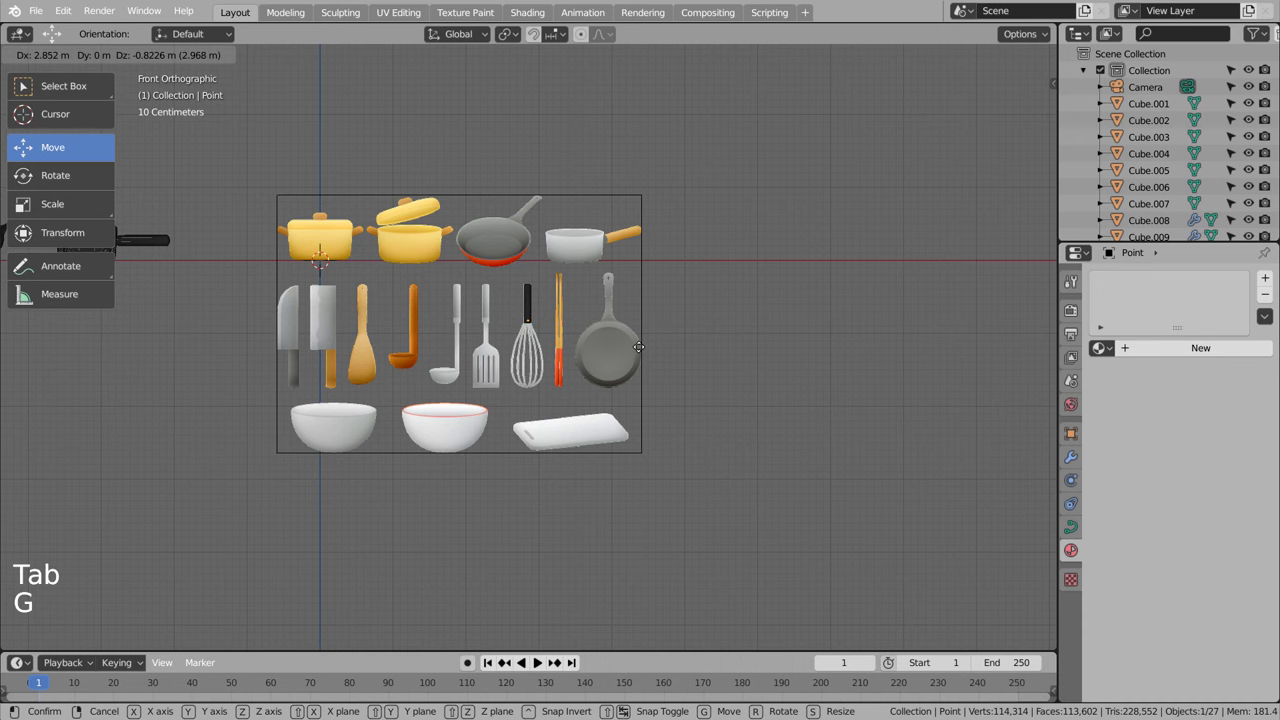
{"action": "scroll", "scroll_direction": "up", "scroll_amount": 3}
{"action": "key", "text": "g"}
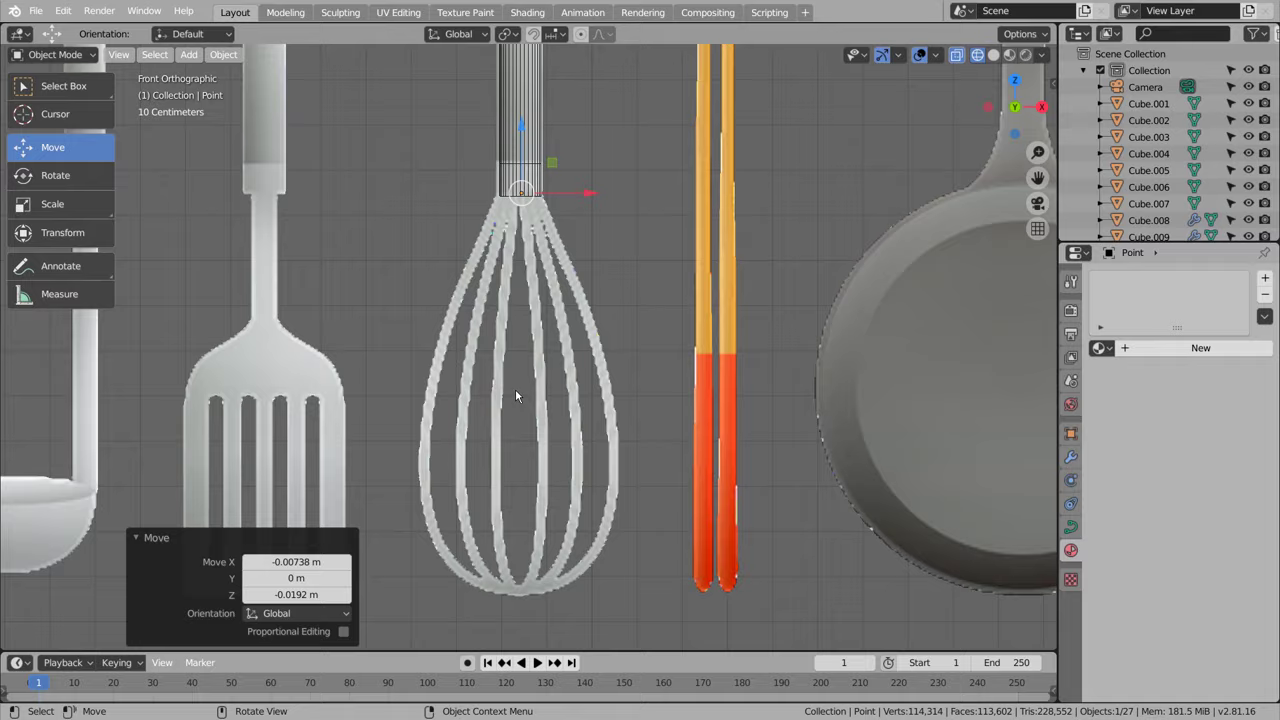
{"action": "scroll", "scroll_direction": "down", "scroll_amount": 3}
{"action": "middle_click", "coordinate": [301, 372]}
{"action": "key", "text": "ctrl+z"}
{"action": "key", "text": "ctrl+z"}
{"action": "scroll", "scroll_direction": "up", "scroll_amount": 3}
{"action": "middle_click", "coordinate": [824, 272]}
Step: Draw a smooth hooked arc shaped like half a whisk wire with the freehand curve tool
{"action": "key", "text": "Tab"}
{"action": "key", "text": "e"}
{"action": "key", "text": "e"}
{"action": "key", "text": "e"}
{"action": "key", "text": "e"}
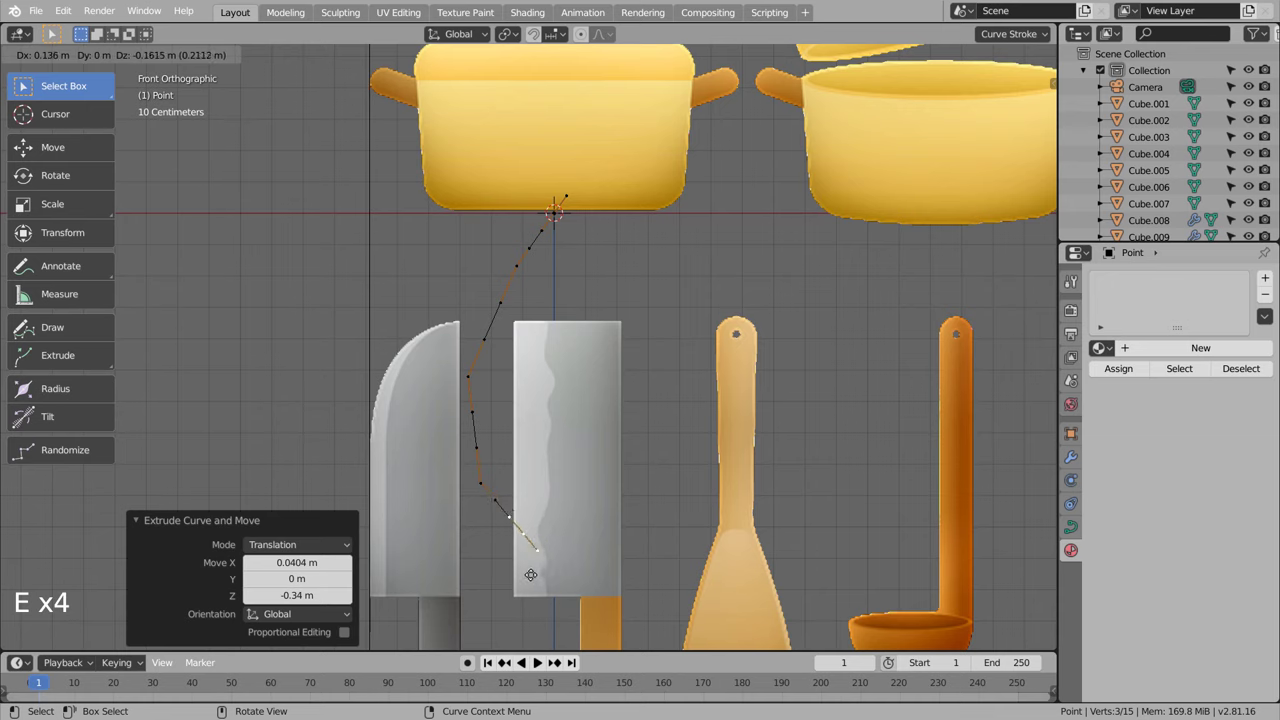
{"action": "key", "text": "e"}
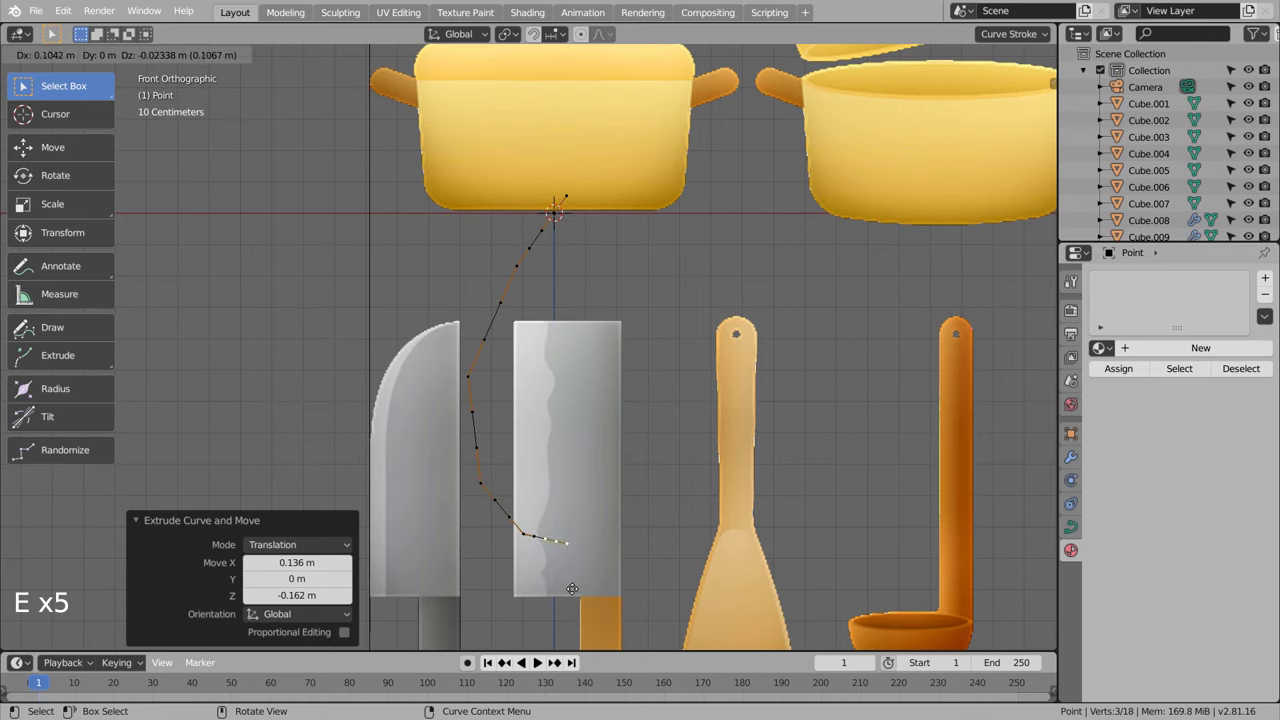
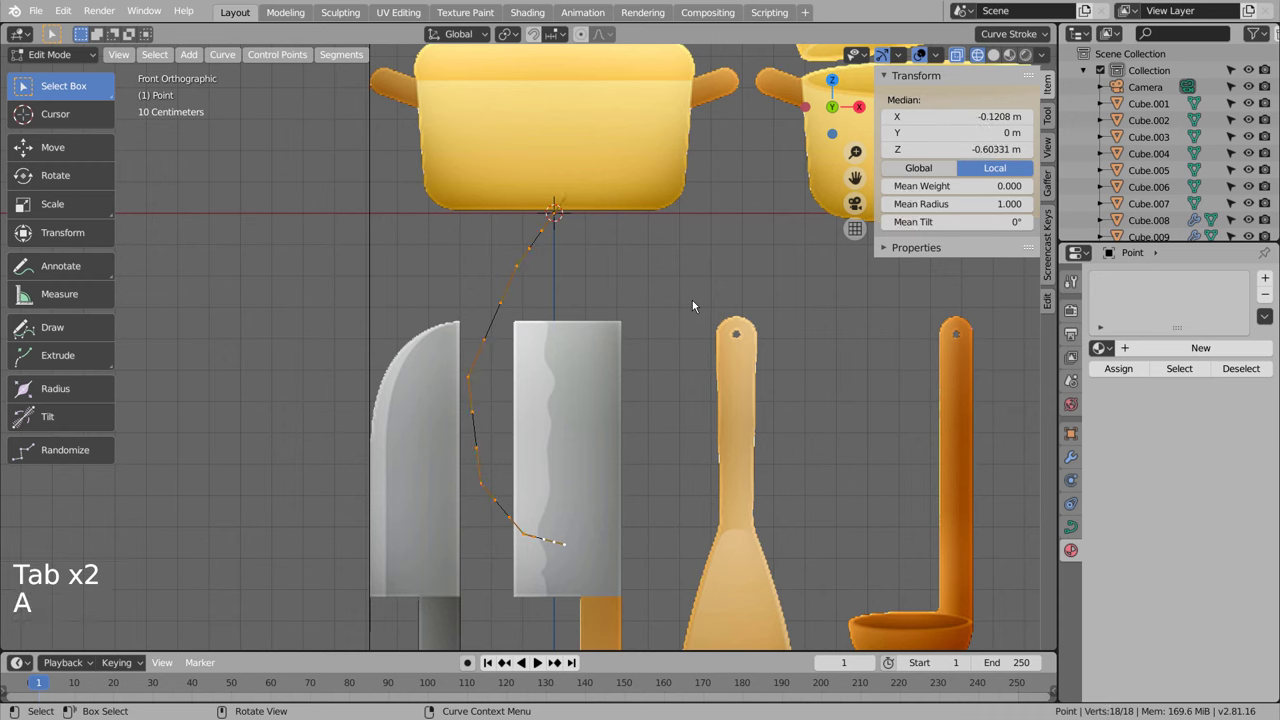
{"action": "key", "text": "v"}
{"action": "key", "text": "Tab"}
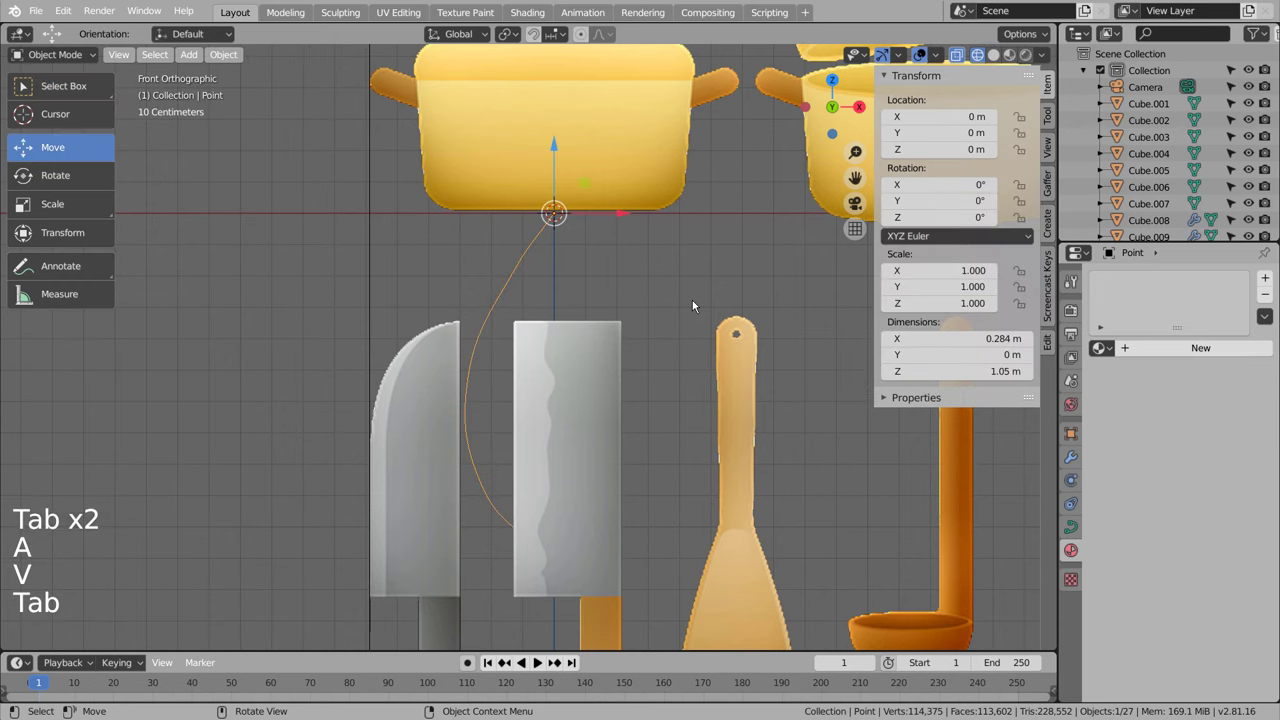
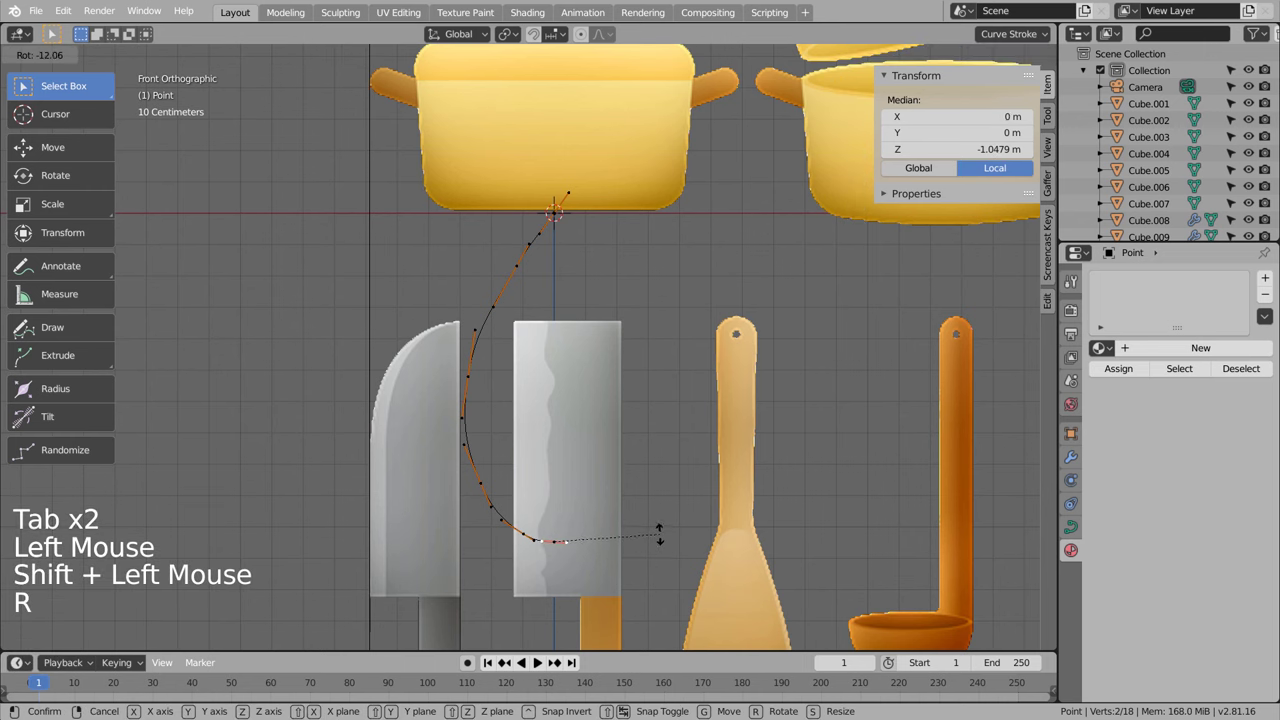
{"action": "key", "text": "Tab"}
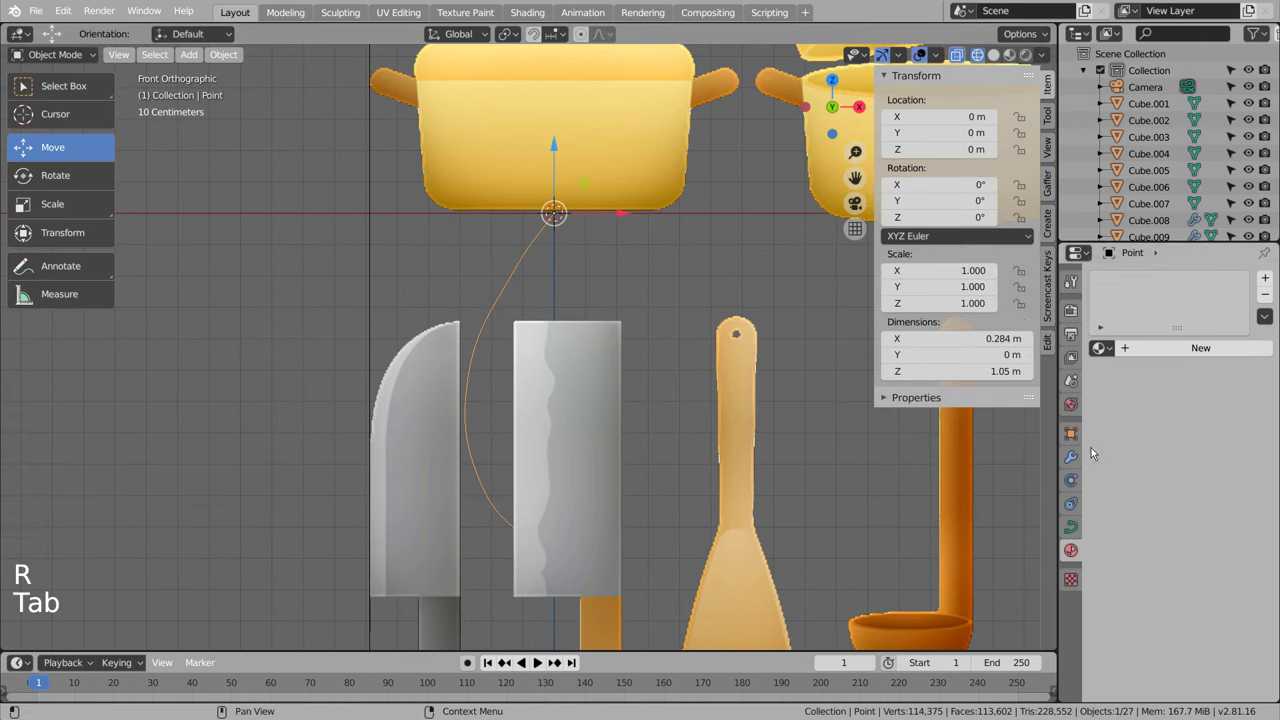
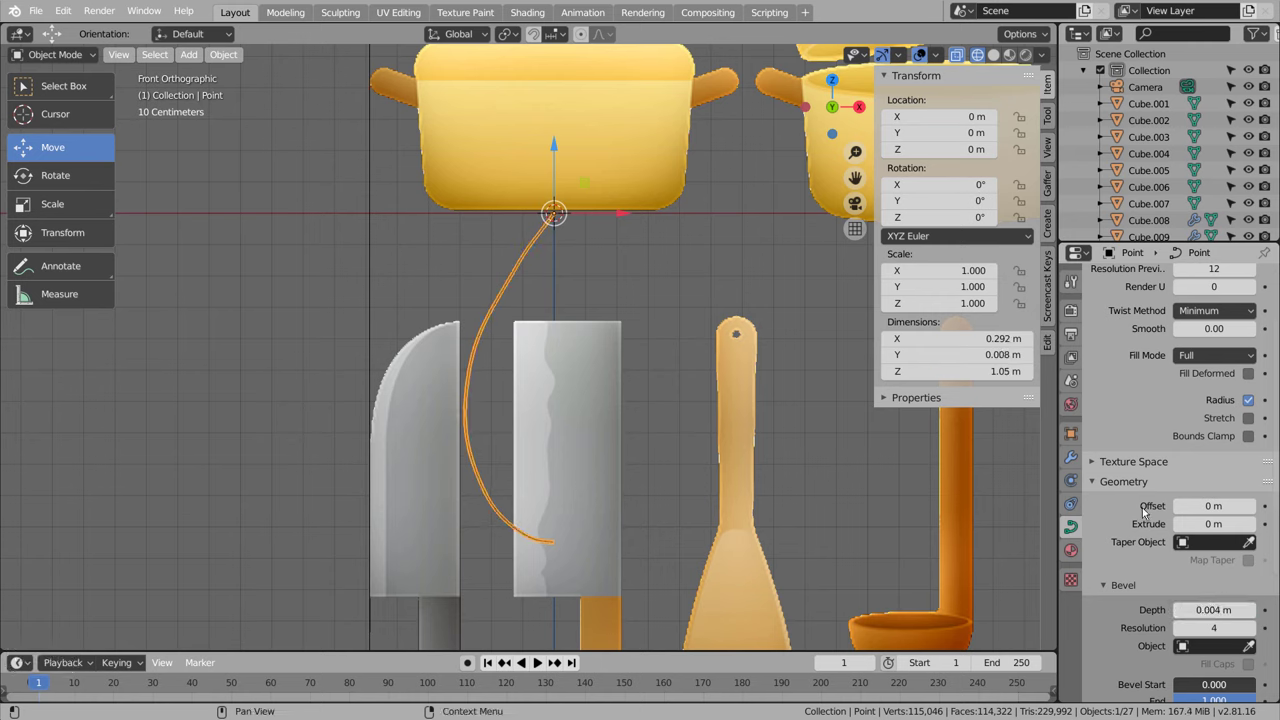
Step: Thicken the curve with 0.004 m bevel depth and mirror it on X into a closed teardrop loop
{"action": "left_click", "coordinate": [1081, 465]}
{"action": "double_click", "coordinate": [1157, 275]}
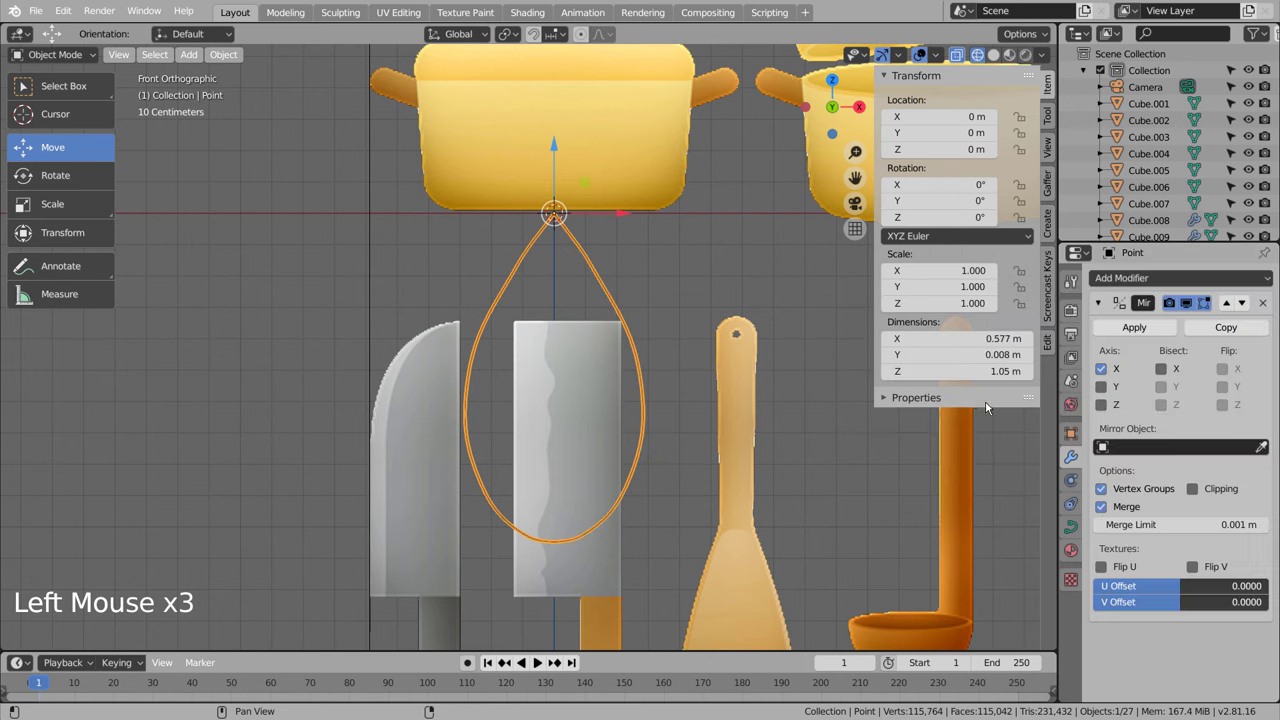
{"action": "scroll", "scroll_direction": "down", "scroll_amount": 3}
{"action": "middle_click", "coordinate": [749, 400]}
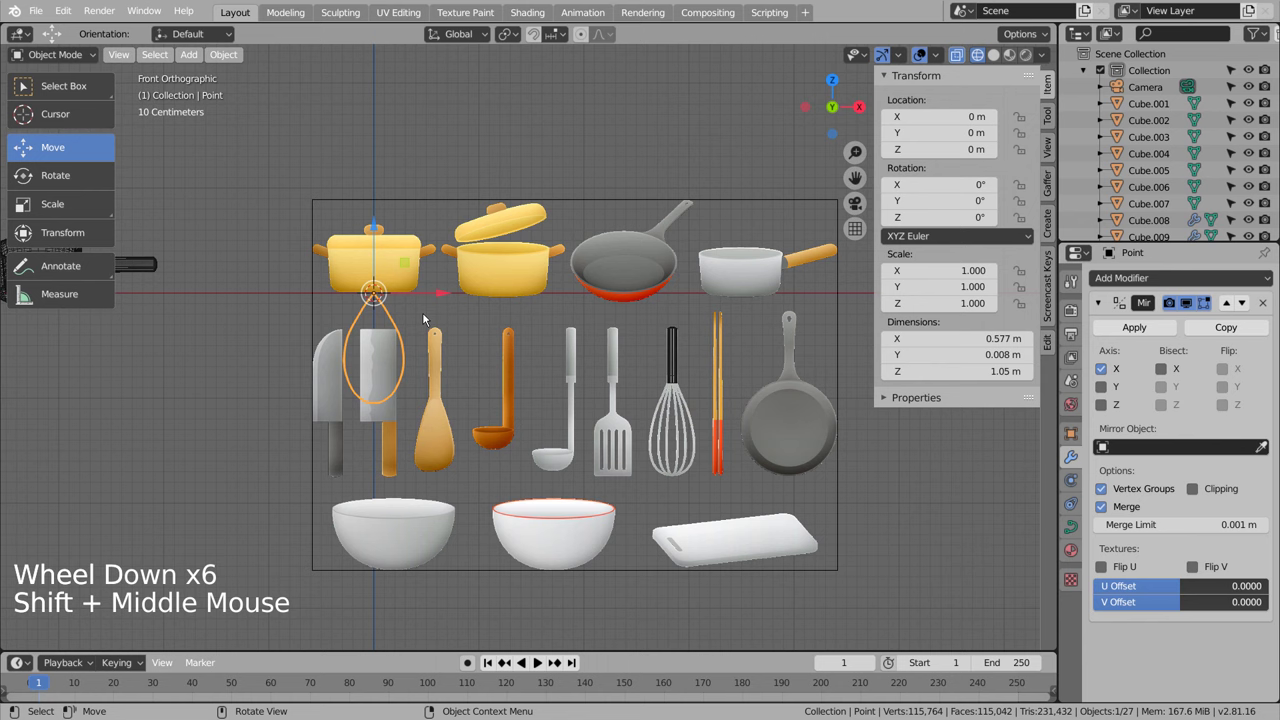
Step: Move, scale and narrow the wire loop to fit over the whisk's wires
{"action": "left_click", "coordinate": [441, 303]}
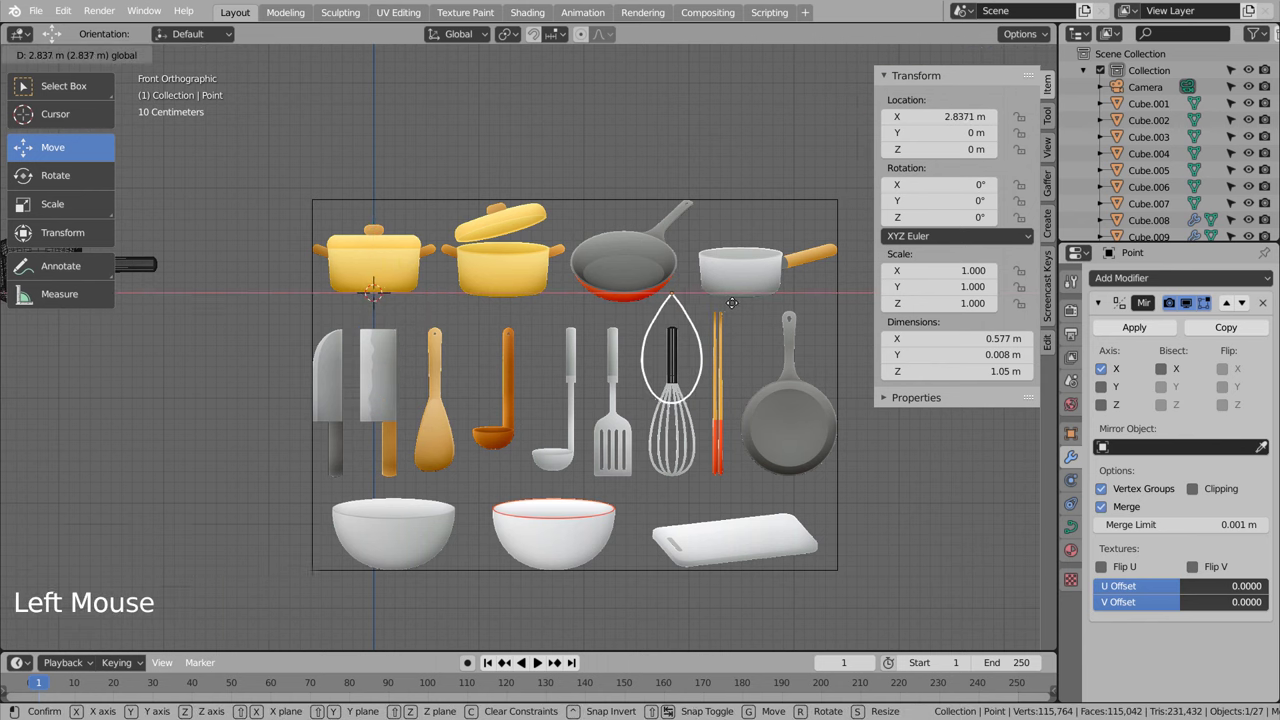
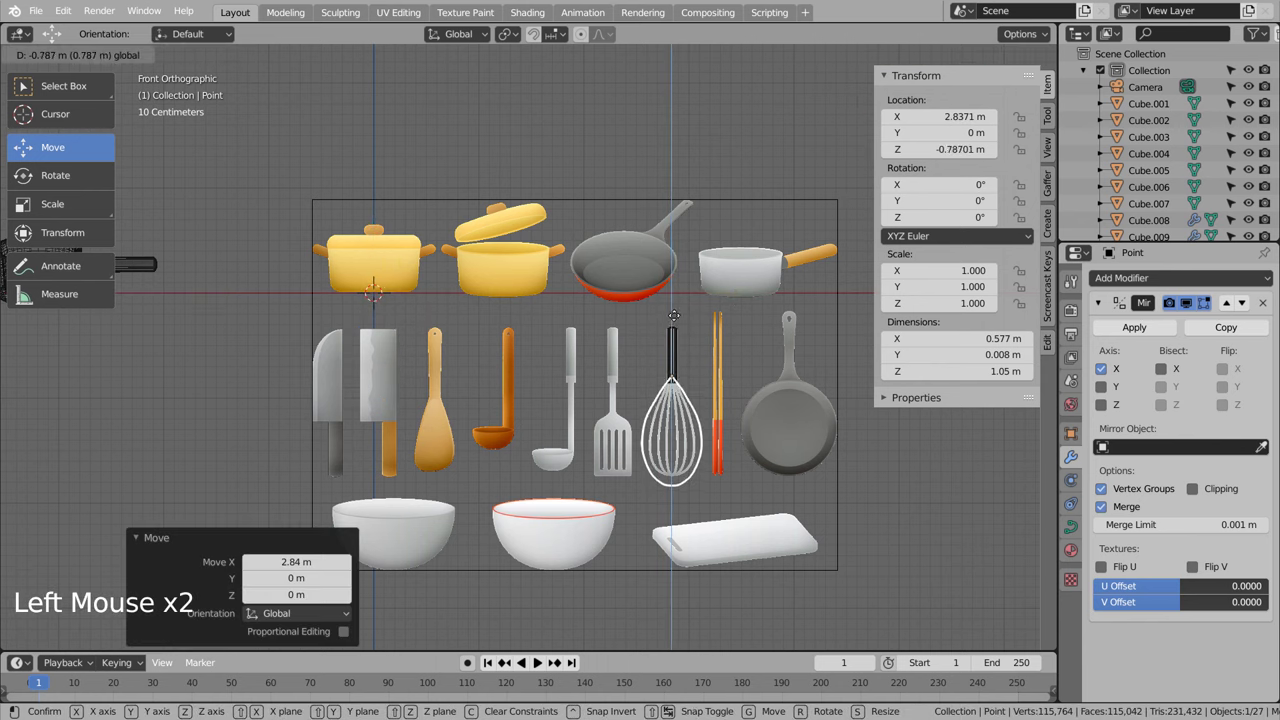
{"action": "key", "text": "s"}
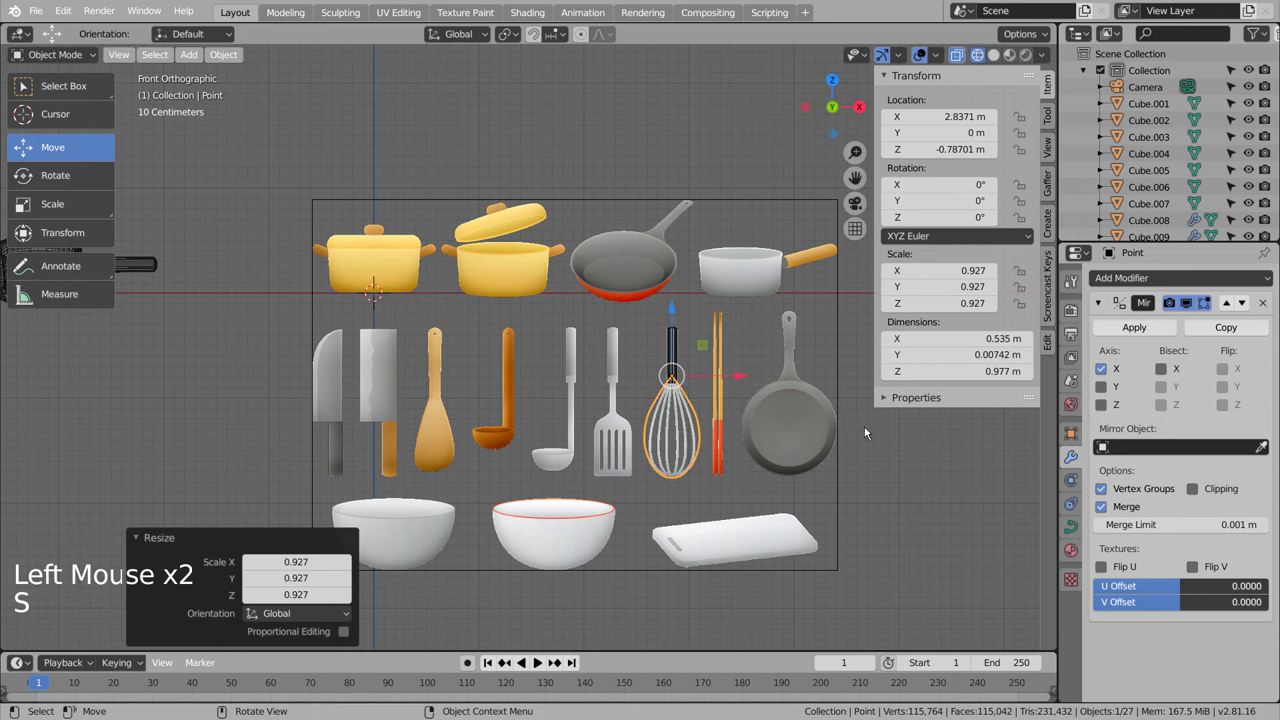
{"action": "scroll", "scroll_direction": "up", "scroll_amount": 3}
{"action": "middle_click", "coordinate": [913, 542]}
{"action": "scroll", "scroll_direction": "up", "scroll_amount": 3}
{"action": "middle_click", "coordinate": [723, 475]}
{"action": "key", "text": "s"}
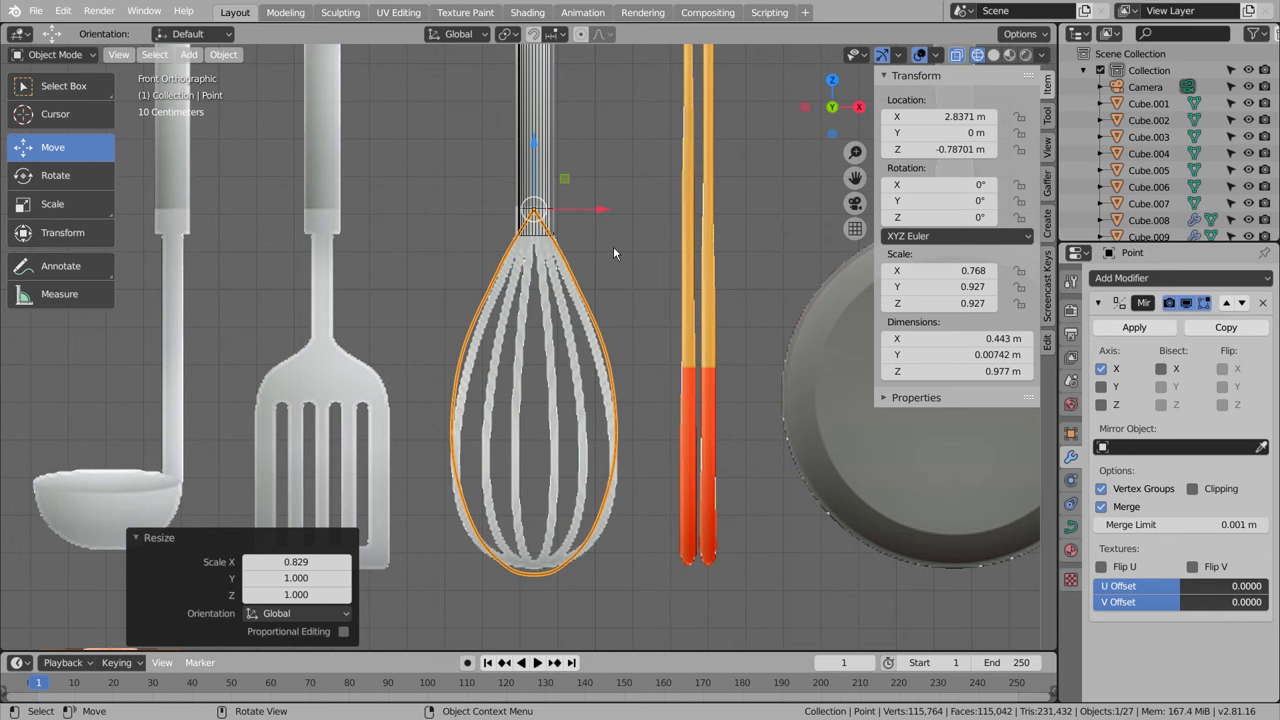
{"action": "left_click", "coordinate": [539, 156]}
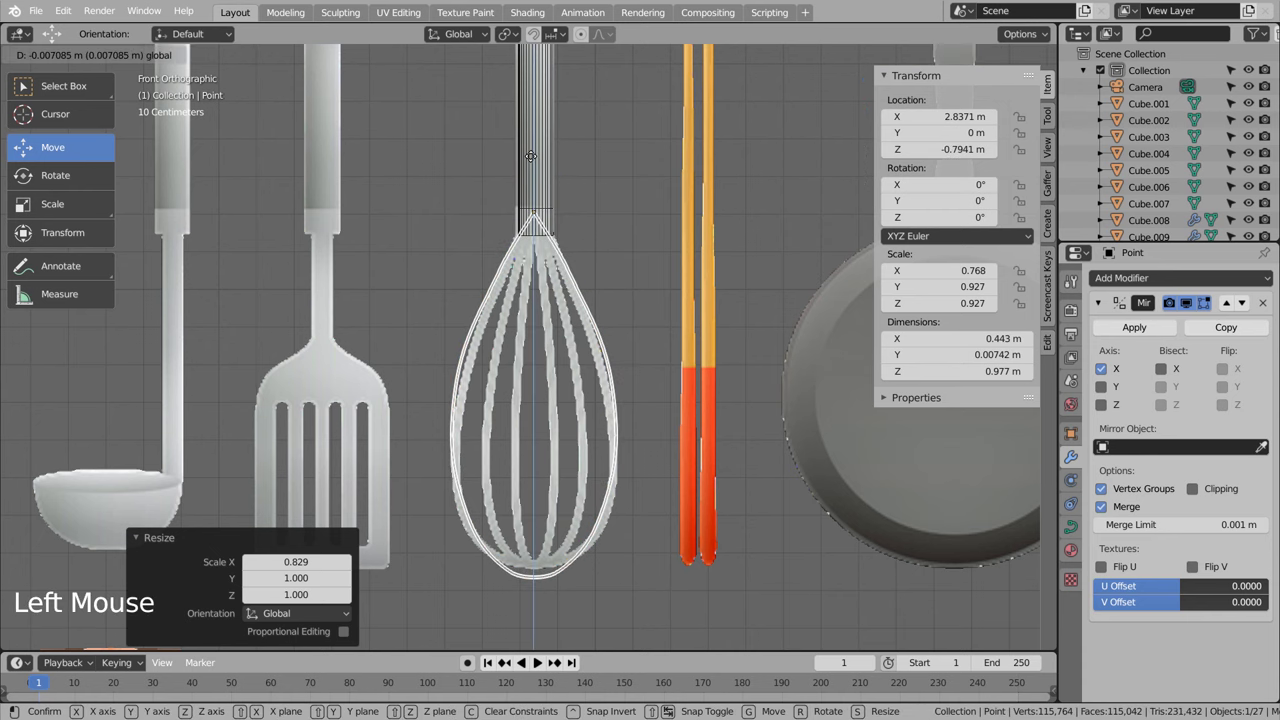
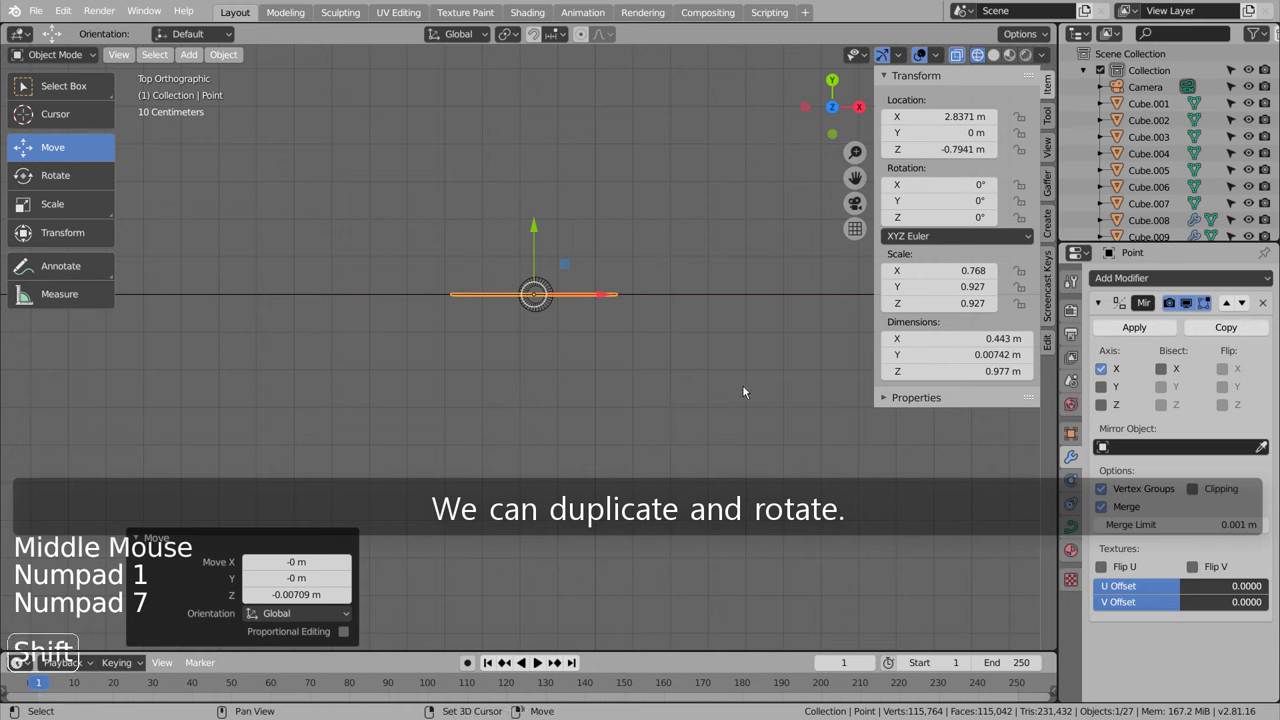
Step: Duplicate the wire loop three times, rotating the copies around Z by 90, -55 and -80 degrees
{"action": "key", "text": "shift+d"}
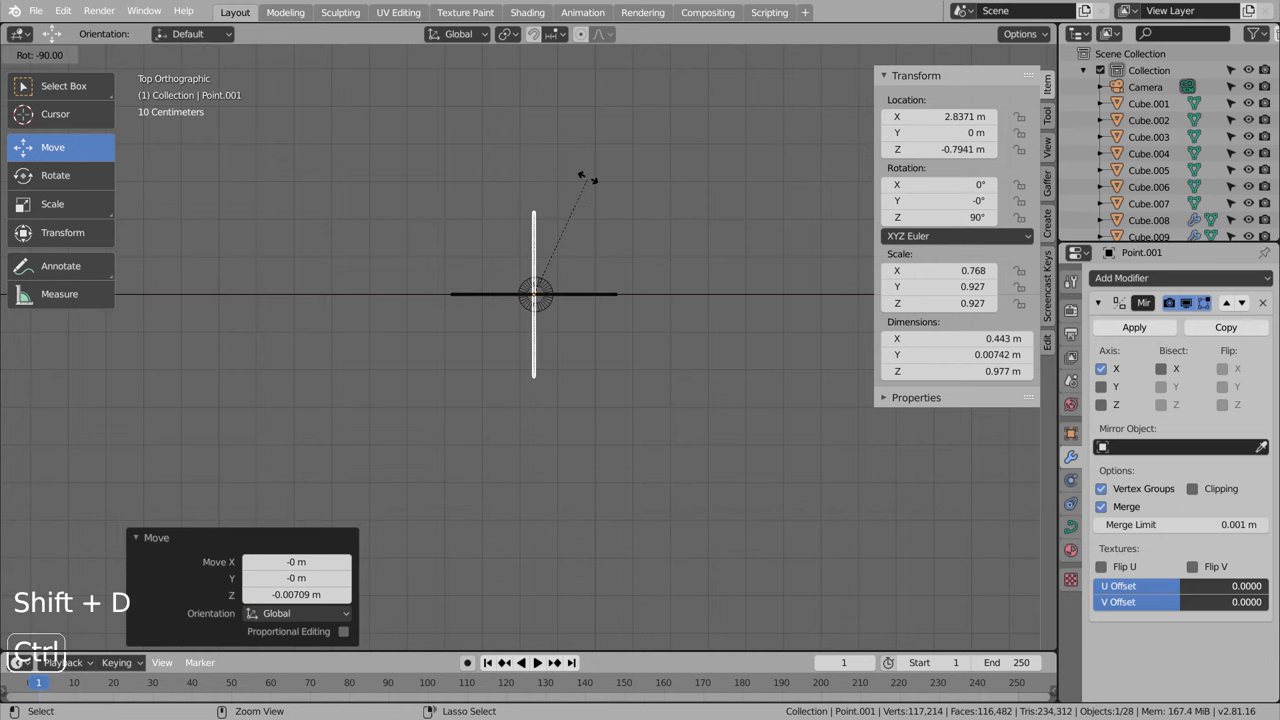
{"action": "key", "text": "shift+d"}
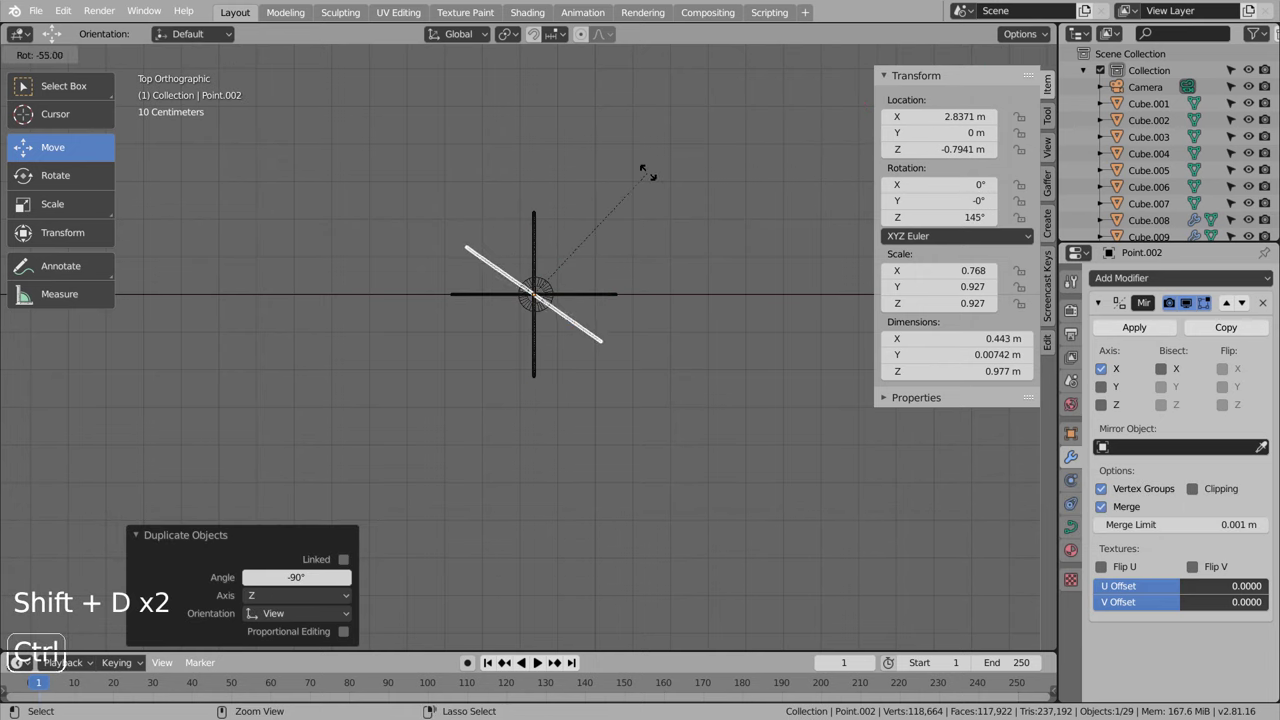
{"action": "key", "text": "shift+d"}
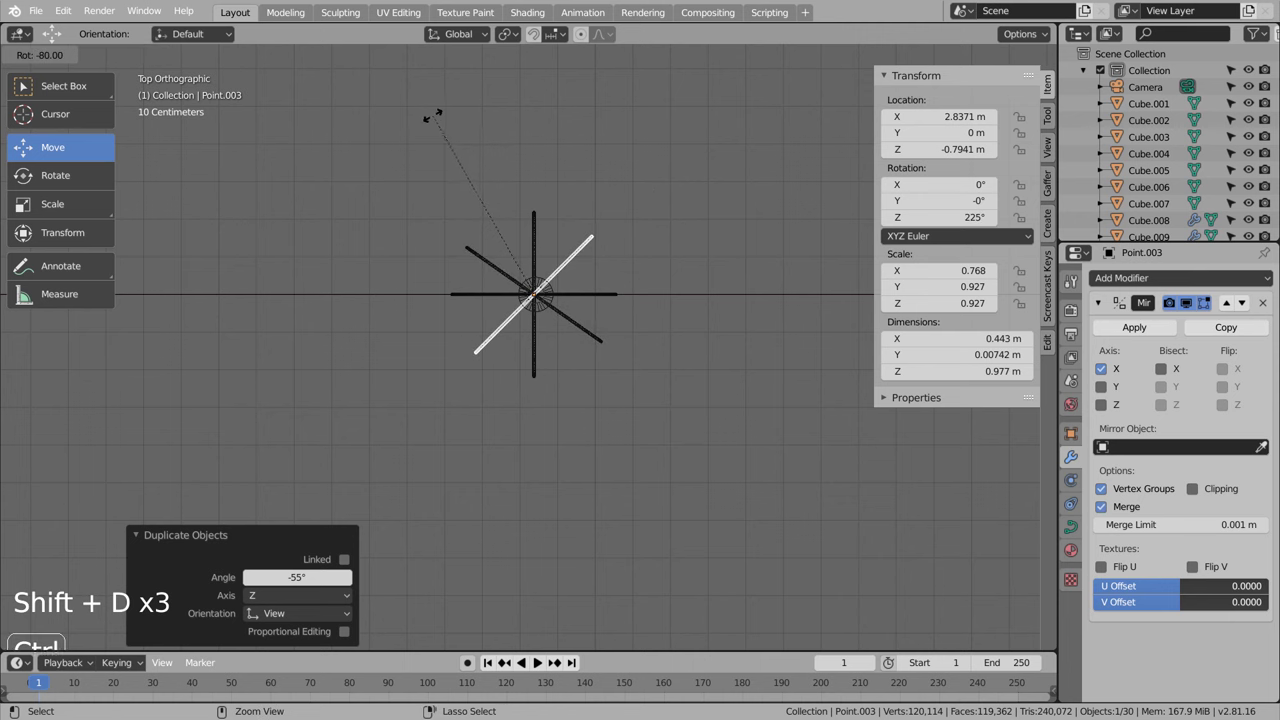
Step: Orbit around the whisk and inspect the wires' light grey Material.015 colour
{"action": "middle_click", "coordinate": [707, 383]}
{"action": "left_click", "coordinate": [633, 307]}
{"action": "middle_click", "coordinate": [641, 388]}
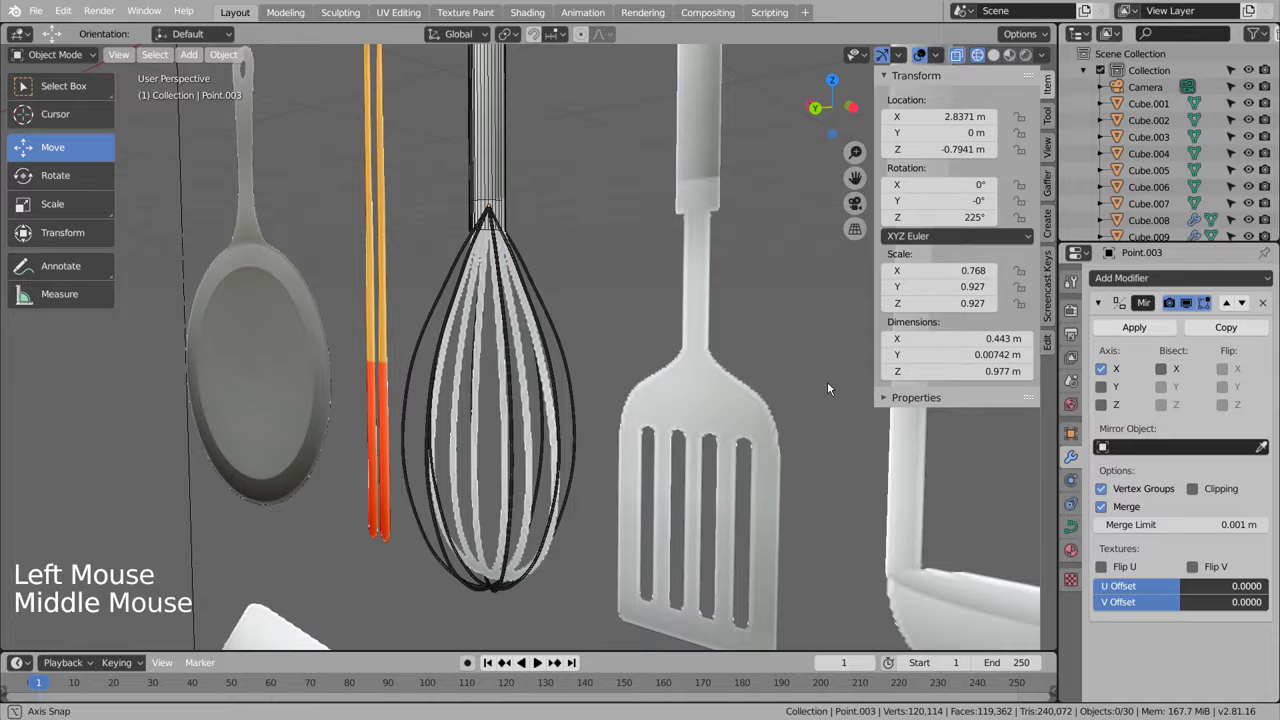
{"action": "middle_click", "coordinate": [628, 294]}
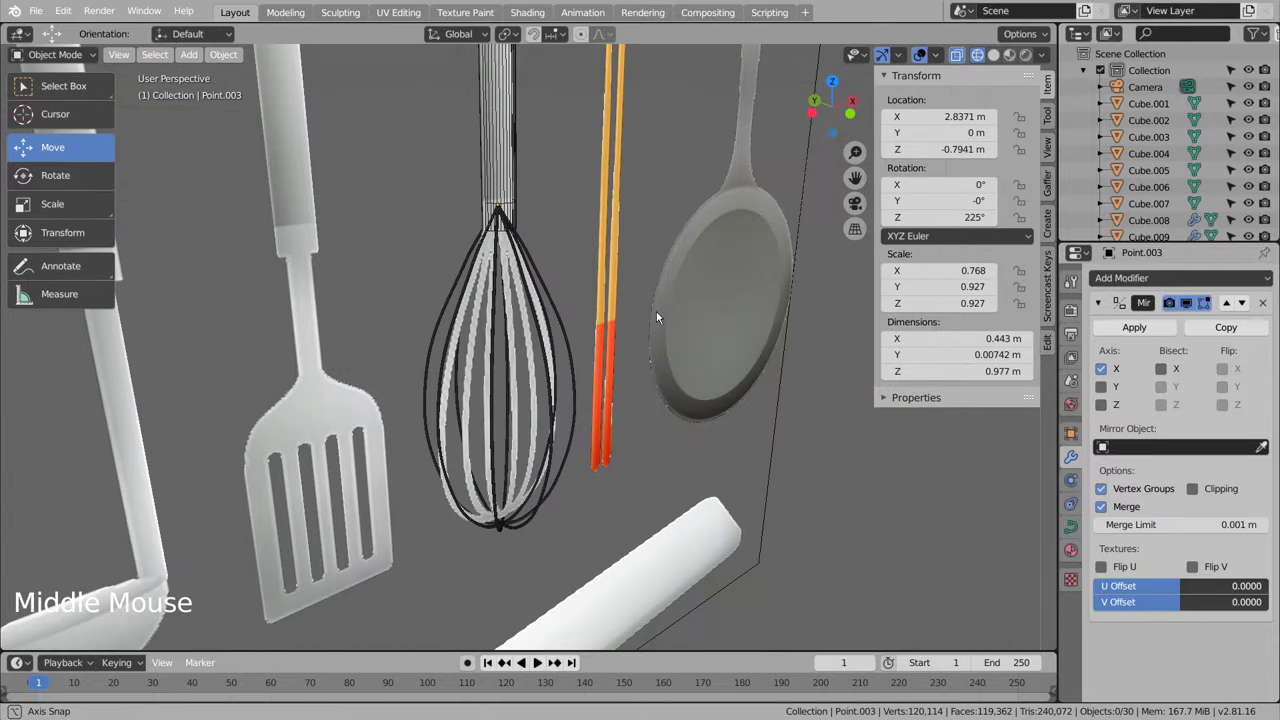
{"action": "left_click", "coordinate": [545, 485]}
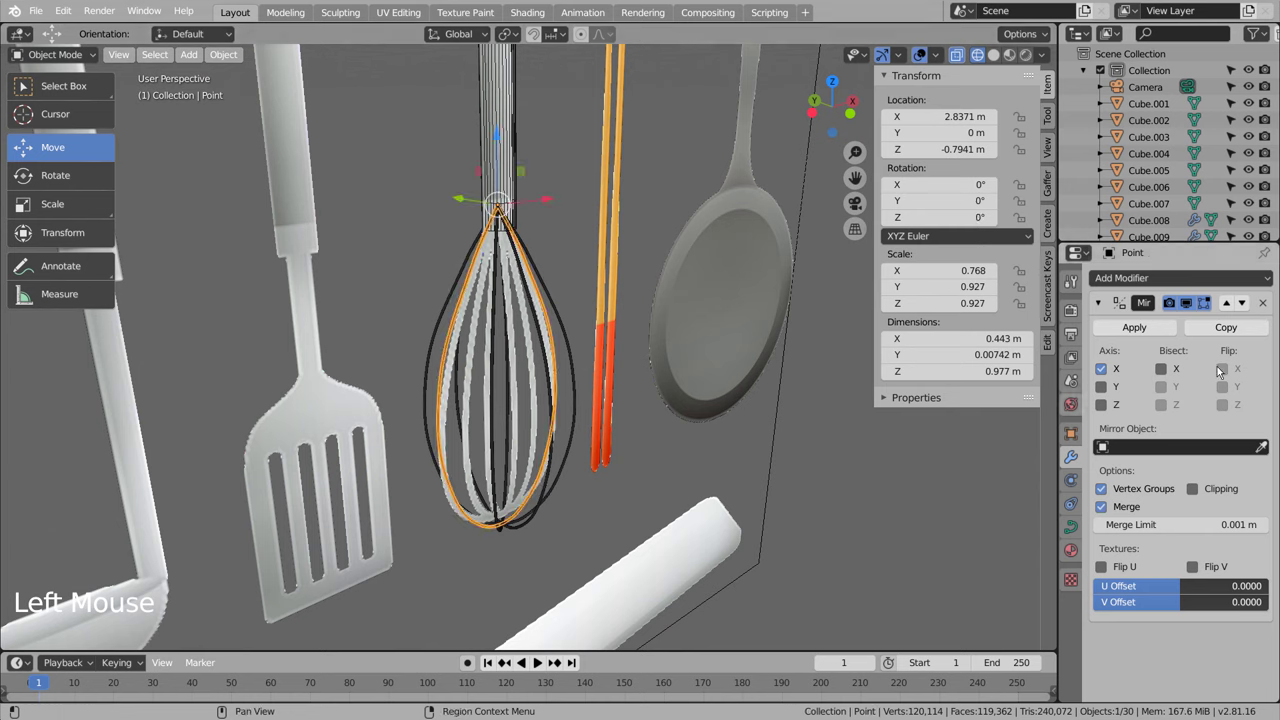
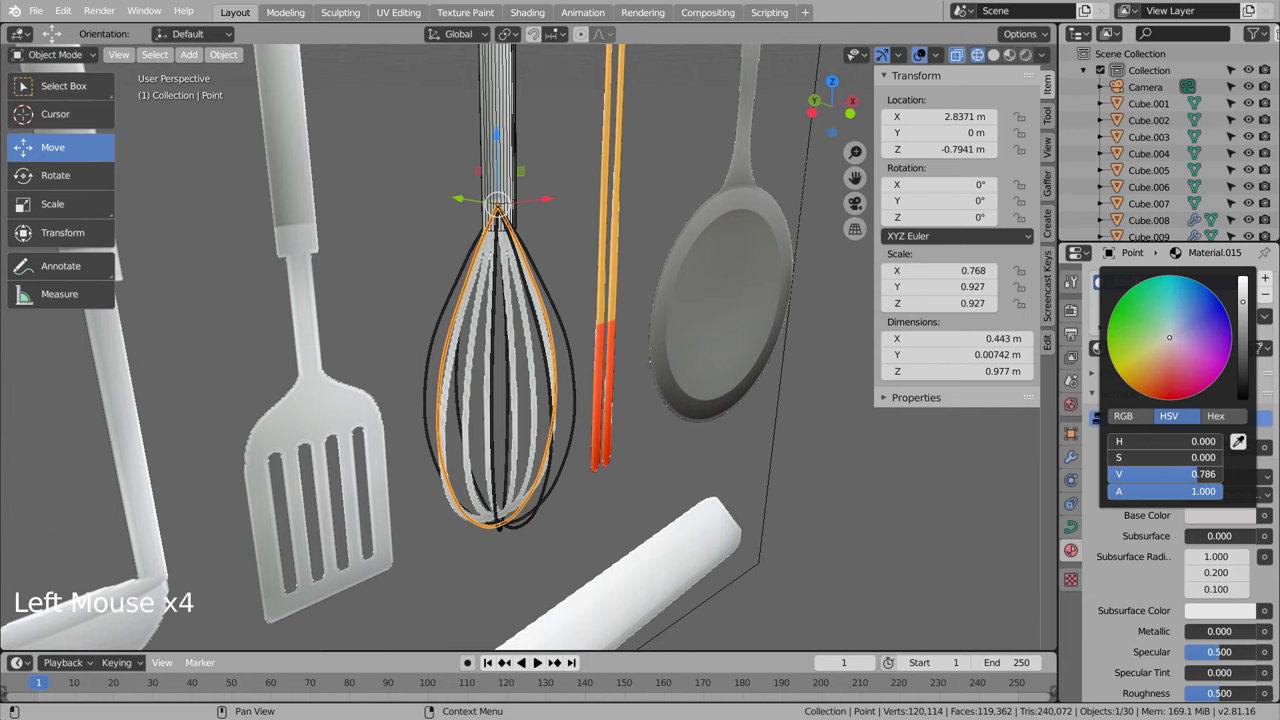
{"action": "left_click", "coordinate": [1017, 56]}
{"action": "middle_click", "coordinate": [826, 505]}
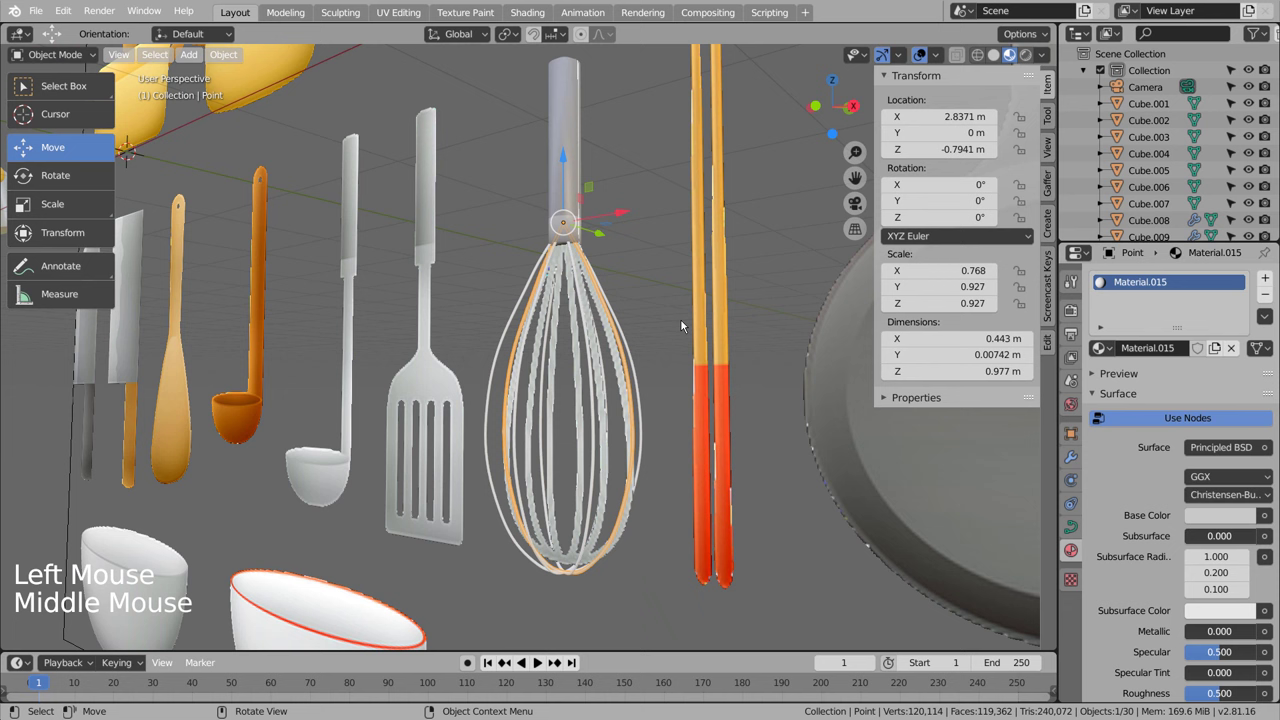
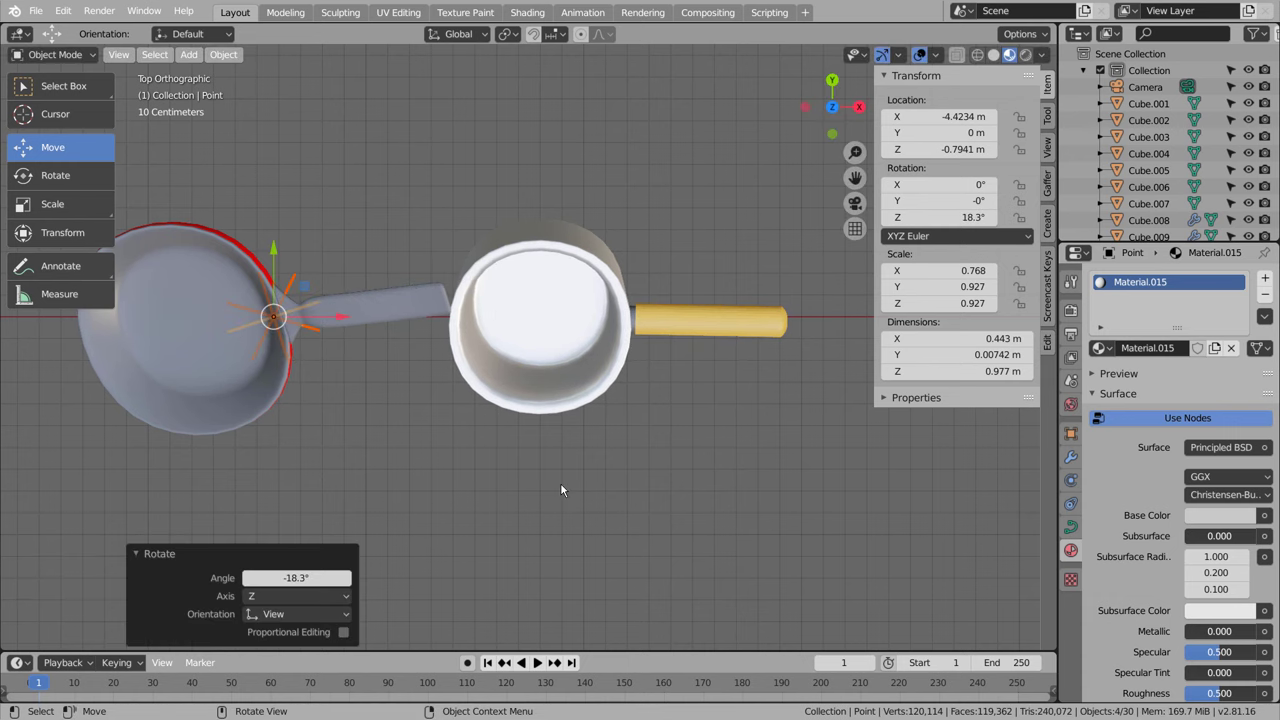
Step: Rotate the red frying pan about its centre in top view, undoing a wrong first attempt
{"action": "key", "text": "KP_1"}
{"action": "left_click", "coordinate": [562, 485]}
{"action": "key", "text": "KP_7"}
{"action": "key", "text": "shift+z"}
{"action": "key", "text": "ctrl+z"}
{"action": "key", "text": "ctrl+z"}
{"action": "key", "text": "r"}
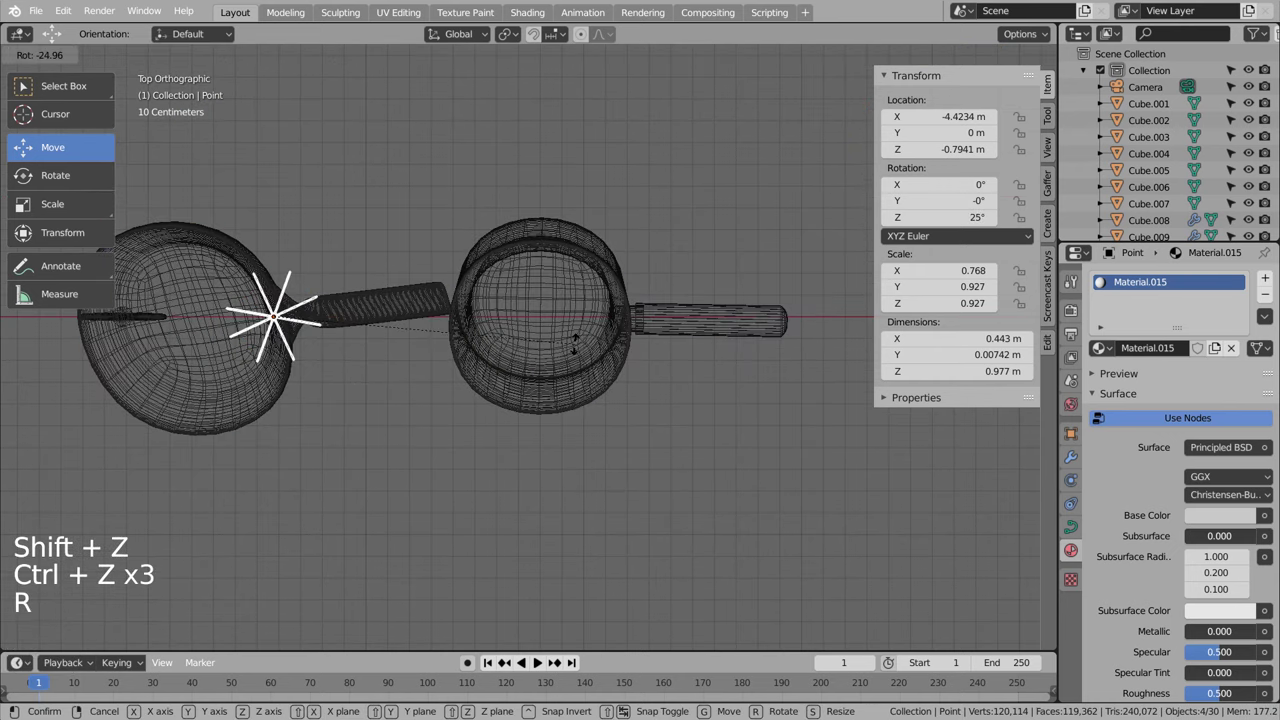
{"action": "key", "text": "KP_1"}
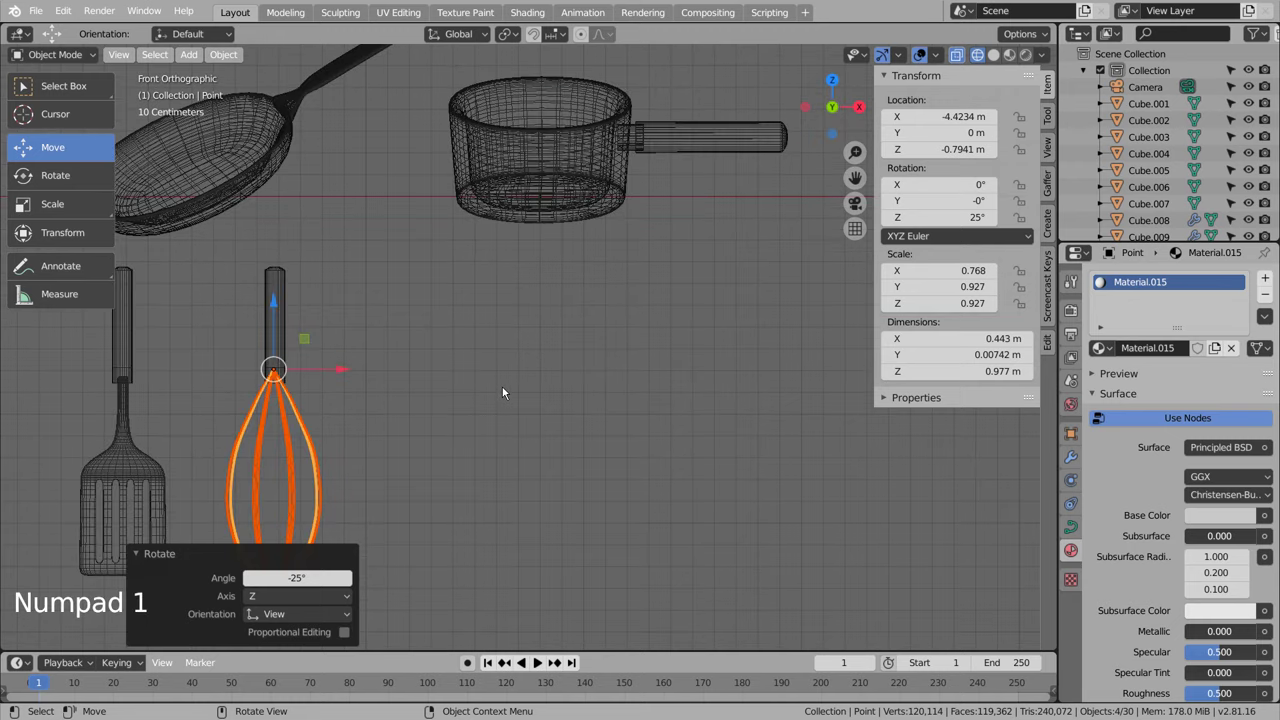
{"action": "key", "text": "KP_7"}
Step: Refine the pan's tilt with further small rotations, alternating top and front checks
{"action": "key", "text": "r"}
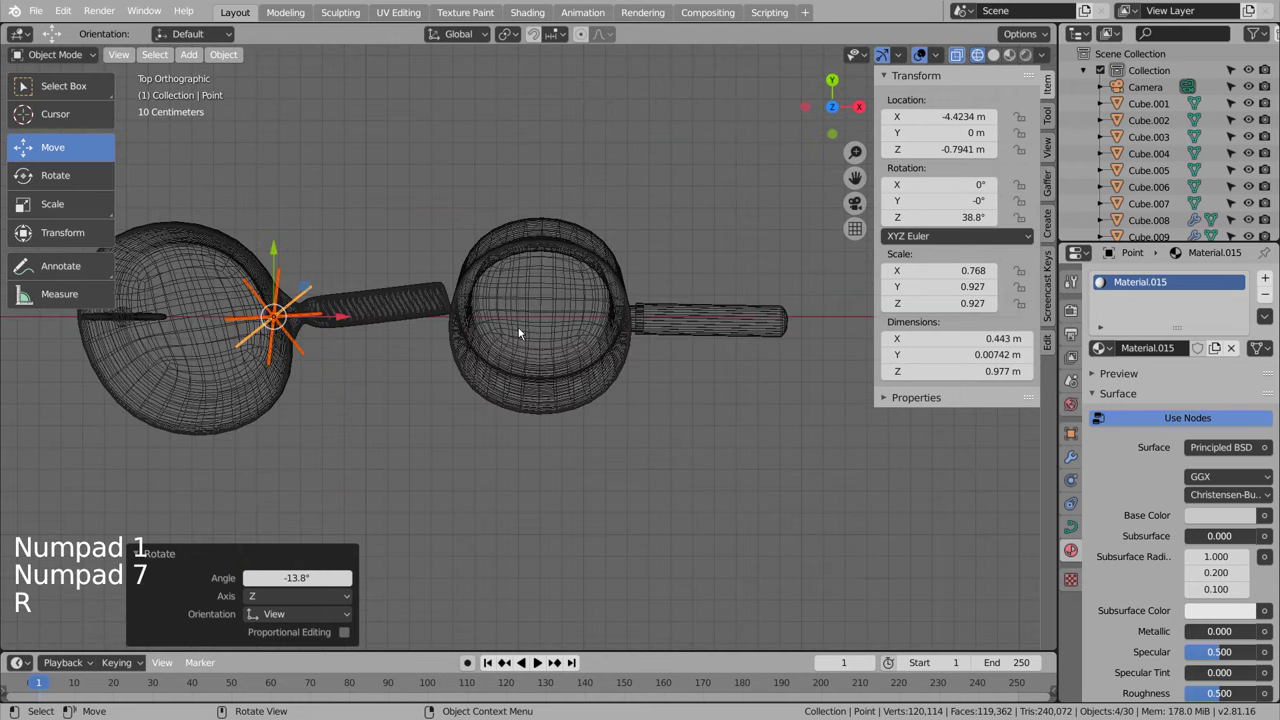
{"action": "key", "text": "KP_1"}
{"action": "key", "text": "KP_7"}
{"action": "key", "text": "r"}
{"action": "key", "text": "KP_1"}
{"action": "key", "text": "KP_7"}
{"action": "key", "text": "r"}
{"action": "key", "text": "KP_1"}
Step: Give the frying pan a final axis-constrained rotation and confirm its new angle
{"action": "scroll", "scroll_direction": "down", "scroll_amount": 3}
{"action": "left_click", "coordinate": [544, 460]}
{"action": "key", "text": "shift+z"}
{"action": "left_click", "coordinate": [546, 460]}
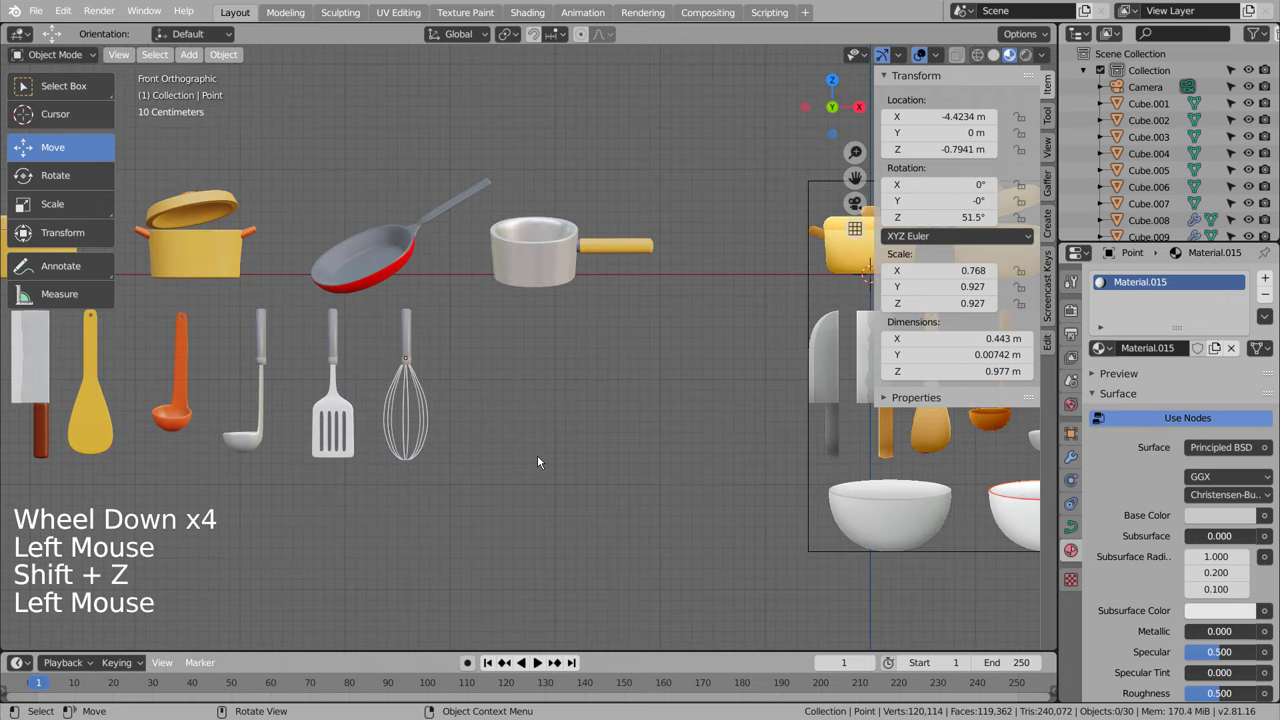
{"action": "key", "text": "KP_7"}
{"action": "key", "text": "ctrl+z"}
{"action": "key", "text": "ctrl+z"}
{"action": "left_click", "coordinate": [546, 460]}
{"action": "key", "text": "shift+z"}
{"action": "middle_click", "coordinate": [629, 495]}
{"action": "key", "text": "KP_1"}
{"action": "key", "text": "shift+z"}
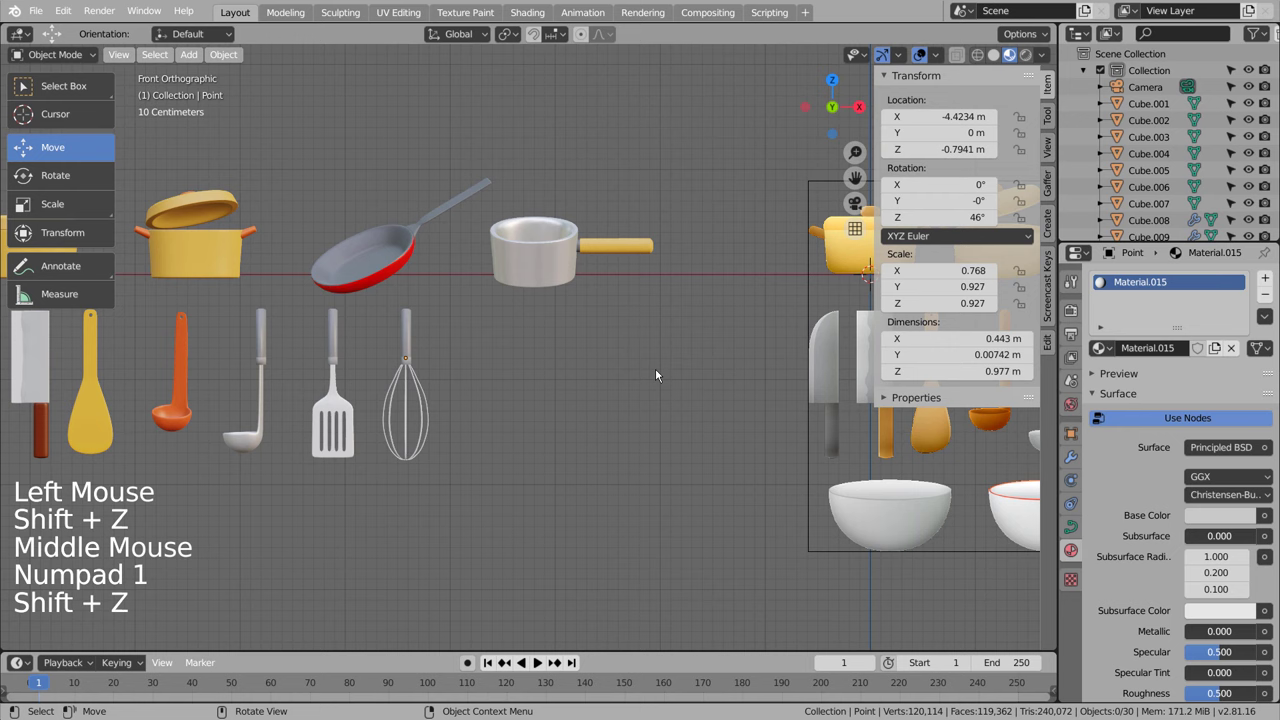
Step: Duplicate the frying pan parts and rotate the grey skillet copy into the utensil row
{"action": "scroll", "scroll_direction": "down", "scroll_amount": 3}
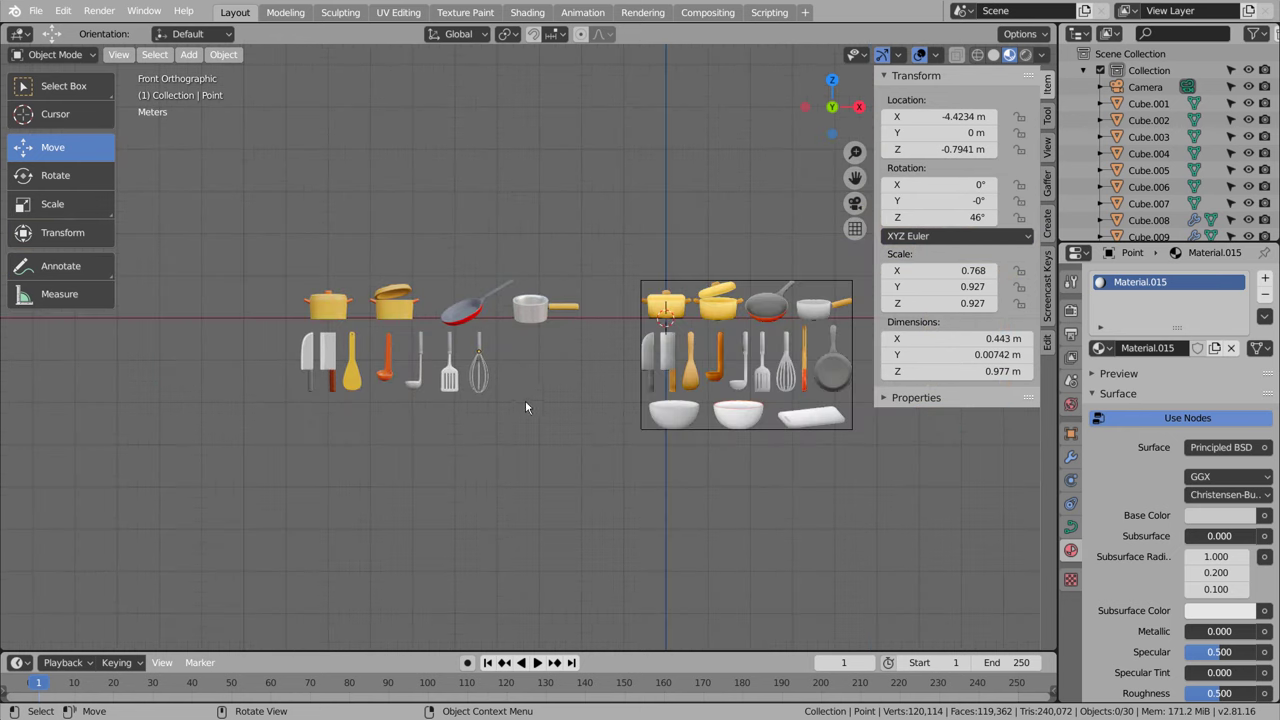
{"action": "left_click", "coordinate": [539, 406]}
{"action": "key", "text": "b"}
{"action": "key", "text": "KP_7"}
{"action": "scroll", "scroll_direction": "up", "scroll_amount": 3}
{"action": "middle_click", "coordinate": [403, 419]}
{"action": "key", "text": "shift+d"}
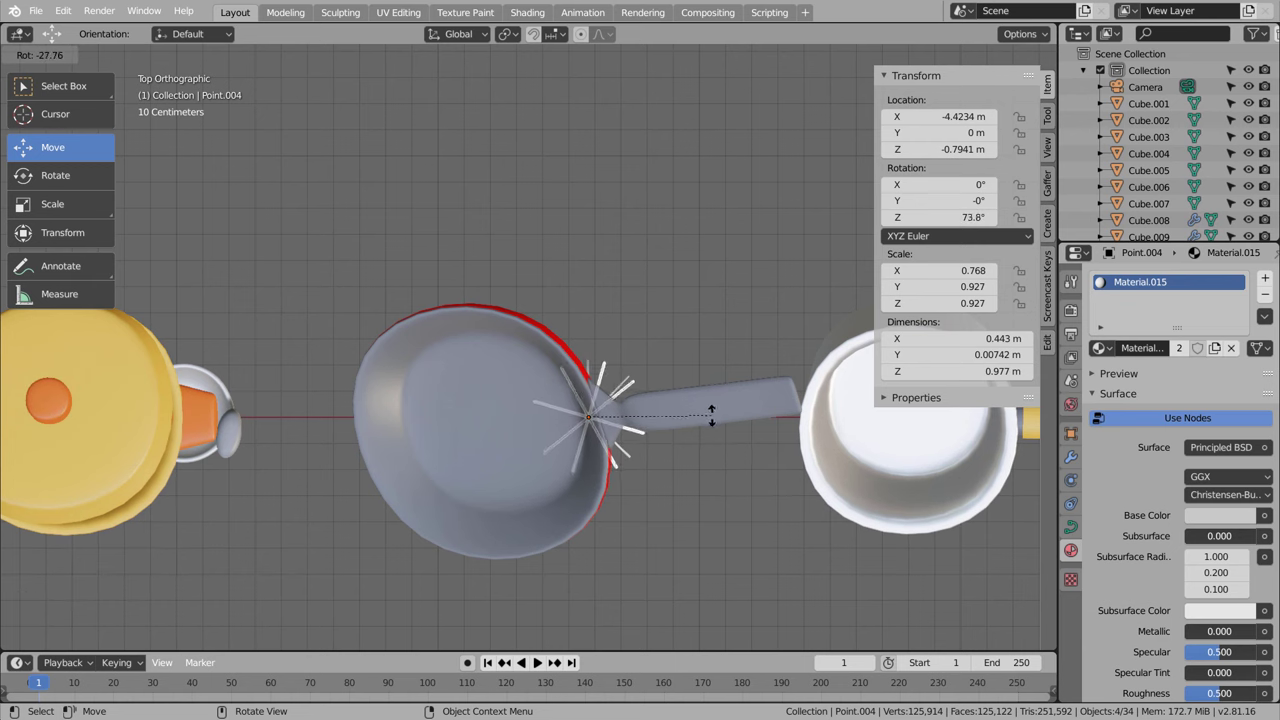
{"action": "middle_click", "coordinate": [777, 520]}
{"action": "key", "text": "shift+z"}
{"action": "scroll", "scroll_direction": "down", "scroll_amount": 3}
{"action": "key", "text": "shift+z"}
{"action": "left_click", "coordinate": [770, 484]}
Step: Review the utensil layout from the front and start adding a new mesh object
{"action": "middle_click", "coordinate": [789, 534]}
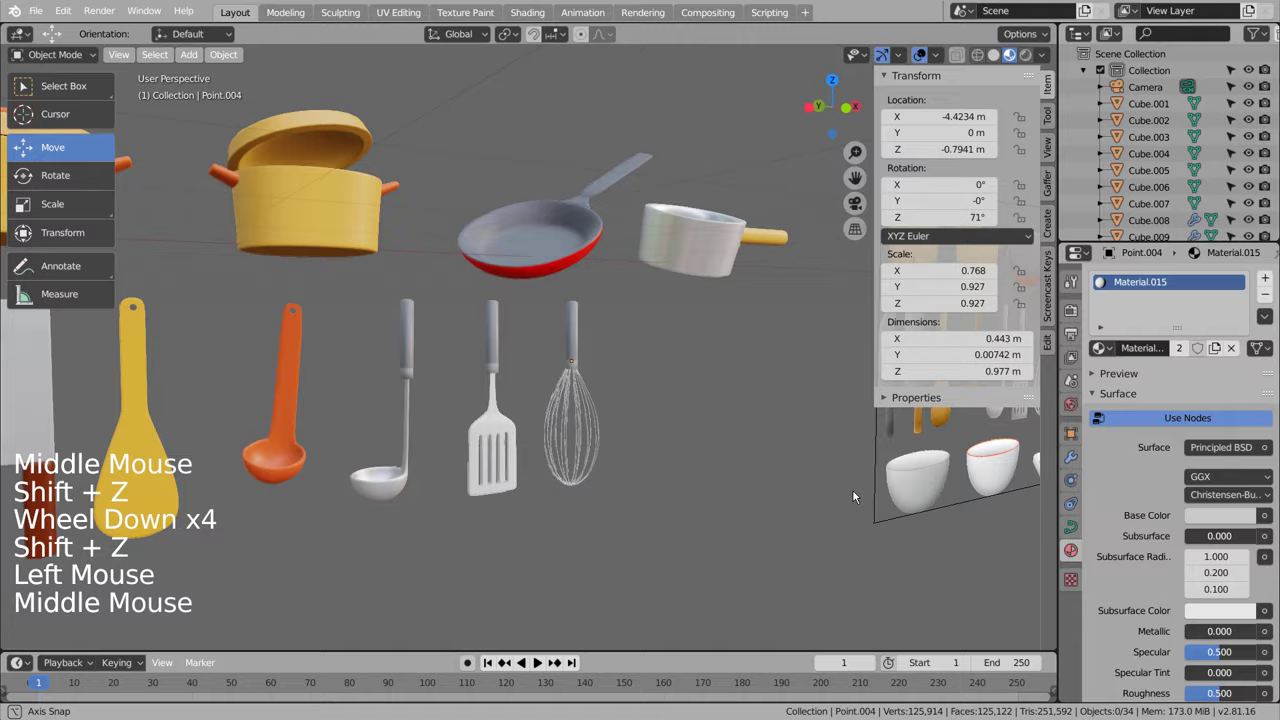
{"action": "scroll", "scroll_direction": "down", "scroll_amount": 3}
{"action": "middle_click", "coordinate": [820, 515]}
{"action": "scroll", "scroll_direction": "up", "scroll_amount": 3}
{"action": "middle_click", "coordinate": [707, 486]}
{"action": "key", "text": "KP_1"}
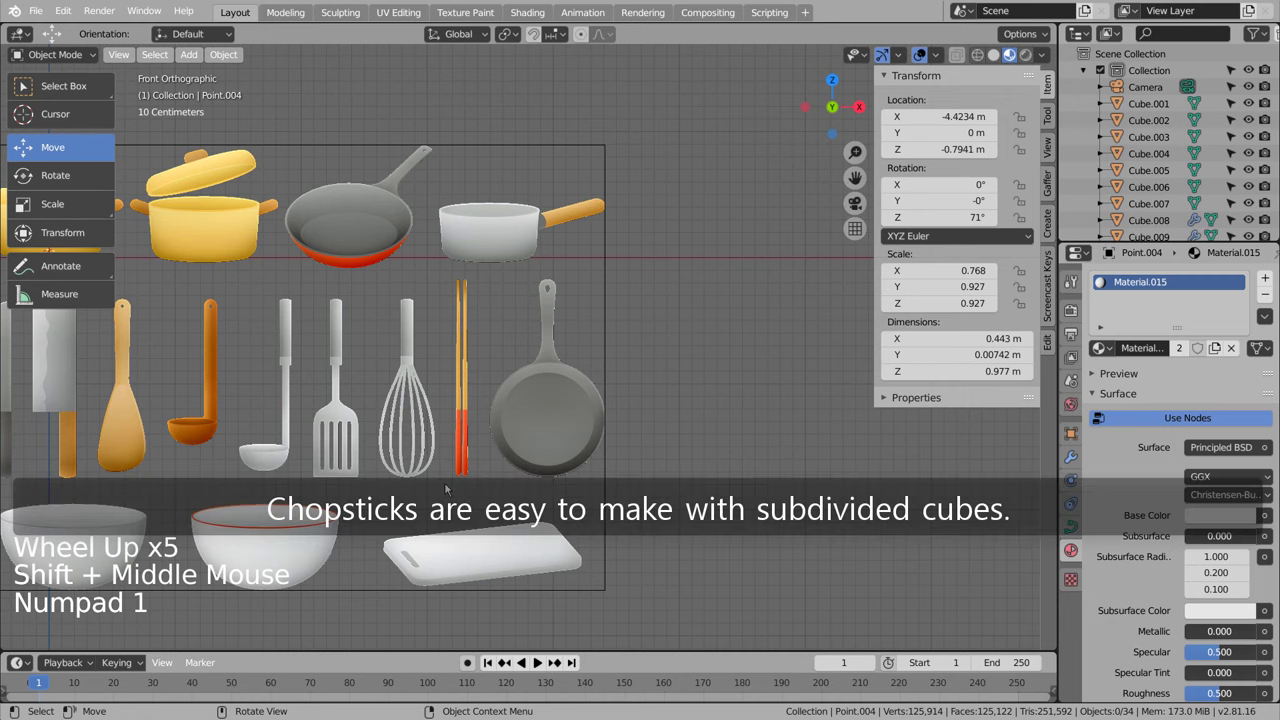
{"action": "scroll", "scroll_direction": "down", "scroll_amount": 3}
{"action": "left_click", "coordinate": [234, 379]}
{"action": "key", "text": "shift+a"}
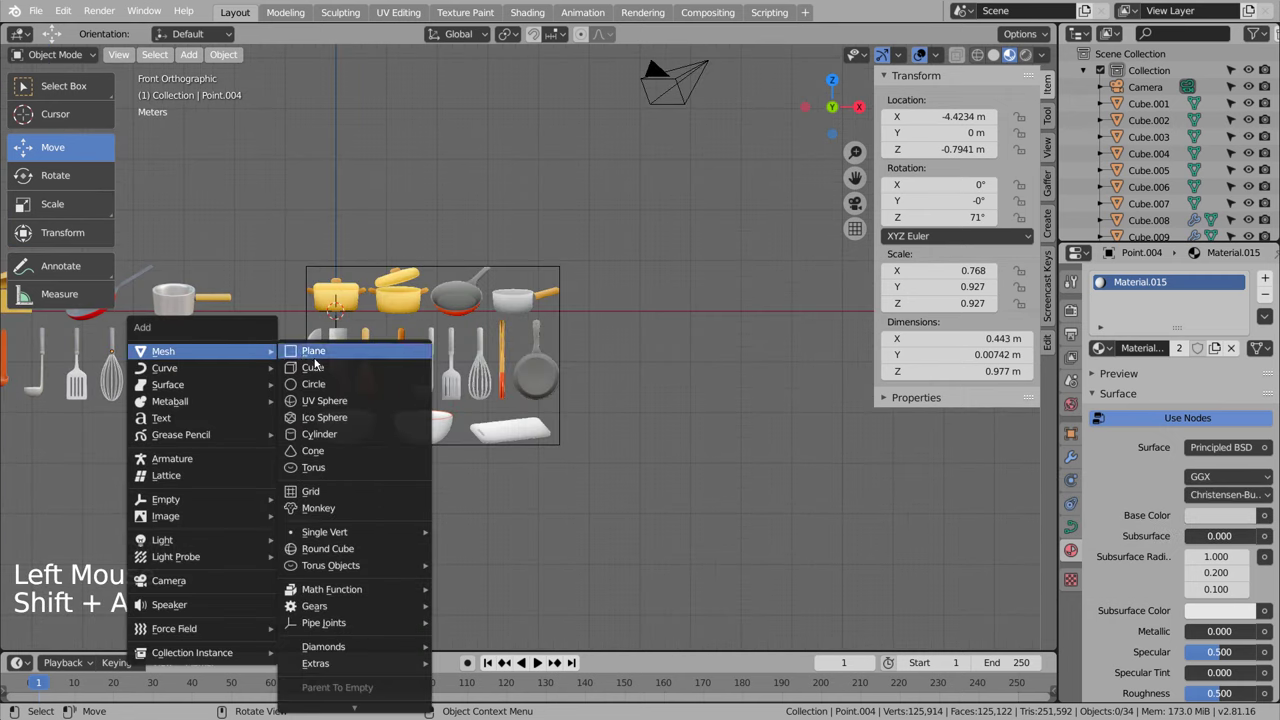
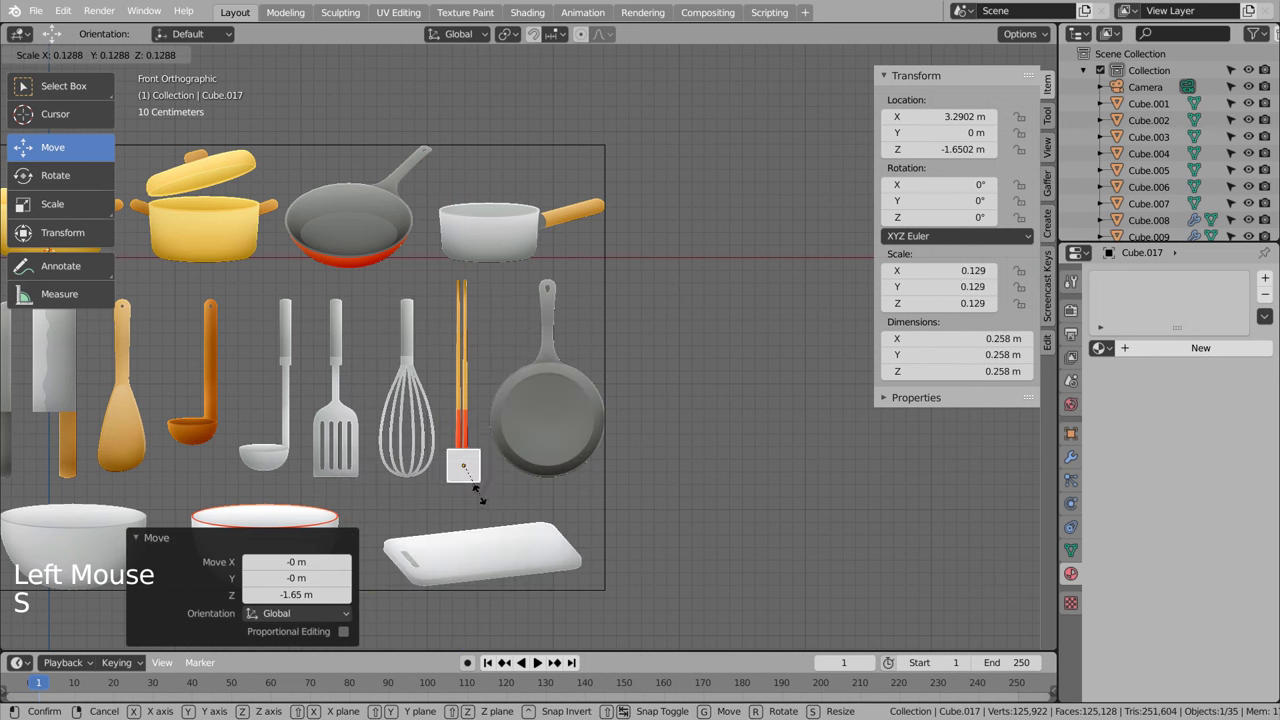
Step: Shrink the new cube to a tiny block and place it at the chopstick tip
{"action": "key", "text": "shift+z"}
{"action": "scroll", "scroll_direction": "up", "scroll_amount": 3}
{"action": "middle_click", "coordinate": [581, 486]}
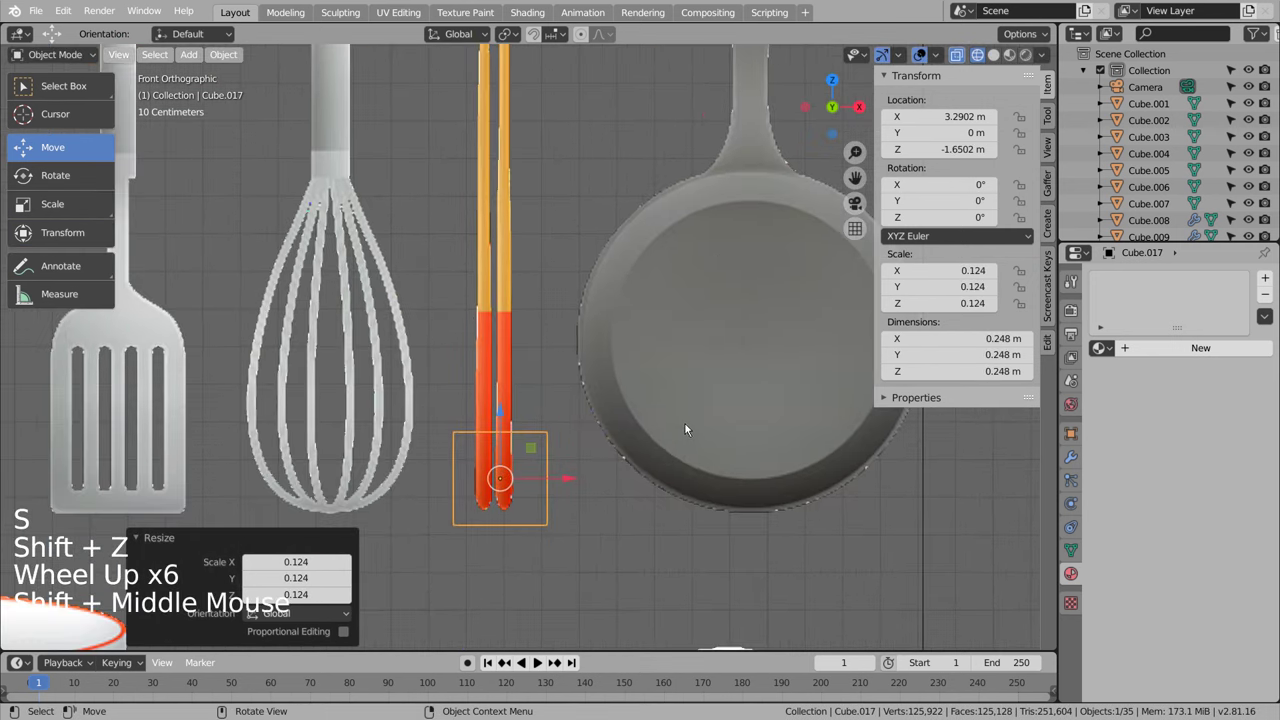
{"action": "key", "text": "g"}
{"action": "key", "text": "s"}
{"action": "key", "text": "s"}
{"action": "key", "text": "g"}
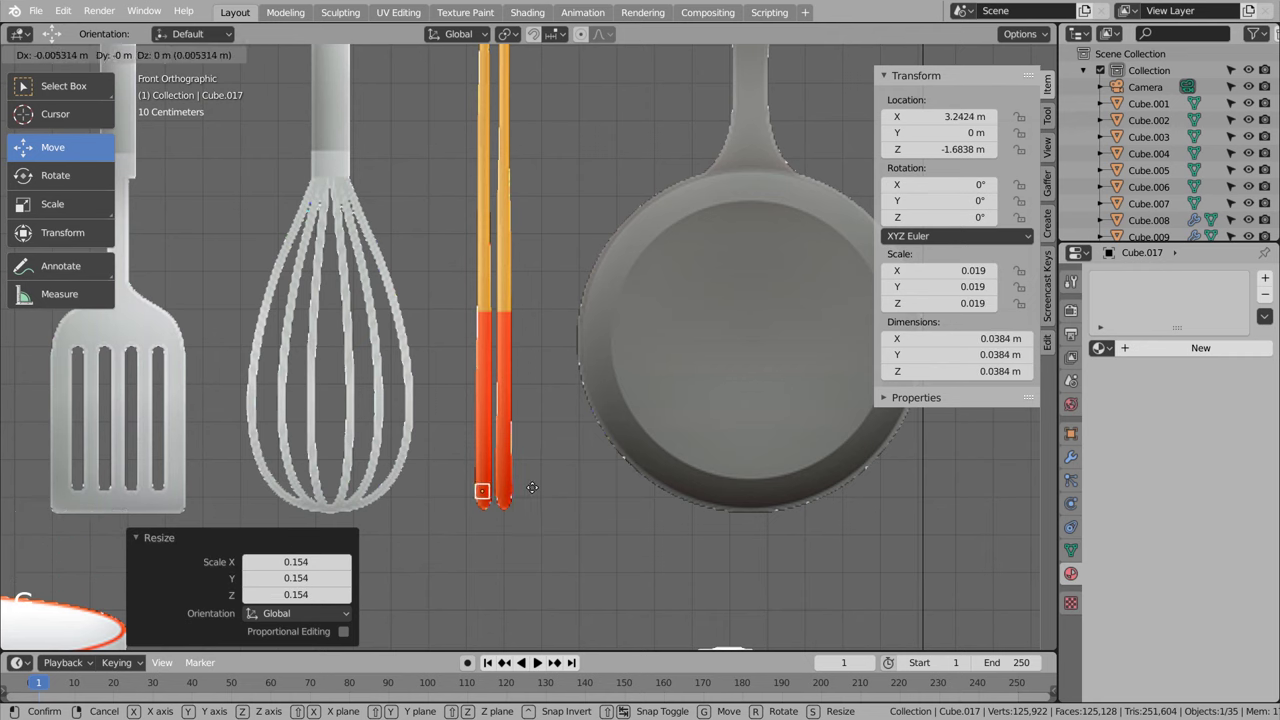
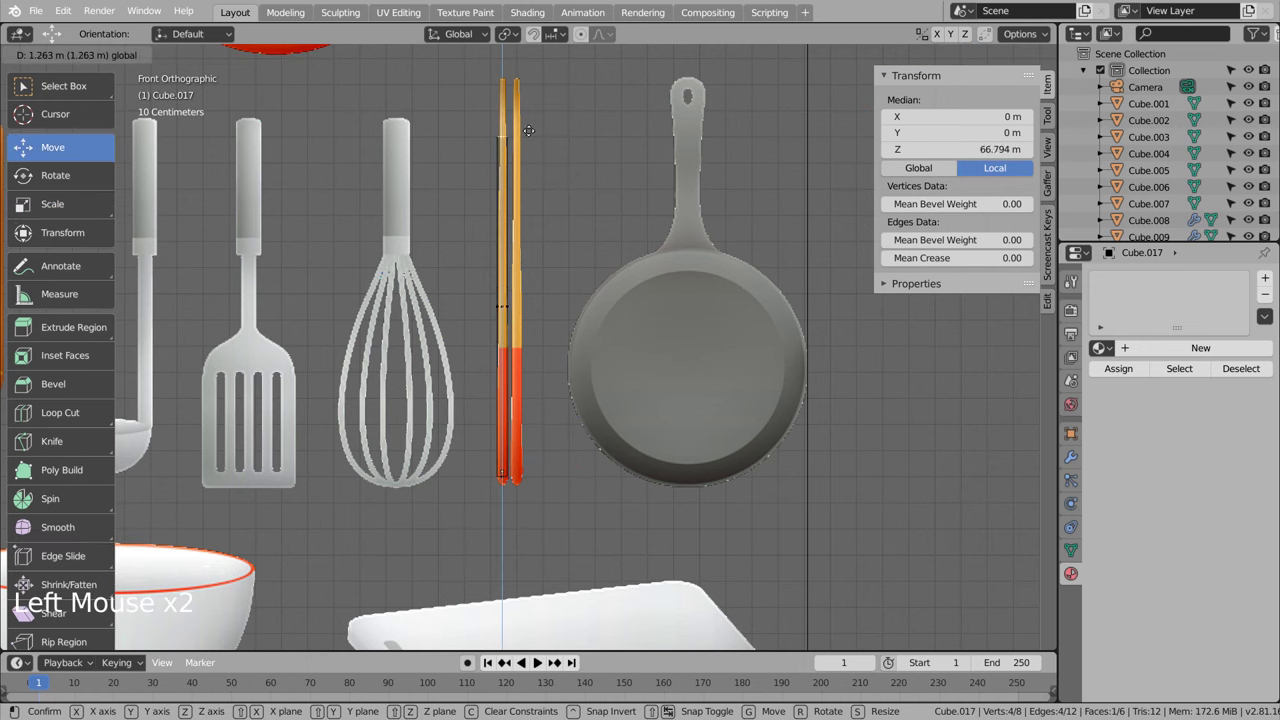
Step: Extrude and stretch the block up along the chopstick into a slim stick
{"action": "key", "text": "e"}
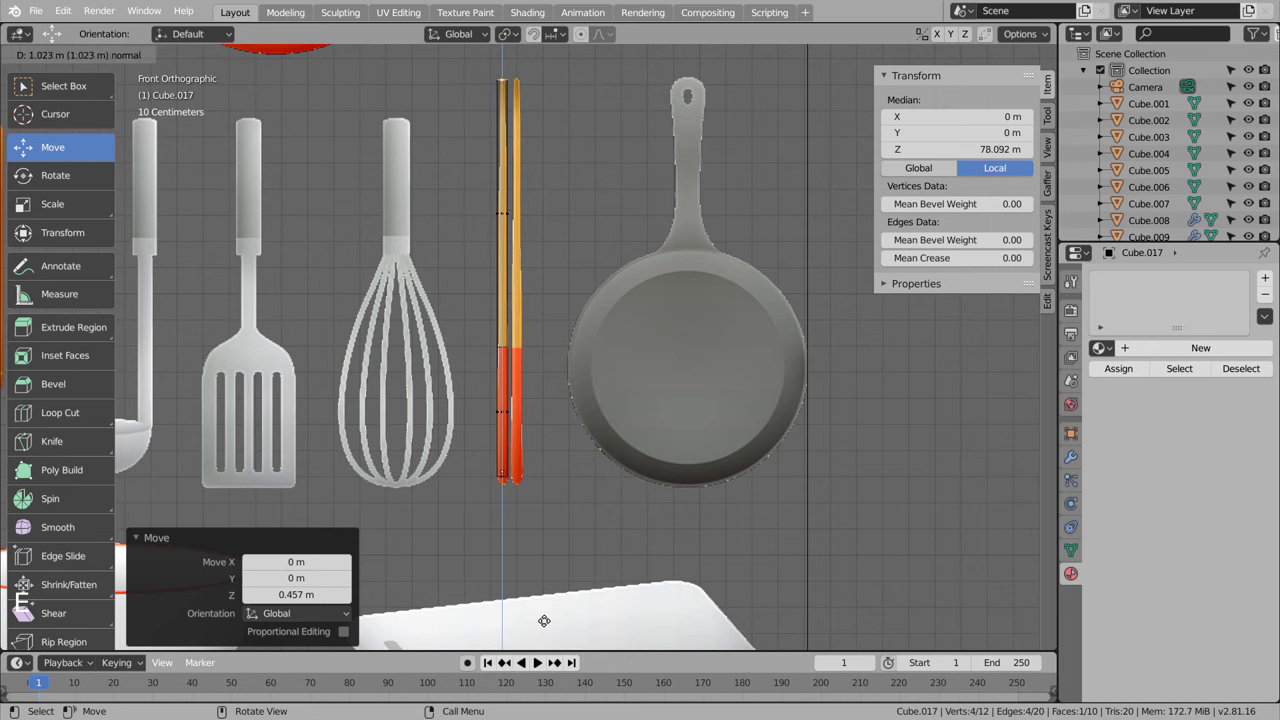
{"action": "key", "text": "s"}
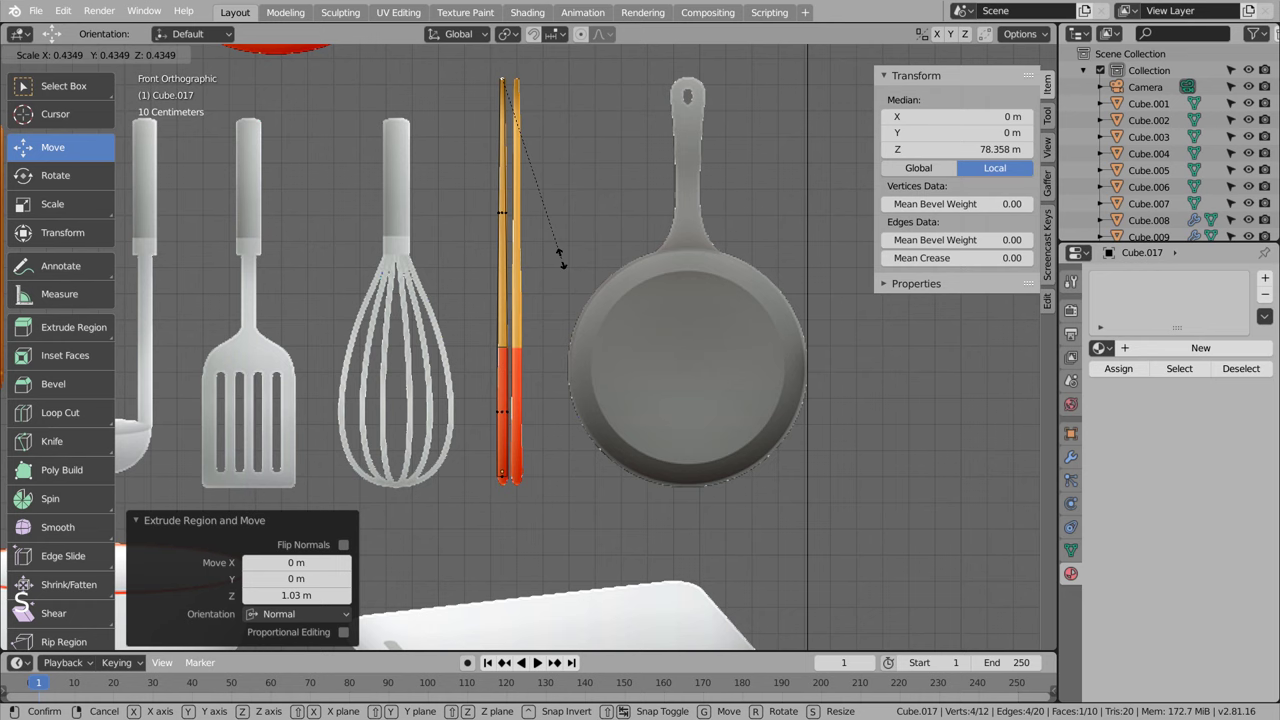
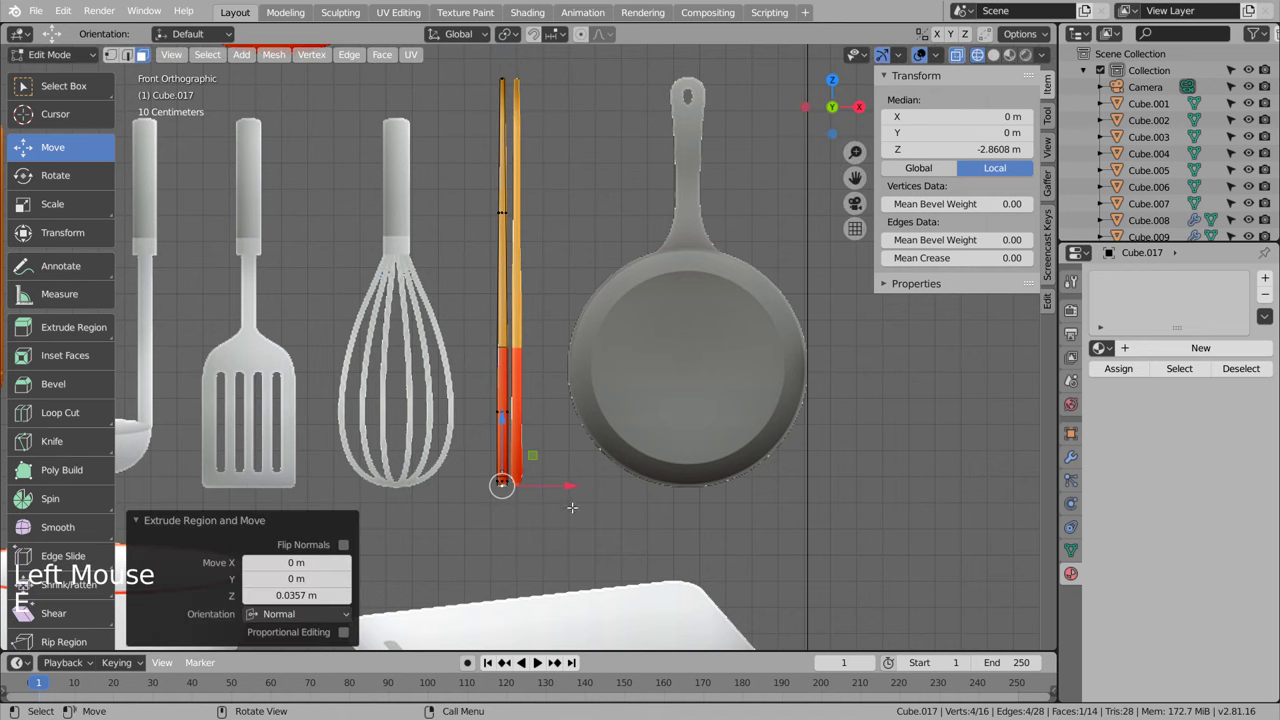
{"action": "key", "text": "s"}
{"action": "key", "text": "Tab"}
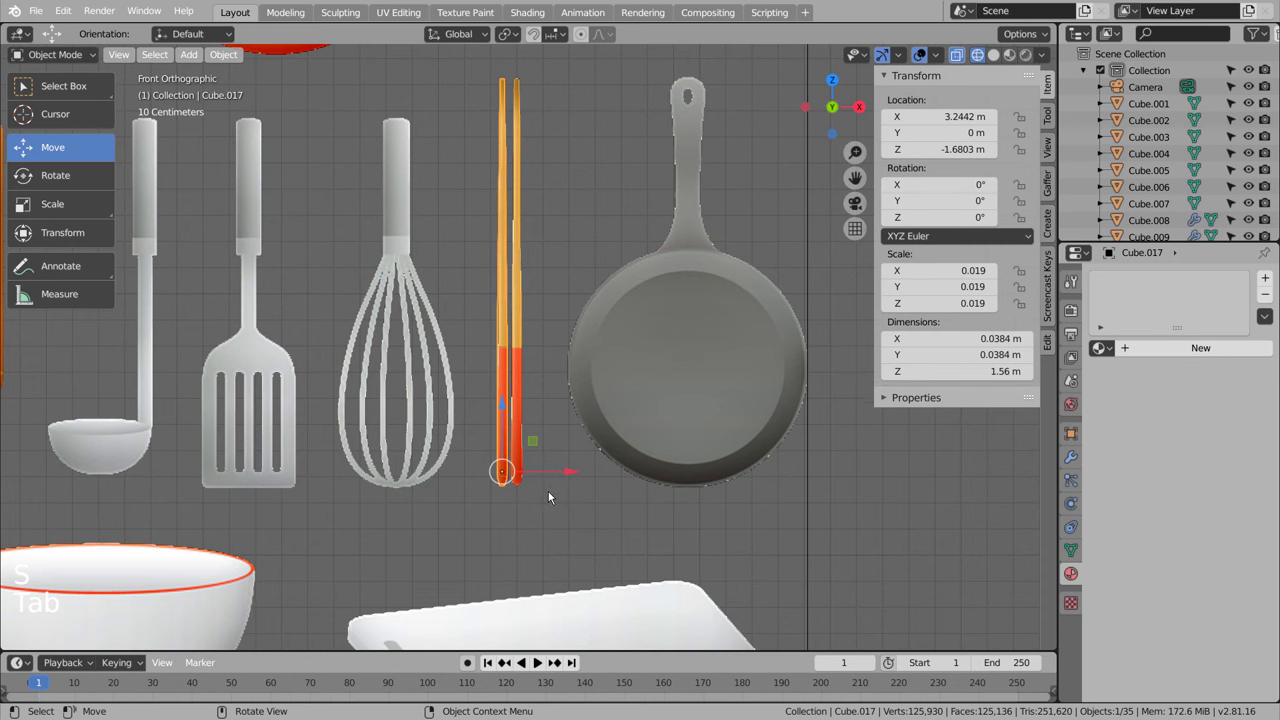
{"action": "key", "text": "ctrl+3"}
{"action": "key", "text": "Tab"}
{"action": "key", "text": "shift+z"}
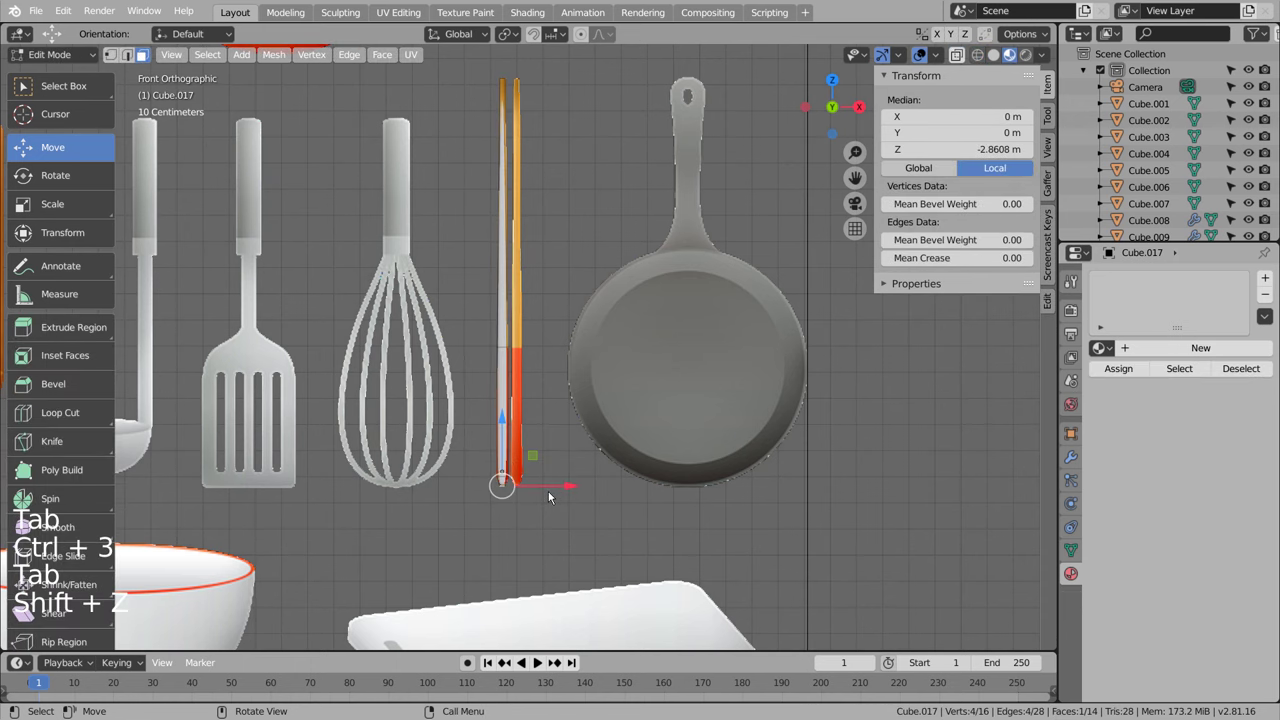
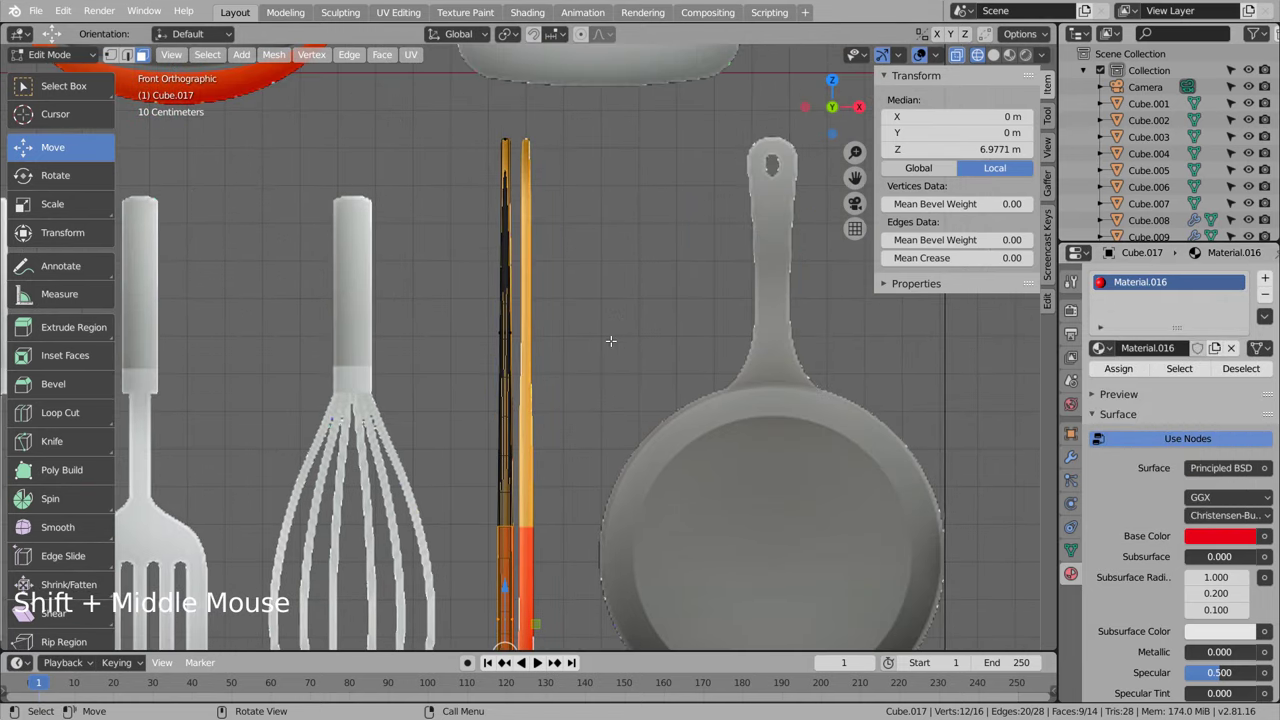
Step: Add a loop cut on the new chopstick and slide it to set the red tip length
{"action": "key", "text": "Tab"}
{"action": "key", "text": "Tab"}
{"action": "key", "text": "ctrl+r"}
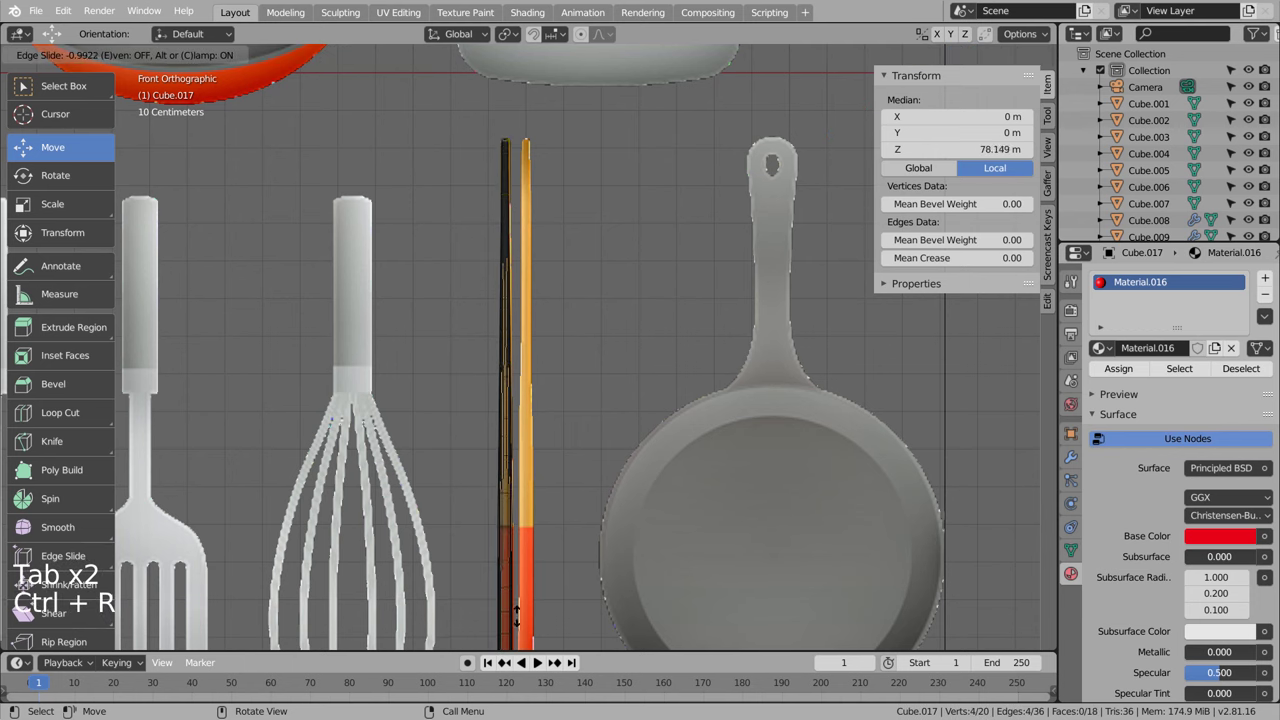
{"action": "key", "text": "ctrl+z"}
{"action": "key", "text": "ctrl+r"}
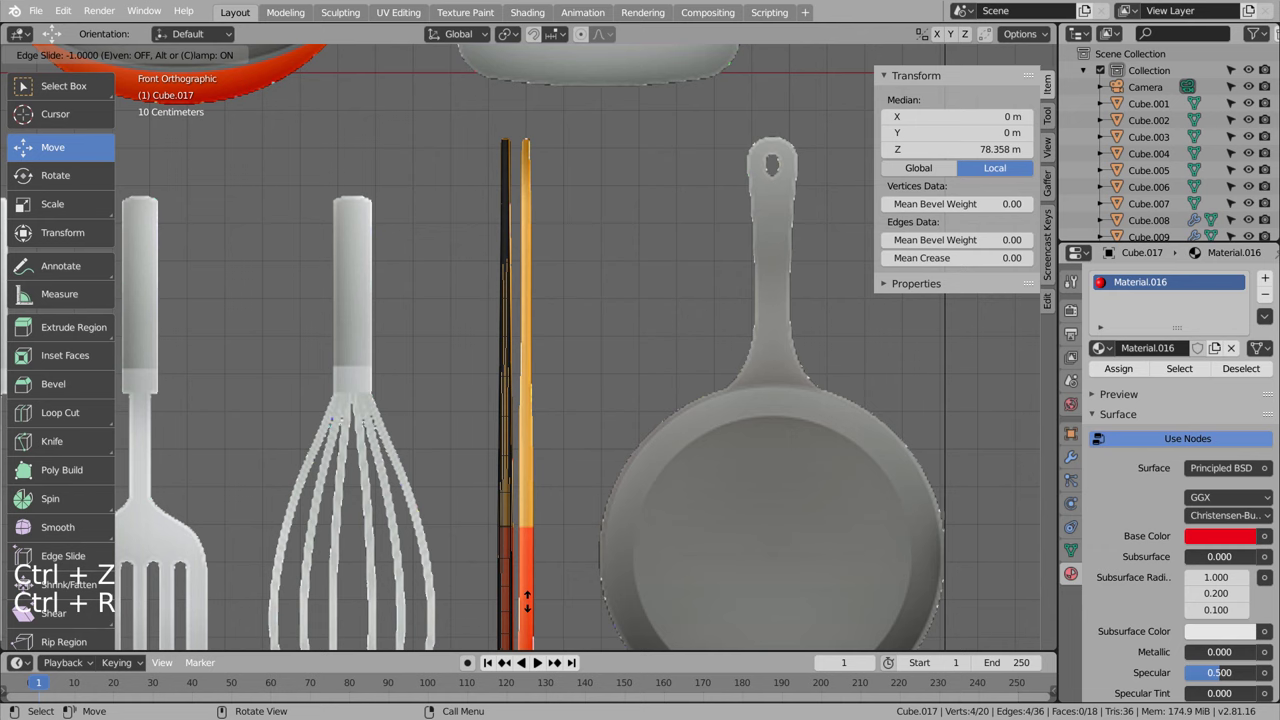
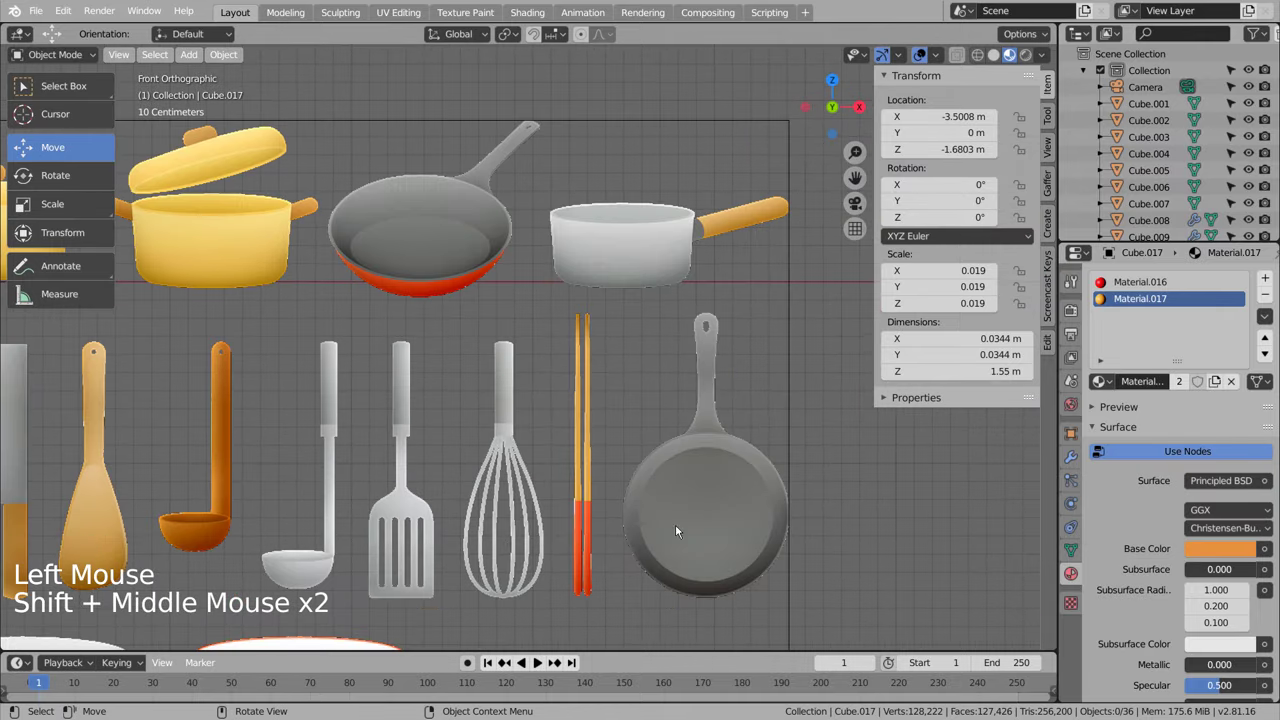
Step: Select the frying pan with its handle and duplicate it beside the chopsticks
{"action": "scroll", "scroll_direction": "down", "scroll_amount": 3}
{"action": "left_click", "coordinate": [158, 324]}
{"action": "scroll", "scroll_direction": "down", "scroll_amount": 3}
{"action": "key", "text": "shift+d"}
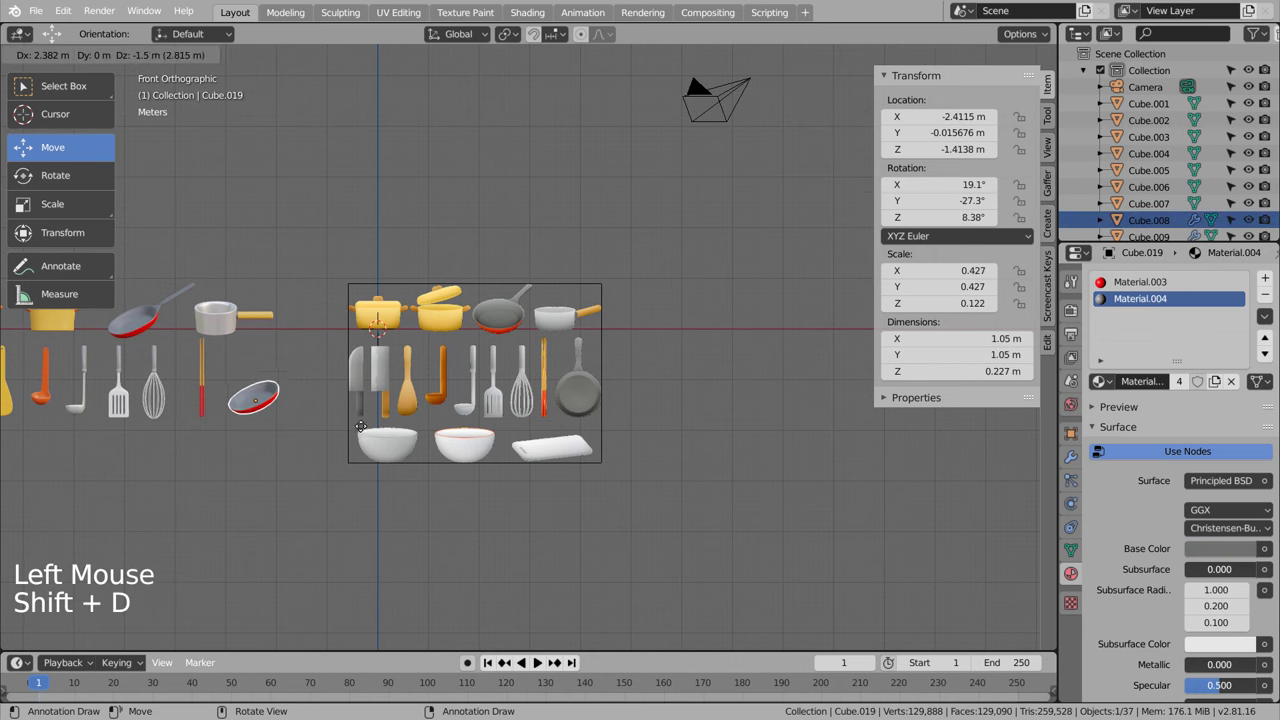
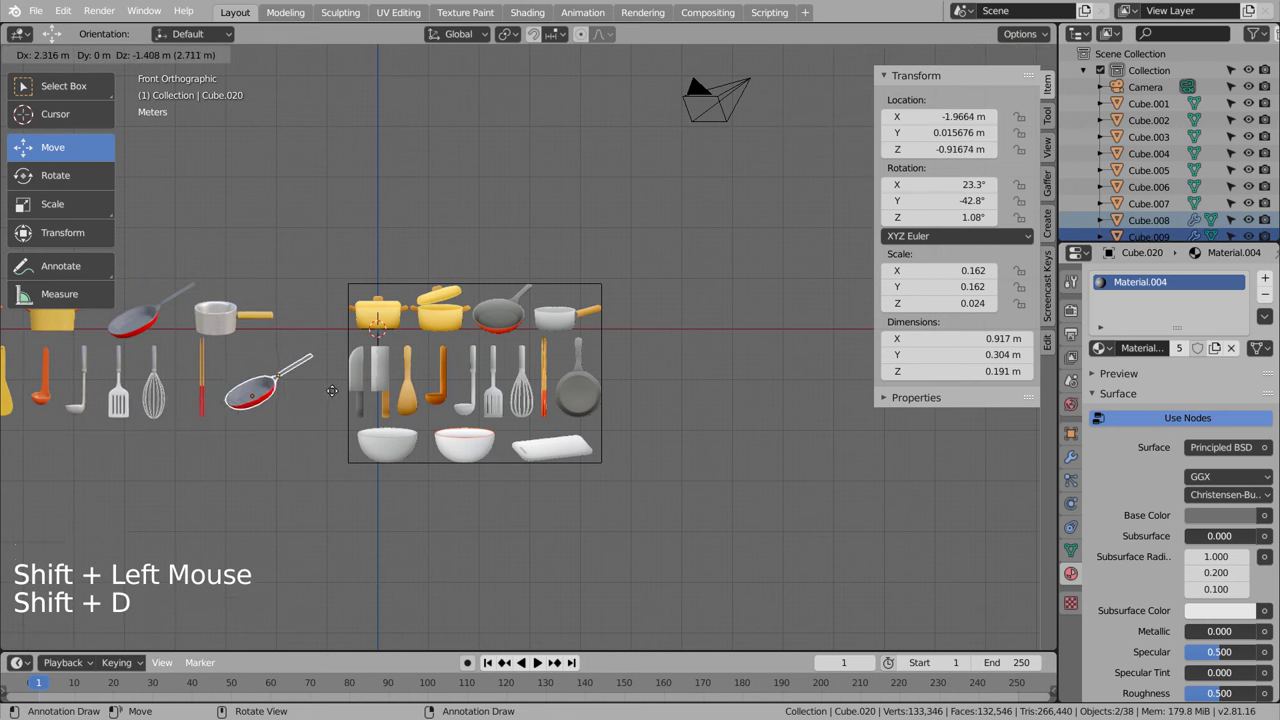
Step: Angle the copied handle with successive rotations checked in right and front views
{"action": "key", "text": "r"}
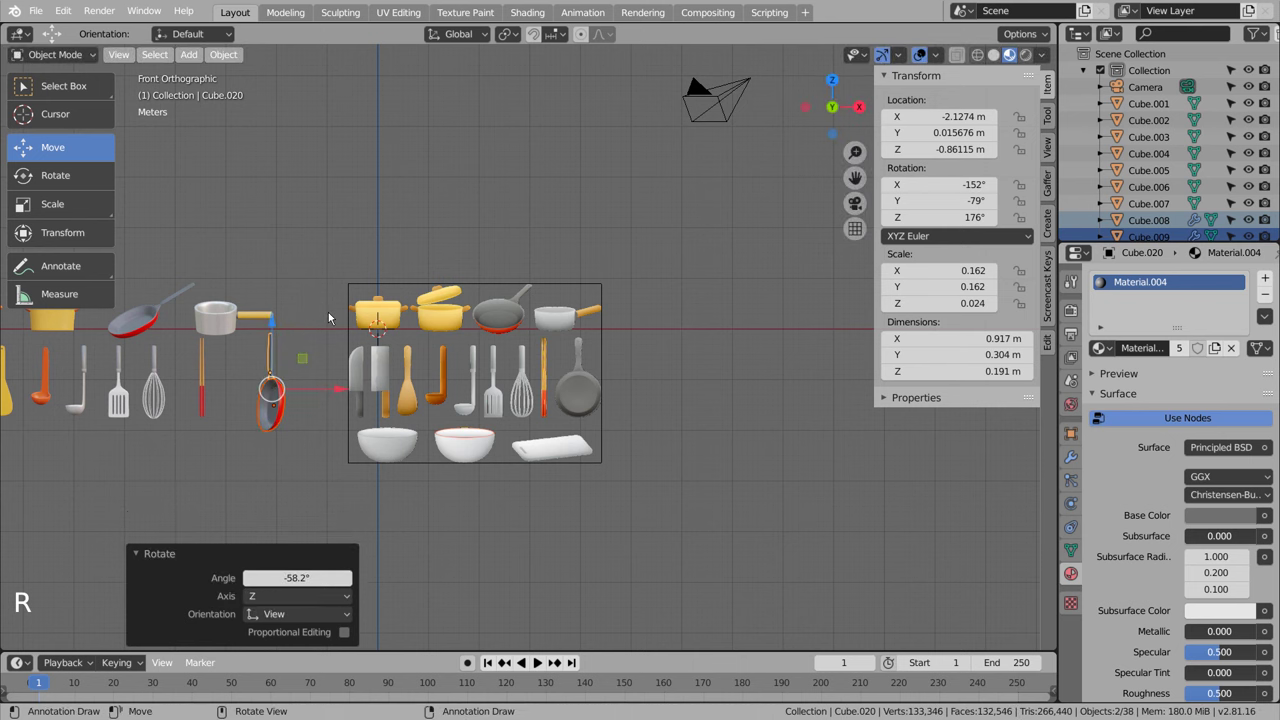
{"action": "key", "text": "KP_1"}
{"action": "key", "text": "KP_7"}
{"action": "key", "text": "r"}
{"action": "key", "text": "KP_3"}
{"action": "key", "text": "r"}
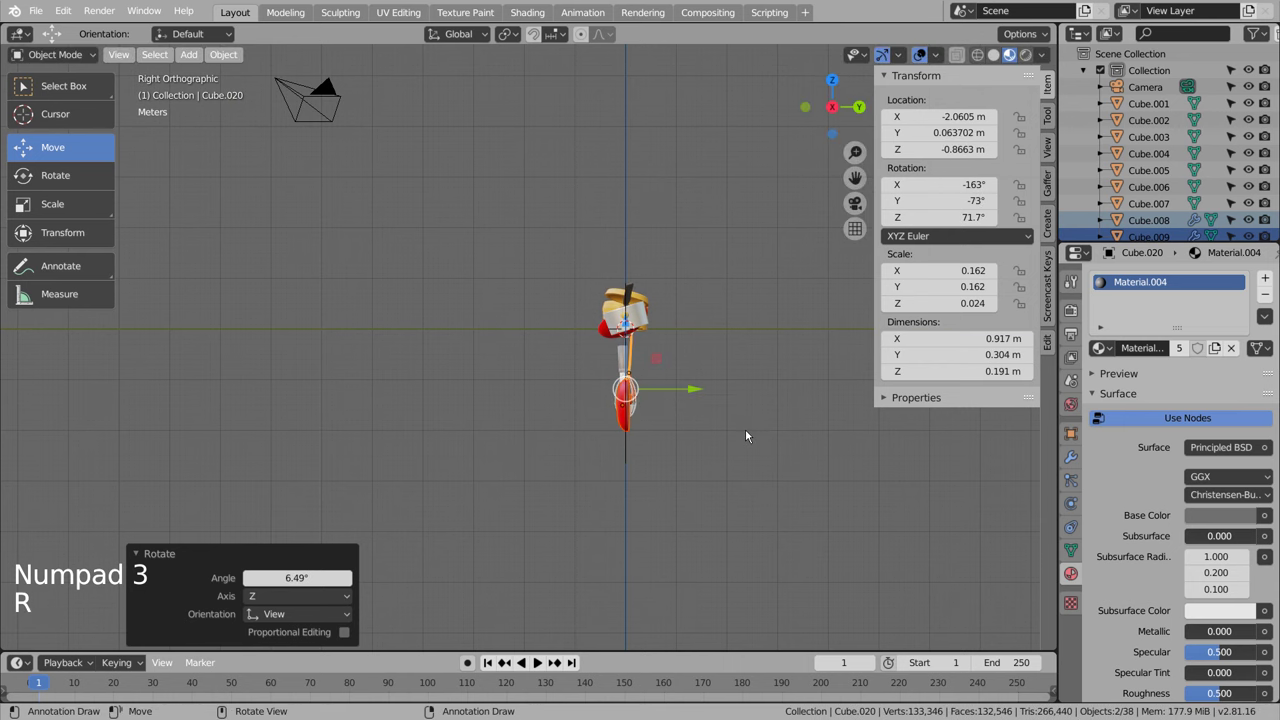
{"action": "key", "text": "KP_1"}
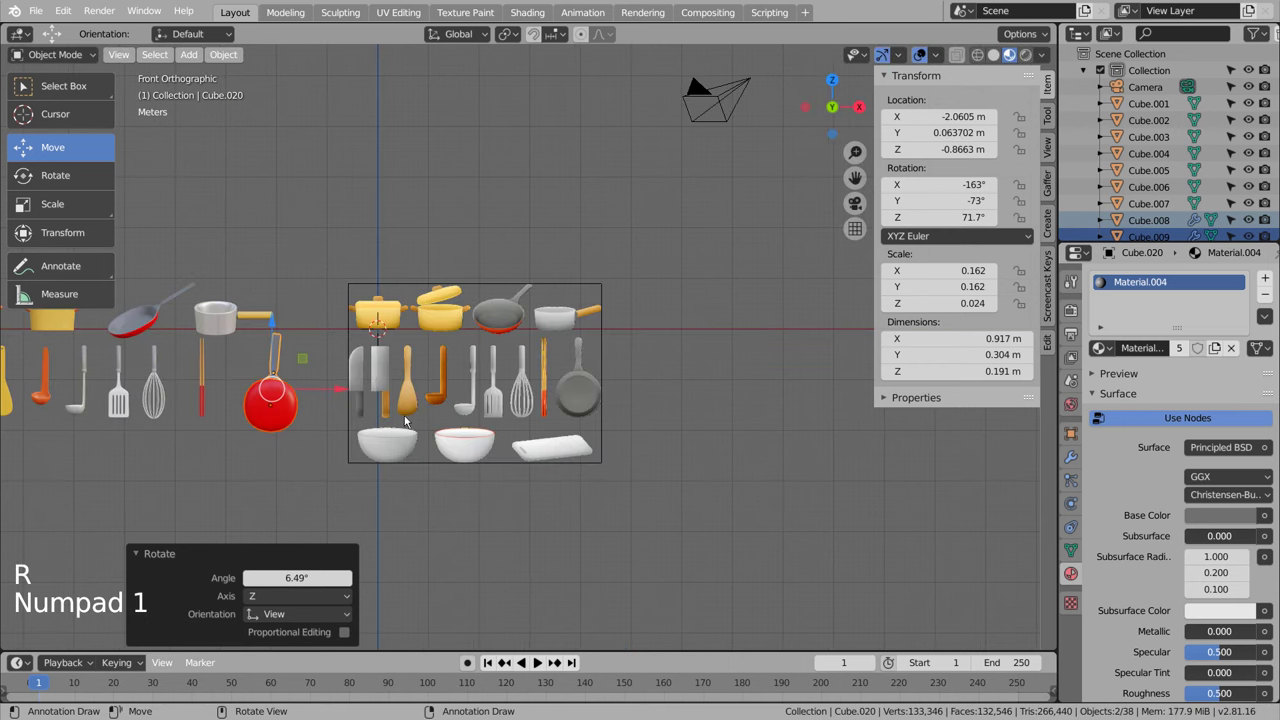
{"action": "key", "text": "r"}
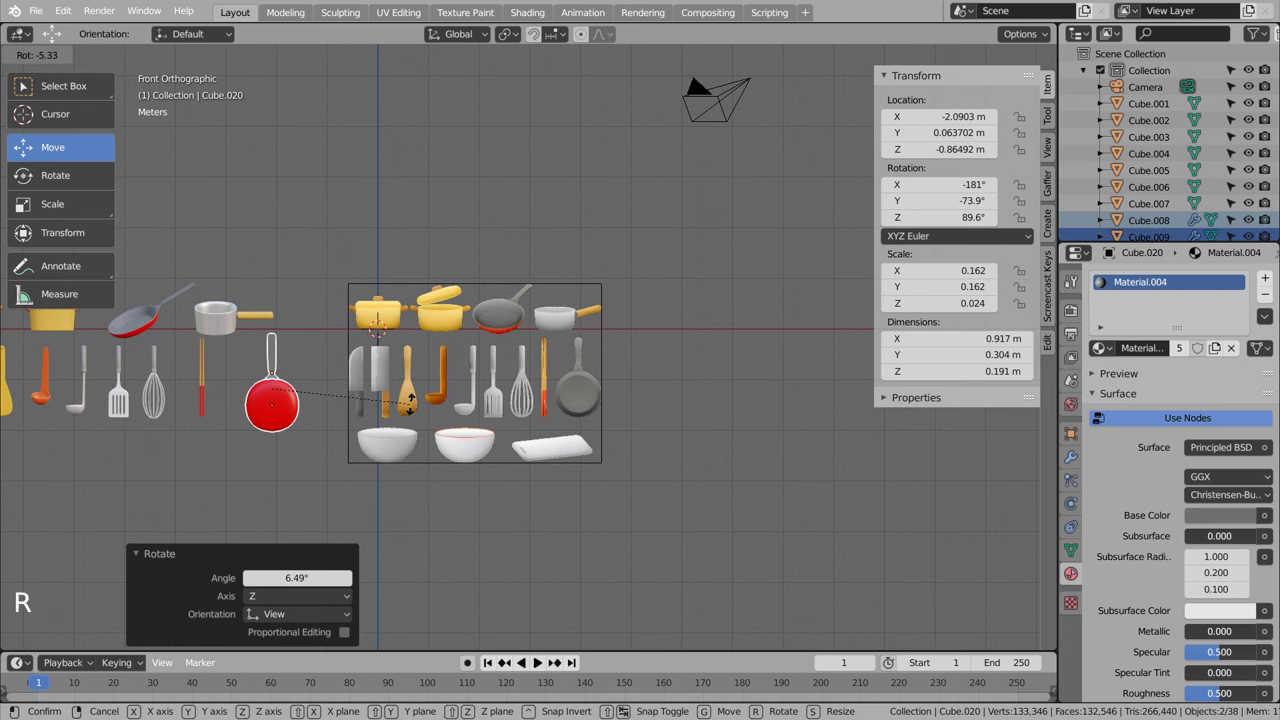
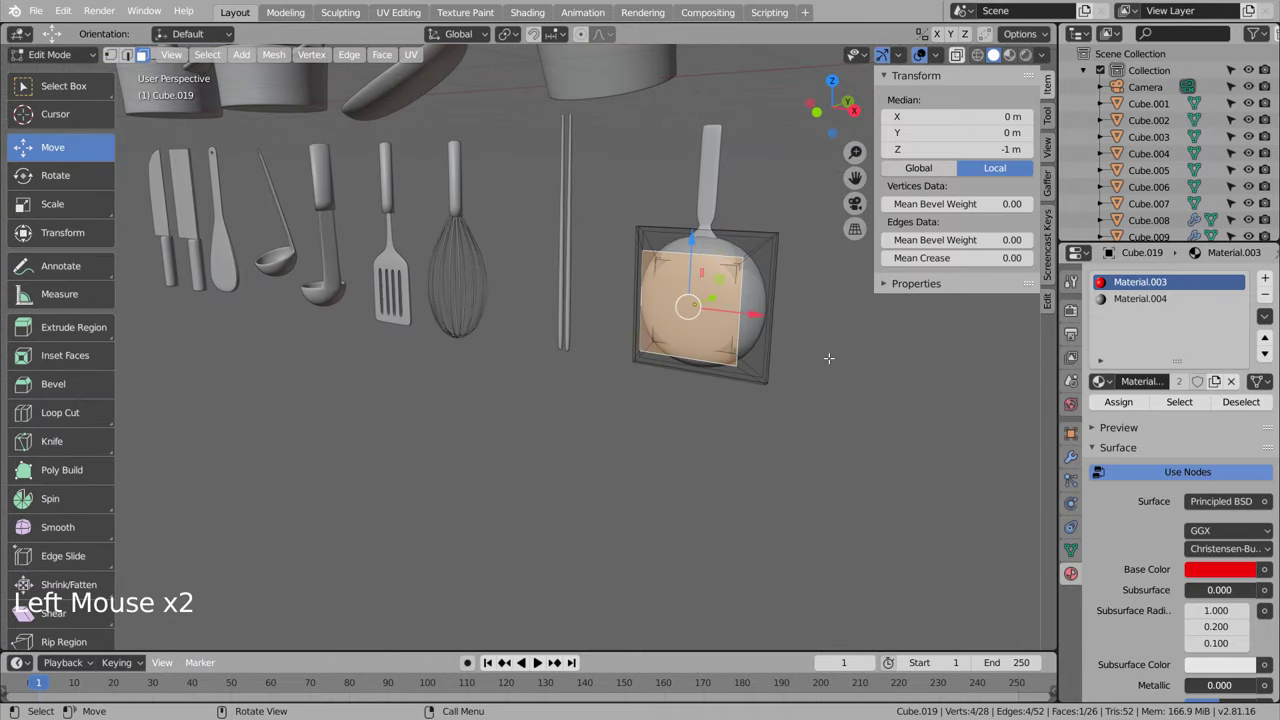
Step: Inset the selected face of the small pan copy and leave mesh editing
{"action": "key", "text": "i"}
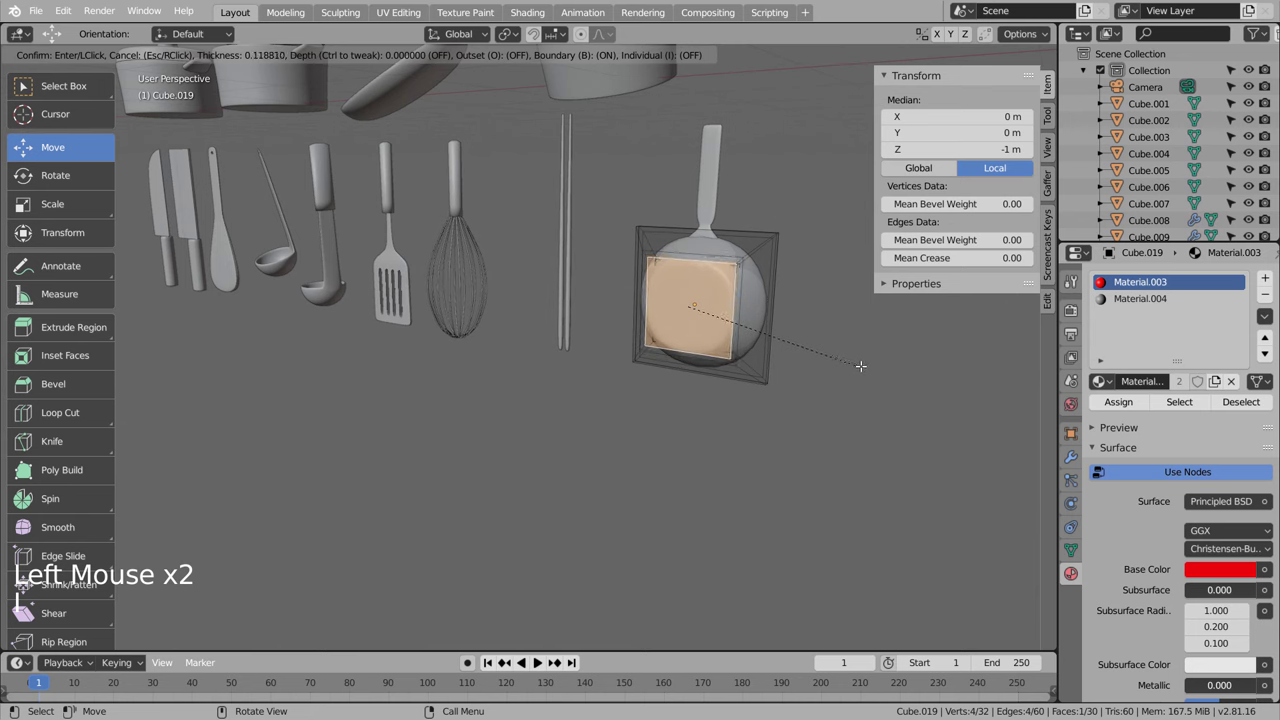
{"action": "key", "text": "Tab"}
{"action": "middle_click", "coordinate": [779, 408]}
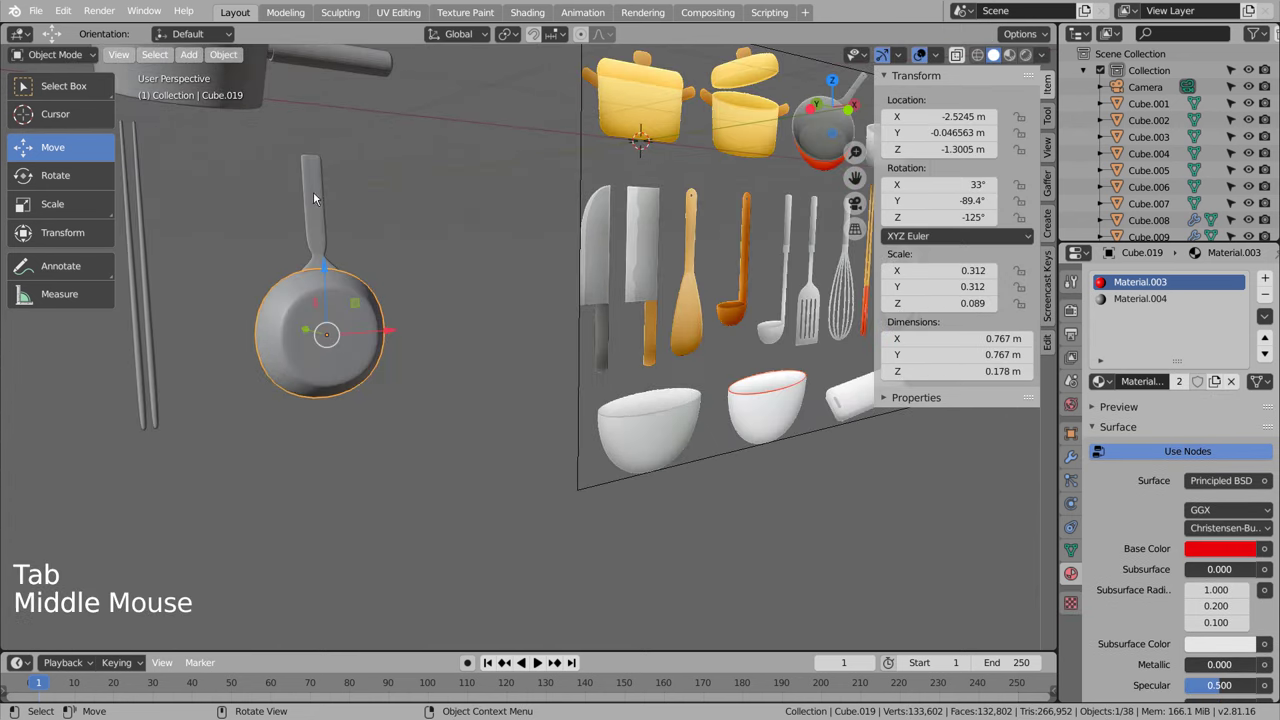
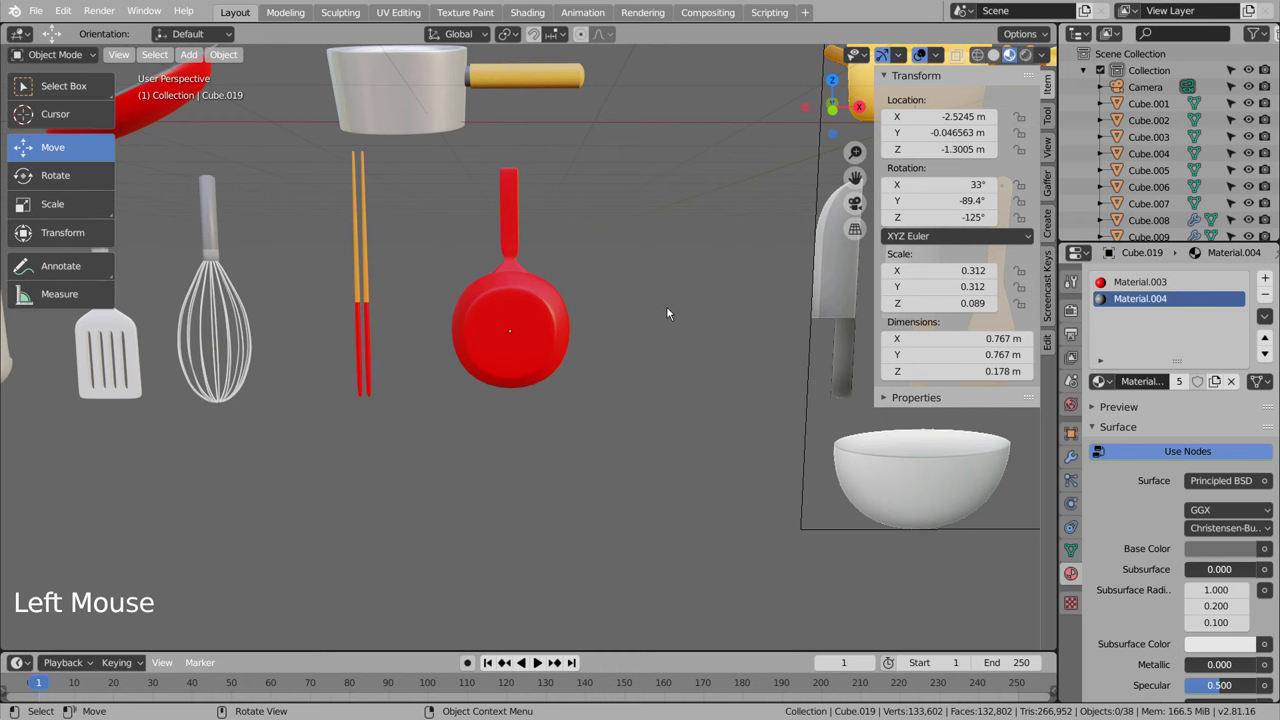
Step: Assign the grey material slot to all faces of the small frying pan body
{"action": "left_click", "coordinate": [549, 341]}
{"action": "key", "text": "a"}
{"action": "left_click", "coordinate": [580, 351]}
{"action": "key", "text": "Tab"}
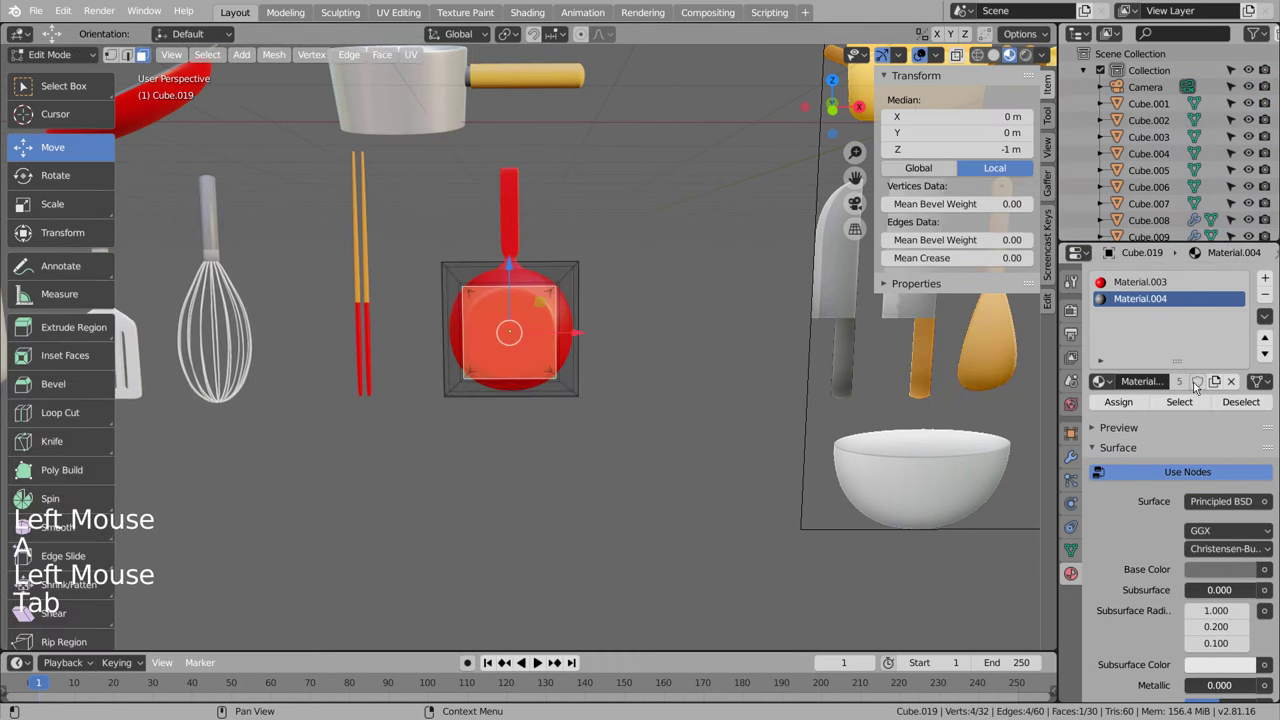
{"action": "key", "text": "a"}
{"action": "left_click", "coordinate": [1139, 409]}
{"action": "key", "text": "Tab"}
Step: Switch the pan handle's geometry to the grey Material.004 and return to front view
{"action": "left_click", "coordinate": [518, 231]}
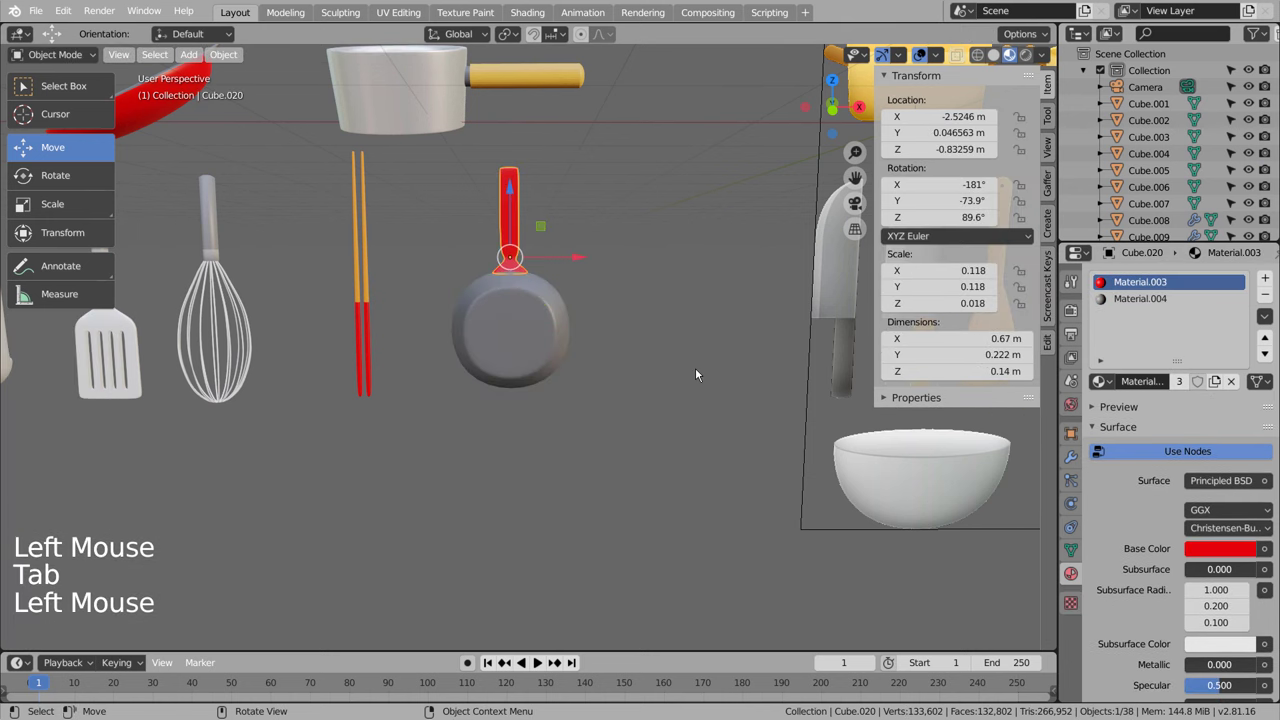
{"action": "key", "text": "Tab"}
{"action": "key", "text": "a"}
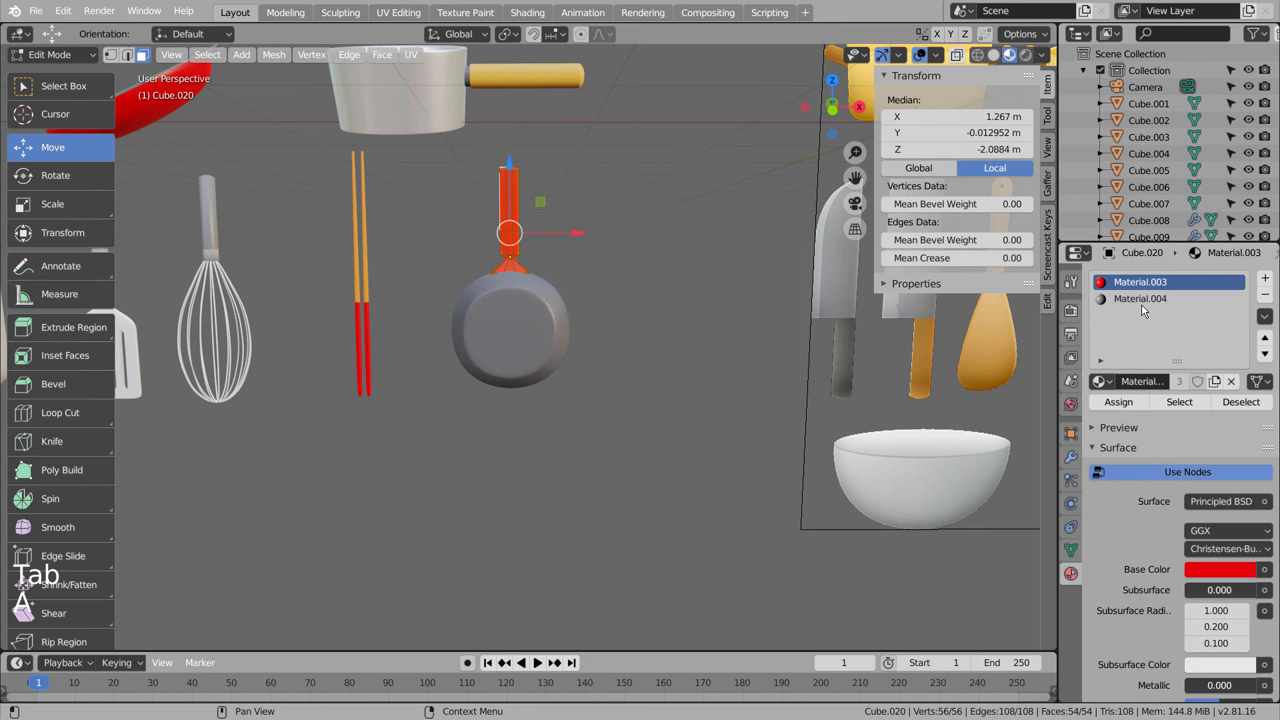
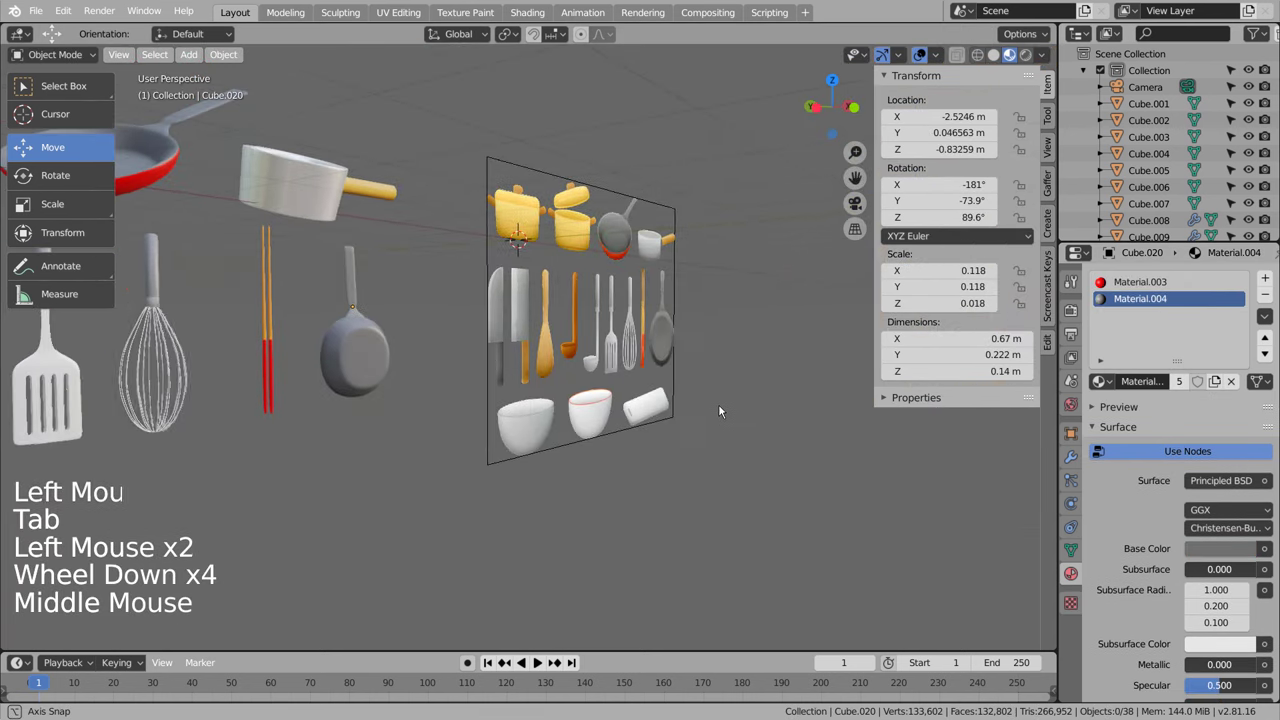
{"action": "key", "text": "KP_1"}
{"action": "scroll", "scroll_direction": "down", "scroll_amount": 3}
{"action": "middle_click", "coordinate": [553, 495]}
{"action": "left_click", "coordinate": [583, 554]}
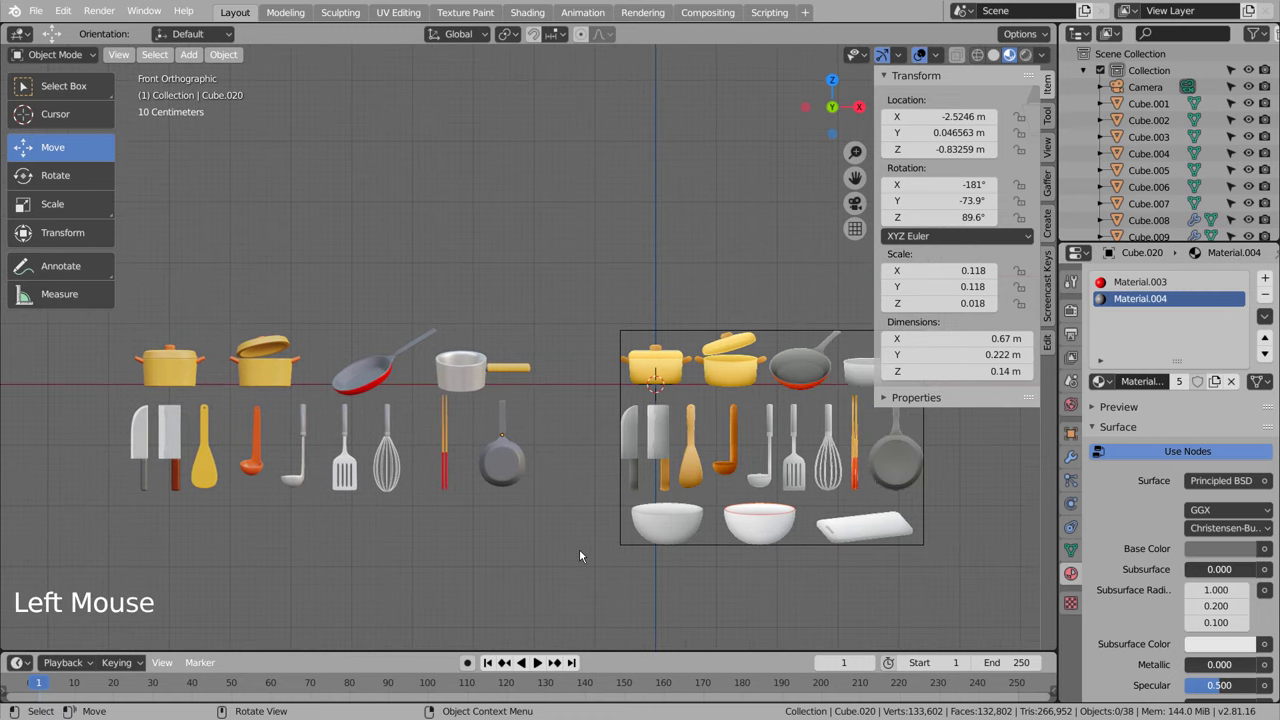
Step: Add a new cube, Cube.021, below the utensils and shrink it over the round white piece
{"action": "scroll", "scroll_direction": "down", "scroll_amount": 3}
{"action": "scroll", "scroll_direction": "up", "scroll_amount": 3}
{"action": "middle_click", "coordinate": [717, 536]}
{"action": "key", "text": "shift+a"}
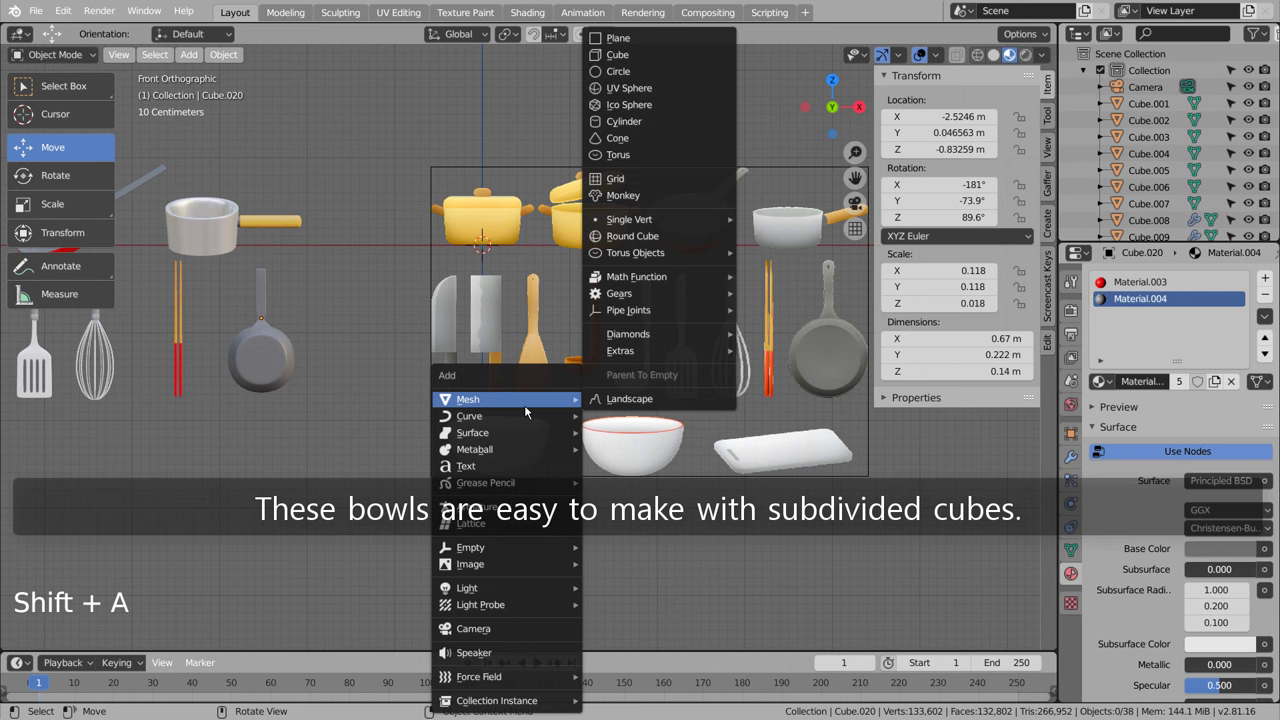
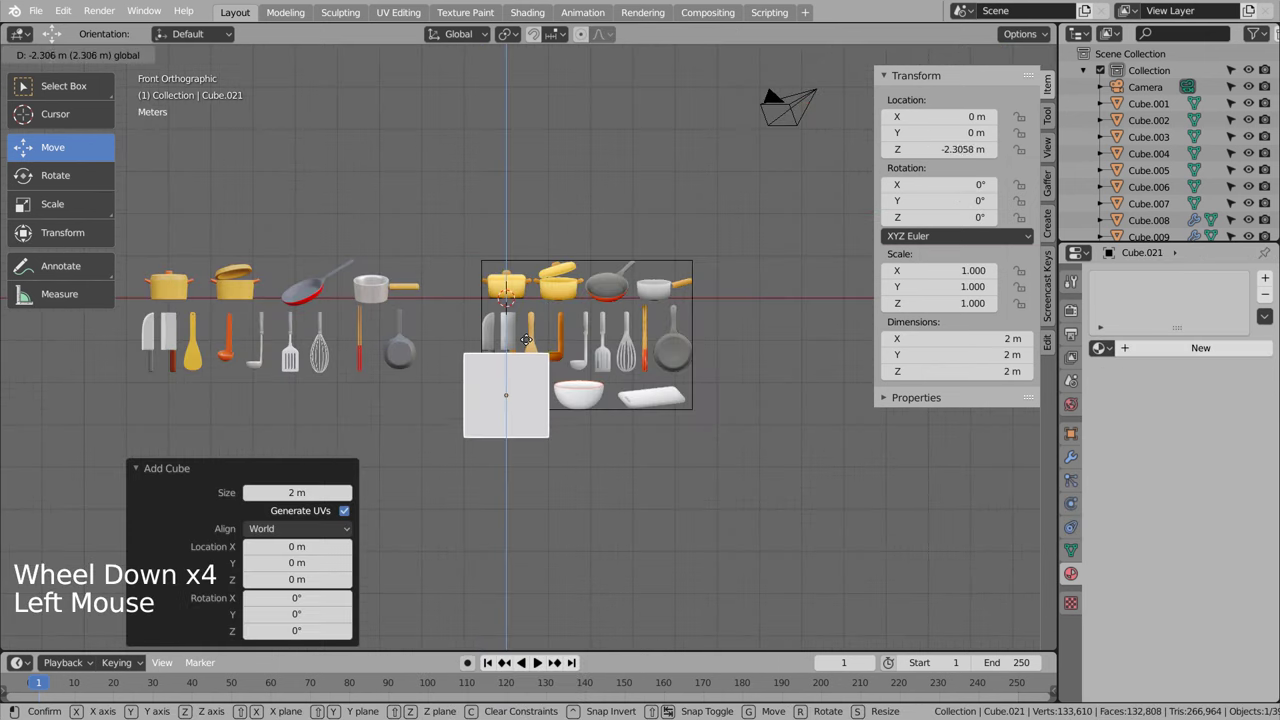
{"action": "scroll", "scroll_direction": "up", "scroll_amount": 3}
{"action": "key", "text": "ctrl+3"}
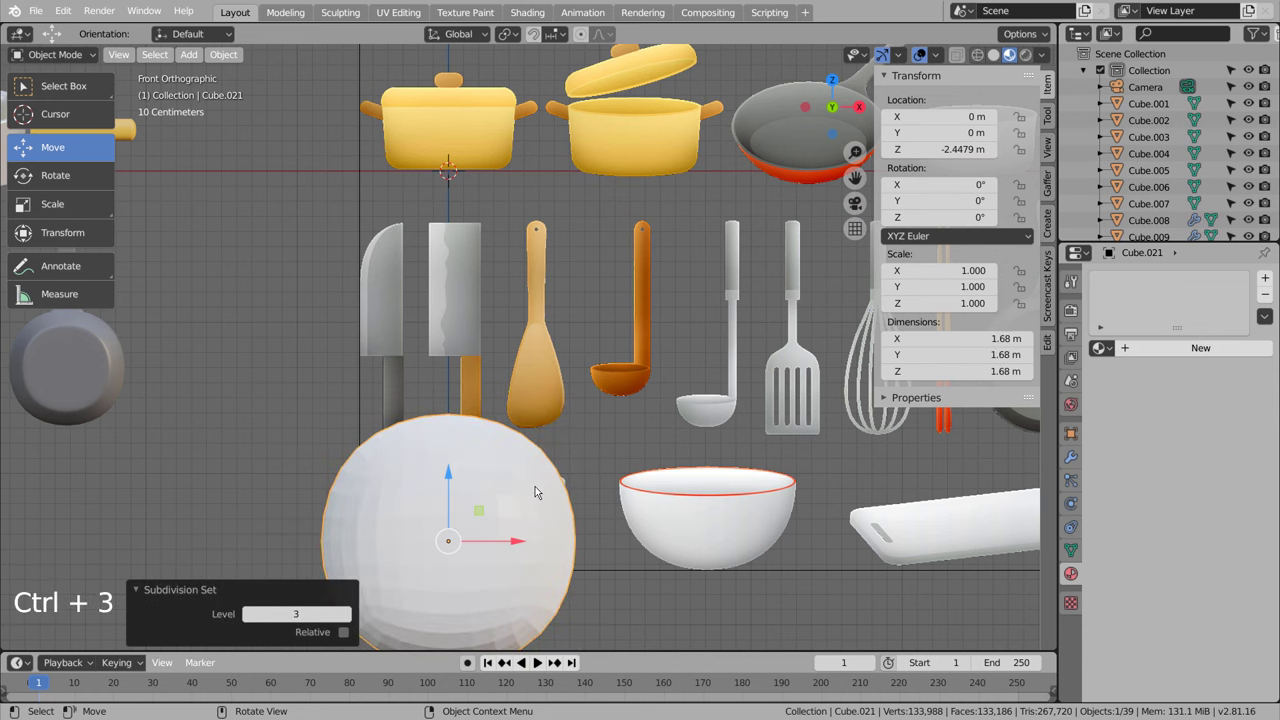
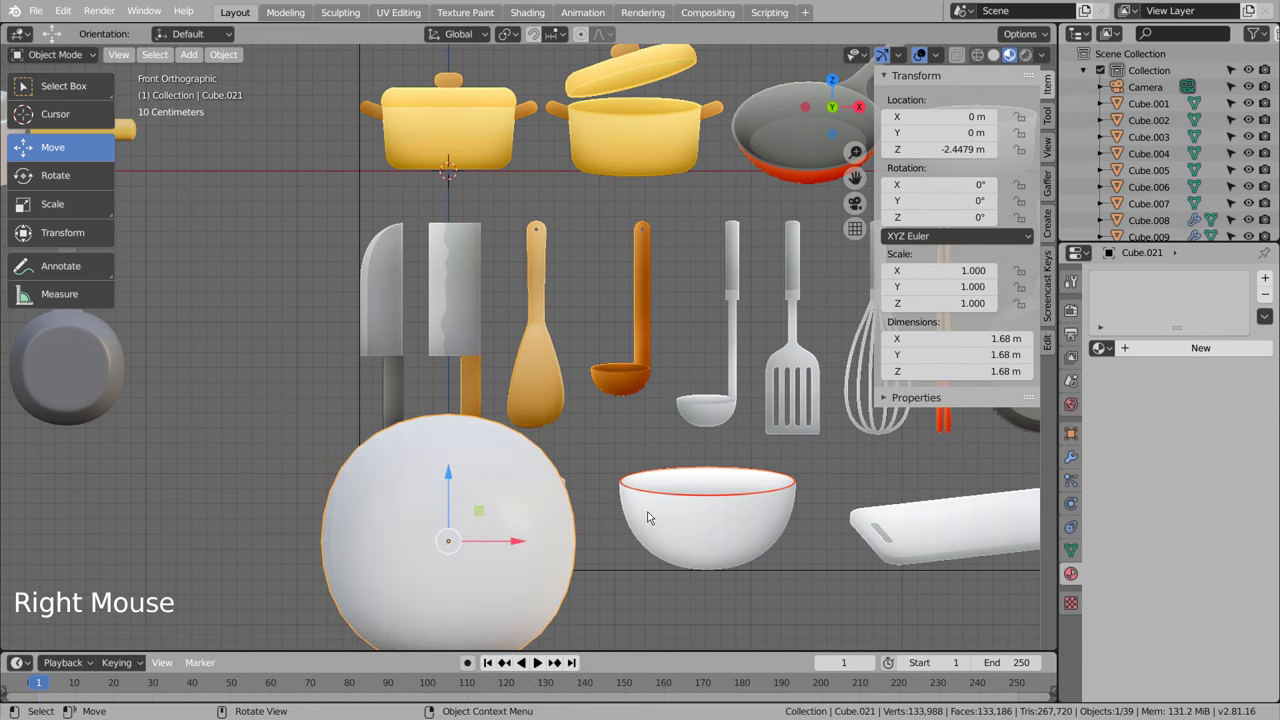
Step: Cut an edge loop near the cube's top to begin shaping the bowl
{"action": "key", "text": "Tab"}
{"action": "key", "text": "ctrl+r"}
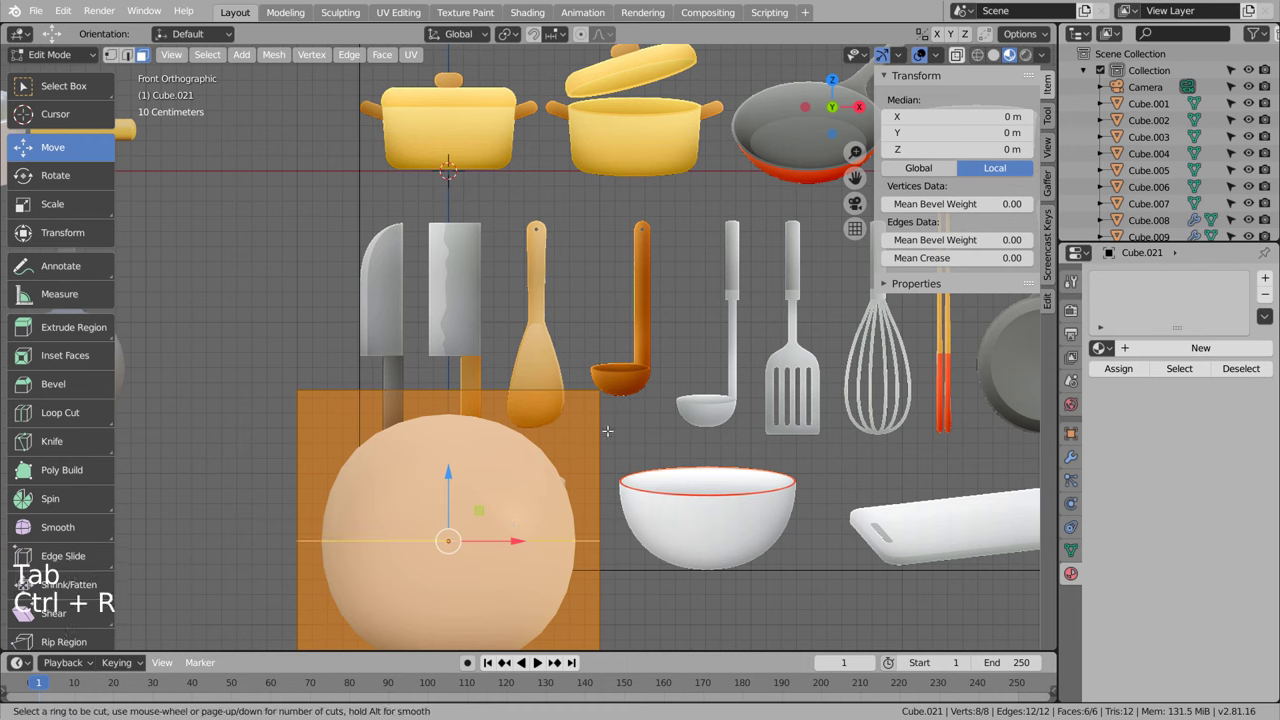
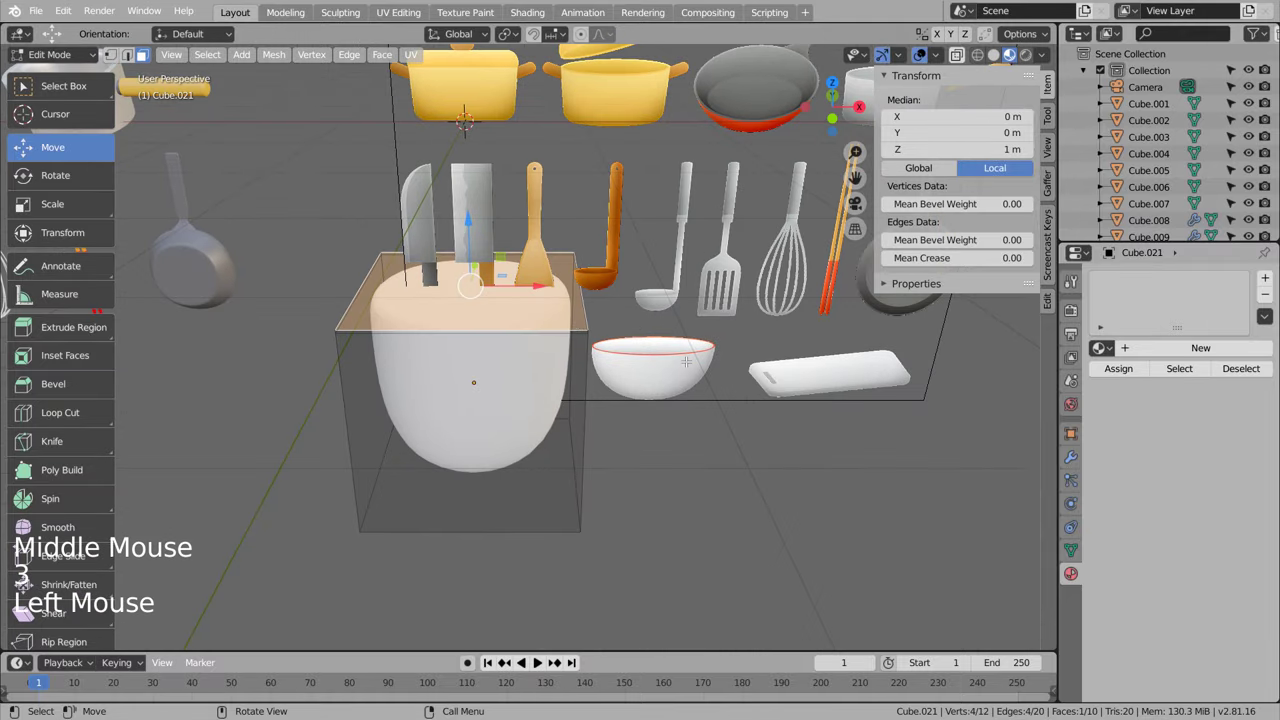
{"action": "key", "text": "u"}
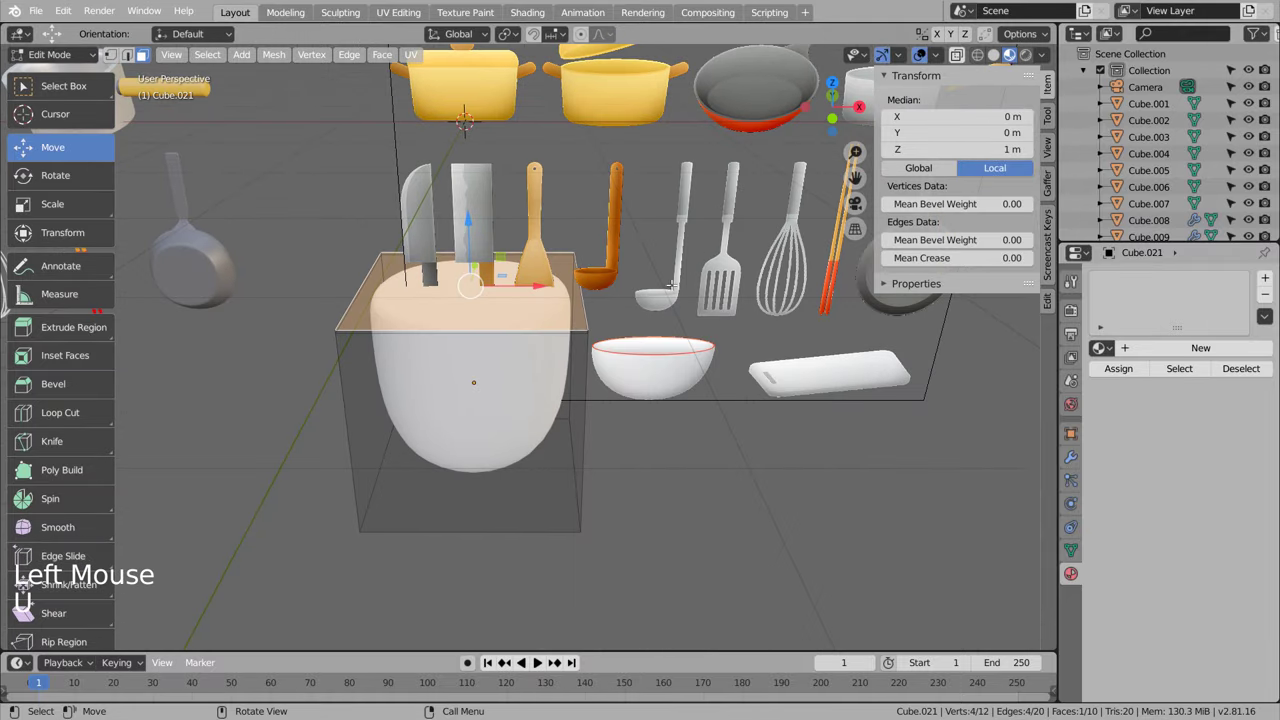
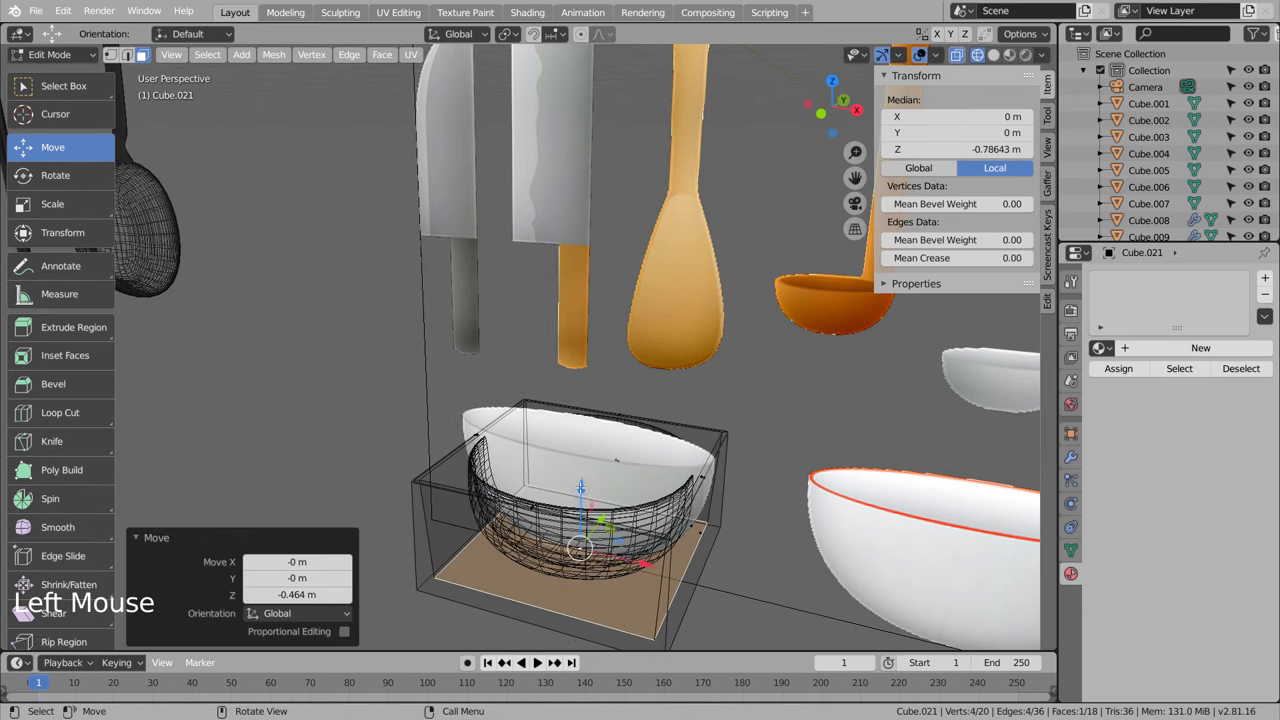
Step: Hollow and scale the bowl's rim from the side, shade it smooth, and view the whole set
{"action": "key", "text": "KP_3"}
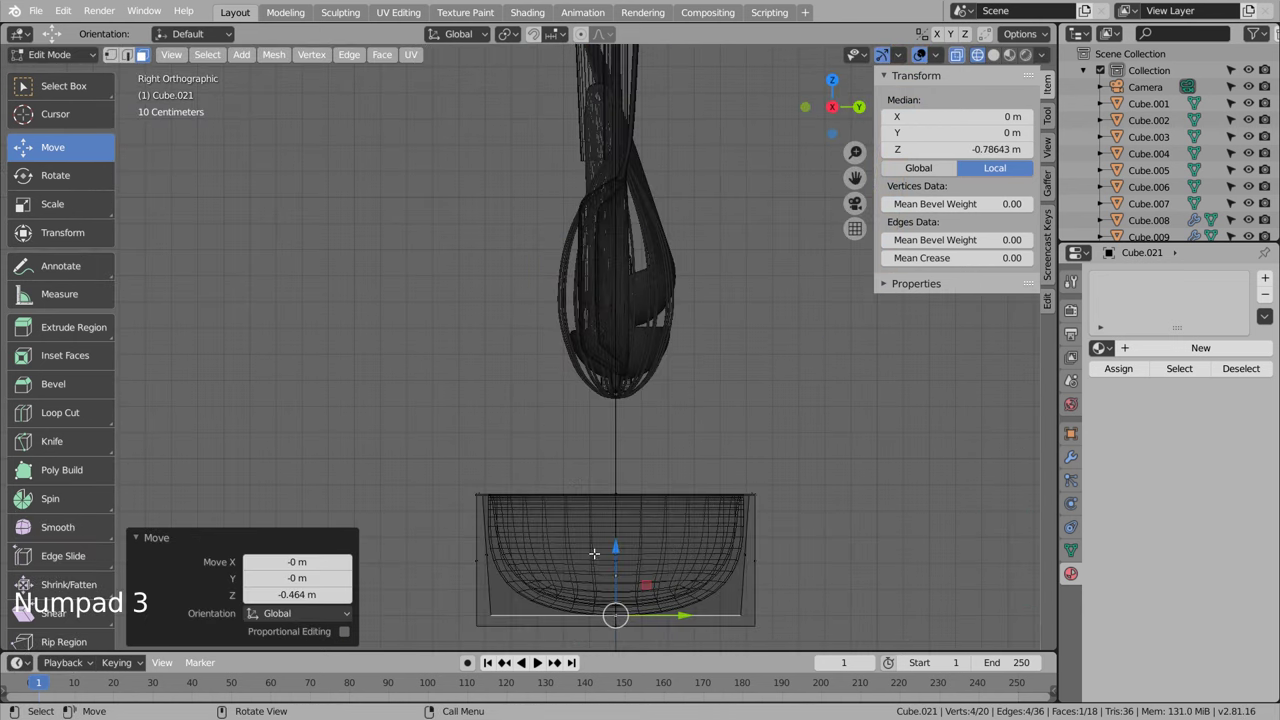
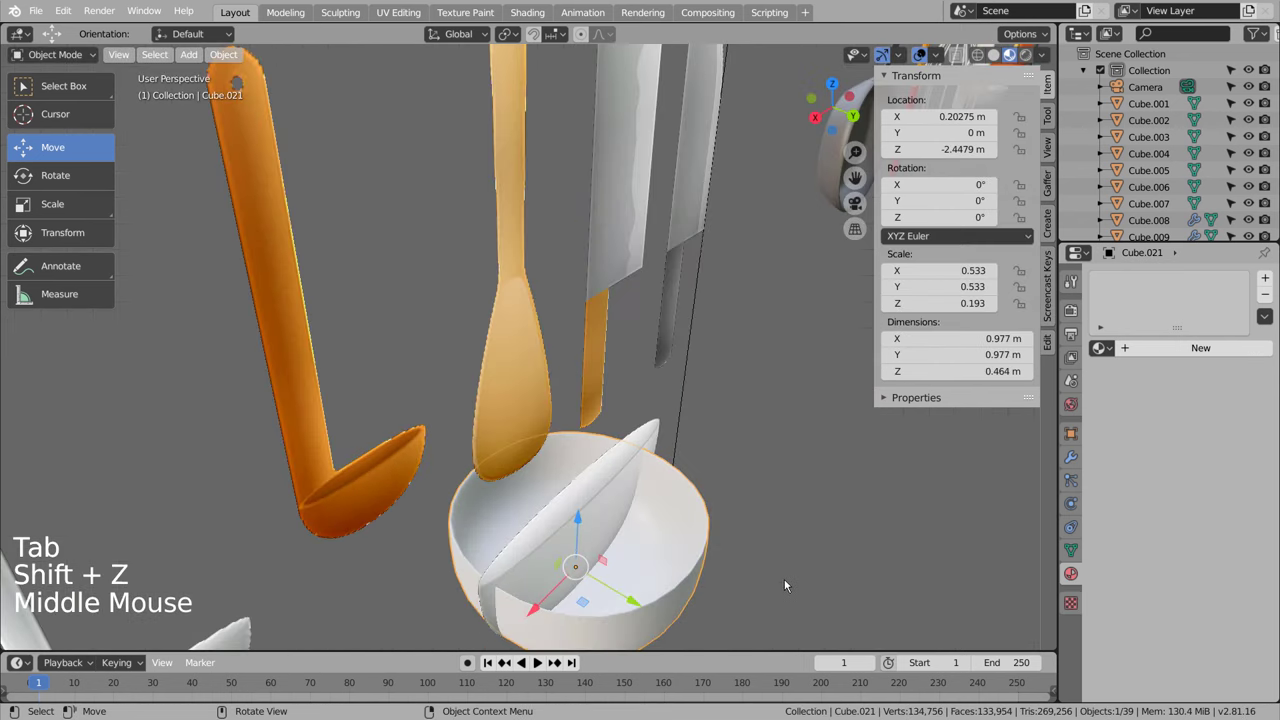
{"action": "key", "text": "Tab"}
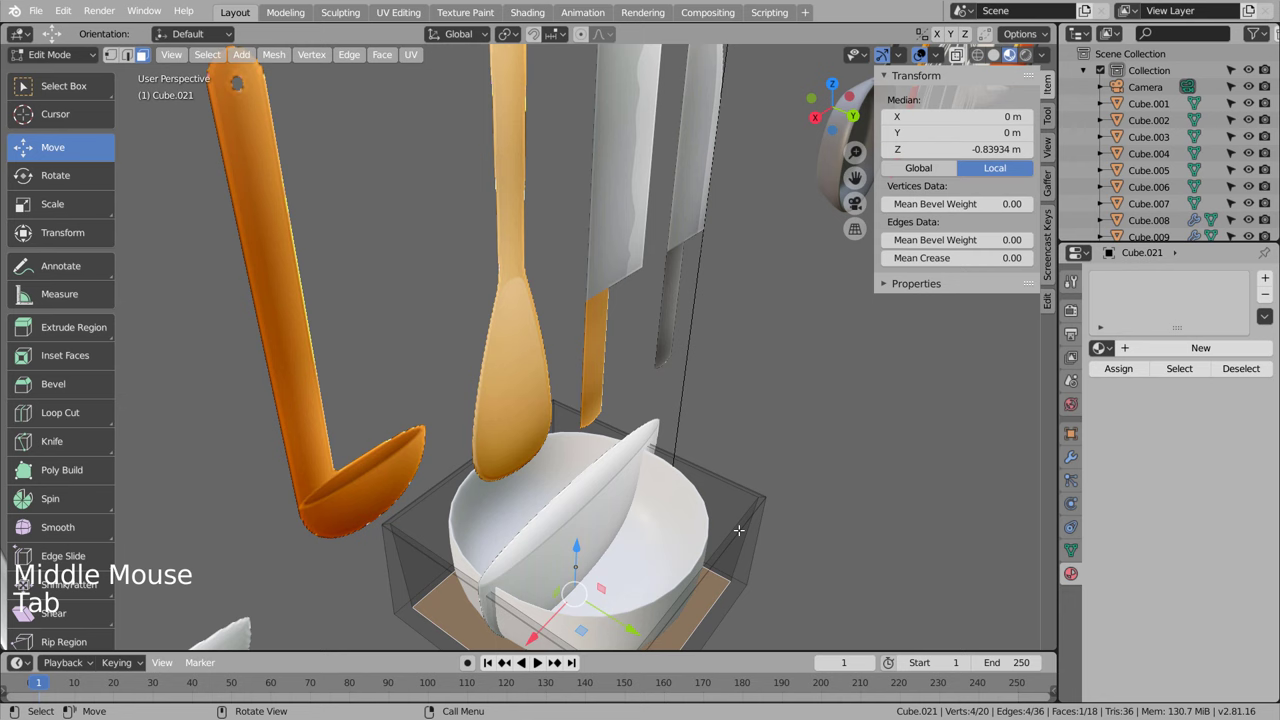
{"action": "key", "text": "3"}
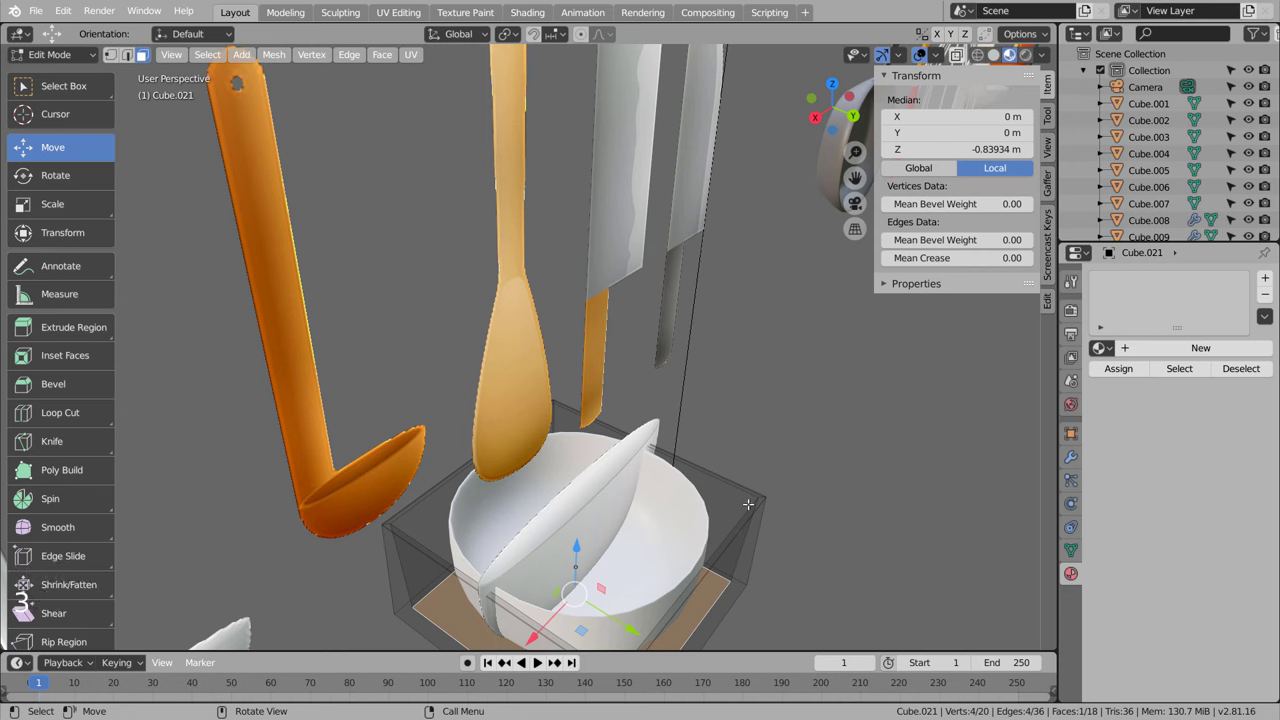
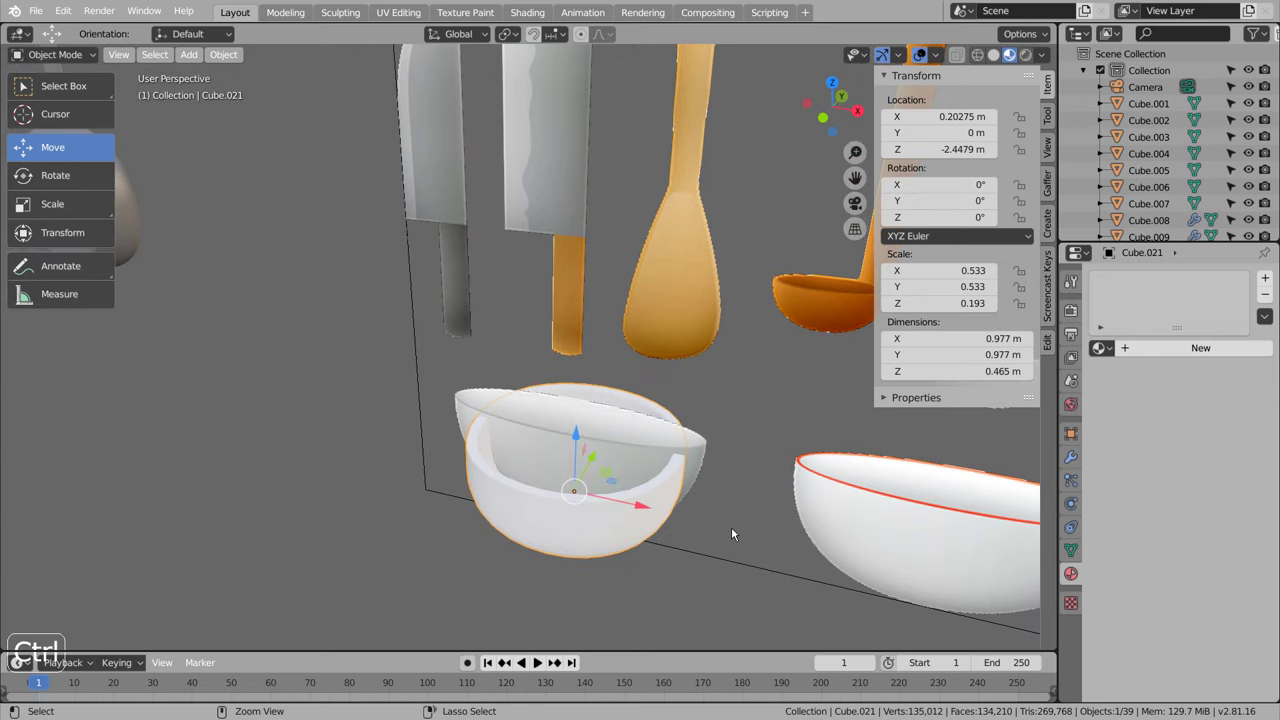
{"action": "key", "text": "ctrl+z"}
{"action": "key", "text": "ctrl+z"}
{"action": "key", "text": "s"}
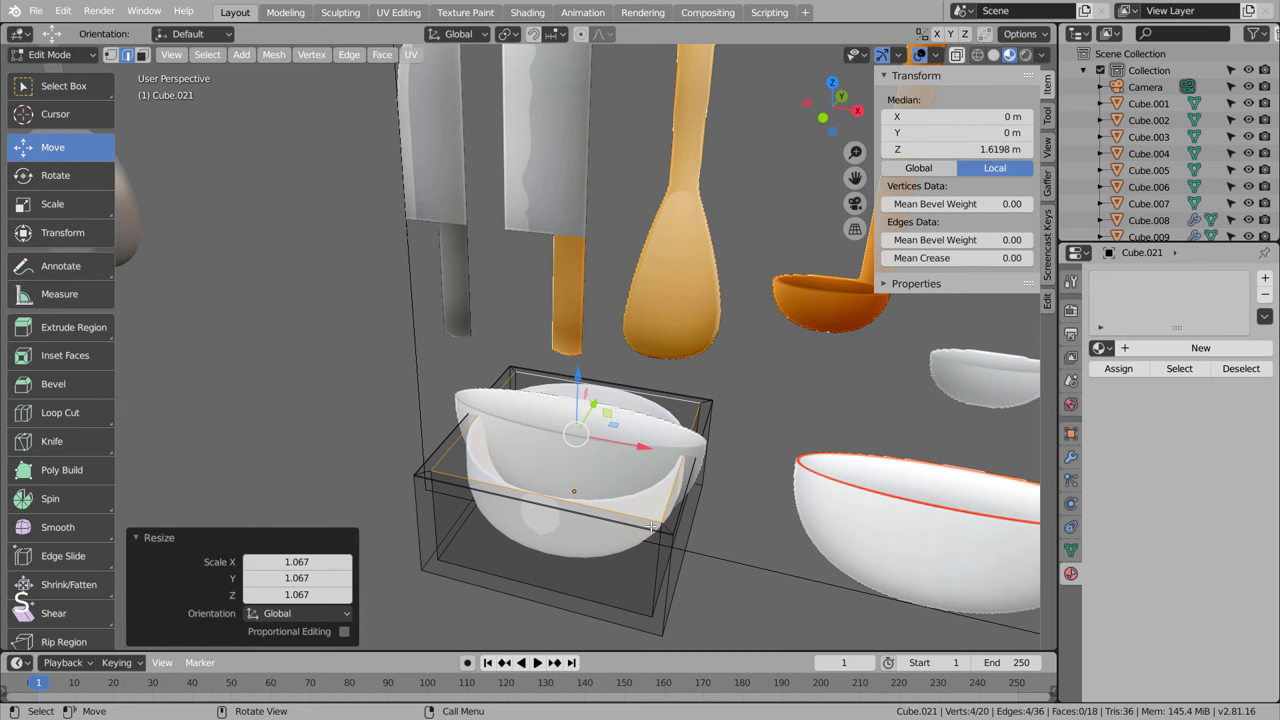
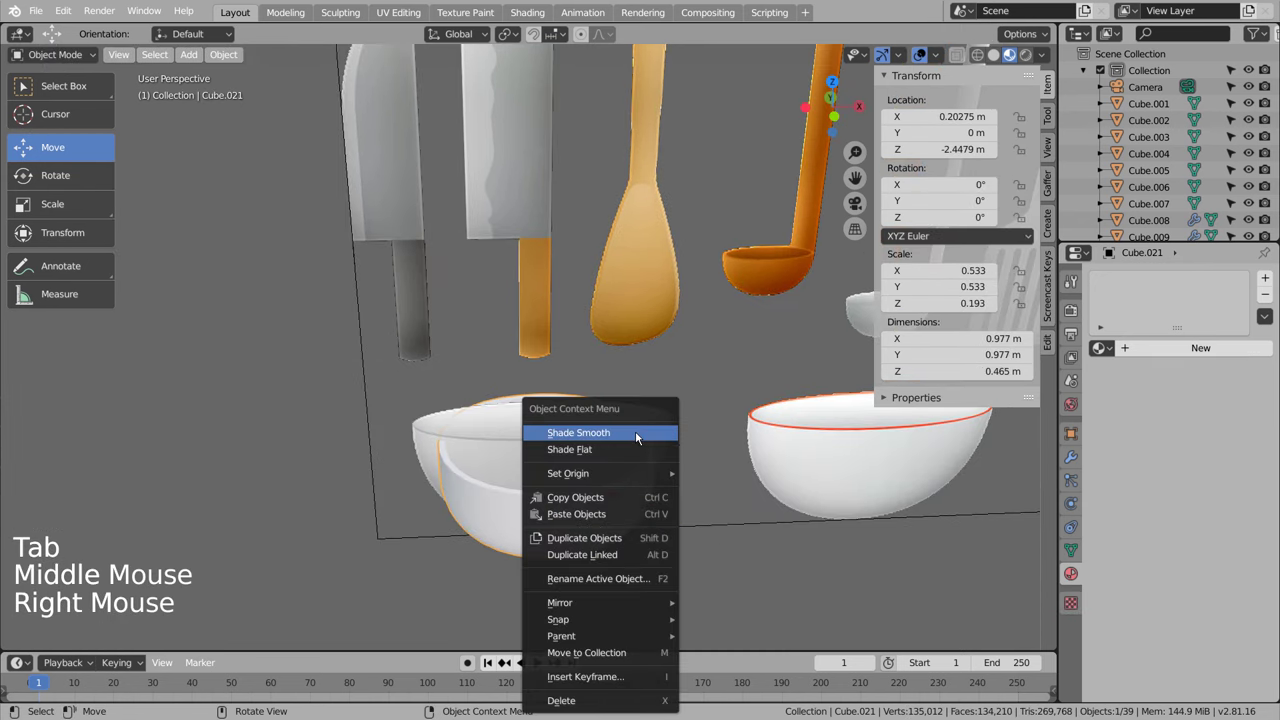
{"action": "scroll", "scroll_direction": "down", "scroll_amount": 3}
{"action": "middle_click", "coordinate": [710, 508]}
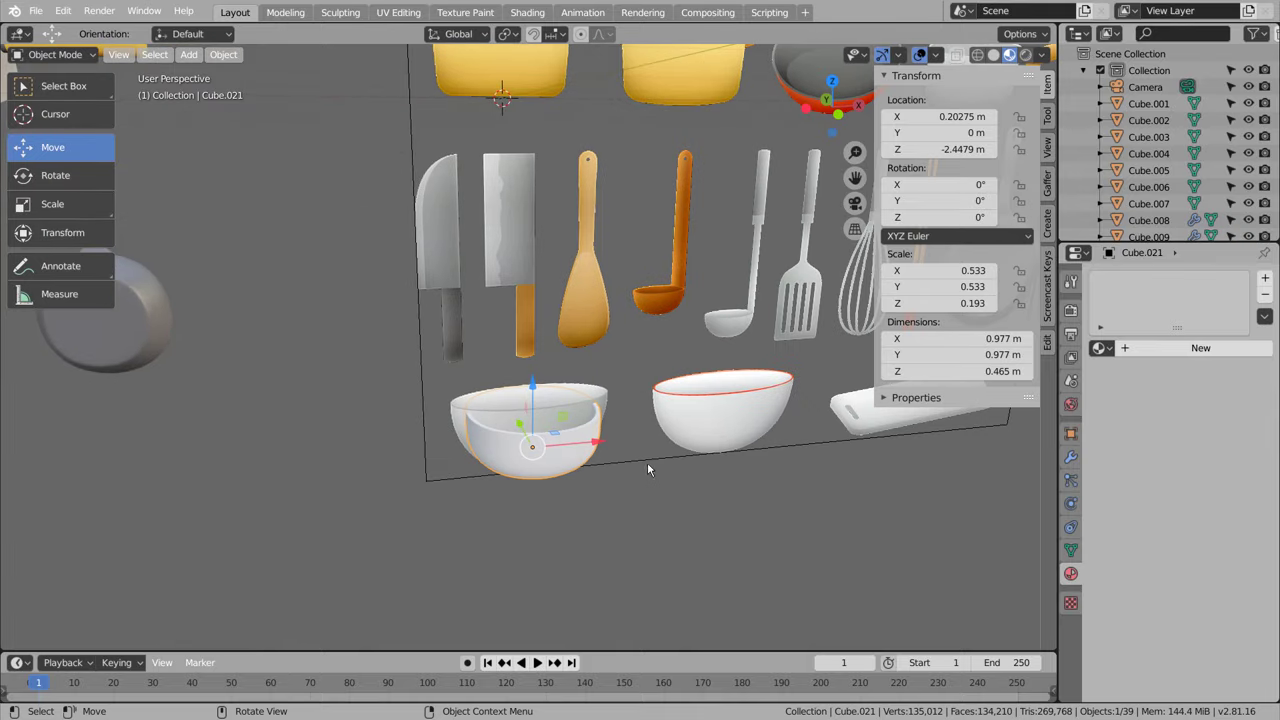
Step: Duplicate the white bowl along X to make Cube.022 beside the first
{"action": "key", "text": "shift+d"}
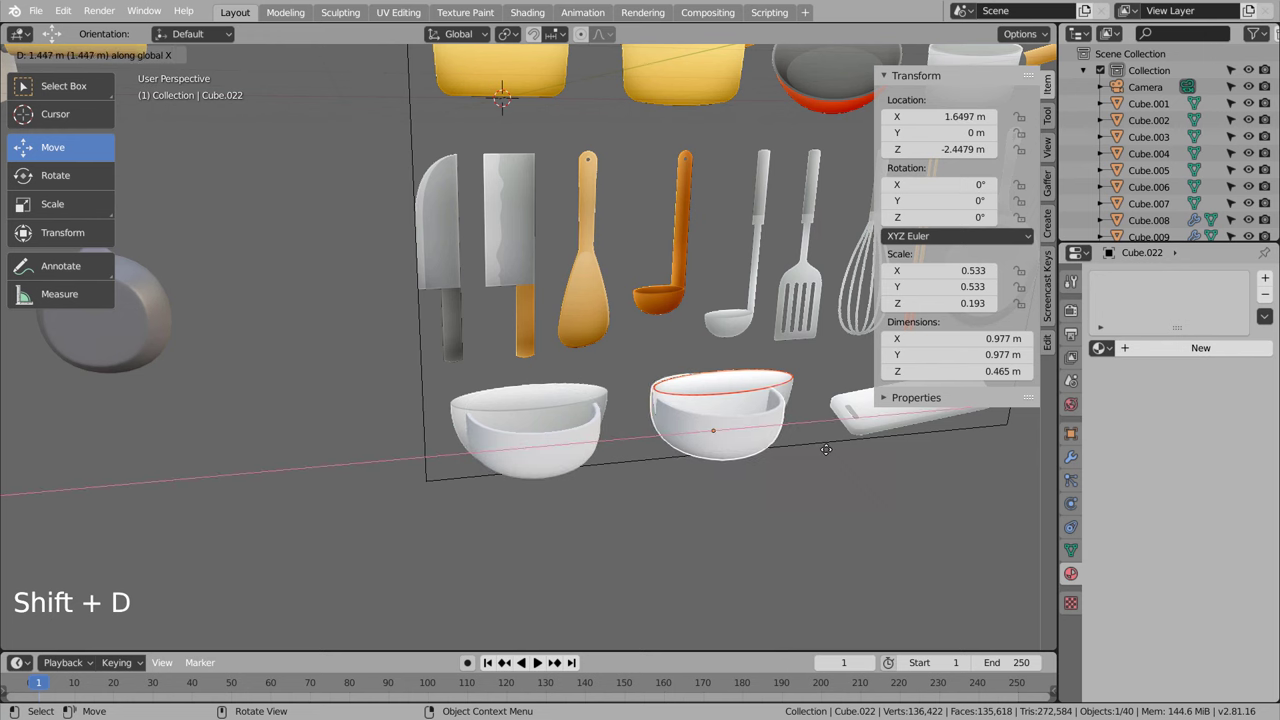
{"action": "key", "text": "KP_1"}
{"action": "left_click", "coordinate": [848, 483]}
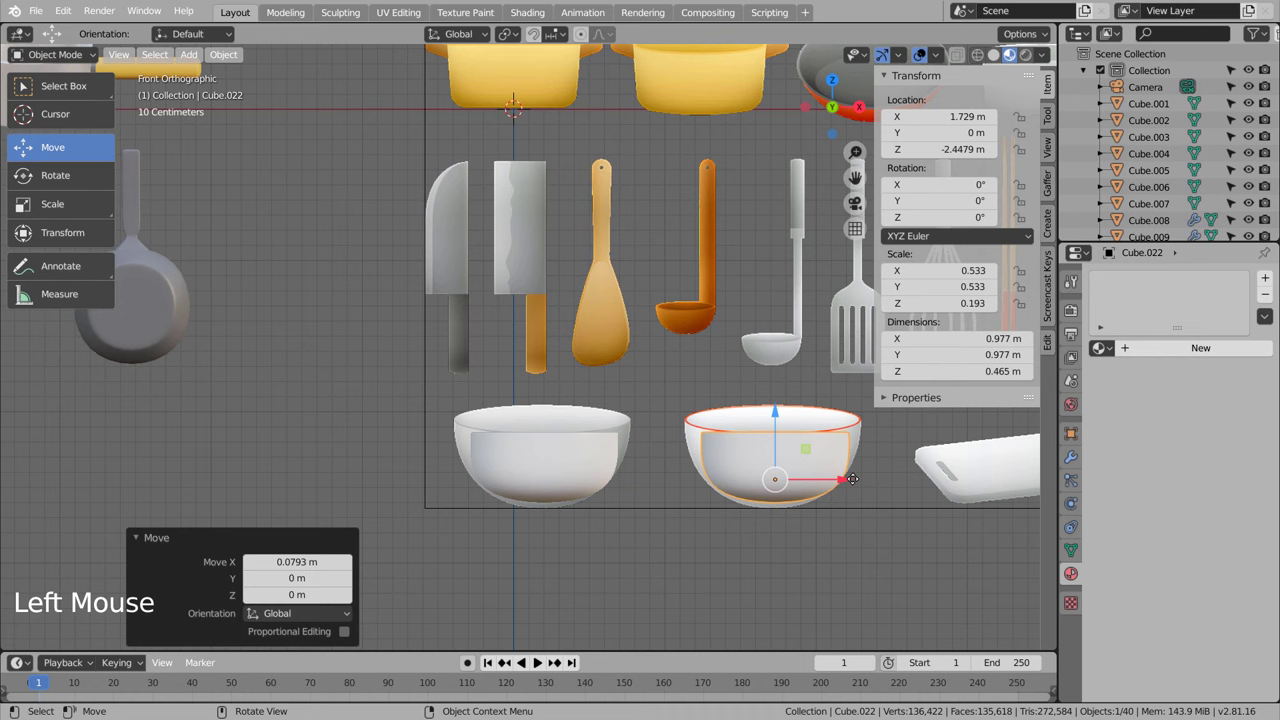
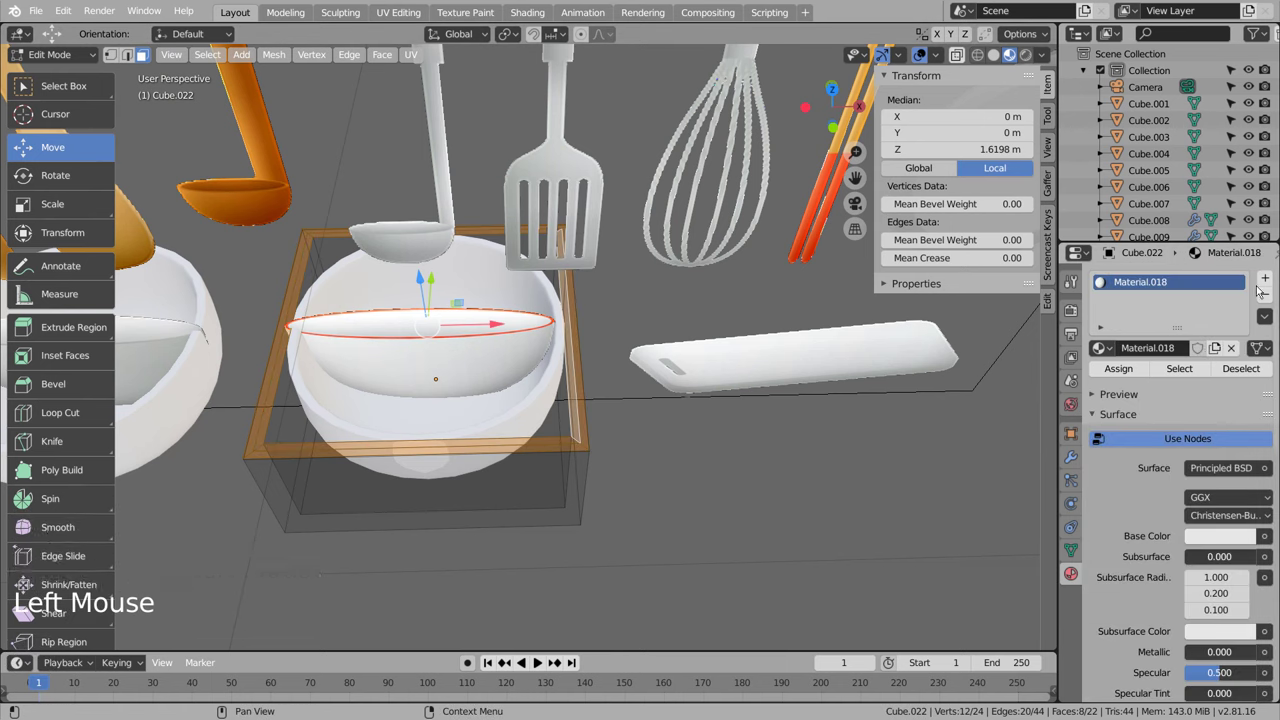
Step: Add a second slot with new red Material.019 and assign it to the bowl's rim faces
{"action": "left_click", "coordinate": [1268, 281]}
{"action": "left_click", "coordinate": [1221, 383]}
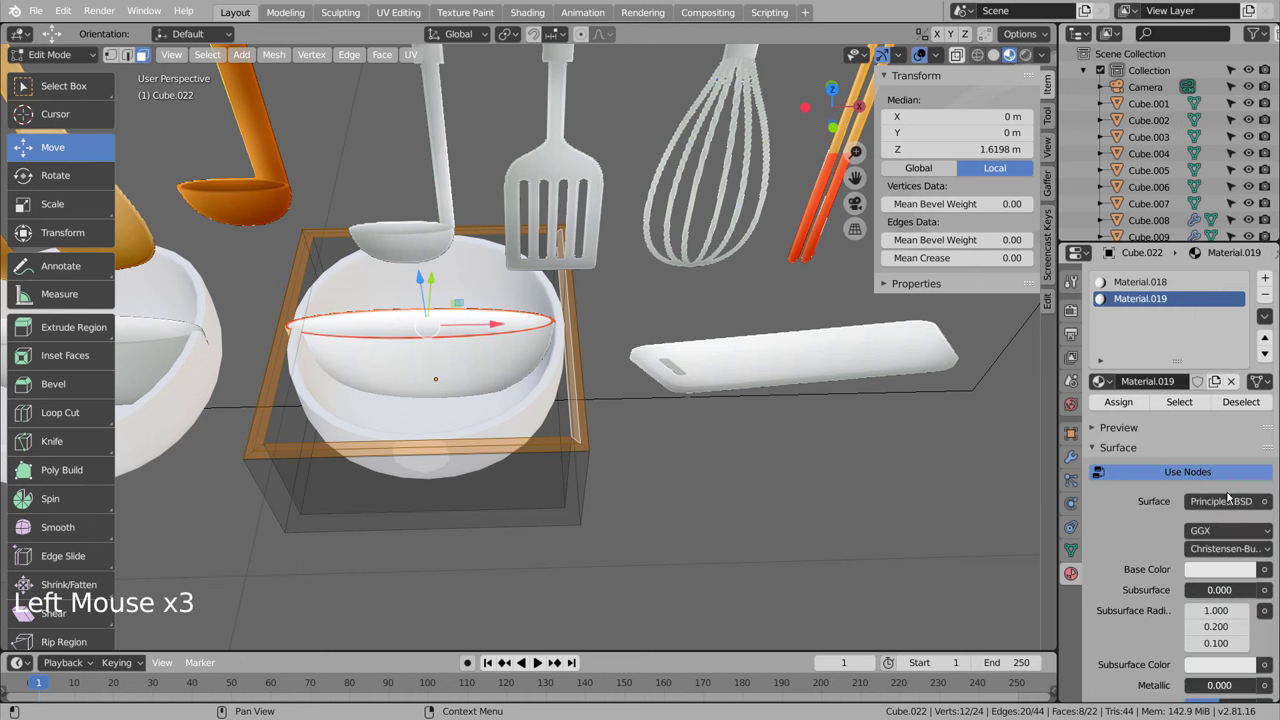
{"action": "left_click", "coordinate": [1228, 572]}
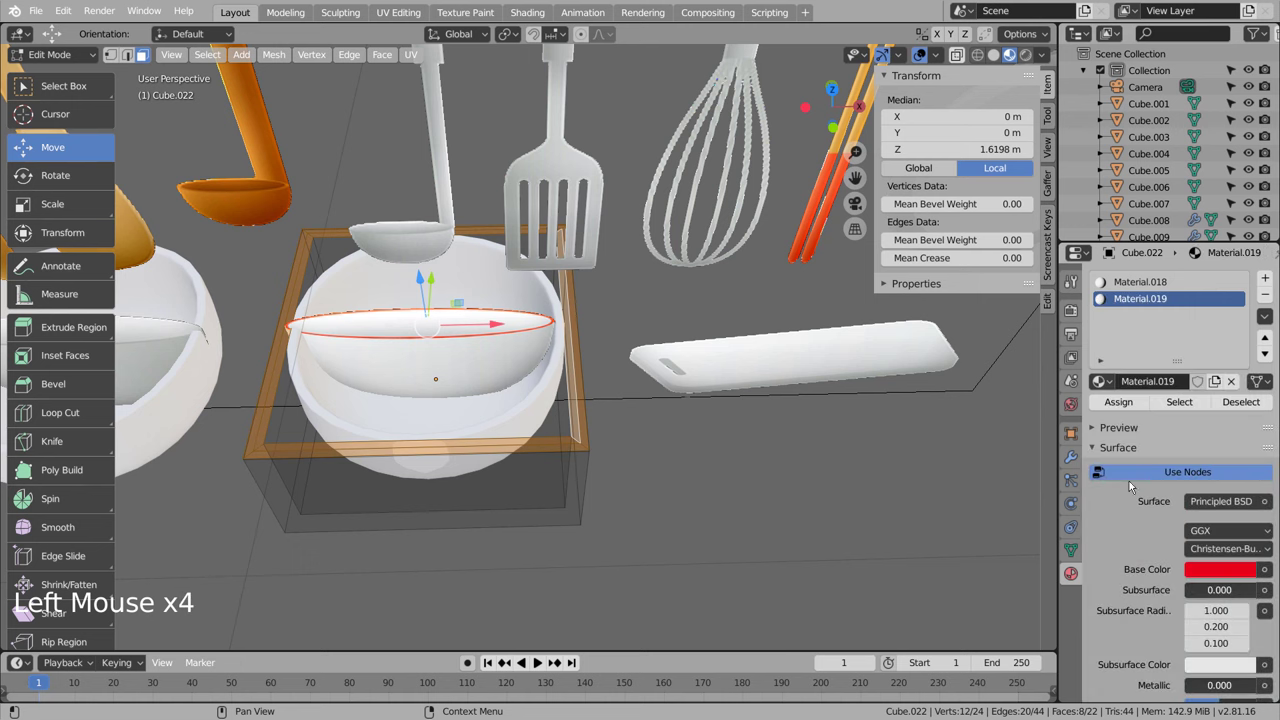
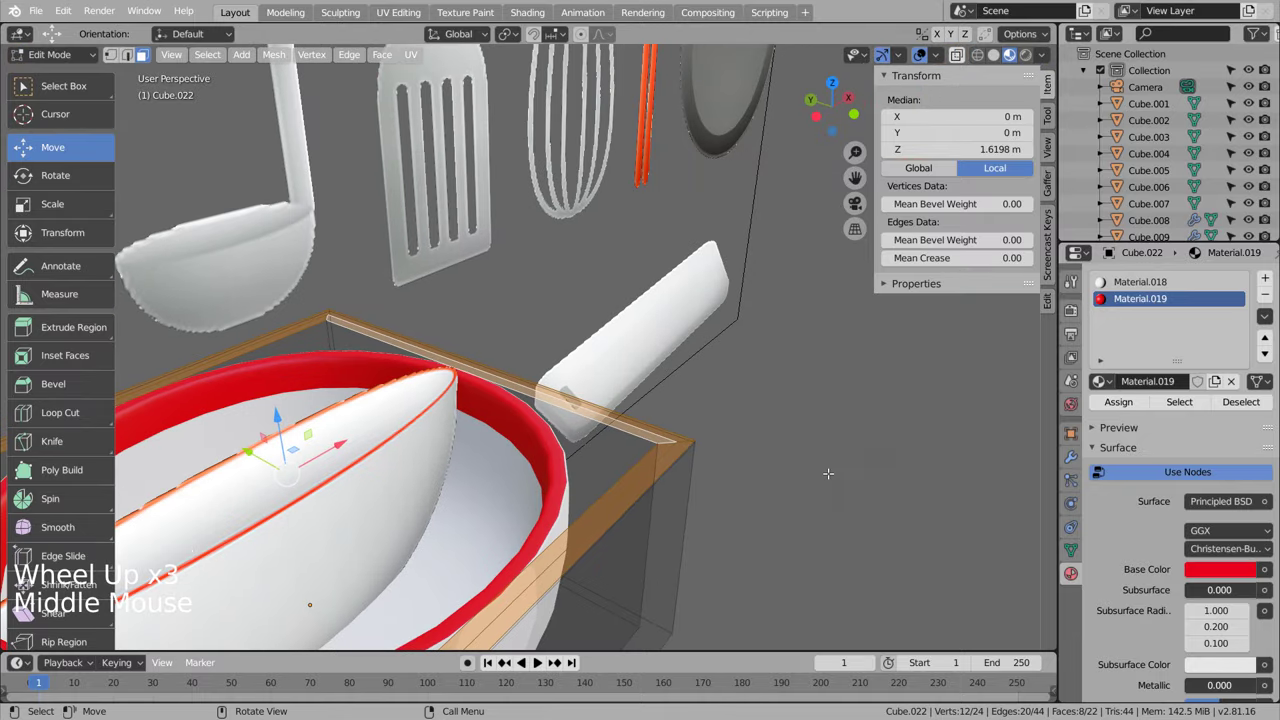
{"action": "key", "text": "ctrl+z"}
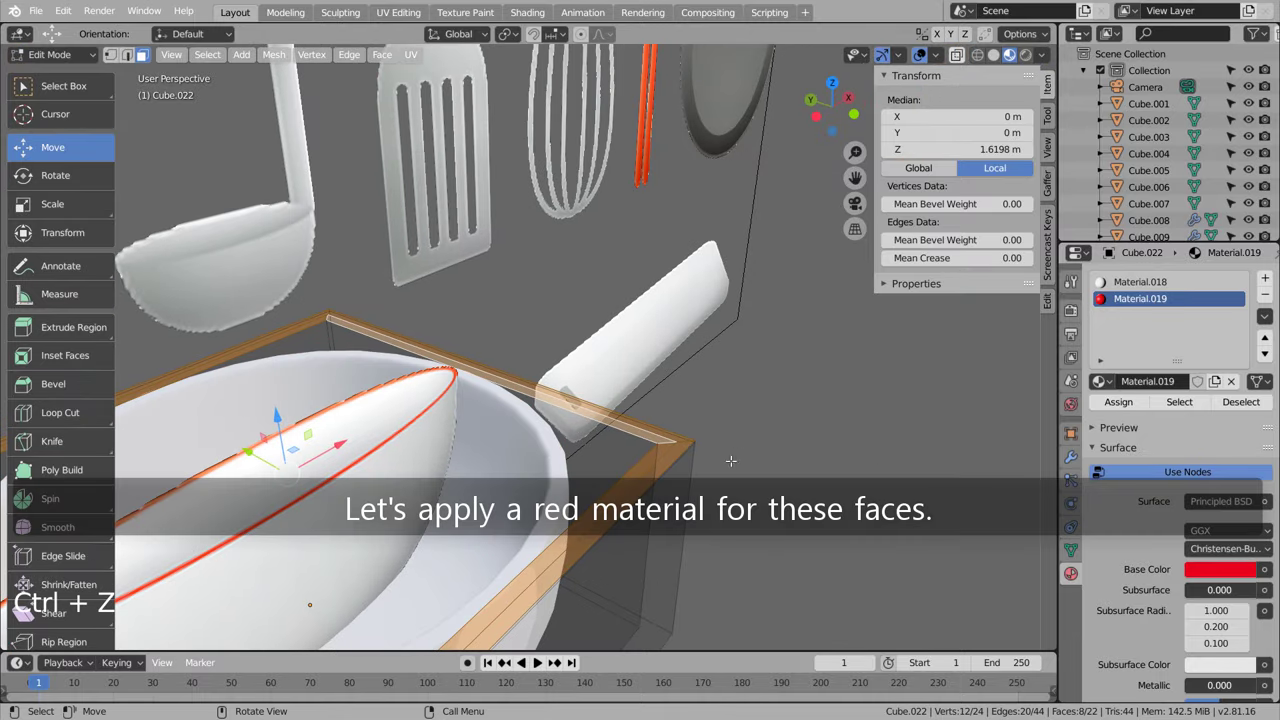
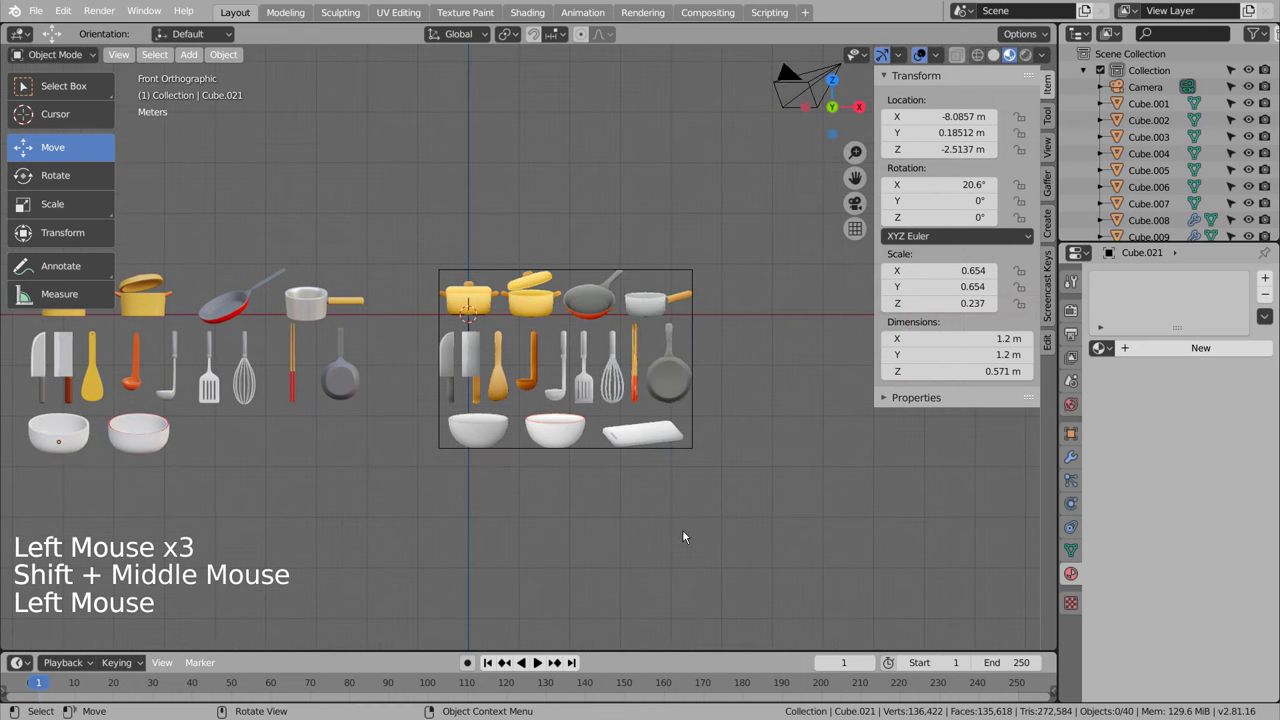
Step: Add Cube.023 below the utensils and flatten it into a thin cutting board slab
{"action": "scroll", "scroll_direction": "up", "scroll_amount": 3}
{"action": "middle_click", "coordinate": [792, 538]}
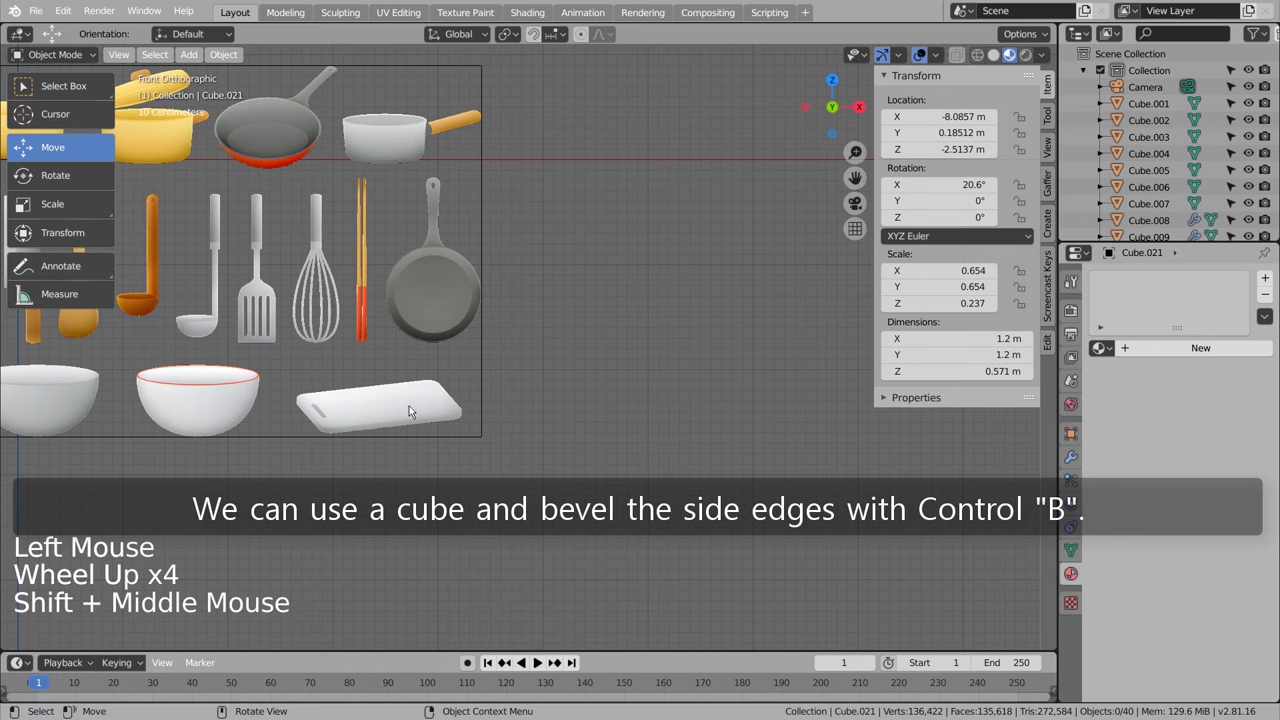
{"action": "key", "text": "shift+a"}
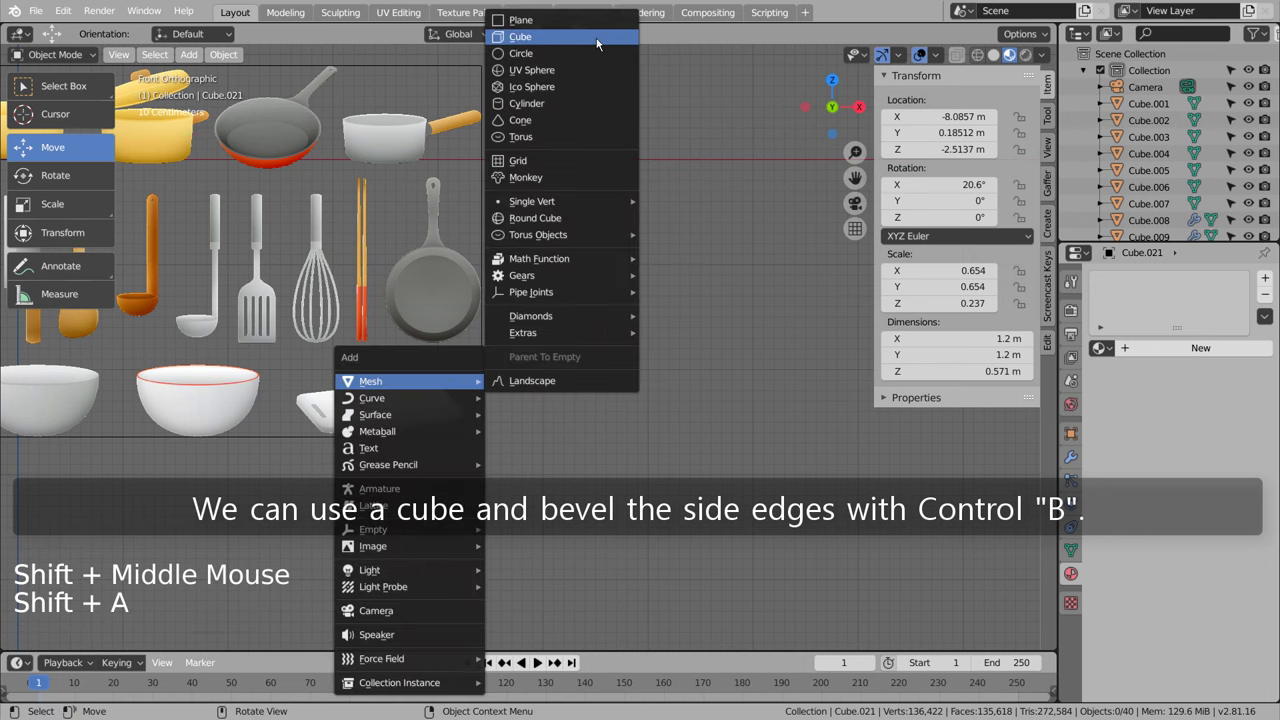
{"action": "scroll", "scroll_direction": "down", "scroll_amount": 3}
{"action": "key", "text": "g"}
{"action": "scroll", "scroll_direction": "down", "scroll_amount": 3}
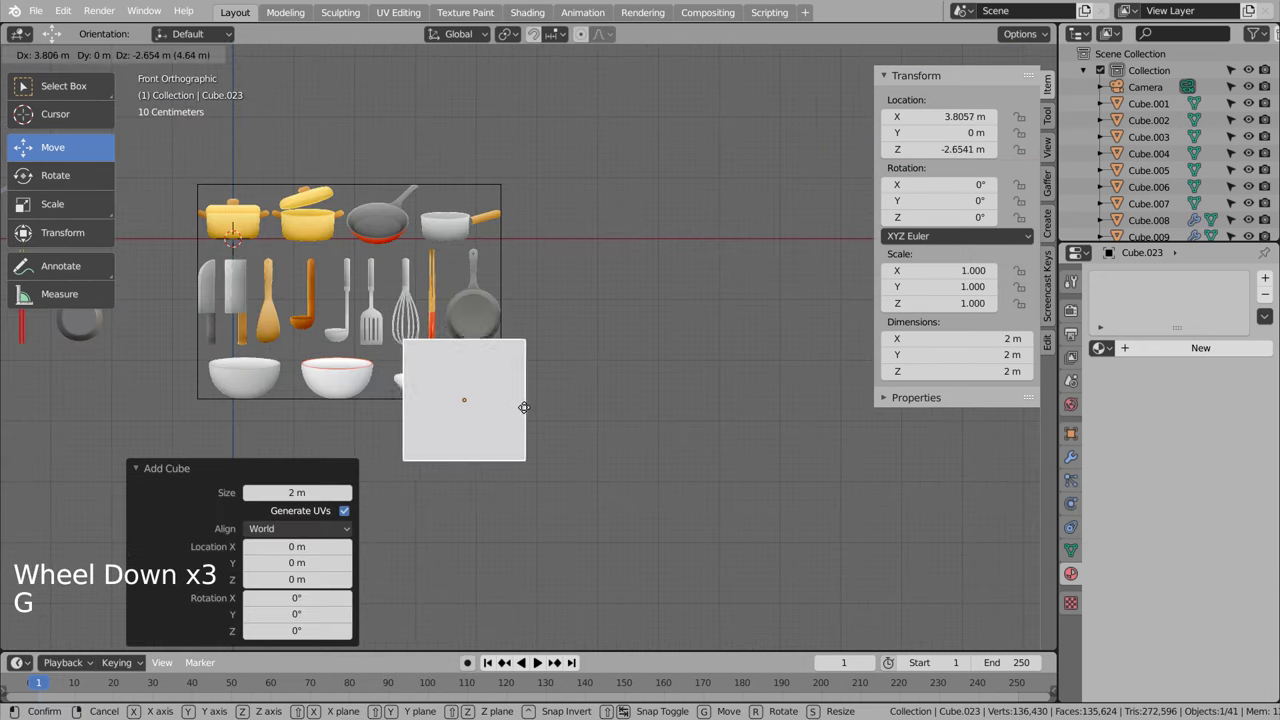
{"action": "scroll", "scroll_direction": "up", "scroll_amount": 3}
{"action": "middle_click", "coordinate": [563, 455]}
{"action": "key", "text": "s"}
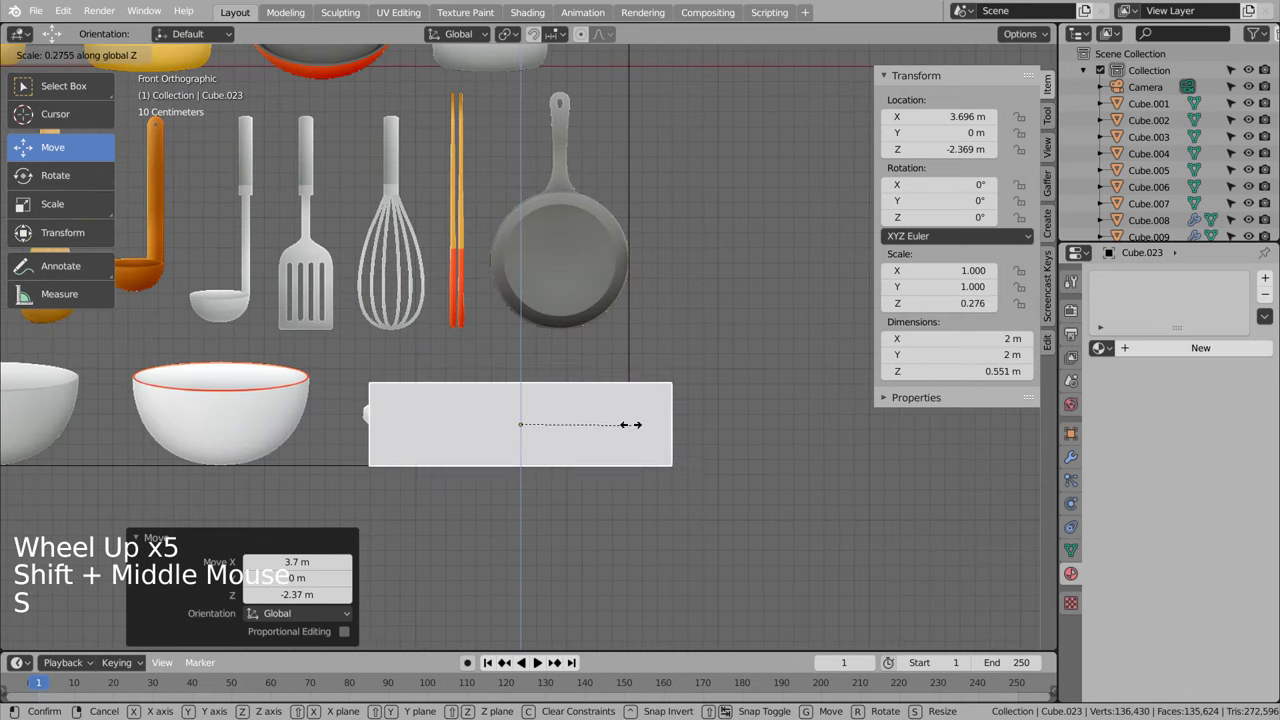
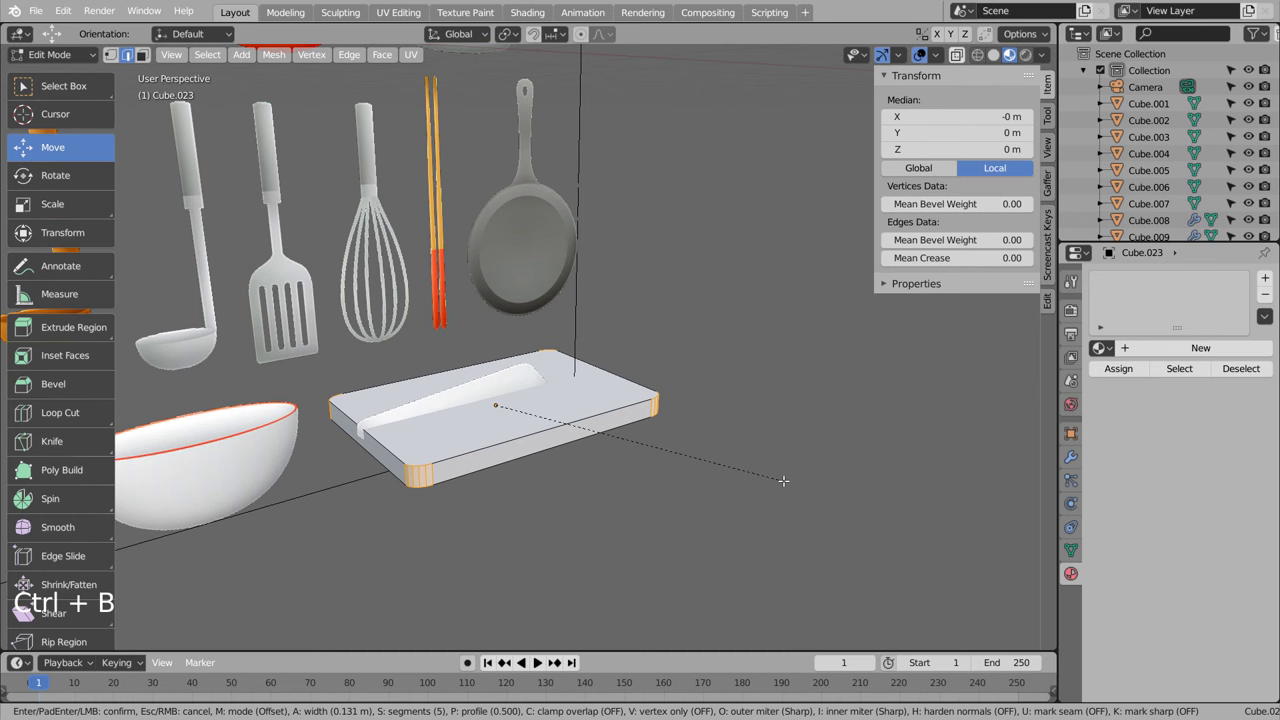
Step: Confirm the bevelled side edges of the board and clear the selection
{"action": "key", "text": "Tab"}
{"action": "middle_click", "coordinate": [823, 436]}
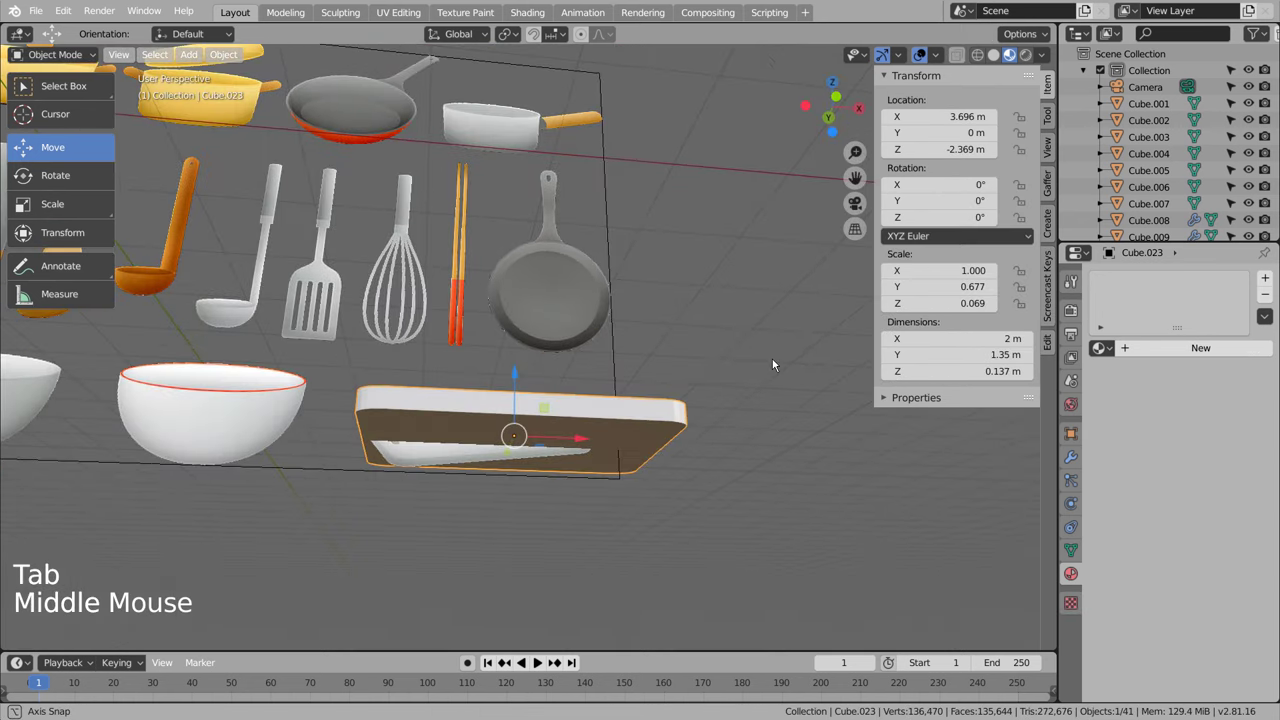
{"action": "left_click", "coordinate": [779, 472]}
Step: Add a cube and squash it into a thin, short sliver across the board's left end
{"action": "key", "text": "shift+a"}
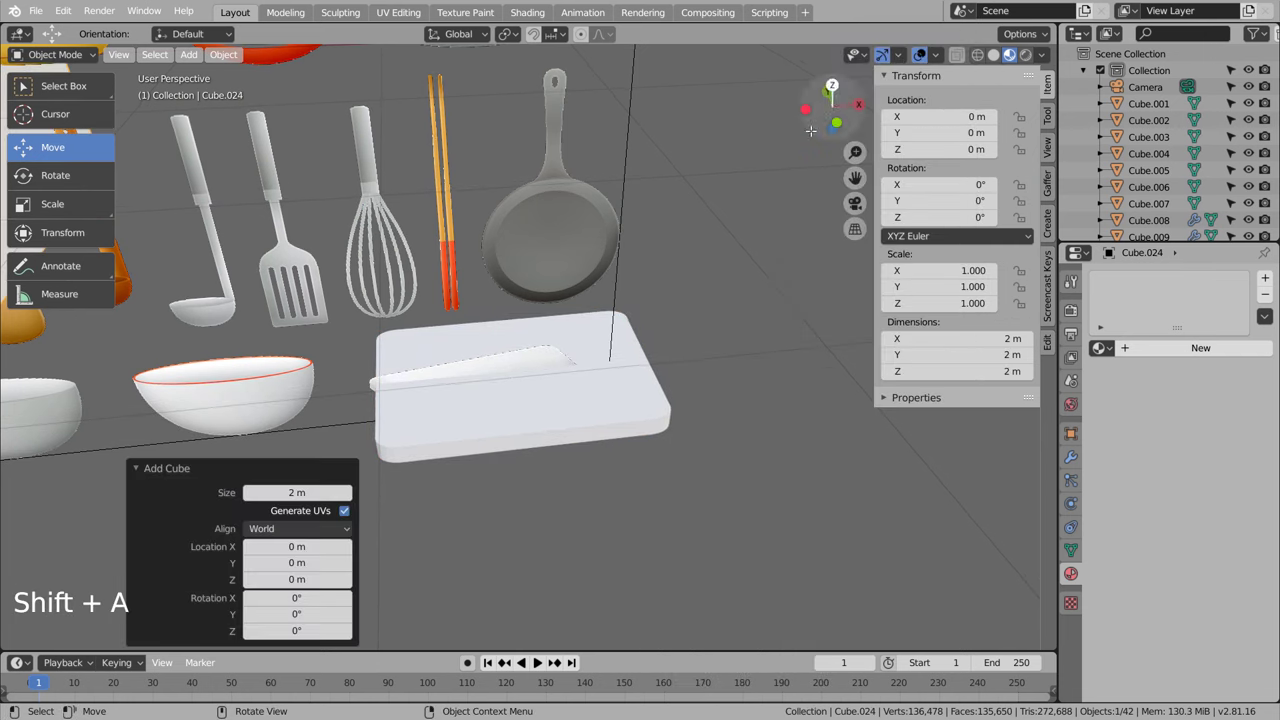
{"action": "scroll", "scroll_direction": "down", "scroll_amount": 3}
{"action": "left_click", "coordinate": [351, 255]}
{"action": "key", "text": "s"}
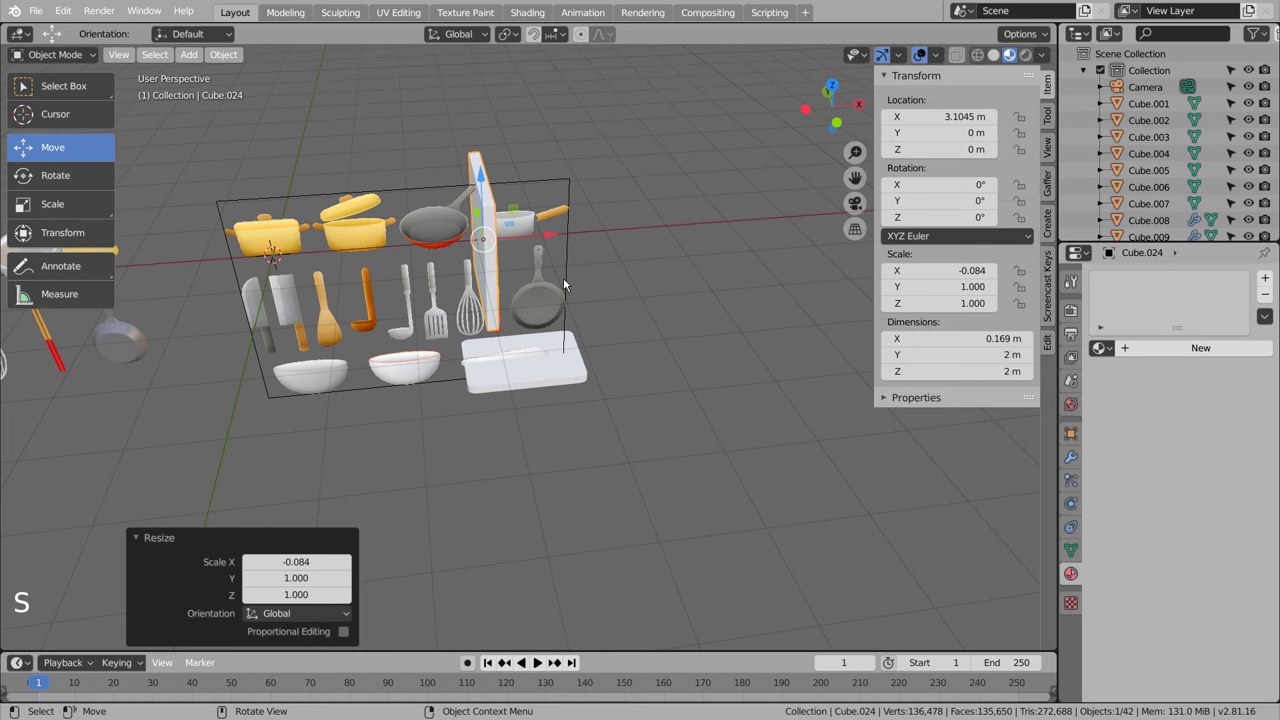
{"action": "key", "text": "KP_7"}
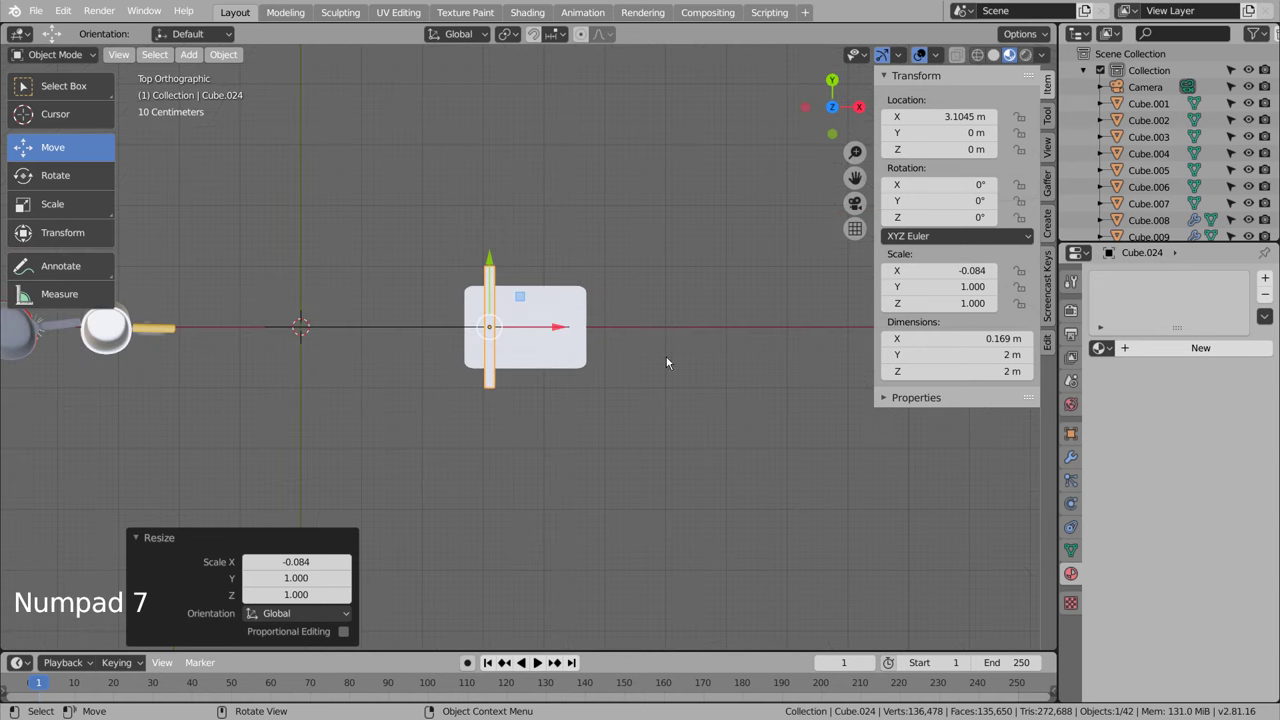
{"action": "key", "text": "s"}
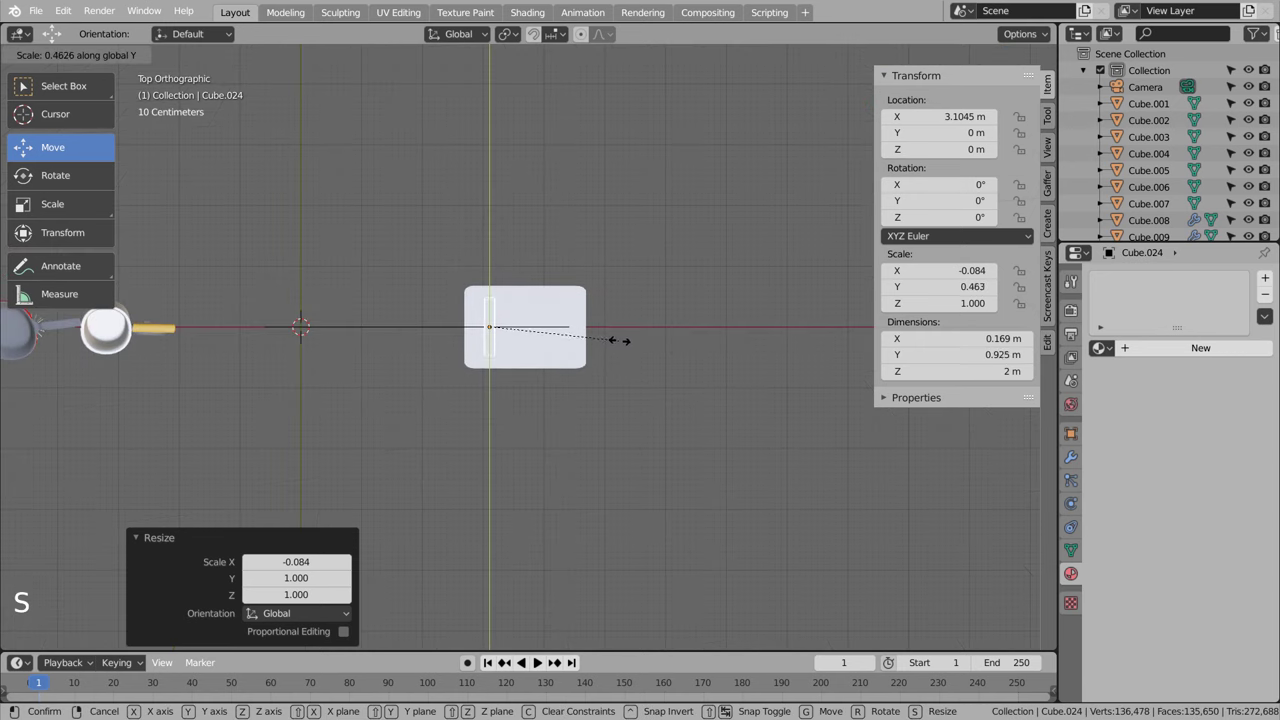
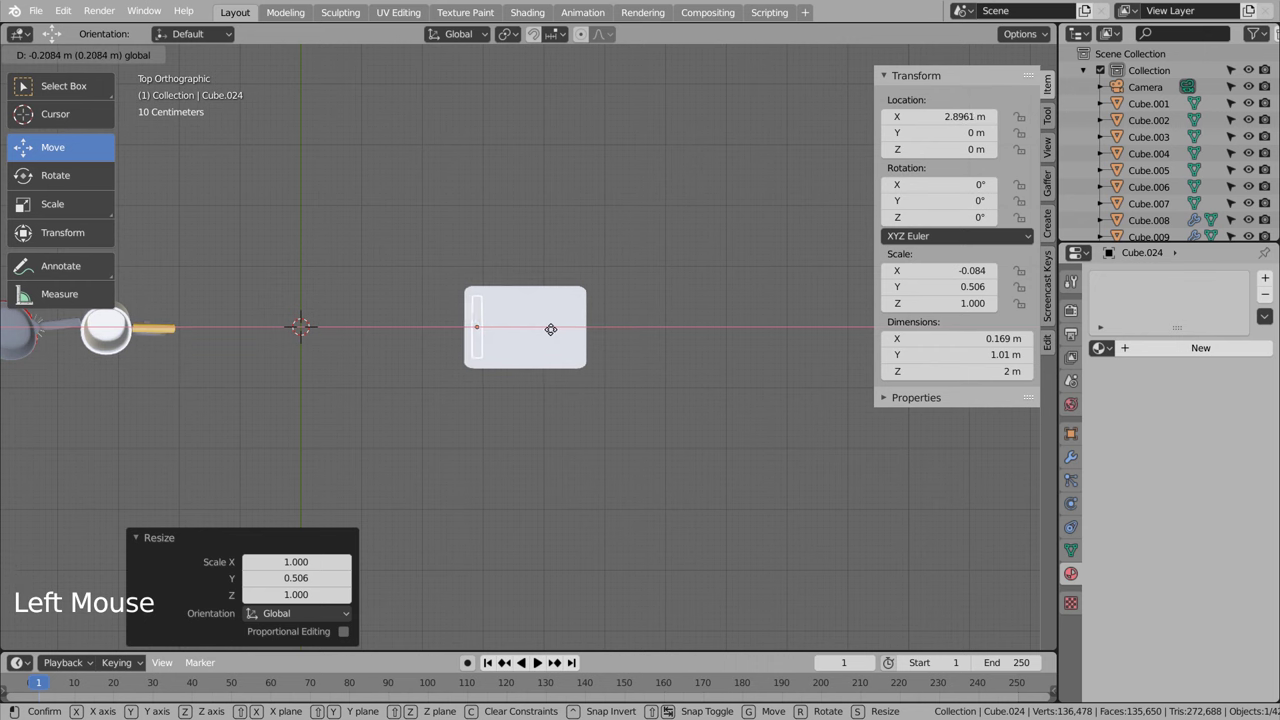
{"action": "scroll", "scroll_direction": "up", "scroll_amount": 3}
Step: Smooth the sliver with subdivision level 3 and add three loop cuts across it
{"action": "key", "text": "ctrl+3"}
{"action": "key", "text": "Tab"}
{"action": "key", "text": "ctrl+r"}
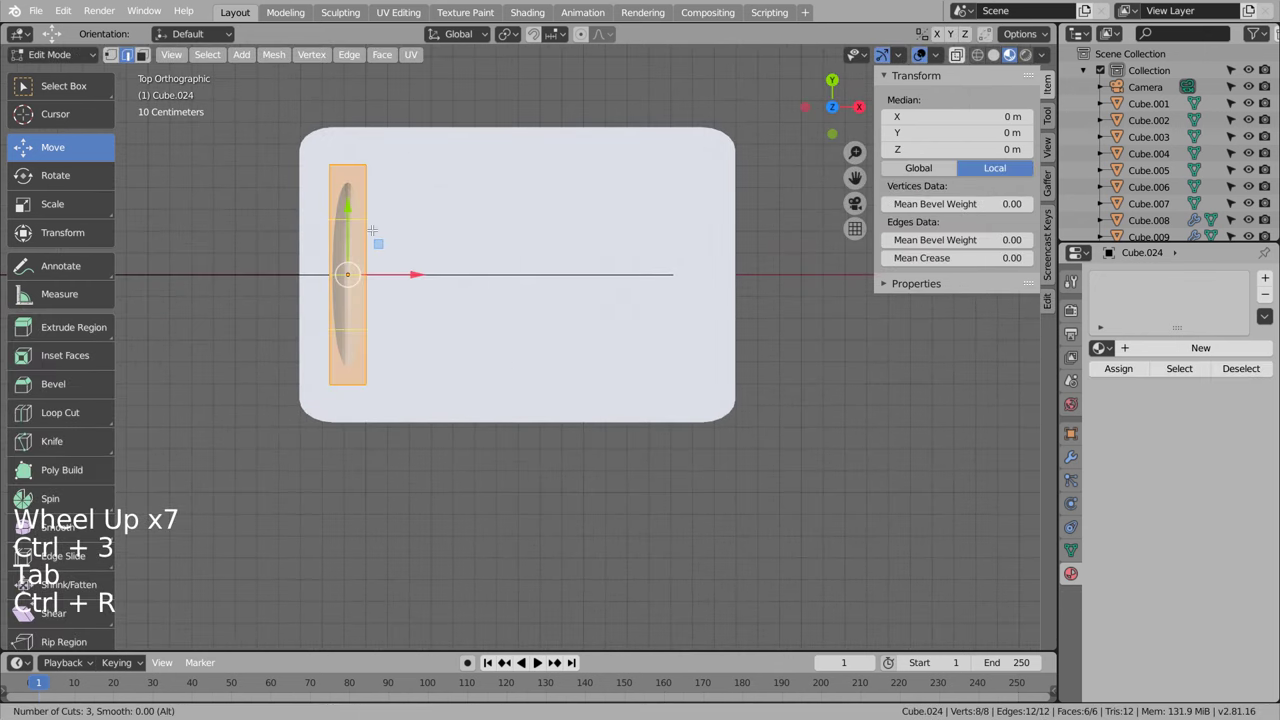
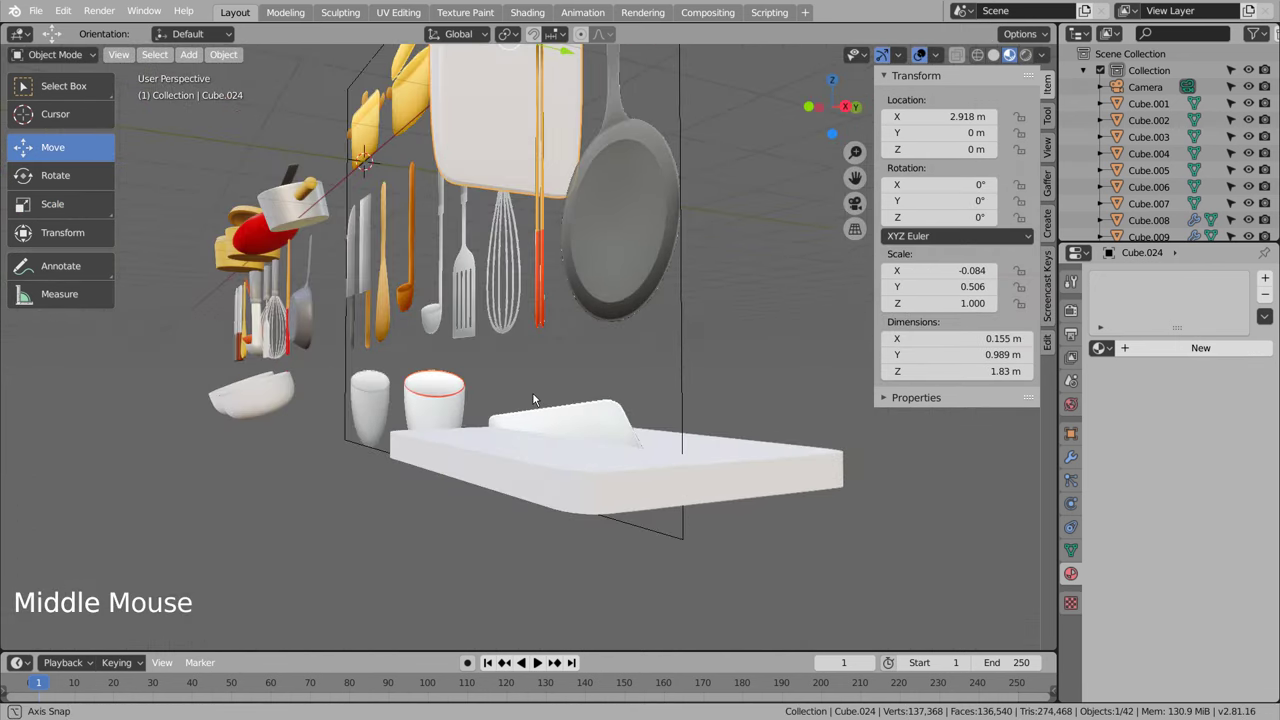
Step: Select the cutting board, undoing a stray click, and orbit to view it
{"action": "scroll", "scroll_direction": "down", "scroll_amount": 3}
{"action": "left_click", "coordinate": [521, 91]}
{"action": "middle_click", "coordinate": [631, 423]}
{"action": "left_click", "coordinate": [627, 418]}
{"action": "left_click", "coordinate": [537, 418]}
{"action": "key", "text": "ctrl+z"}
{"action": "middle_click", "coordinate": [630, 443]}
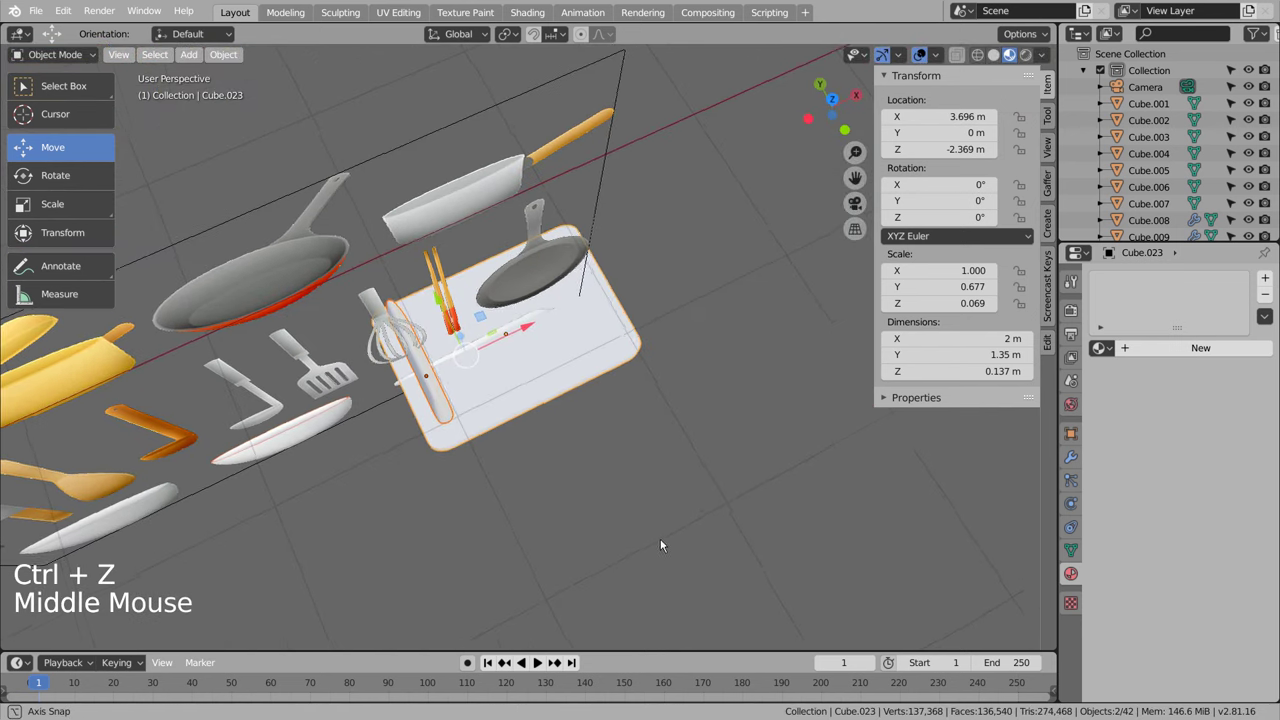
Step: Give the cutting board a new material and bring up its Add Modifier list
{"action": "left_click", "coordinate": [621, 339]}
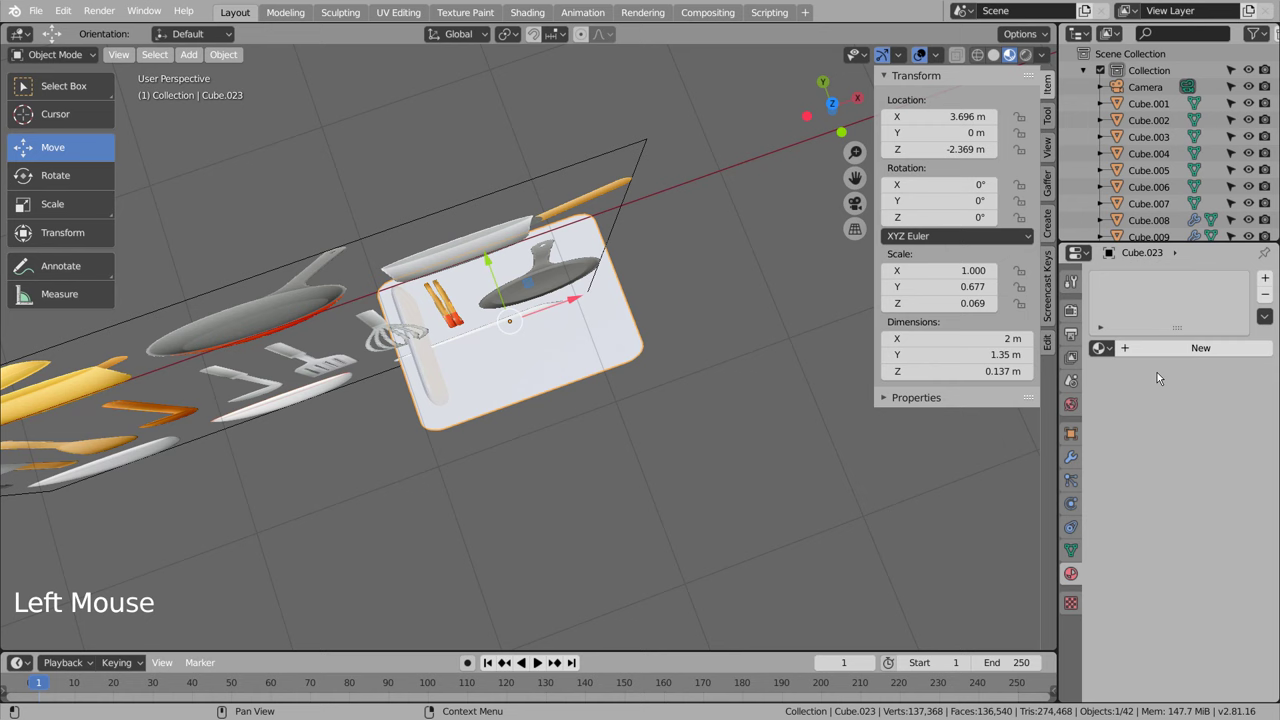
{"action": "left_click", "coordinate": [1158, 354]}
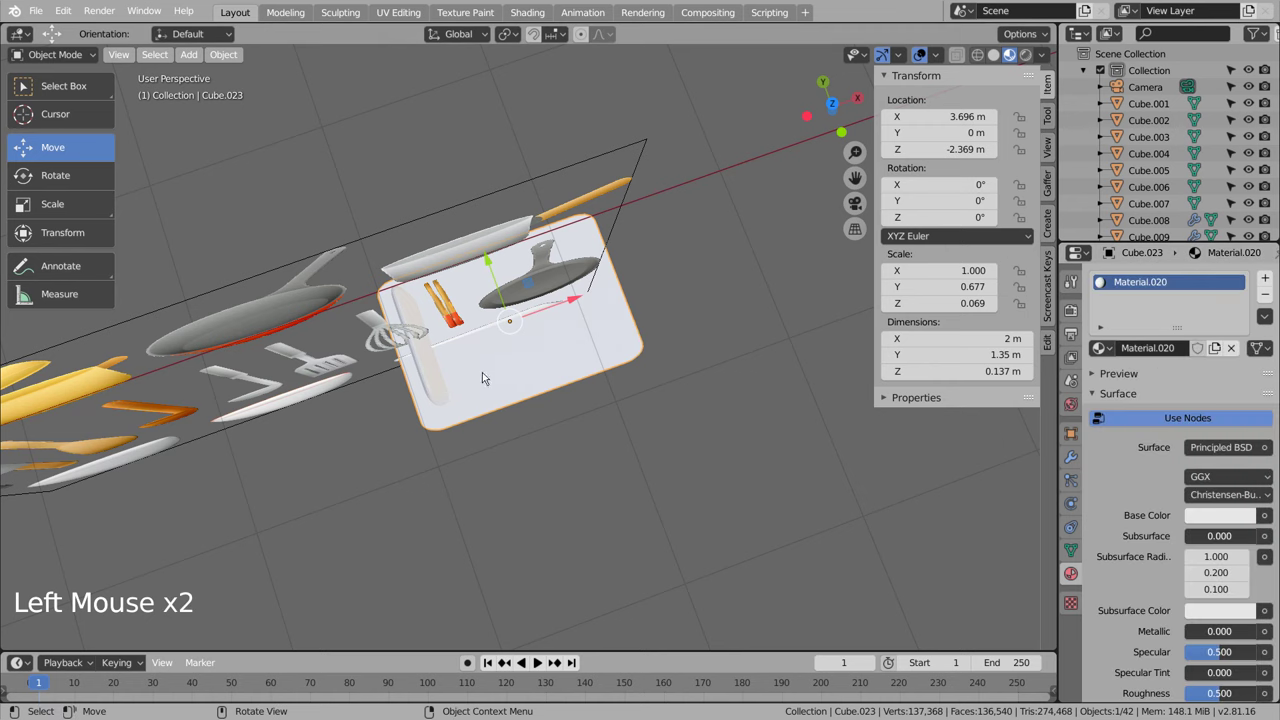
{"action": "left_click", "coordinate": [1073, 457]}
{"action": "left_click", "coordinate": [1196, 277]}
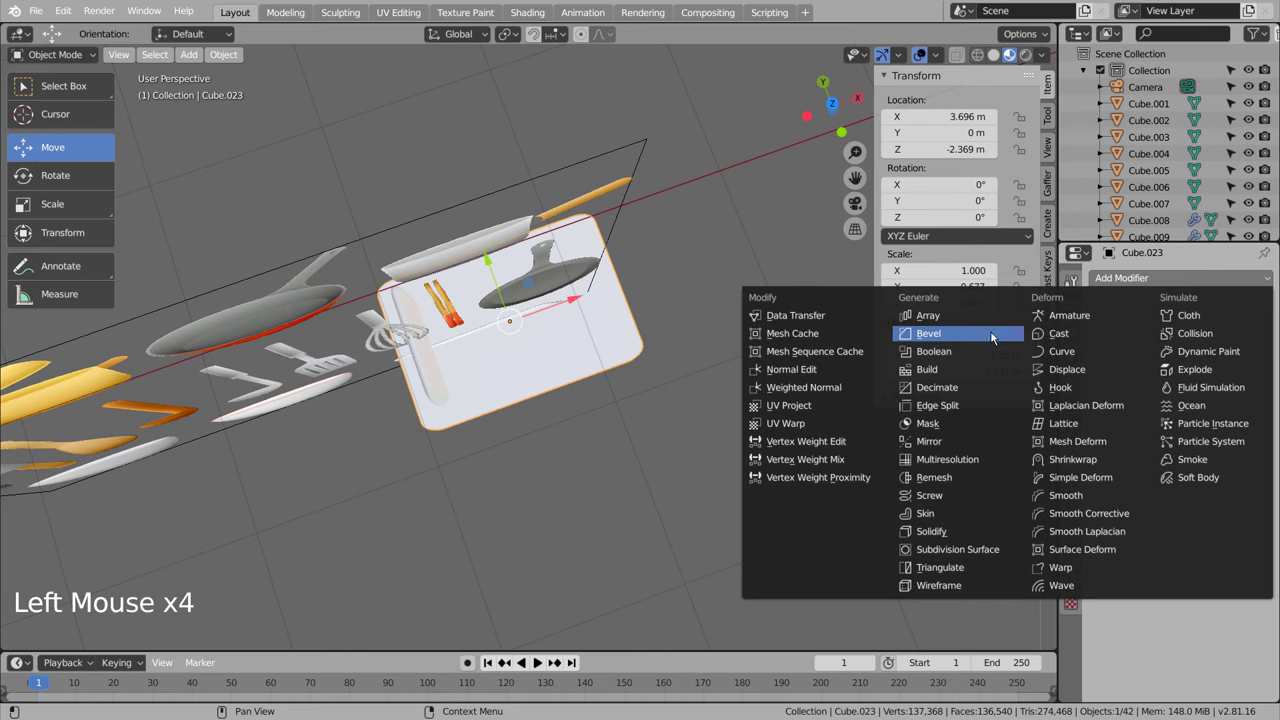
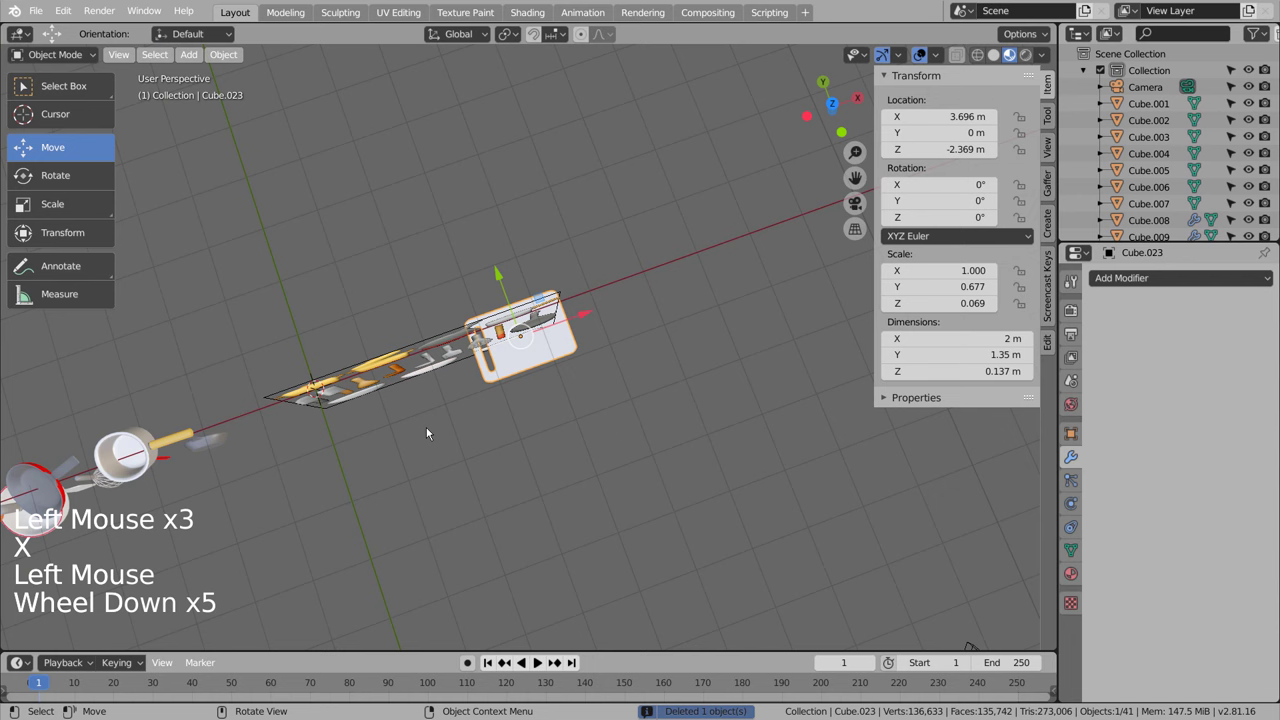
Step: Tilt the cutting board forward, checking from front and side views
{"action": "left_click", "coordinate": [592, 330]}
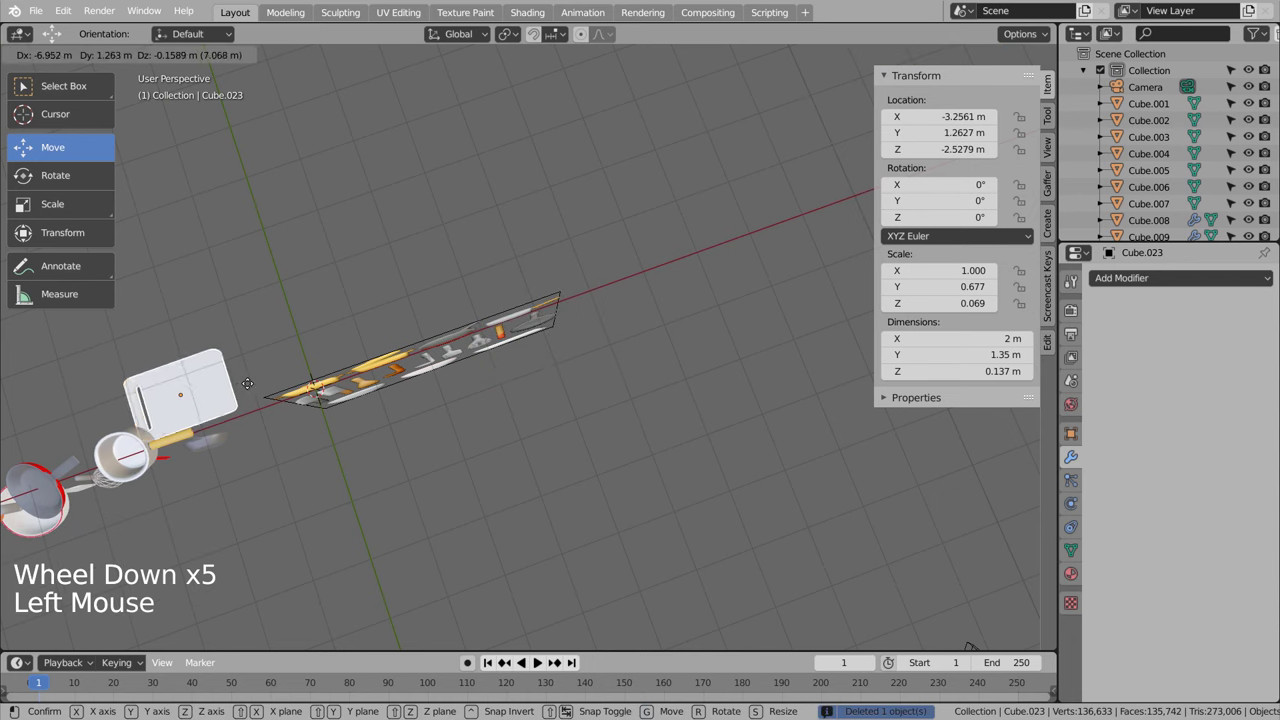
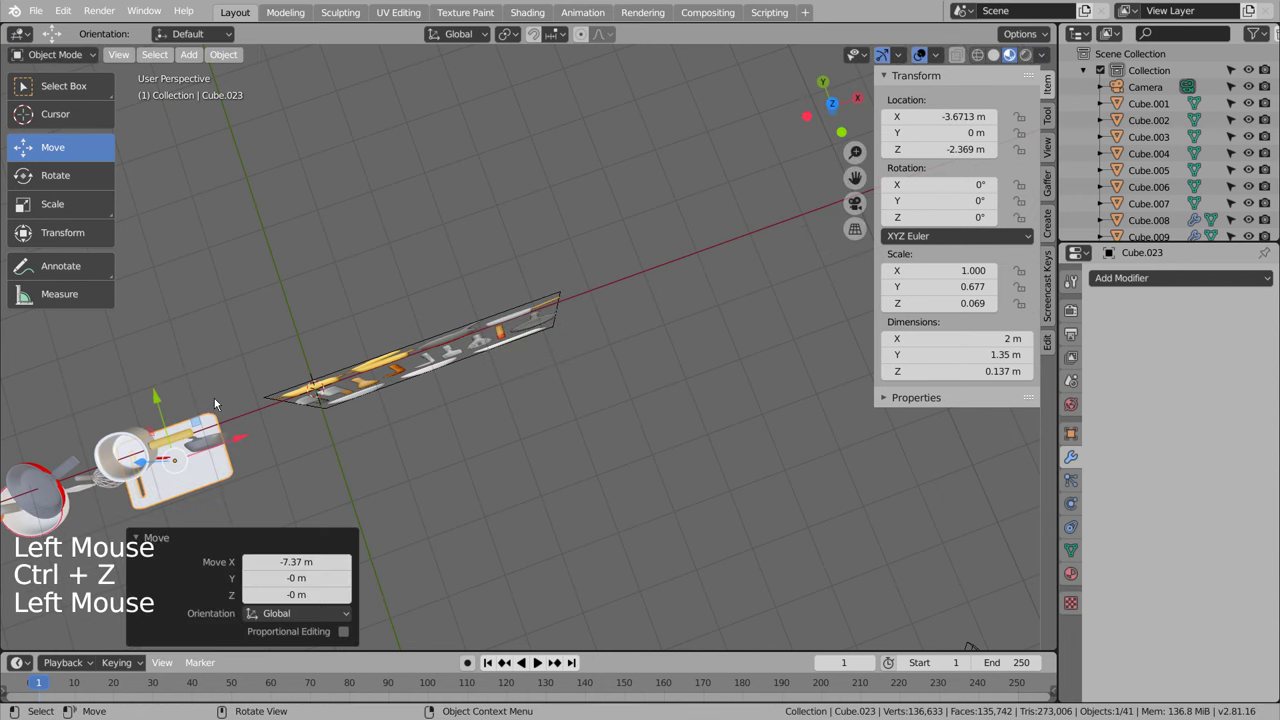
{"action": "key", "text": "KP_3"}
{"action": "key", "text": "KP_1"}
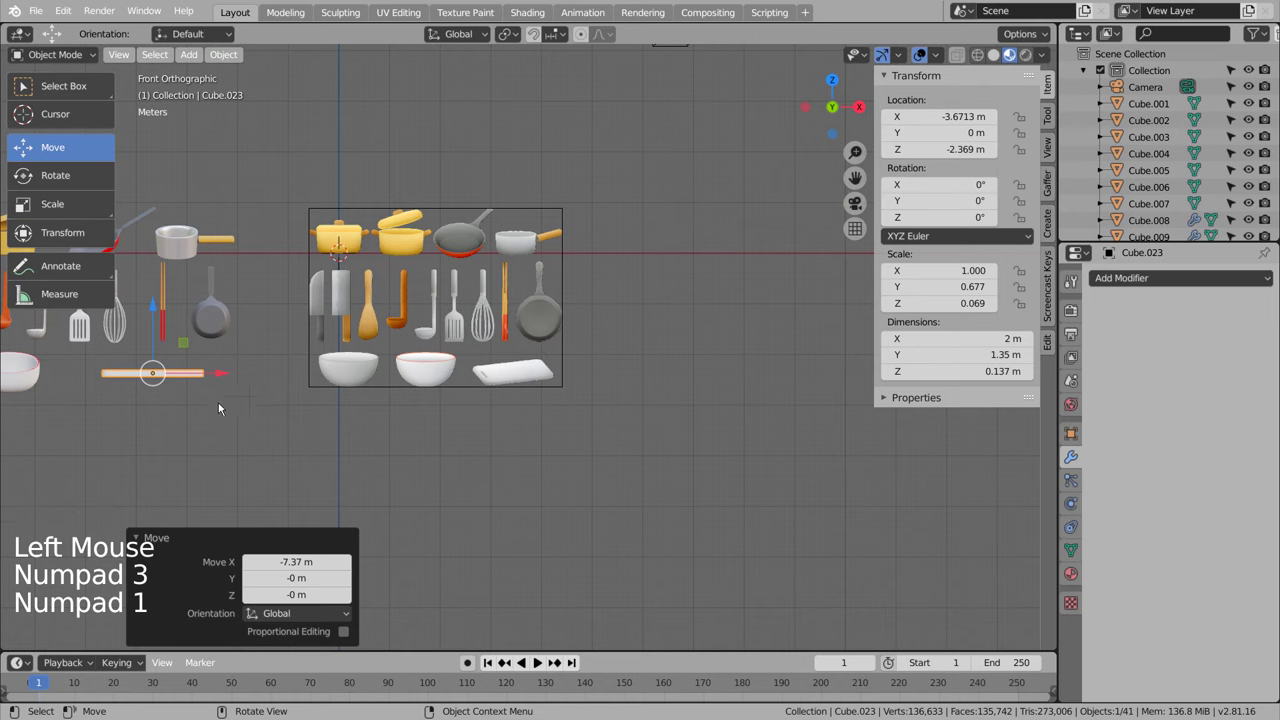
{"action": "middle_click", "coordinate": [244, 418]}
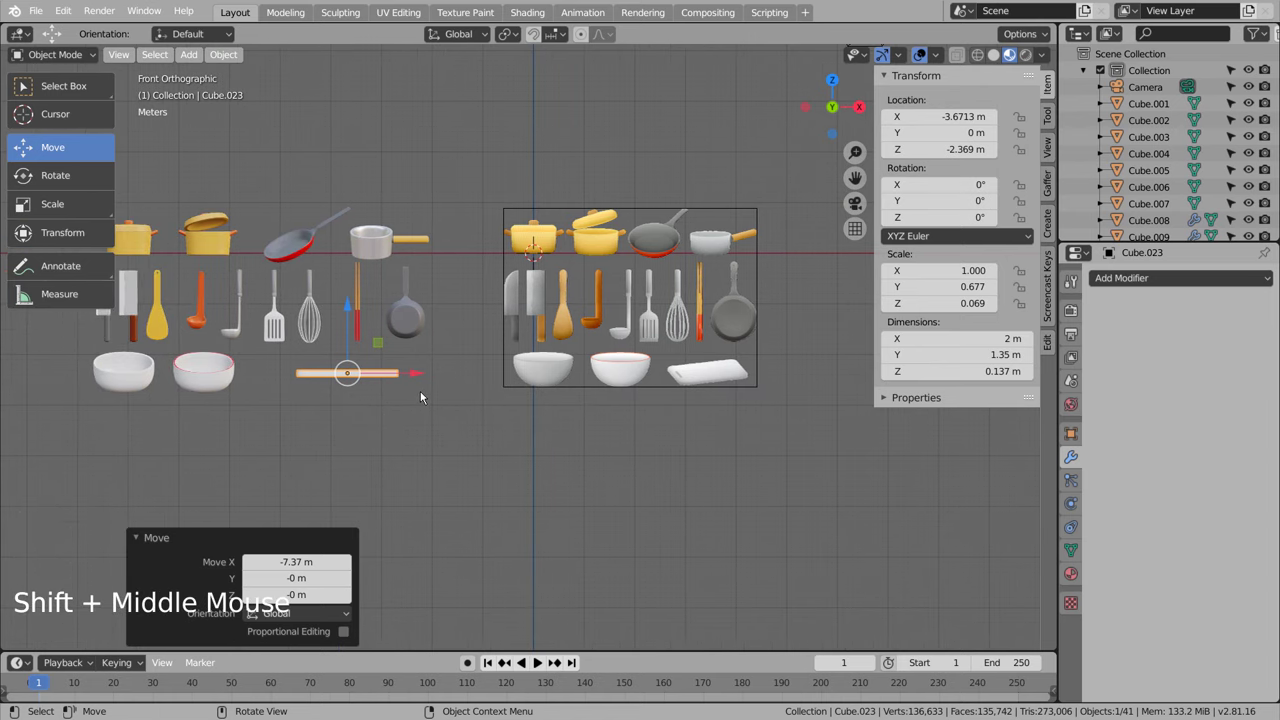
{"action": "middle_click", "coordinate": [504, 412]}
{"action": "key", "text": "r"}
{"action": "middle_click", "coordinate": [590, 433]}
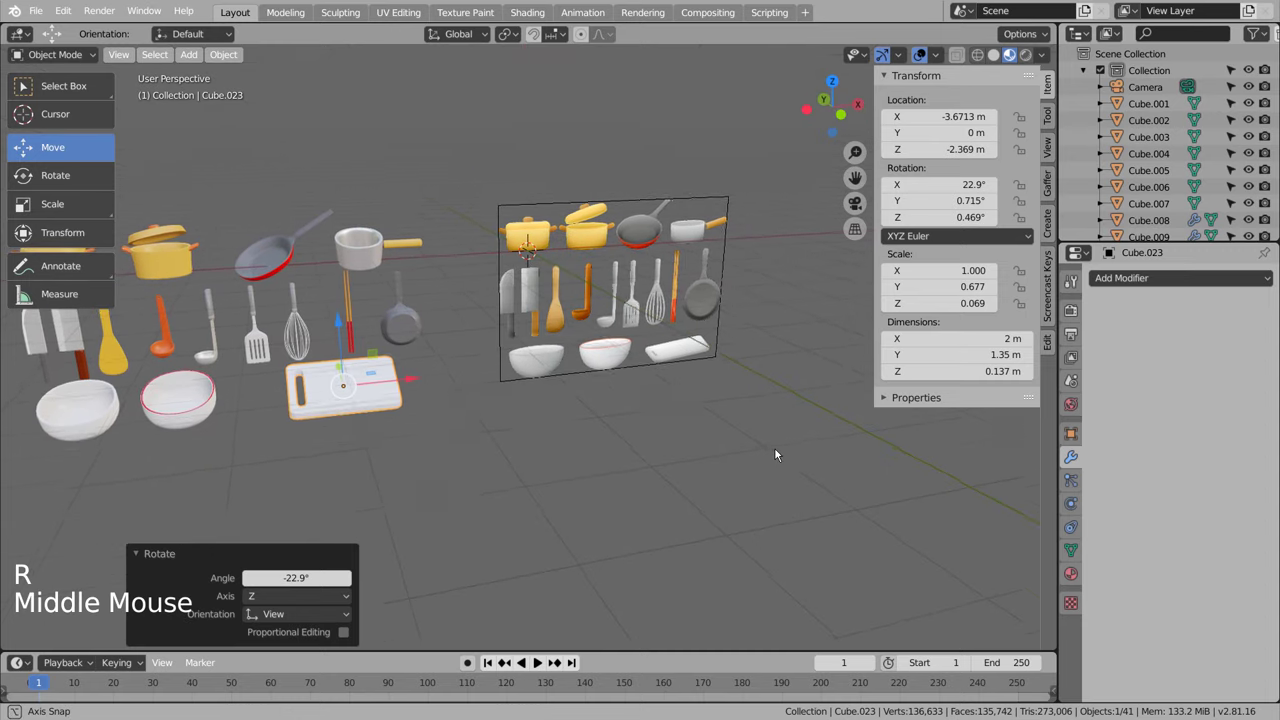
Step: Adjust the board's rotation further while checking top, front and right views
{"action": "key", "text": "KP_1"}
{"action": "scroll", "scroll_direction": "up", "scroll_amount": 3}
{"action": "key", "text": "KP_7"}
{"action": "key", "text": "r"}
{"action": "key", "text": "KP_1"}
{"action": "key", "text": "KP_3"}
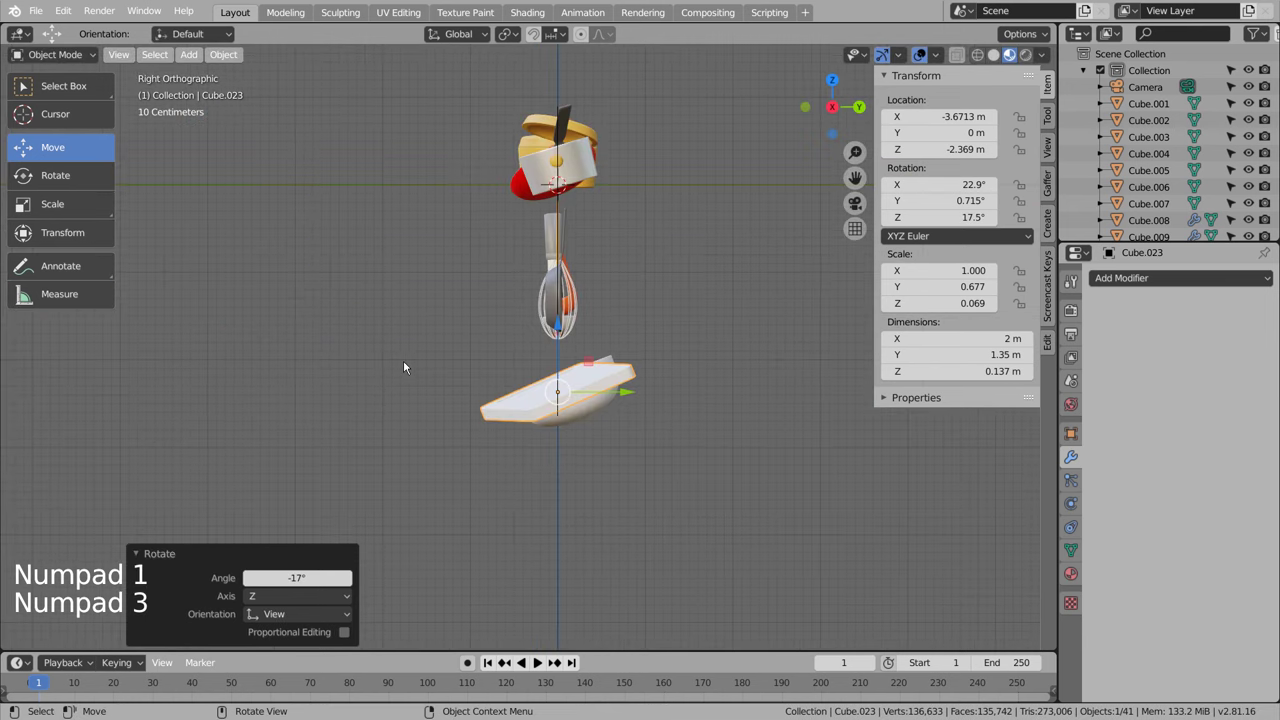
Step: Undo one rotation and give the board a slight sideways twist of about -6.5°
{"action": "key", "text": "KP_8"}
{"action": "key", "text": "KP_7"}
{"action": "key", "text": "ctrl+z"}
{"action": "key", "text": "r"}
{"action": "key", "text": "KP_1"}
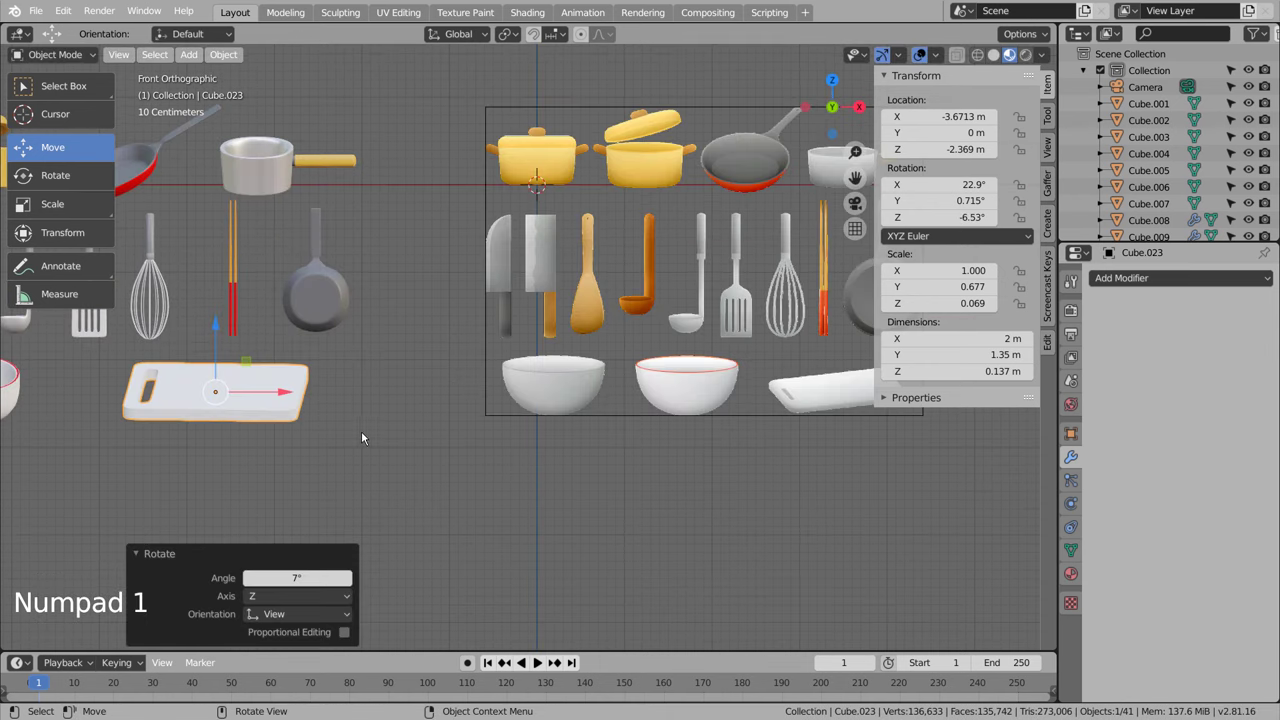
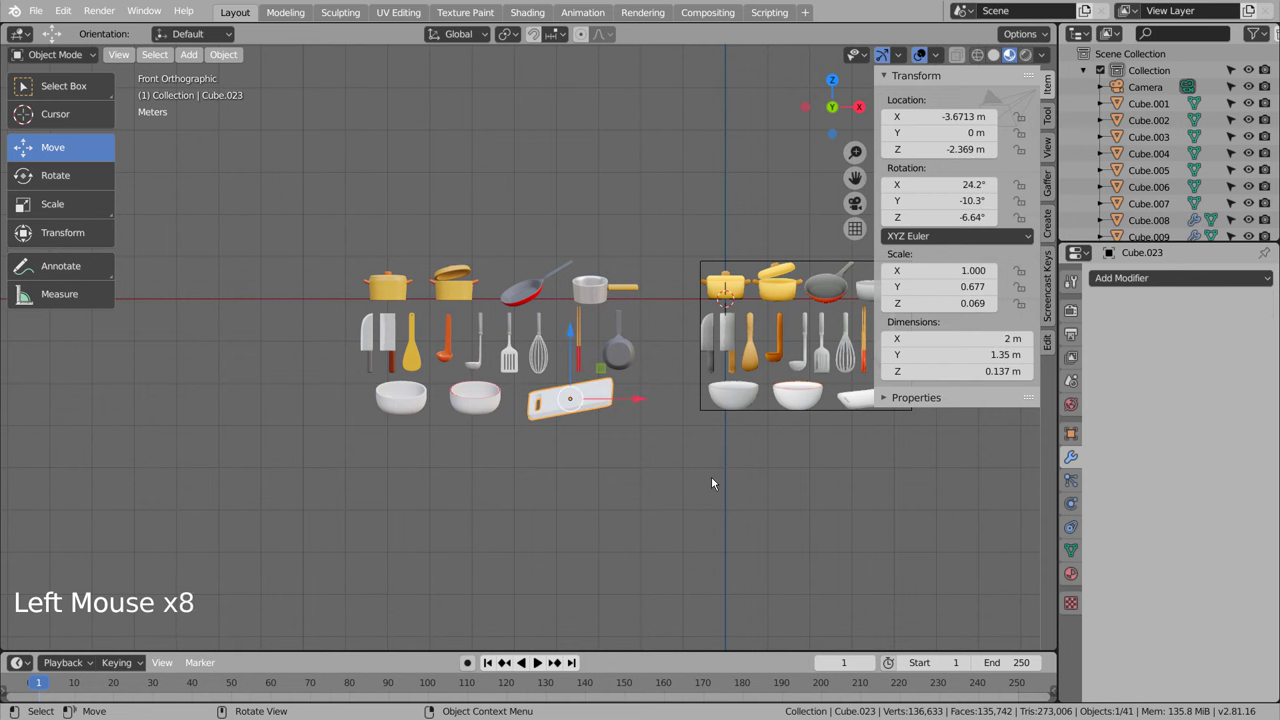
Step: Scale the board thinner along Z, then undo the too-thin result
{"action": "key", "text": "s"}
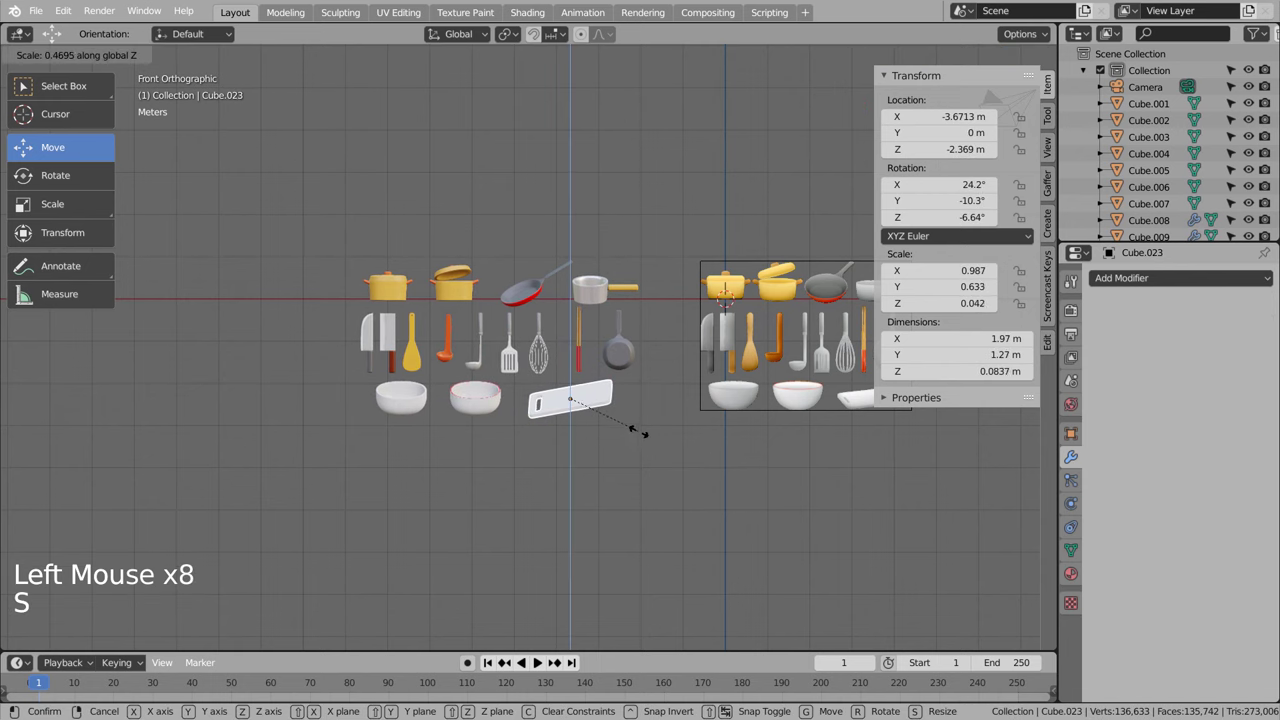
{"action": "left_click", "coordinate": [645, 466]}
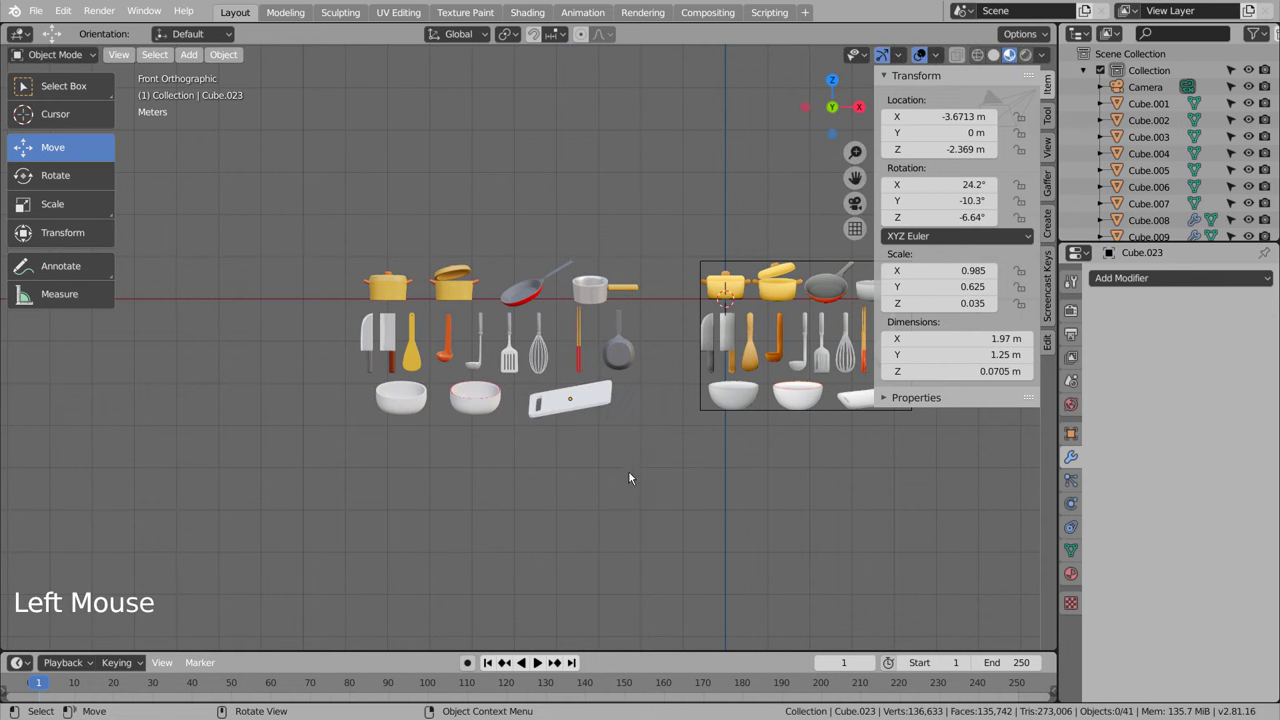
{"action": "middle_click", "coordinate": [635, 480]}
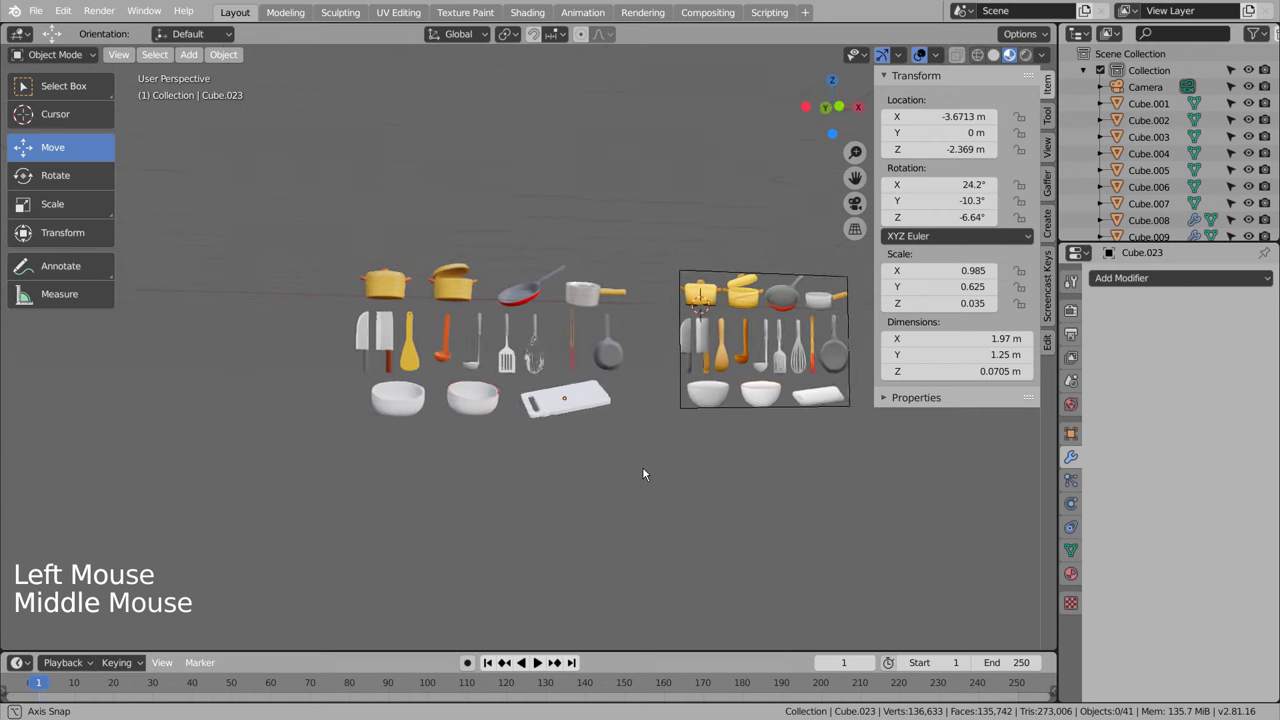
{"action": "key", "text": "ctrl+z"}
{"action": "key", "text": "ctrl+z"}
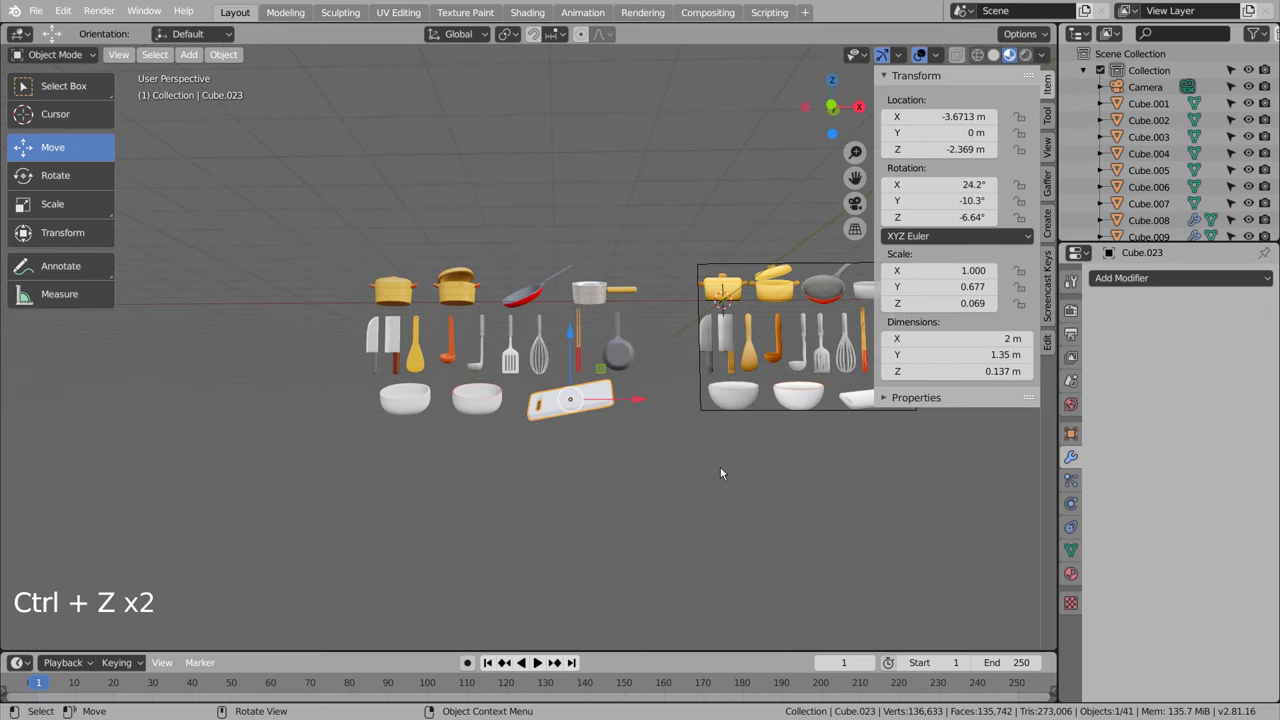
Step: Rescale the board to about 0.116 m thick and check it through the scene camera
{"action": "key", "text": "s"}
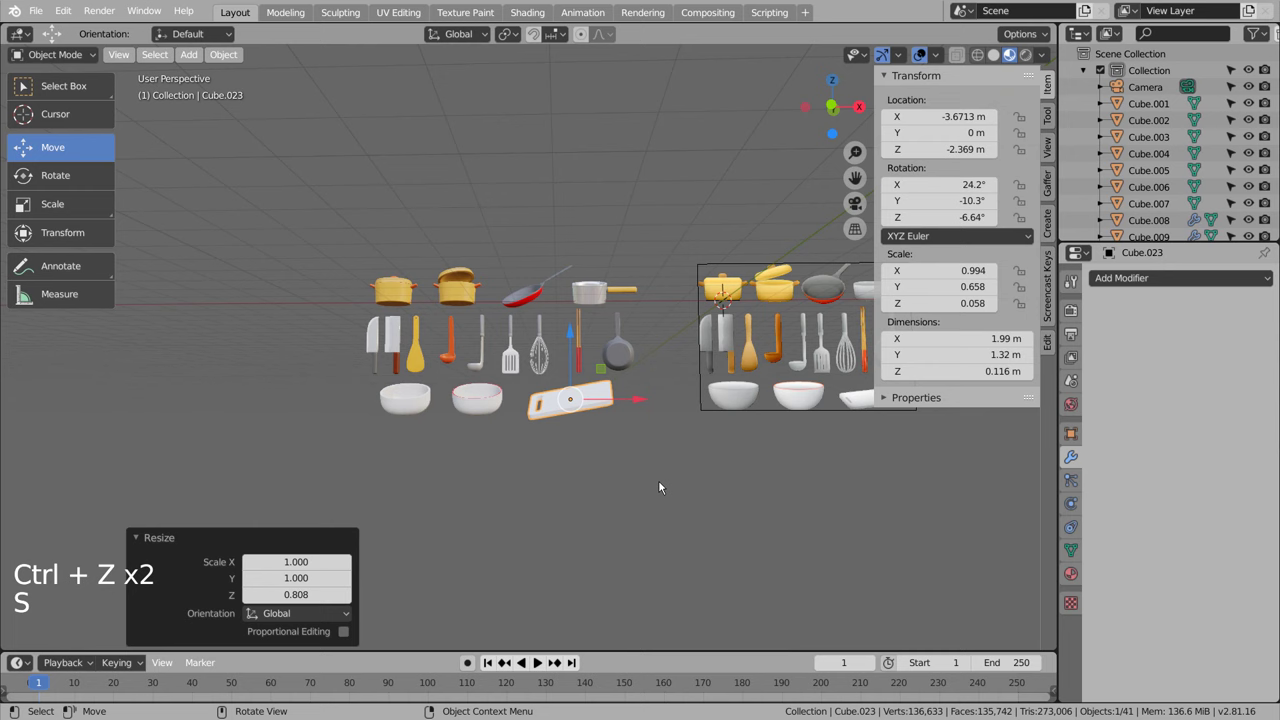
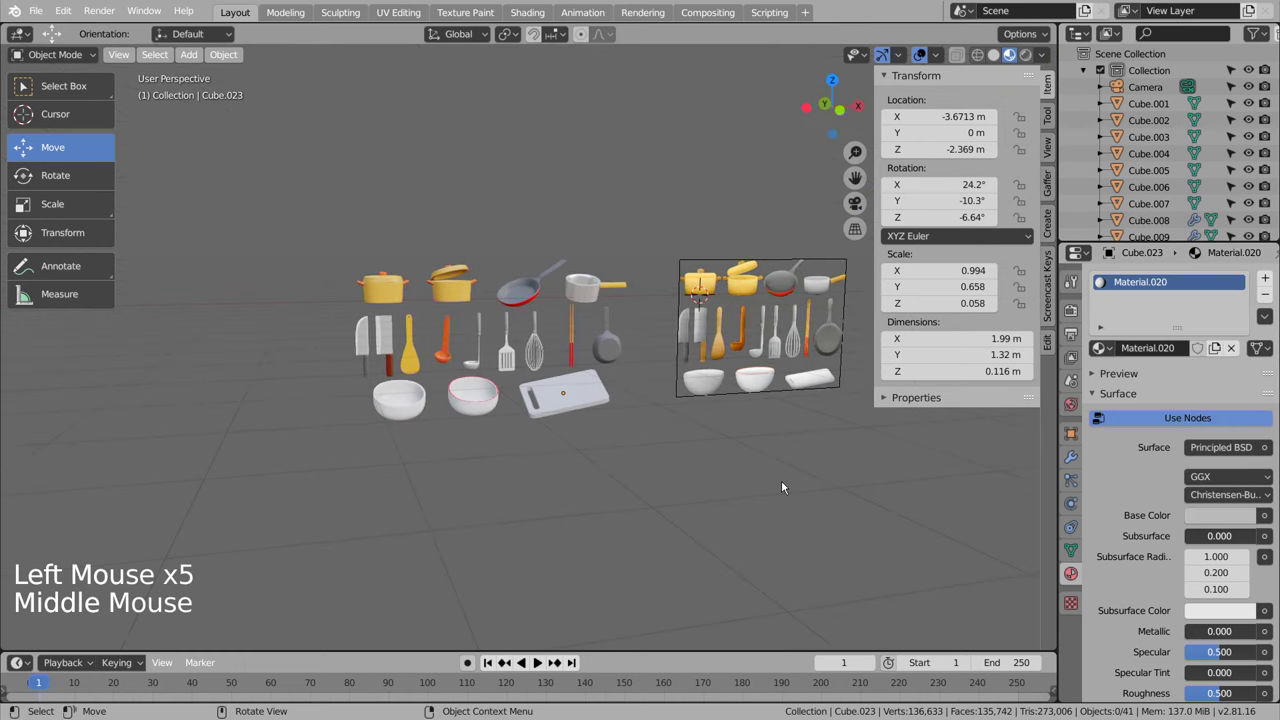
{"action": "key", "text": "KP_1"}
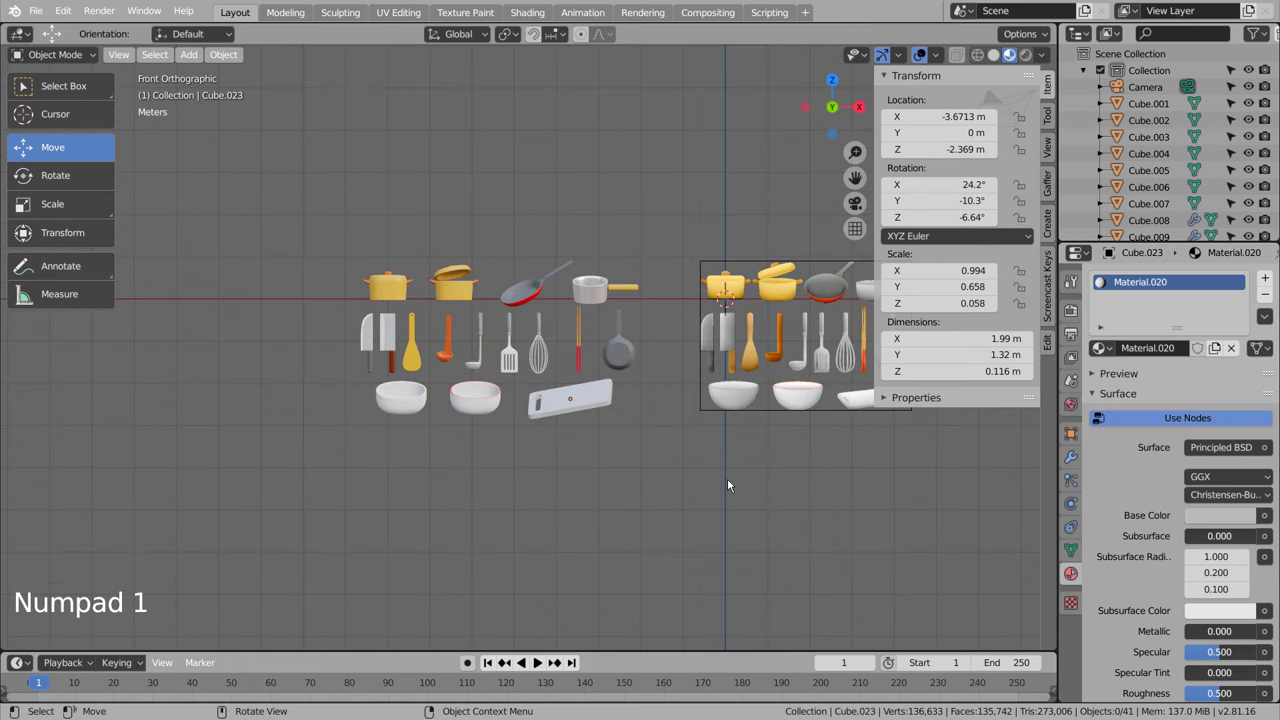
{"action": "key", "text": "ctrl+alt+KP_0"}
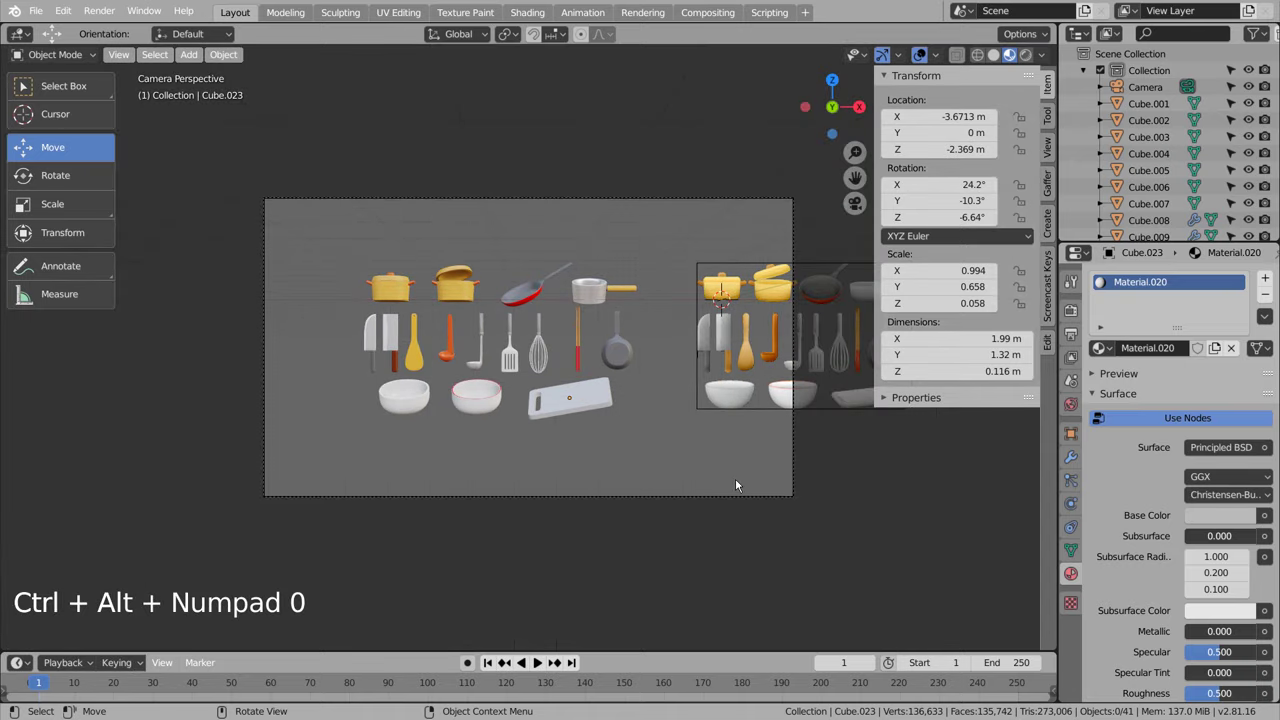
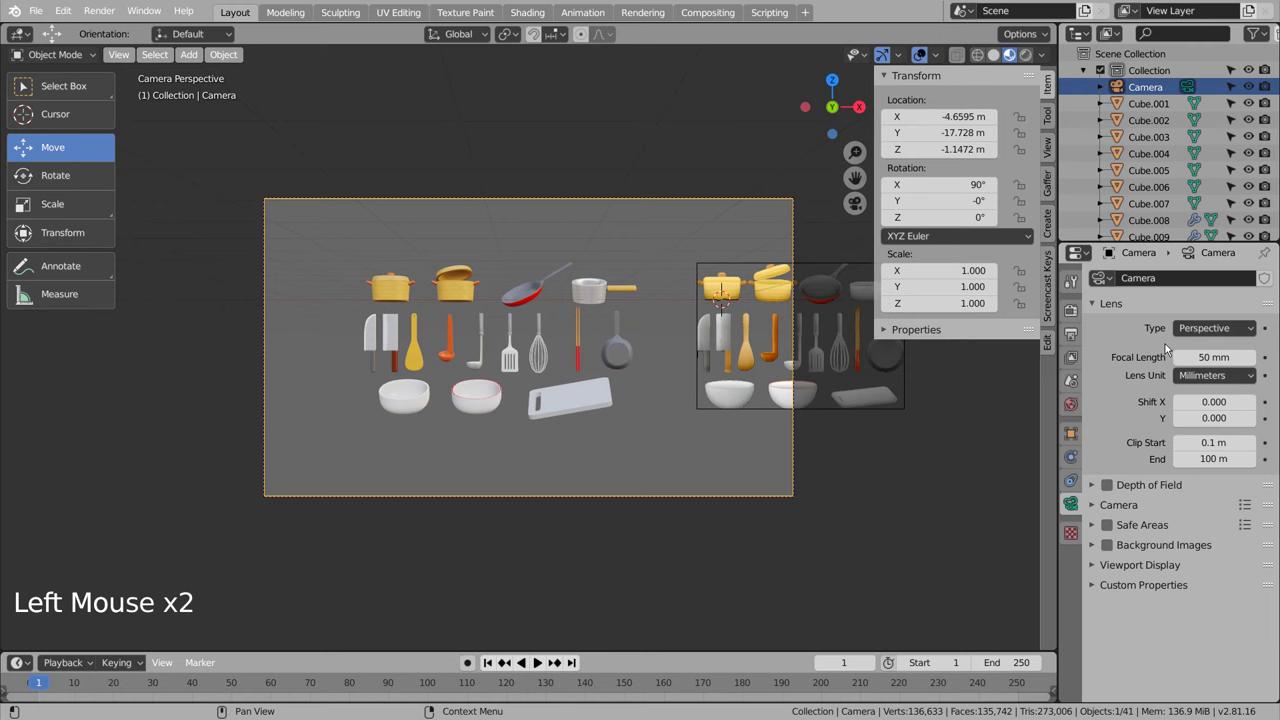
Step: Set the camera lens to Orthographic, scale 7.314, with Shift X/Y framing the utensil set
{"action": "left_click", "coordinate": [1227, 328]}
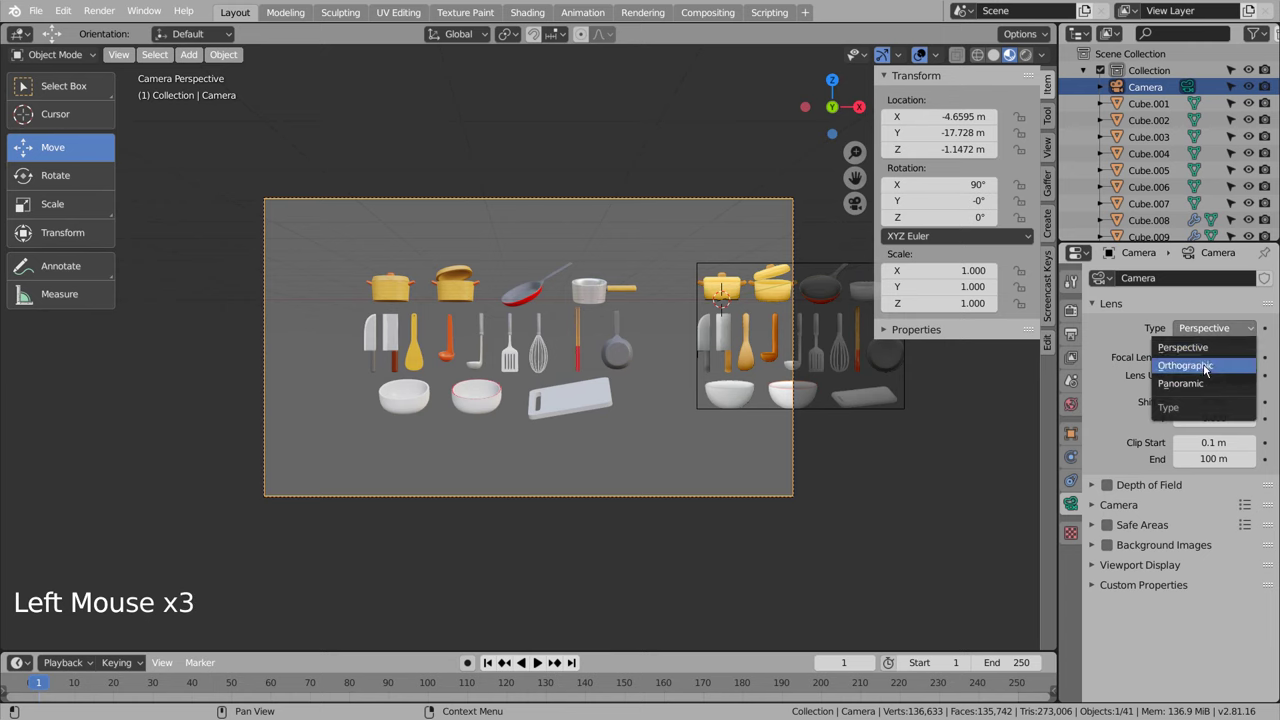
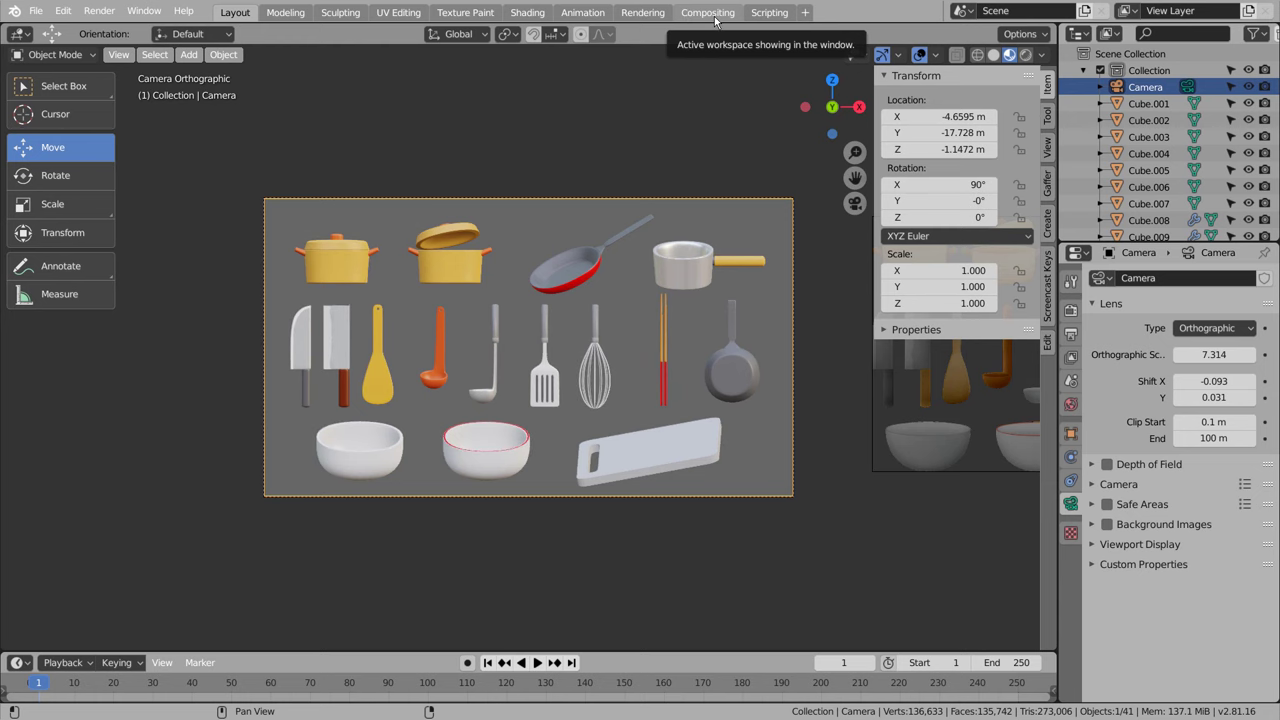
{"action": "left_click", "coordinate": [719, 18]}
{"action": "left_click", "coordinate": [189, 44]}
{"action": "left_click", "coordinate": [249, 19]}
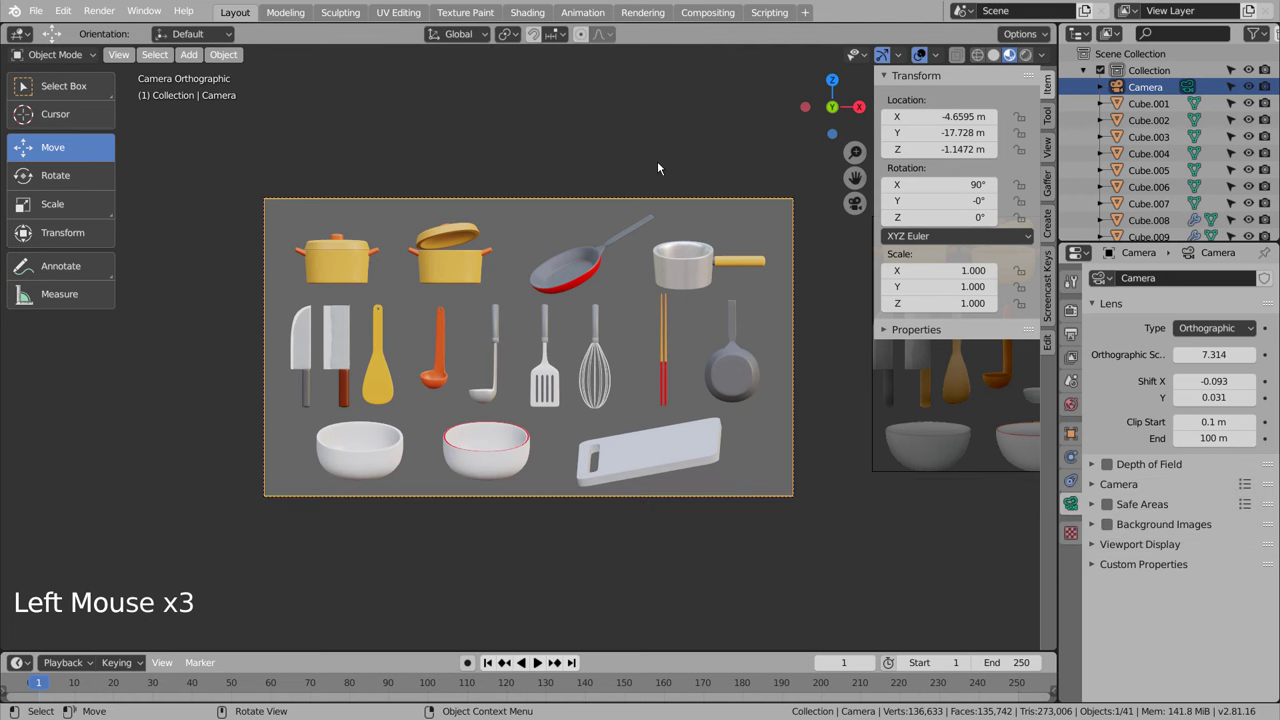
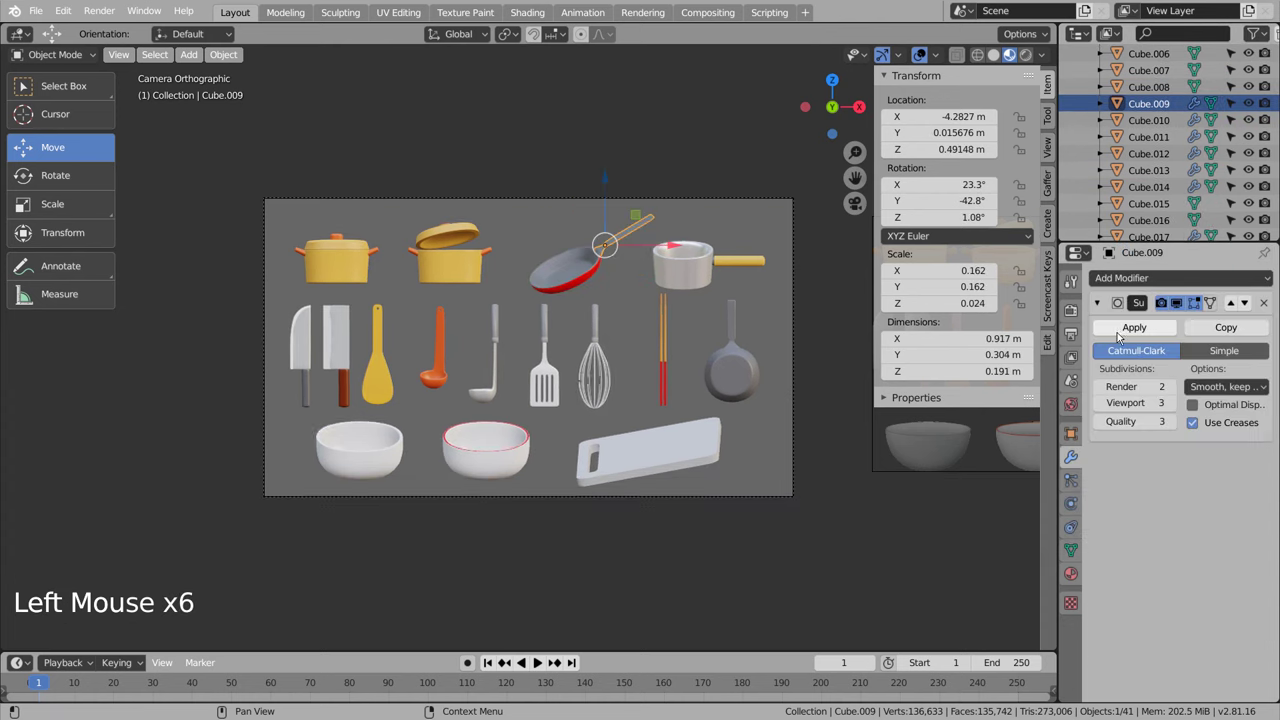
Step: Apply the subdivision modifiers on the frying pan and the next few utensils
{"action": "left_click", "coordinate": [1124, 338]}
{"action": "double_click", "coordinate": [1124, 339]}
{"action": "left_click", "coordinate": [1129, 329]}
{"action": "double_click", "coordinate": [1129, 329]}
{"action": "left_click", "coordinate": [1160, 124]}
{"action": "left_click", "coordinate": [1134, 331]}
{"action": "double_click", "coordinate": [1134, 331]}
{"action": "left_click", "coordinate": [1157, 140]}
{"action": "double_click", "coordinate": [1135, 341]}
{"action": "left_click", "coordinate": [1170, 156]}
Step: Continue applying modifiers on the following utensil objects in the Outliner
{"action": "left_click", "coordinate": [1148, 329]}
{"action": "left_click", "coordinate": [1169, 171]}
{"action": "left_click", "coordinate": [1156, 331]}
{"action": "left_click", "coordinate": [1164, 180]}
{"action": "left_click", "coordinate": [1163, 194]}
{"action": "left_click", "coordinate": [1147, 332]}
{"action": "left_click", "coordinate": [1148, 240]}
{"action": "left_click", "coordinate": [1137, 334]}
{"action": "scroll", "scroll_direction": "down", "scroll_amount": 3}
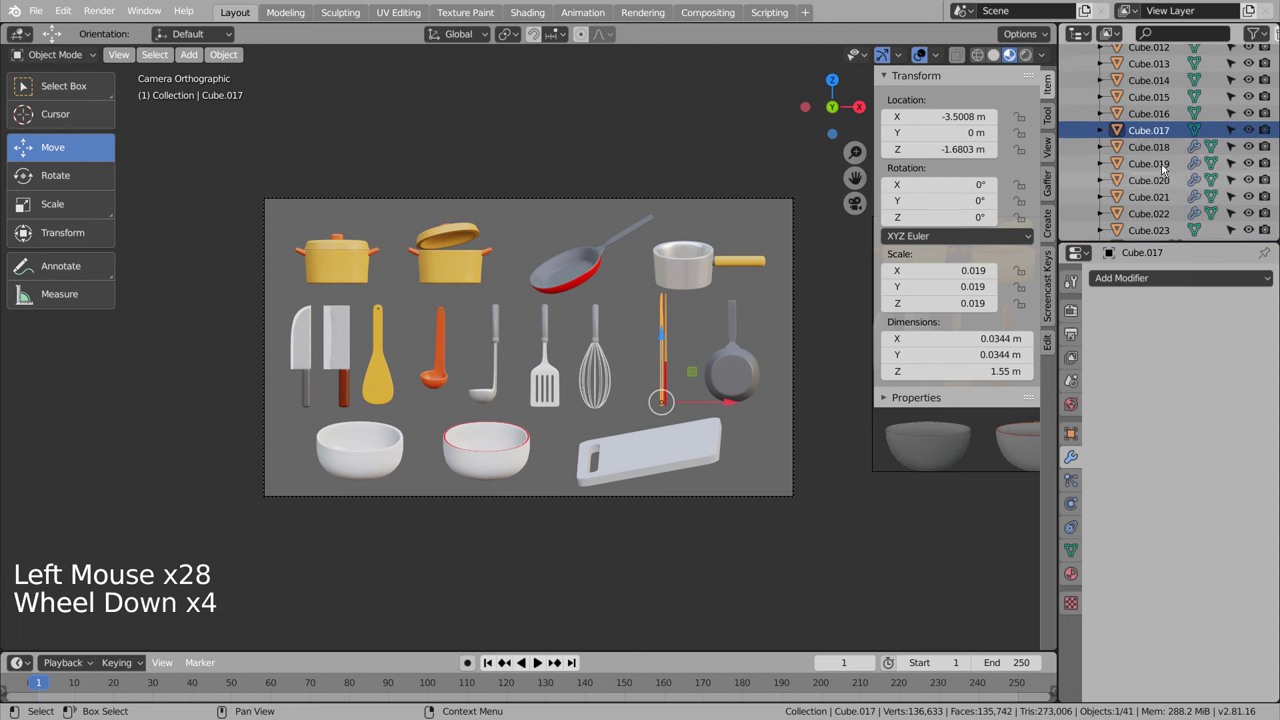
Step: Apply the modifiers on the chopsticks and remaining utensil objects one by one
{"action": "left_click", "coordinate": [1159, 155]}
{"action": "left_click", "coordinate": [1129, 332]}
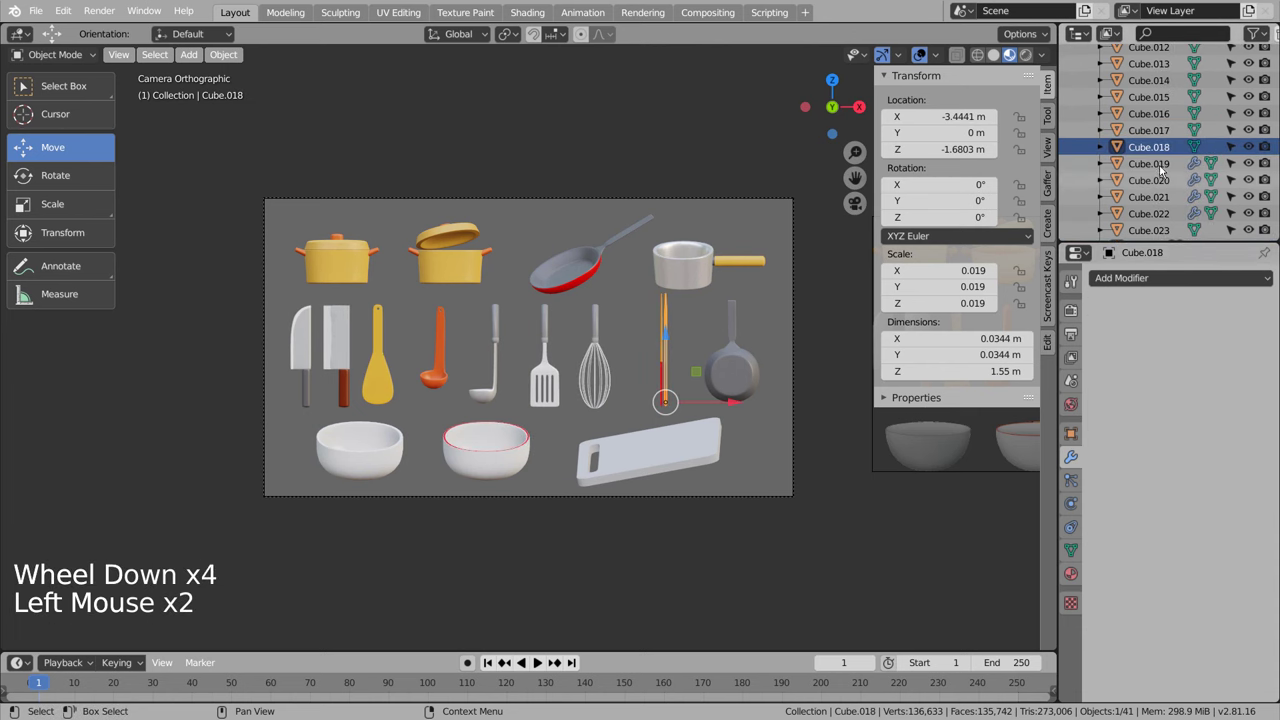
{"action": "left_click", "coordinate": [1166, 165]}
{"action": "left_click", "coordinate": [1131, 327]}
{"action": "left_click", "coordinate": [1129, 329]}
{"action": "left_click", "coordinate": [1173, 180]}
{"action": "left_click", "coordinate": [1127, 339]}
{"action": "left_click", "coordinate": [1162, 200]}
{"action": "left_click", "coordinate": [1136, 328]}
{"action": "left_click", "coordinate": [1153, 219]}
{"action": "left_click", "coordinate": [1142, 328]}
Step: Select the first whisk curve piece and try applying its mirror modifier
{"action": "scroll", "scroll_direction": "down", "scroll_amount": 3}
{"action": "scroll", "scroll_direction": "down", "scroll_amount": 3}
{"action": "left_click", "coordinate": [1144, 156]}
{"action": "left_click", "coordinate": [1130, 334]}
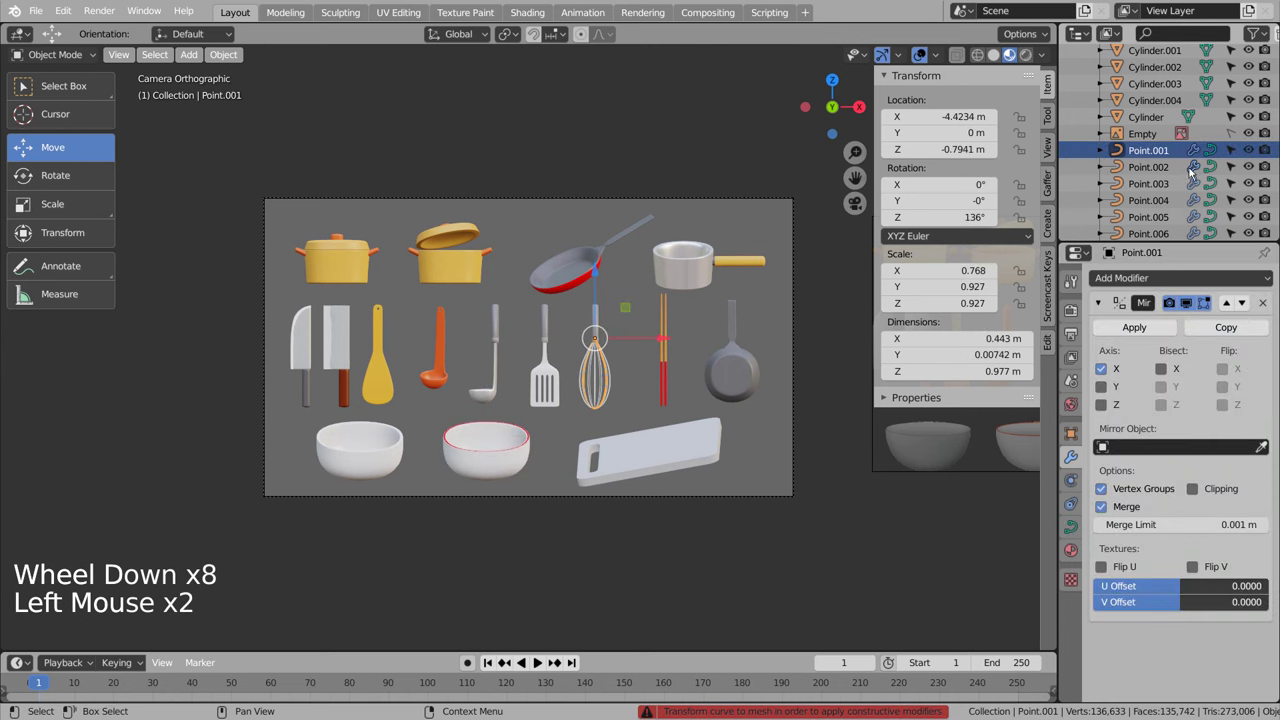